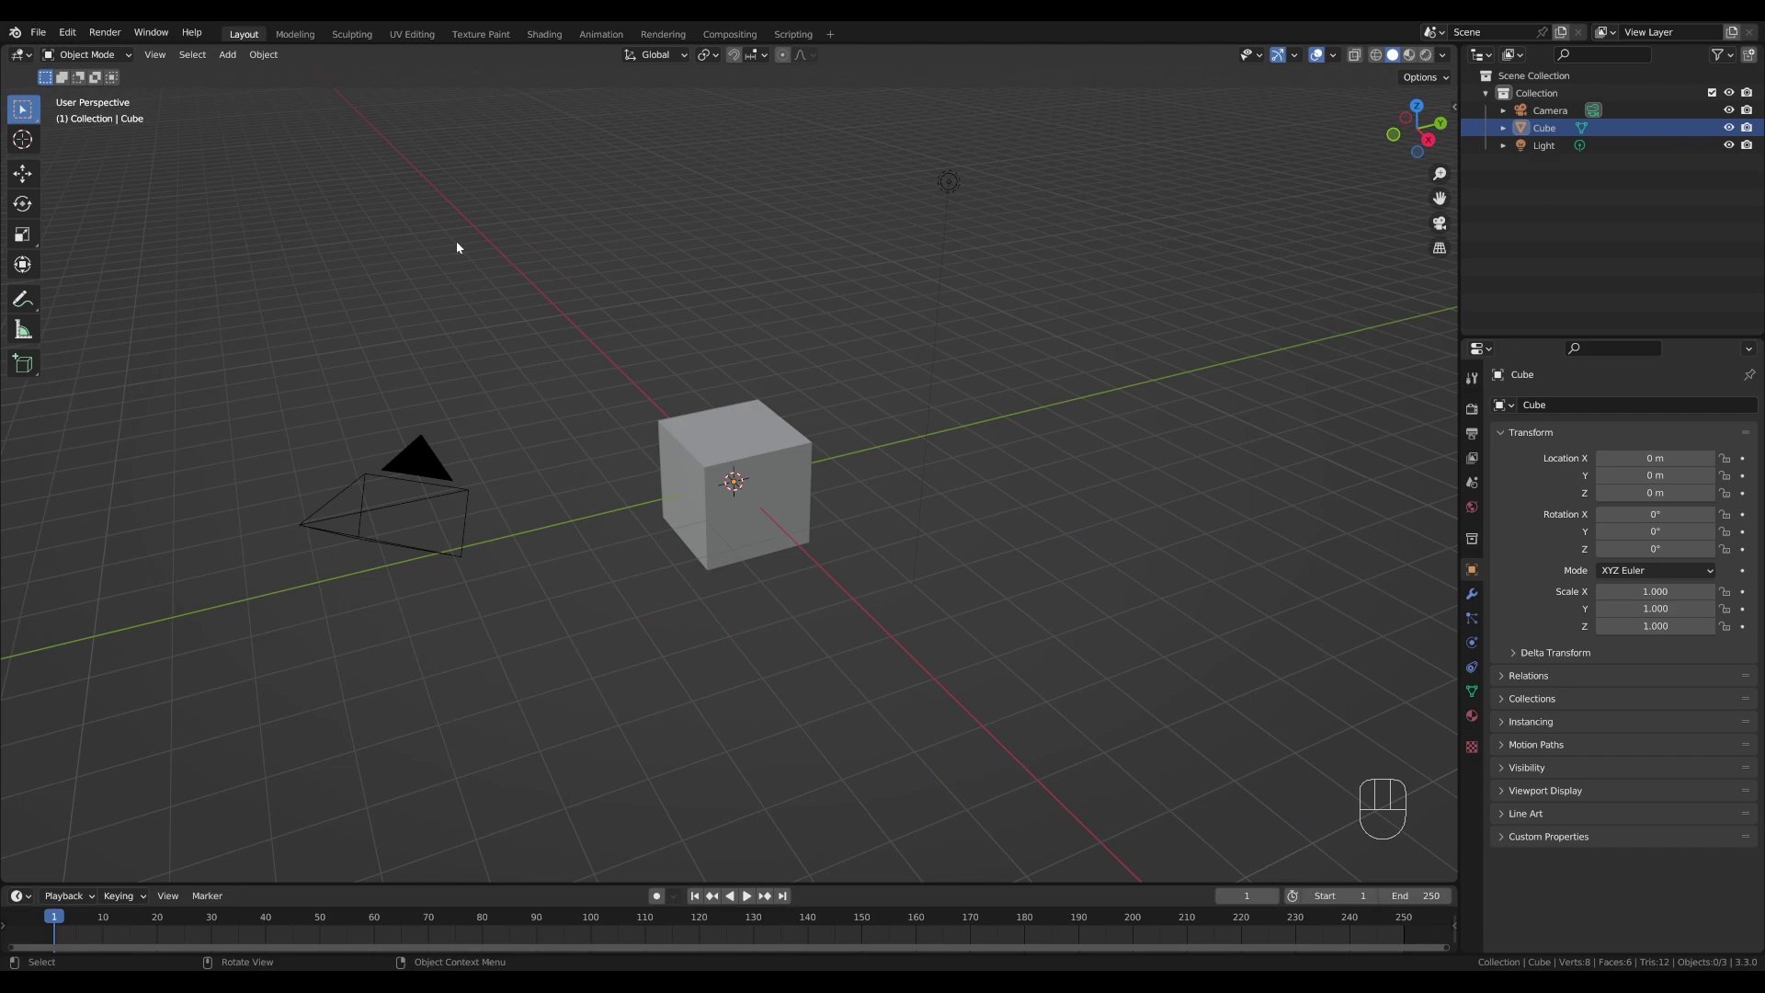
# - Delete the default cube, camera and light so the scene is empty
pyautogui.click(332, 163)
pyautogui.press('x')
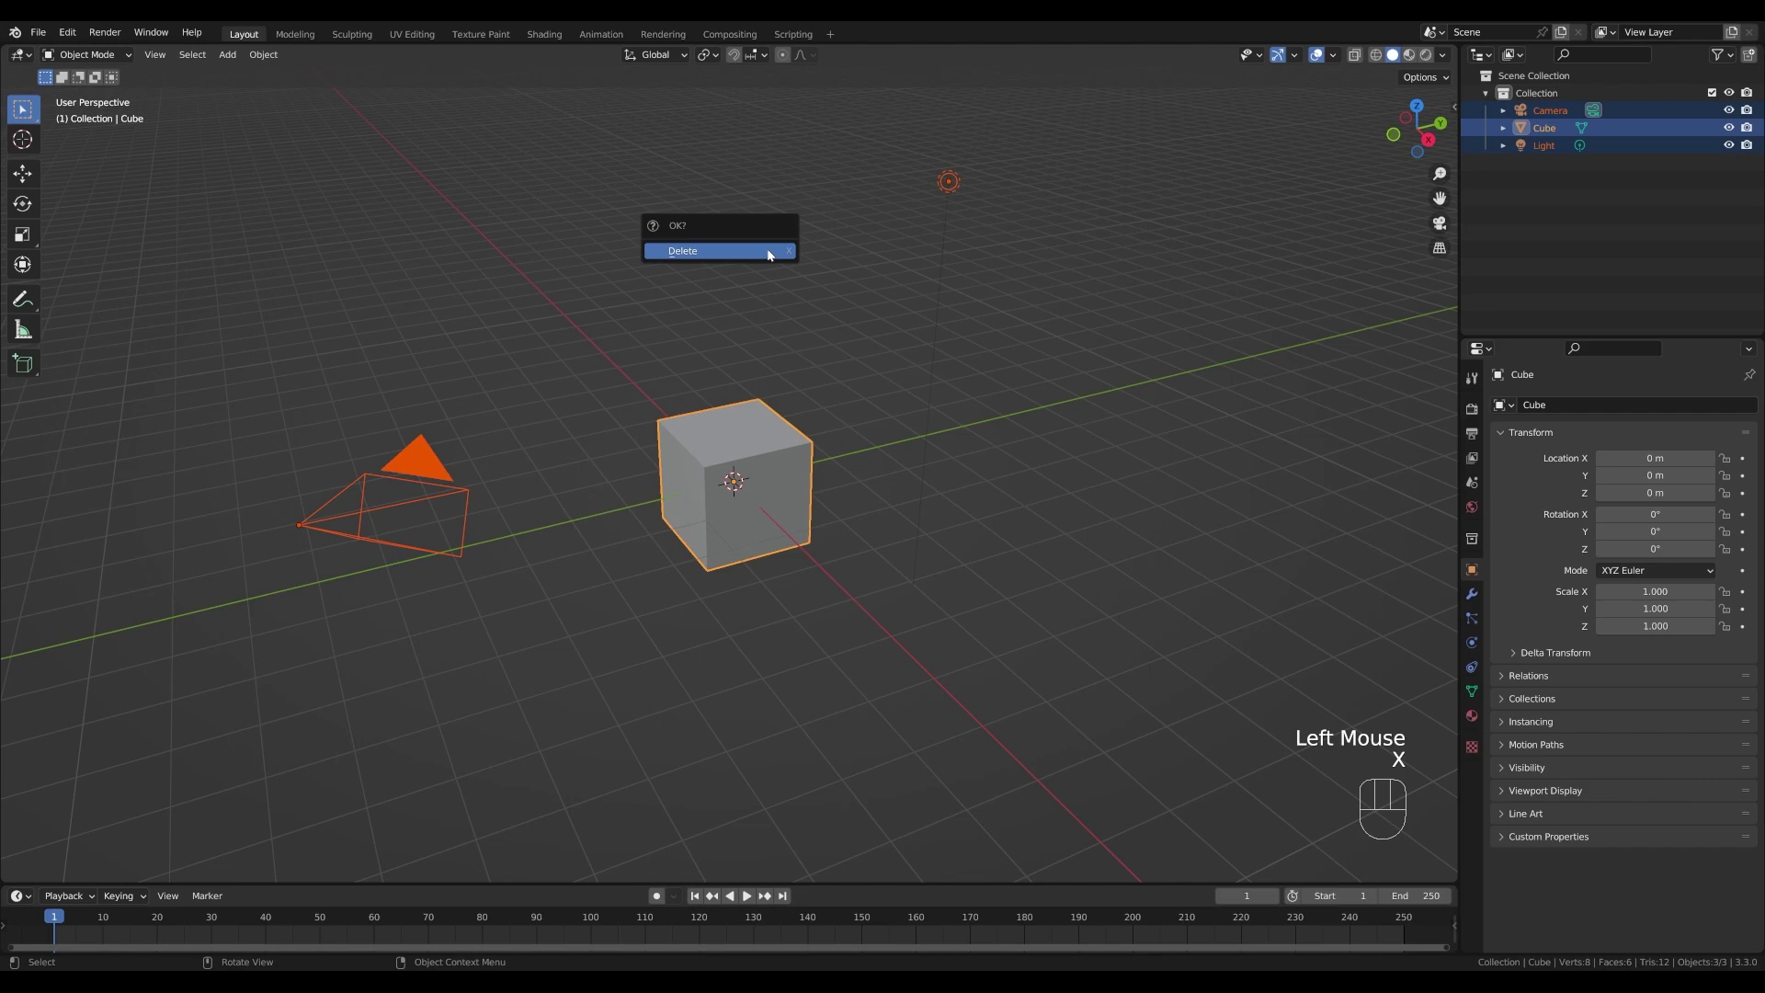
pyautogui.moveTo(817, 459); pyautogui.dragTo(991, 465)
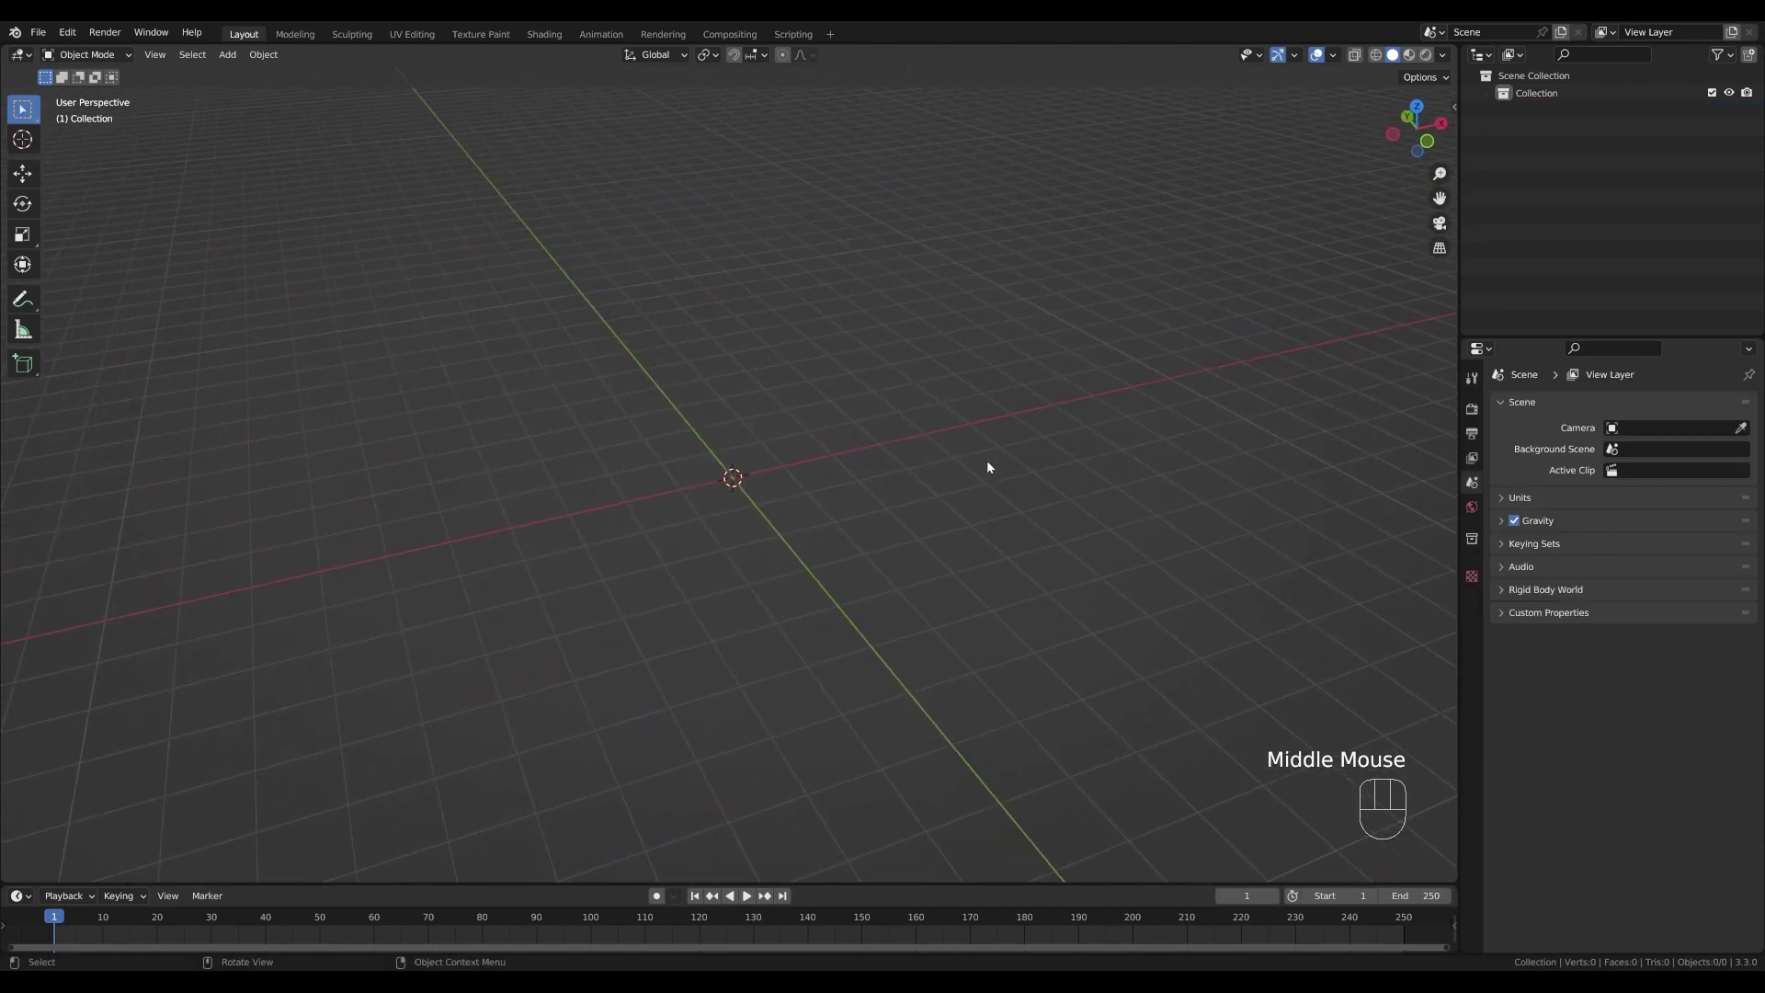
# - Add a plane, scale it by 2 in Edit Mode and extrude it upward into a block
pyautogui.press('shift+a')
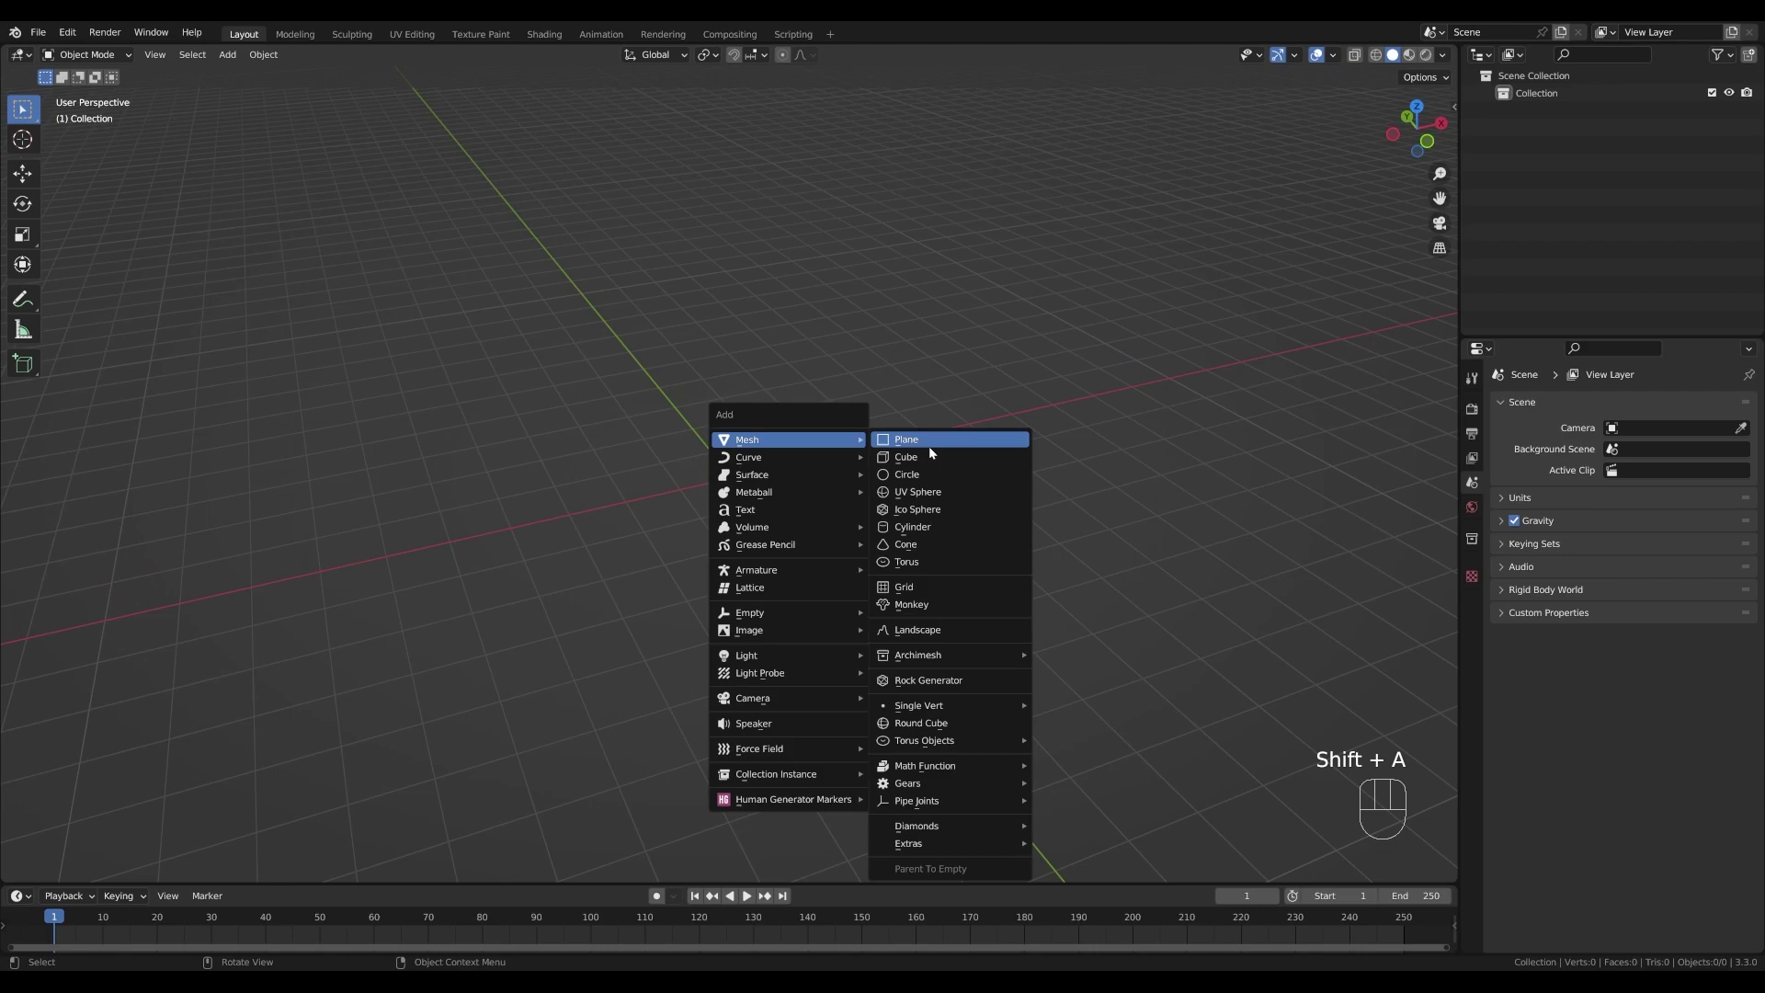
pyautogui.press('Tab')
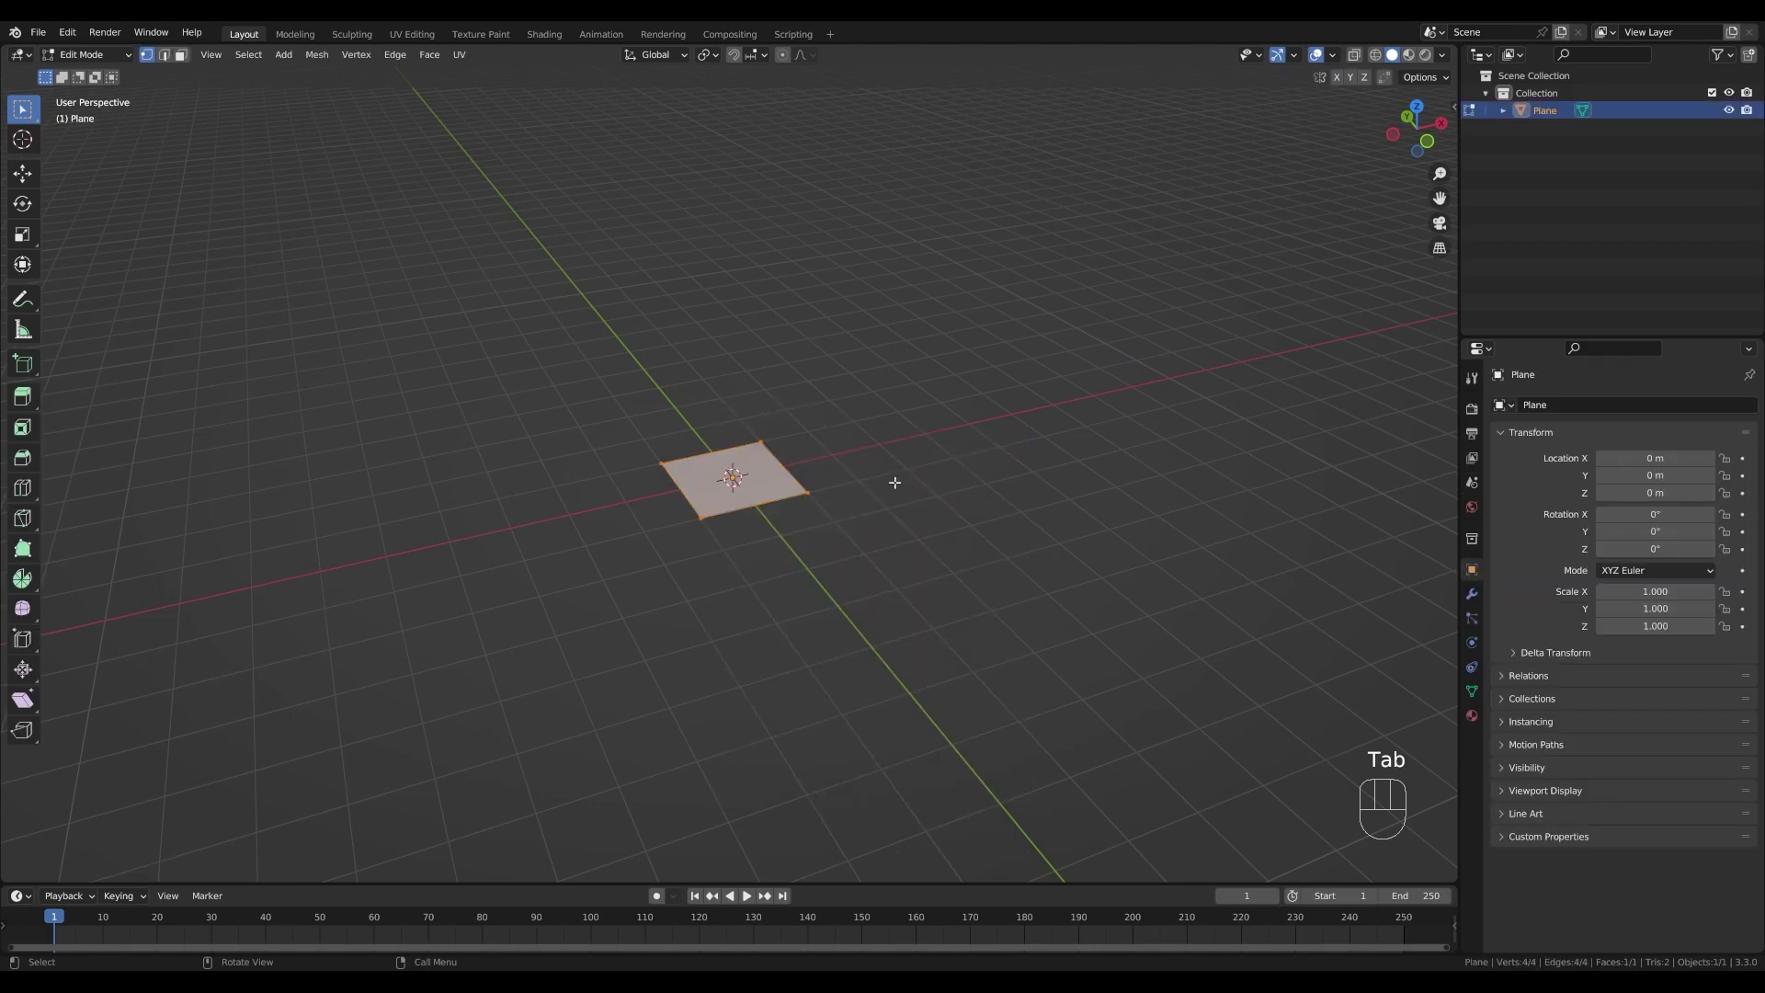
pyautogui.press('s')
pyautogui.press('KP_2')
pyautogui.press('KP_Enter')
pyautogui.scroll(-3)
pyautogui.press('e')
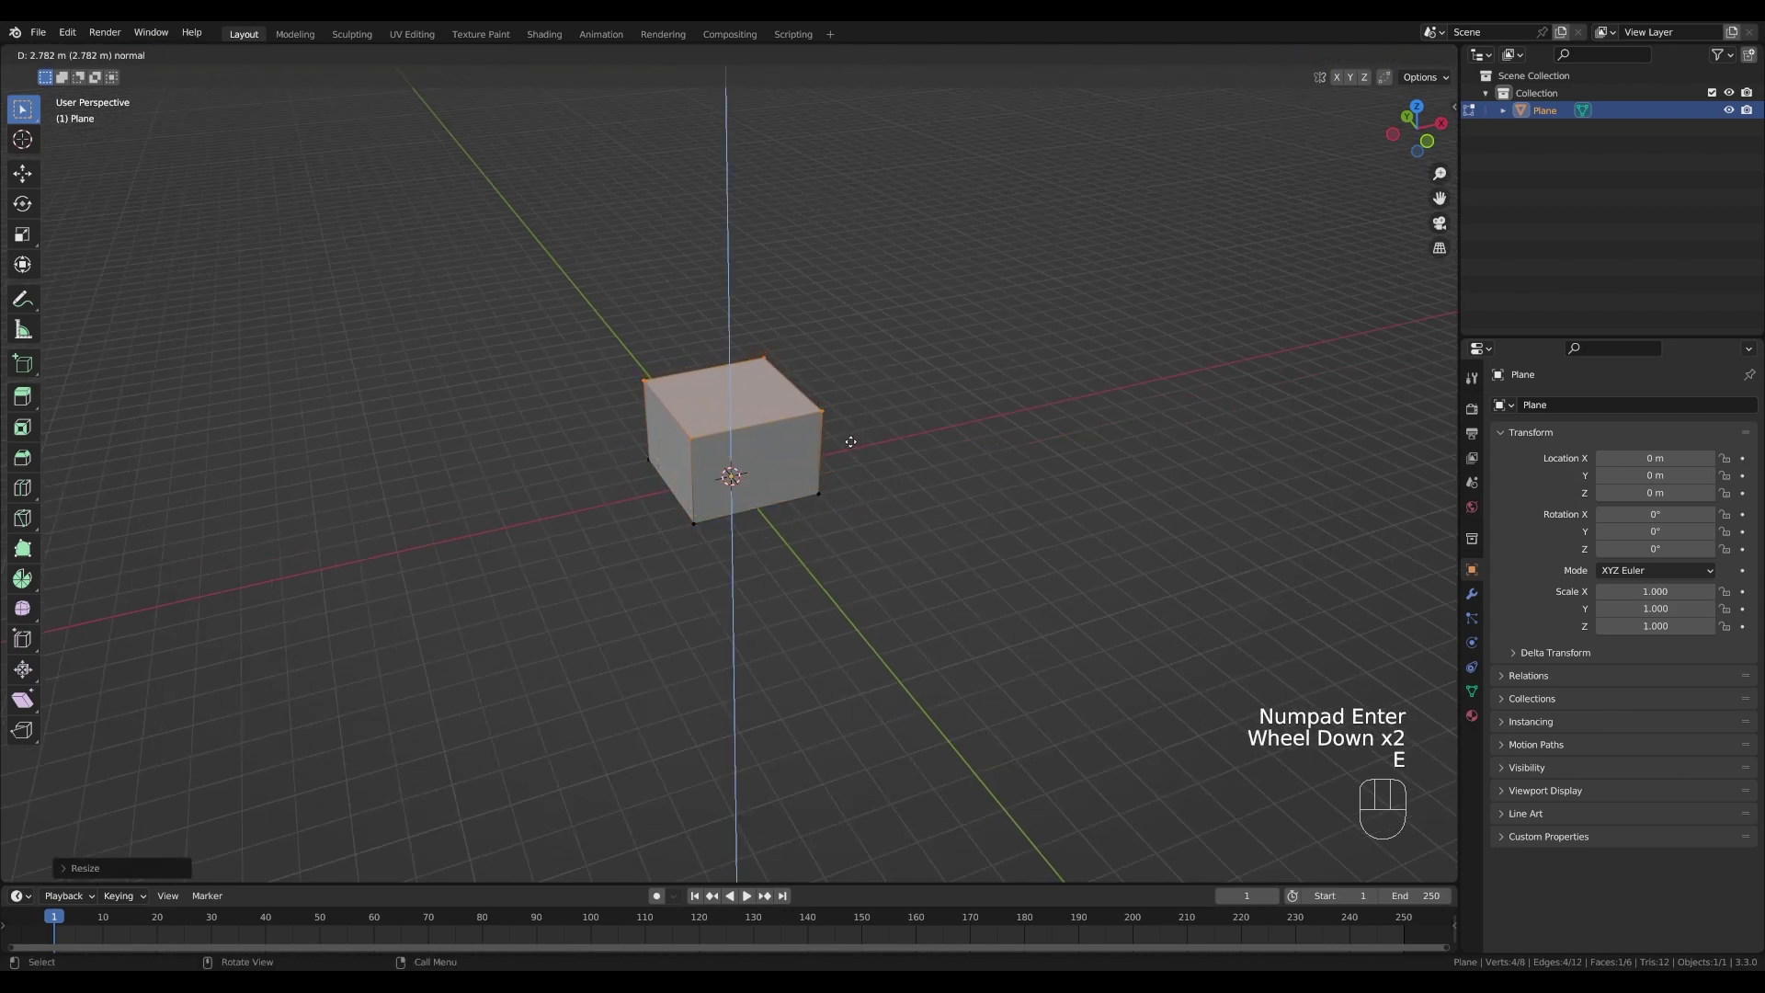
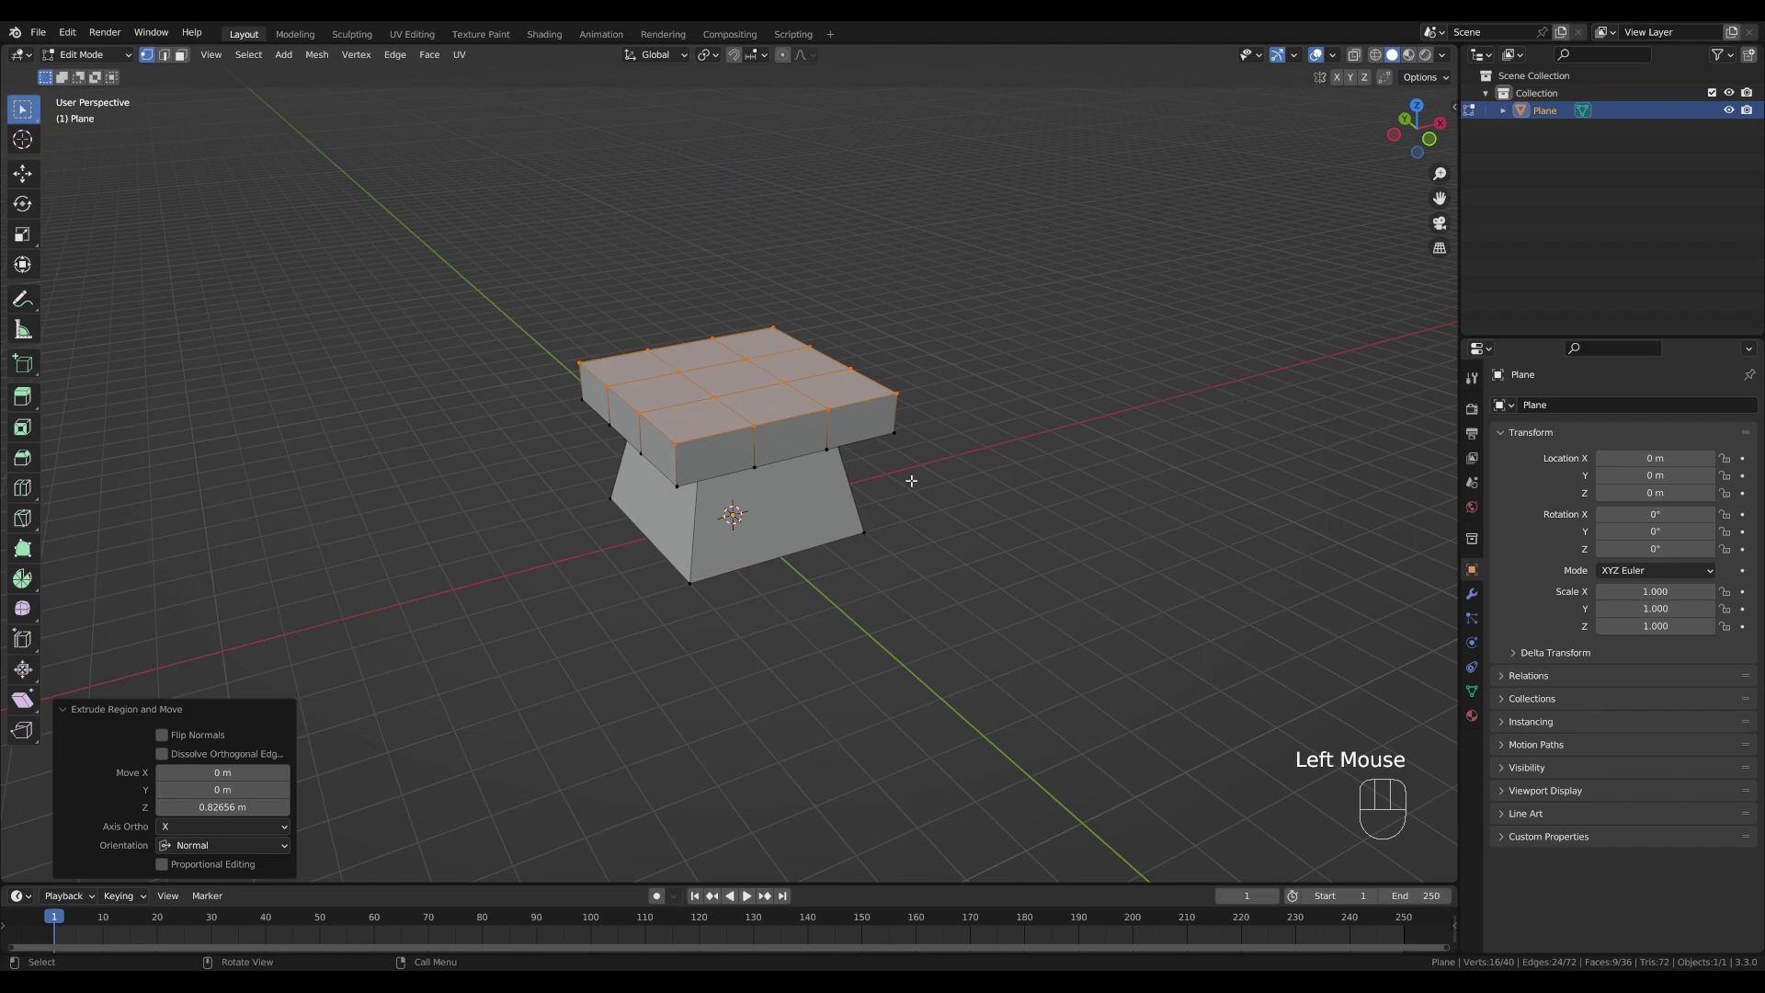
# - Inset the top faces into a rim, extrude corner battlements using X-ray and remove the centre face
pyautogui.press('3')
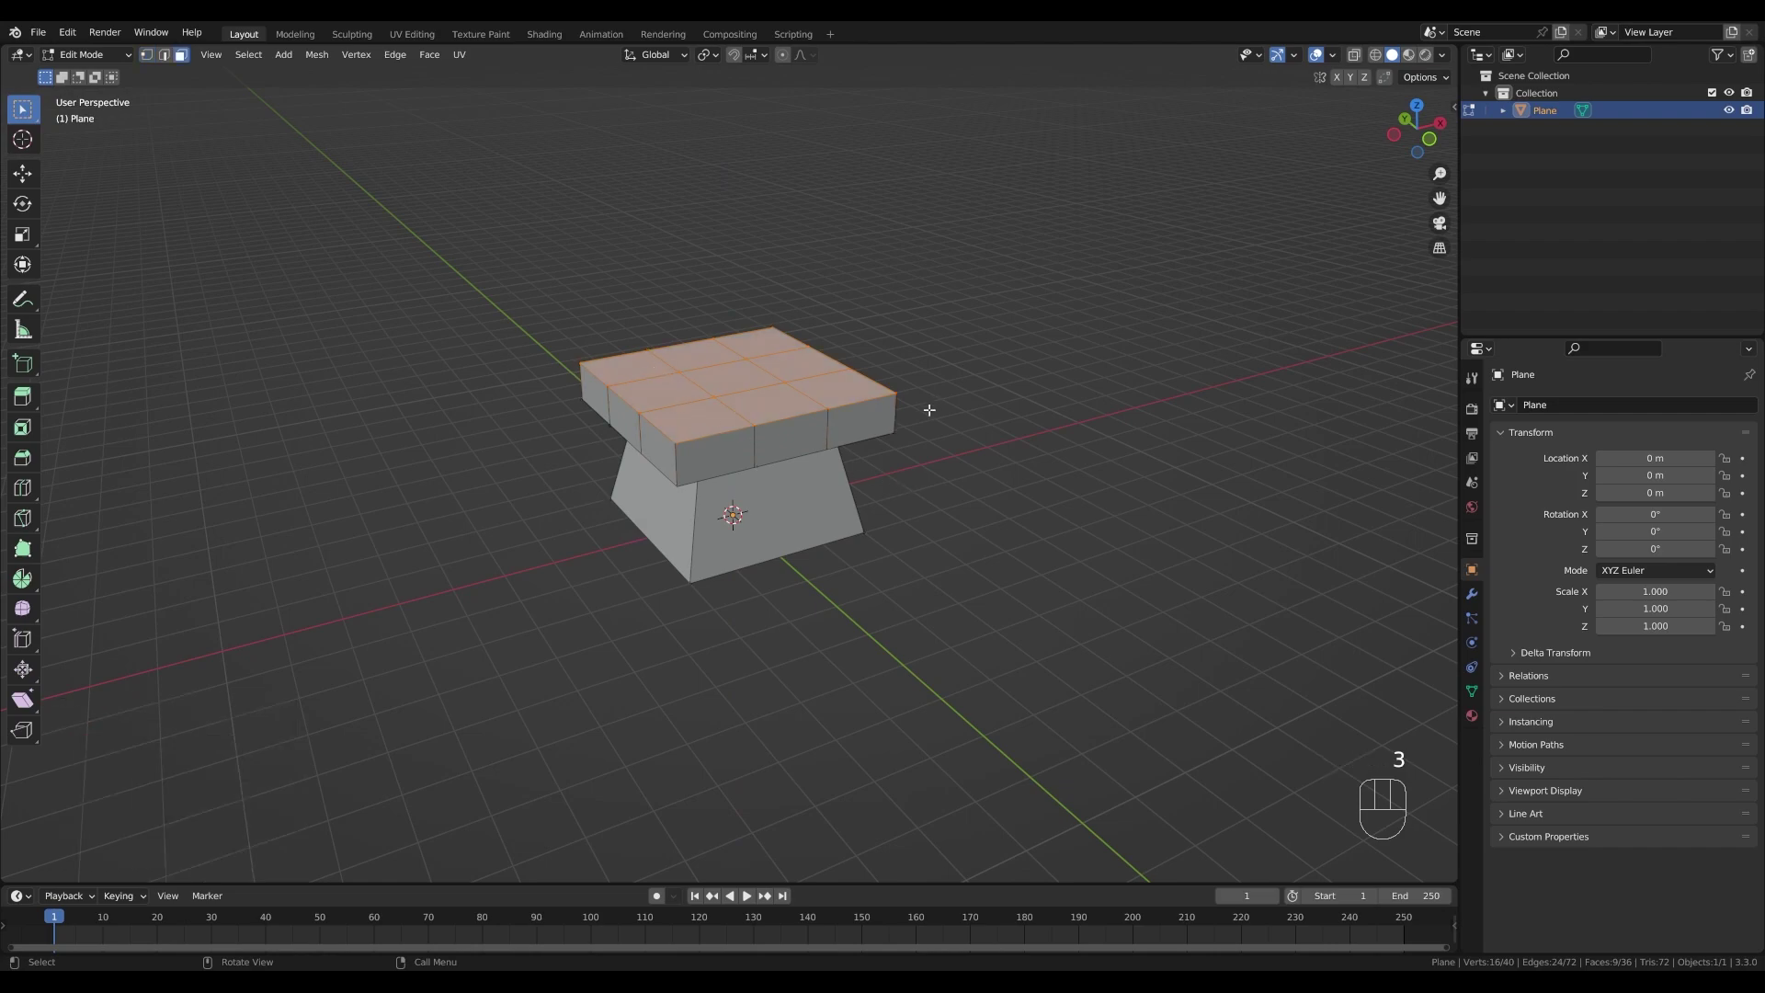
pyautogui.press('i')
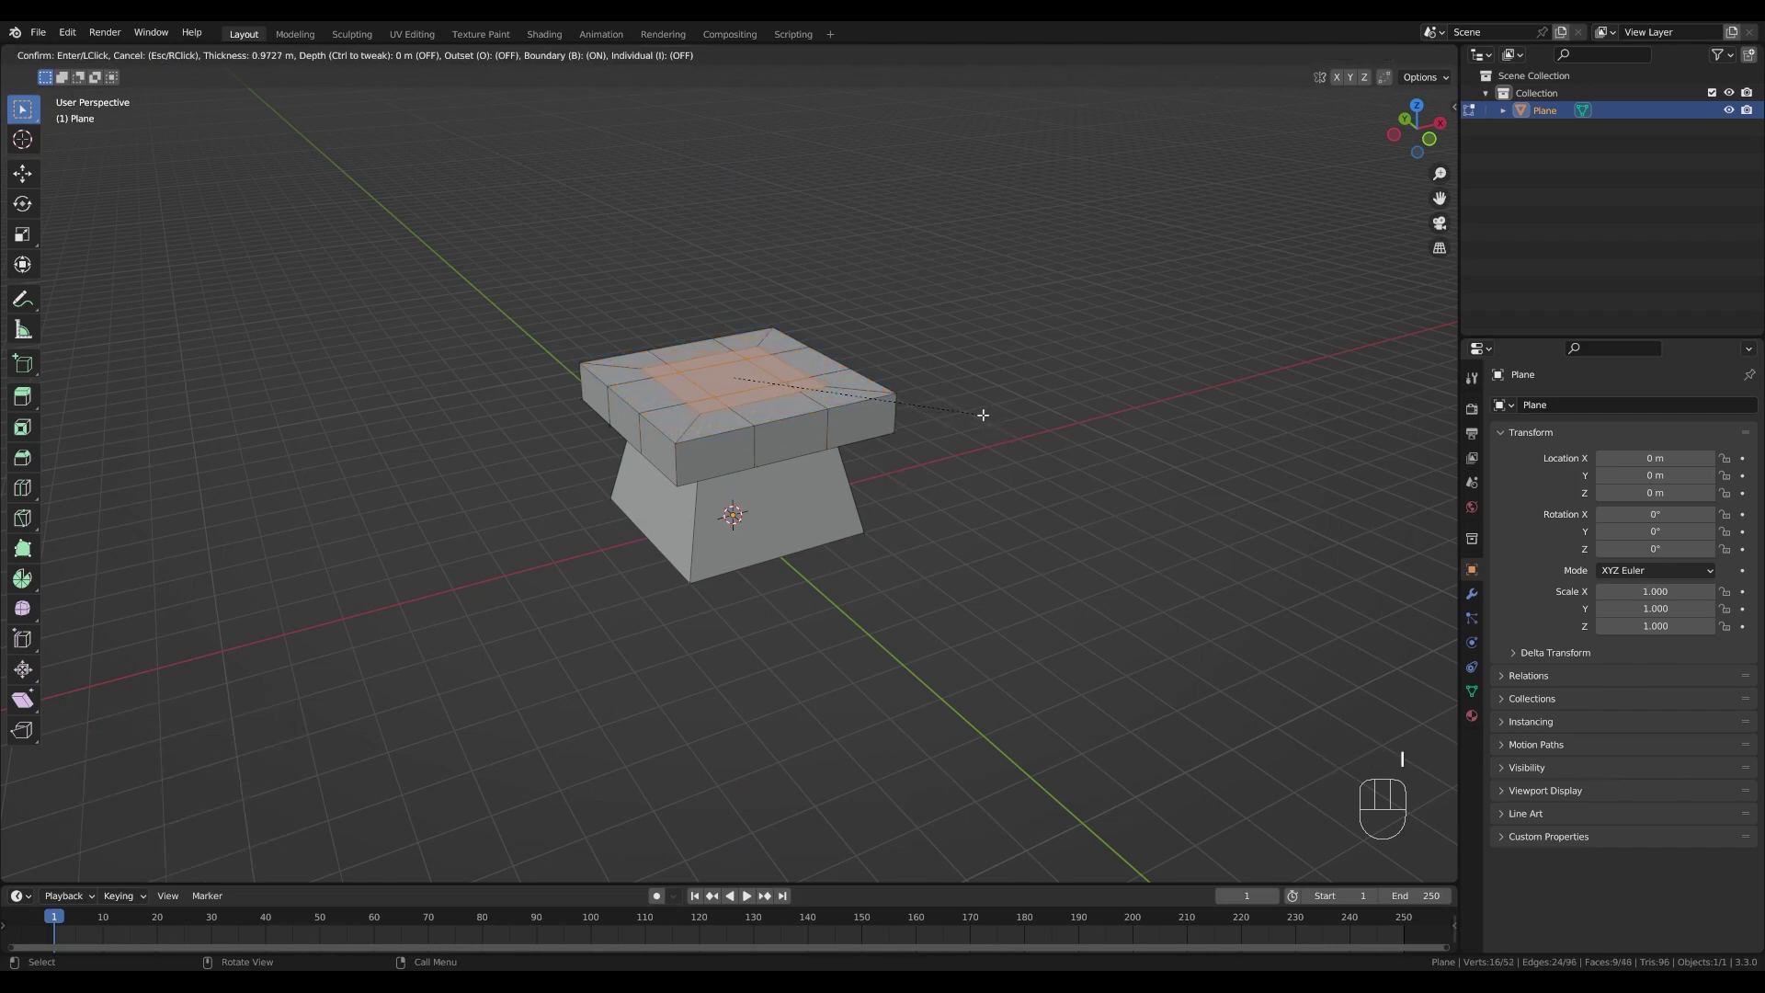
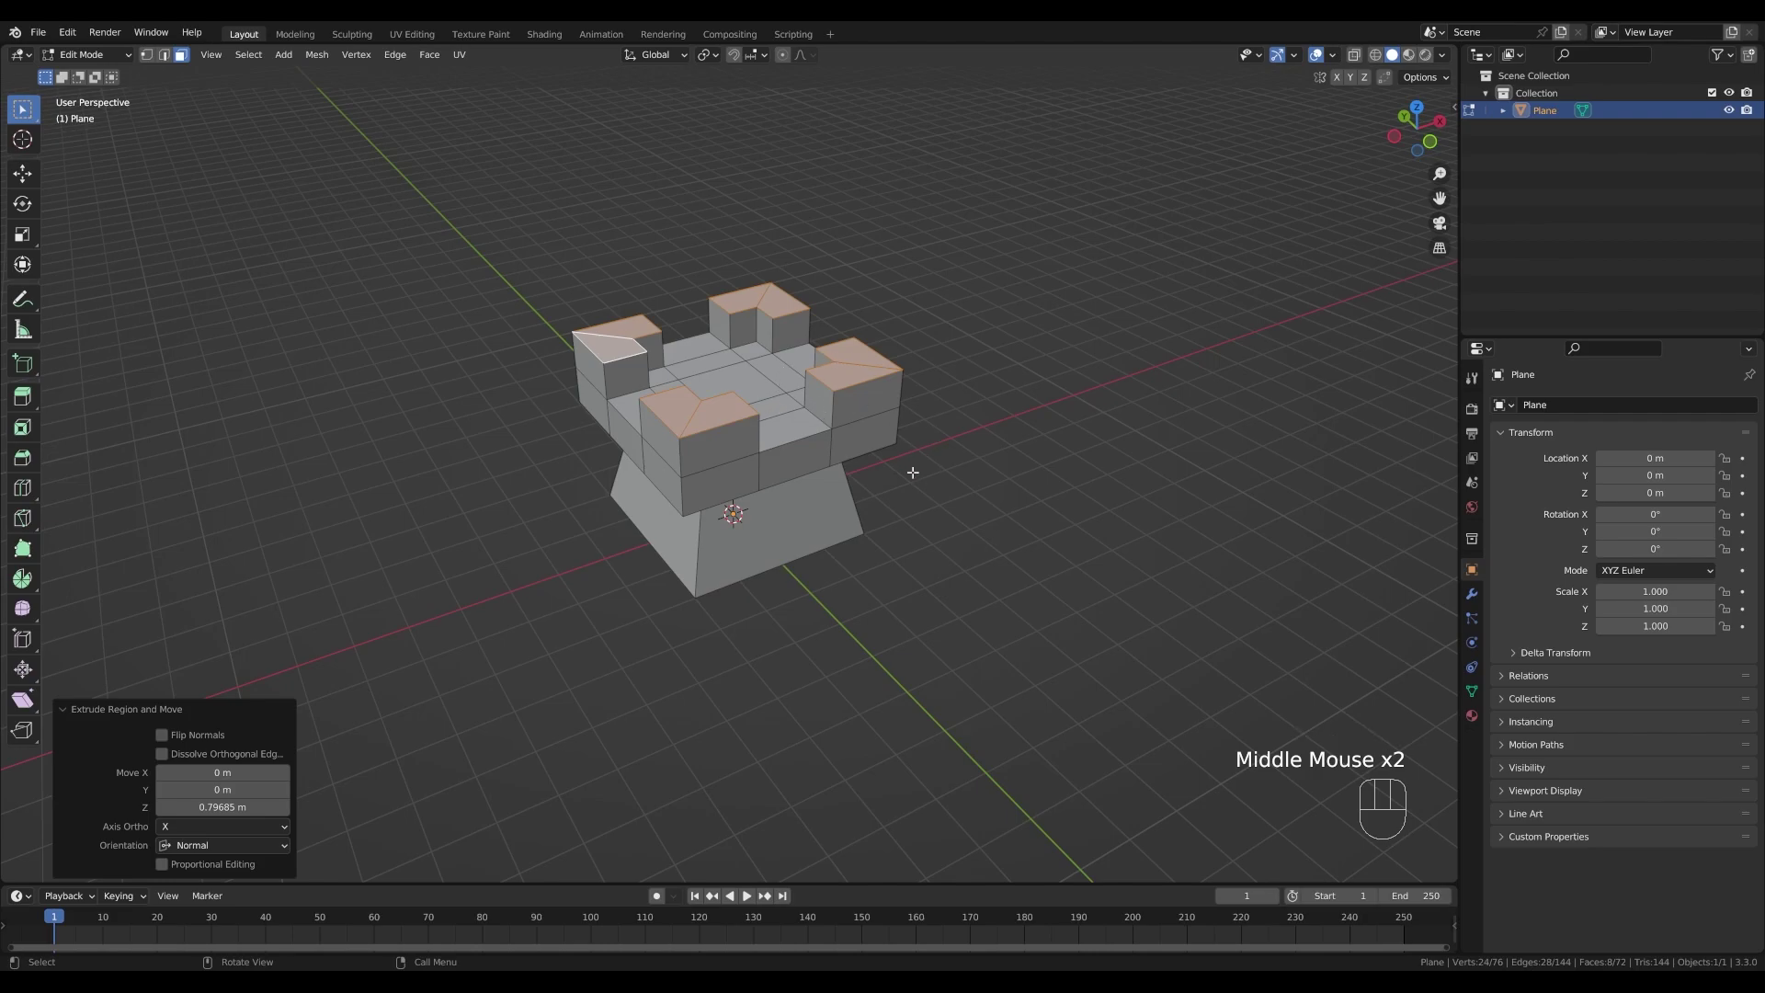
pyautogui.press('z')
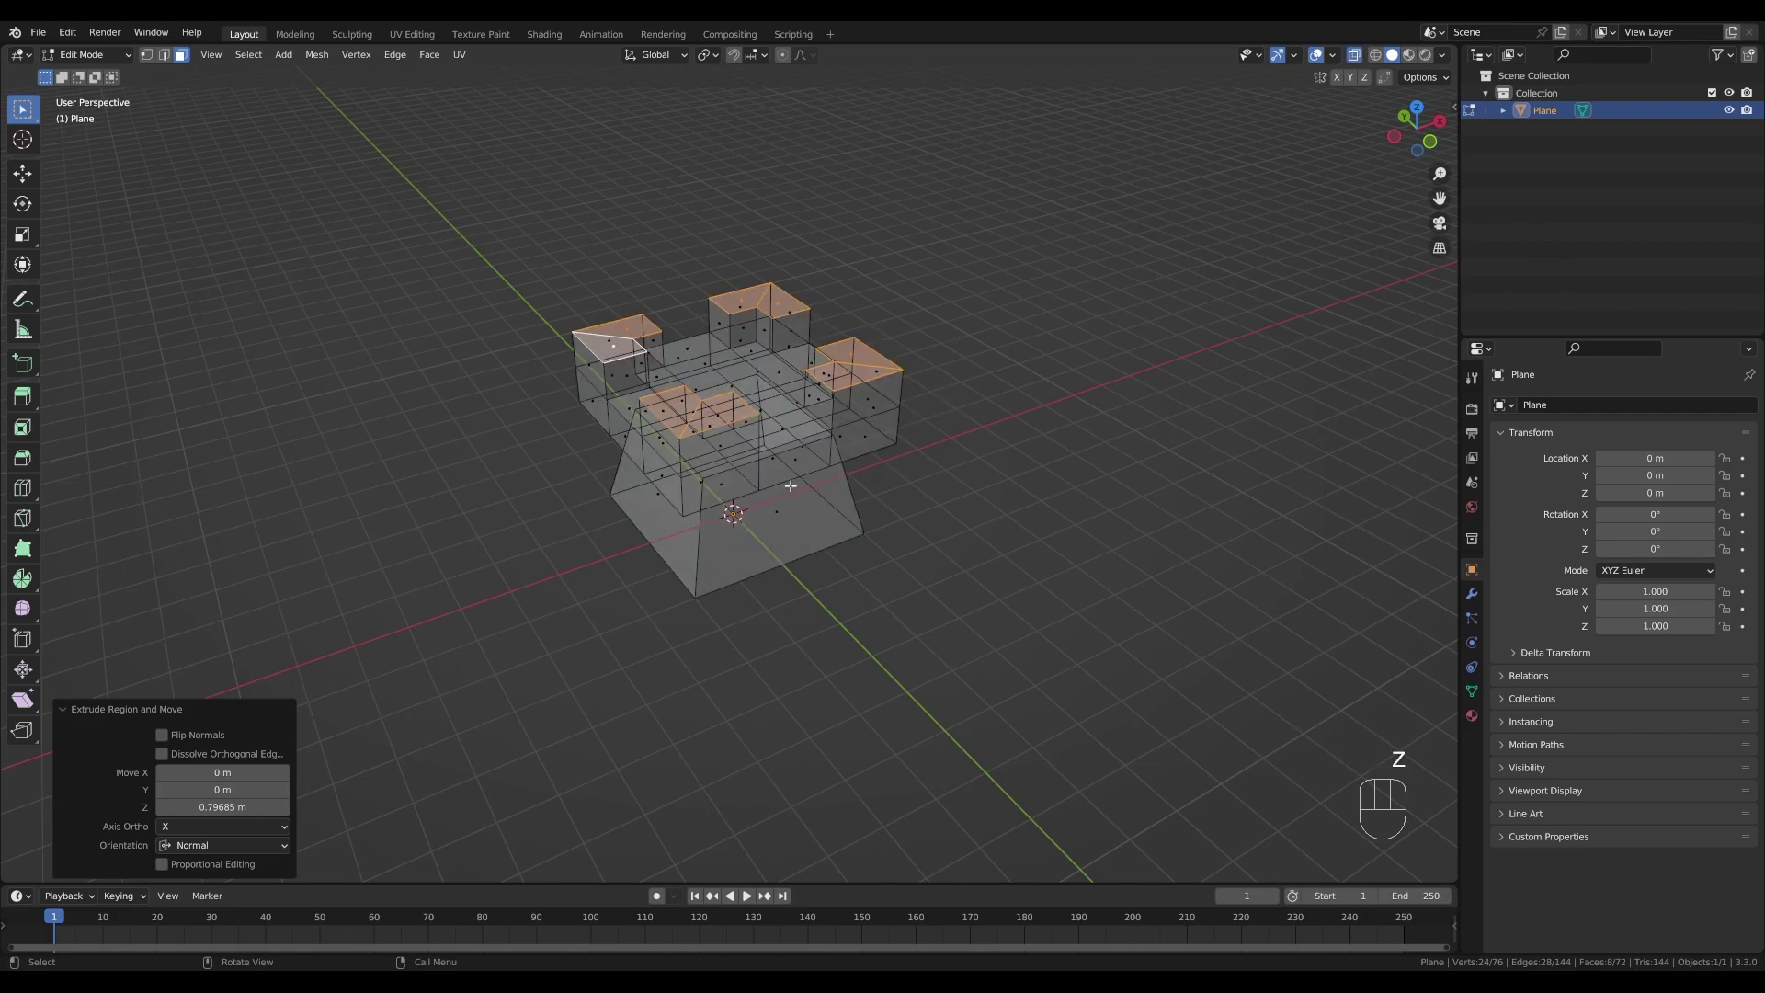
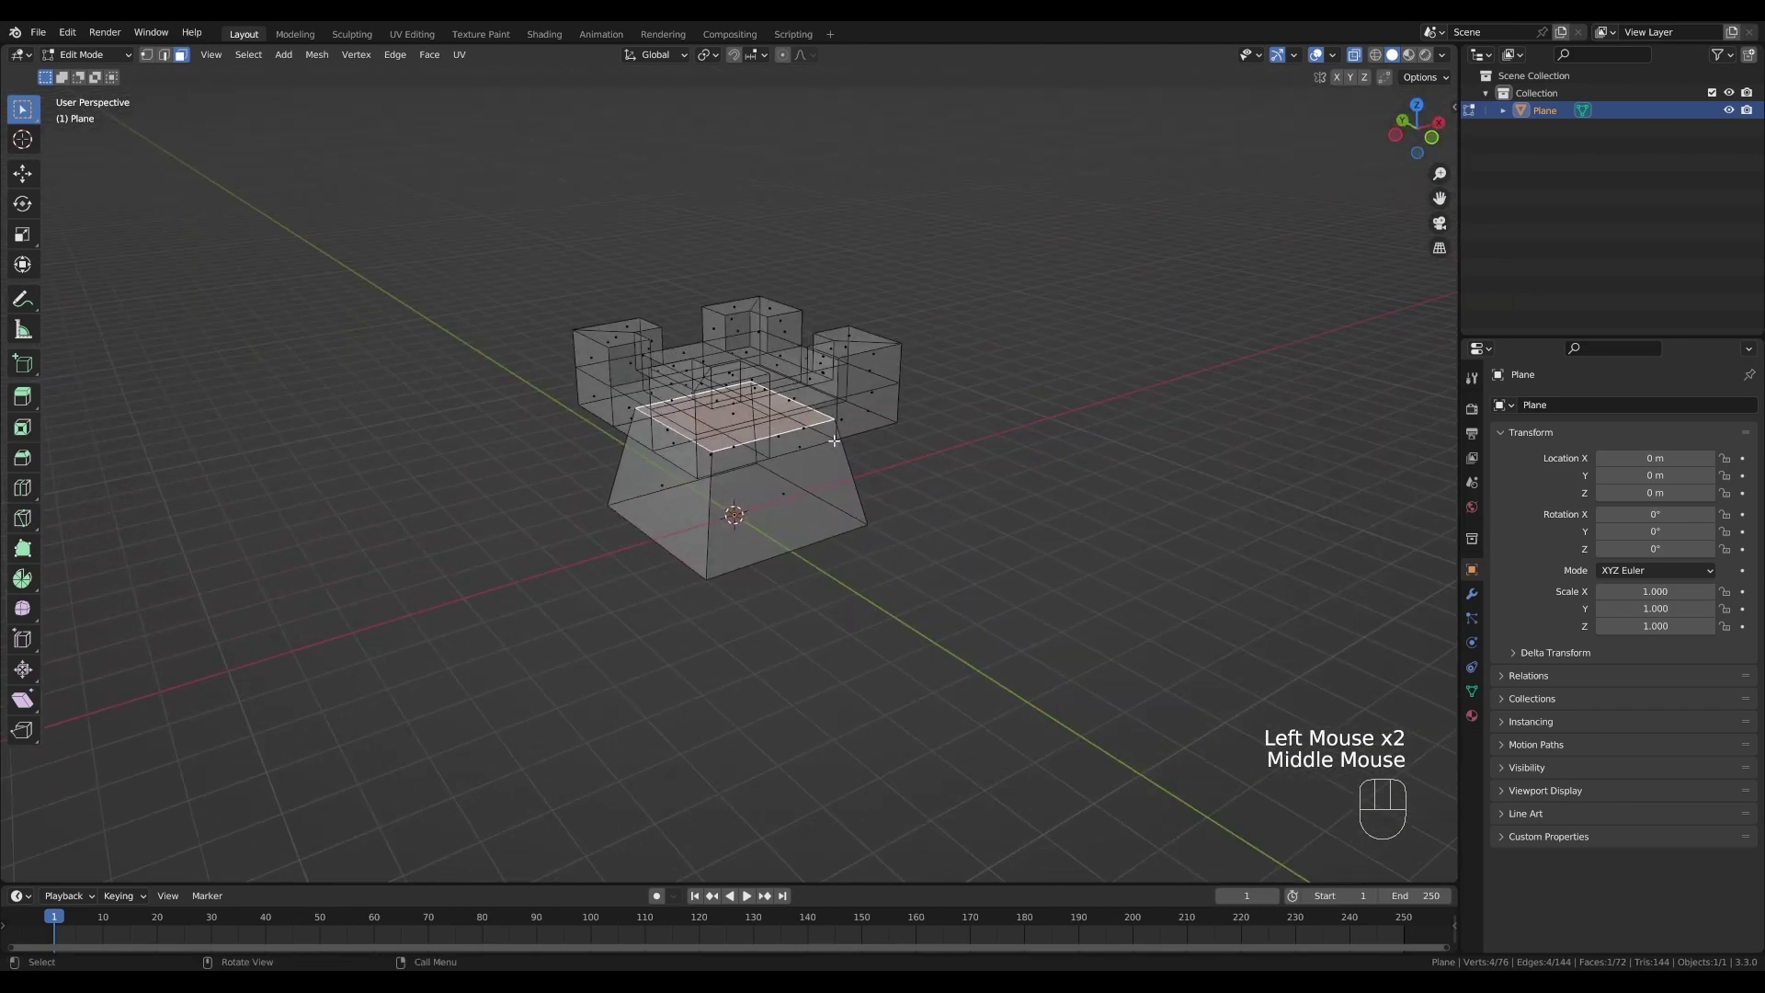
pyautogui.press('x')
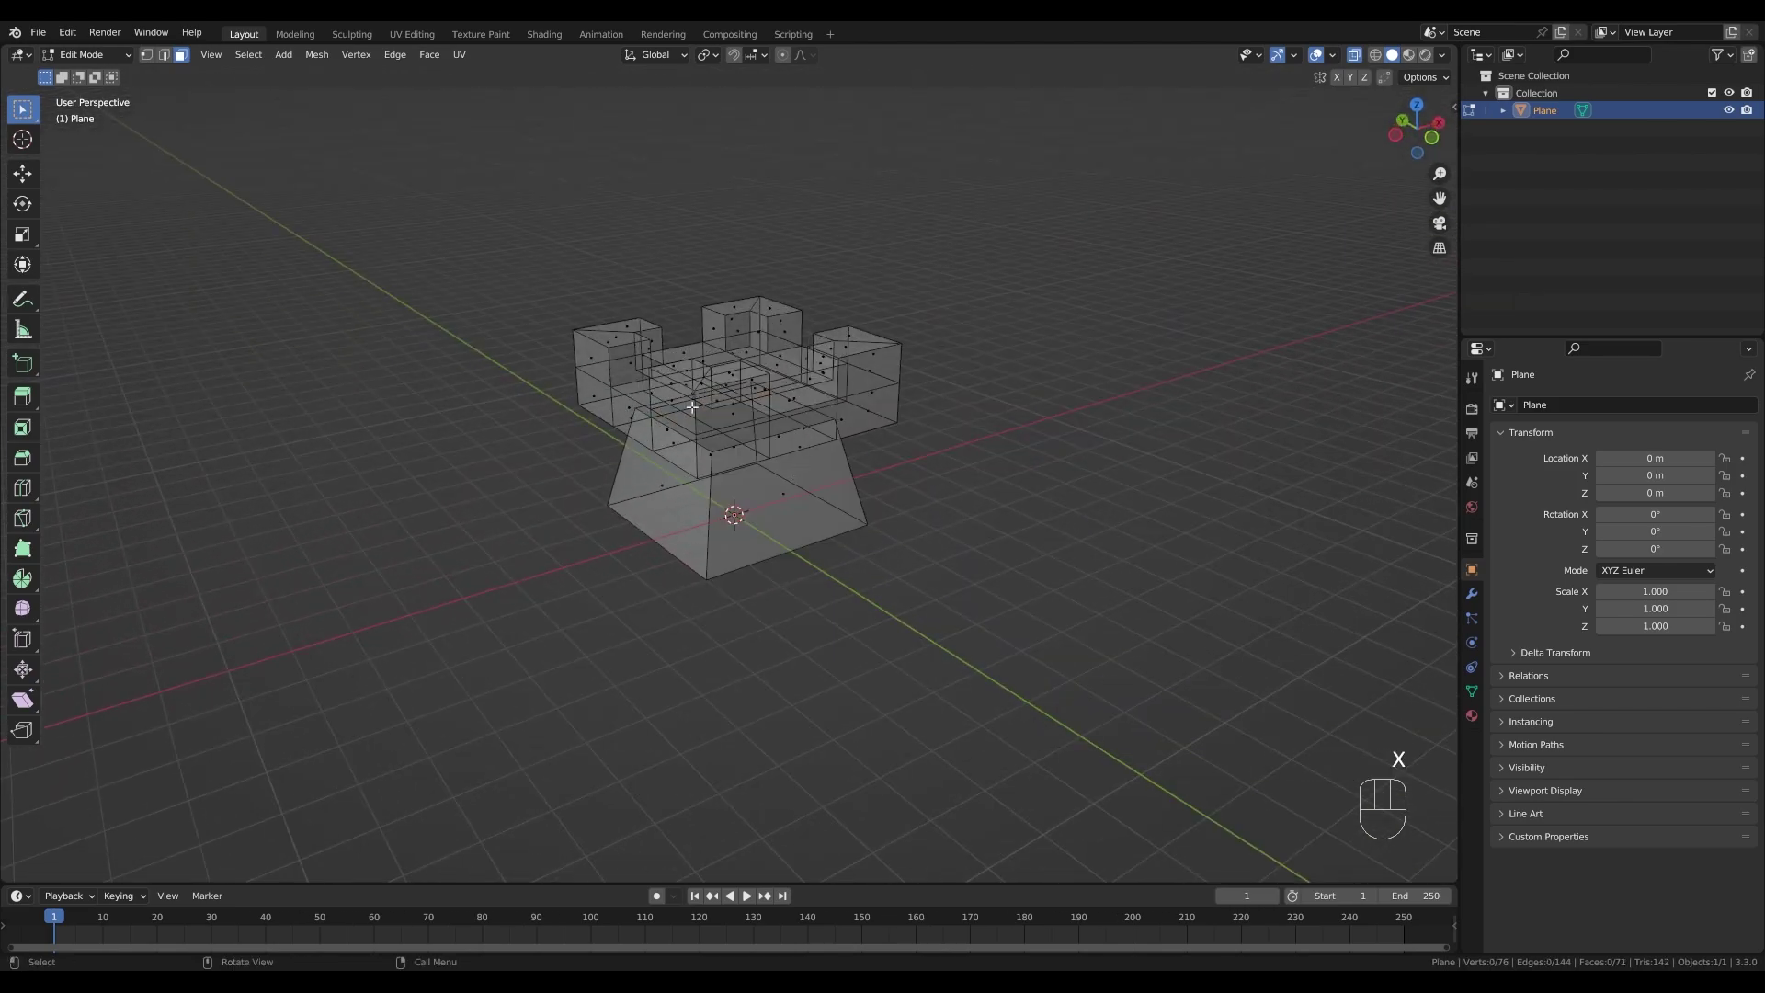
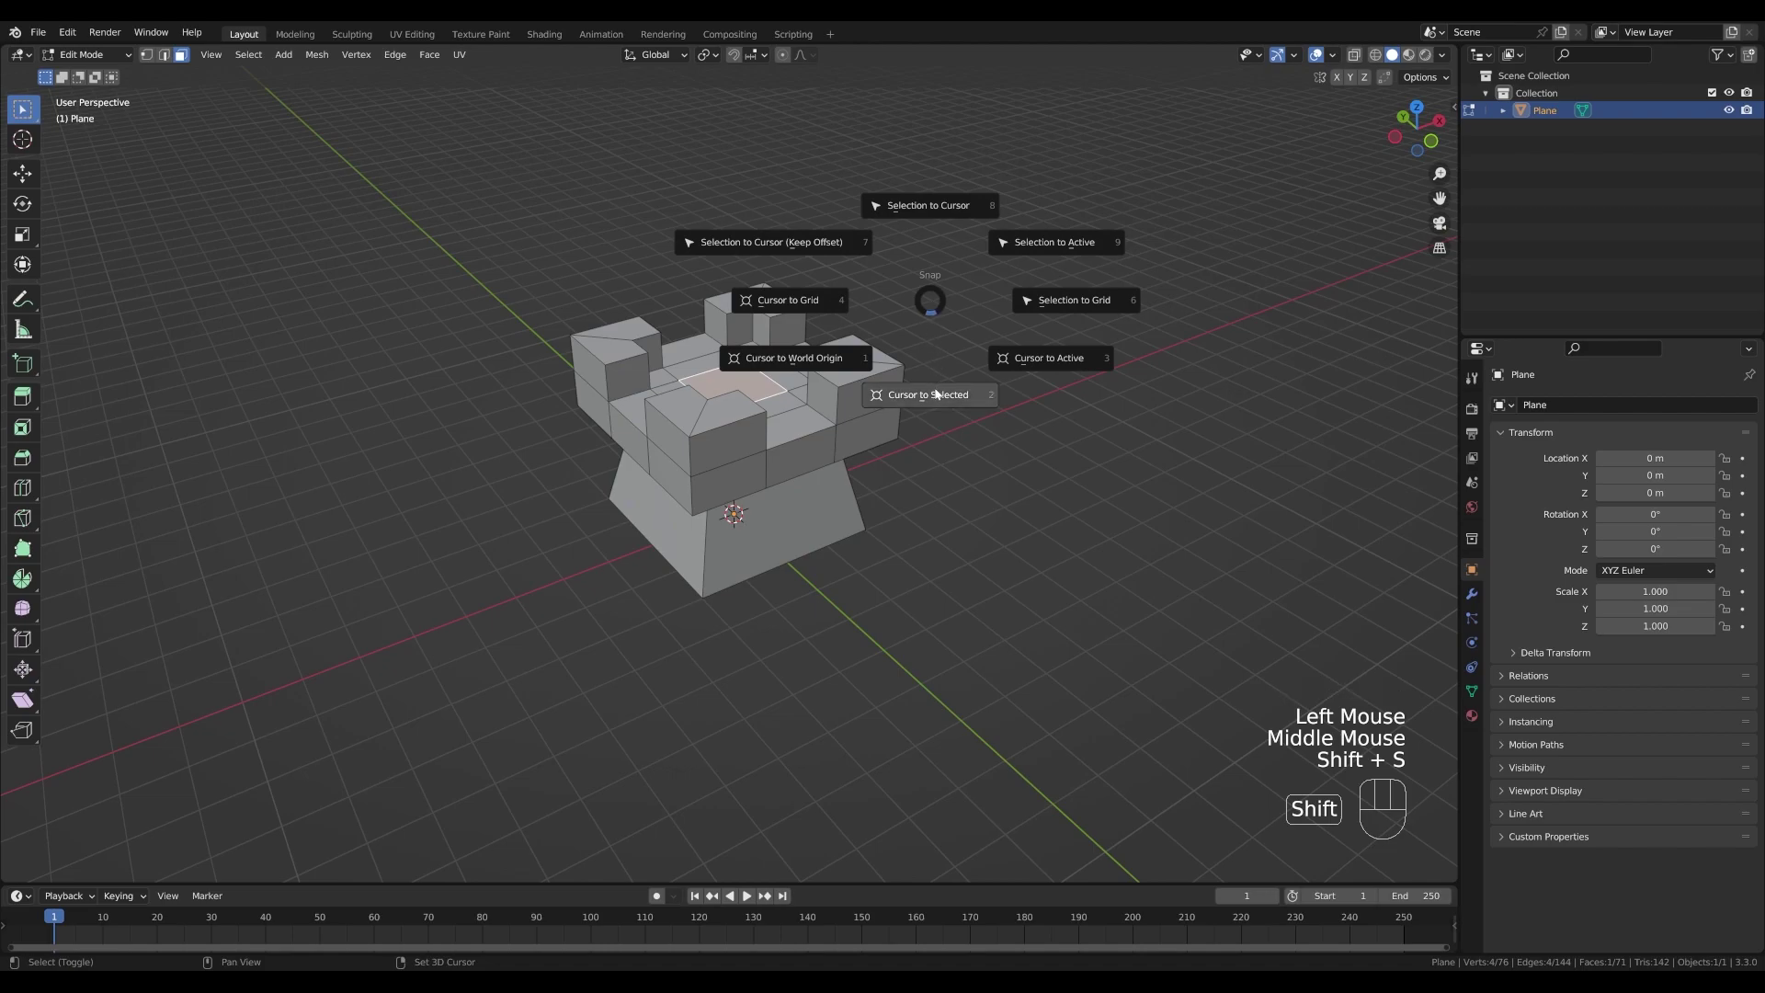
# - Add a filled circle on the tower top, extrude it into a thick disc and place a plane above it
pyautogui.press('Tab')
pyautogui.press('shift+a')
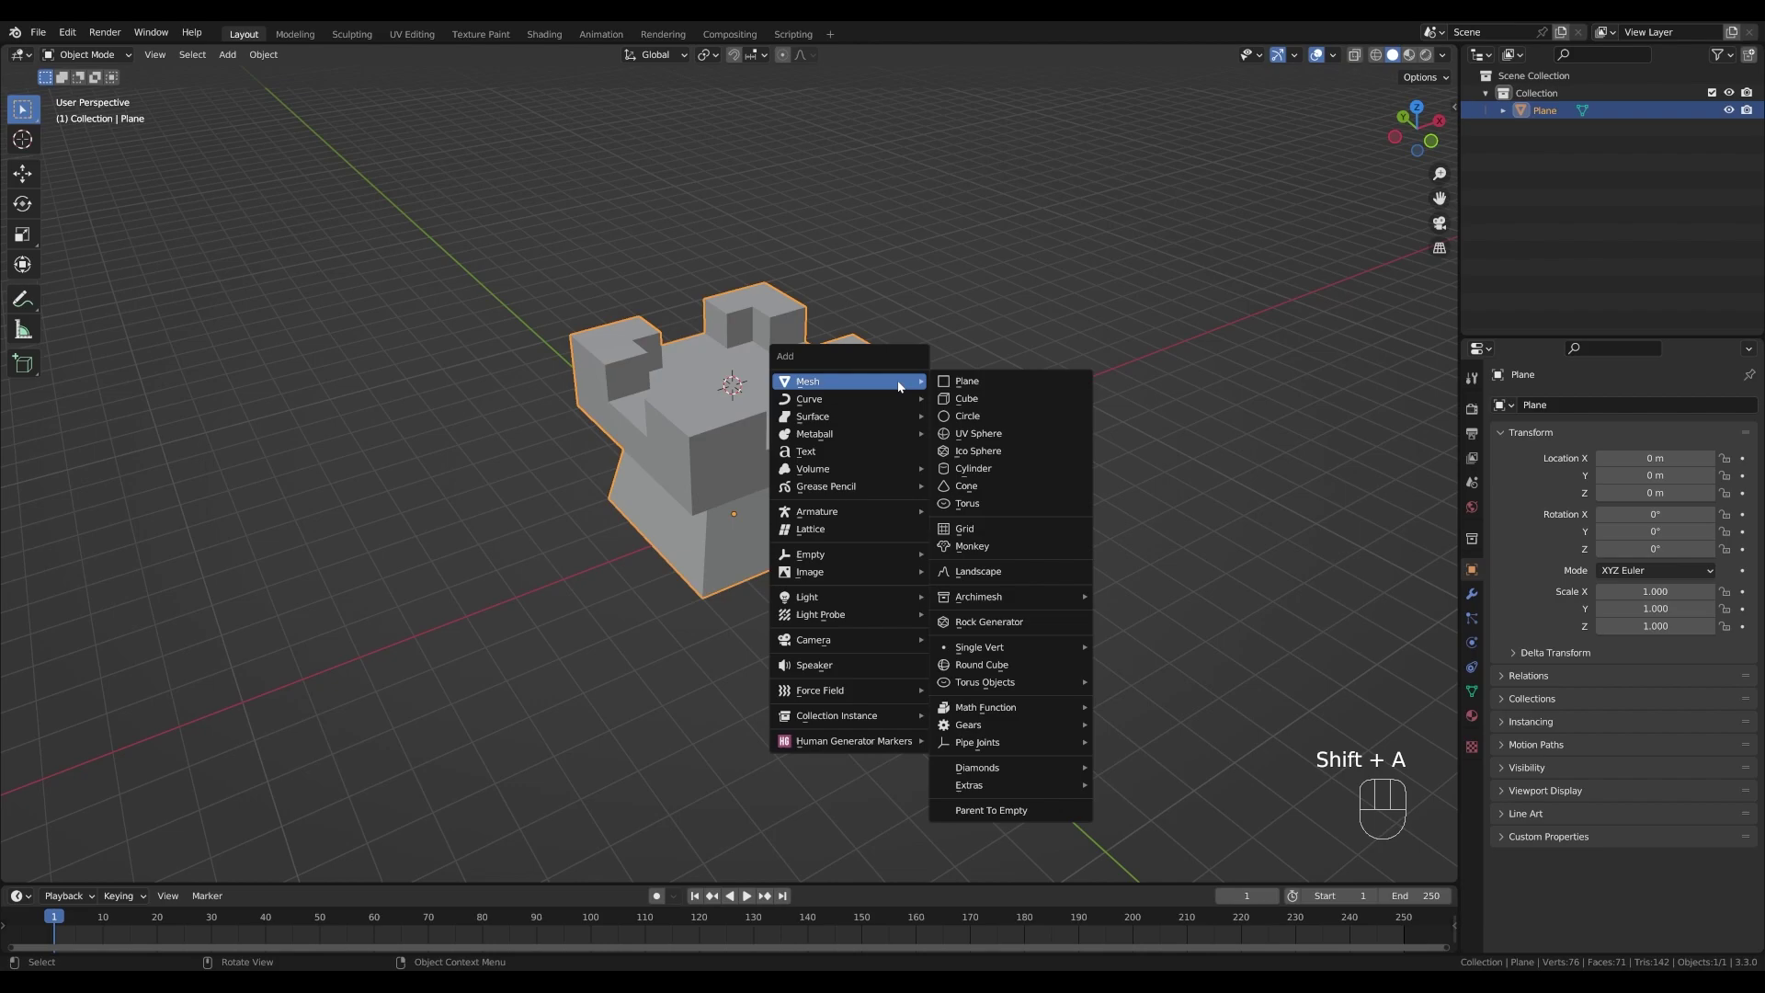
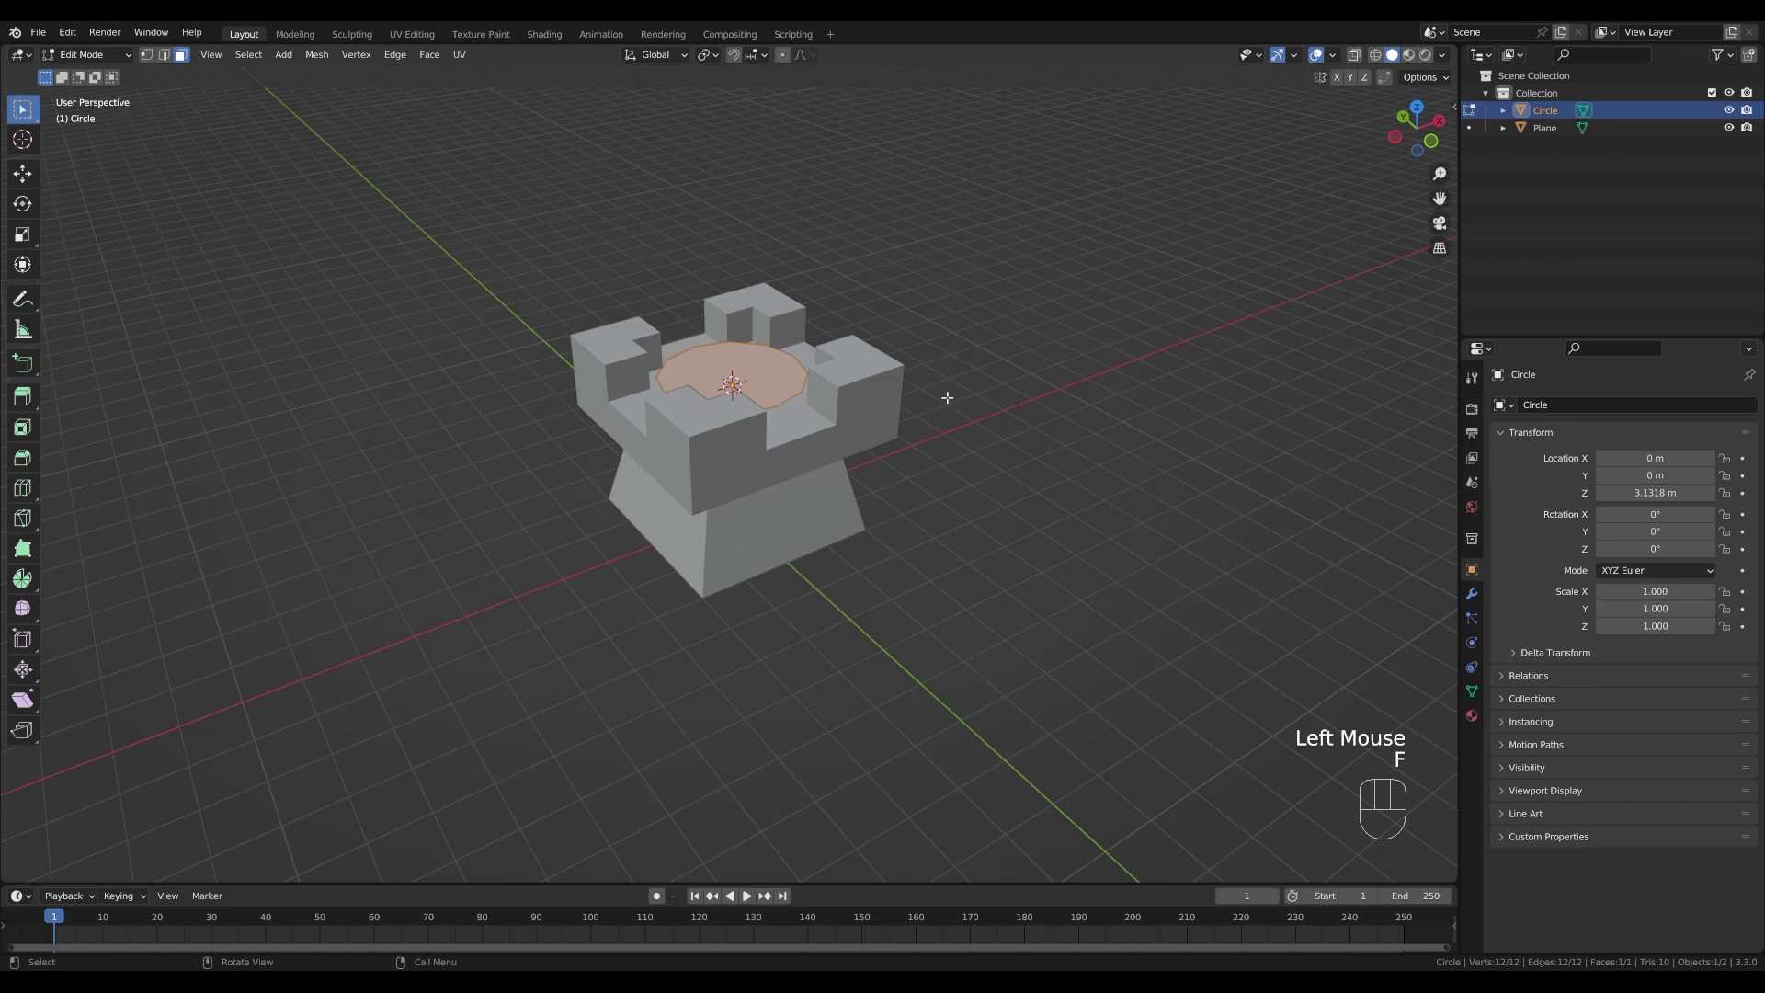
pyautogui.press('e')
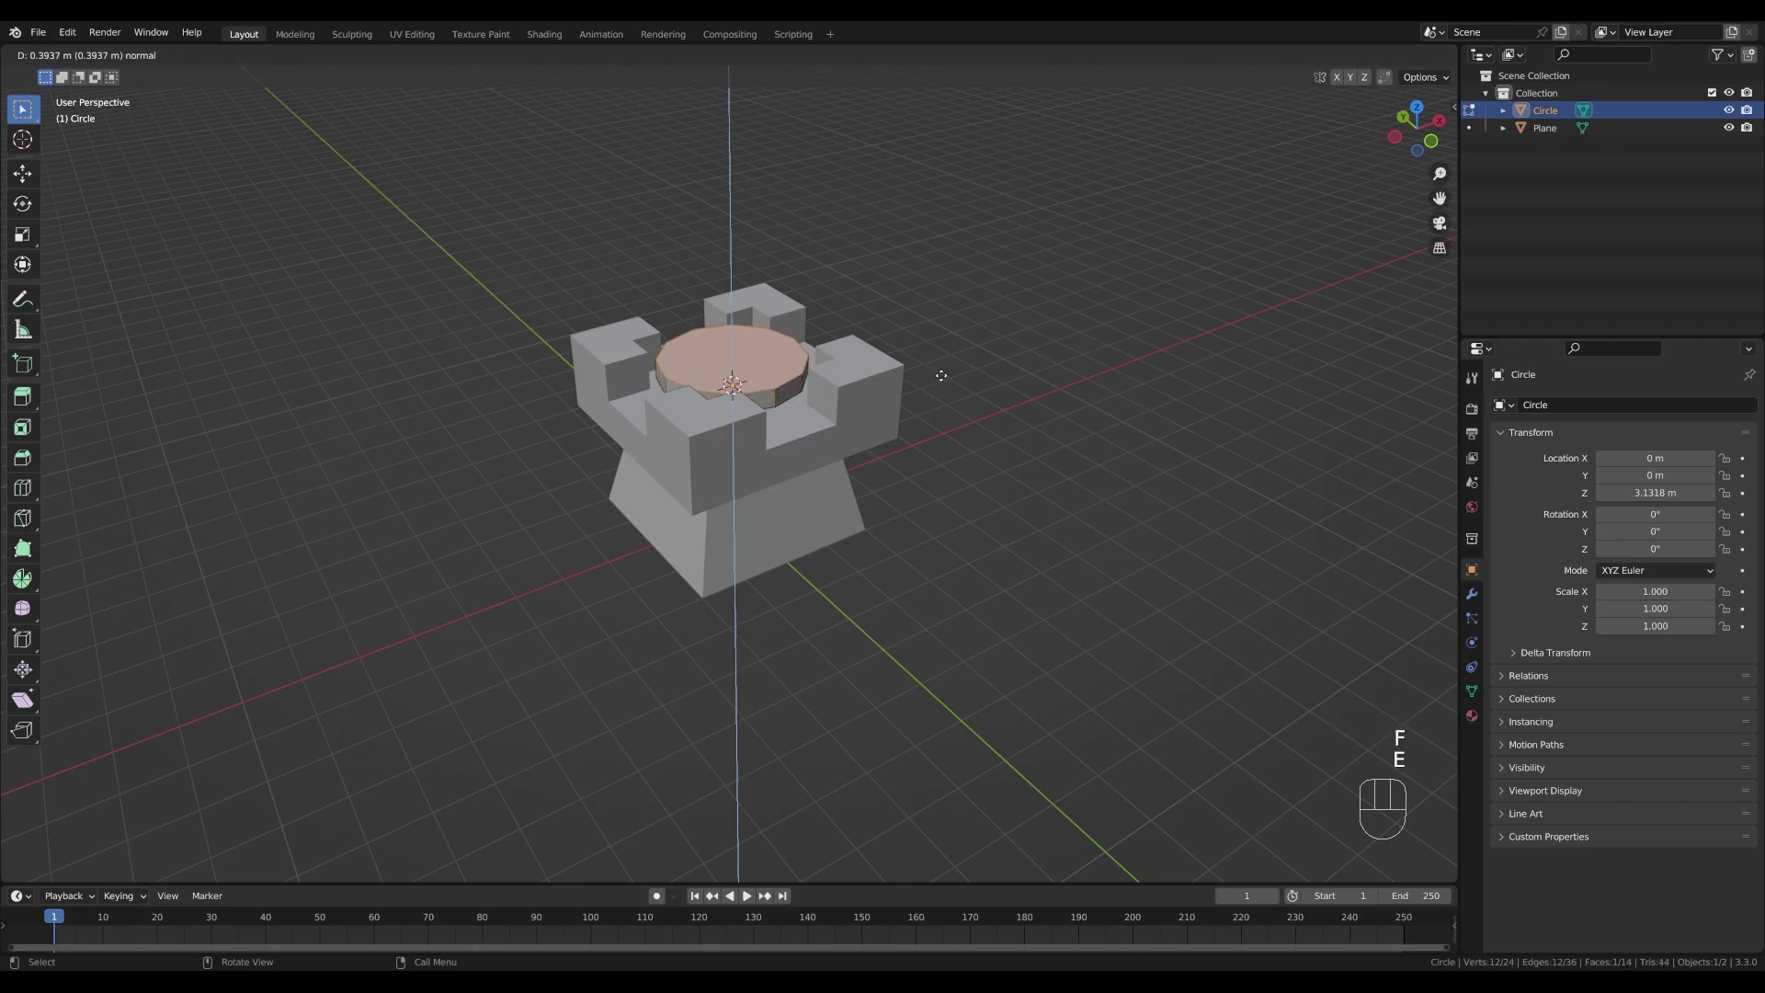
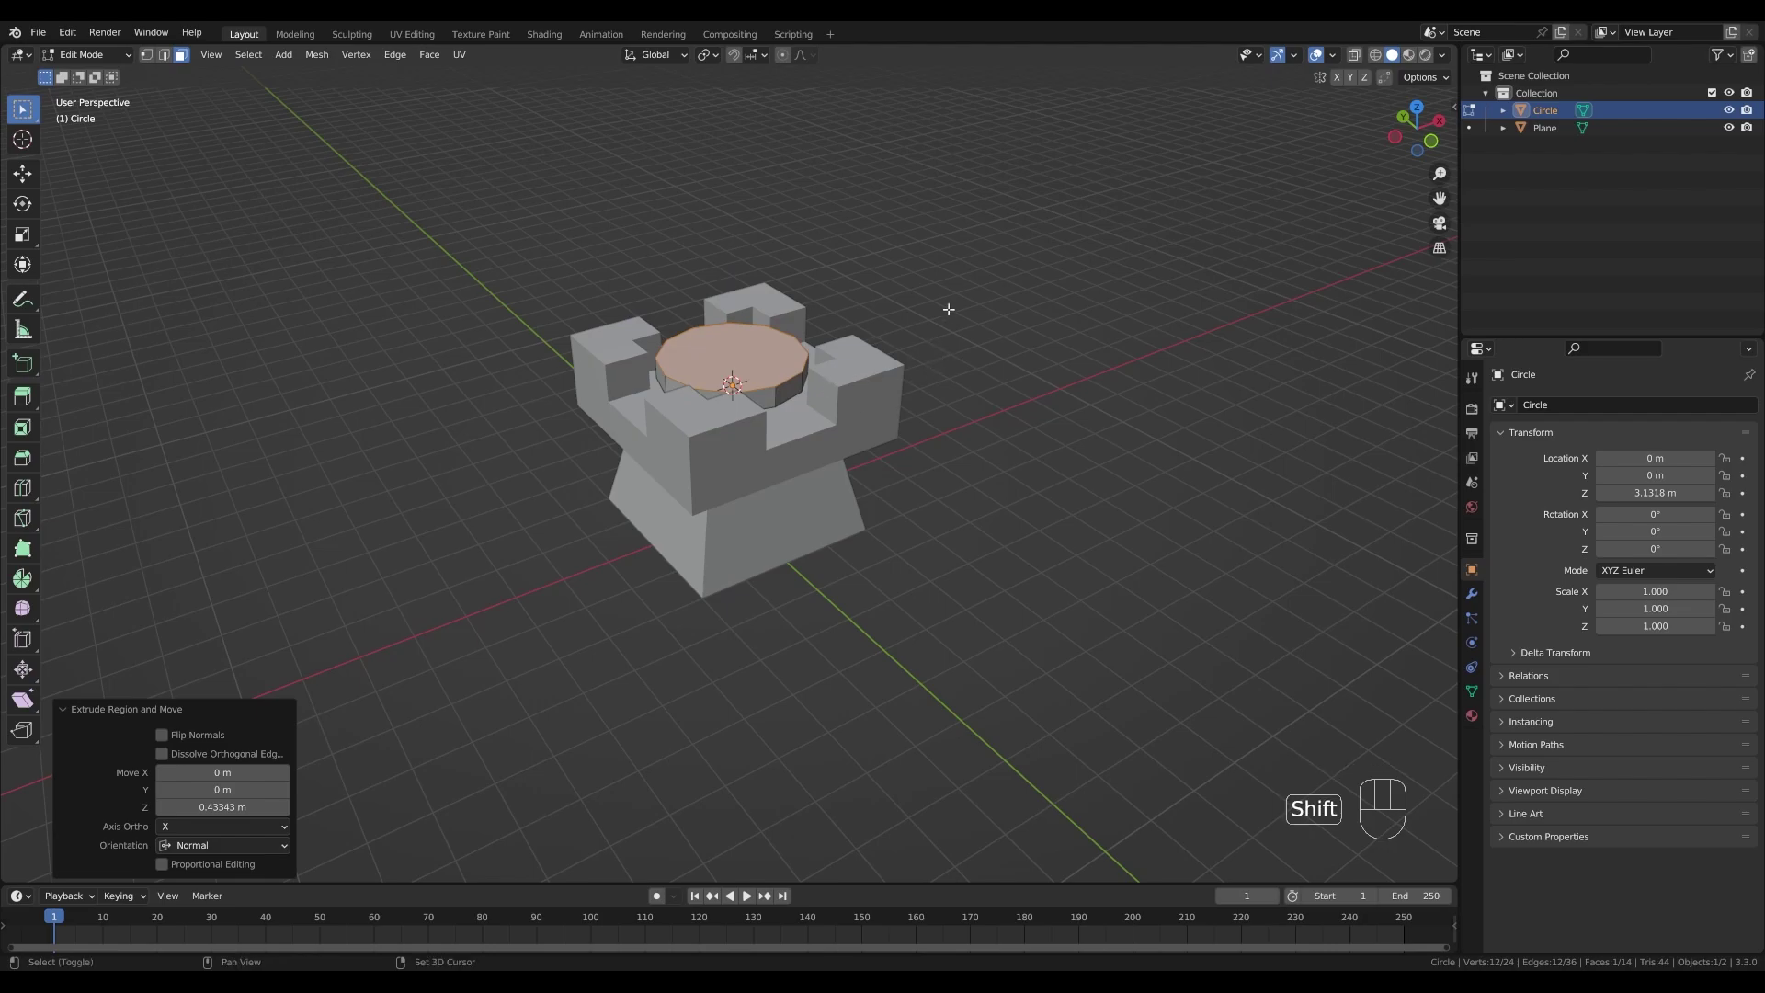
pyautogui.press('shift+s')
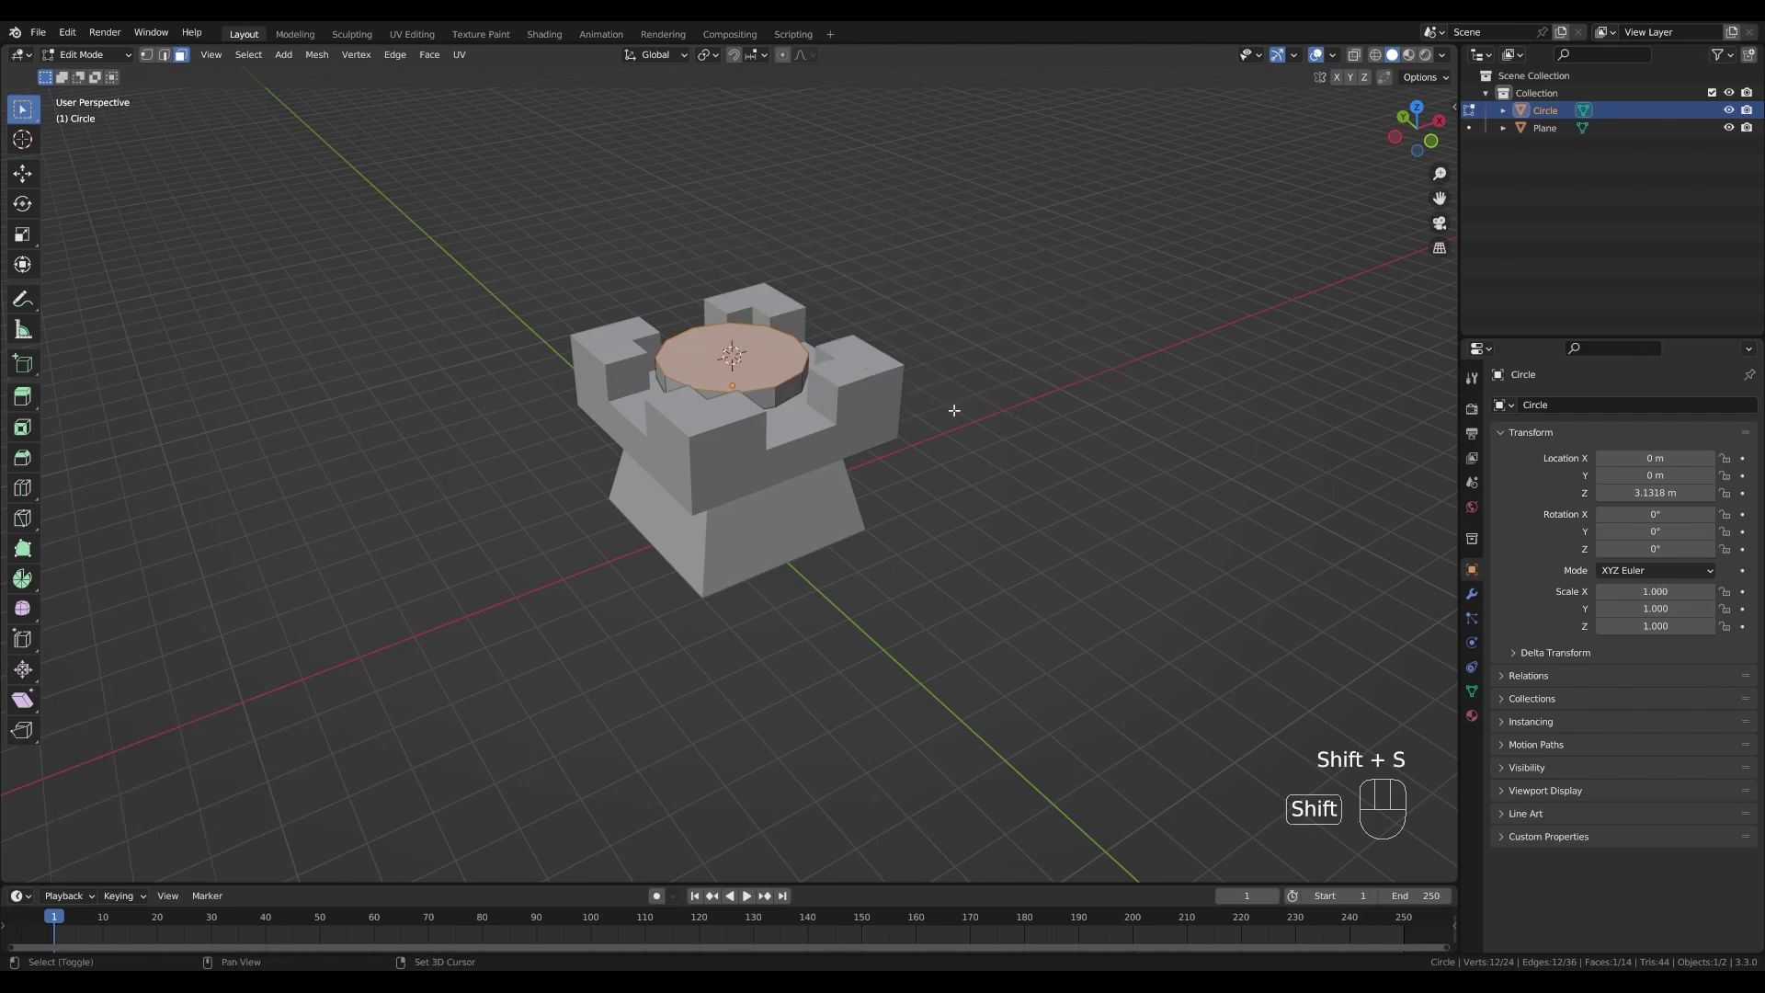
pyautogui.press('Tab')
pyautogui.moveTo(879, 353); pyautogui.dragTo(902, 358)
# - Add a plane and extrude two of its edges upward along Z into wall panels
pyautogui.press('shift+a')
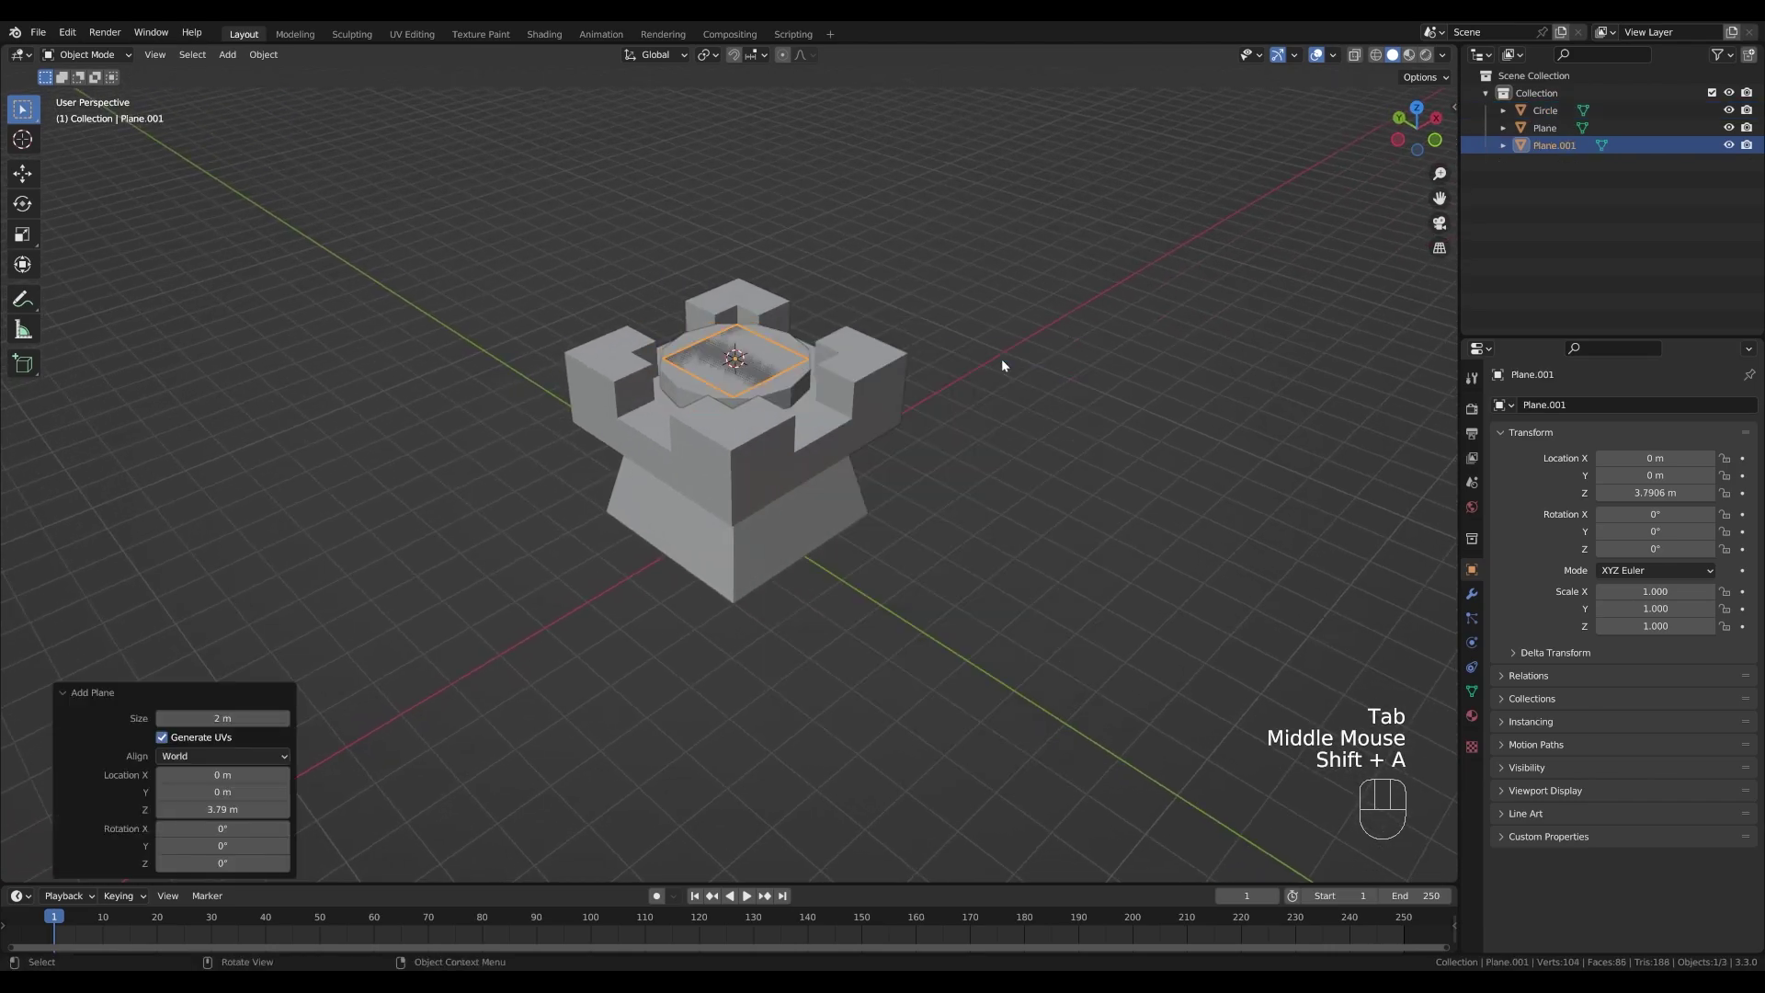
pyautogui.press('Tab')
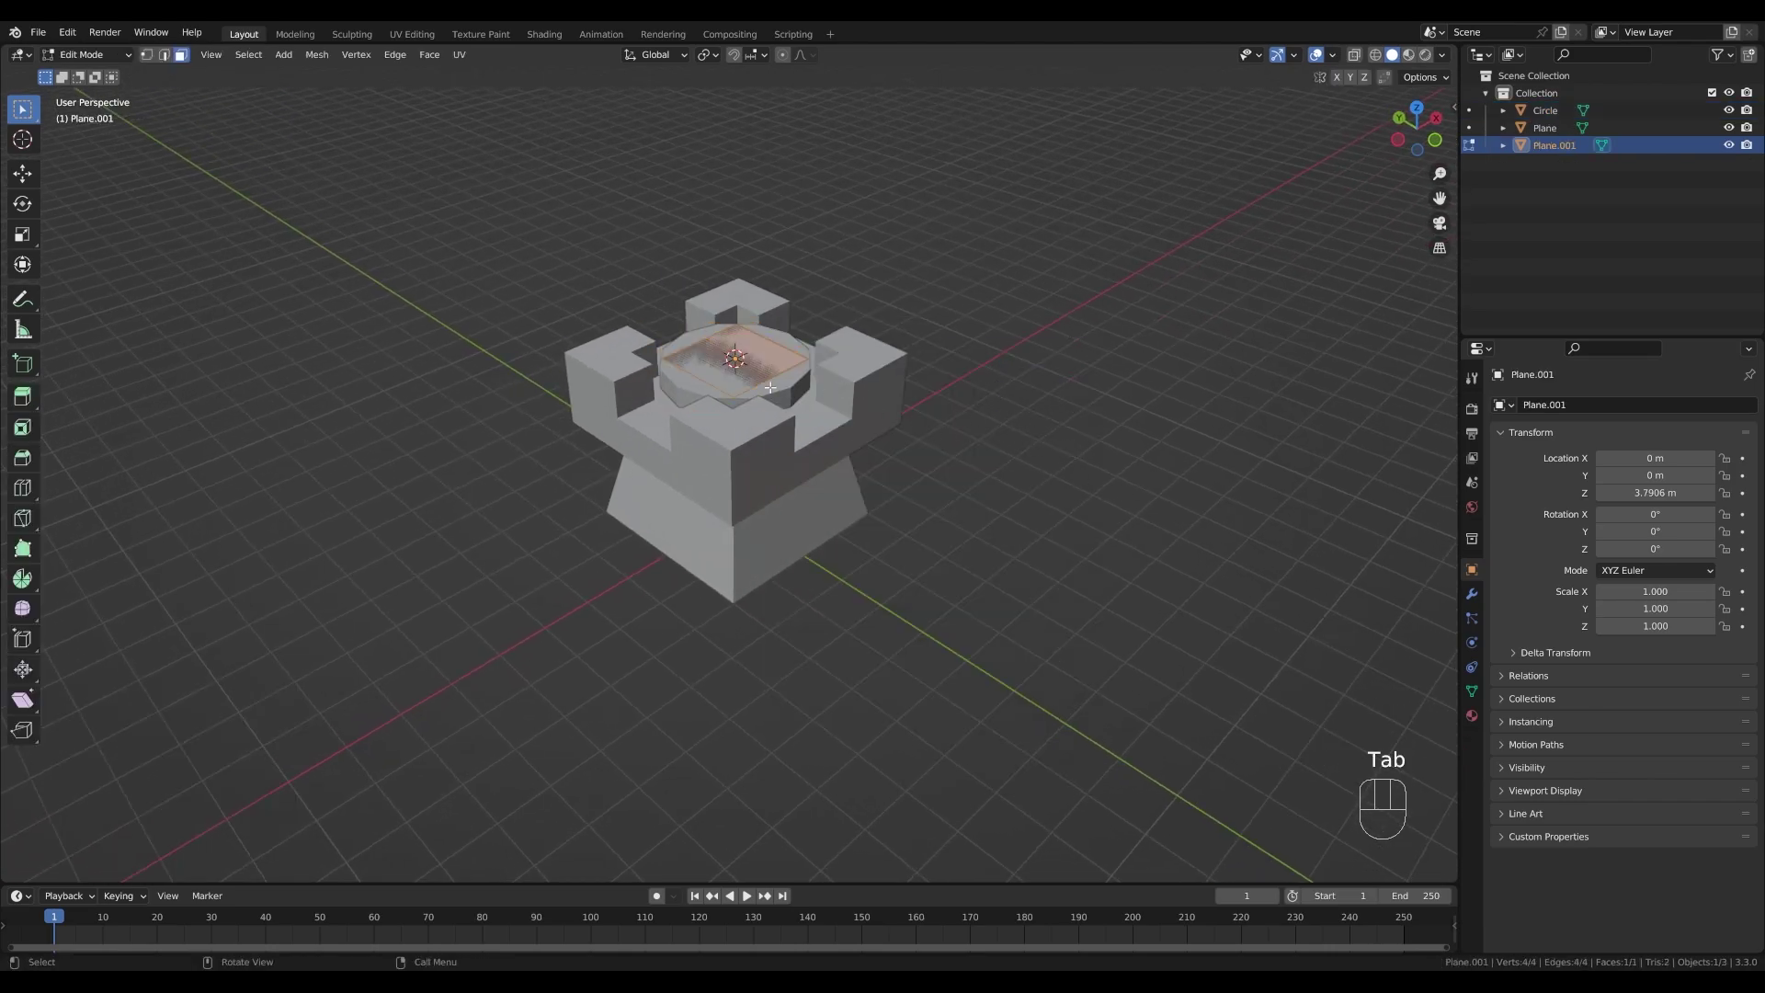
pyautogui.press('2')
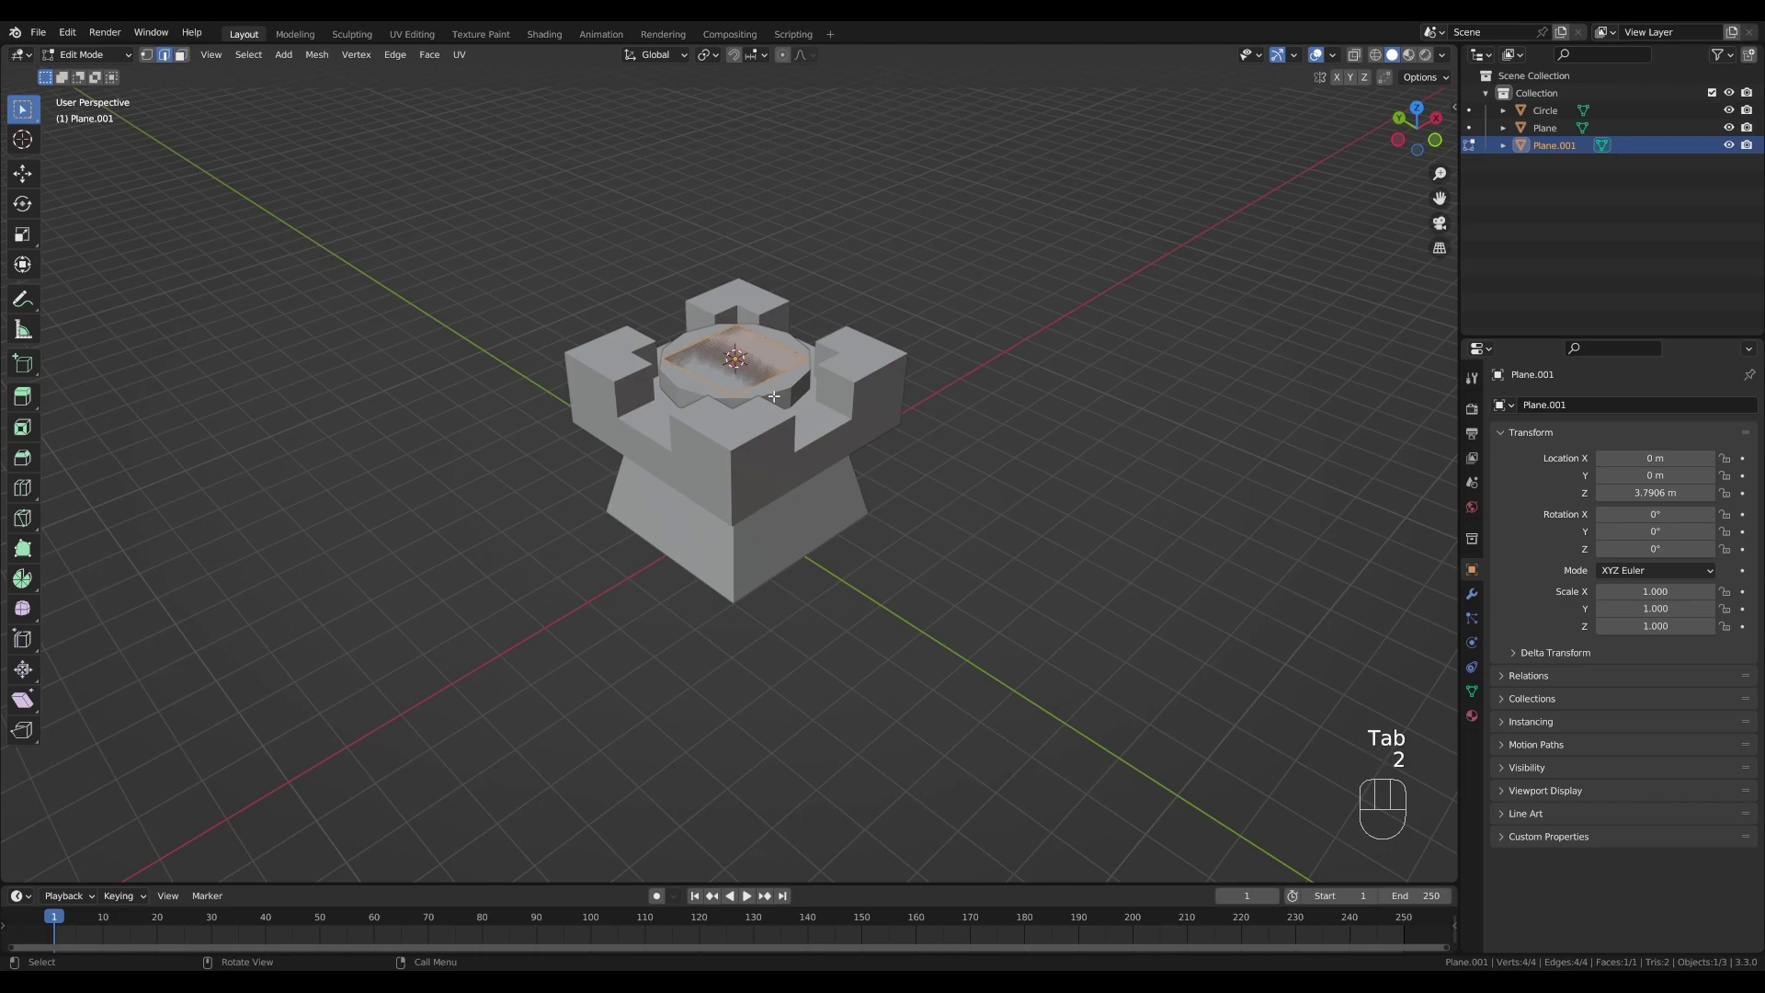
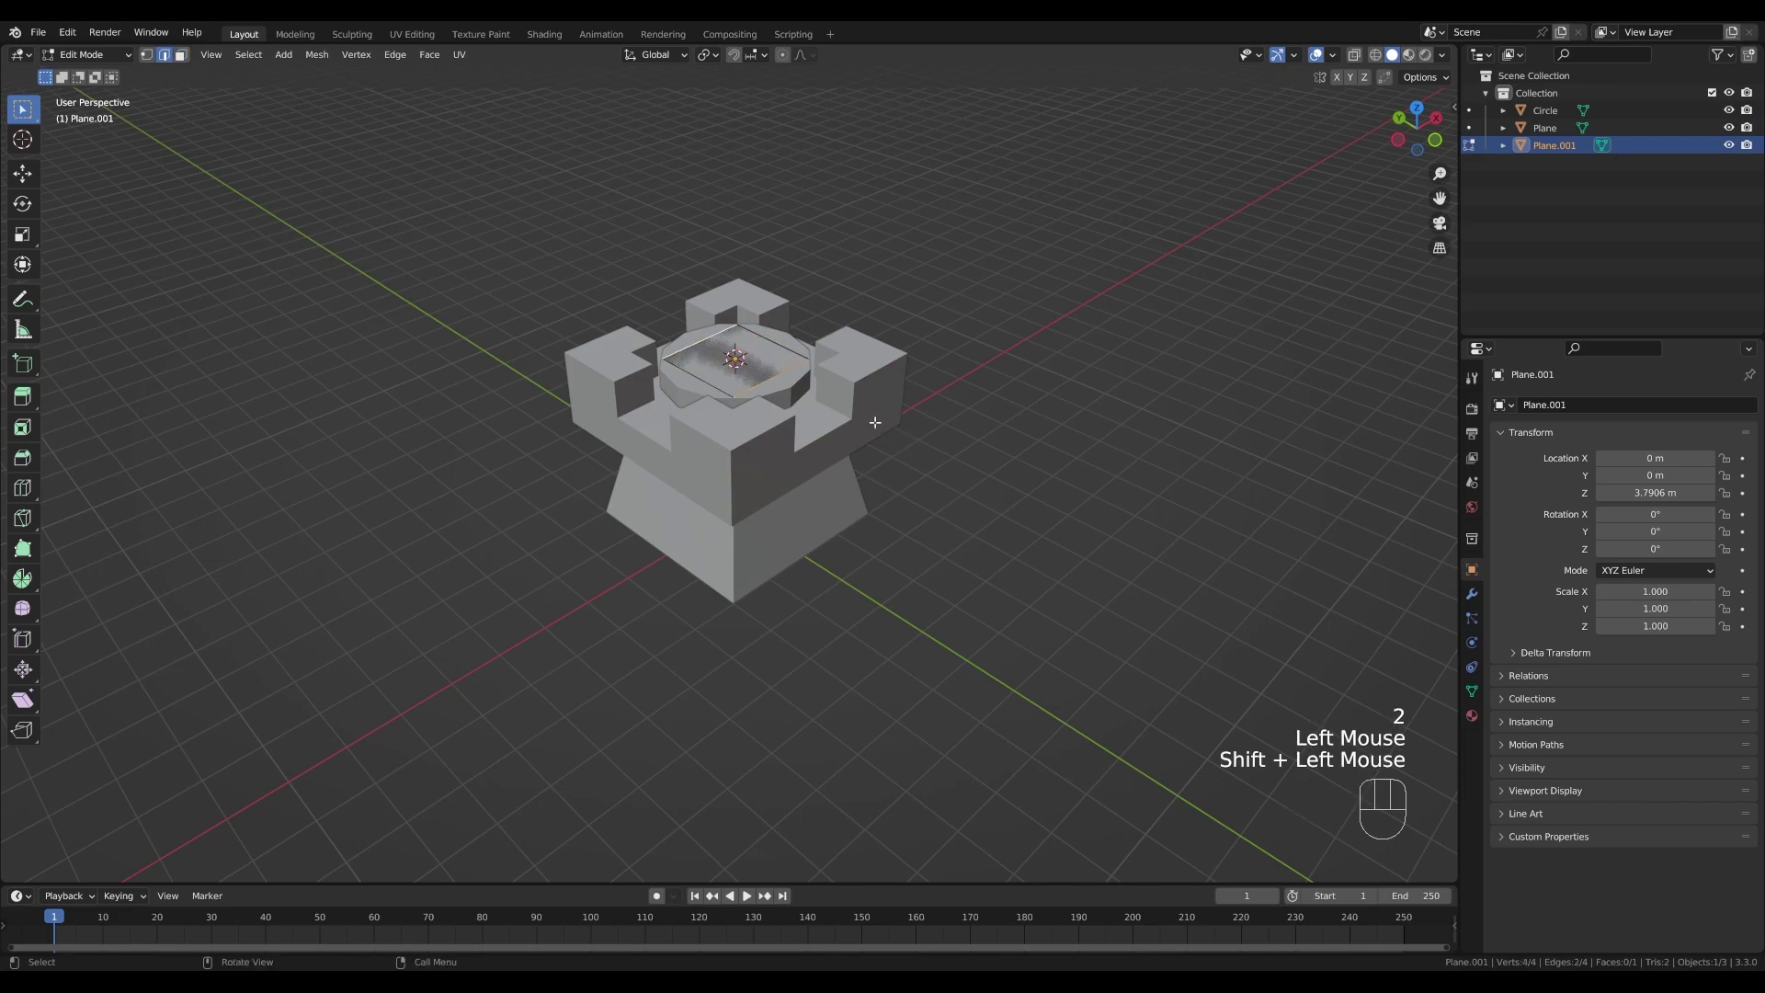
pyautogui.press('e')
pyautogui.press('z')
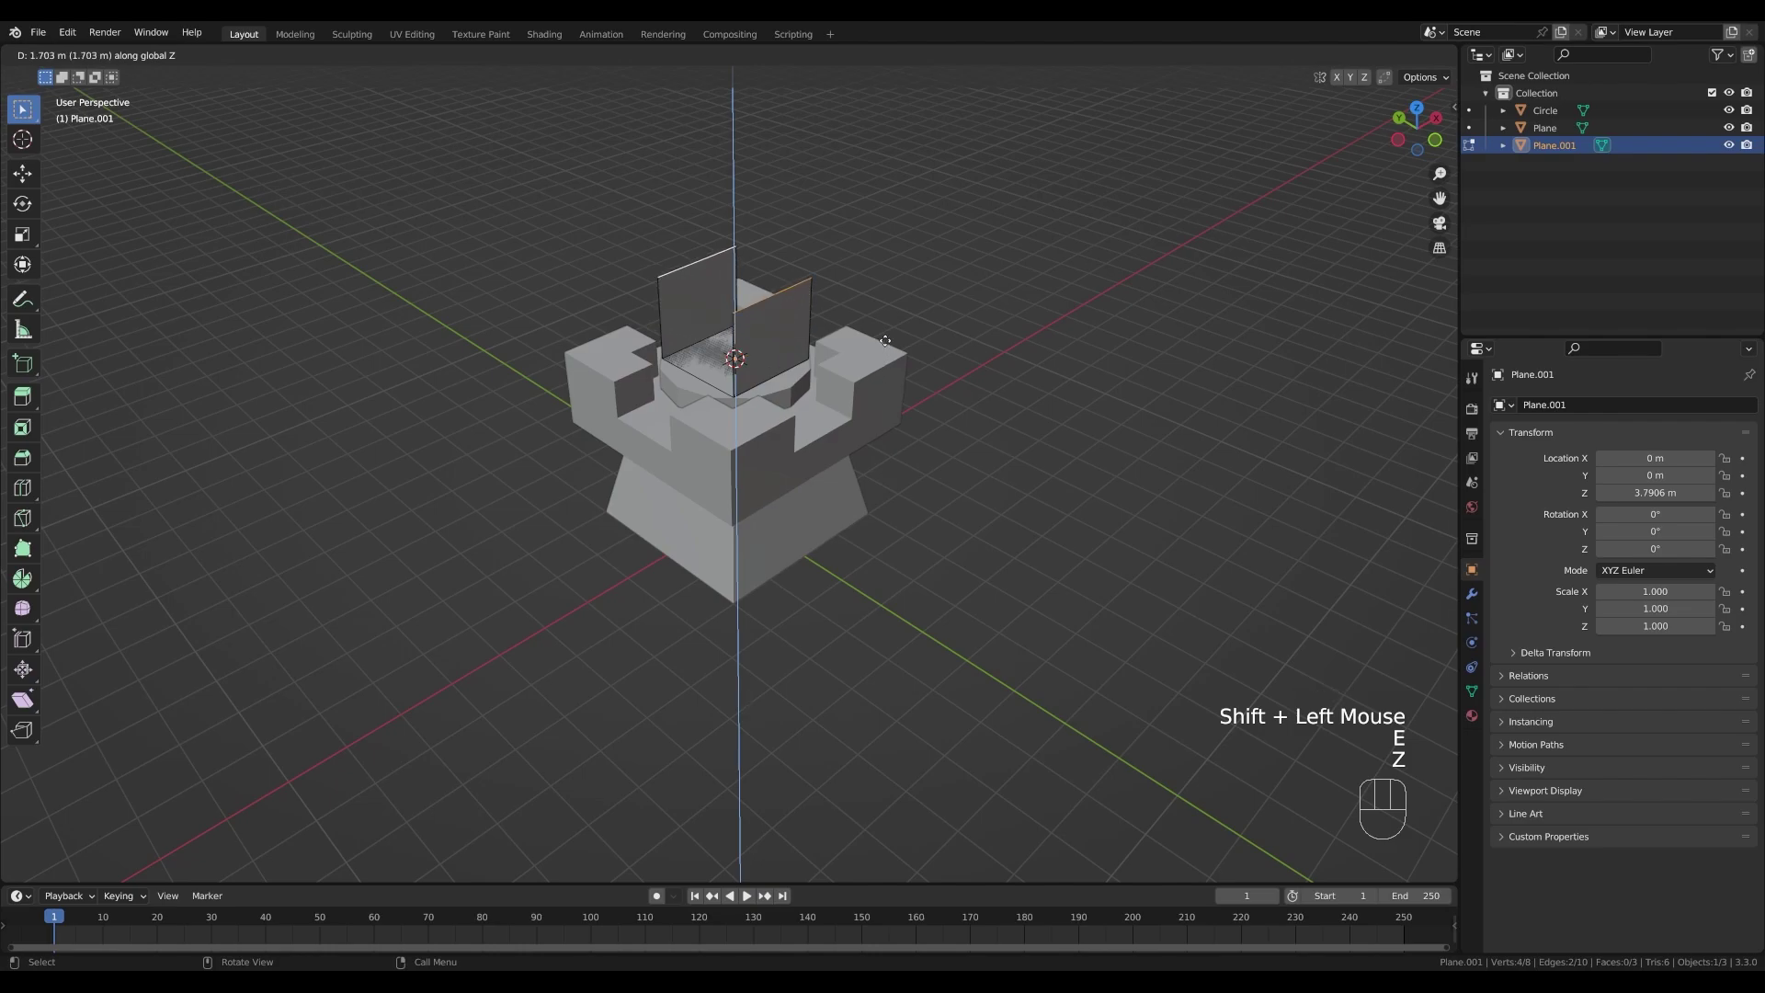
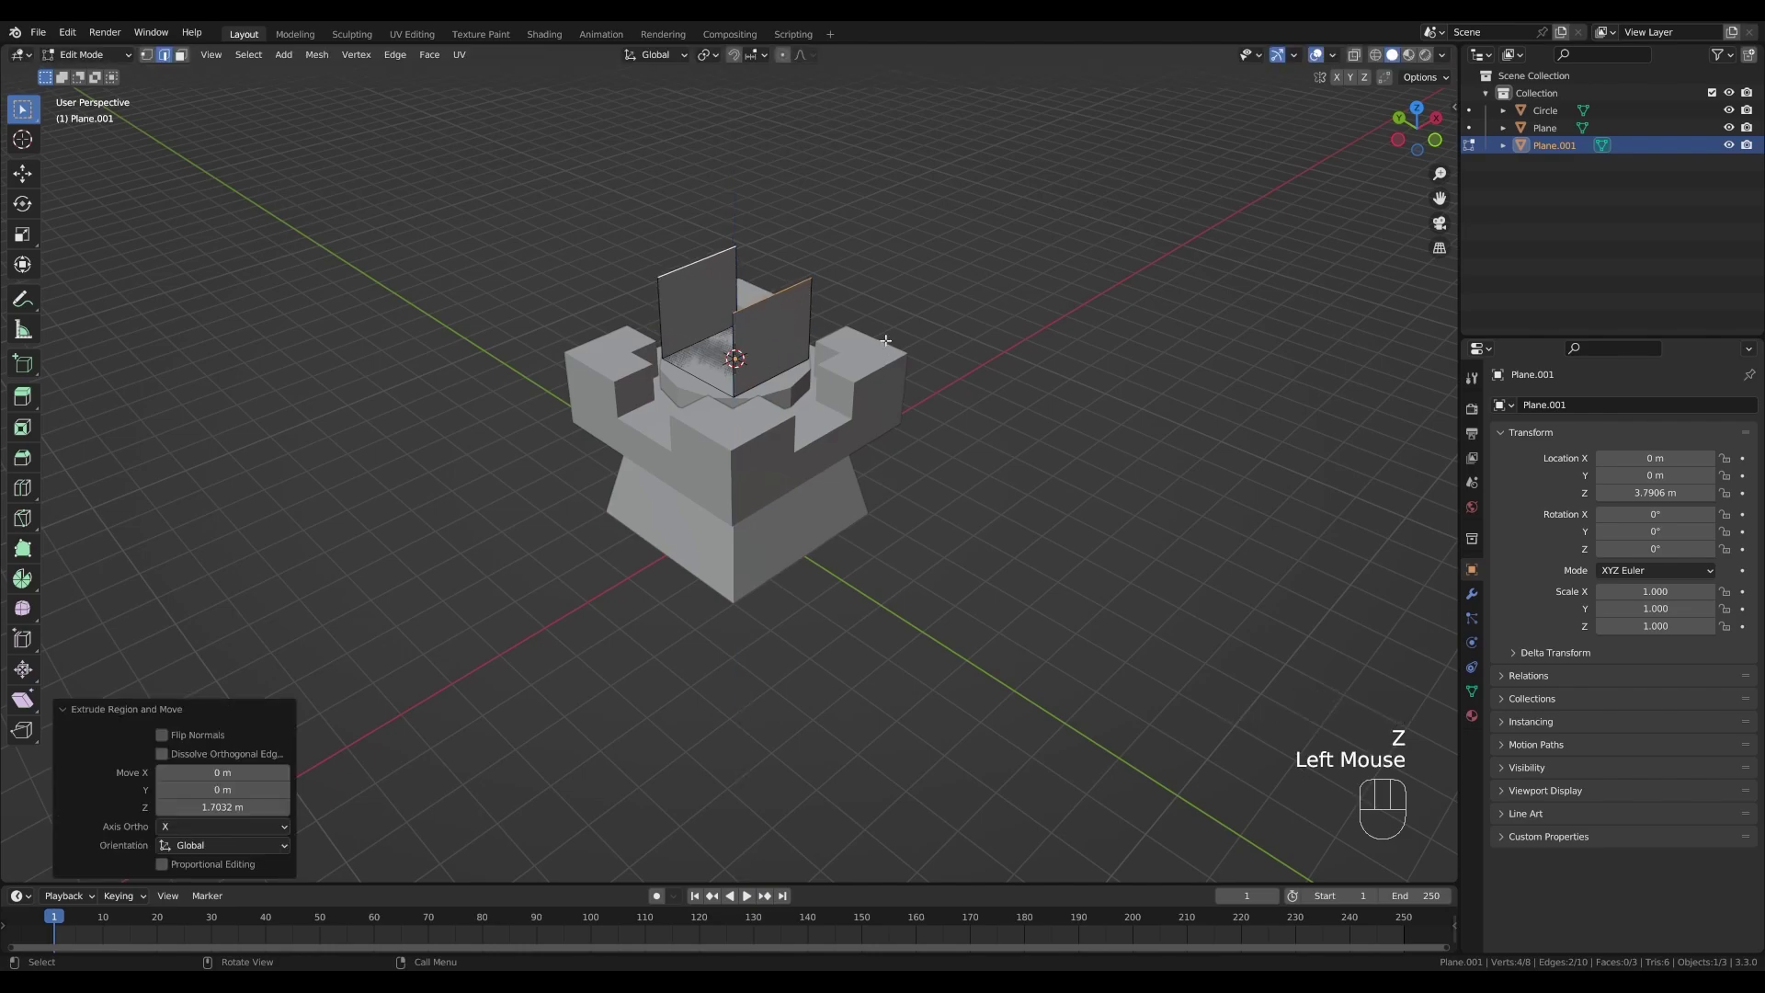
pyautogui.press('1')
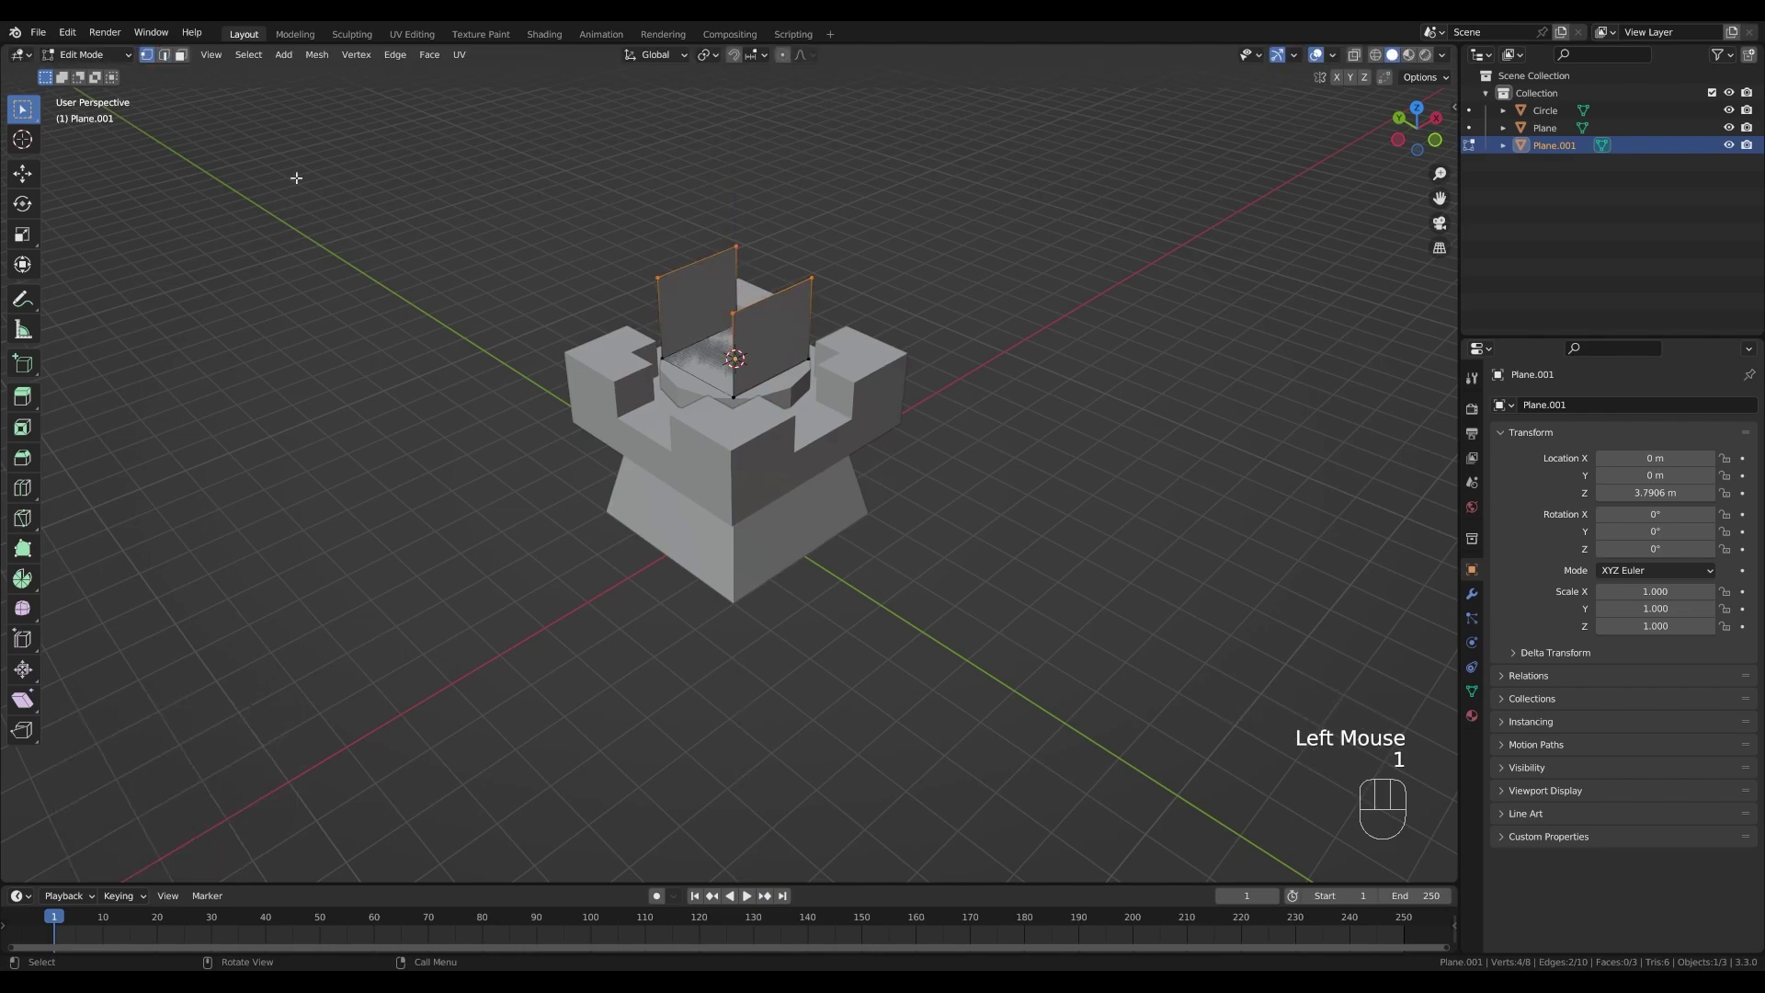
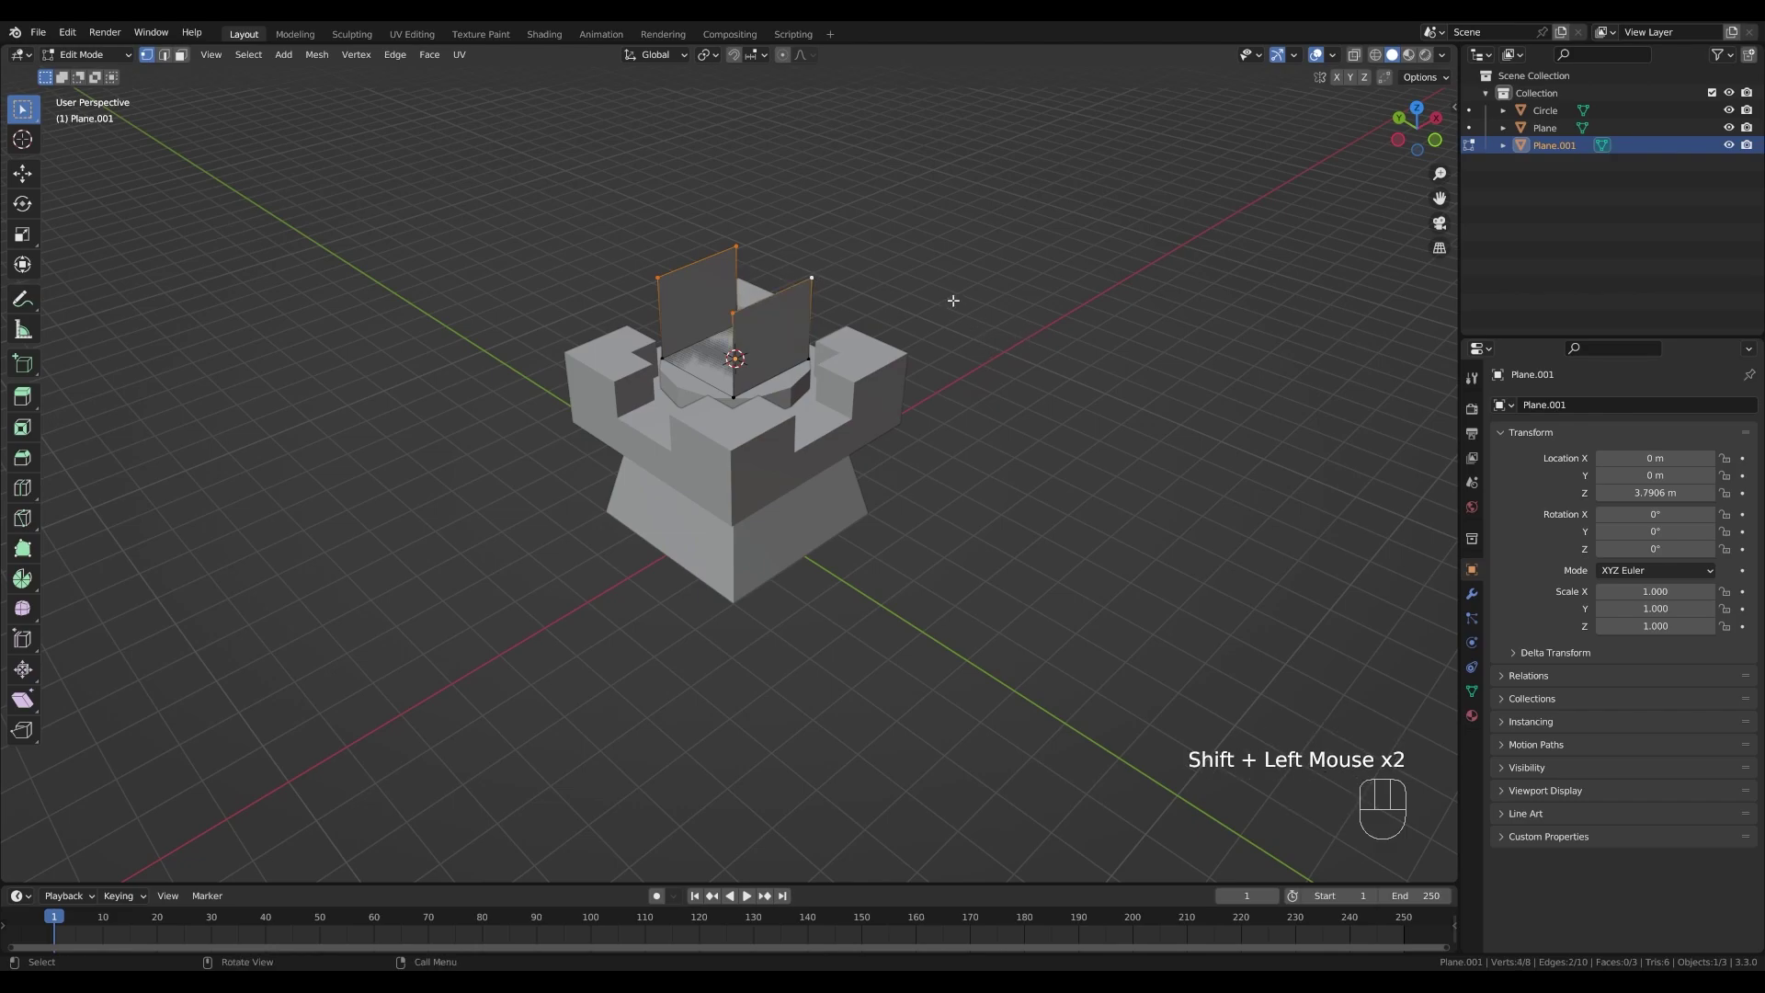
# - Bevel the panels' top corners into points, delete extra geometry and select both mount plates
pyautogui.press('ctrl+shift+b')
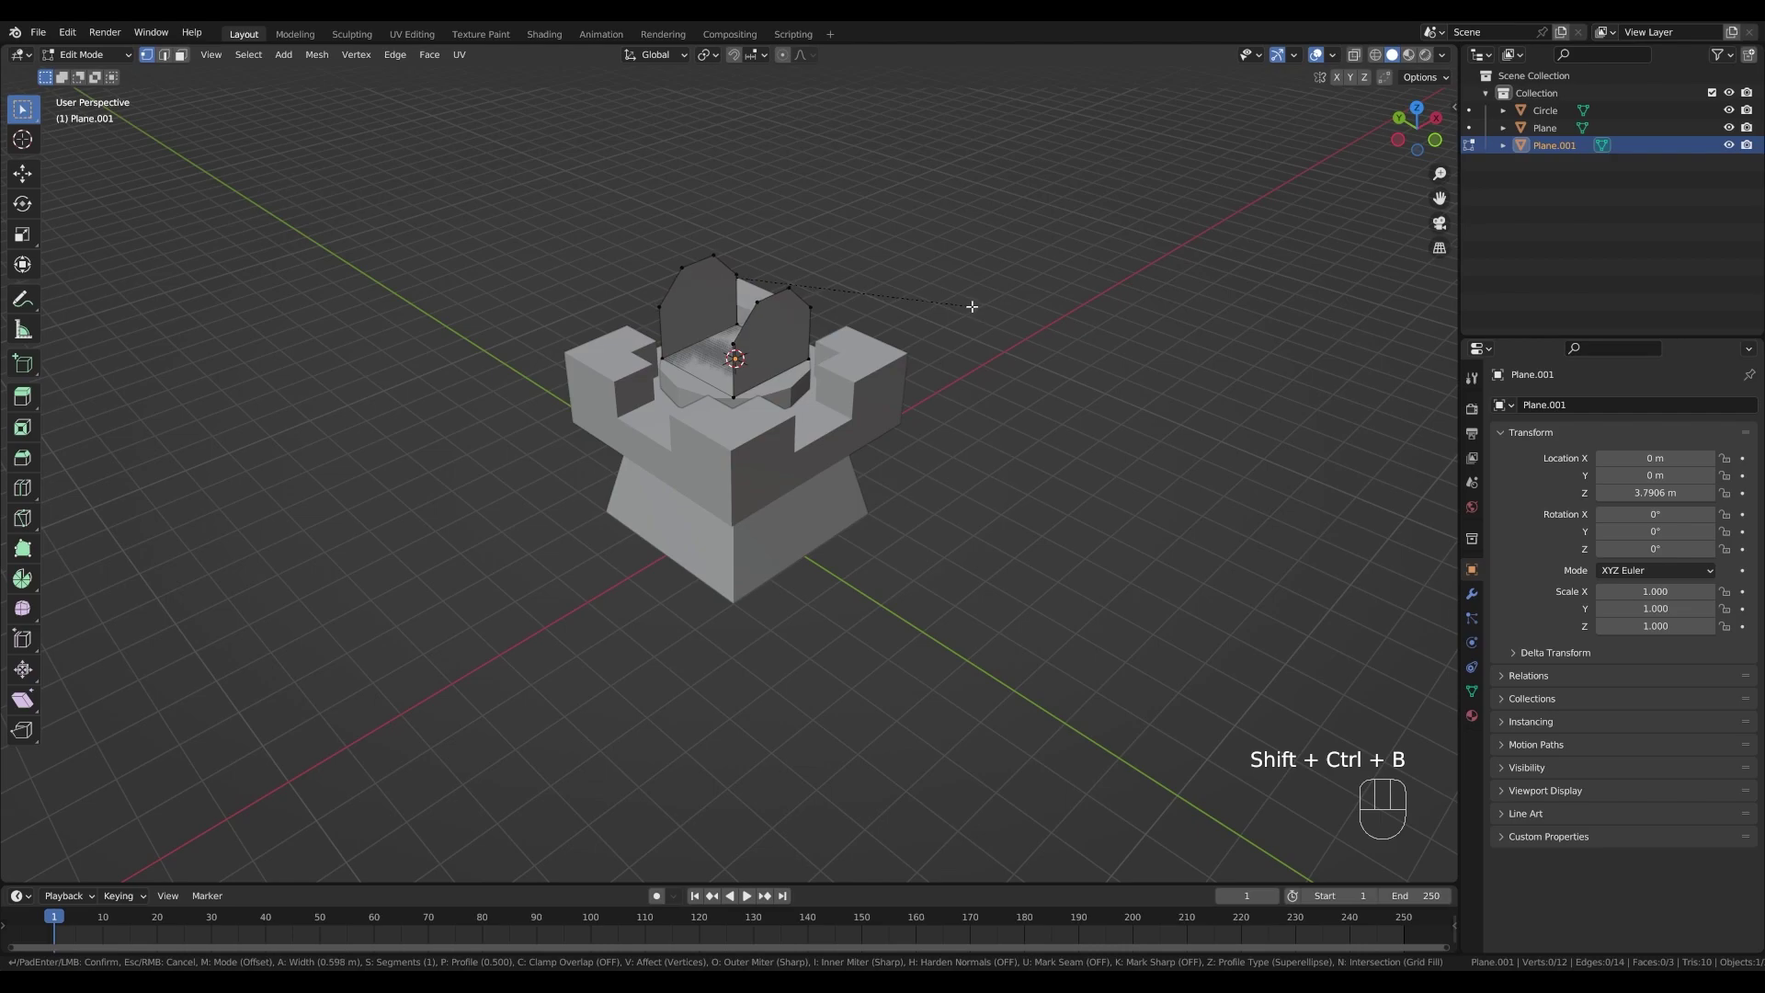
pyautogui.scroll(3)
pyautogui.scroll(-3)
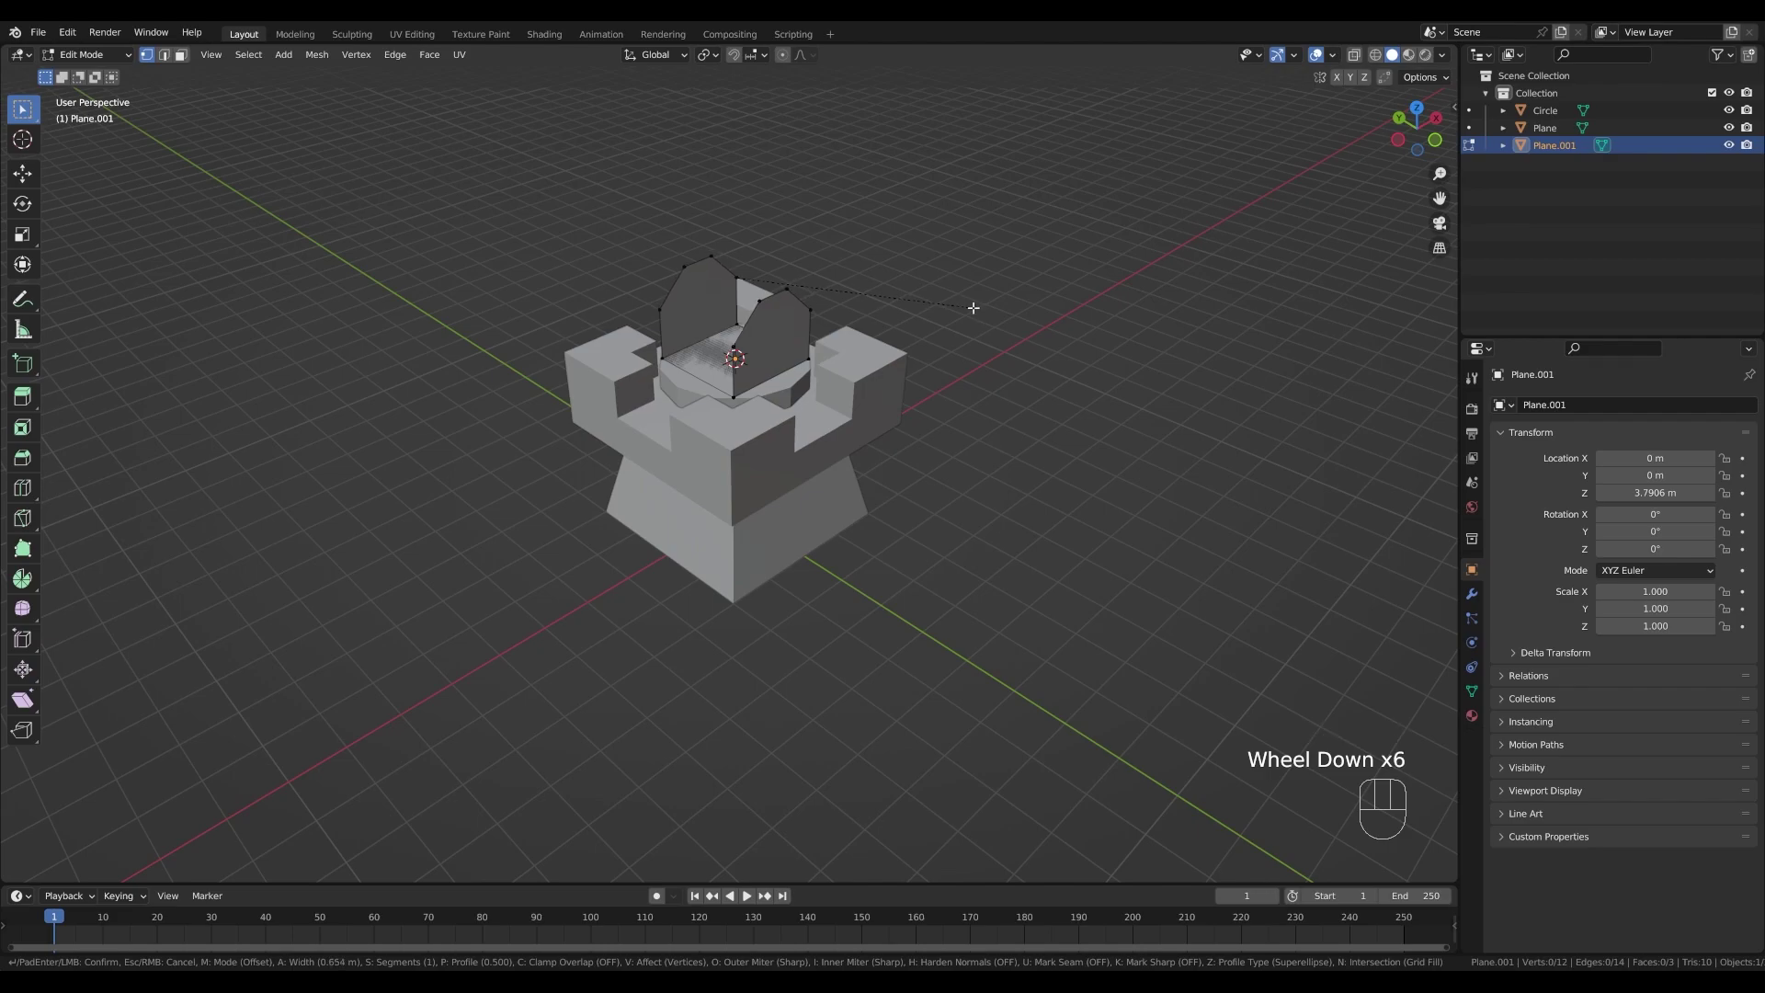
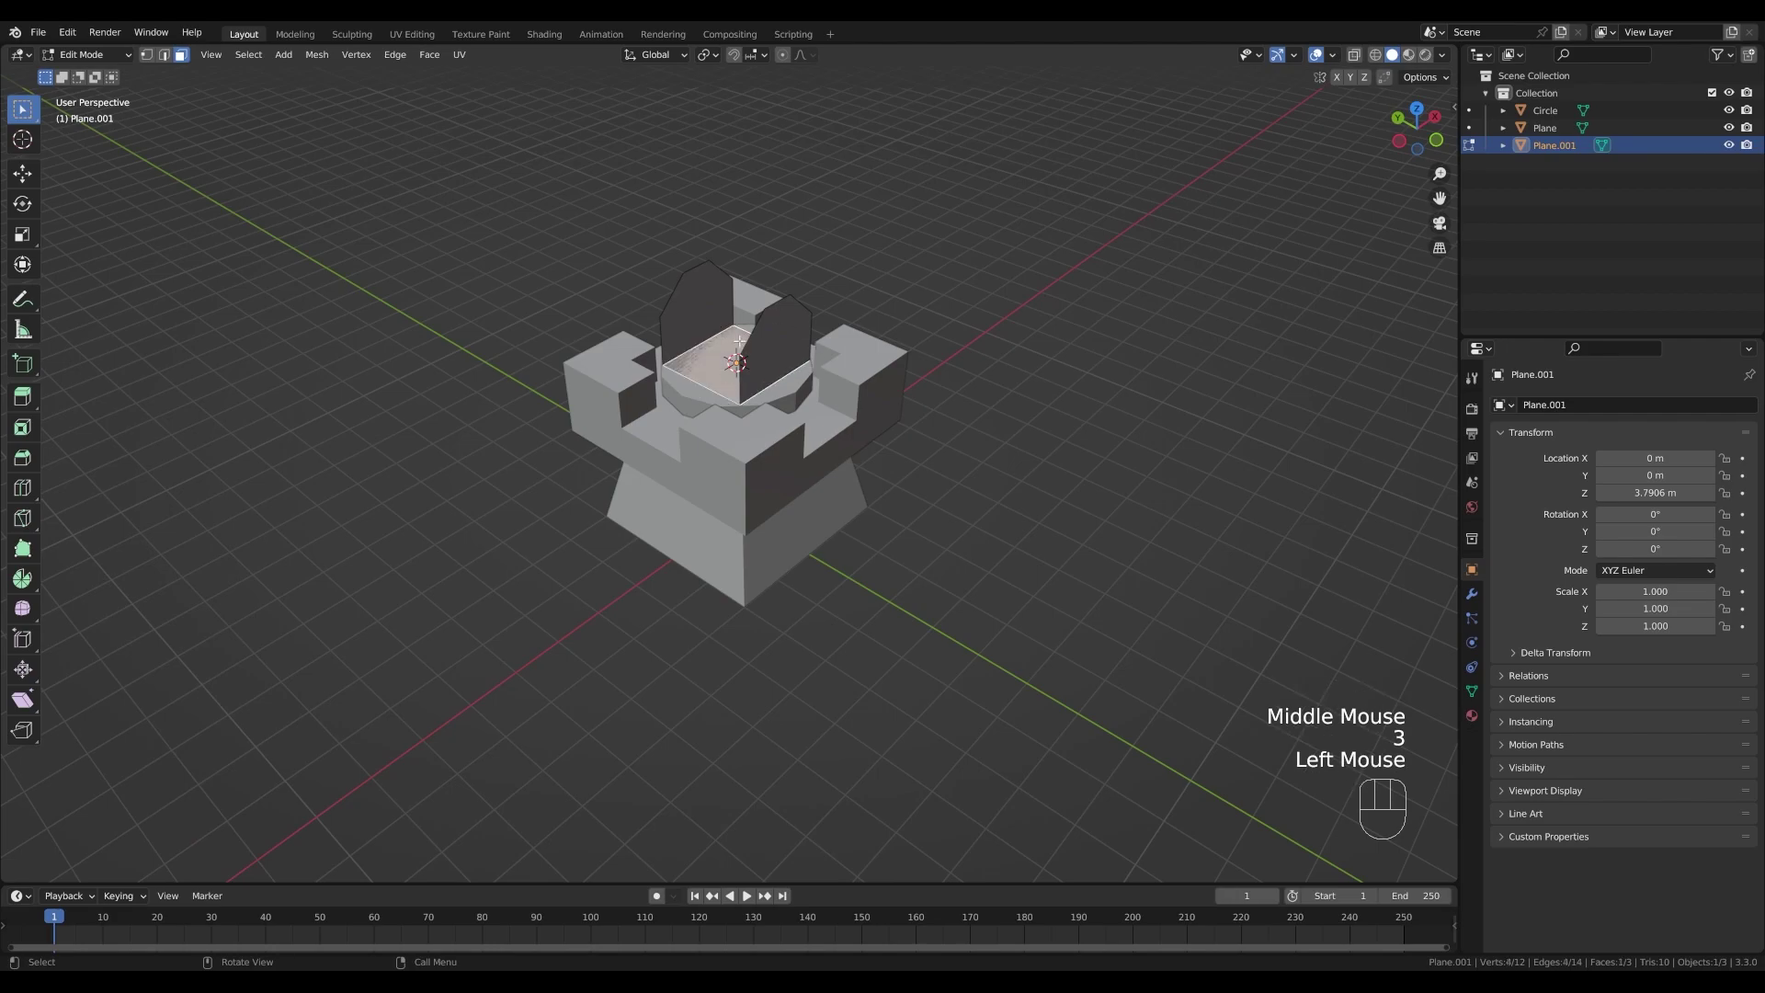
pyautogui.press('x')
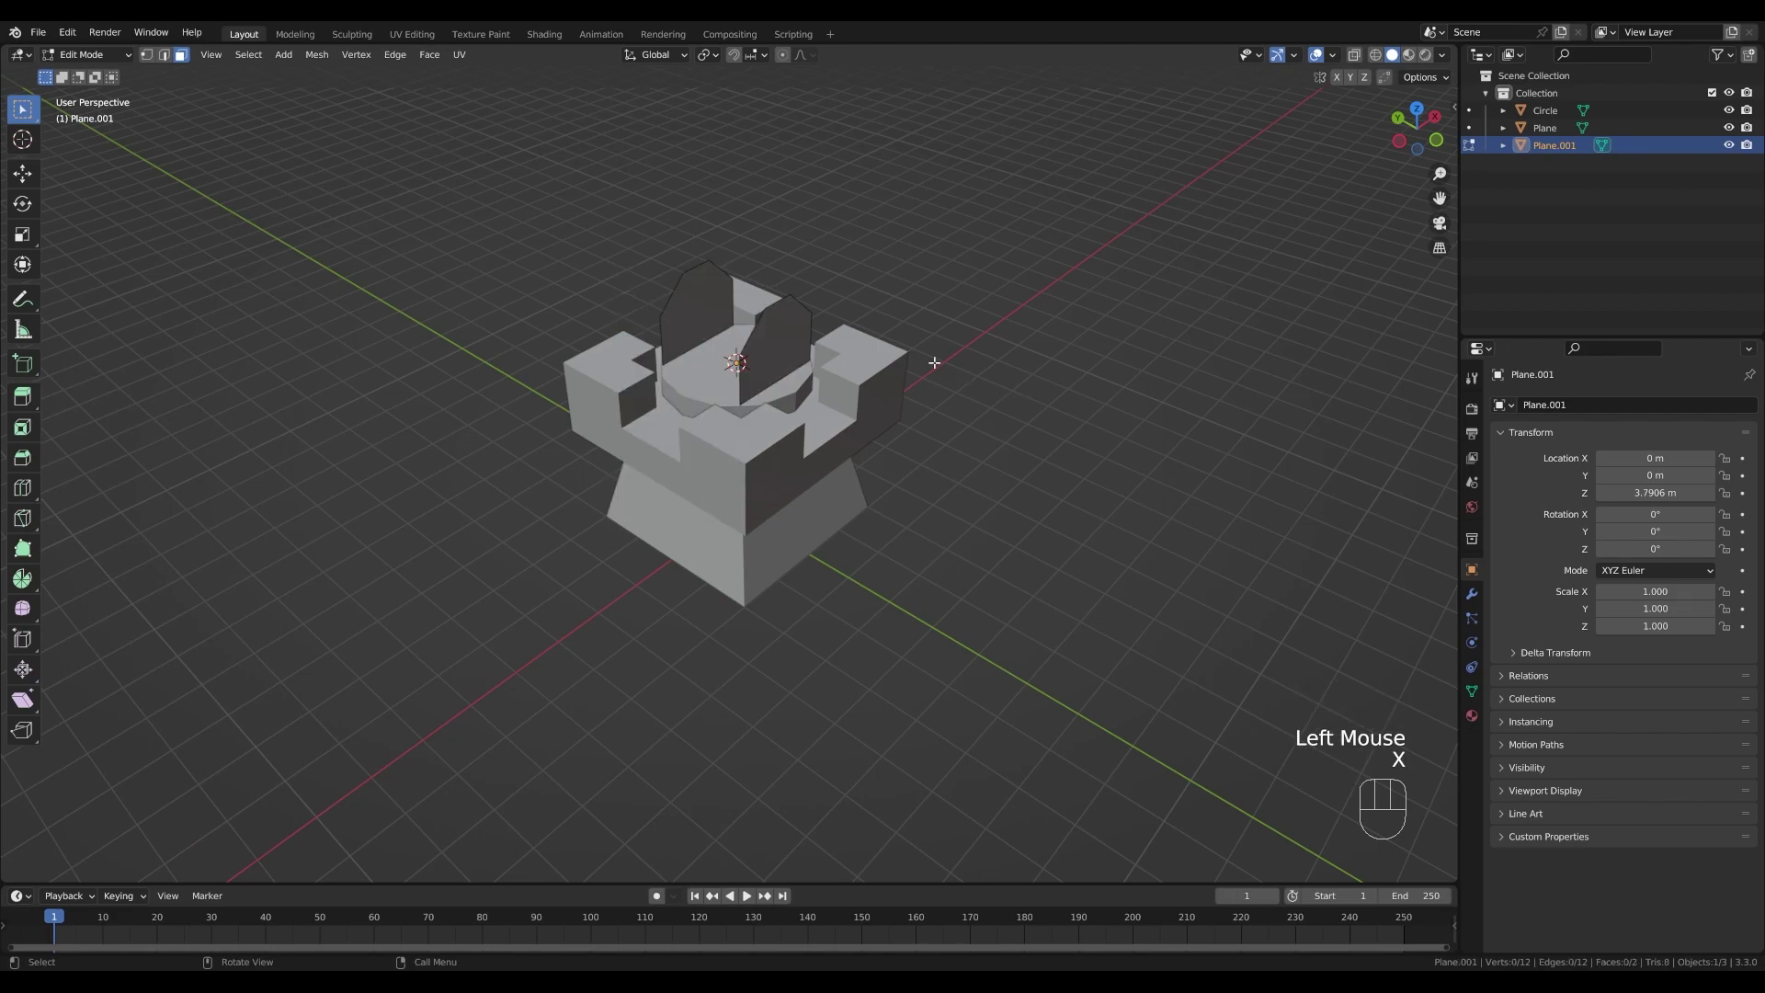
pyautogui.press('a')
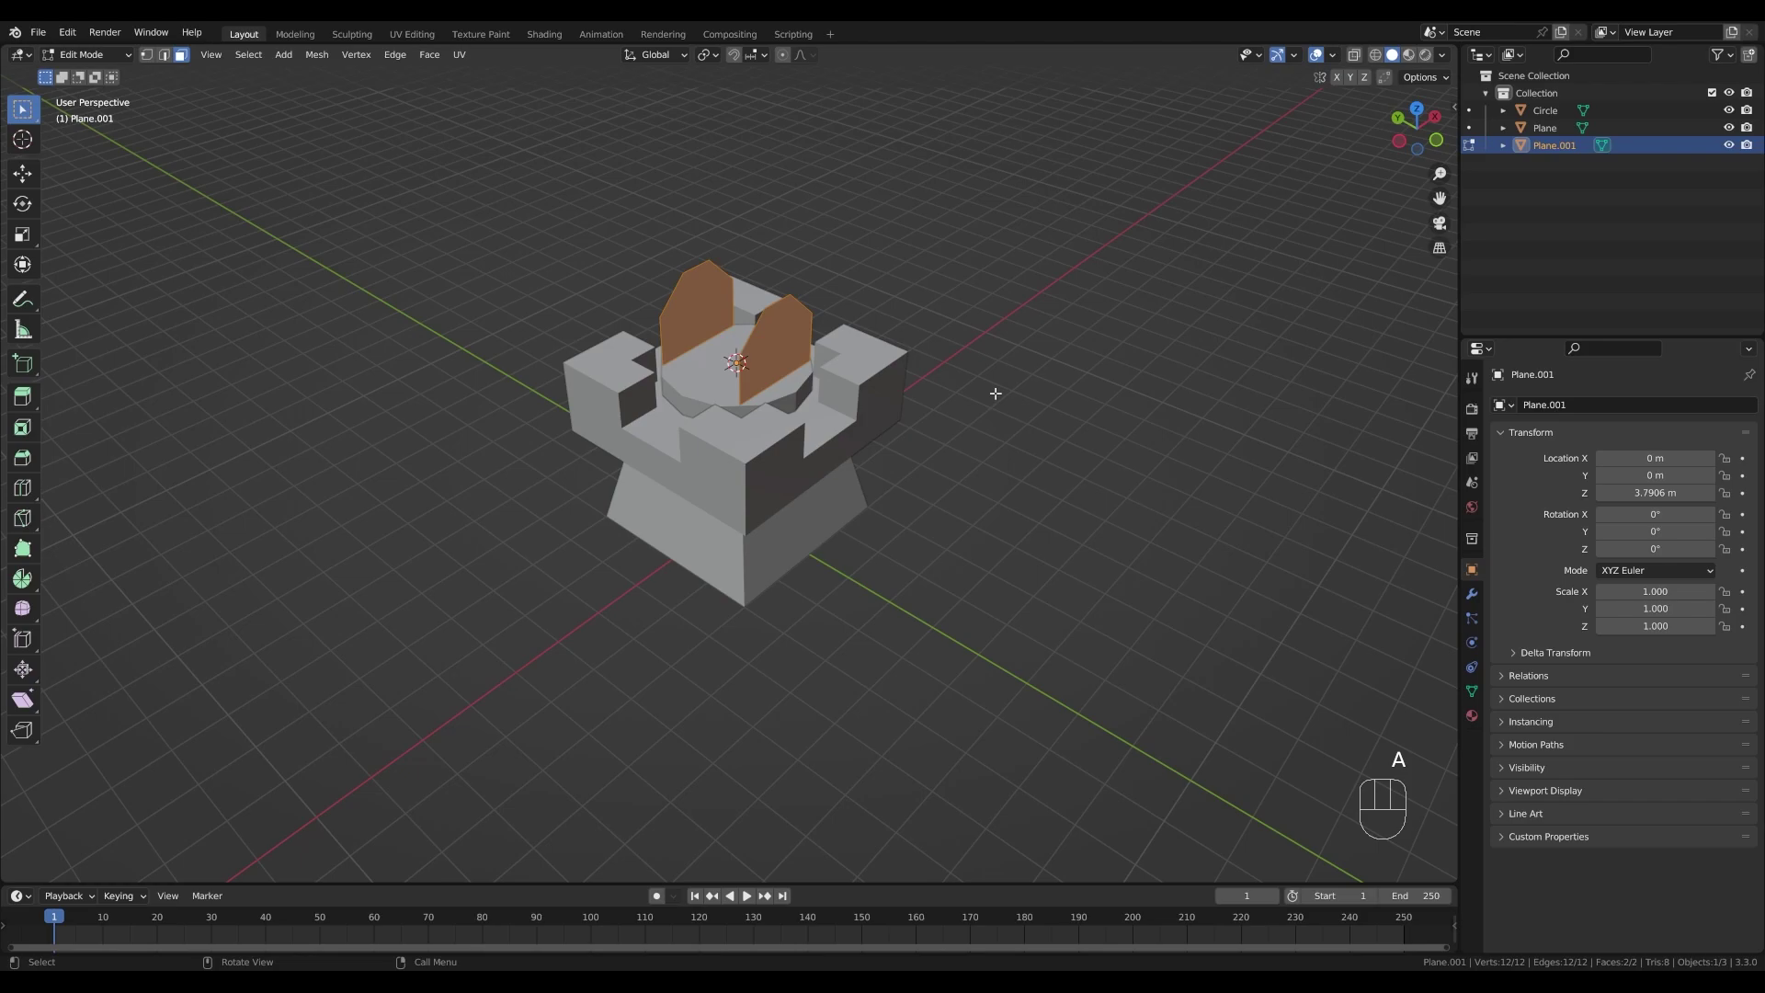
# - Confirm the plates' thickness, recalculate normals outward and scale them apart along Y
pyautogui.press('alt+e')
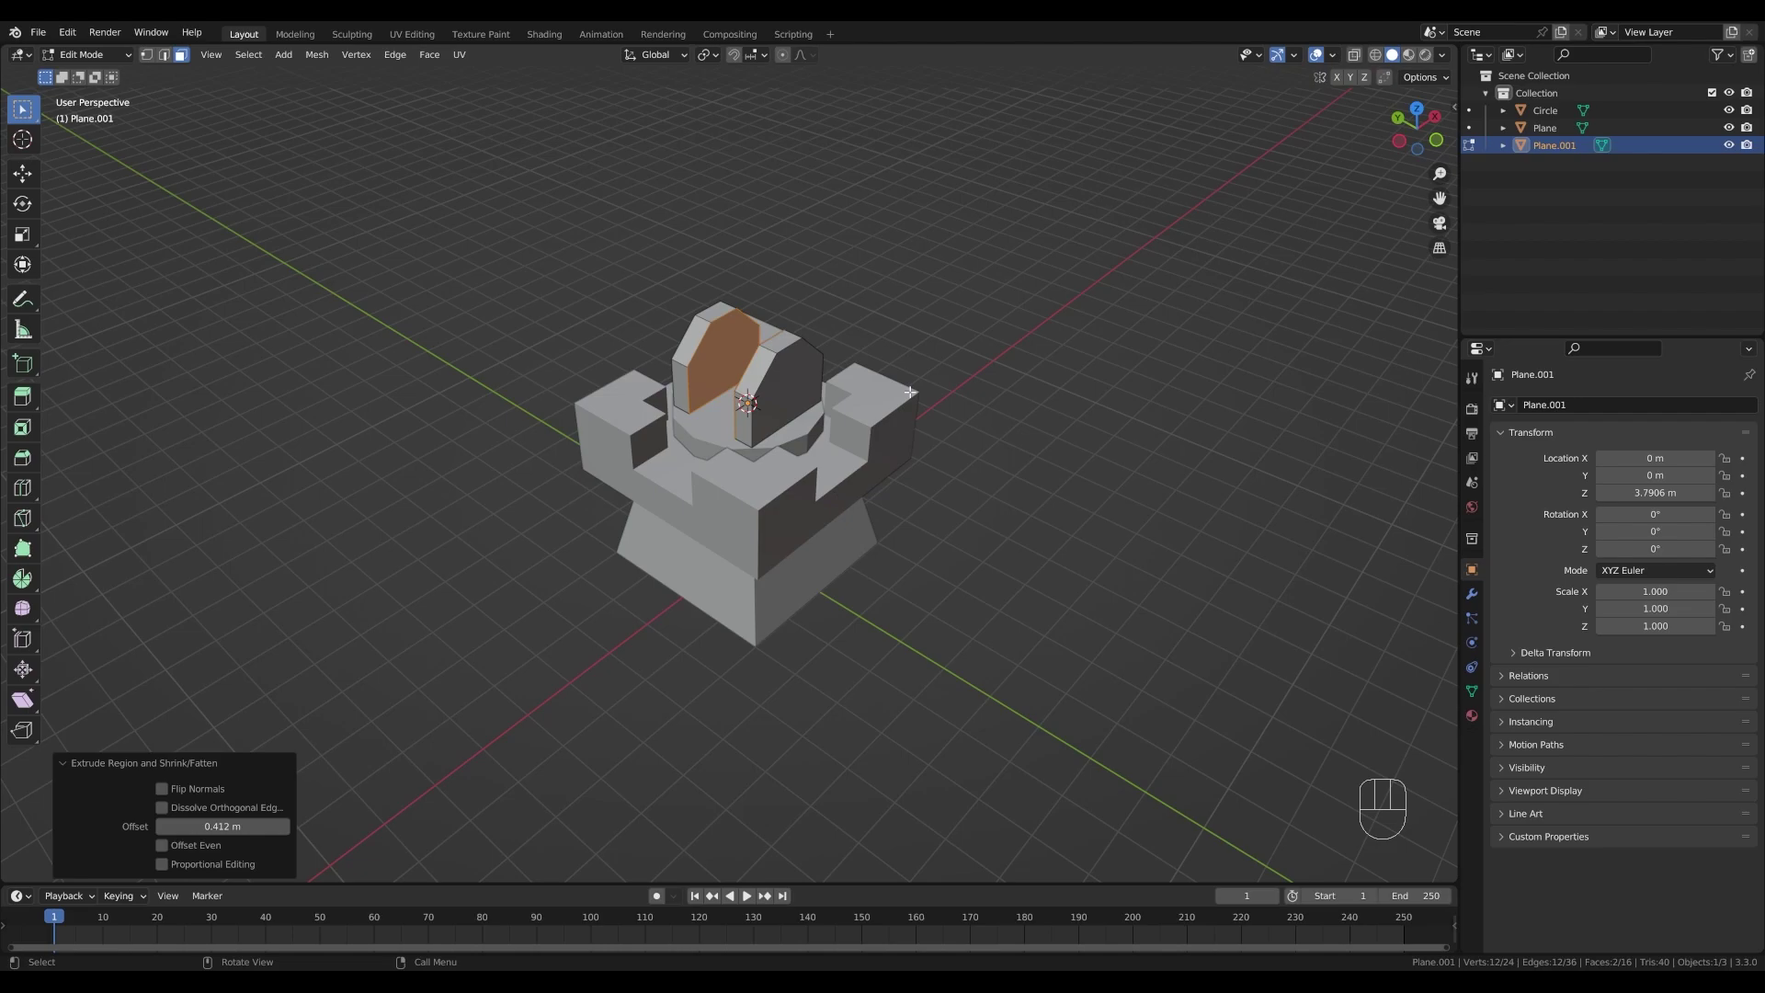
pyautogui.press('a')
pyautogui.press('shift+n')
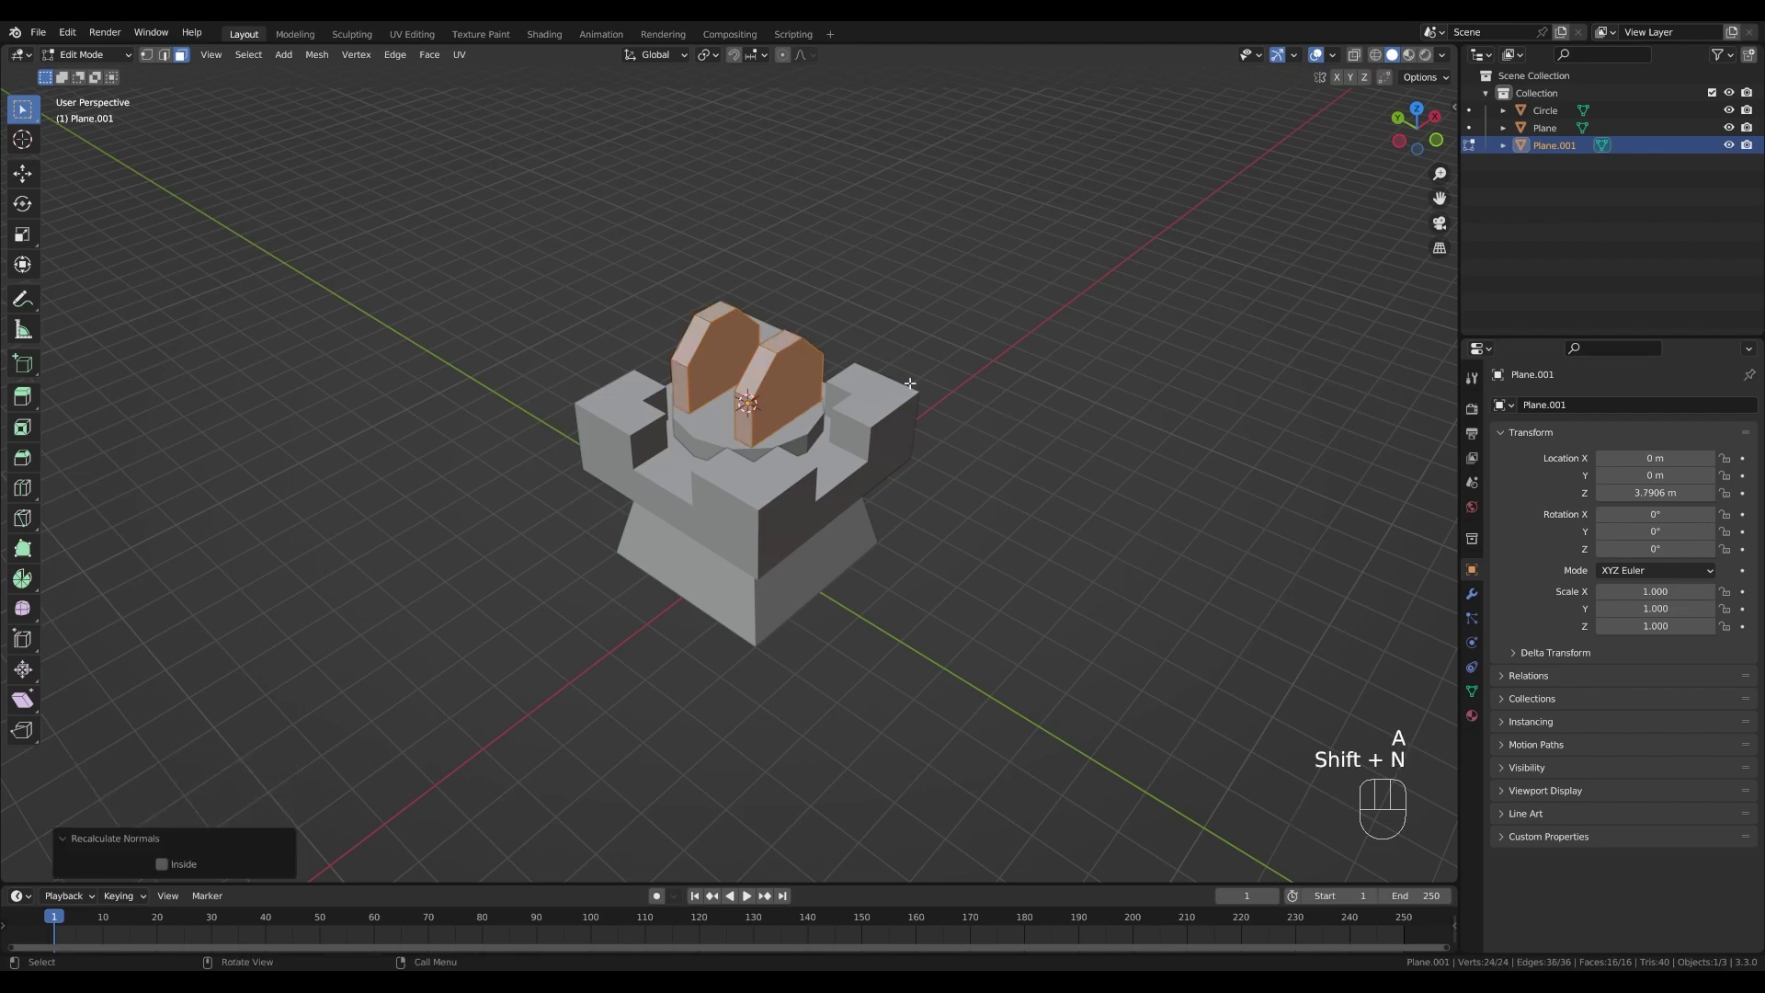
pyautogui.press('s')
pyautogui.press('y')
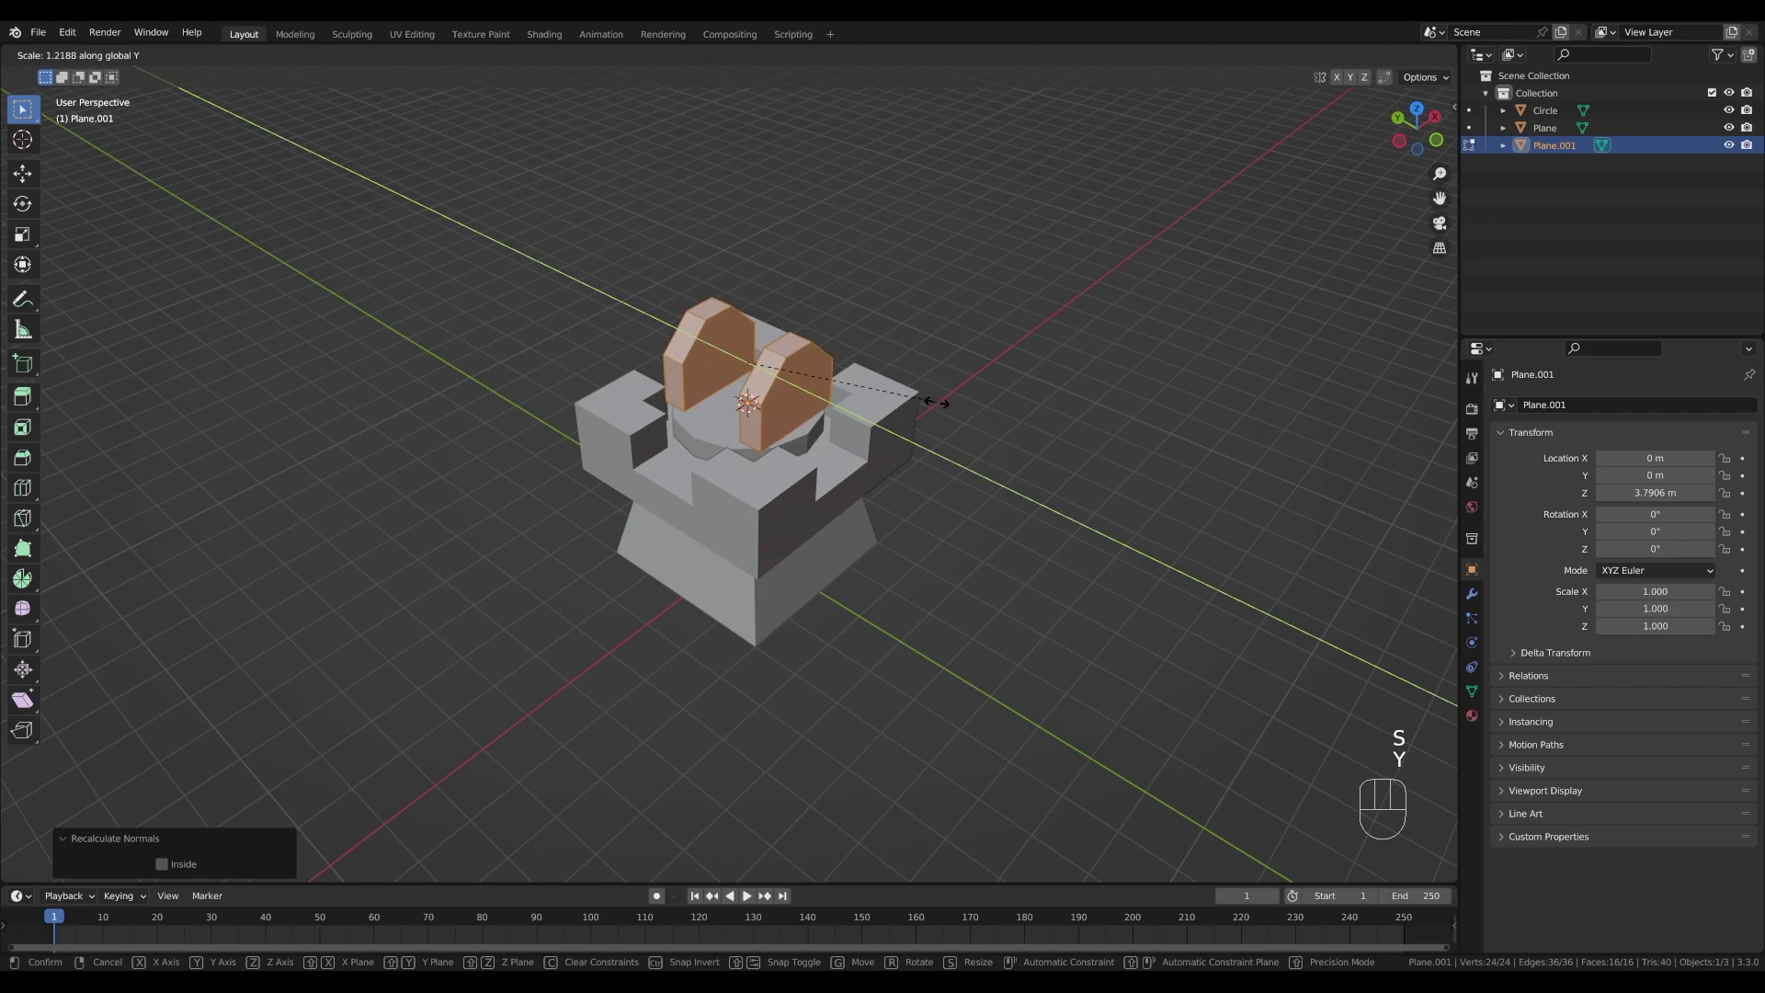
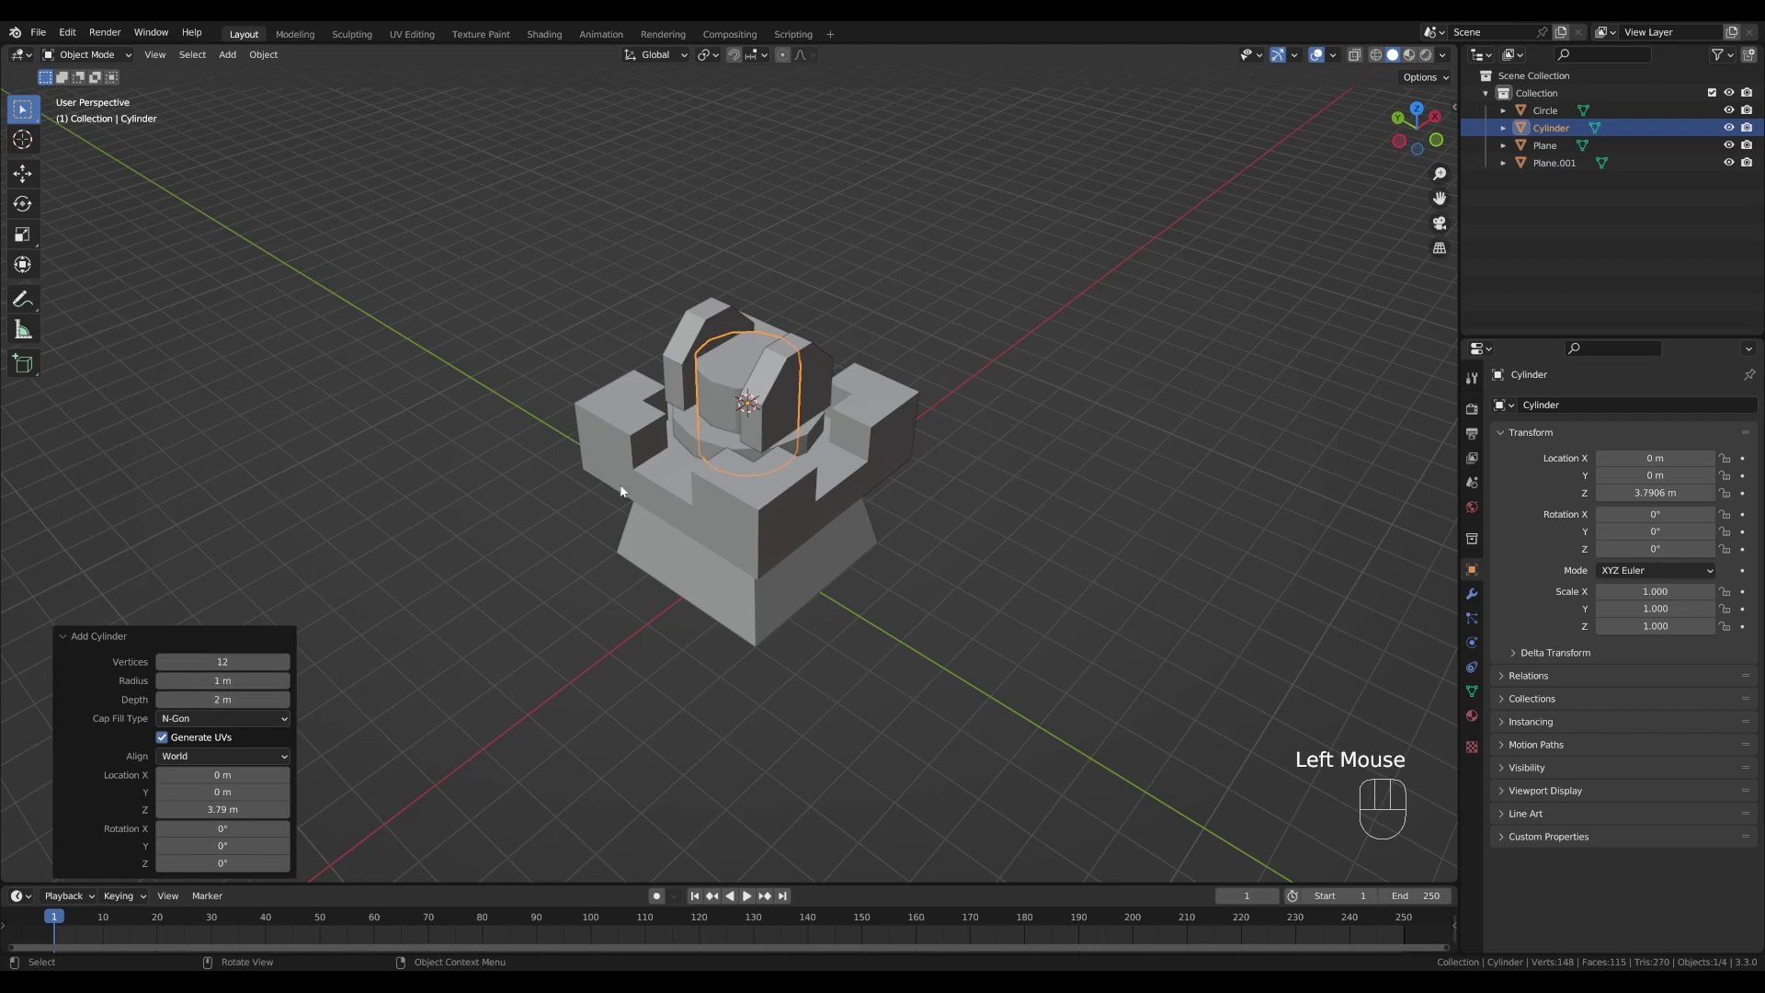
# - From front view, raise the cylinder along Z and rotate it about -78° into a barrel angle
pyautogui.middleClick(1054, 403)
pyautogui.press('KP_1')
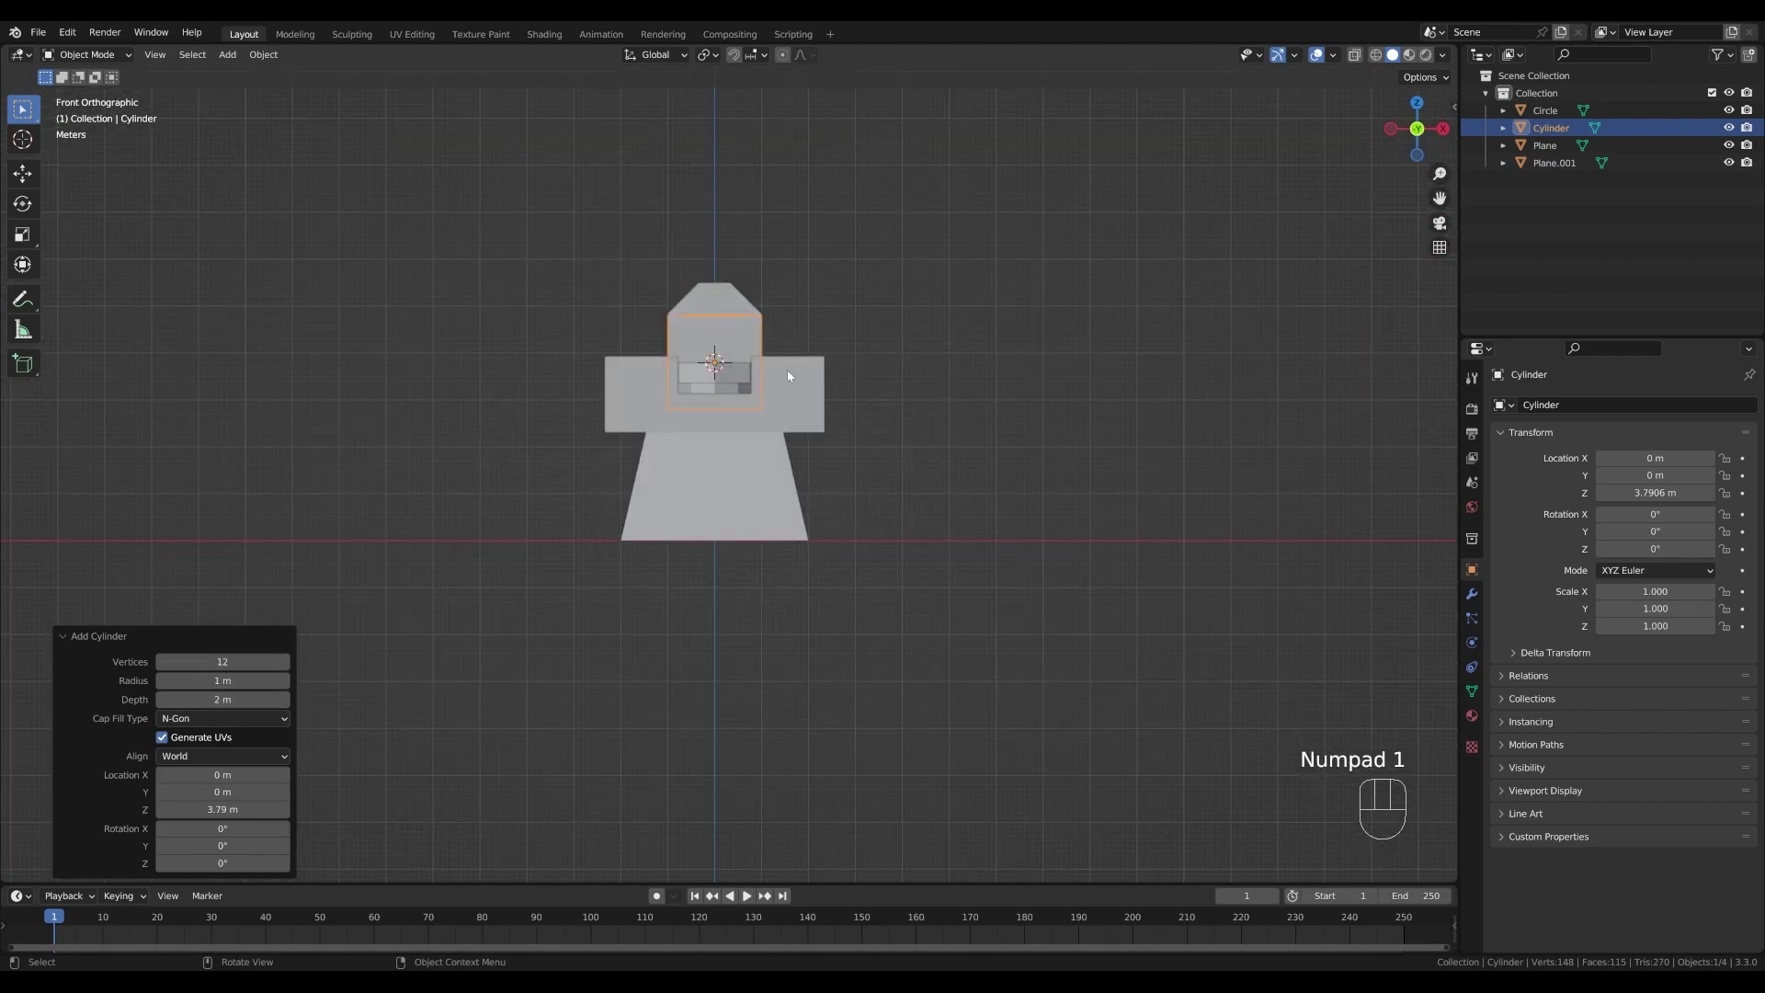
pyautogui.moveTo(924, 353); pyautogui.dragTo(940, 383)
pyautogui.press('g')
pyautogui.press('z')
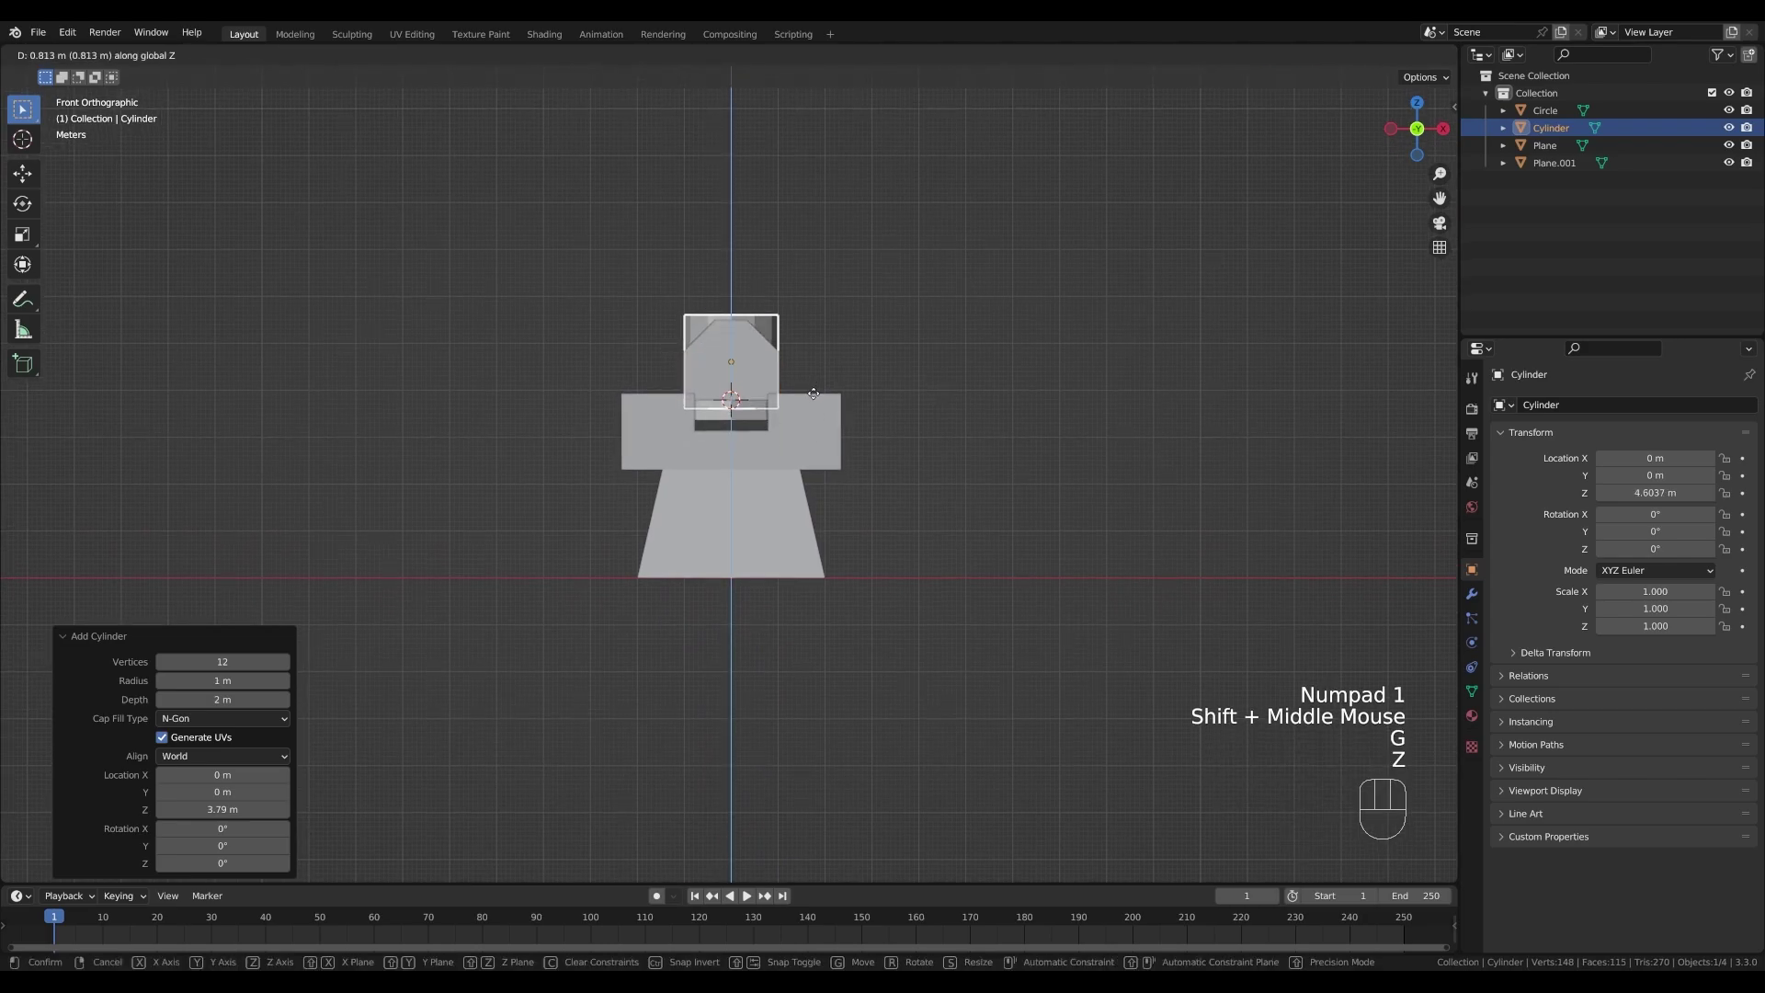
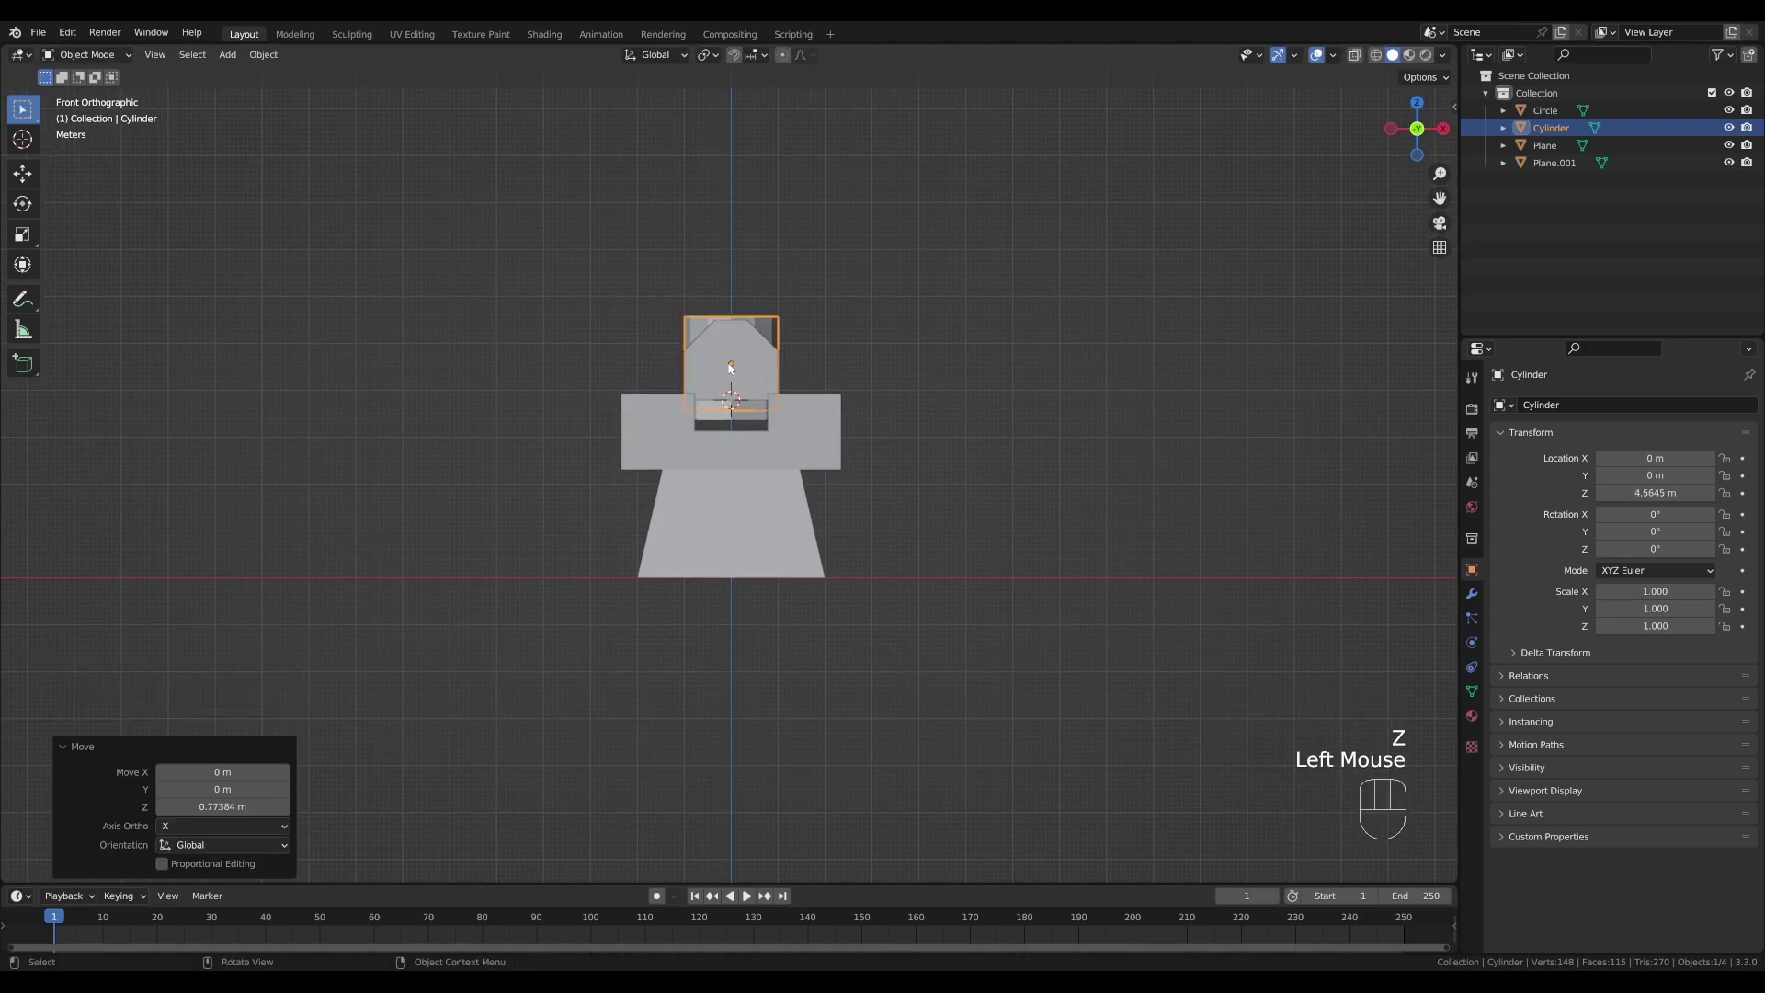
pyautogui.press('r')
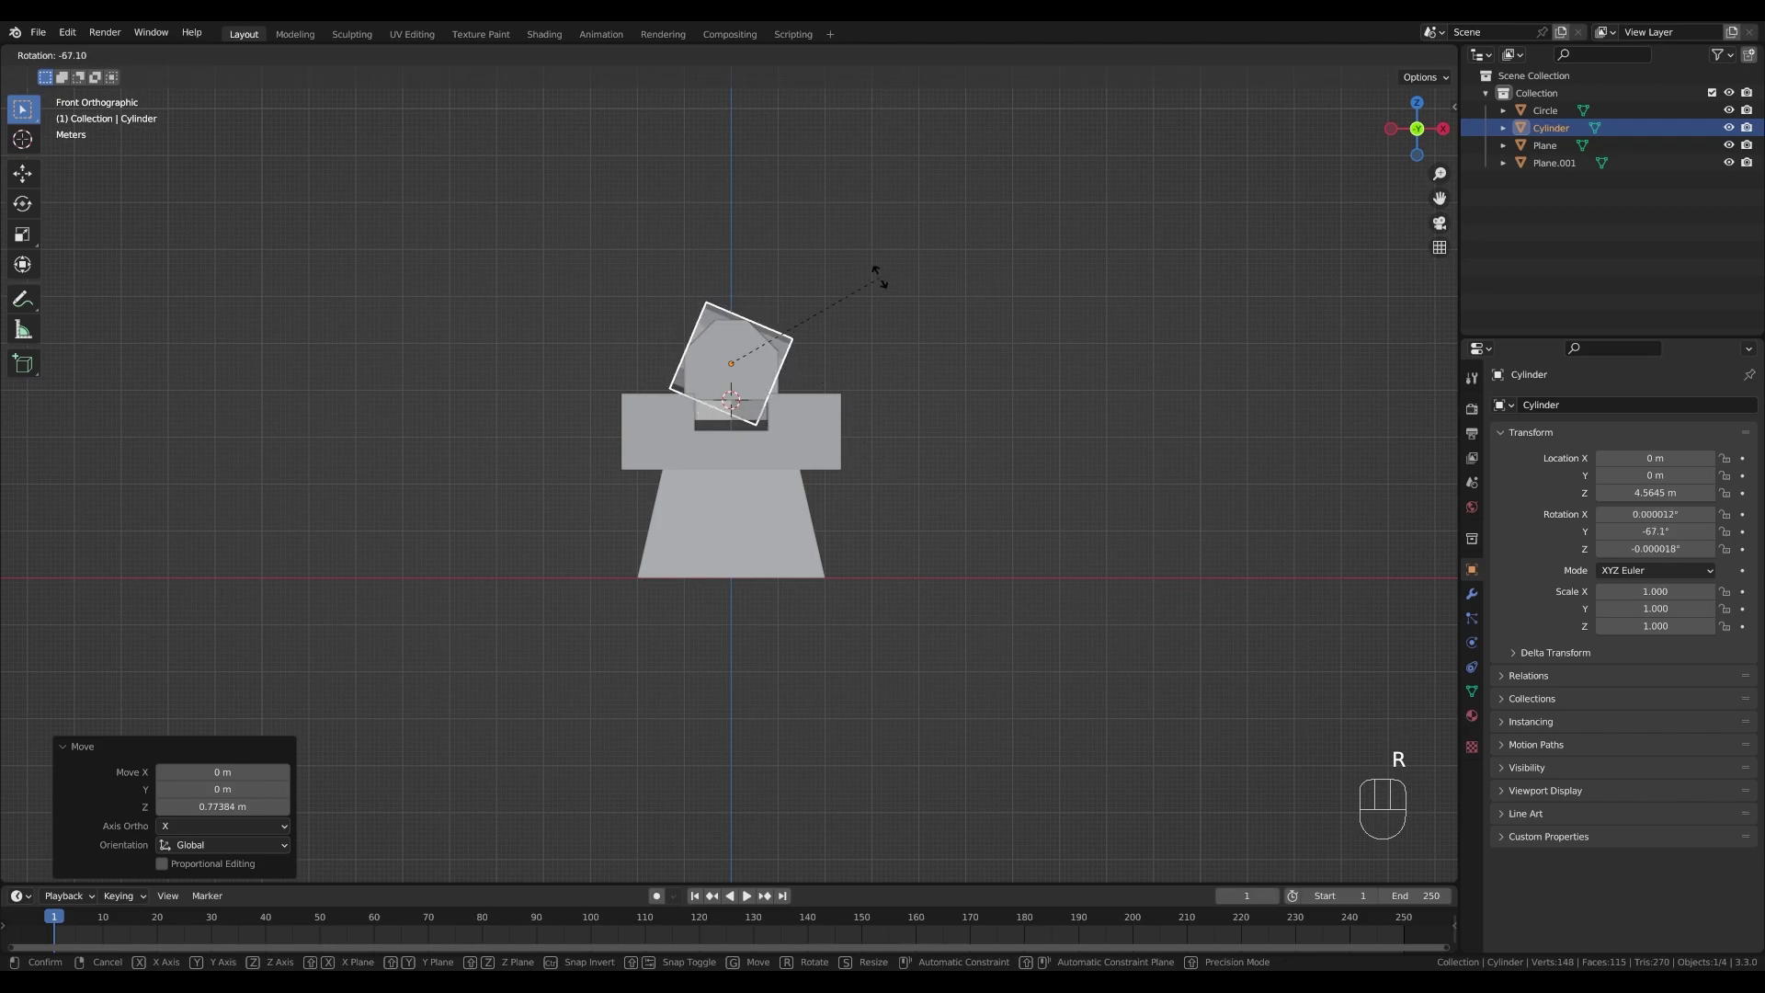
pyautogui.click(856, 262)
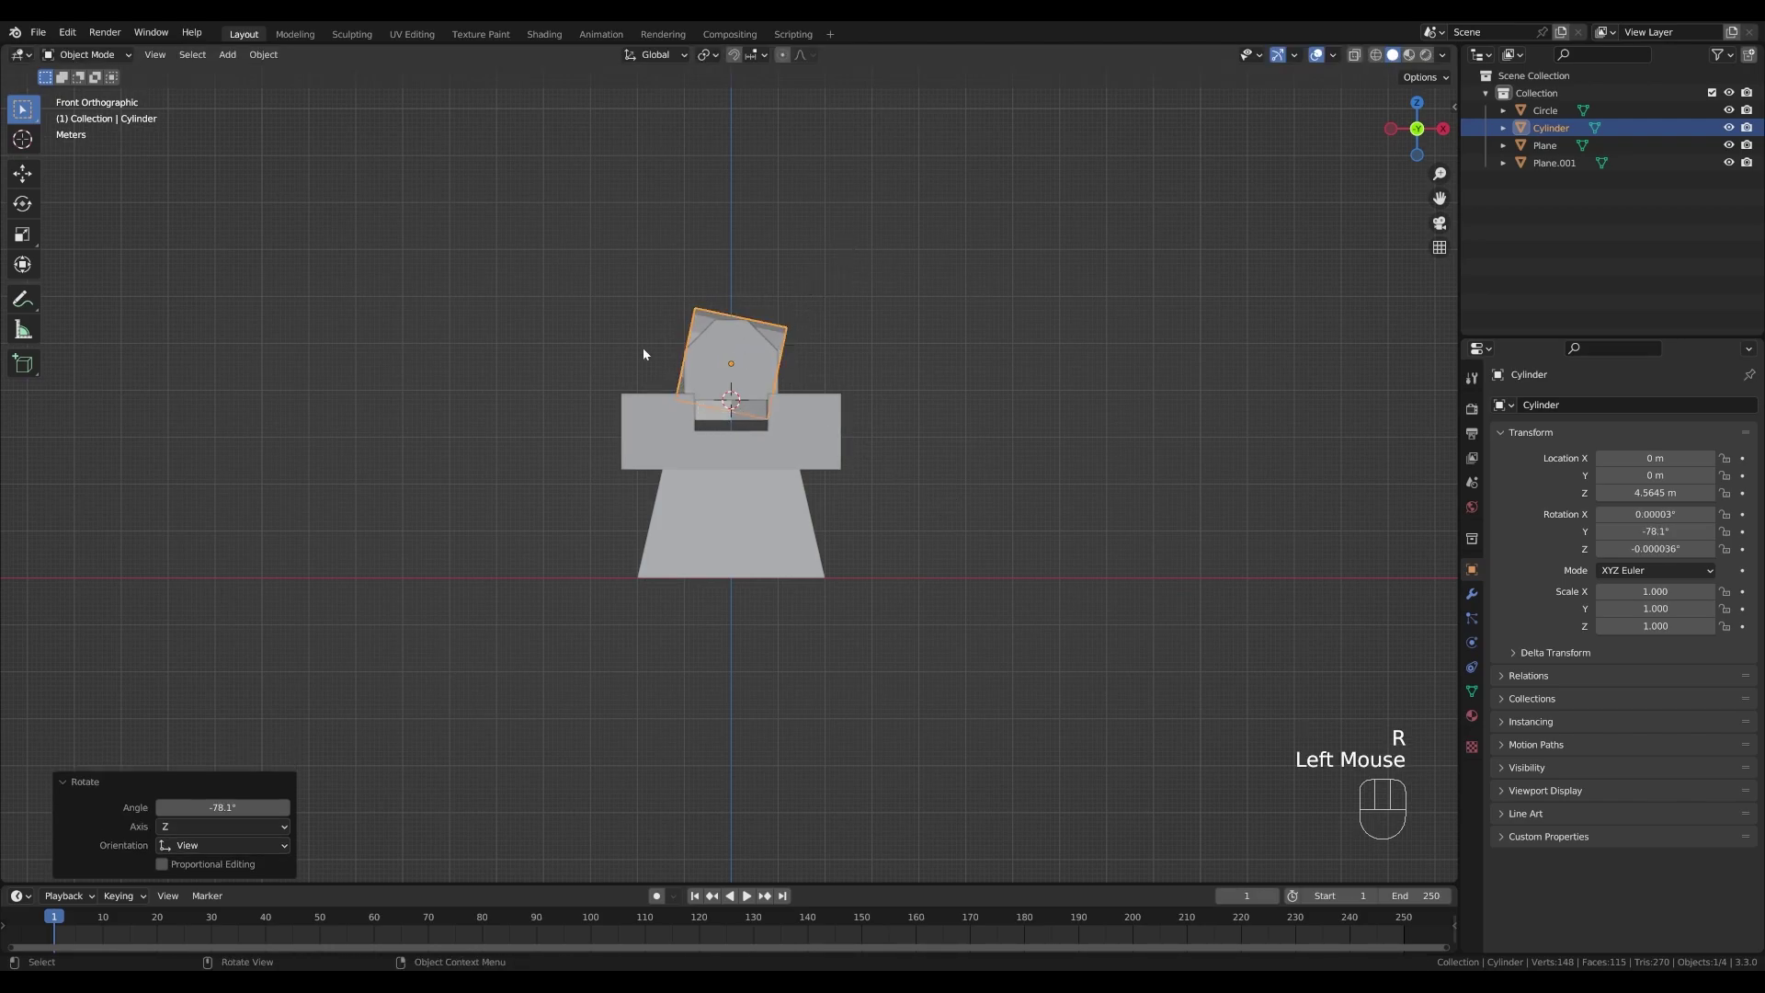
pyautogui.moveTo(780, 382); pyautogui.dragTo(867, 425)
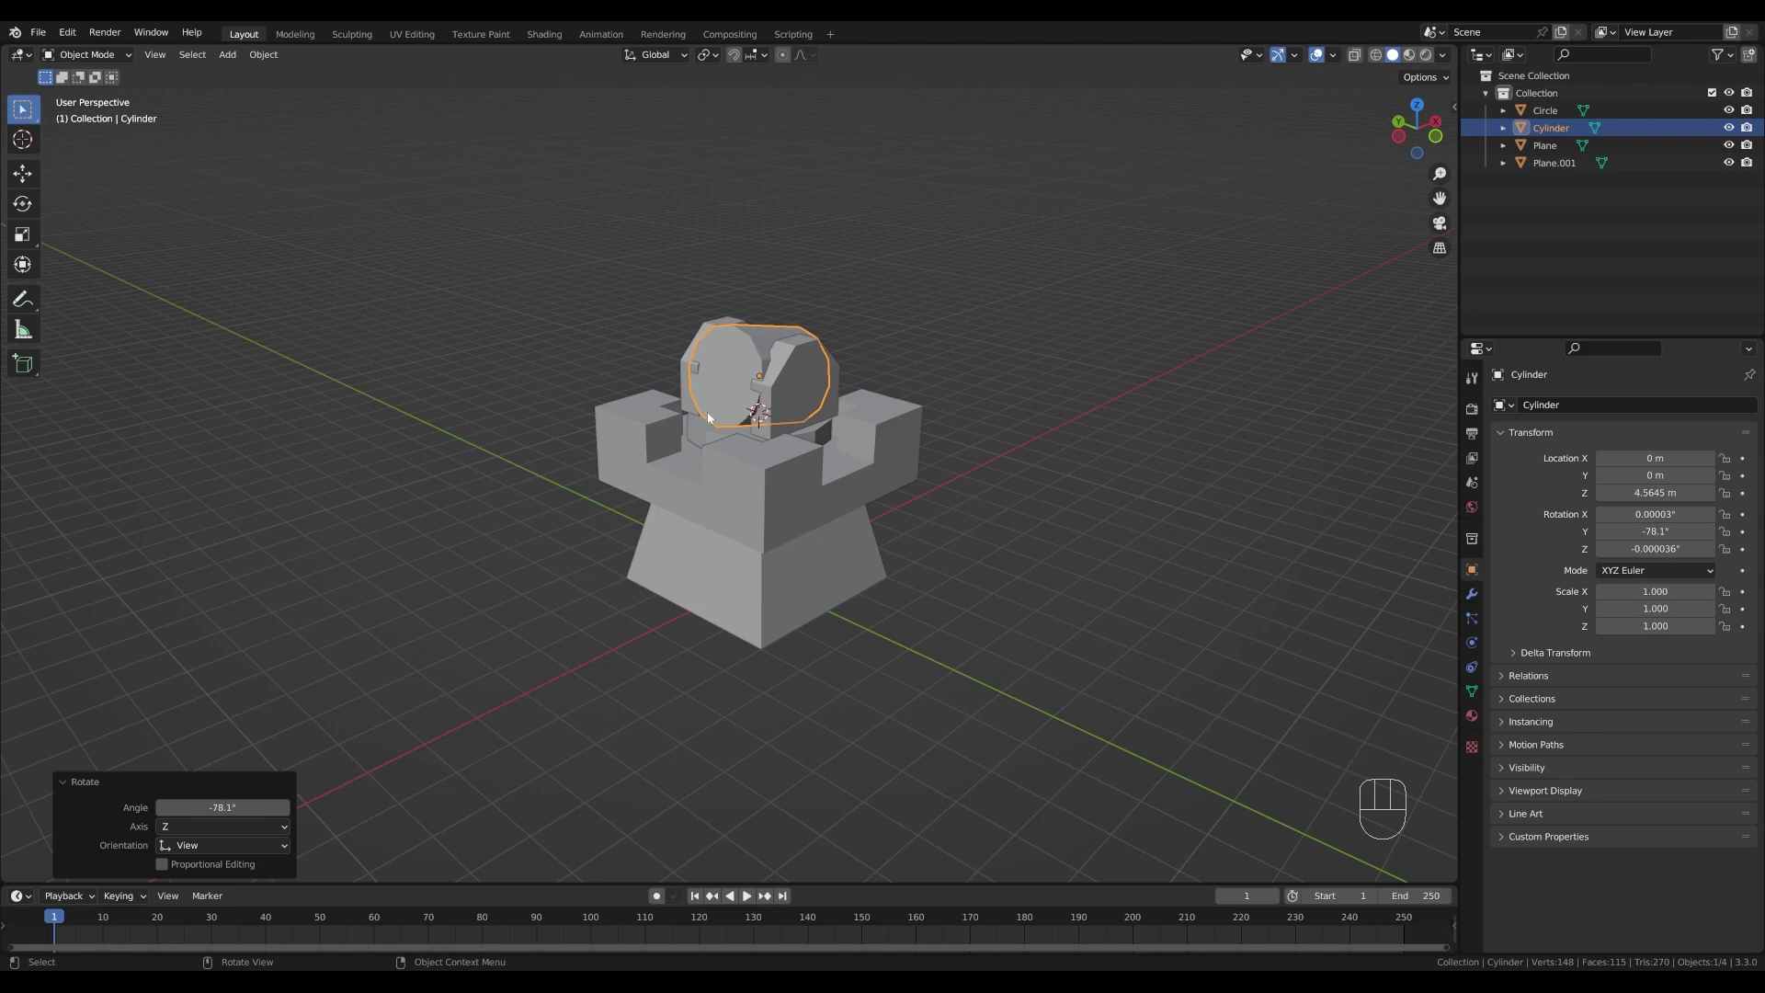
# - In Edit Mode select the whole cylinder mesh and scale it down slightly
pyautogui.press('Tab')
pyautogui.press('Tab')
pyautogui.press('s')
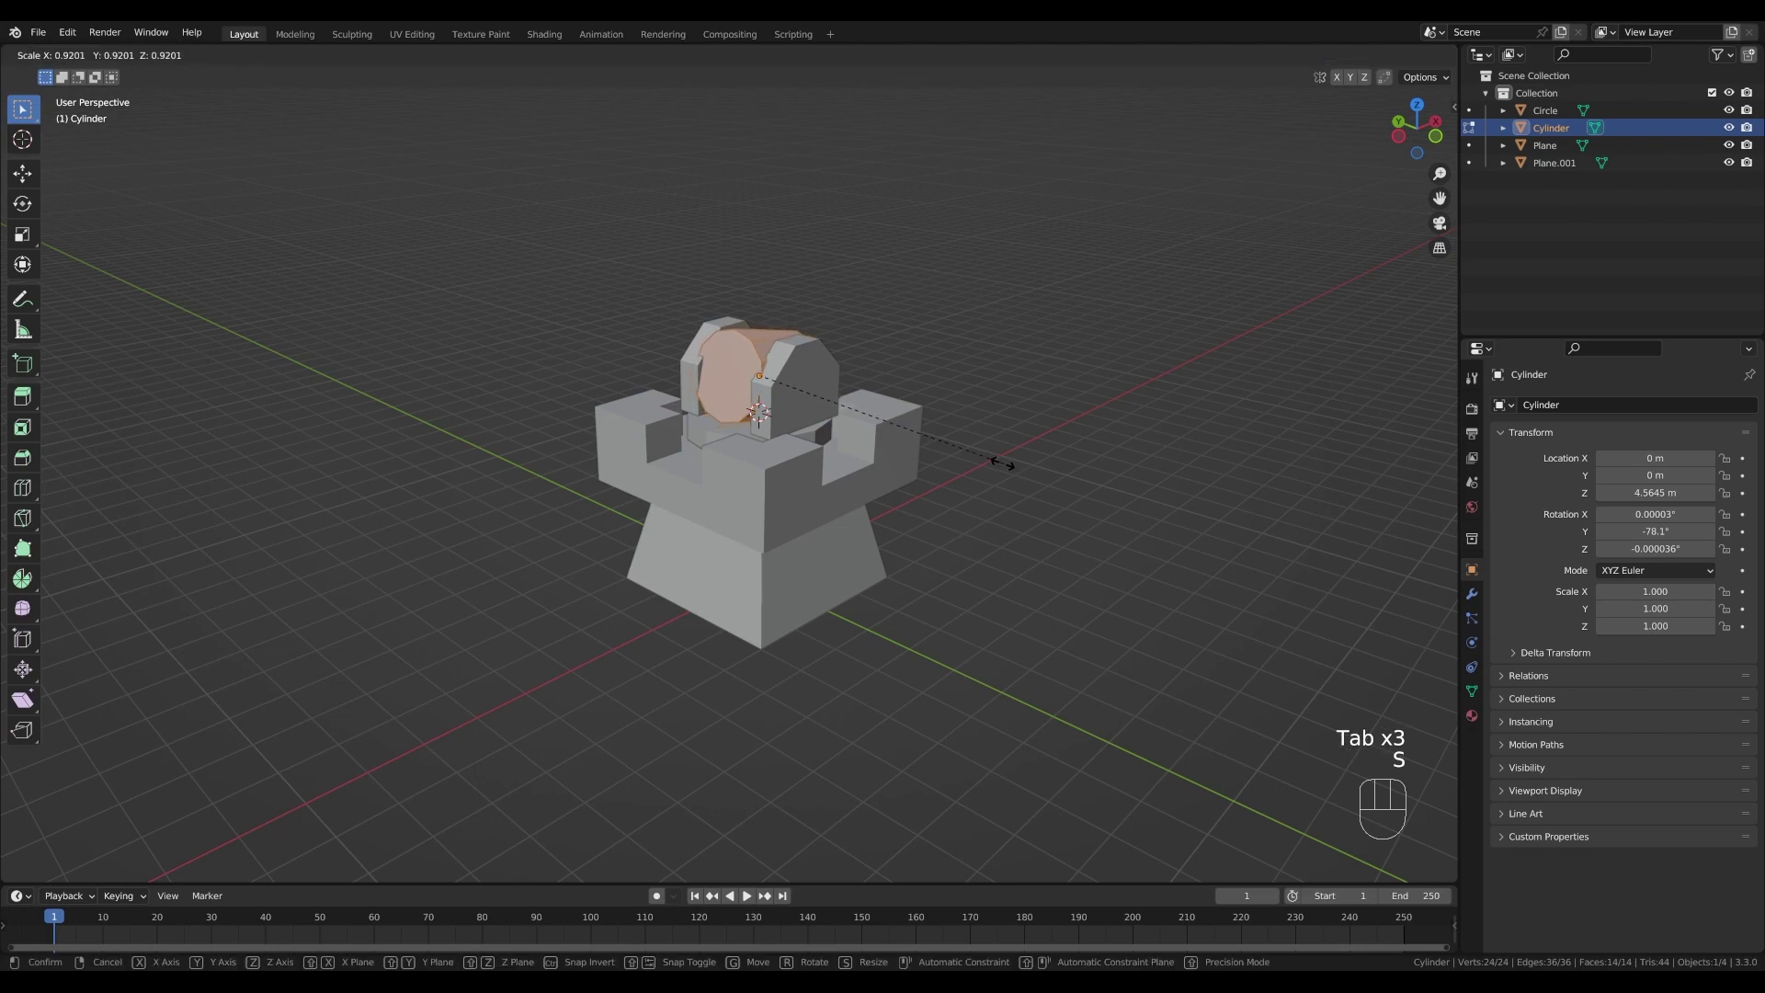
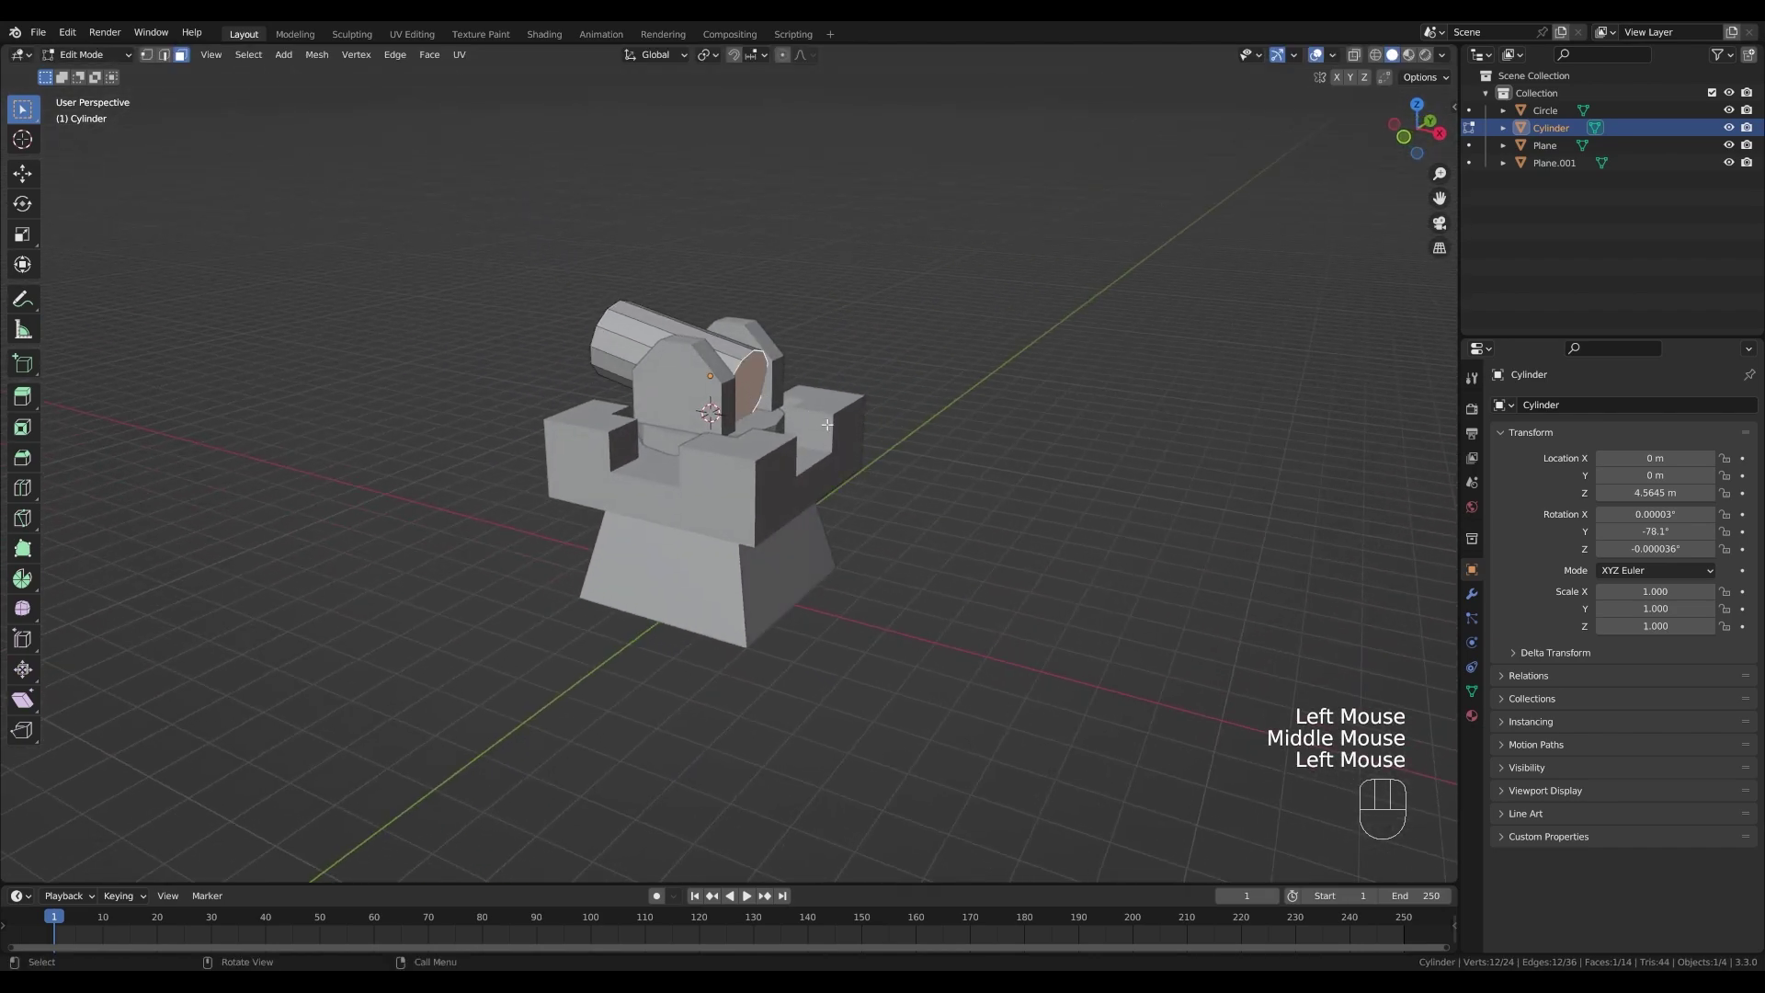
# - Bevel the barrel end's rim with 3 segments and push that end along the barrel's local Z axis
pyautogui.press('ctrl+b')
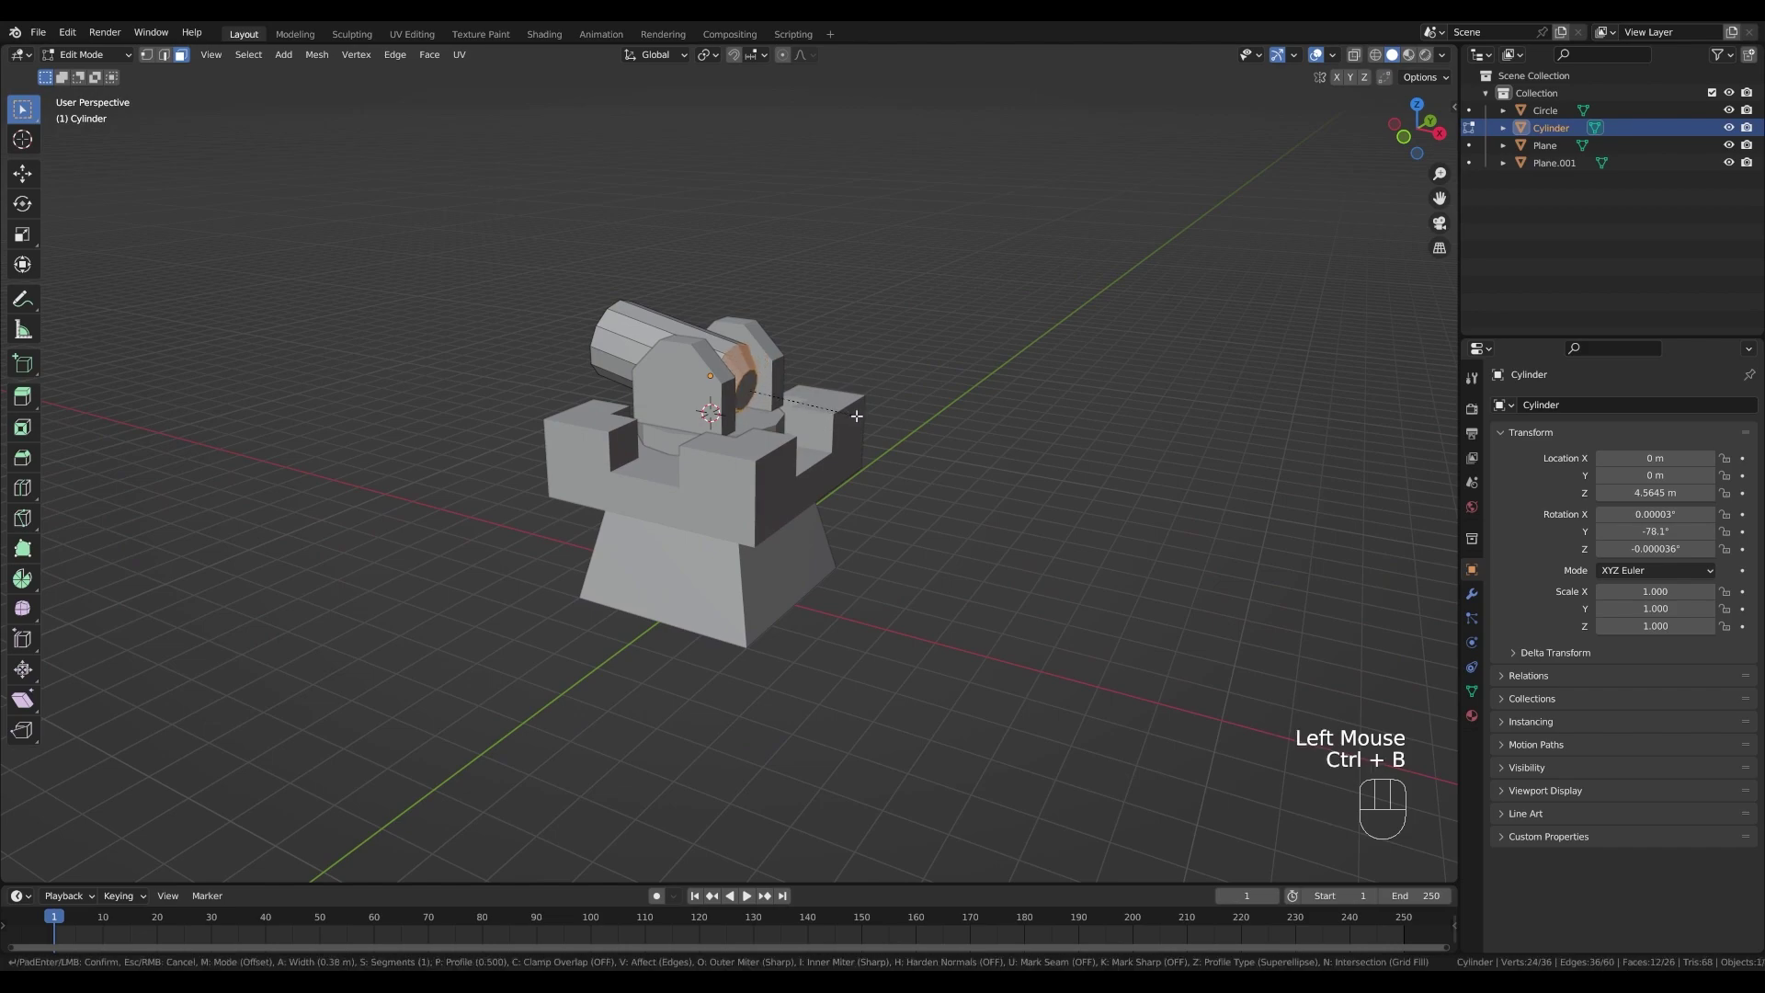
pyautogui.scroll(3)
pyautogui.scroll(3)
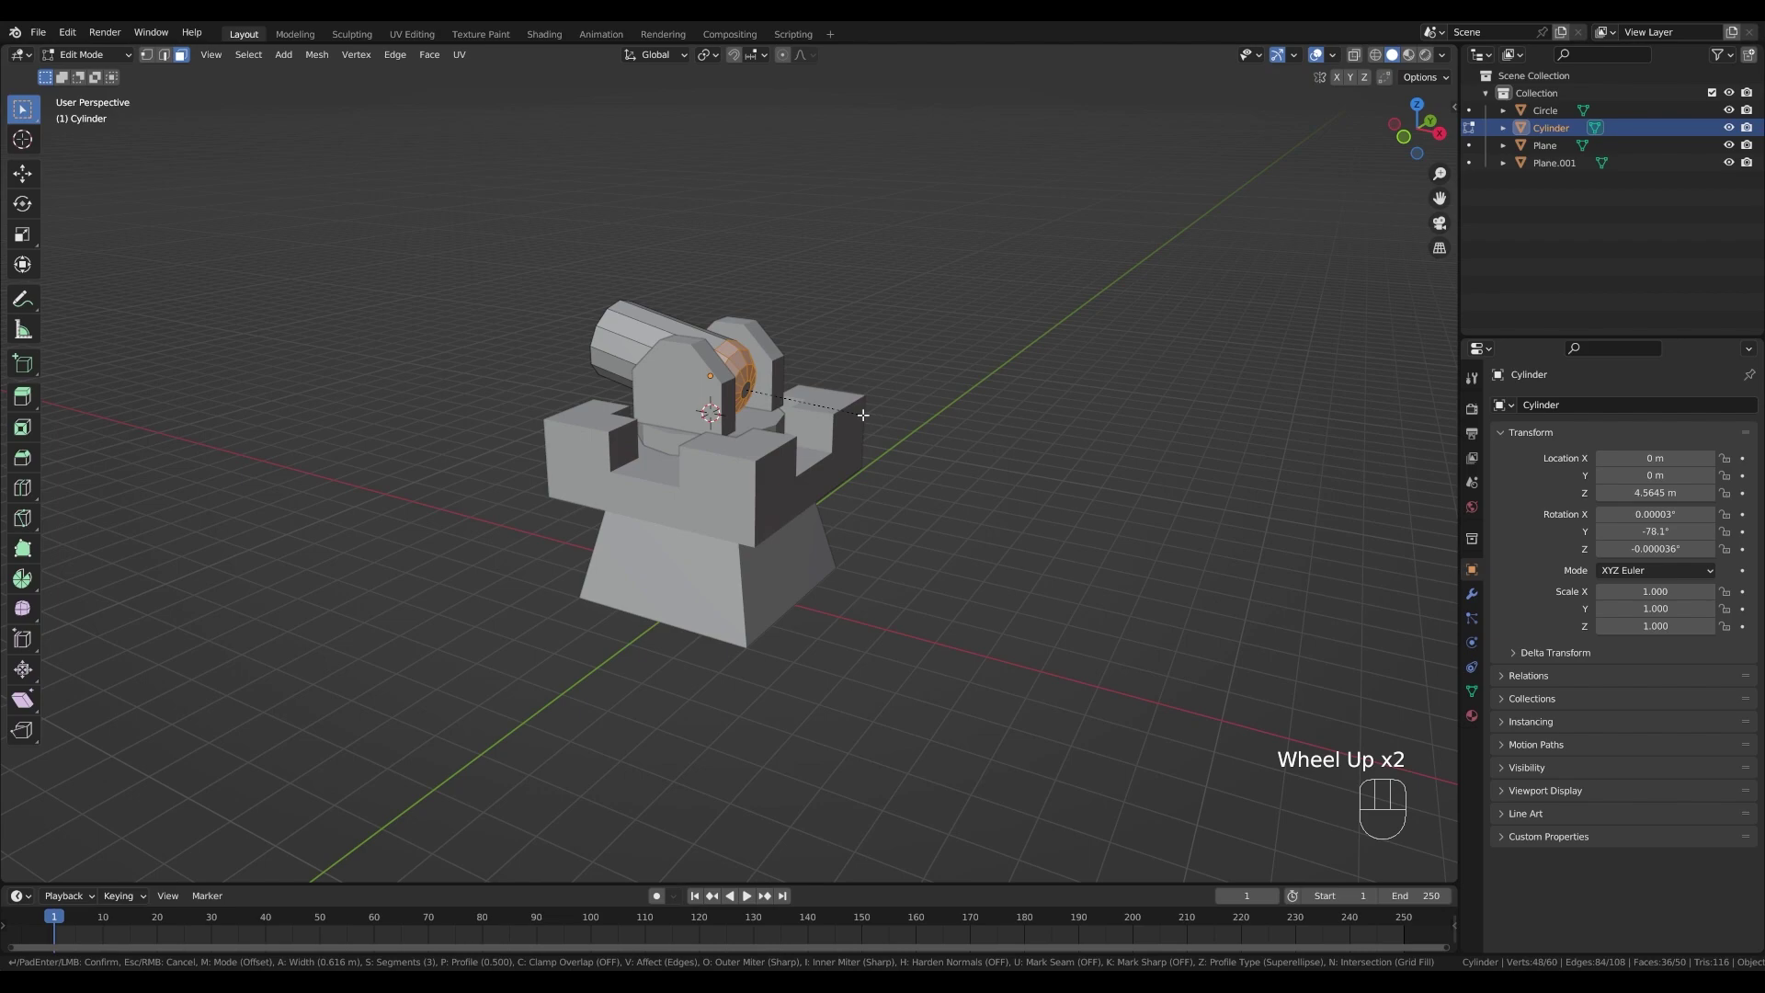
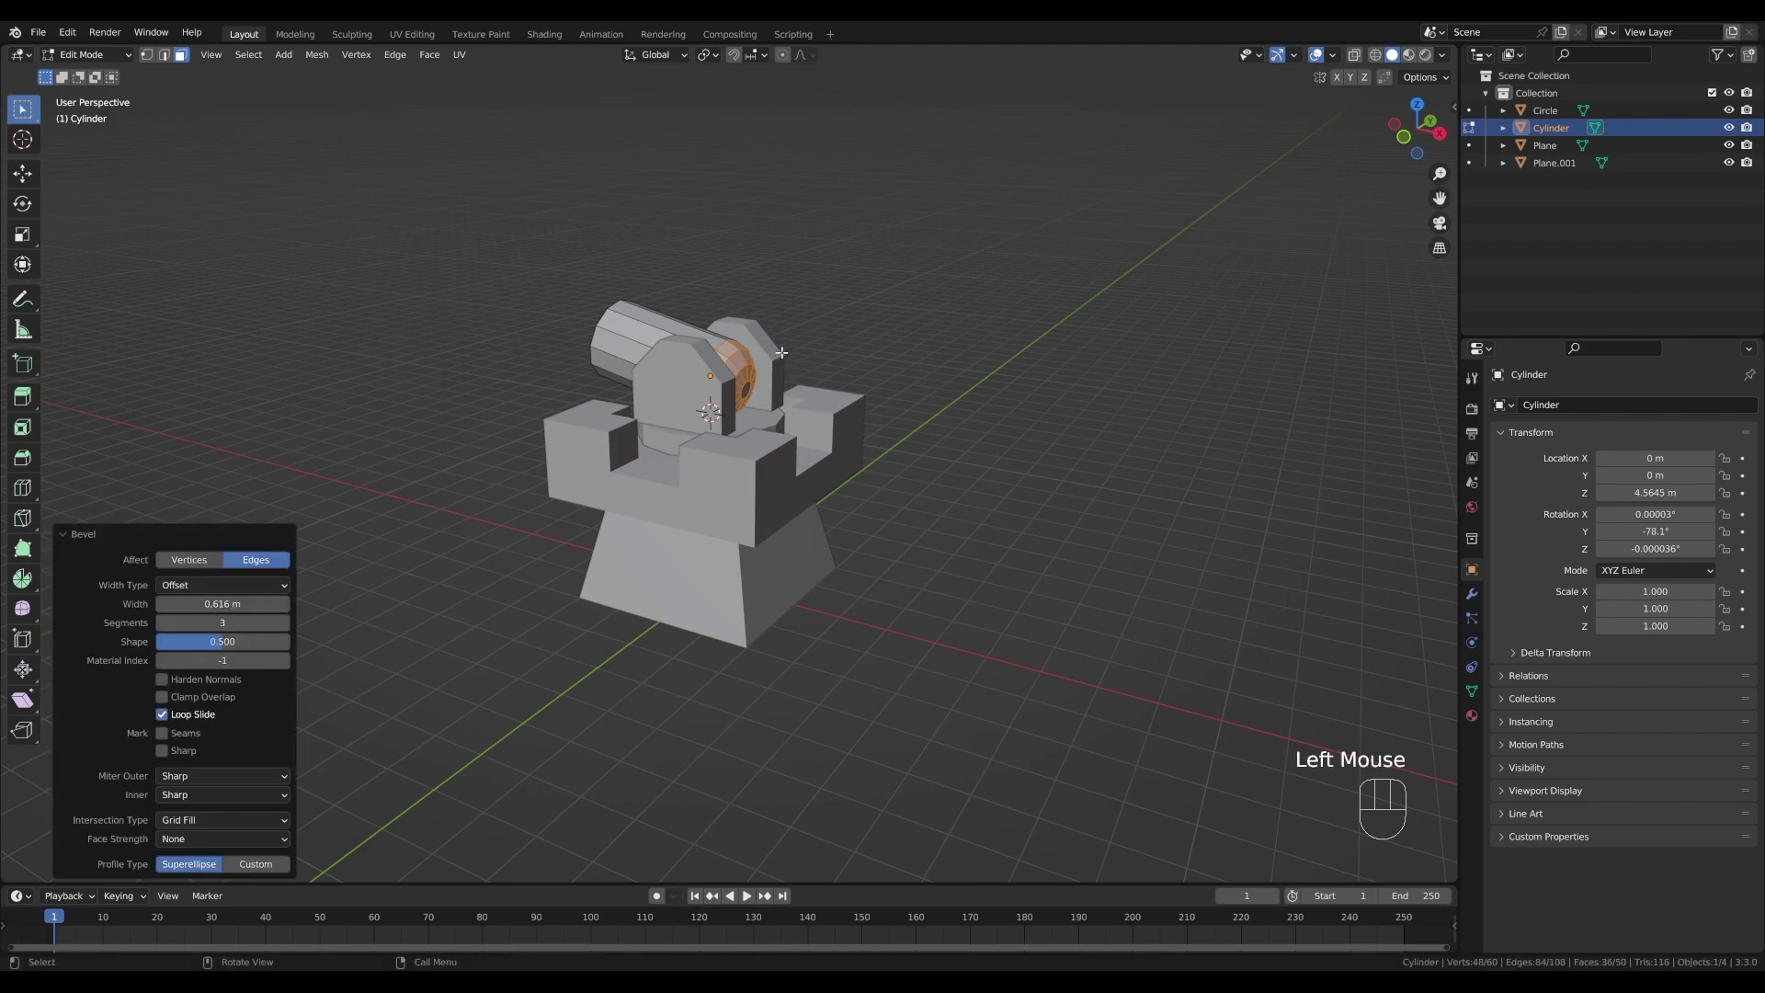
pyautogui.press('g')
pyautogui.press('z')
pyautogui.press('z')
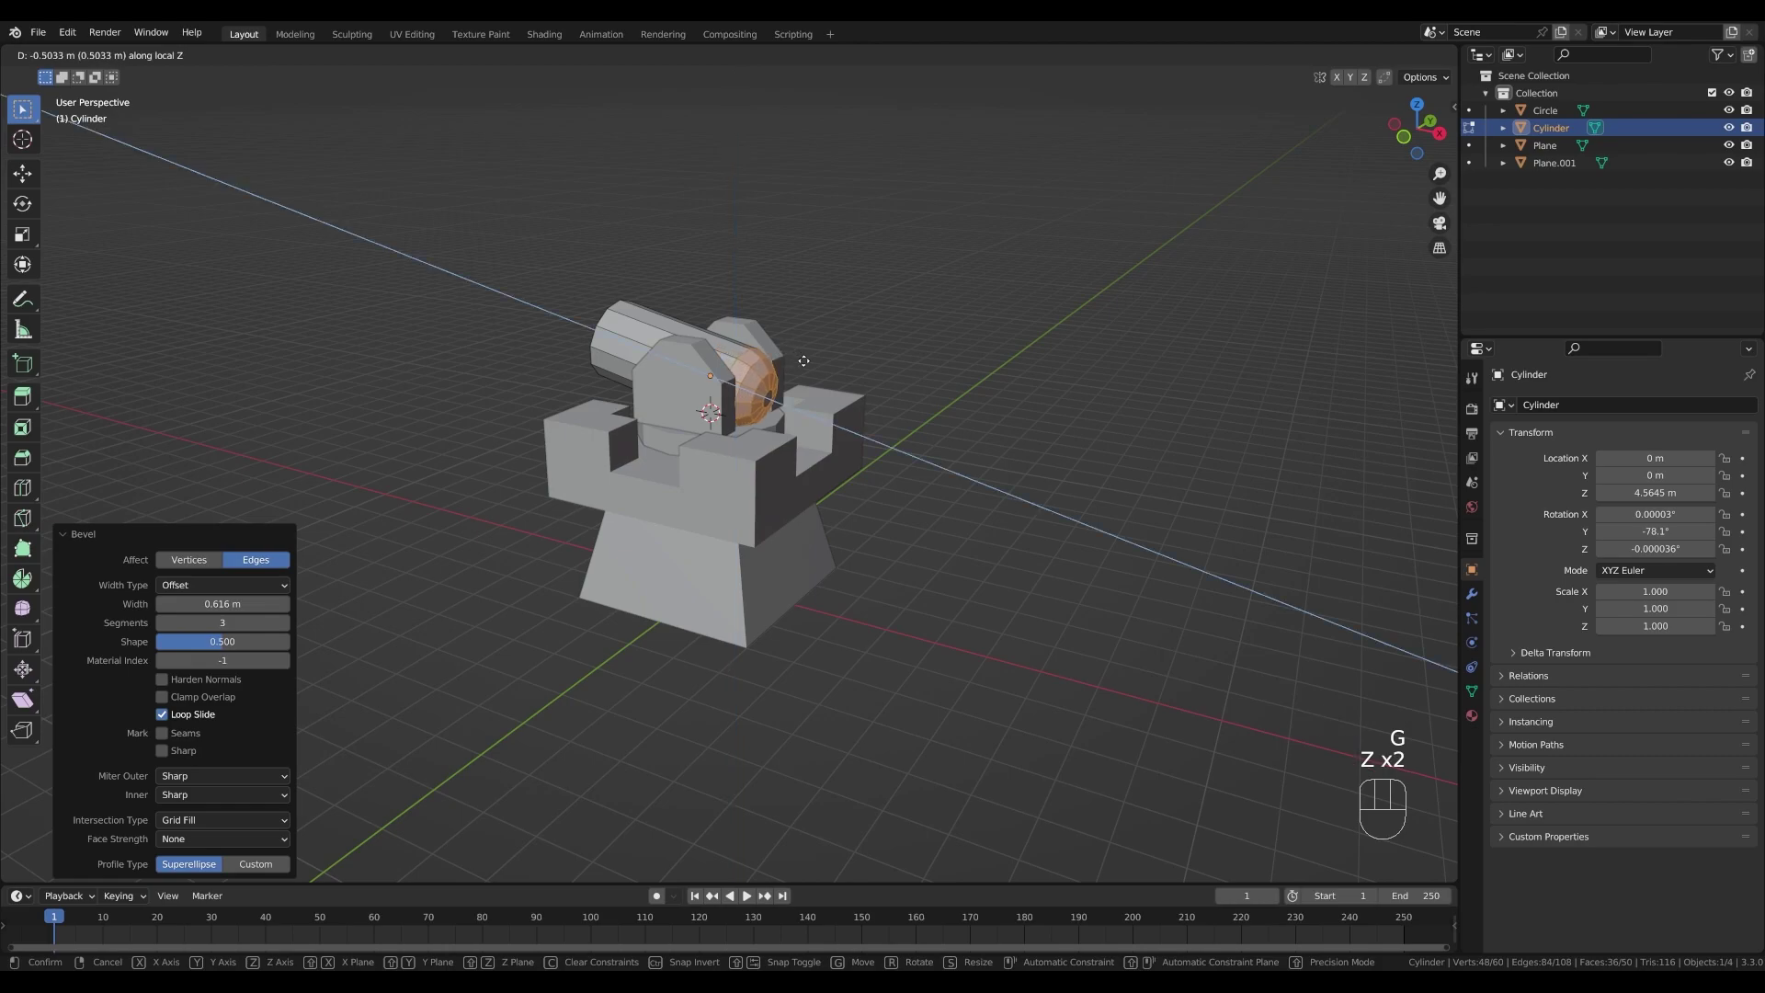
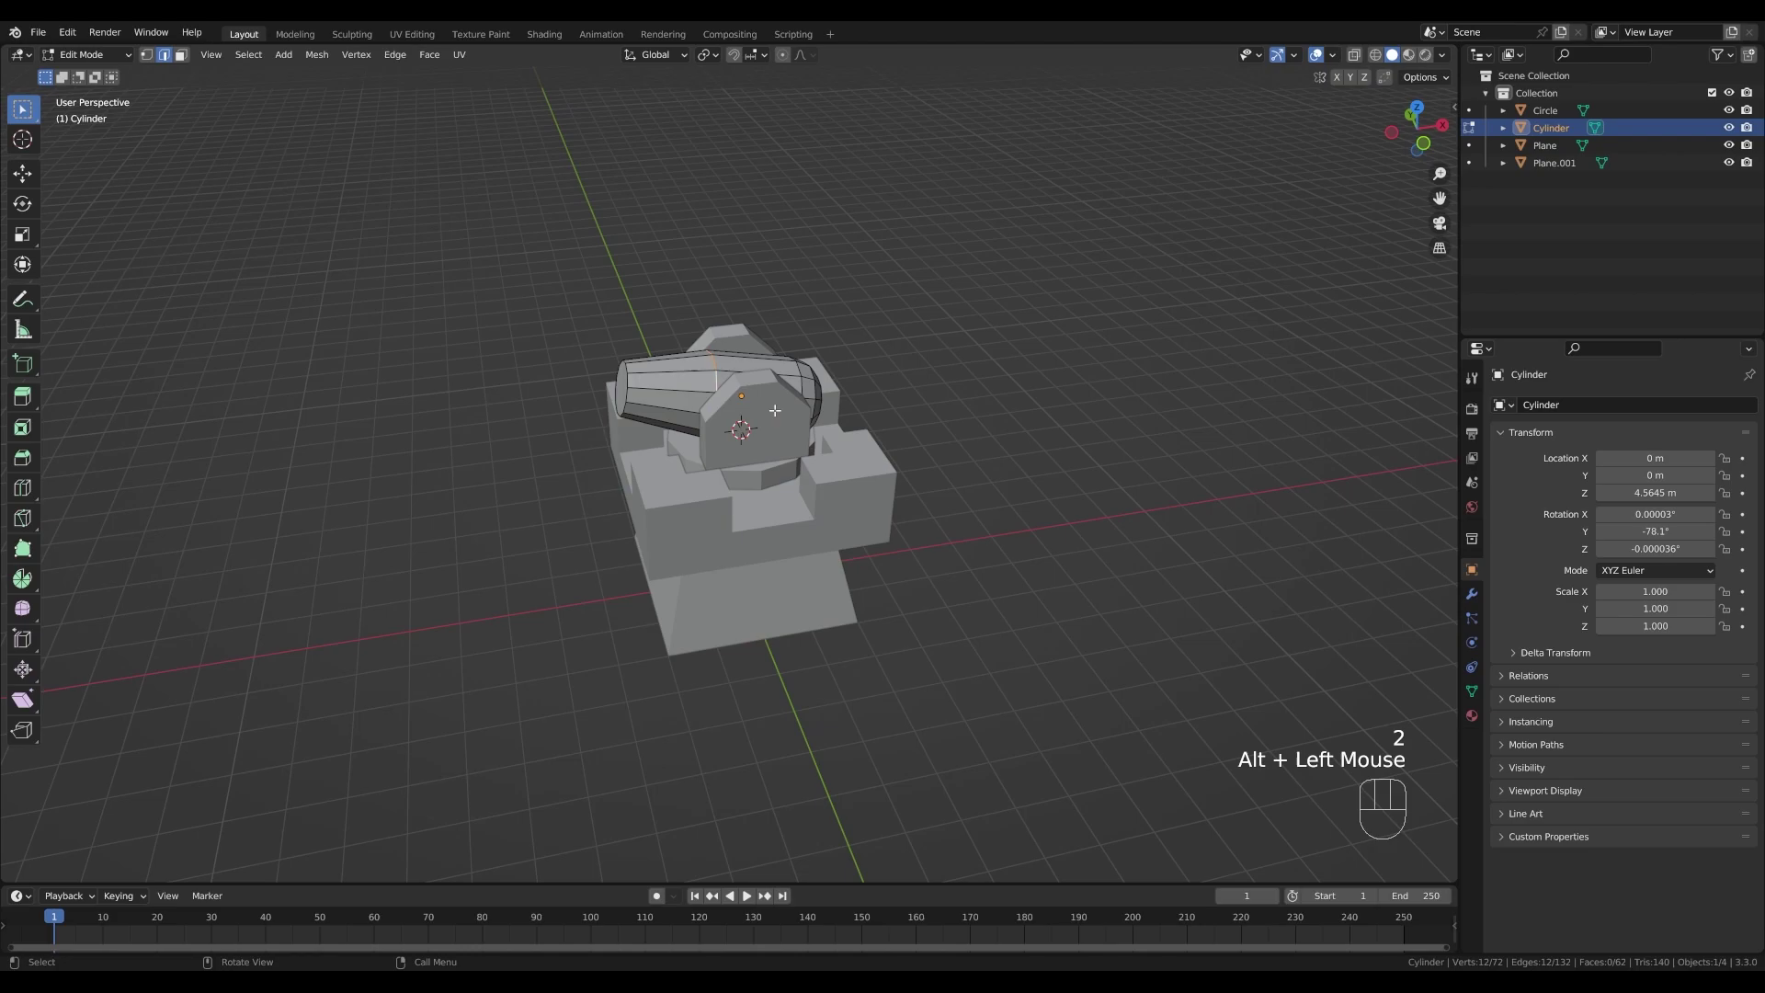
# - Bevel the ring loop around the barrel and slide the whole barrel along its local Z axis
pyautogui.press('ctrl+b')
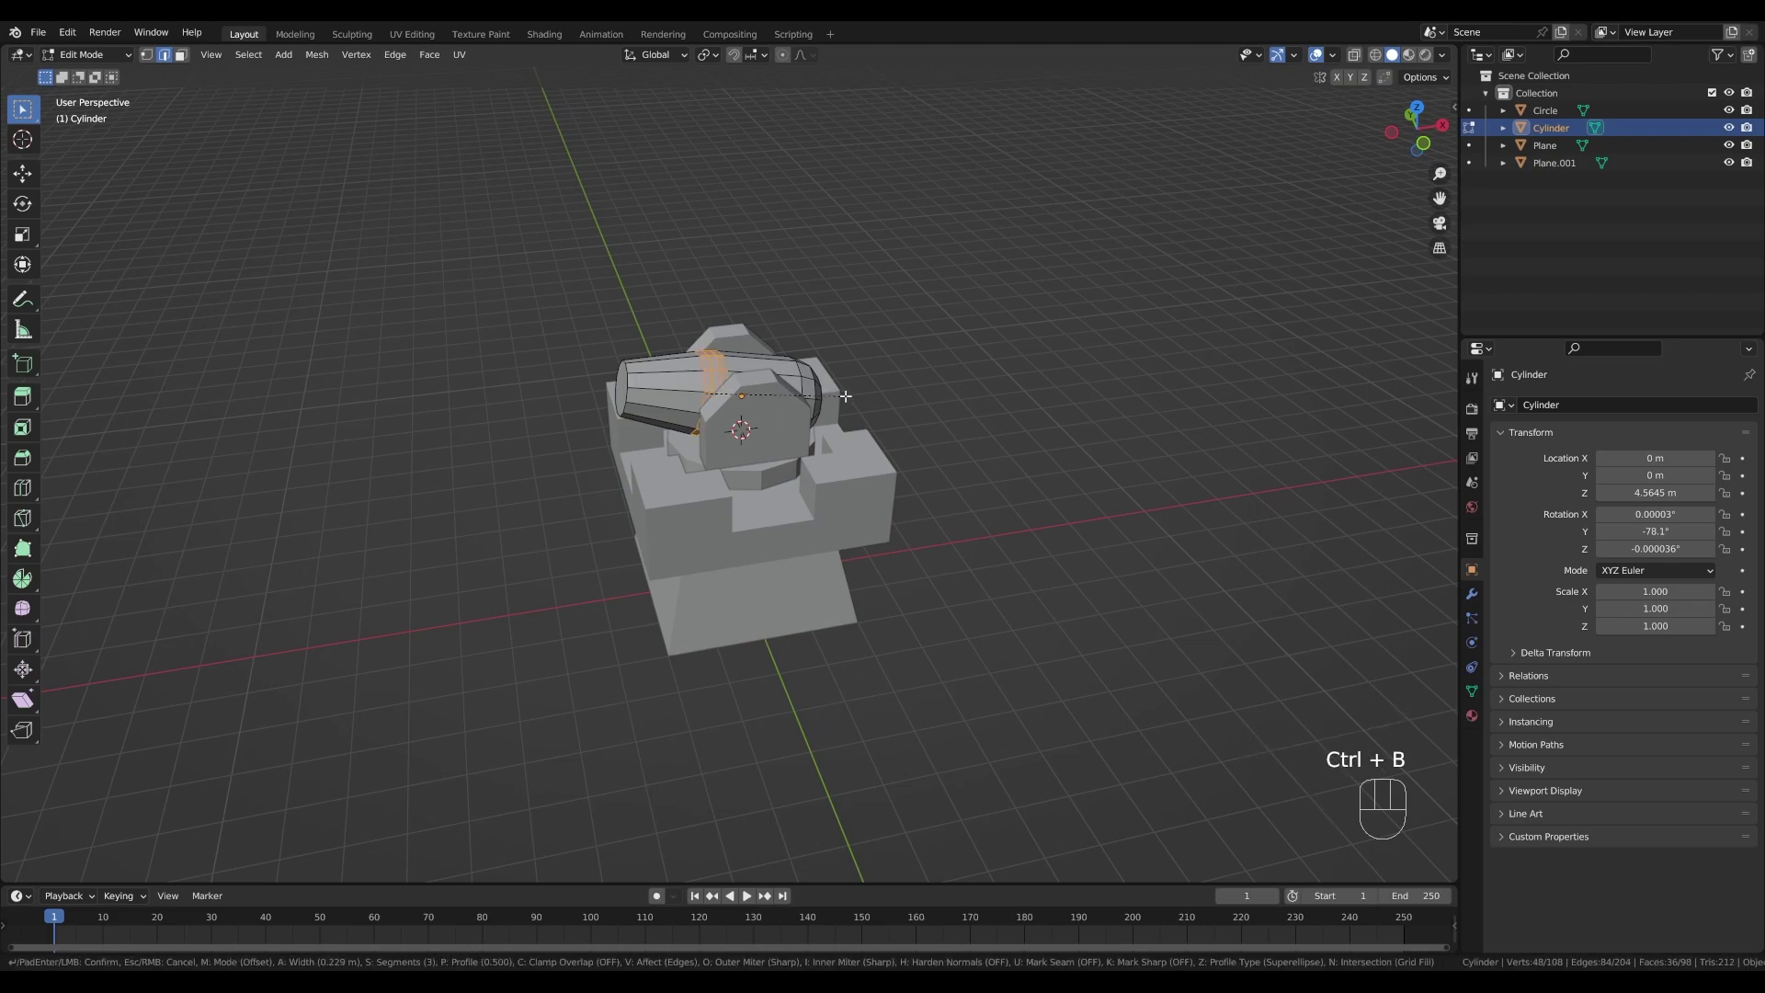
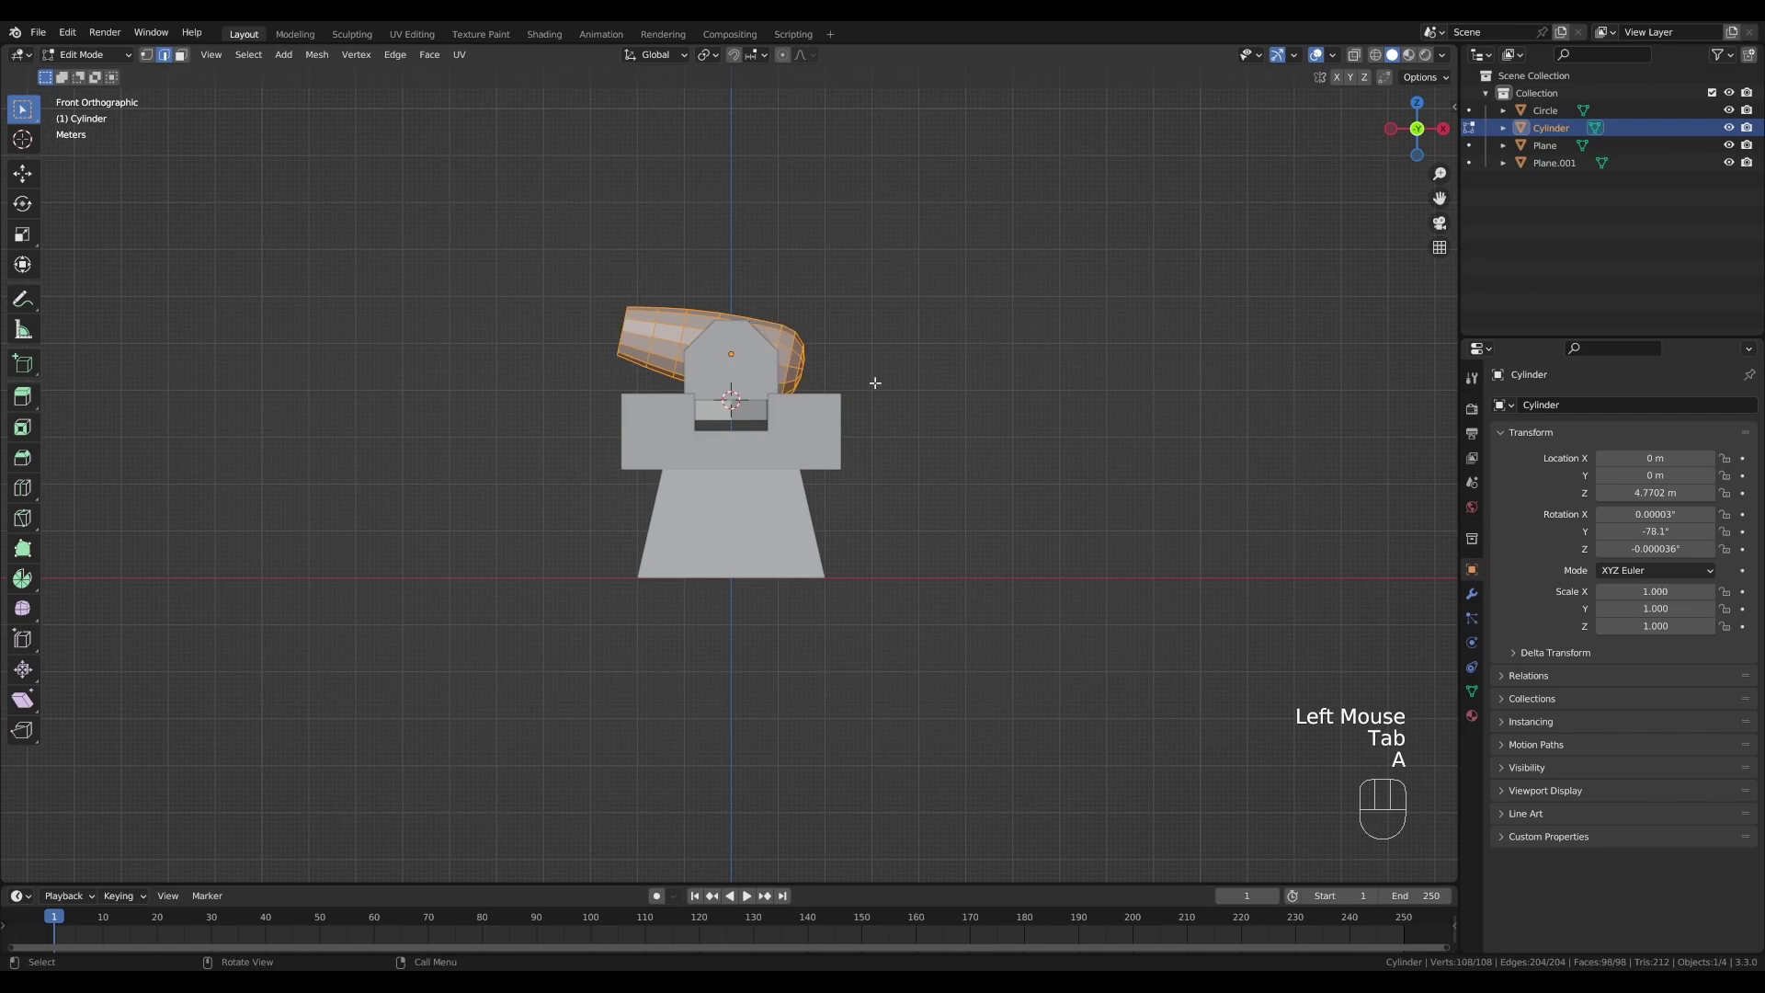
pyautogui.press('g')
pyautogui.press('z')
pyautogui.press('z')
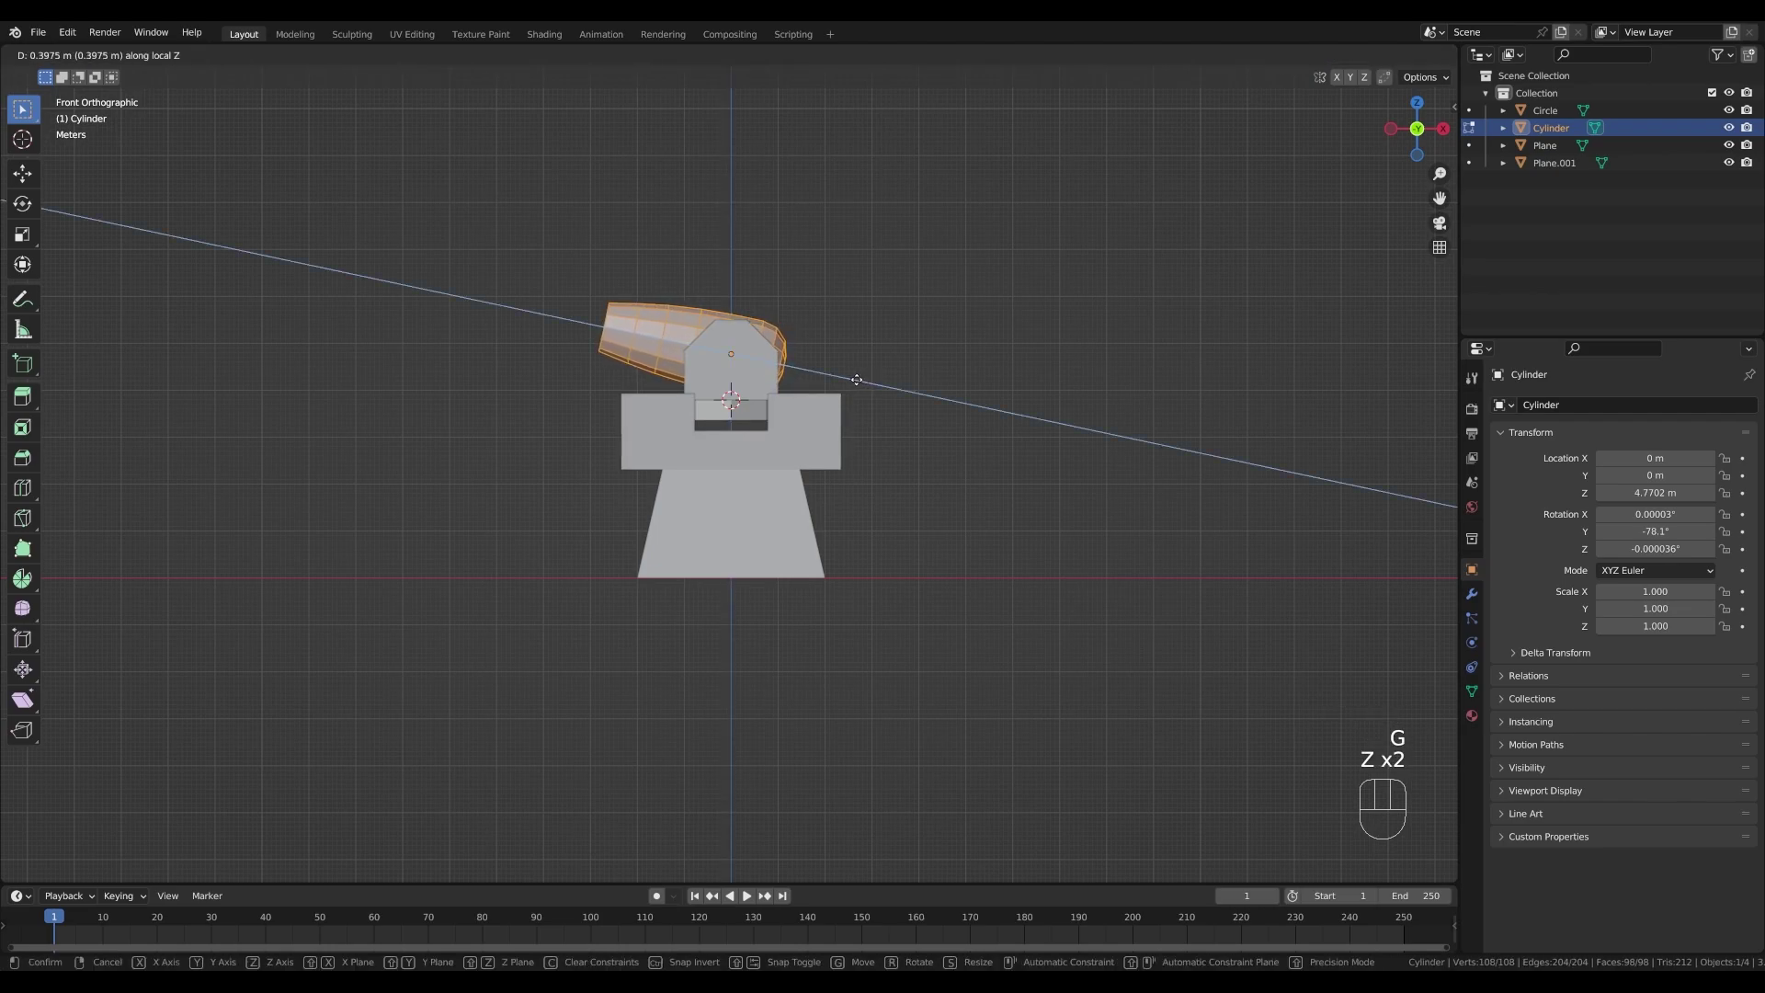
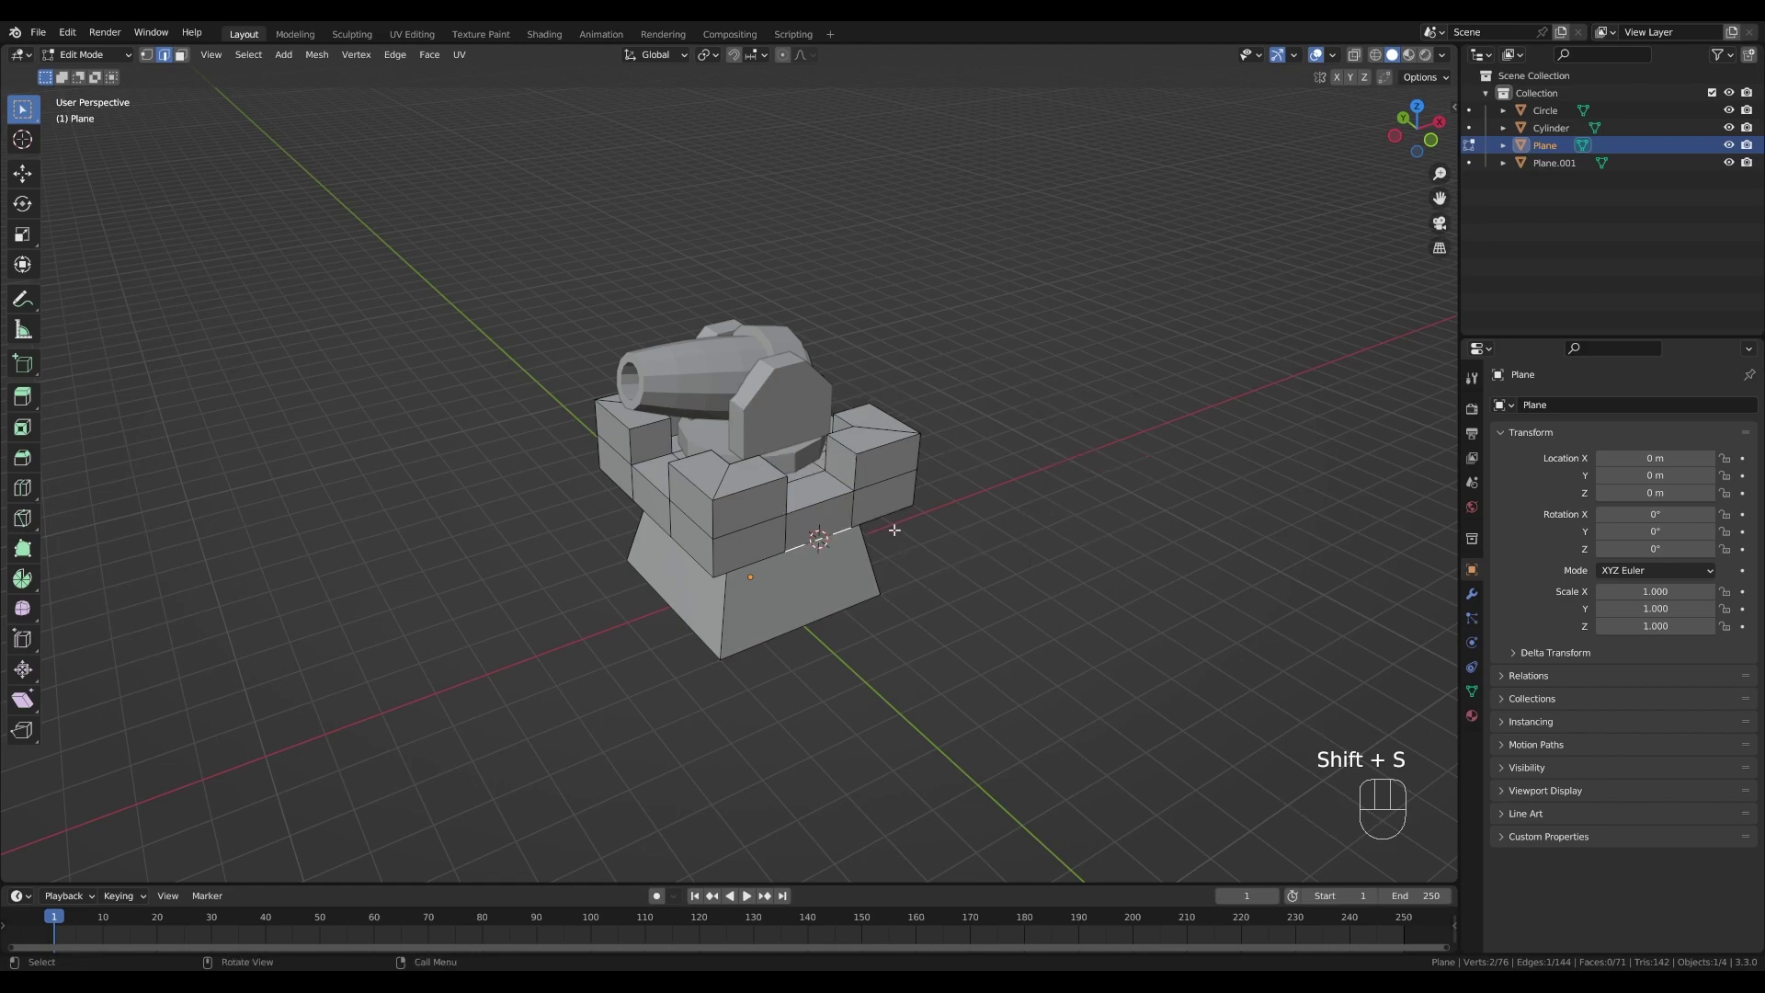
# - Add a plane at the tower front and rotate it 90° around X so it stands upright
pyautogui.press('Tab')
pyautogui.press('shift+a')
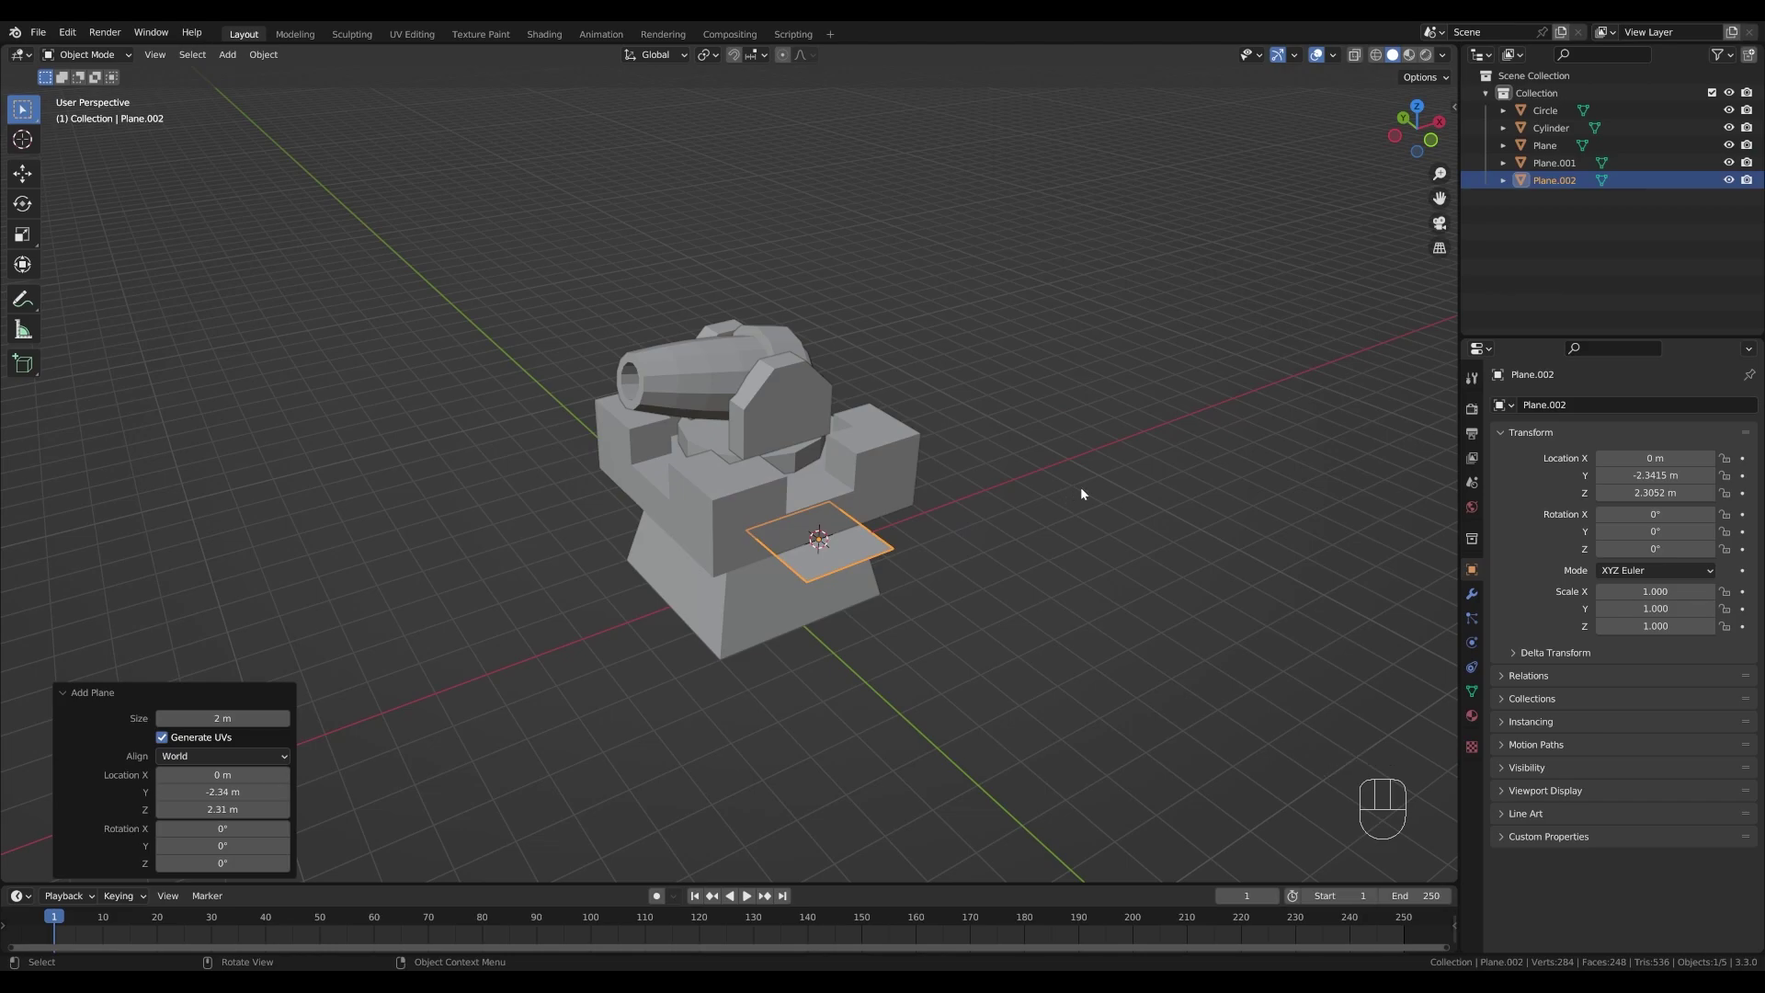
pyautogui.press('Tab')
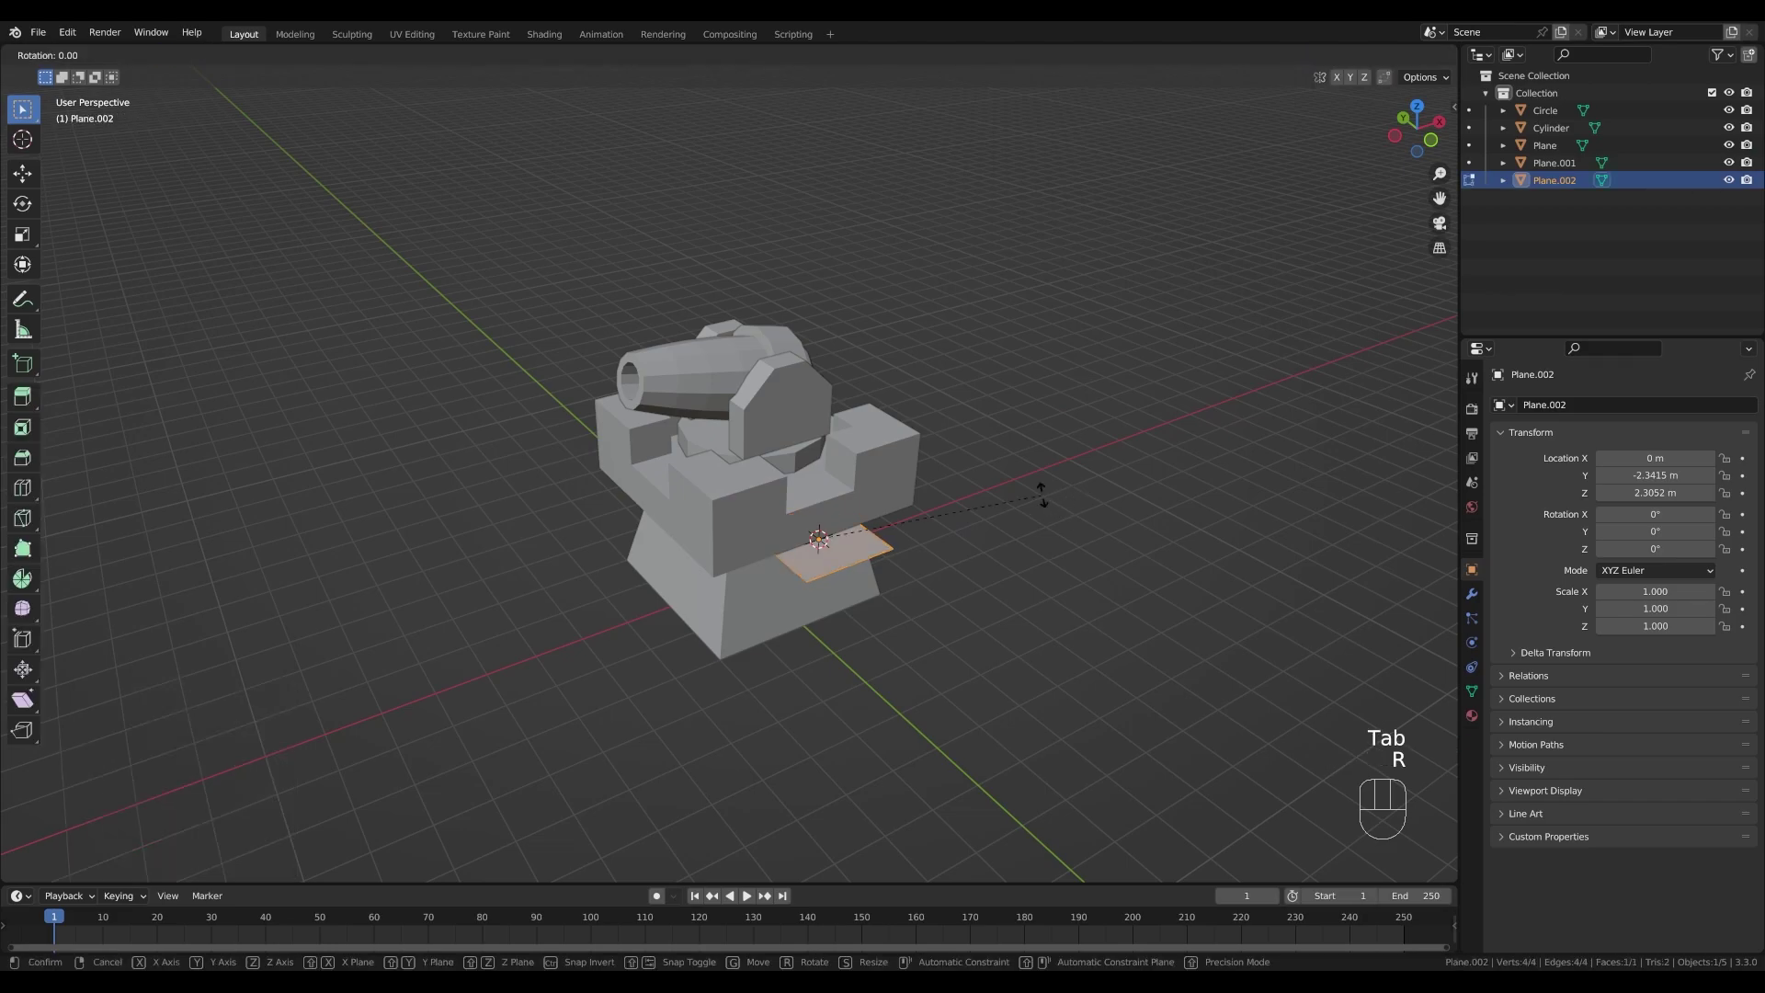
pyautogui.press('r')
pyautogui.press('x')
pyautogui.press('KP_9')
pyautogui.press('KP_0')
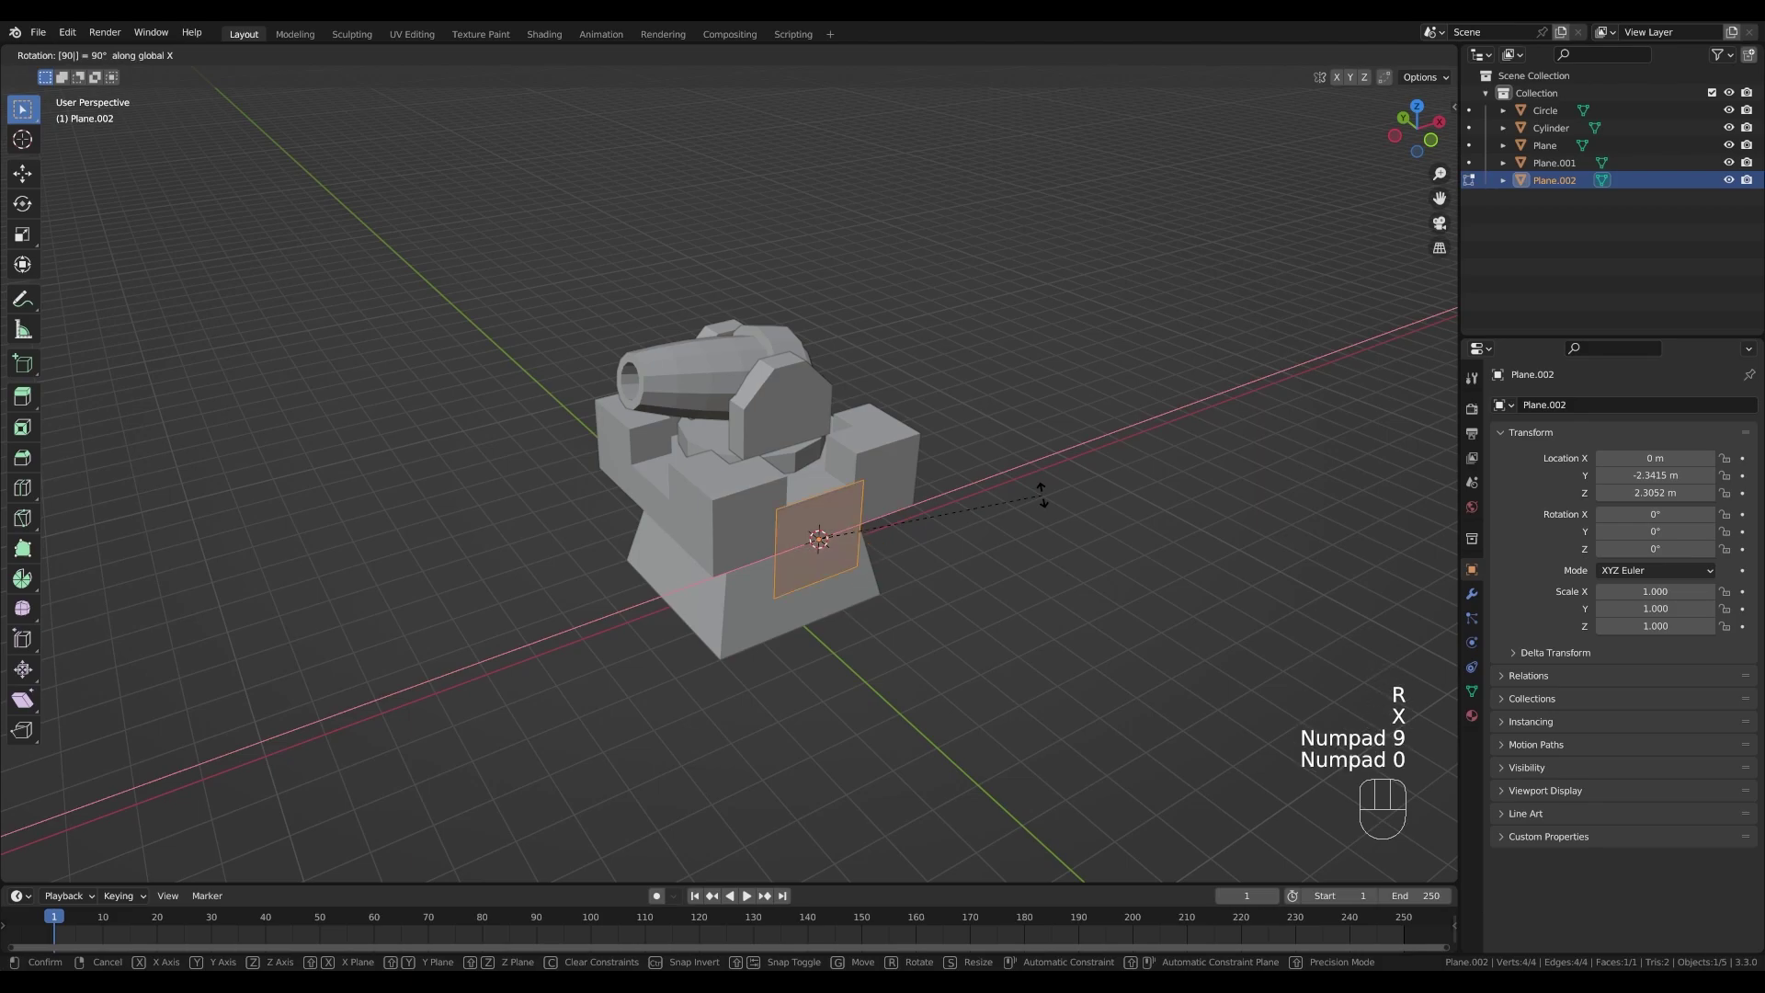
pyautogui.press('KP_Enter')
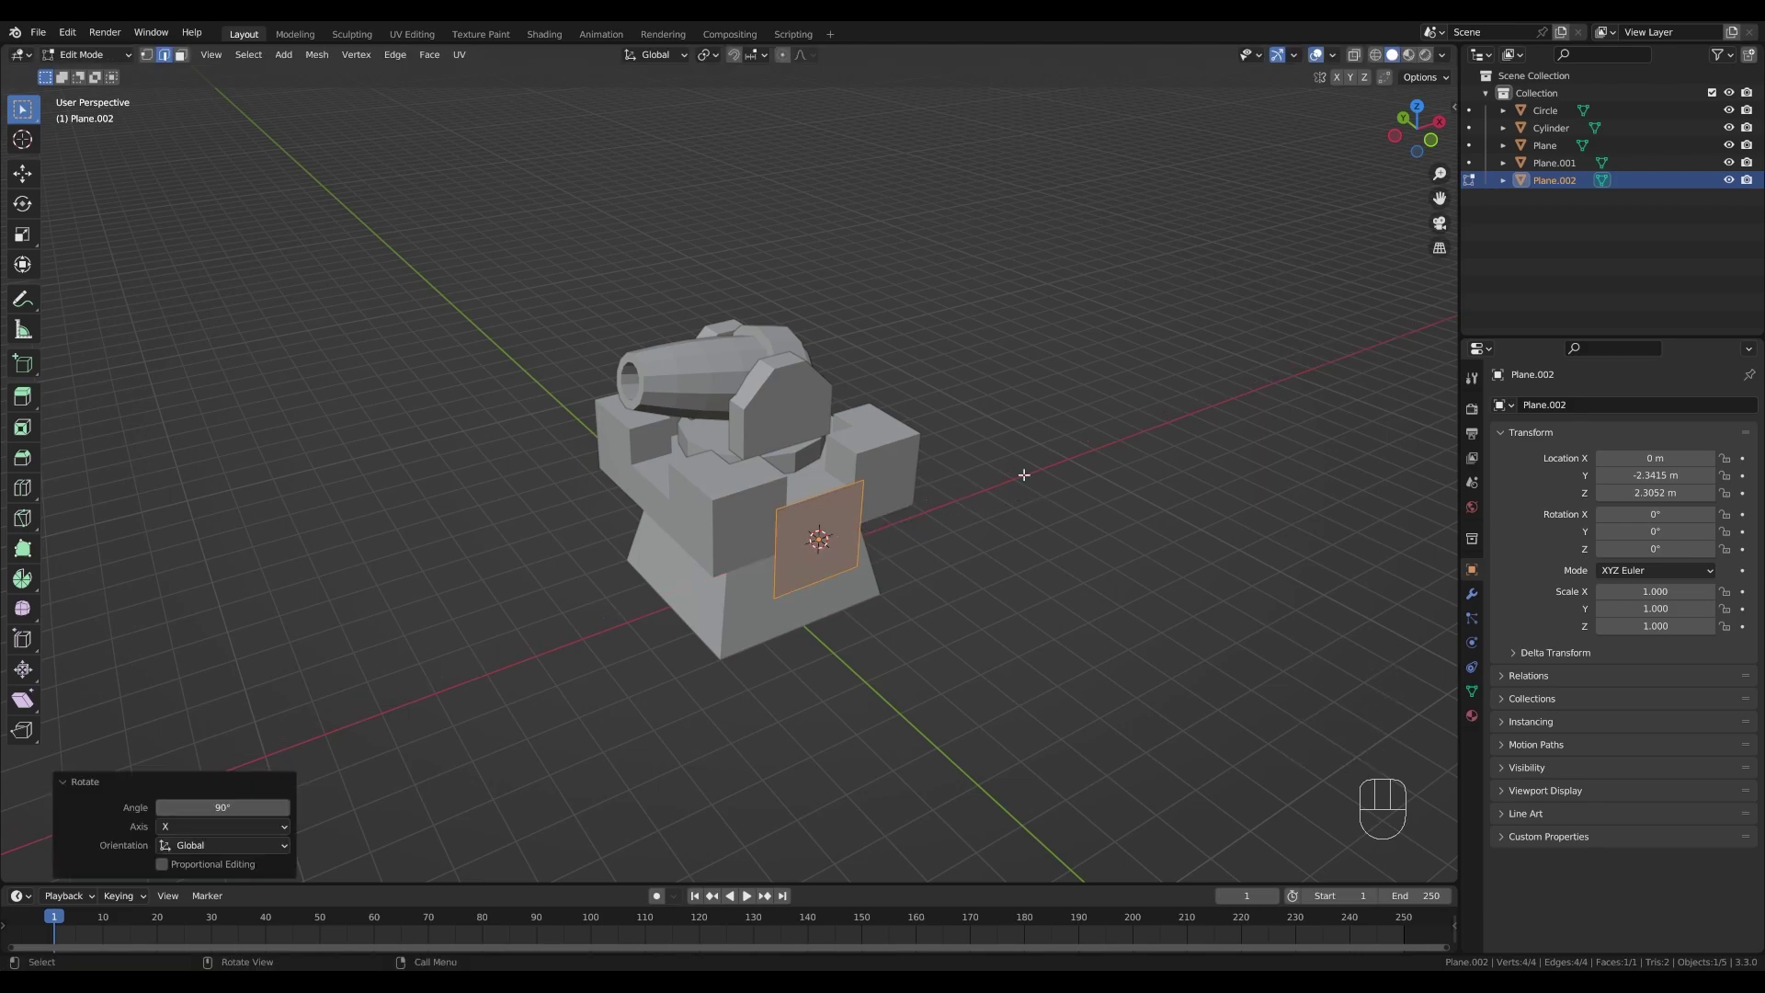
# - Raise the panel 1 unit, narrow it along X and pull its bottom vertex down into a point
pyautogui.press('g')
pyautogui.press('z')
pyautogui.press('KP_1')
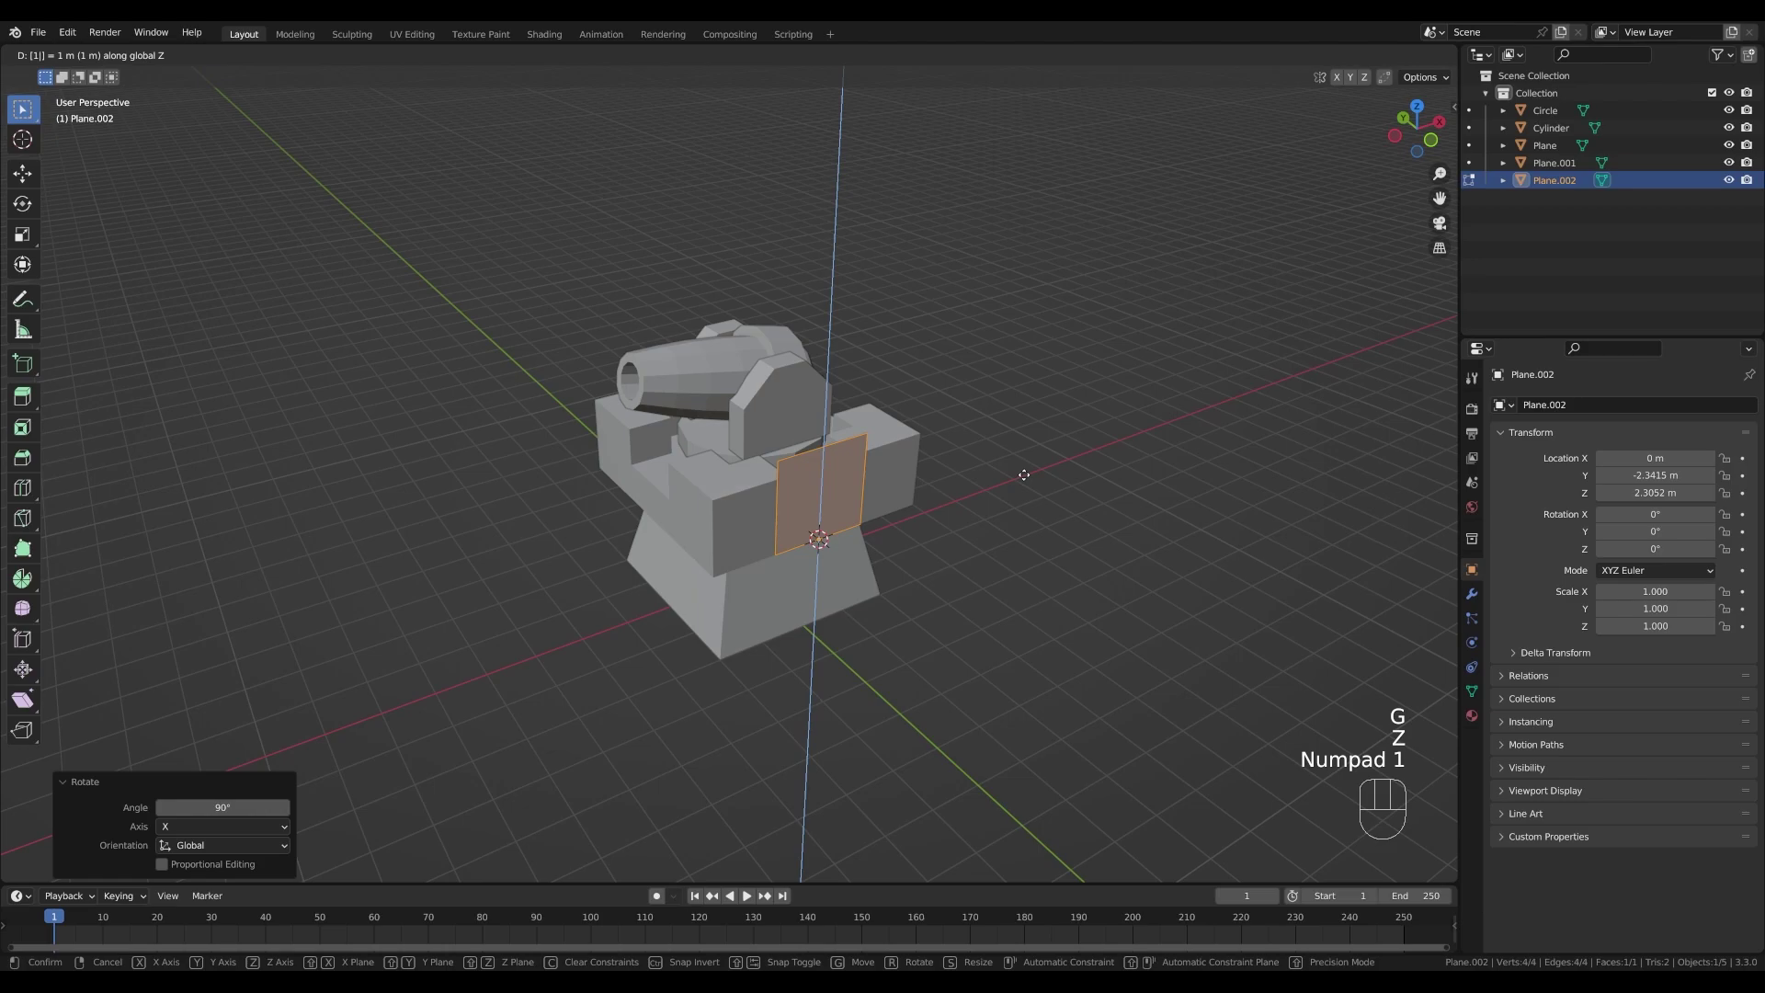
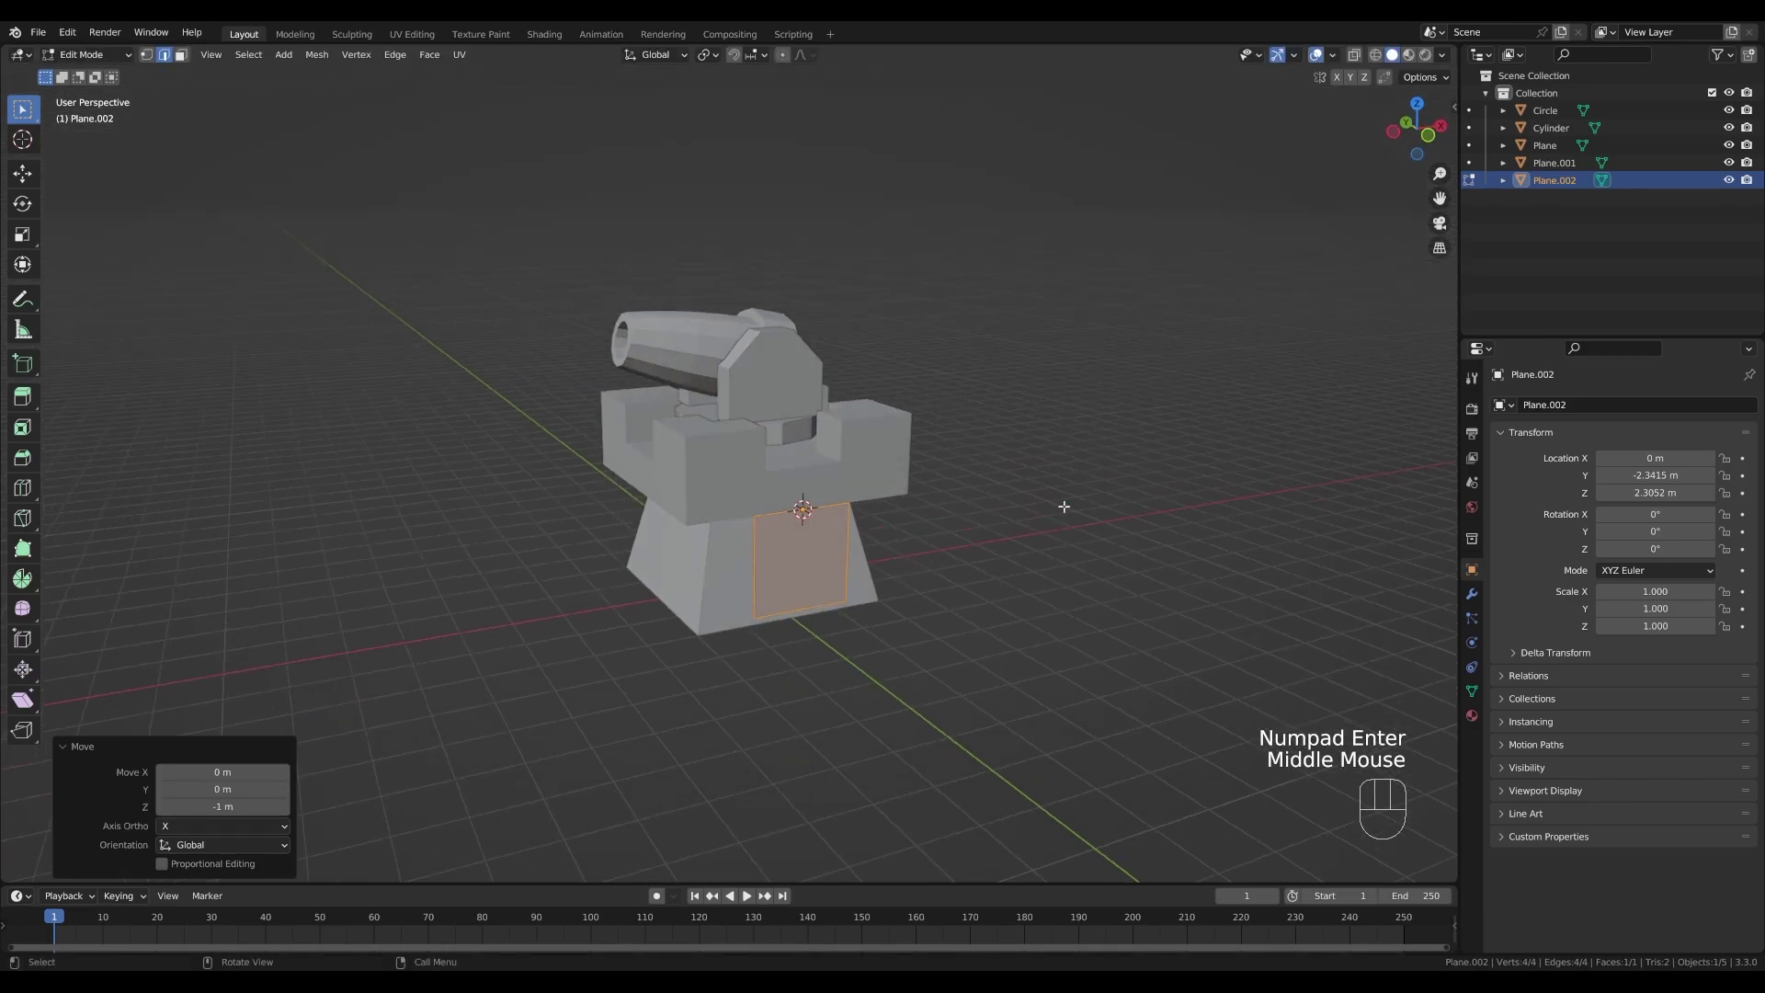
pyautogui.press('s')
pyautogui.press('x')
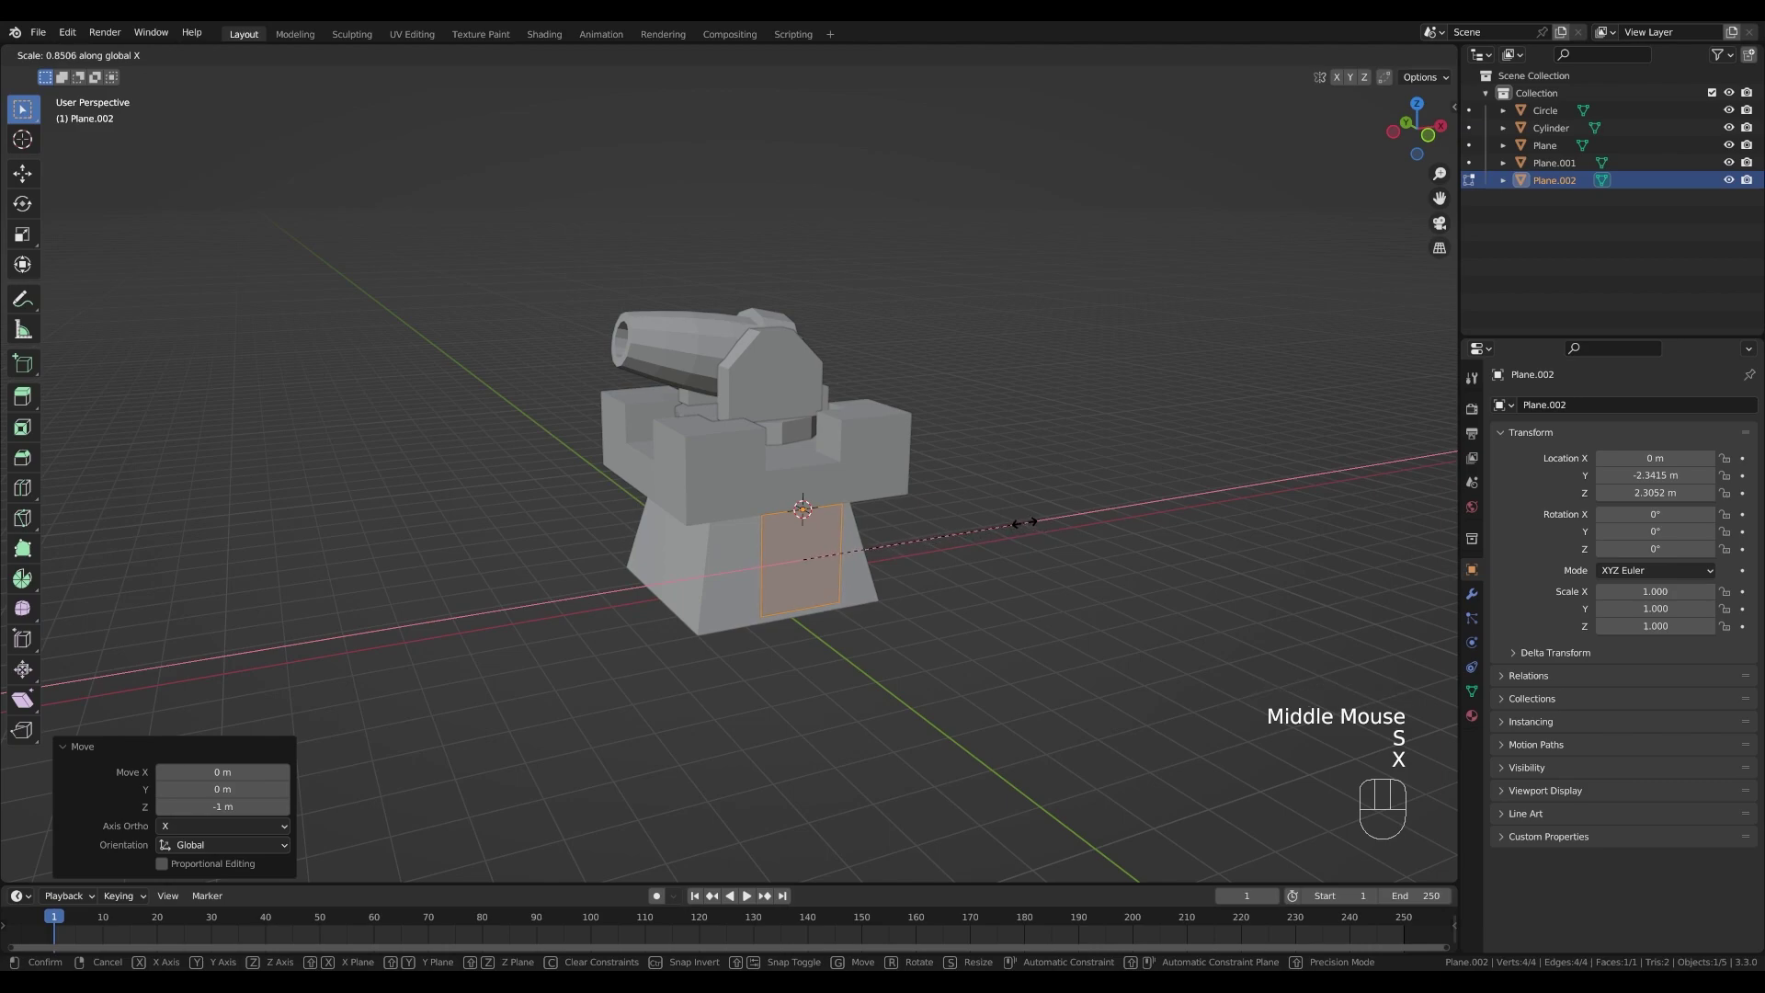
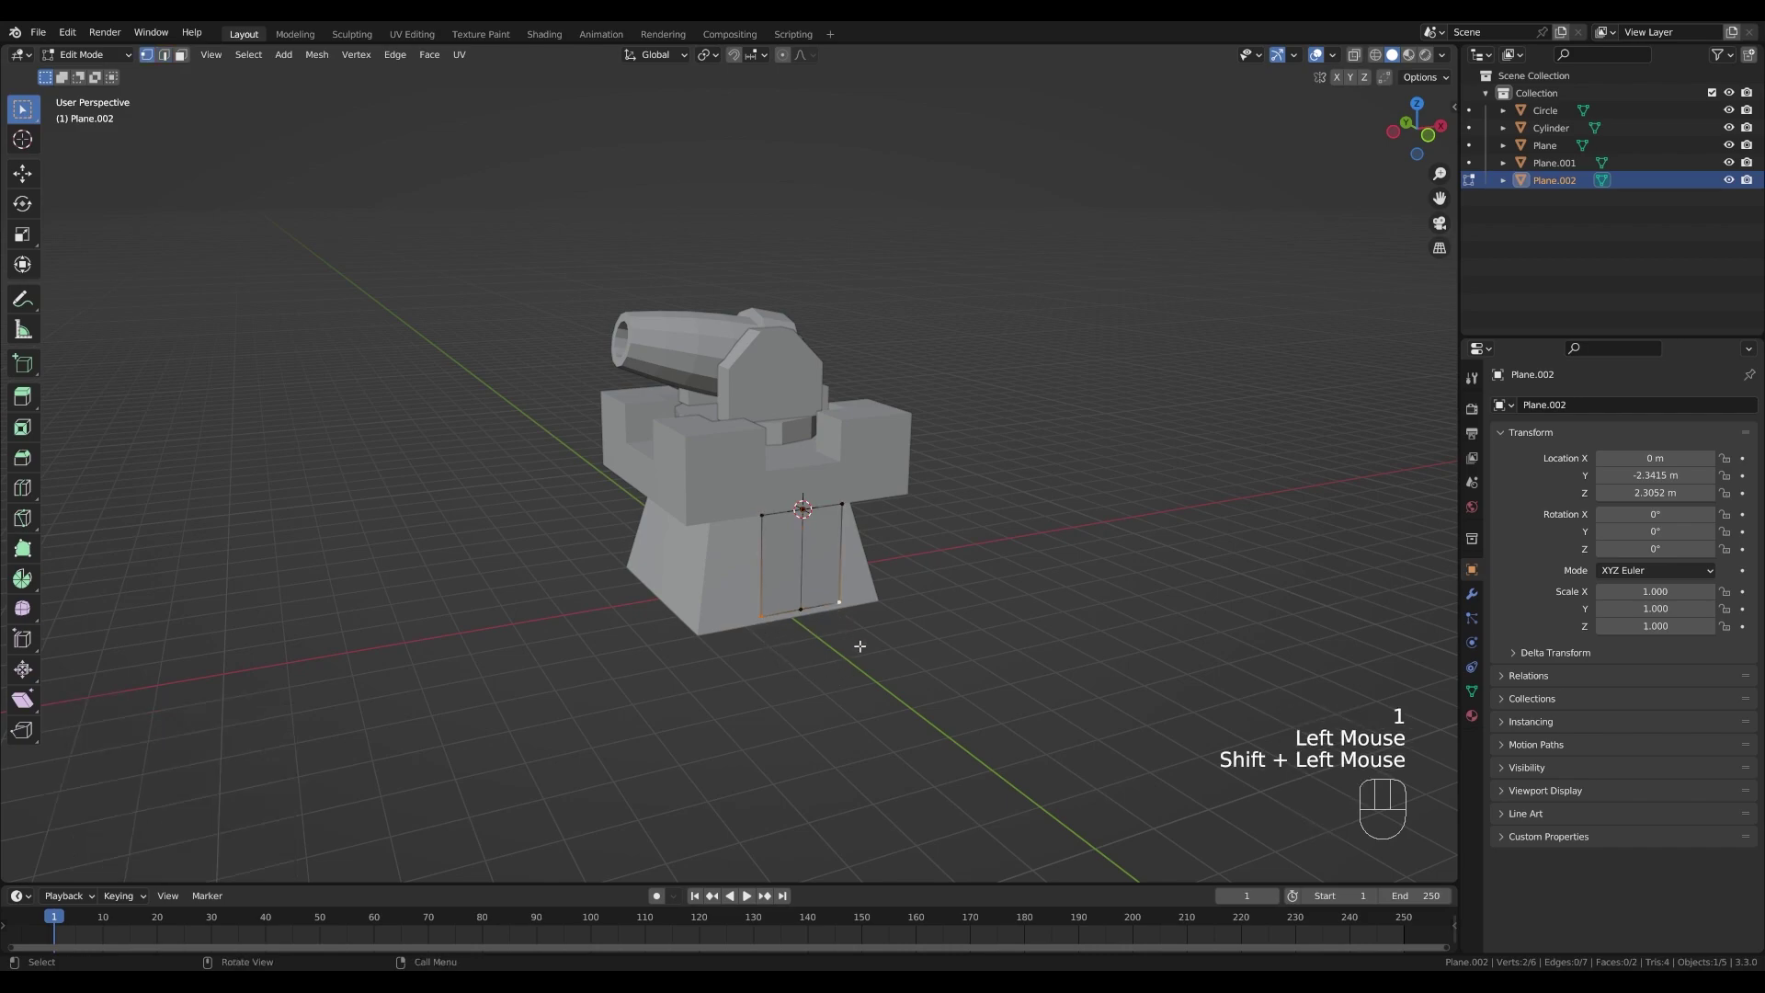
pyautogui.press('g')
pyautogui.press('z')
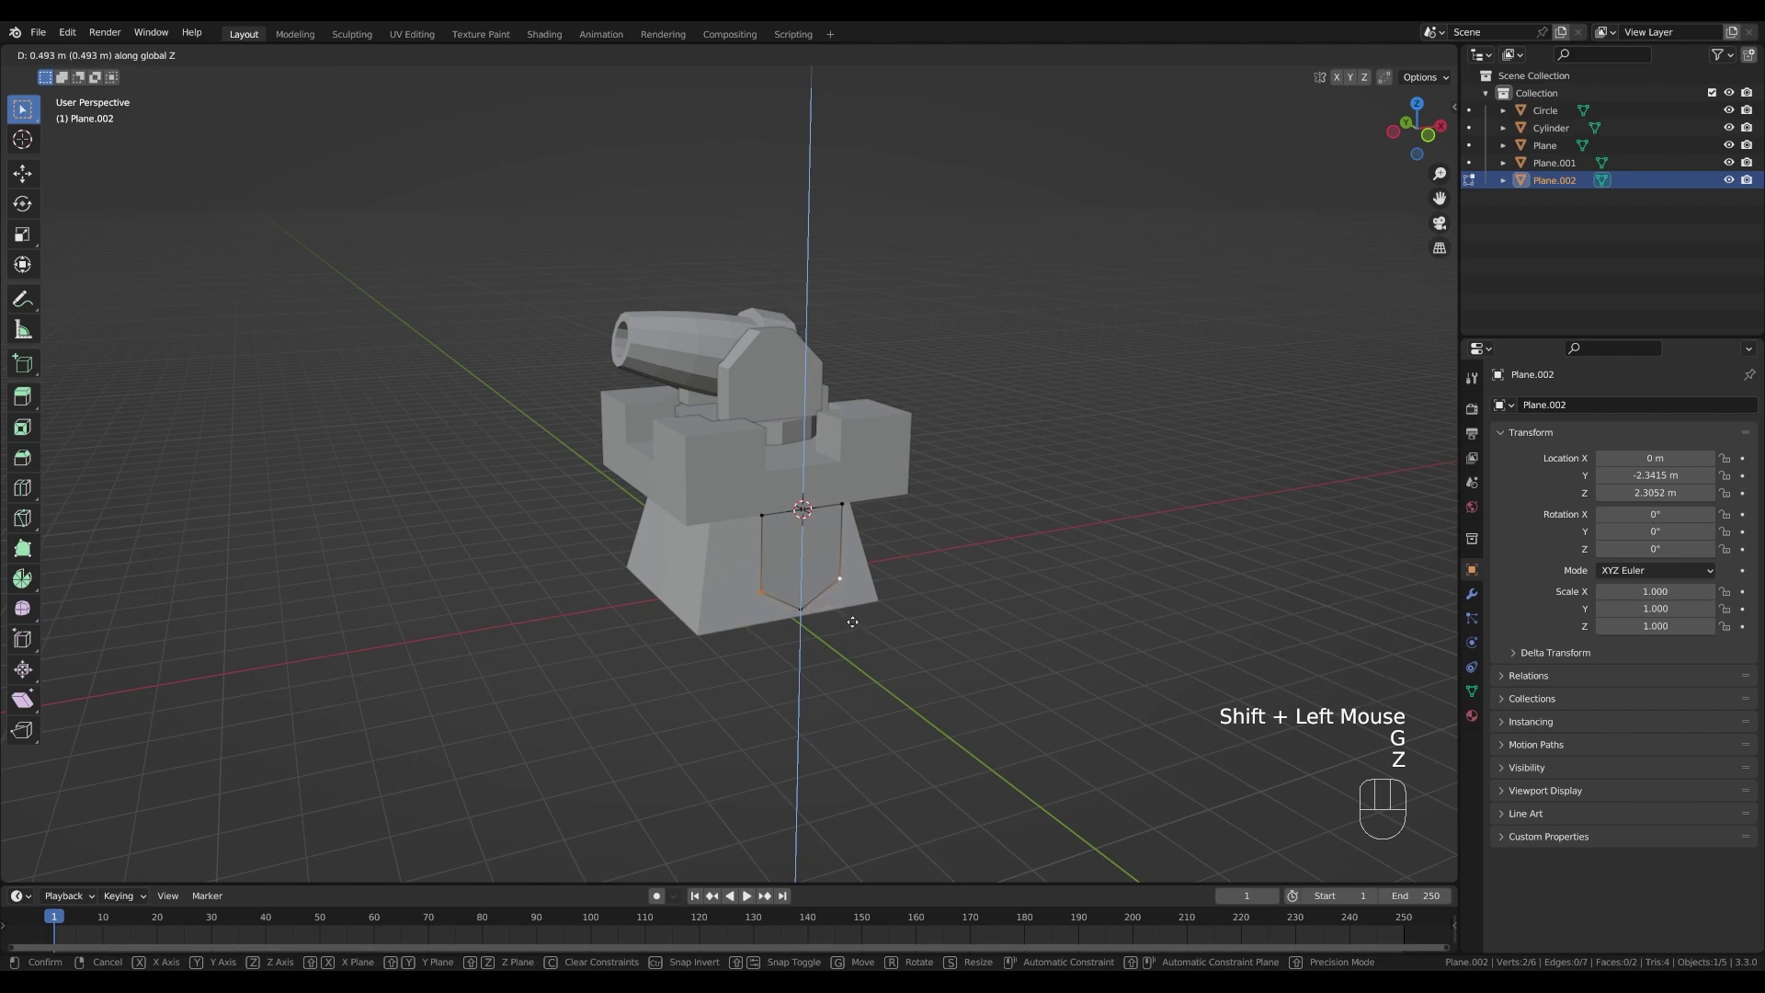
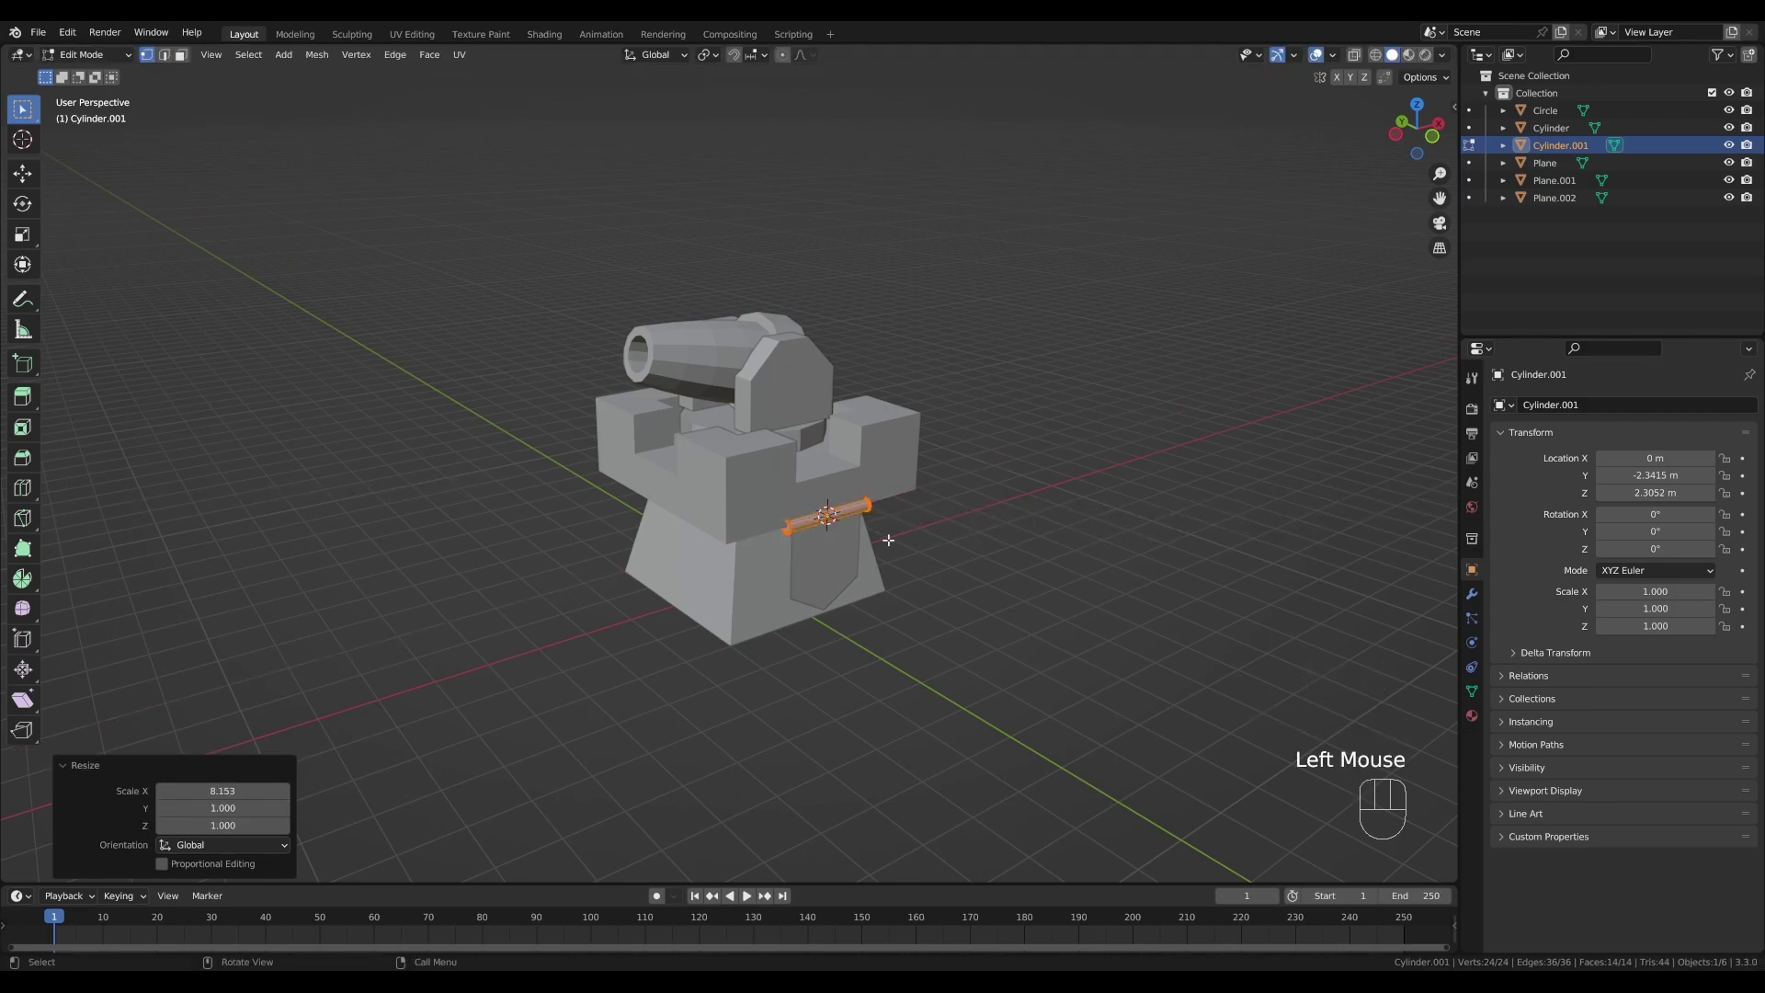
# - Add a Round Cube as a sphere with radius 1, size 0 and four divisions
pyautogui.press('Tab')
pyautogui.press('shift+a')
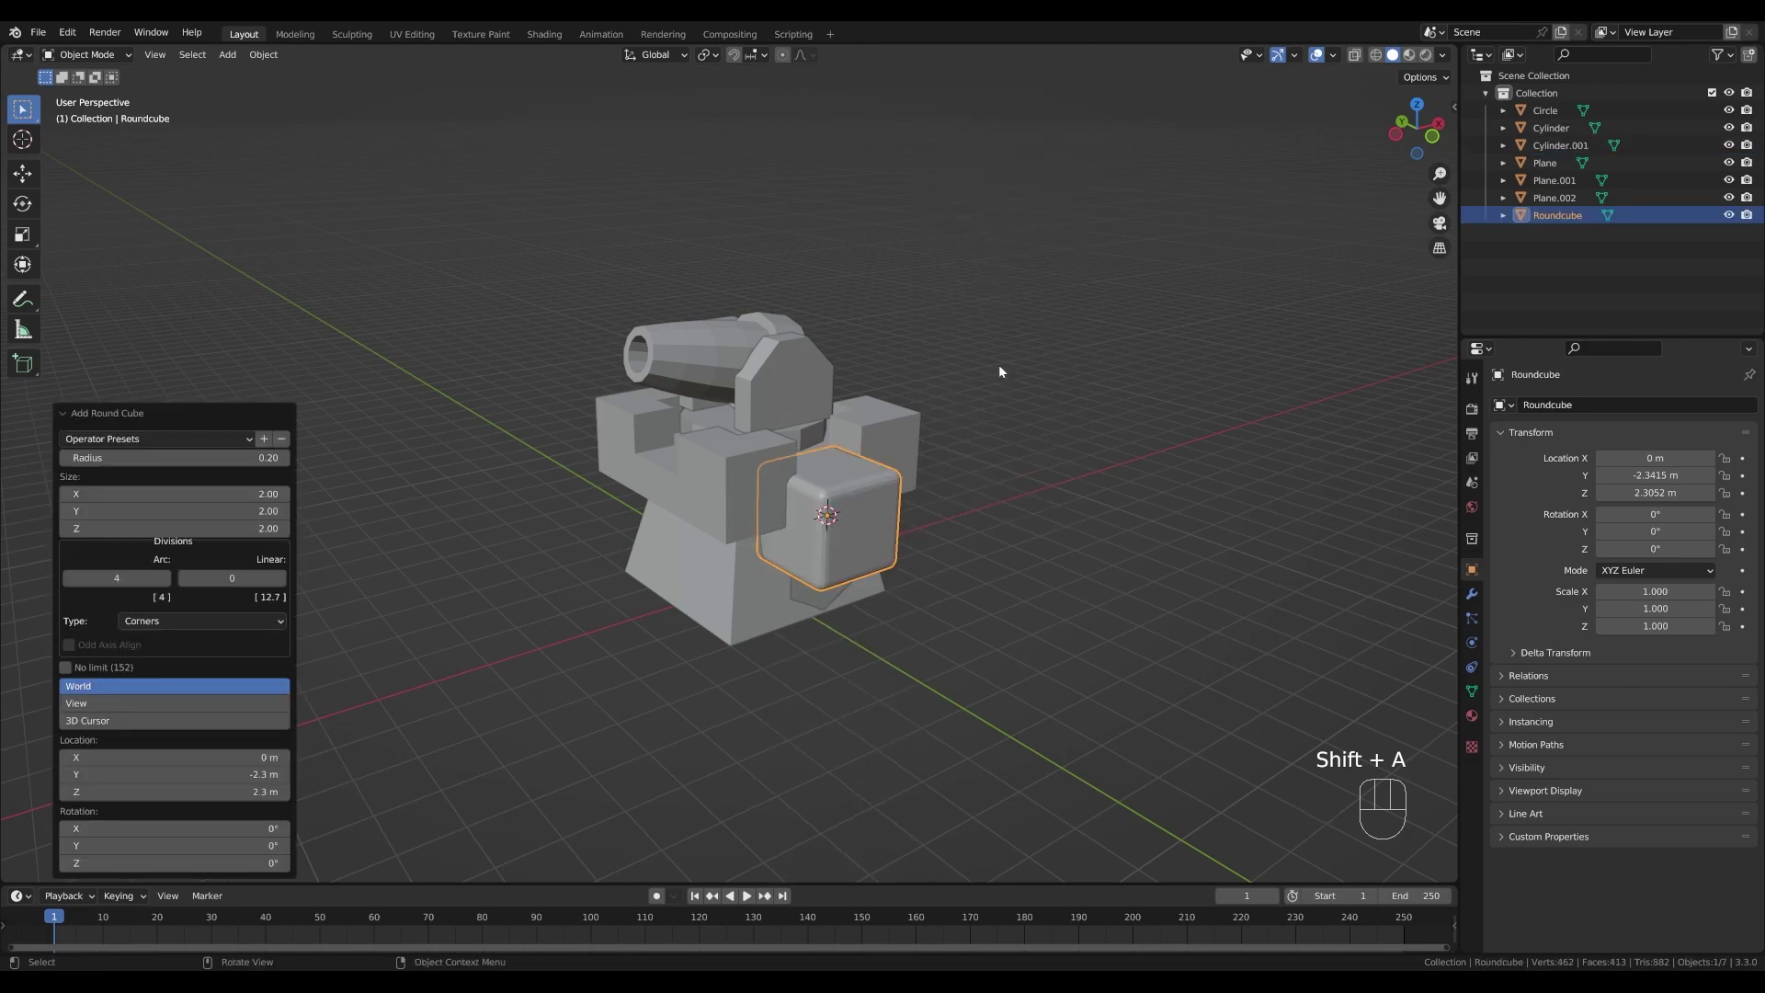
pyautogui.moveTo(151, 442); pyautogui.dragTo(130, 578)
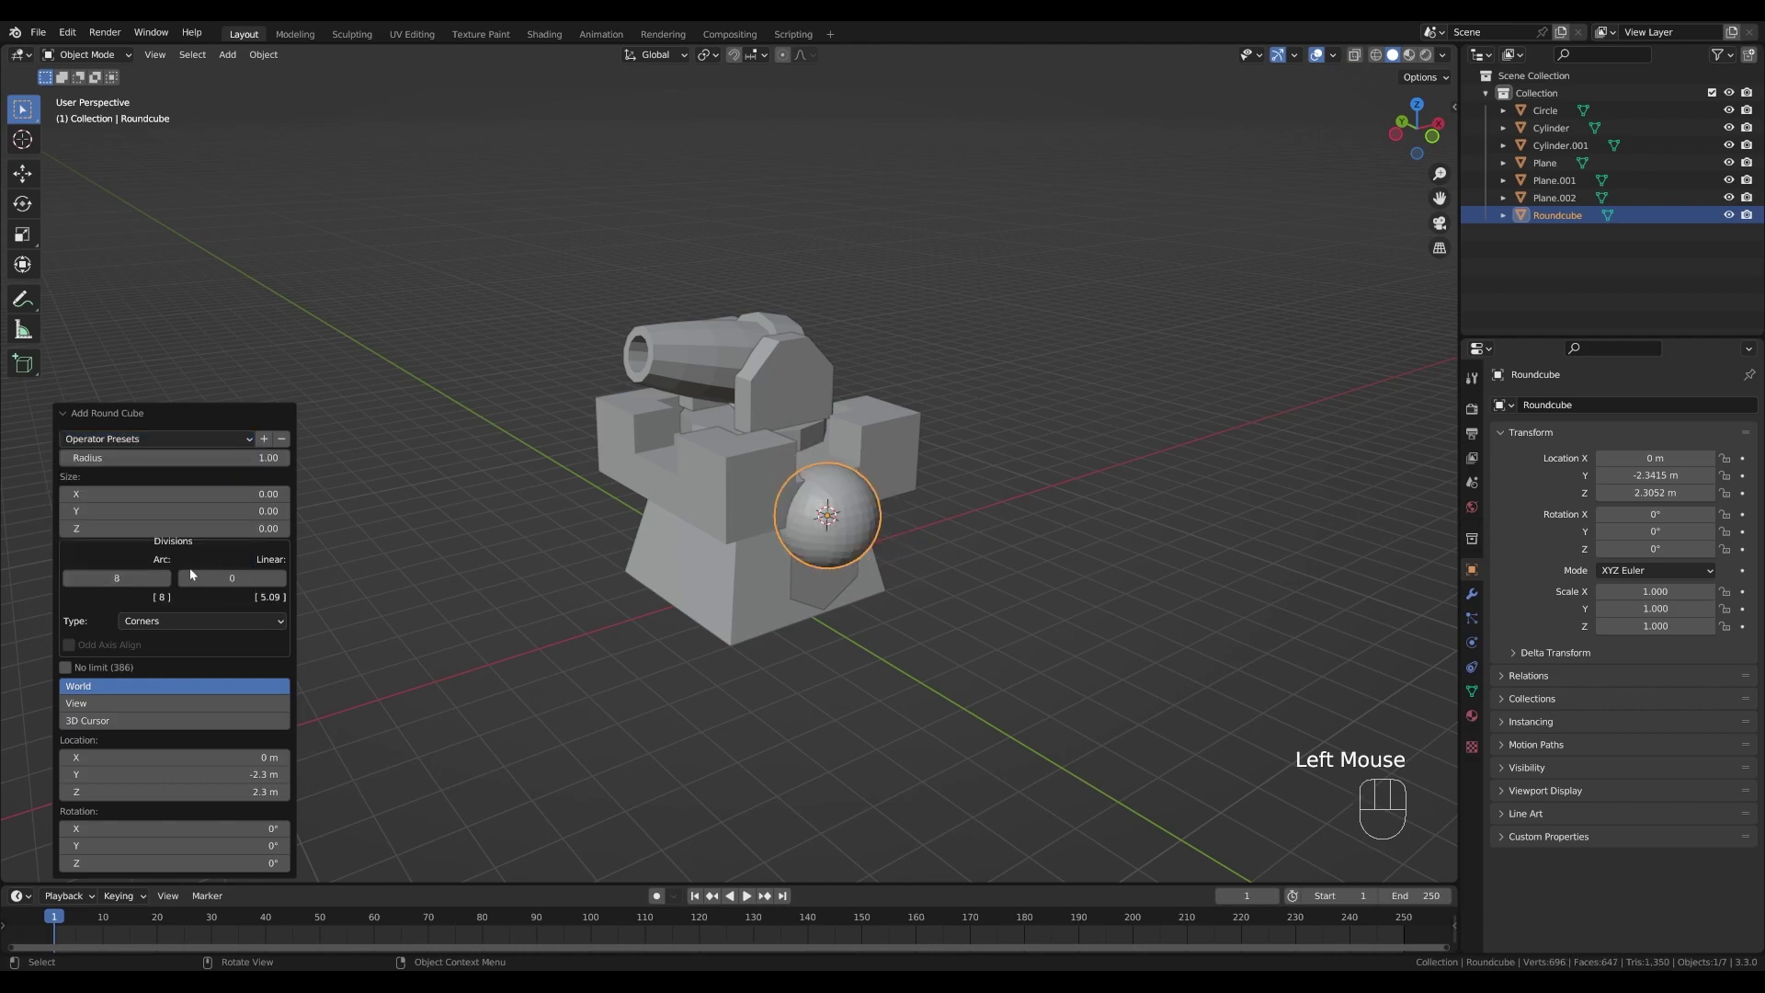
pyautogui.click(73, 582)
pyautogui.doubleClick(73, 582)
pyautogui.click(73, 583)
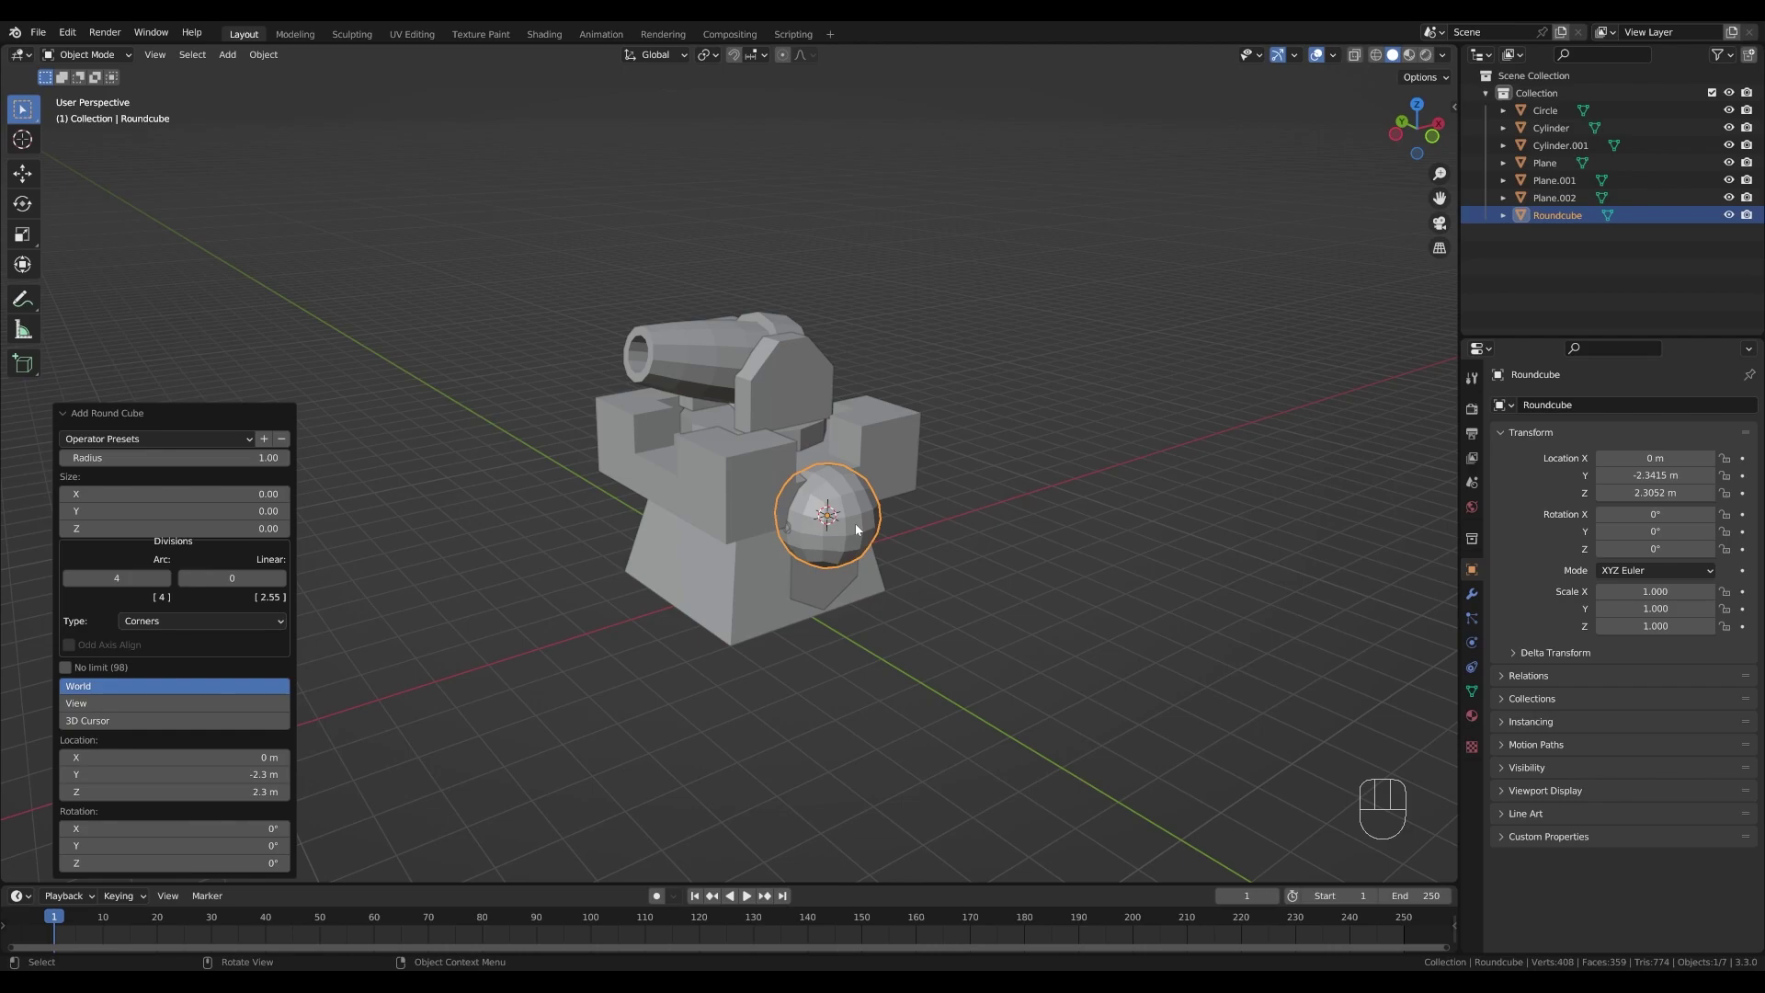
# - Shrink the sphere into a small knob and slide it along X to the rod's end
pyautogui.press('Tab')
pyautogui.press('s')
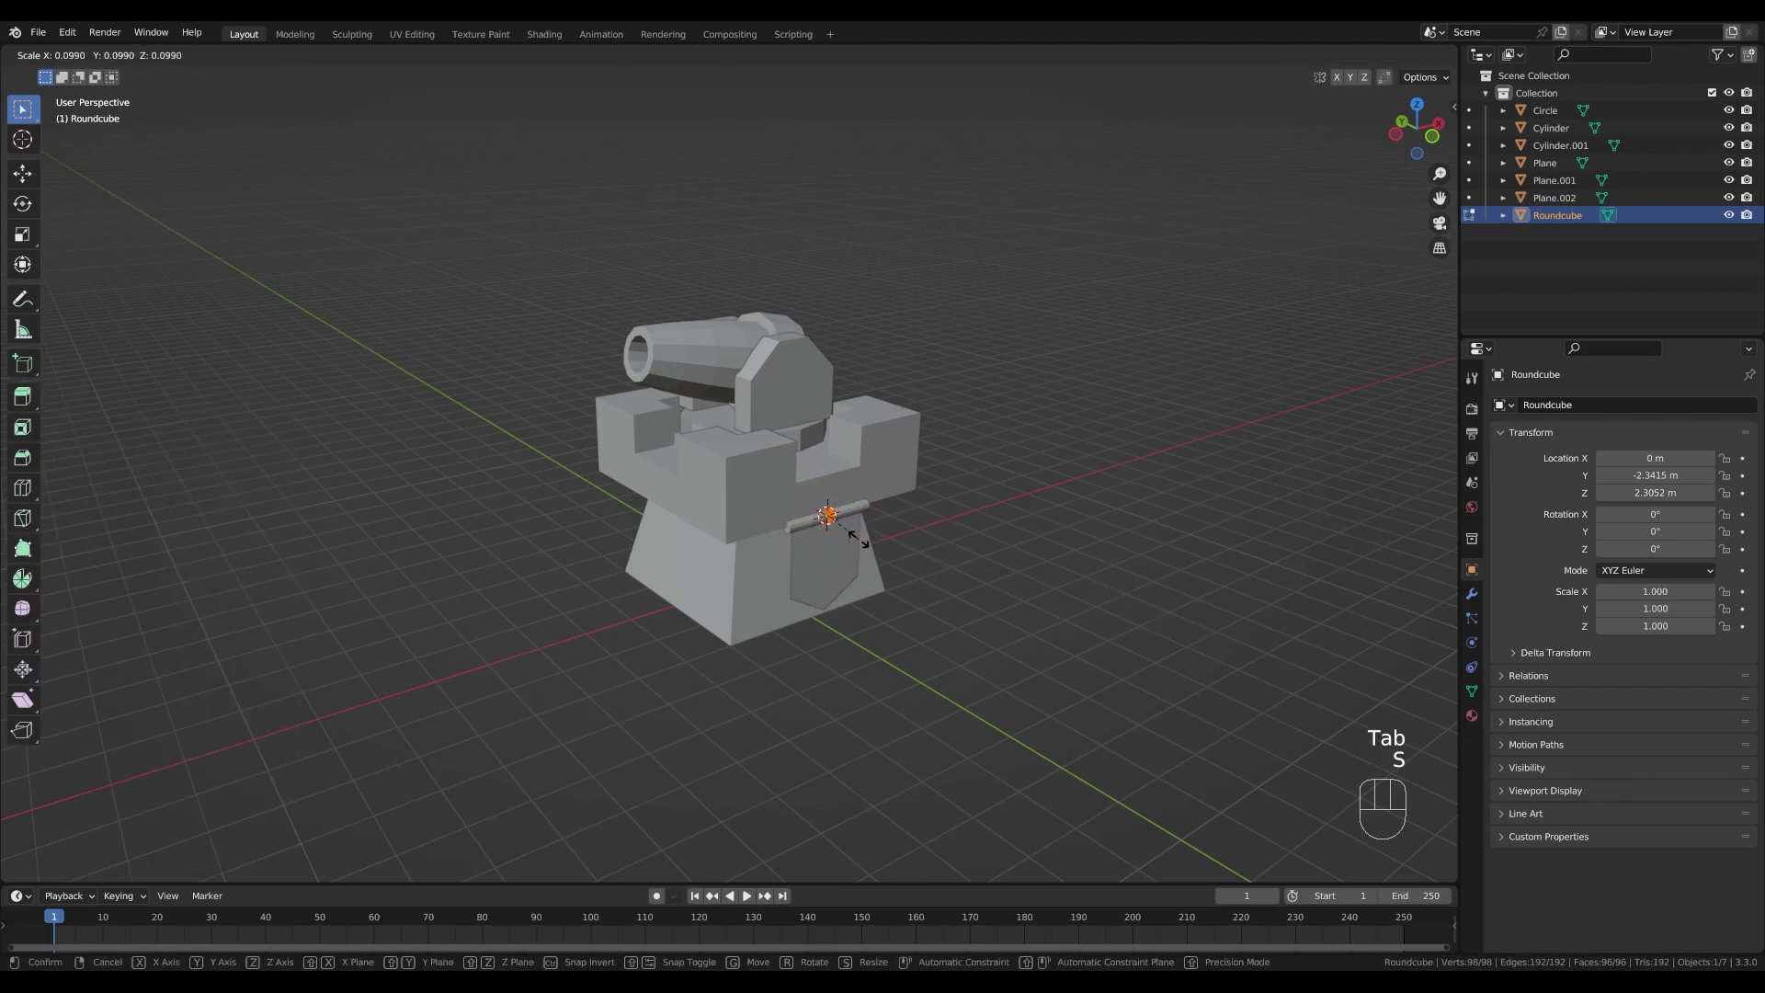
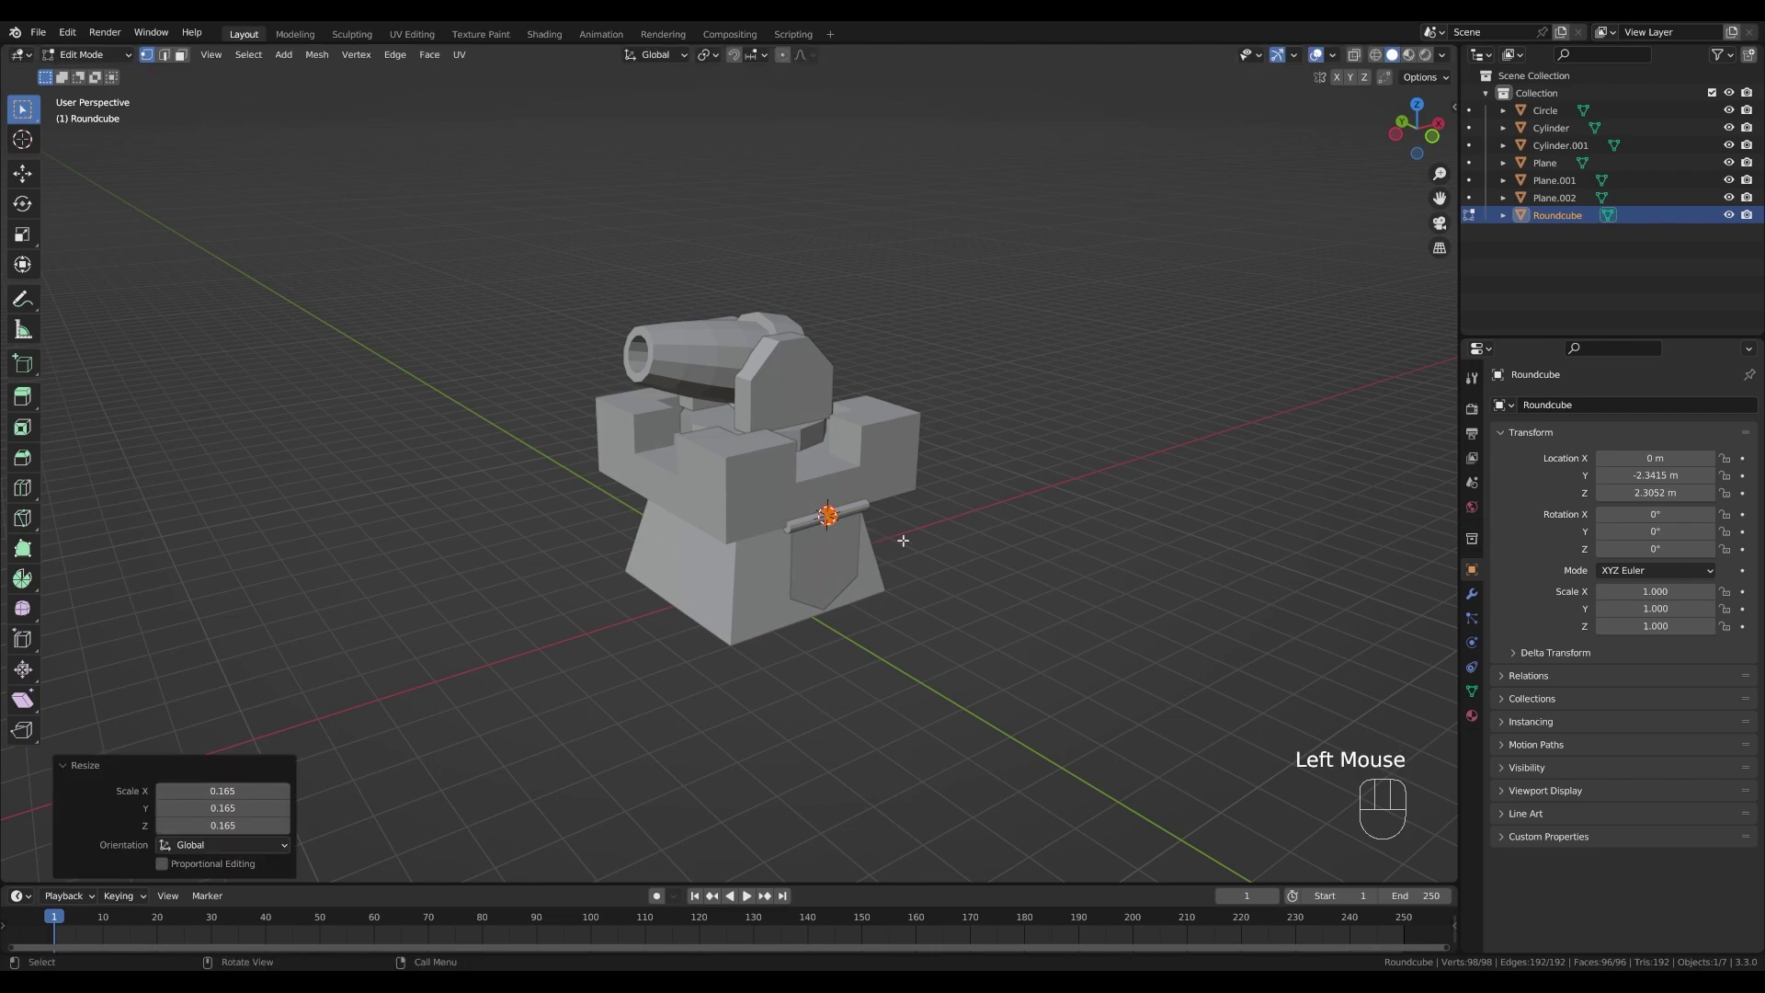
pyautogui.press('g')
pyautogui.press('x')
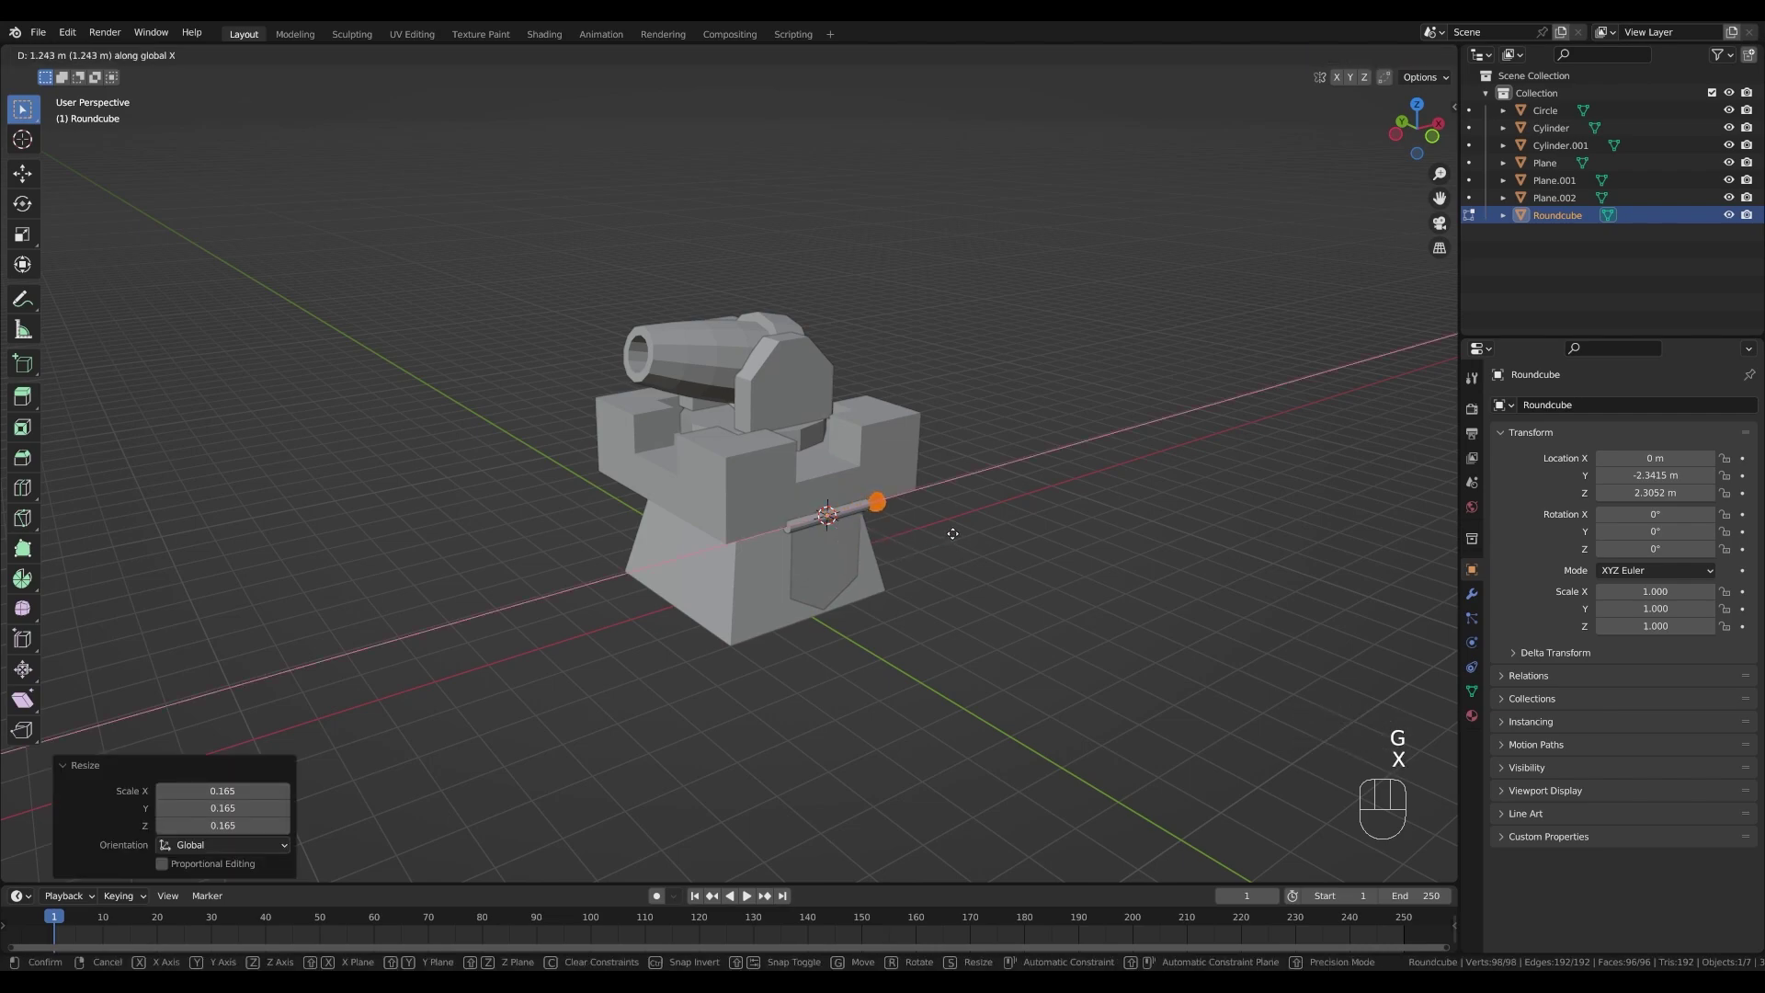
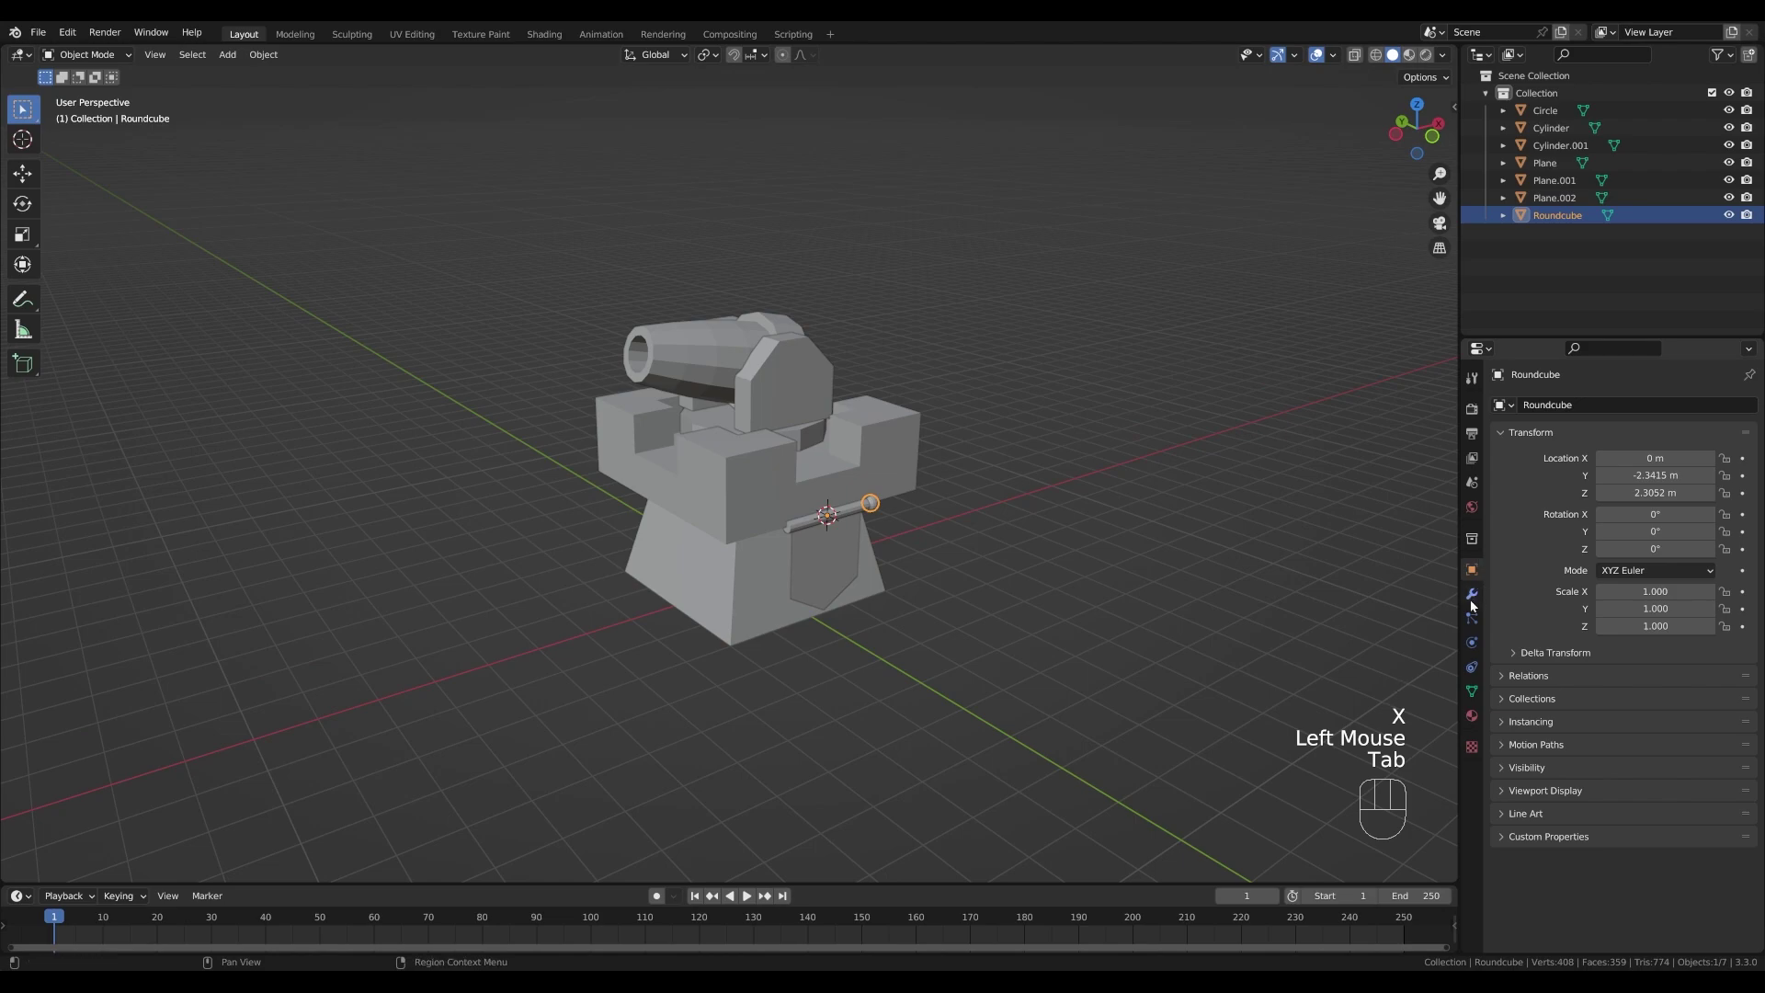
# - Mirror the knob onto the rod's other end with a Mirror modifier and enlarge both knobs slightly
pyautogui.click(1474, 604)
pyautogui.click(1537, 410)
pyautogui.moveTo(1474, 484); pyautogui.dragTo(1448, 543)
pyautogui.click(1434, 612)
pyautogui.moveTo(957, 582); pyautogui.dragTo(957, 573)
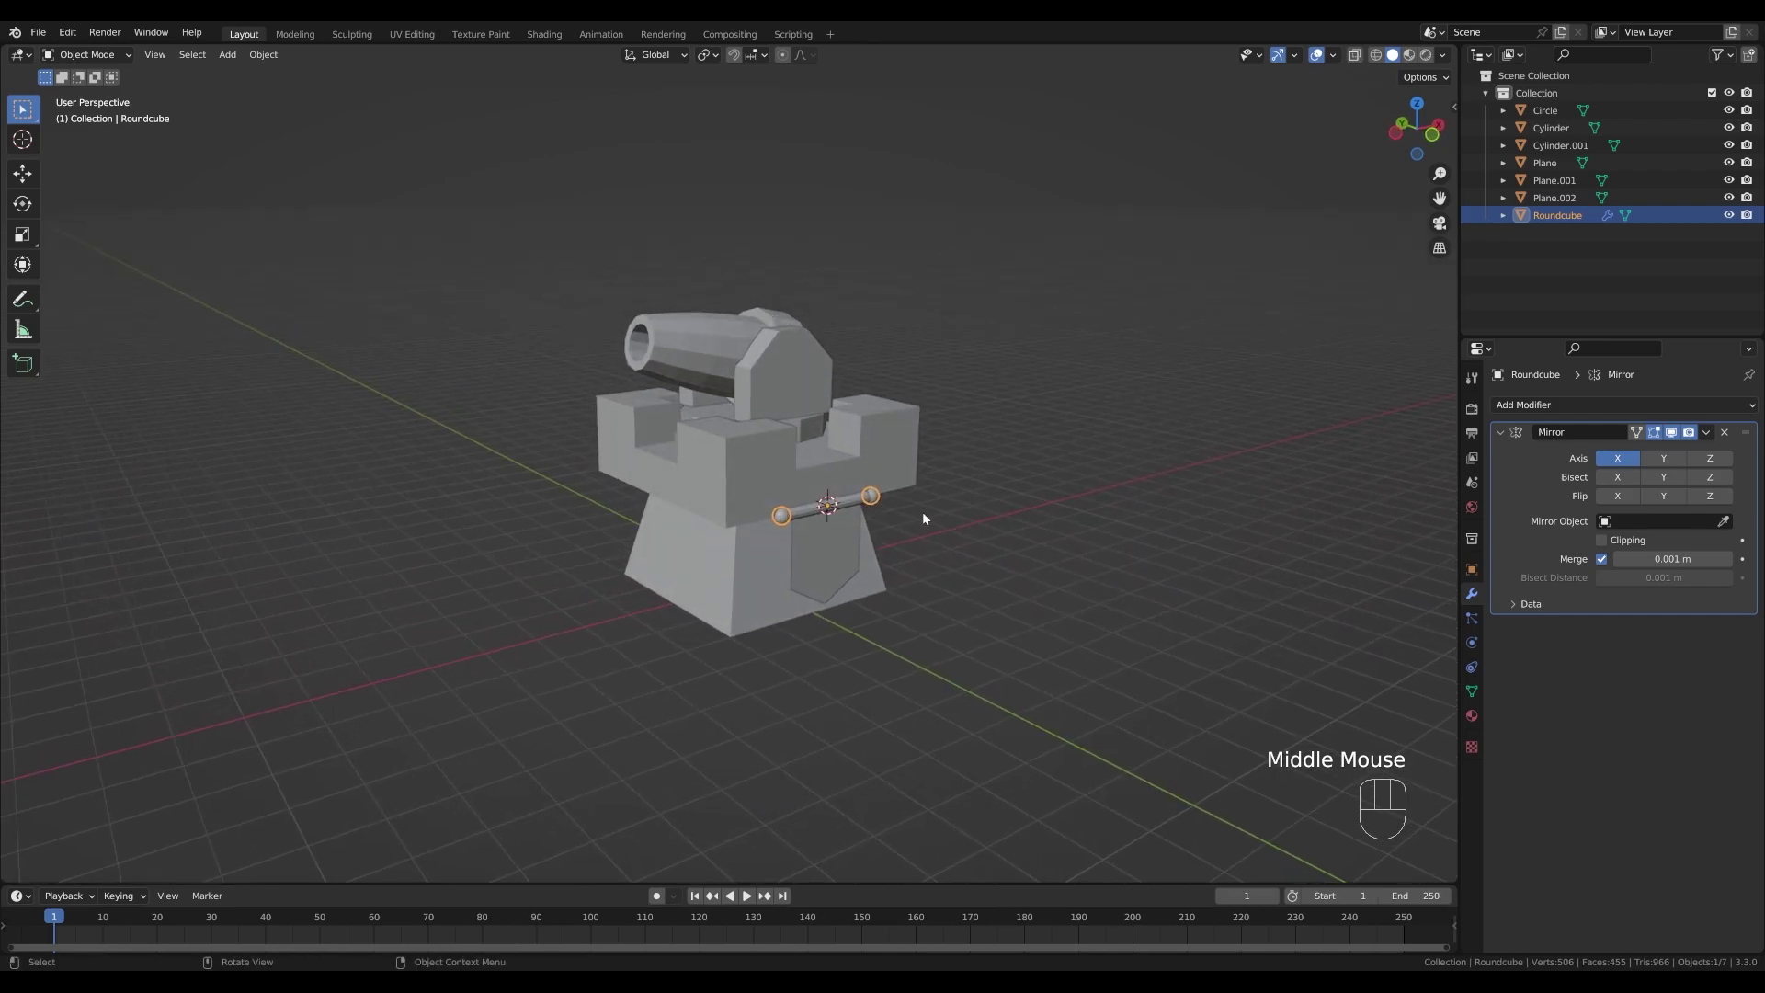
pyautogui.press('Tab')
pyautogui.press('s')
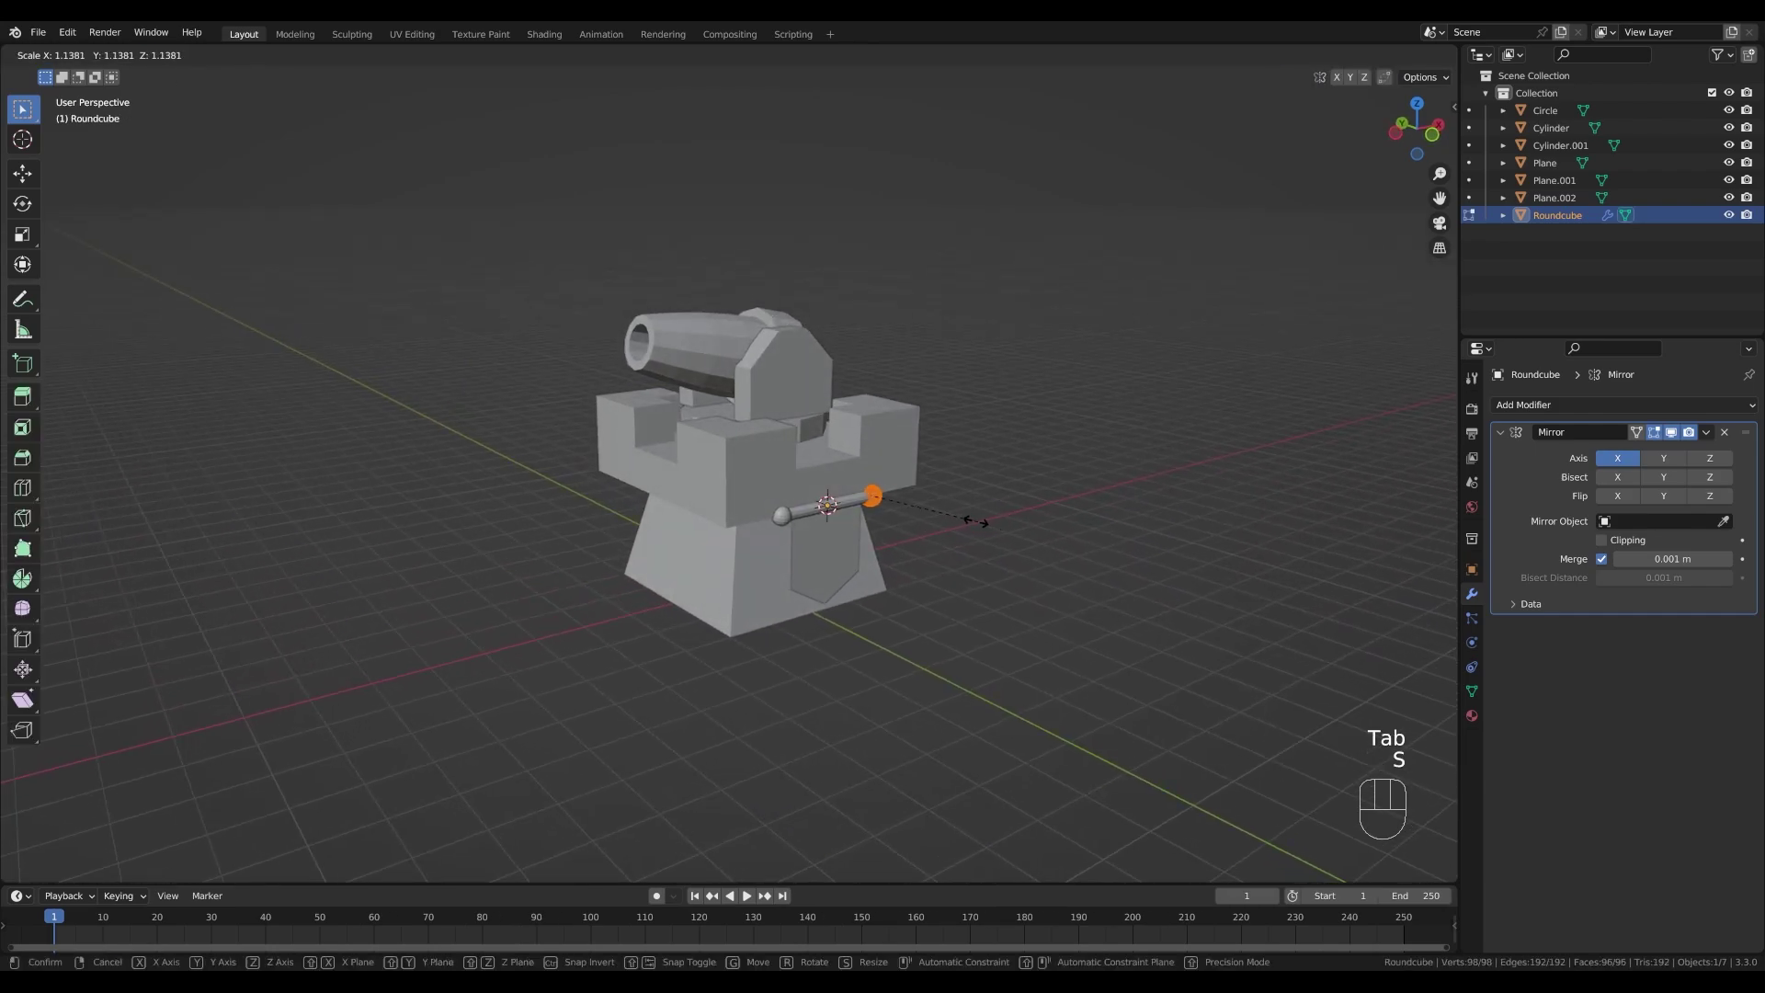
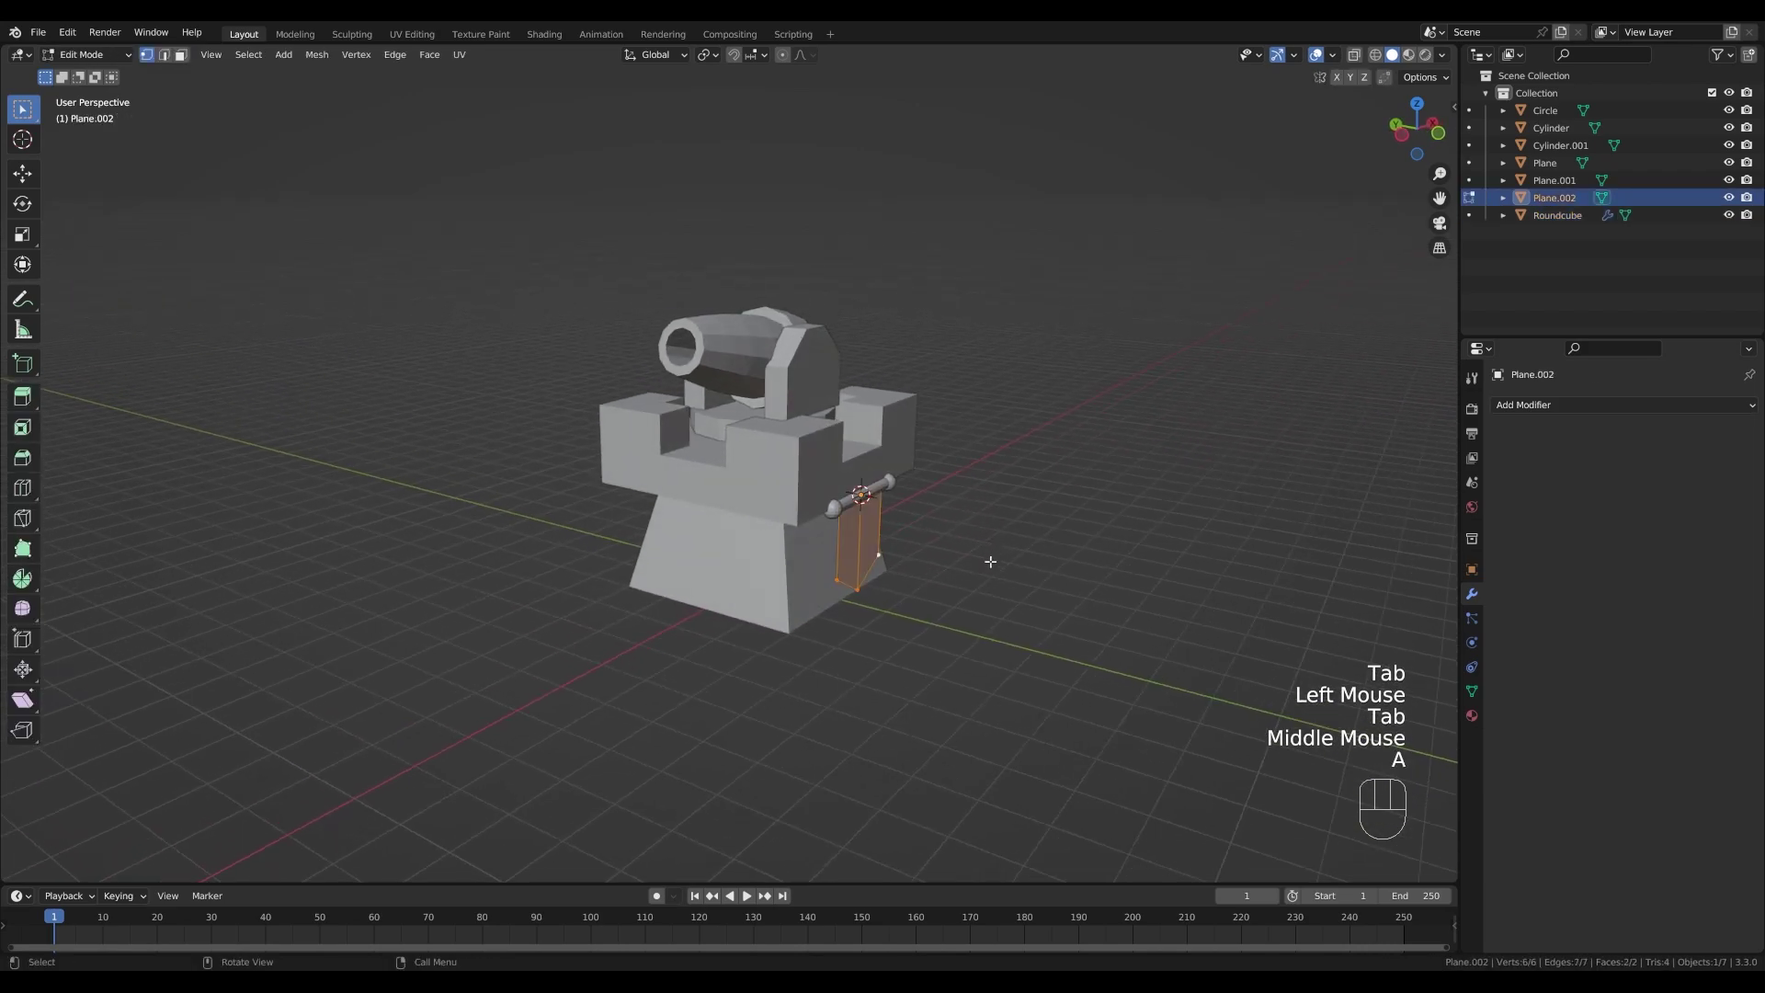
# - Extrude the banner for thickness, then parent the banner and knobs to the rod
pyautogui.press('e')
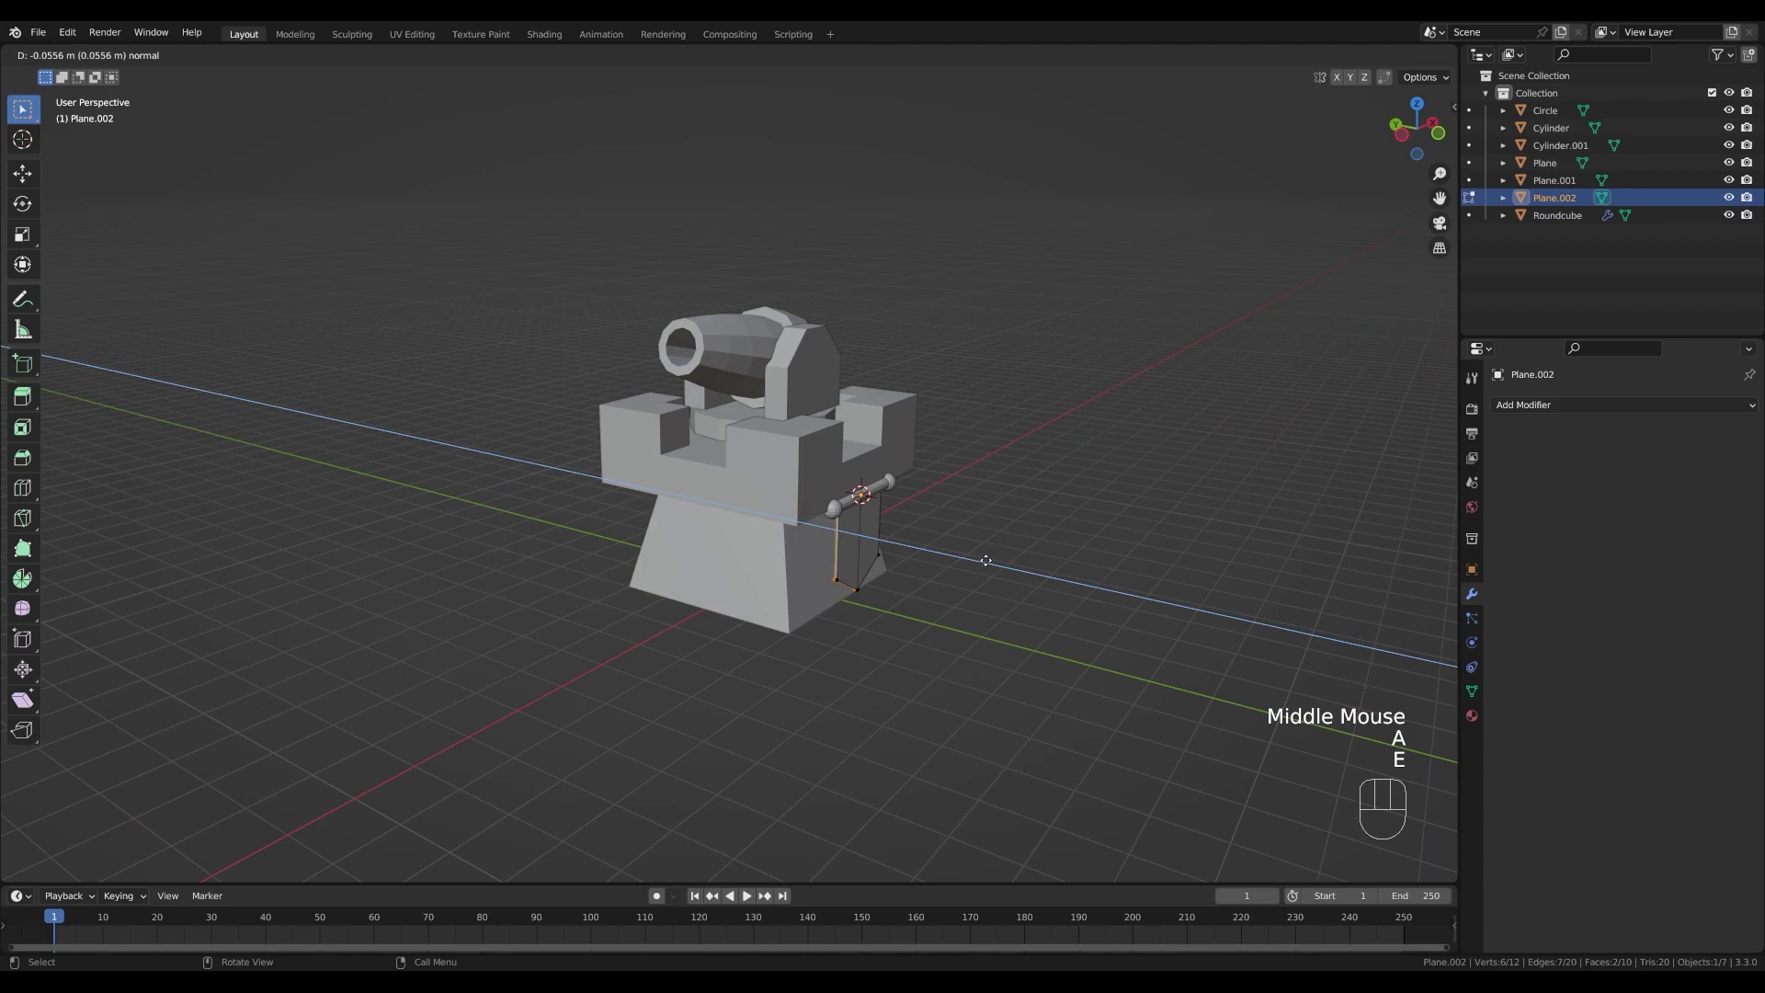
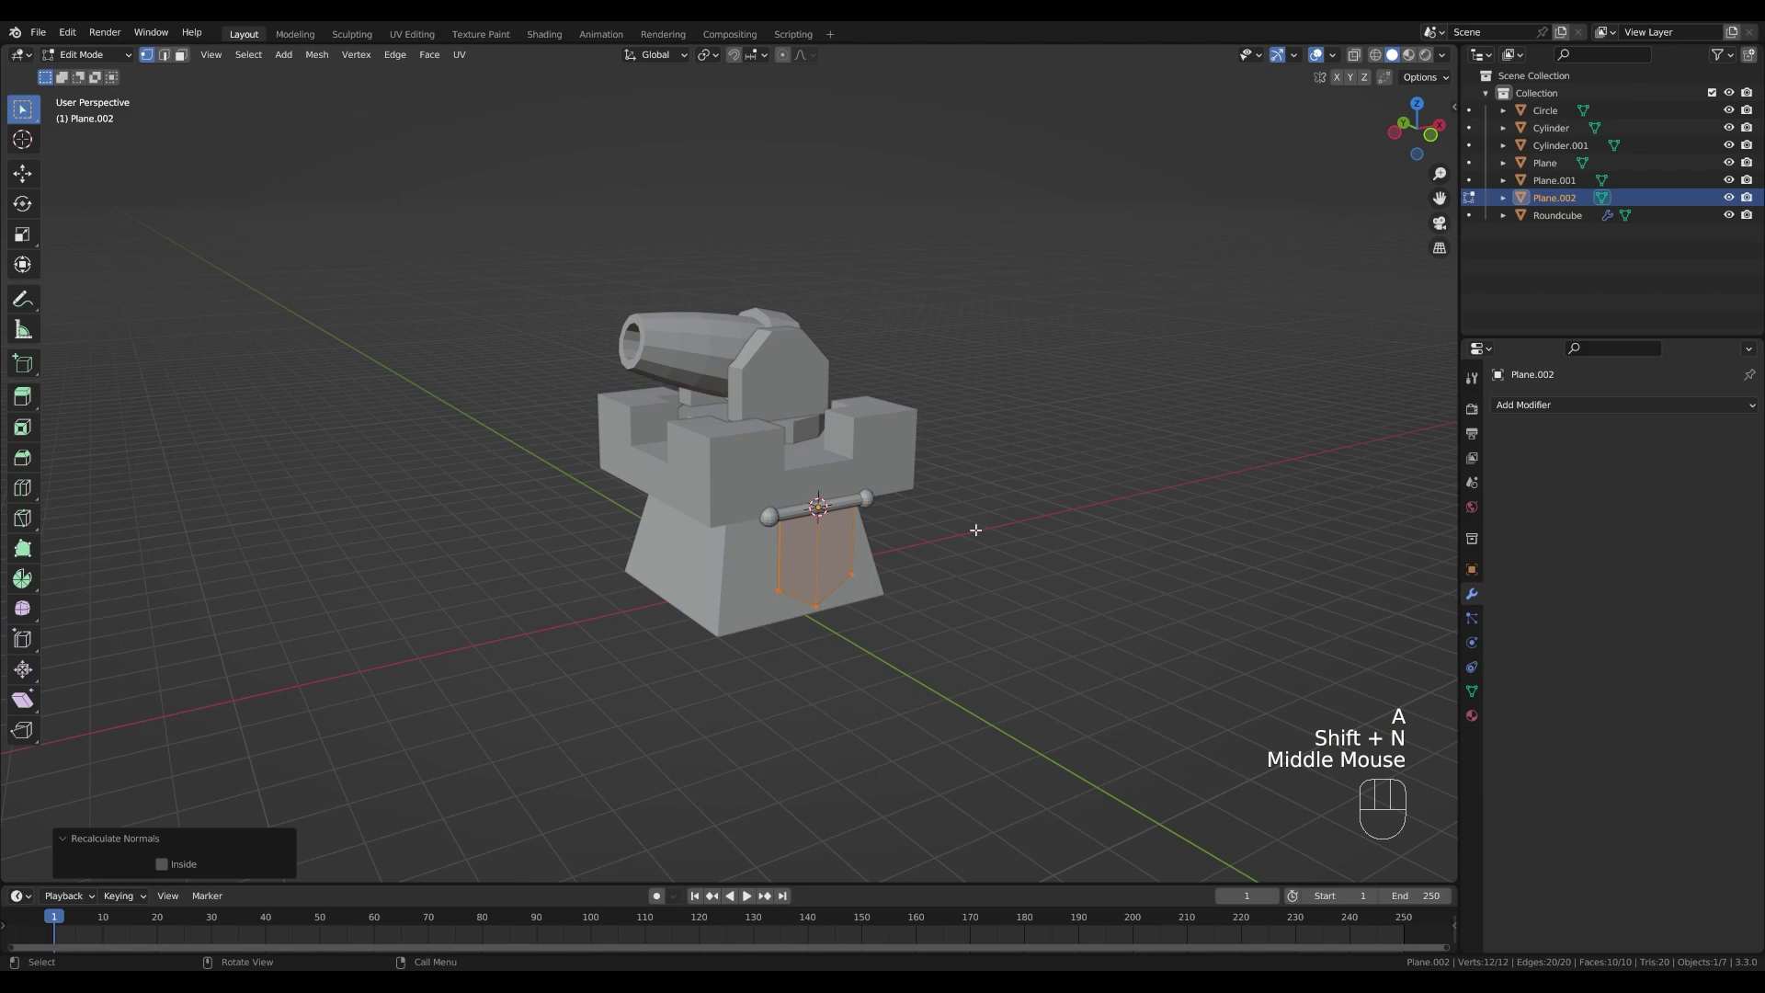
pyautogui.press('Tab')
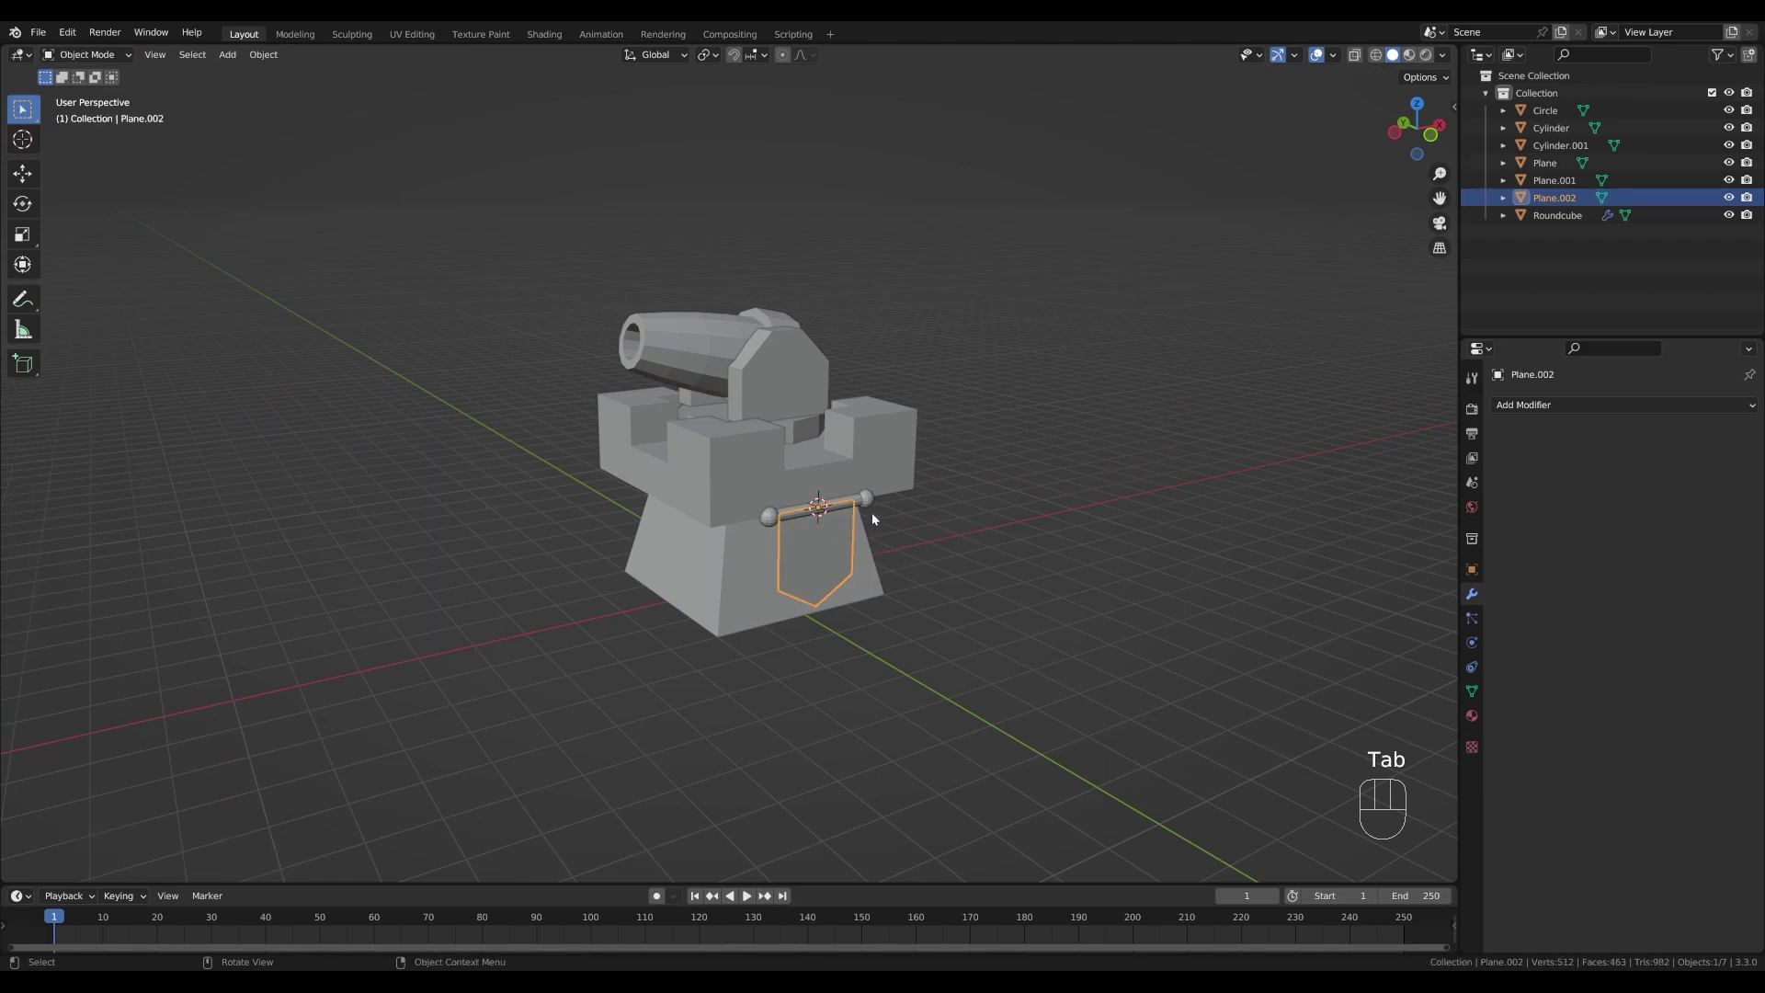
pyautogui.click(872, 508)
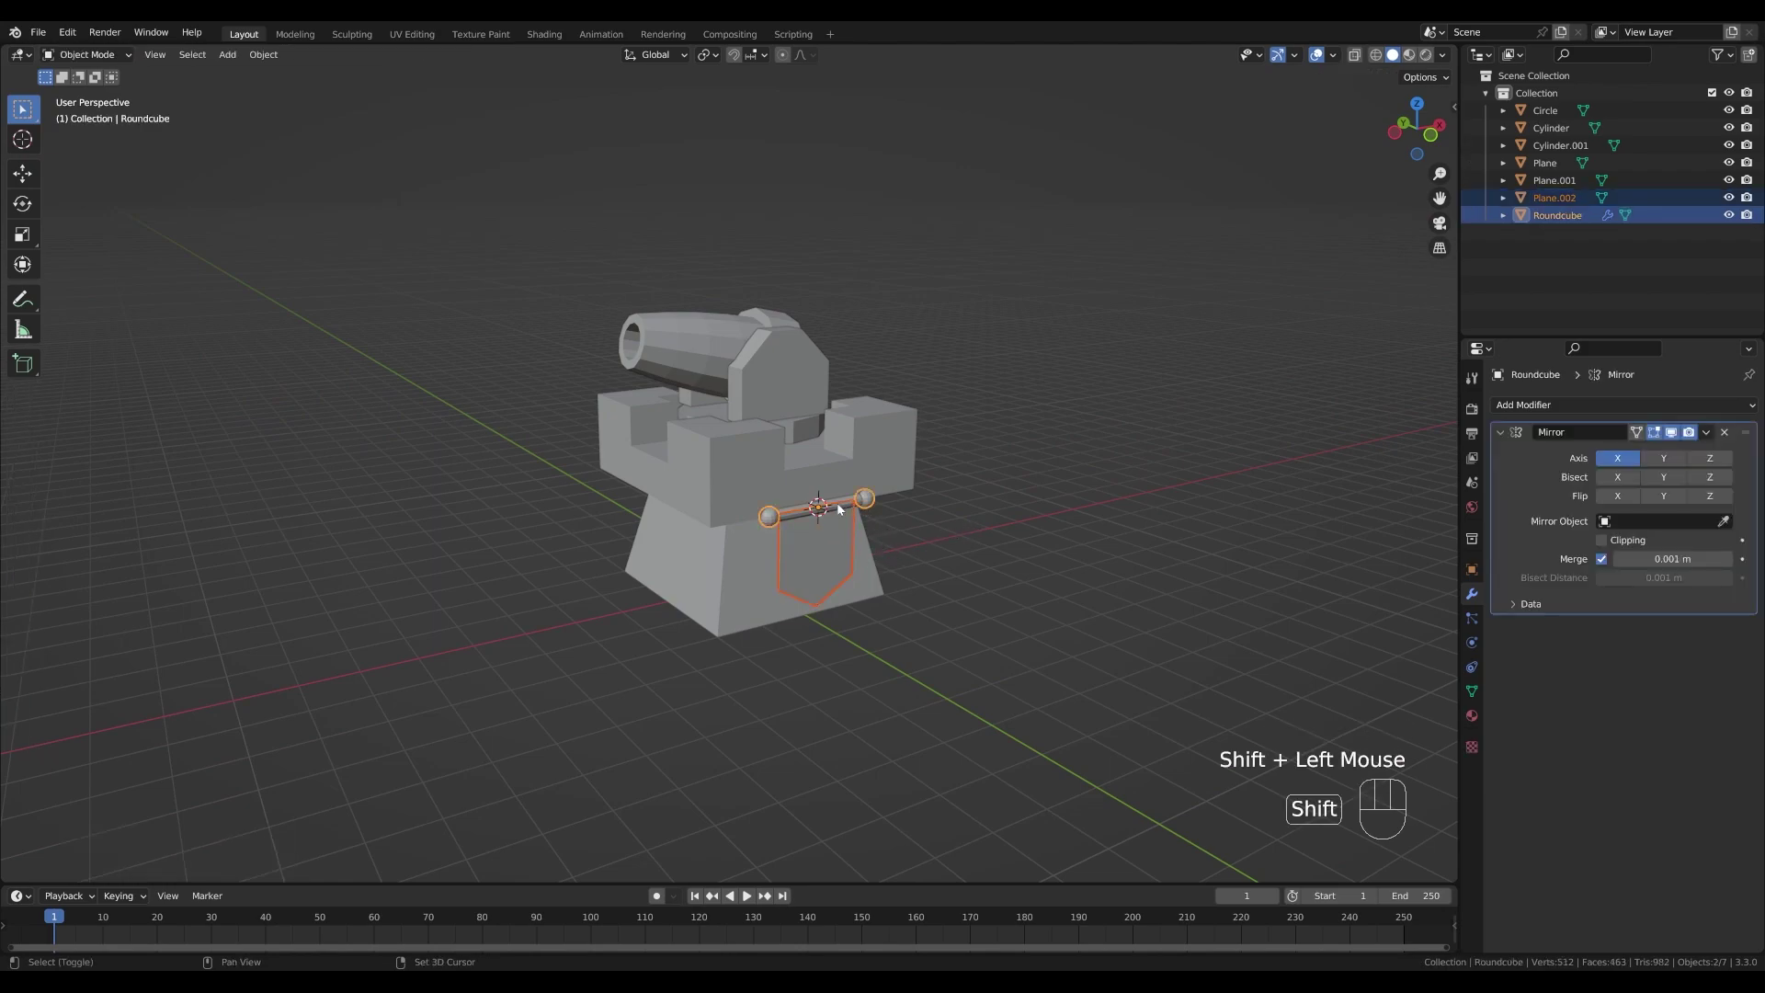
pyautogui.click(841, 509)
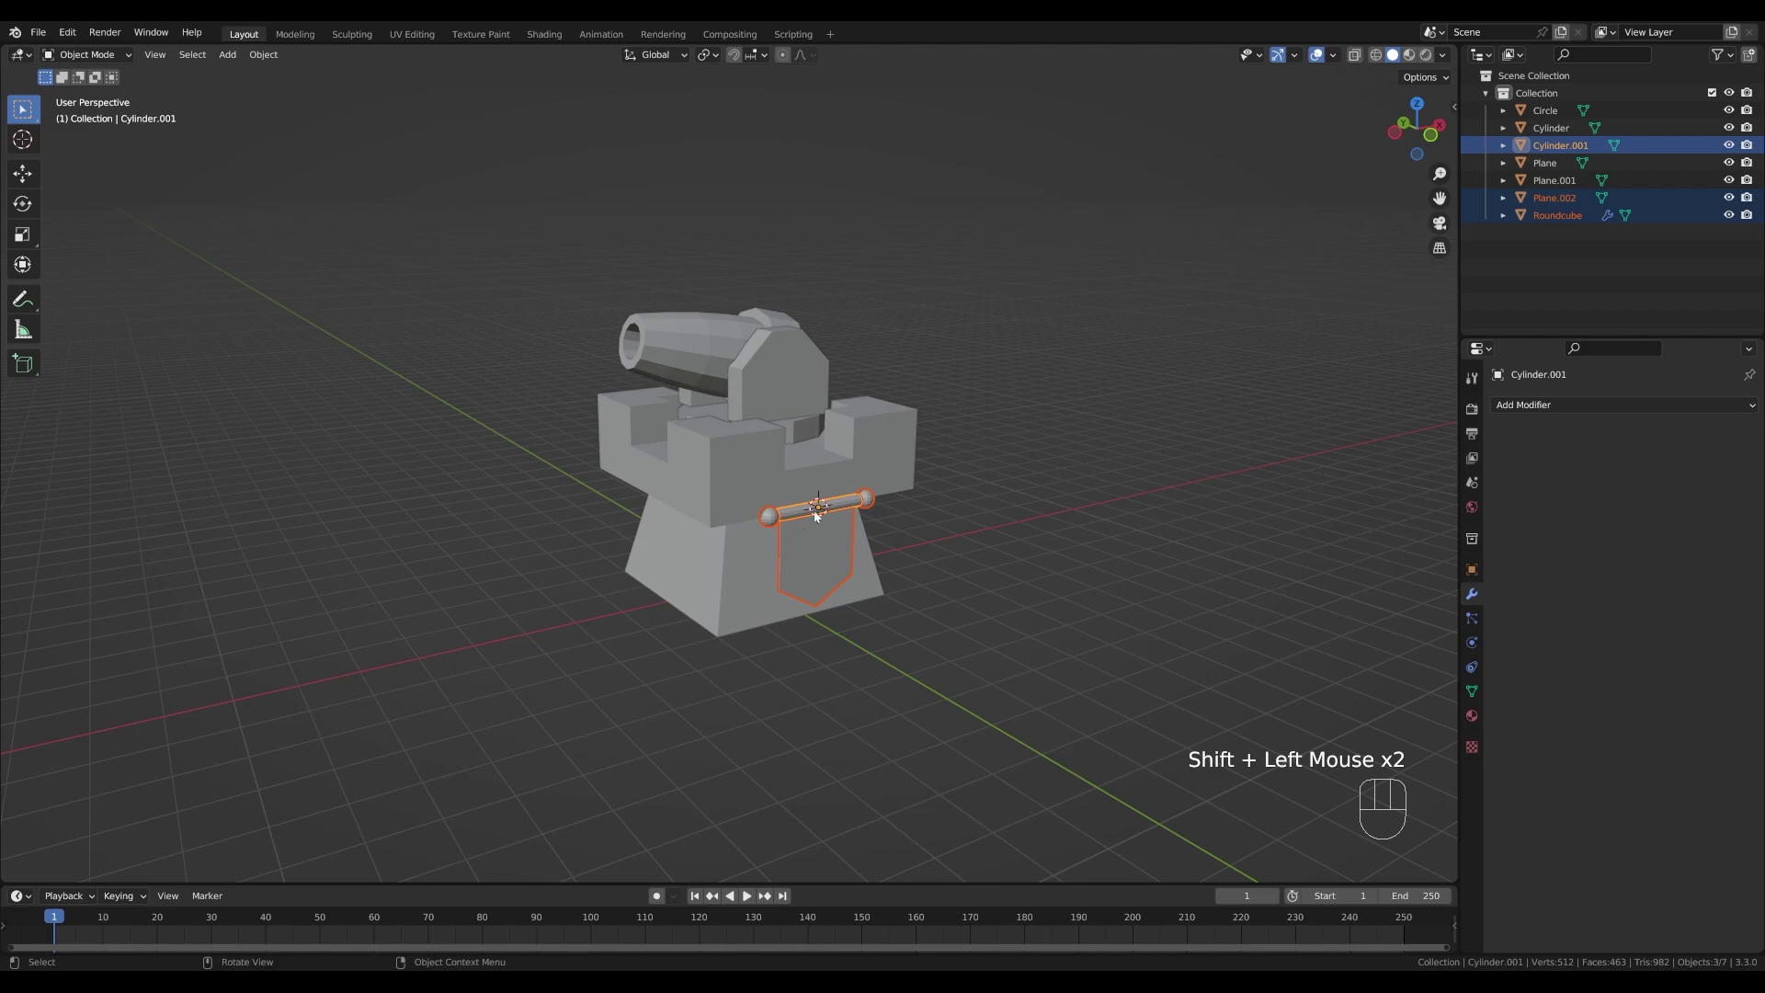
pyautogui.press('ctrl+p')
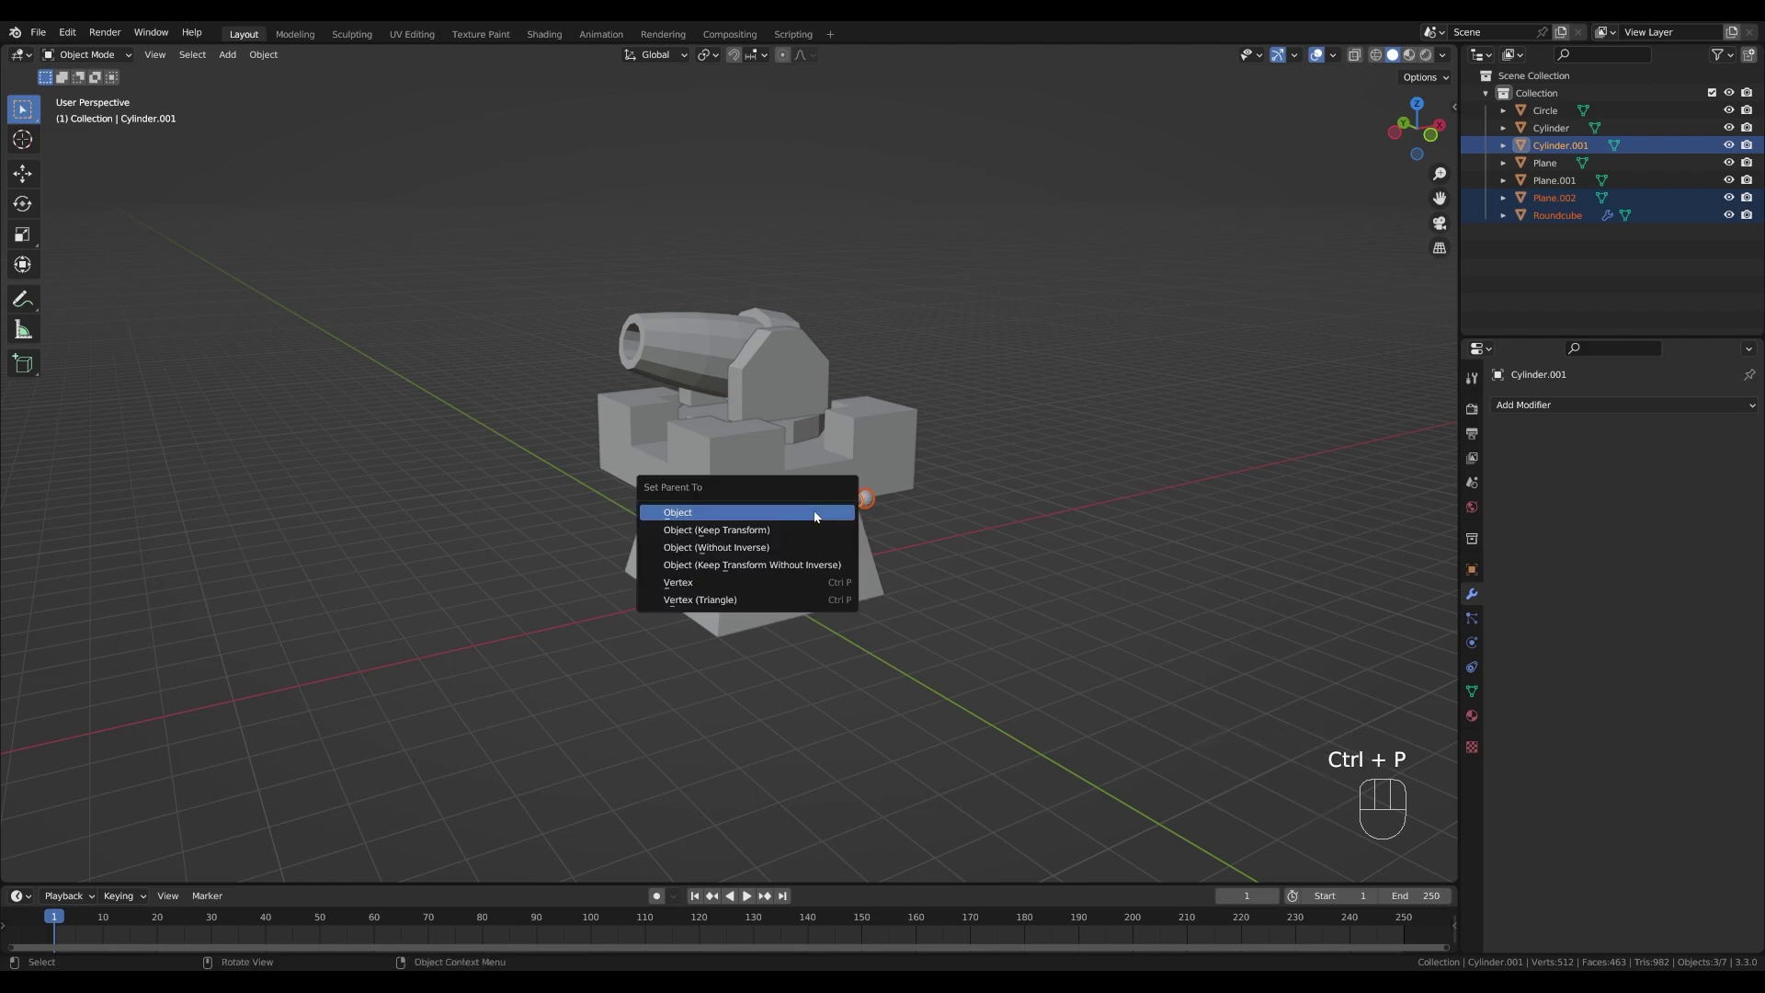
pyautogui.click(840, 505)
# - Slide the whole rod assembly sideways along the Y axis
pyautogui.moveTo(939, 511); pyautogui.dragTo(966, 529)
pyautogui.press('g')
pyautogui.press('Escape')
pyautogui.press('g')
pyautogui.press('y')
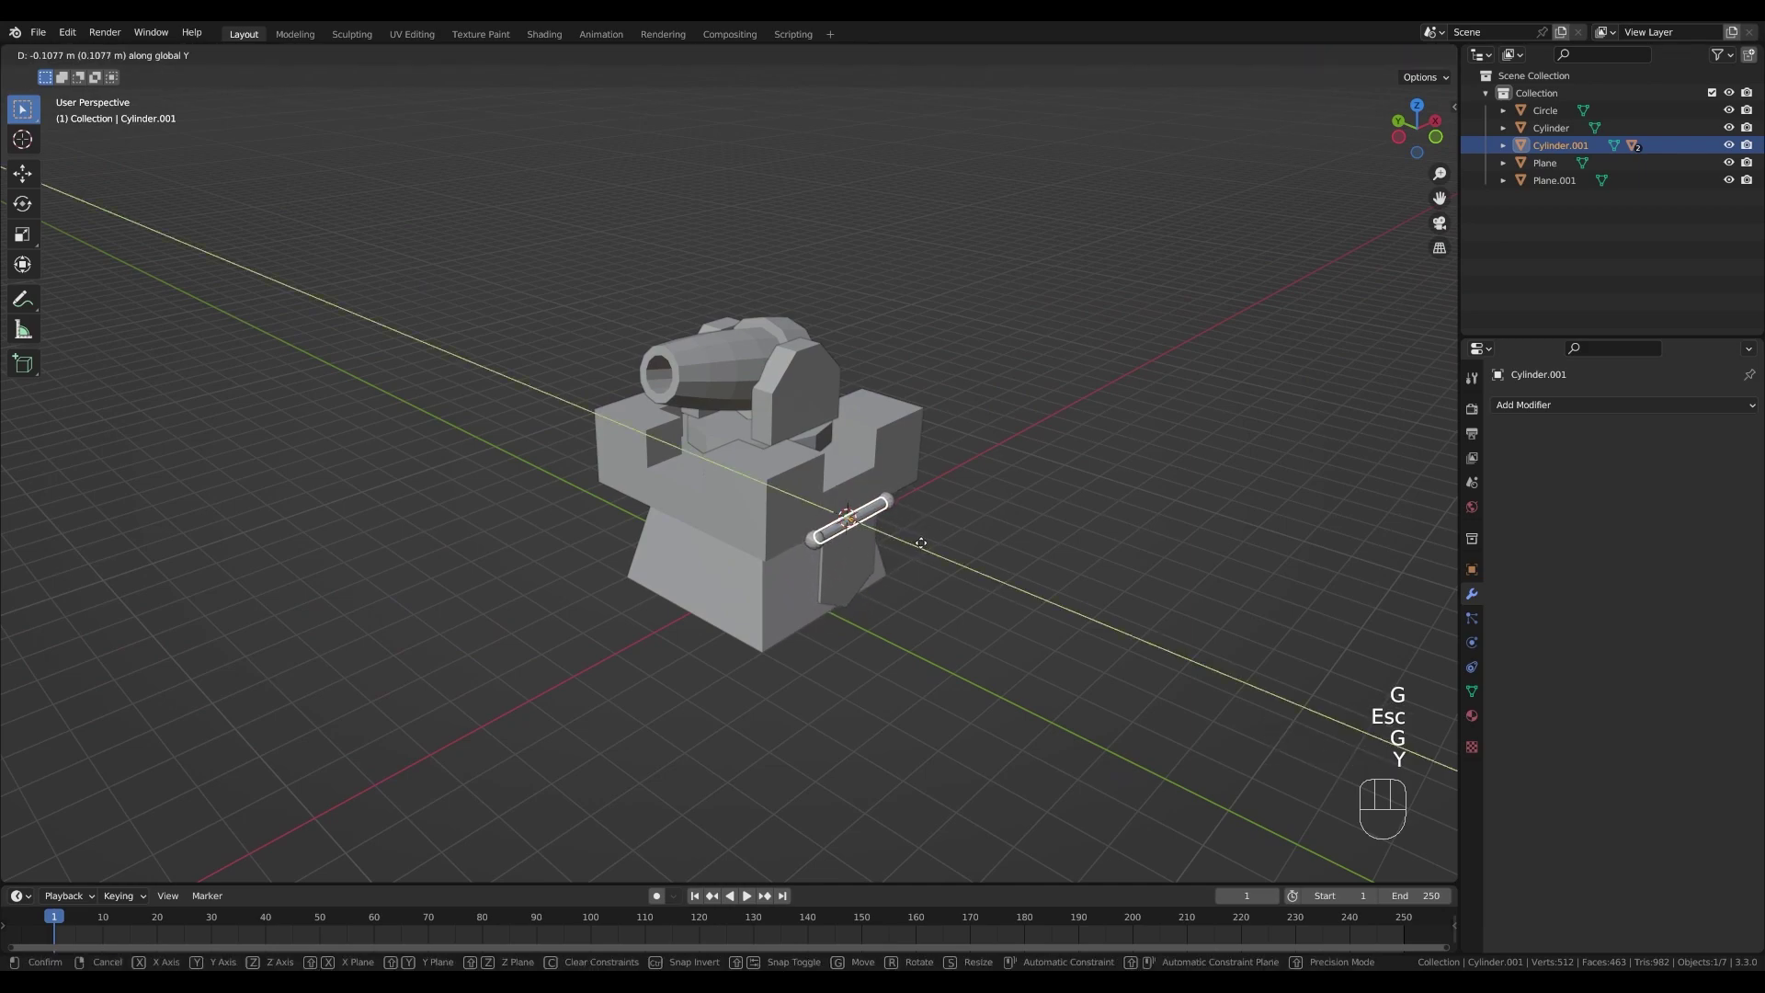
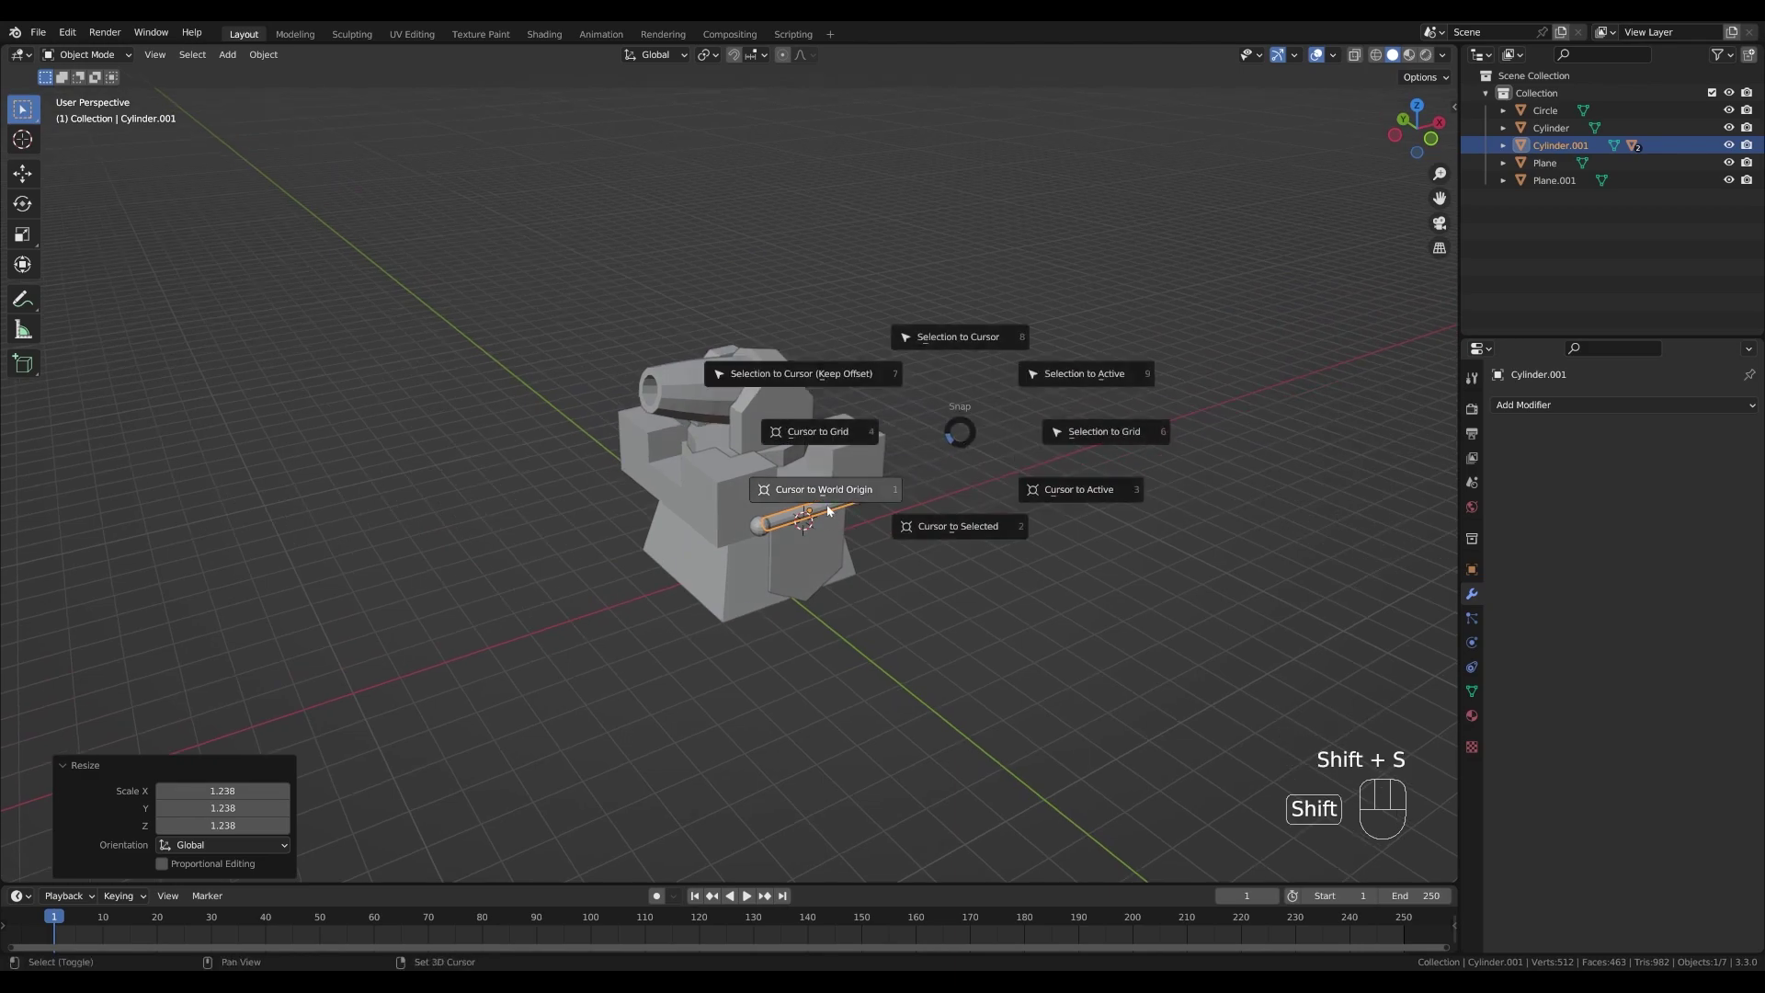
# - Add a plane under the tower and scale it up into a wide ground surface
pyautogui.scroll(-3)
pyautogui.press('shift+a')
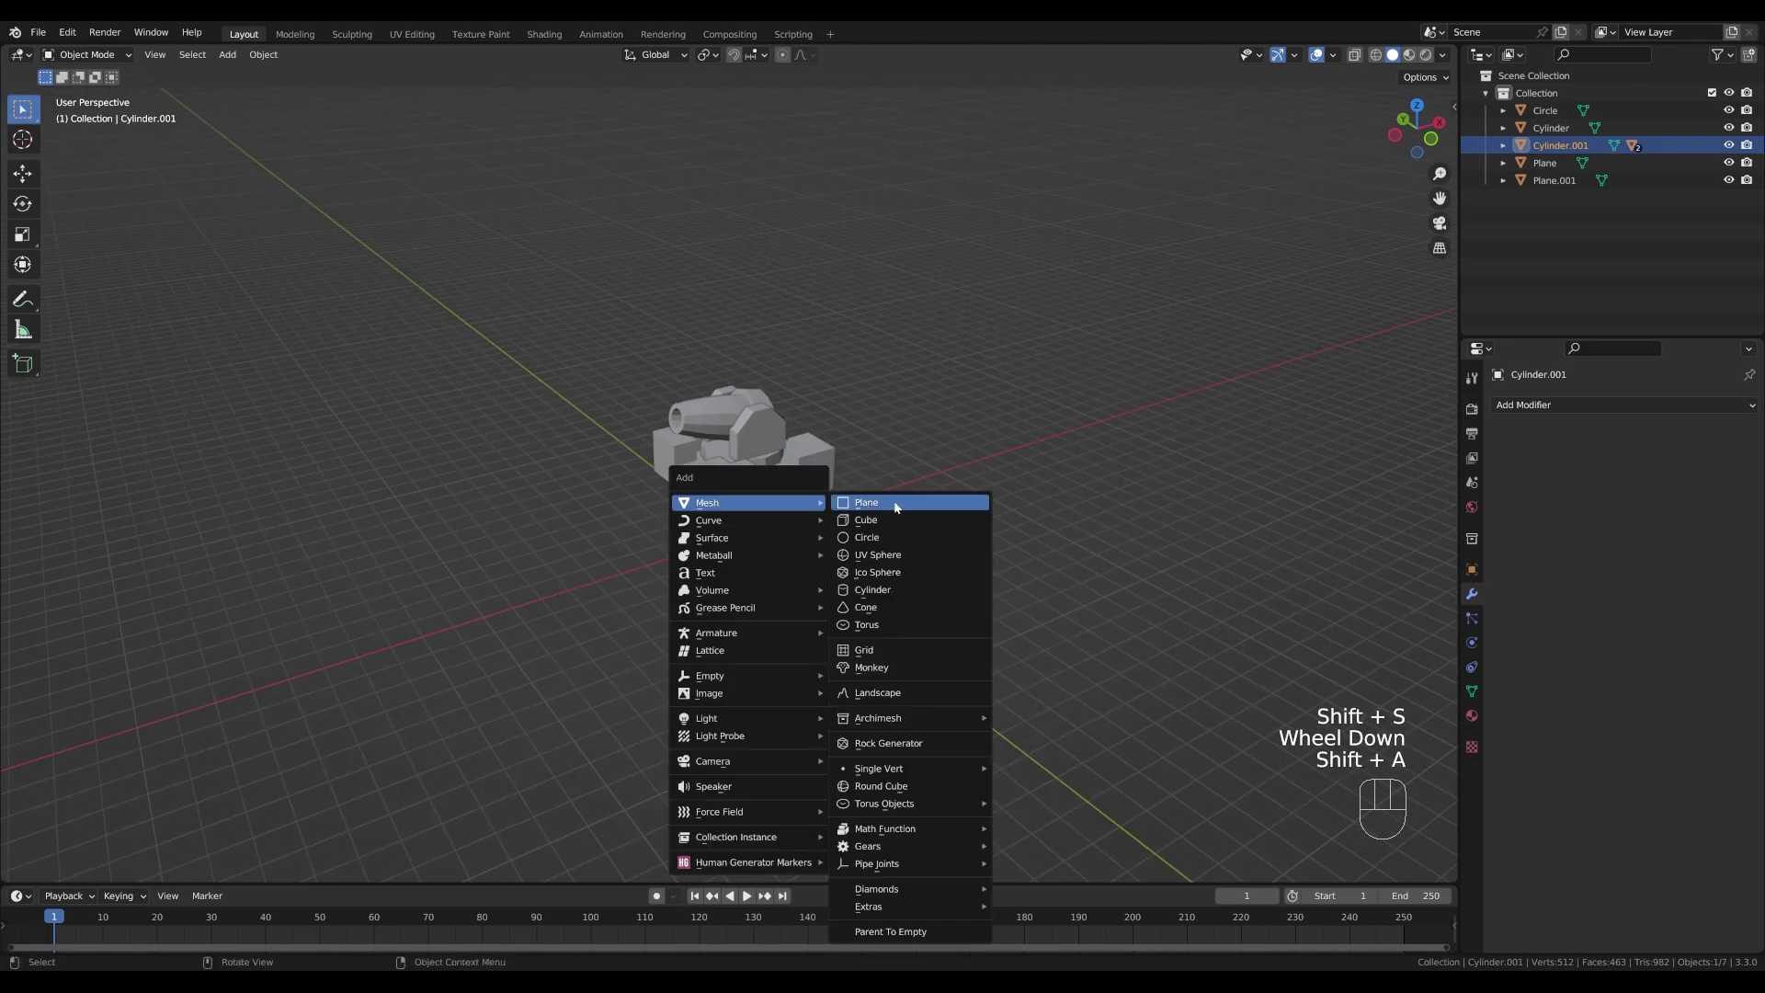
pyautogui.press('s')
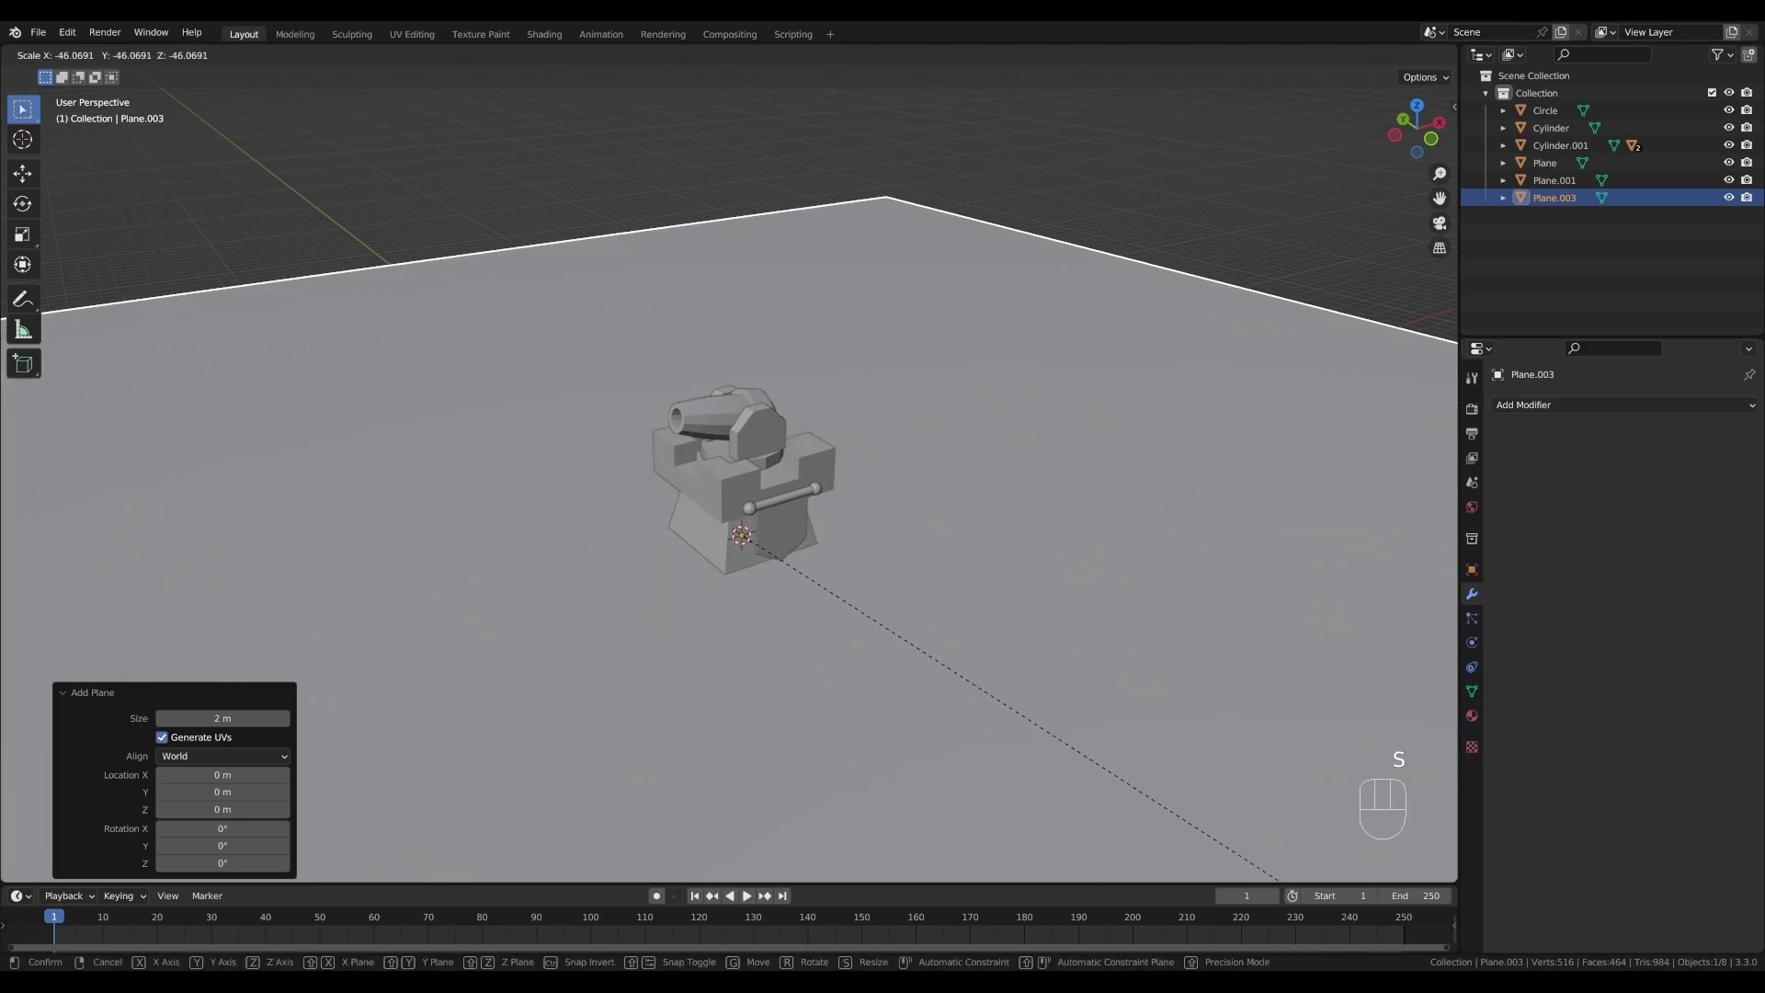
pyautogui.moveTo(22, 323); pyautogui.dragTo(798, 365)
pyautogui.middleClick(808, 449)
# - Add a second small plane beside the tower base and extrude it upward into a slab
pyautogui.press('shift+a')
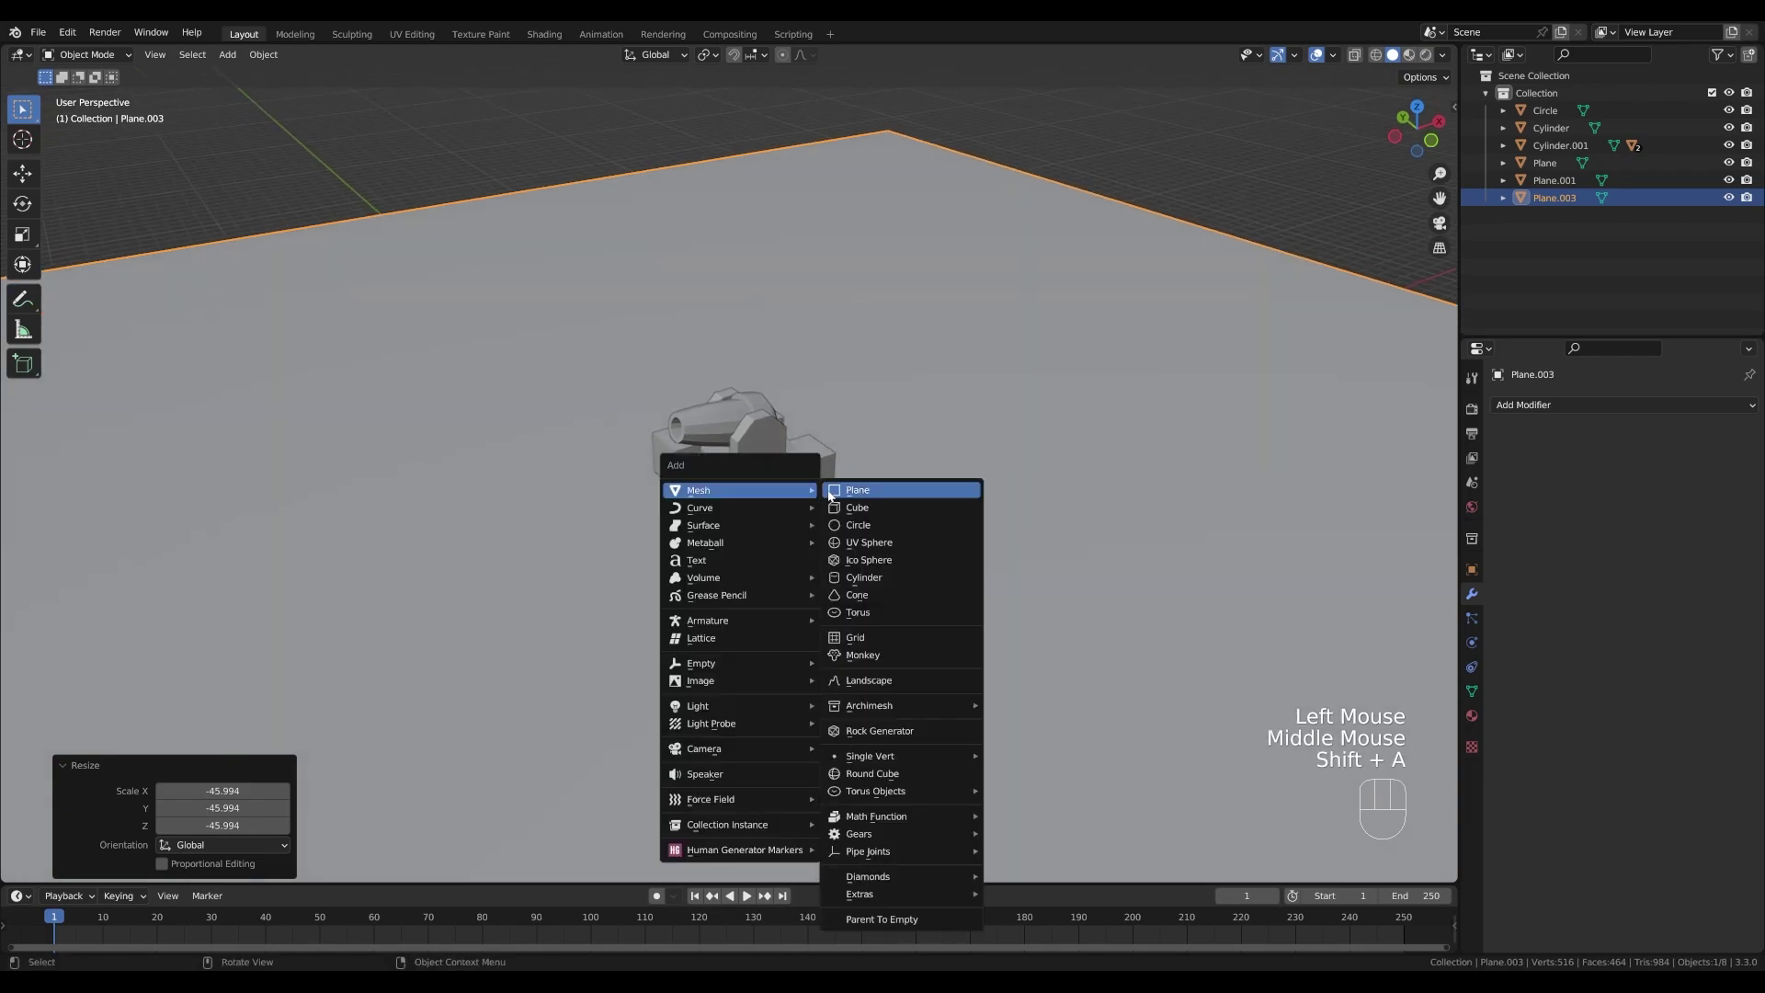
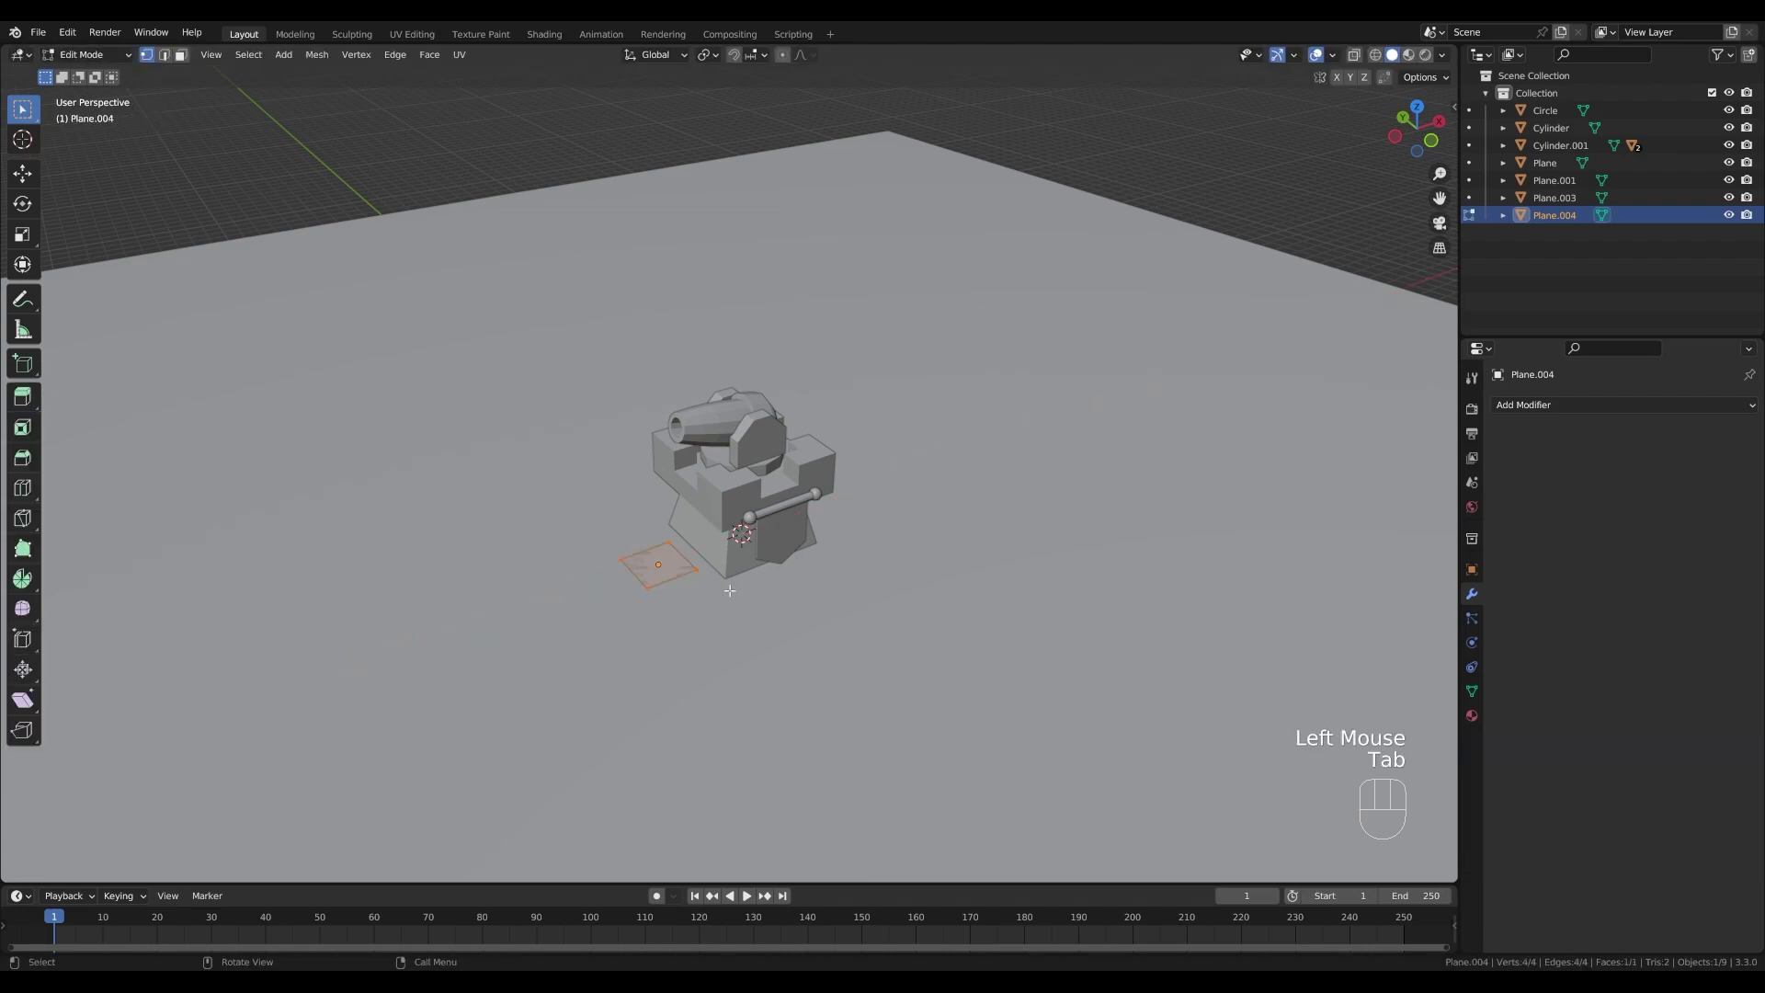
pyautogui.press('e')
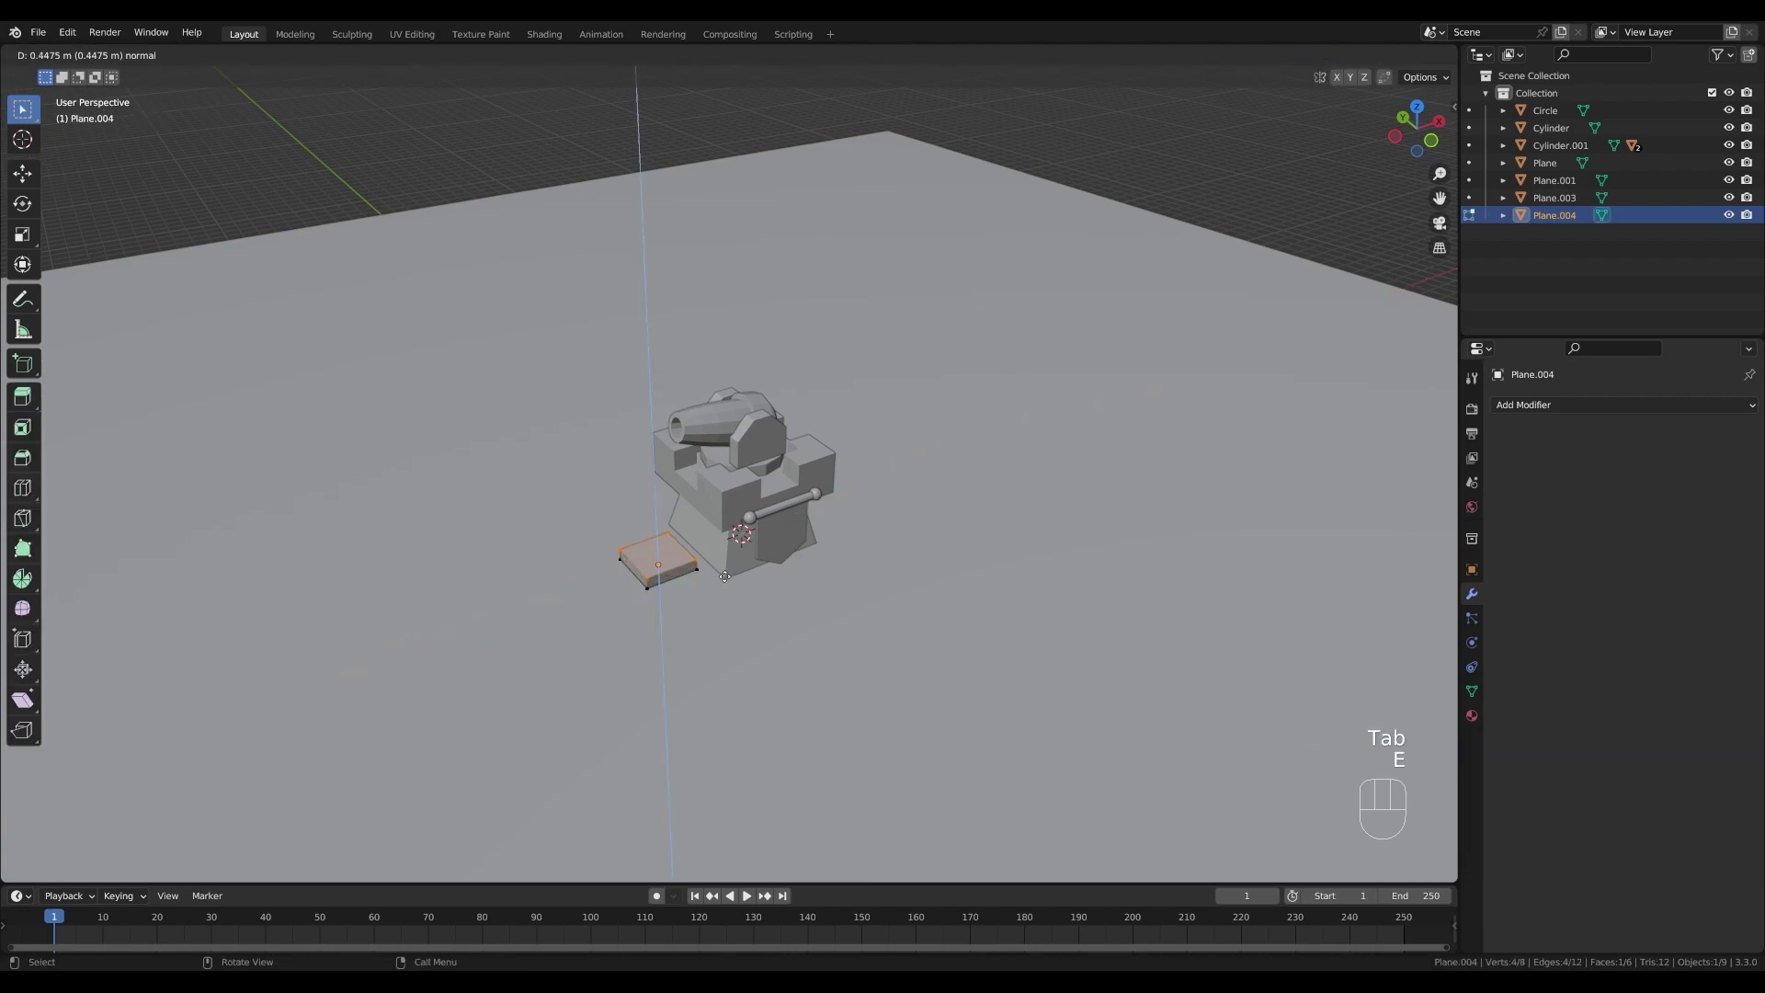
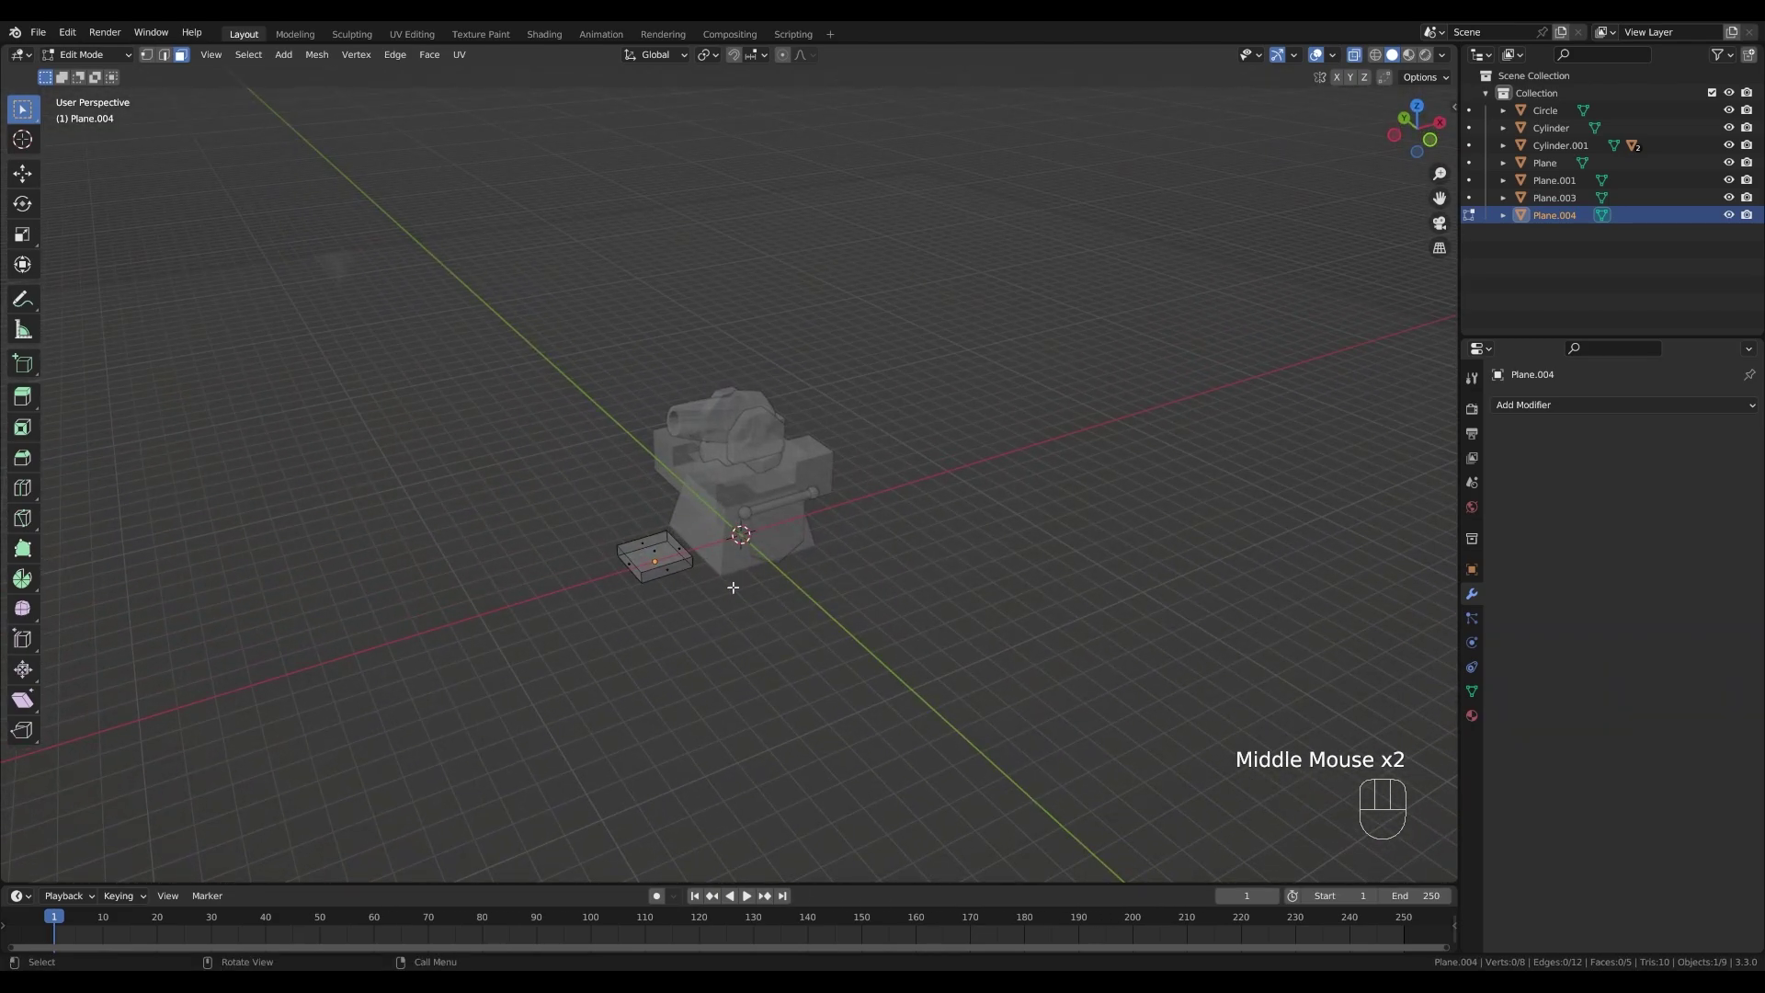
pyautogui.scroll(-3)
pyautogui.press('Tab')
pyautogui.press('z')
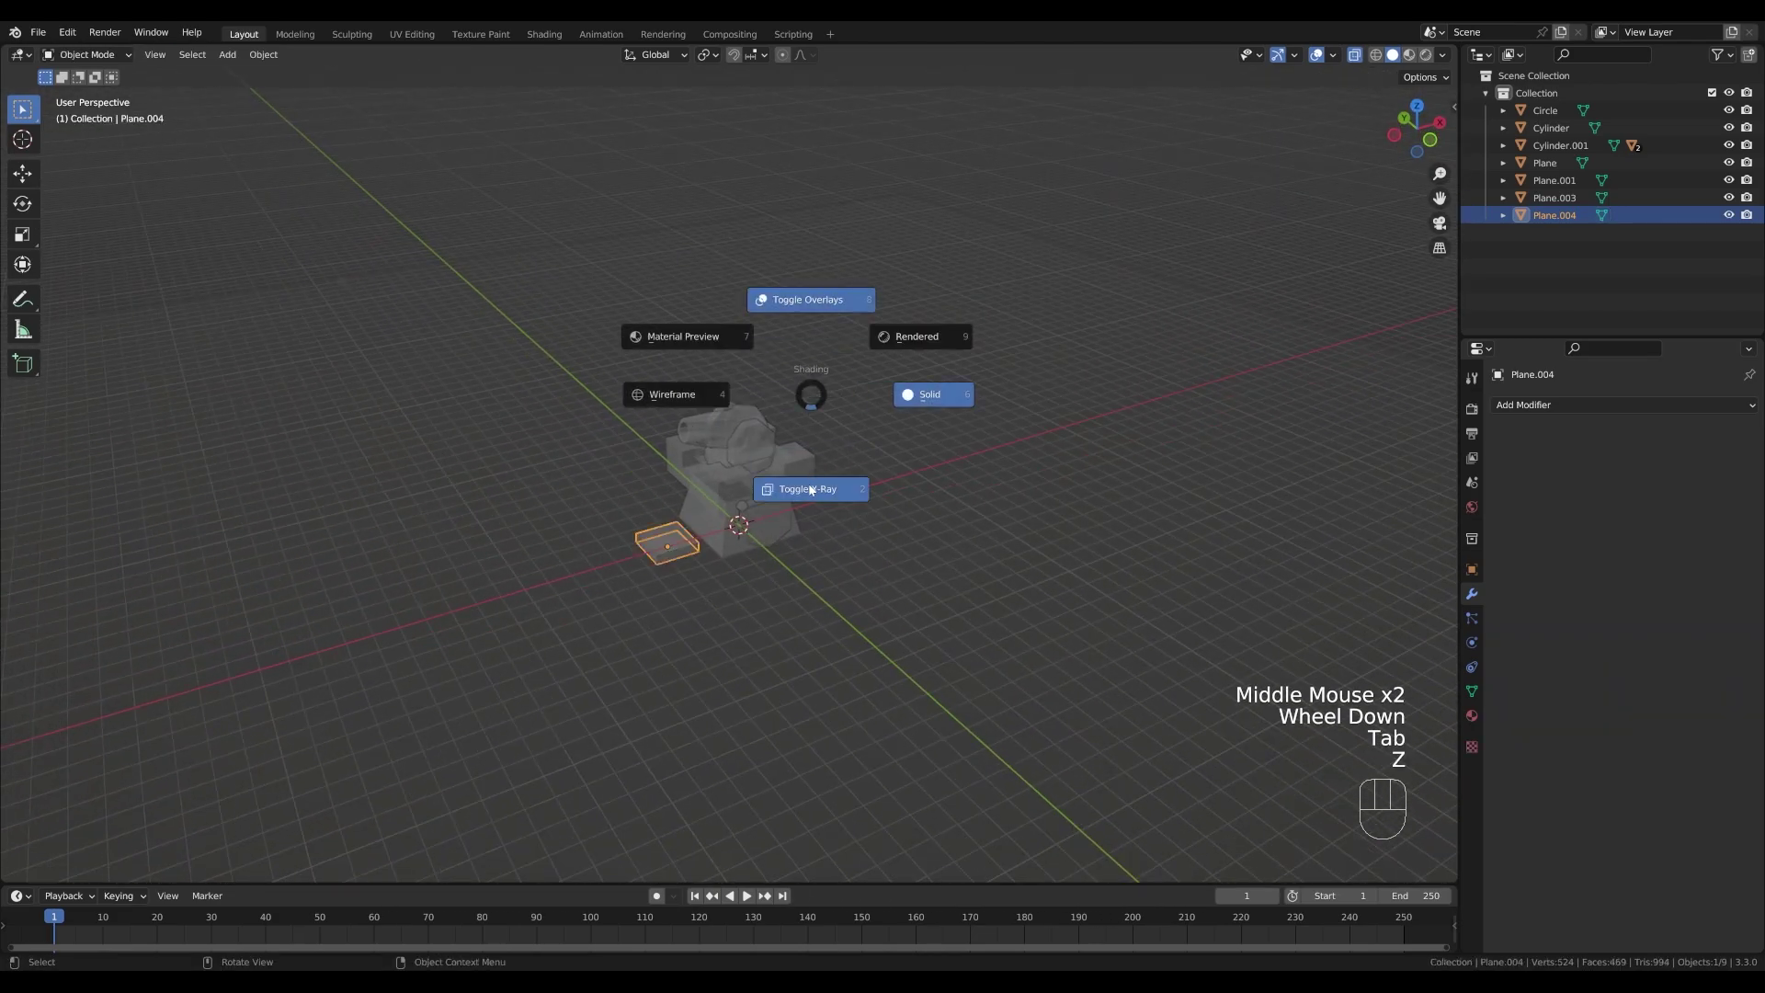
pyautogui.scroll(3)
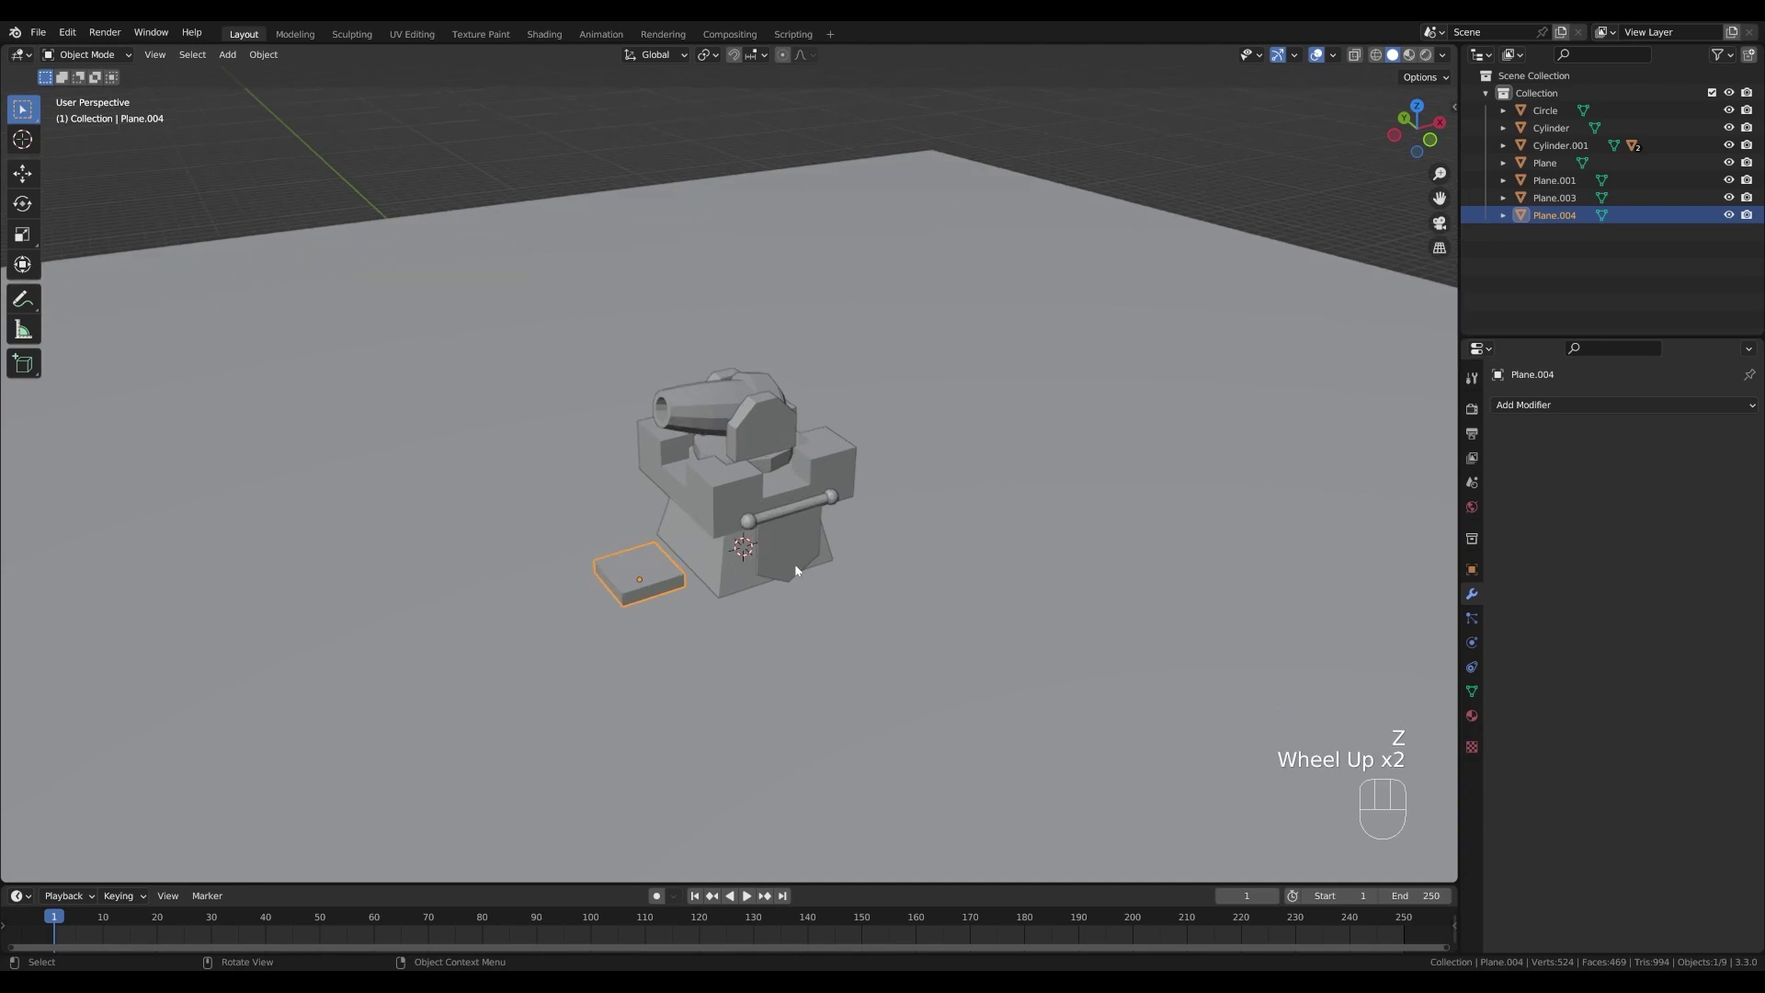
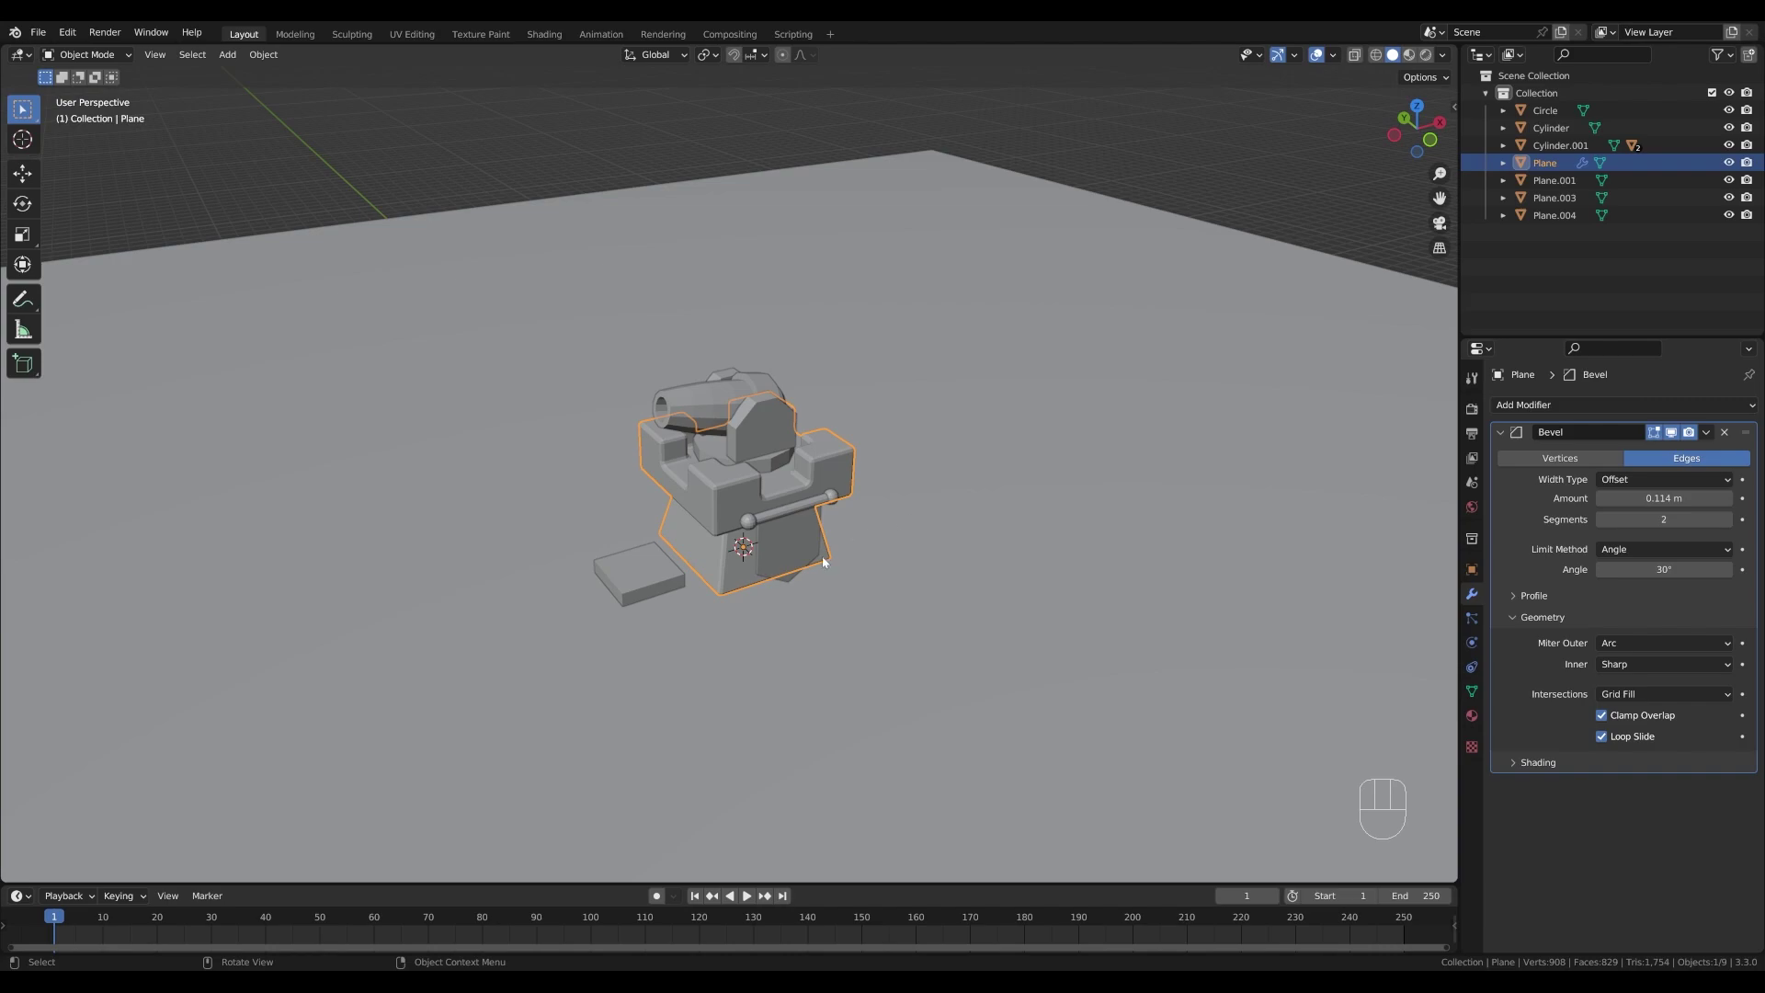
# - Select the cannon parts, tower base and slab and subdivide them with Ctrl+2 to round them
pyautogui.click(768, 444)
pyautogui.click(772, 467)
pyautogui.click(839, 469)
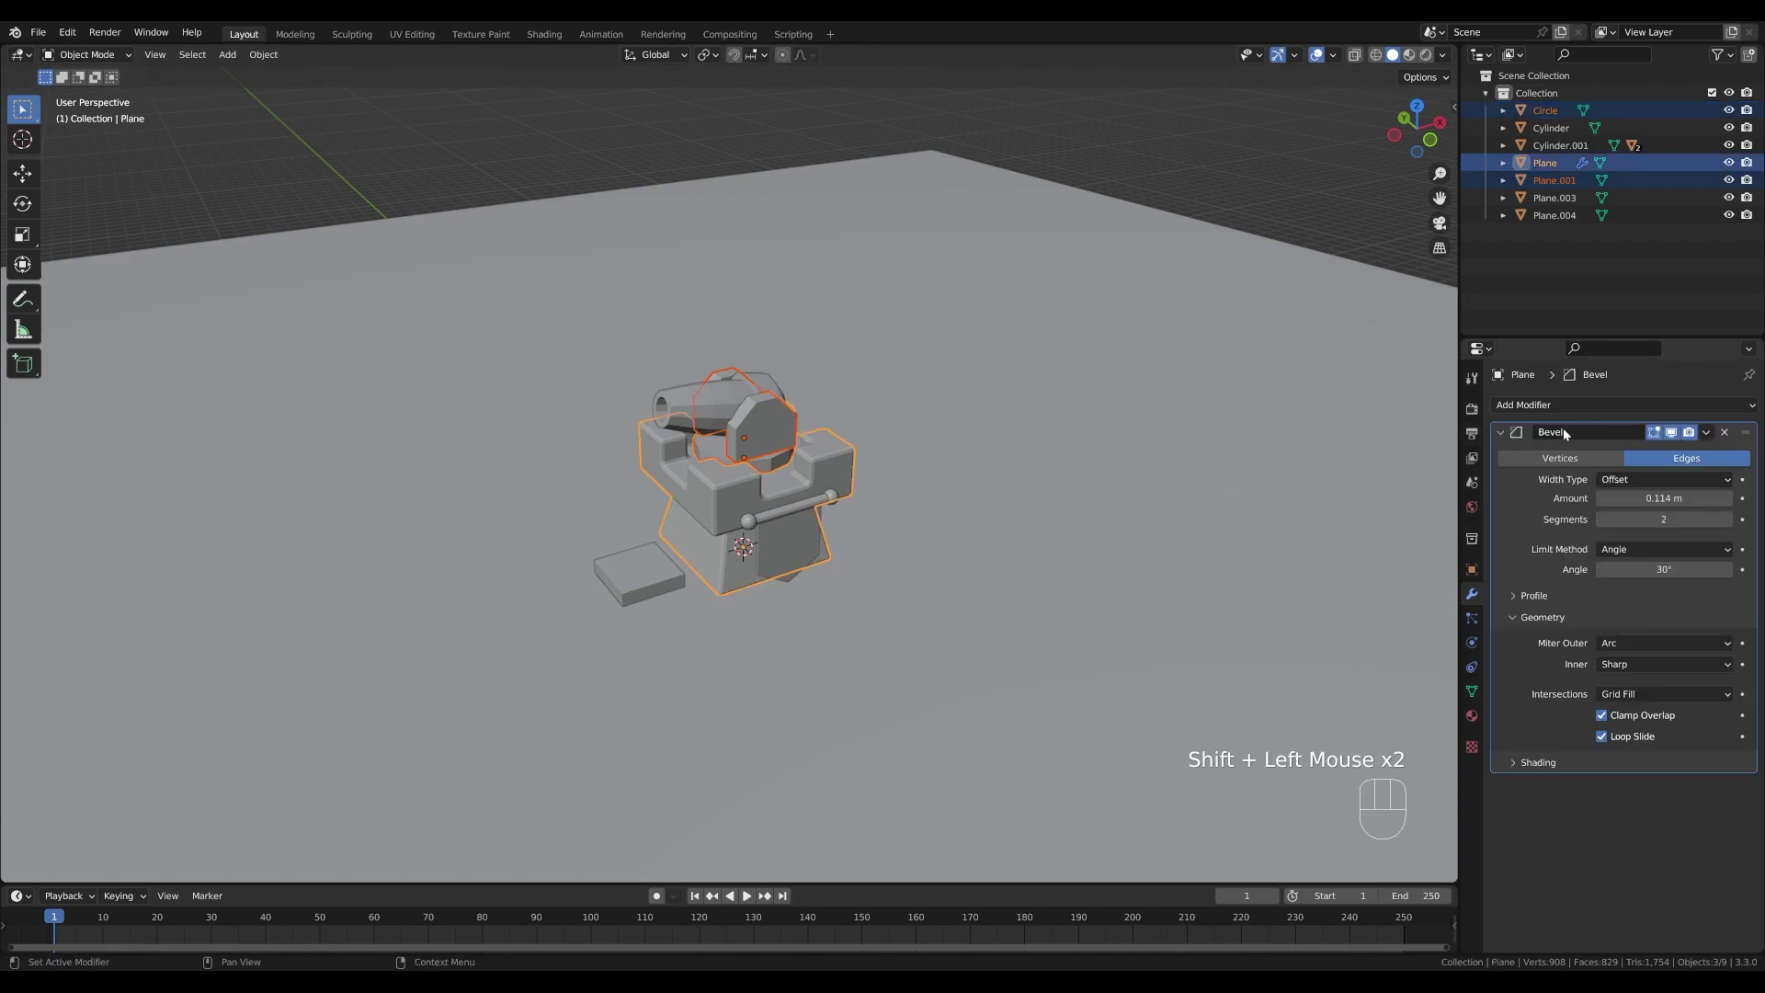
pyautogui.moveTo(1712, 439); pyautogui.dragTo(1655, 491)
pyautogui.click(737, 441)
pyautogui.scroll(3)
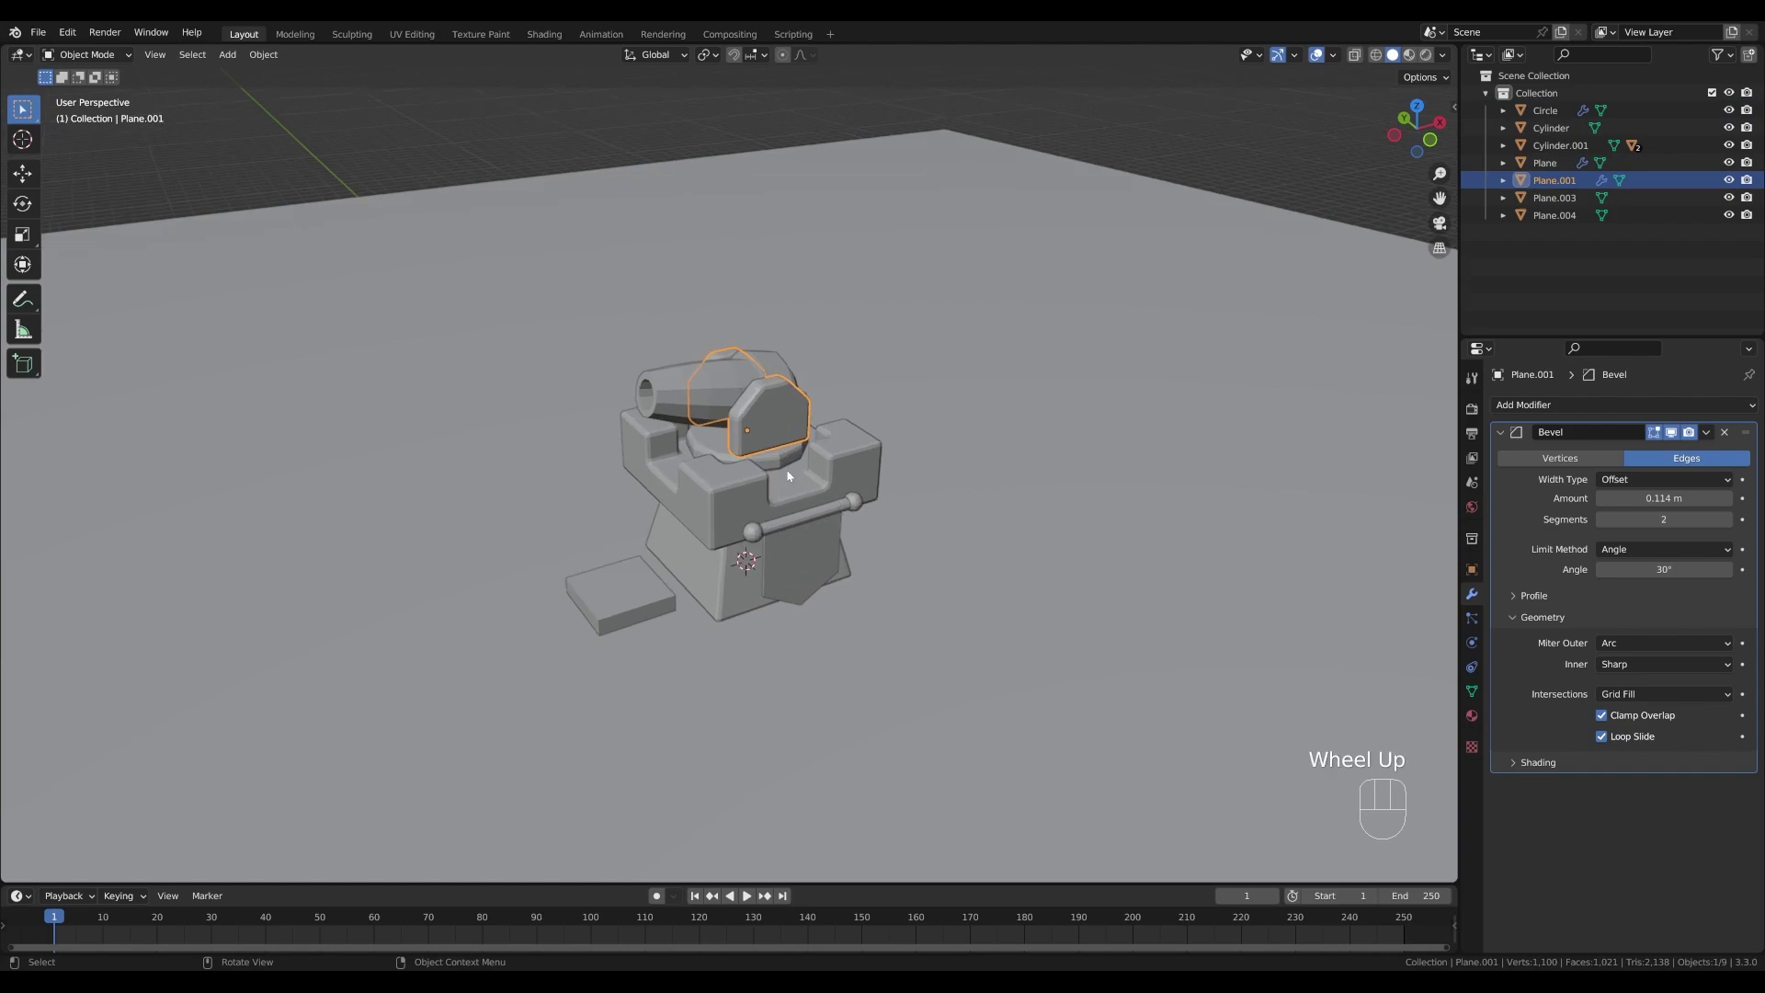
pyautogui.click(730, 507)
pyautogui.click(713, 451)
pyautogui.click(638, 601)
pyautogui.click(677, 391)
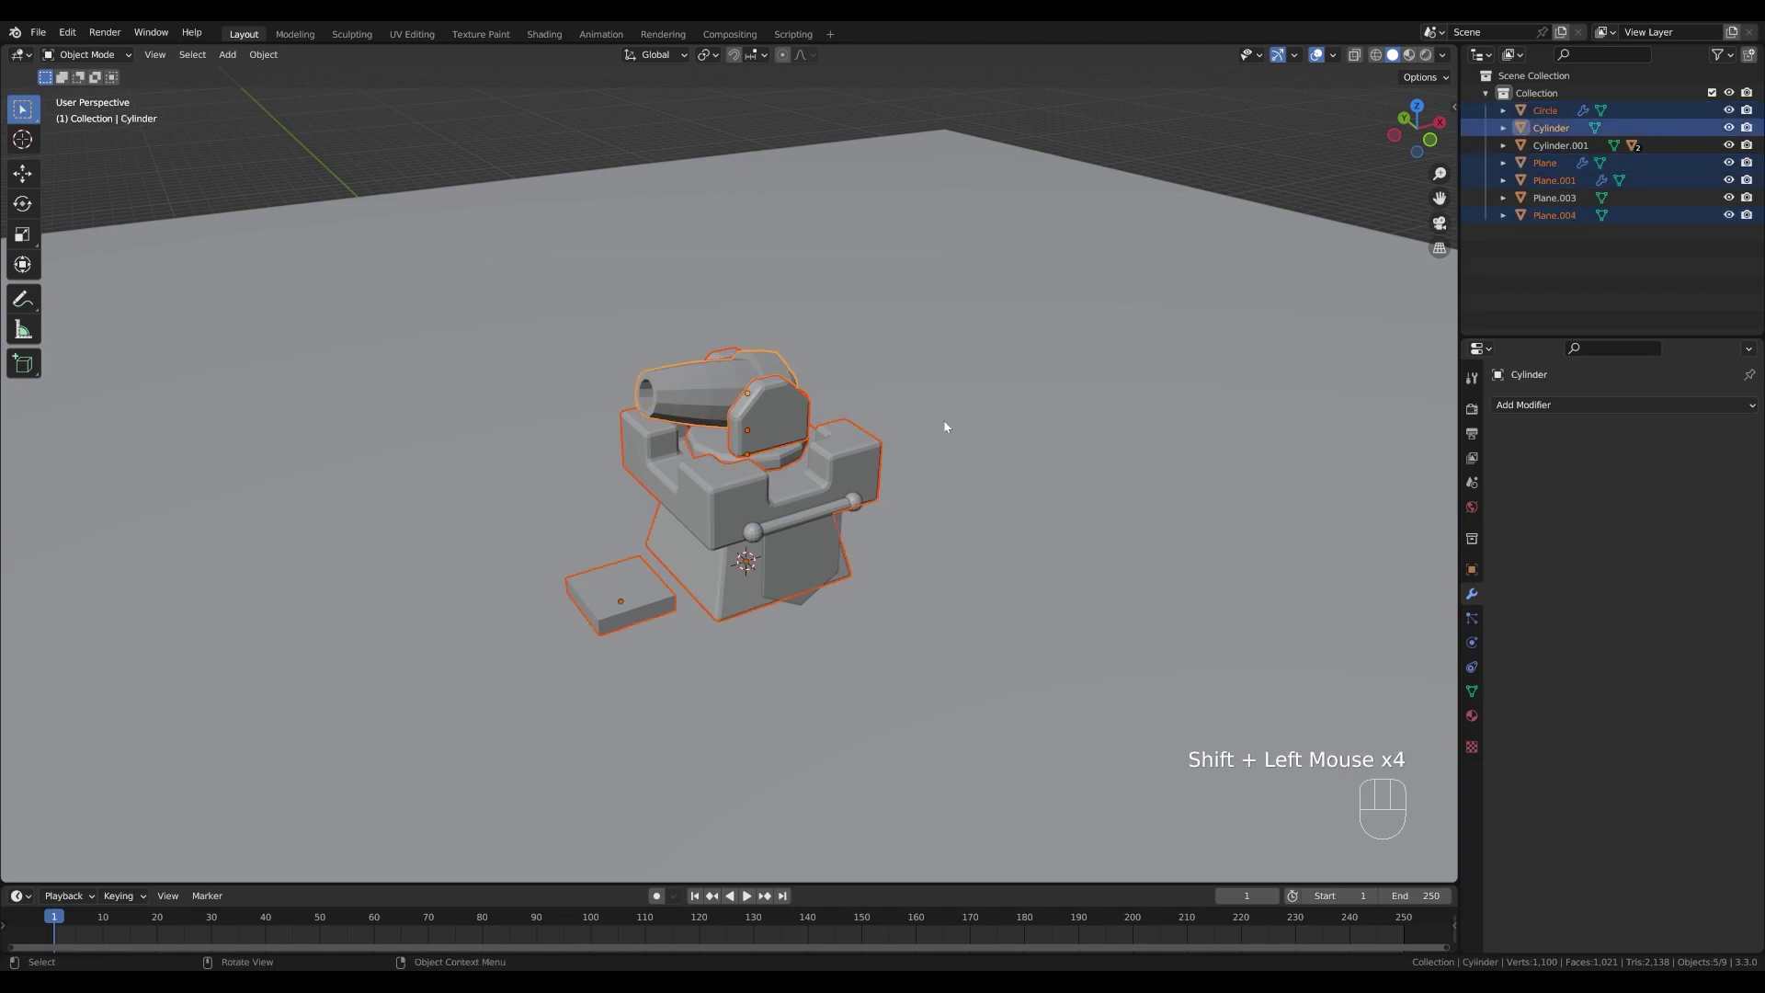
pyautogui.middleClick(948, 420)
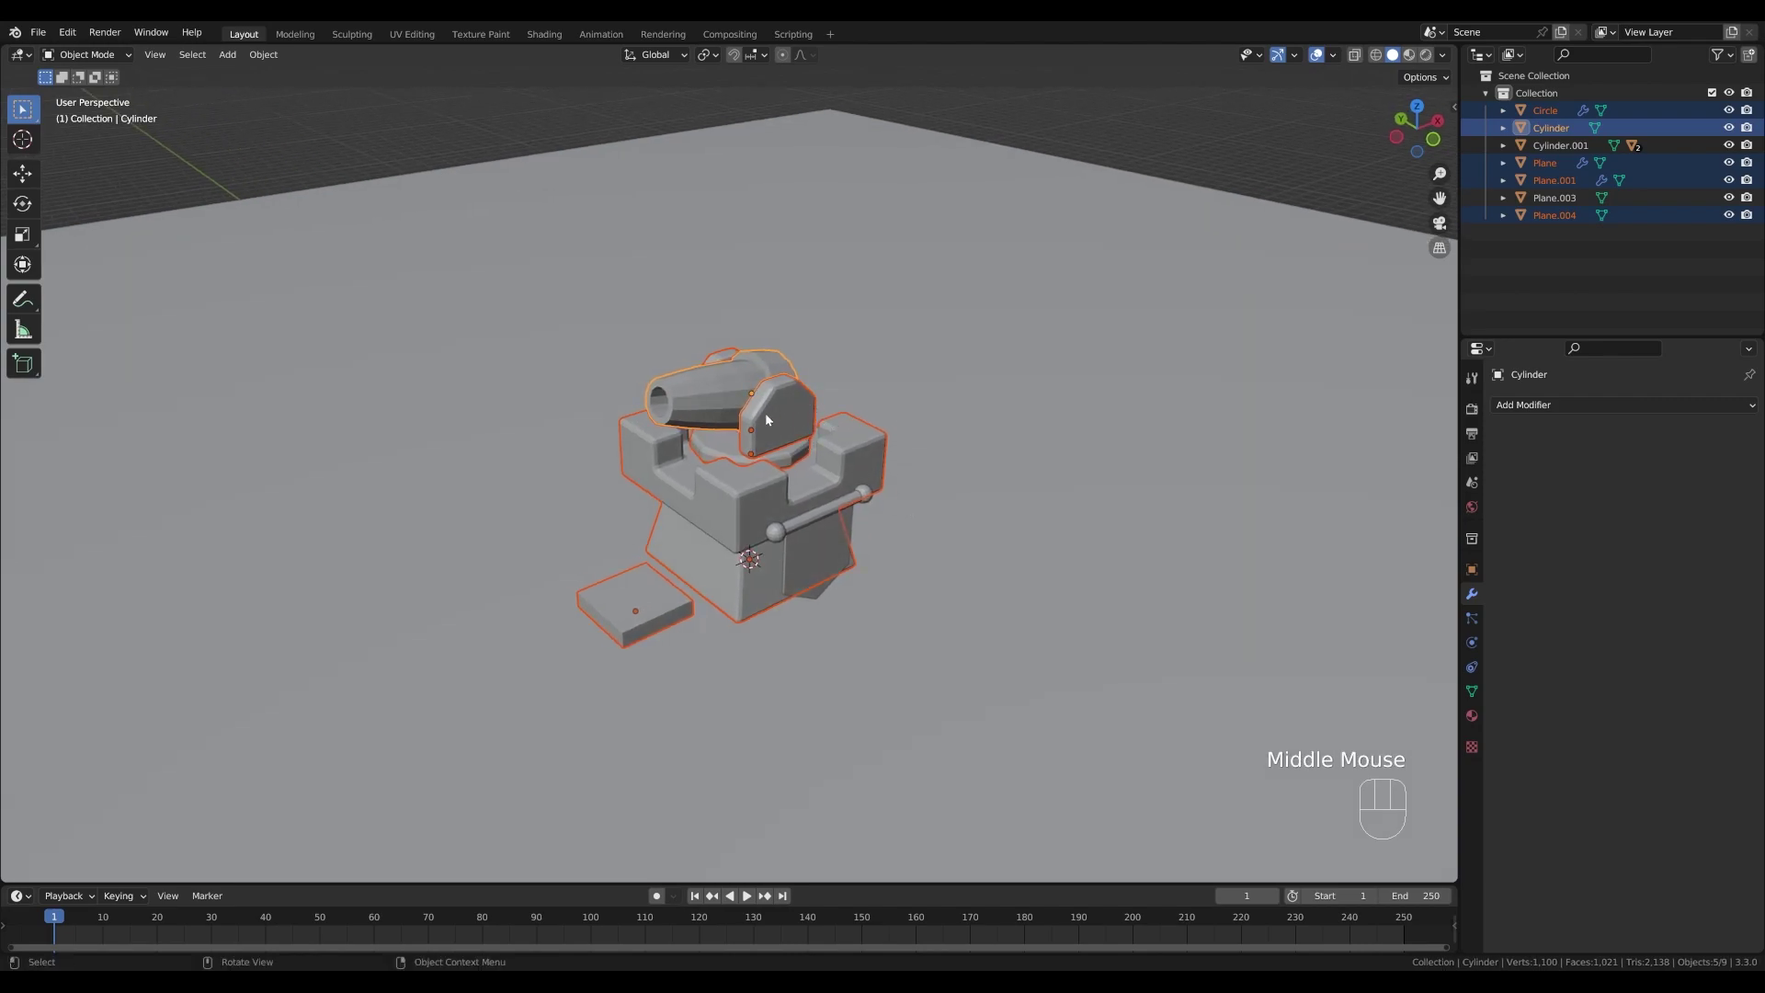
pyautogui.press('ctrl+2')
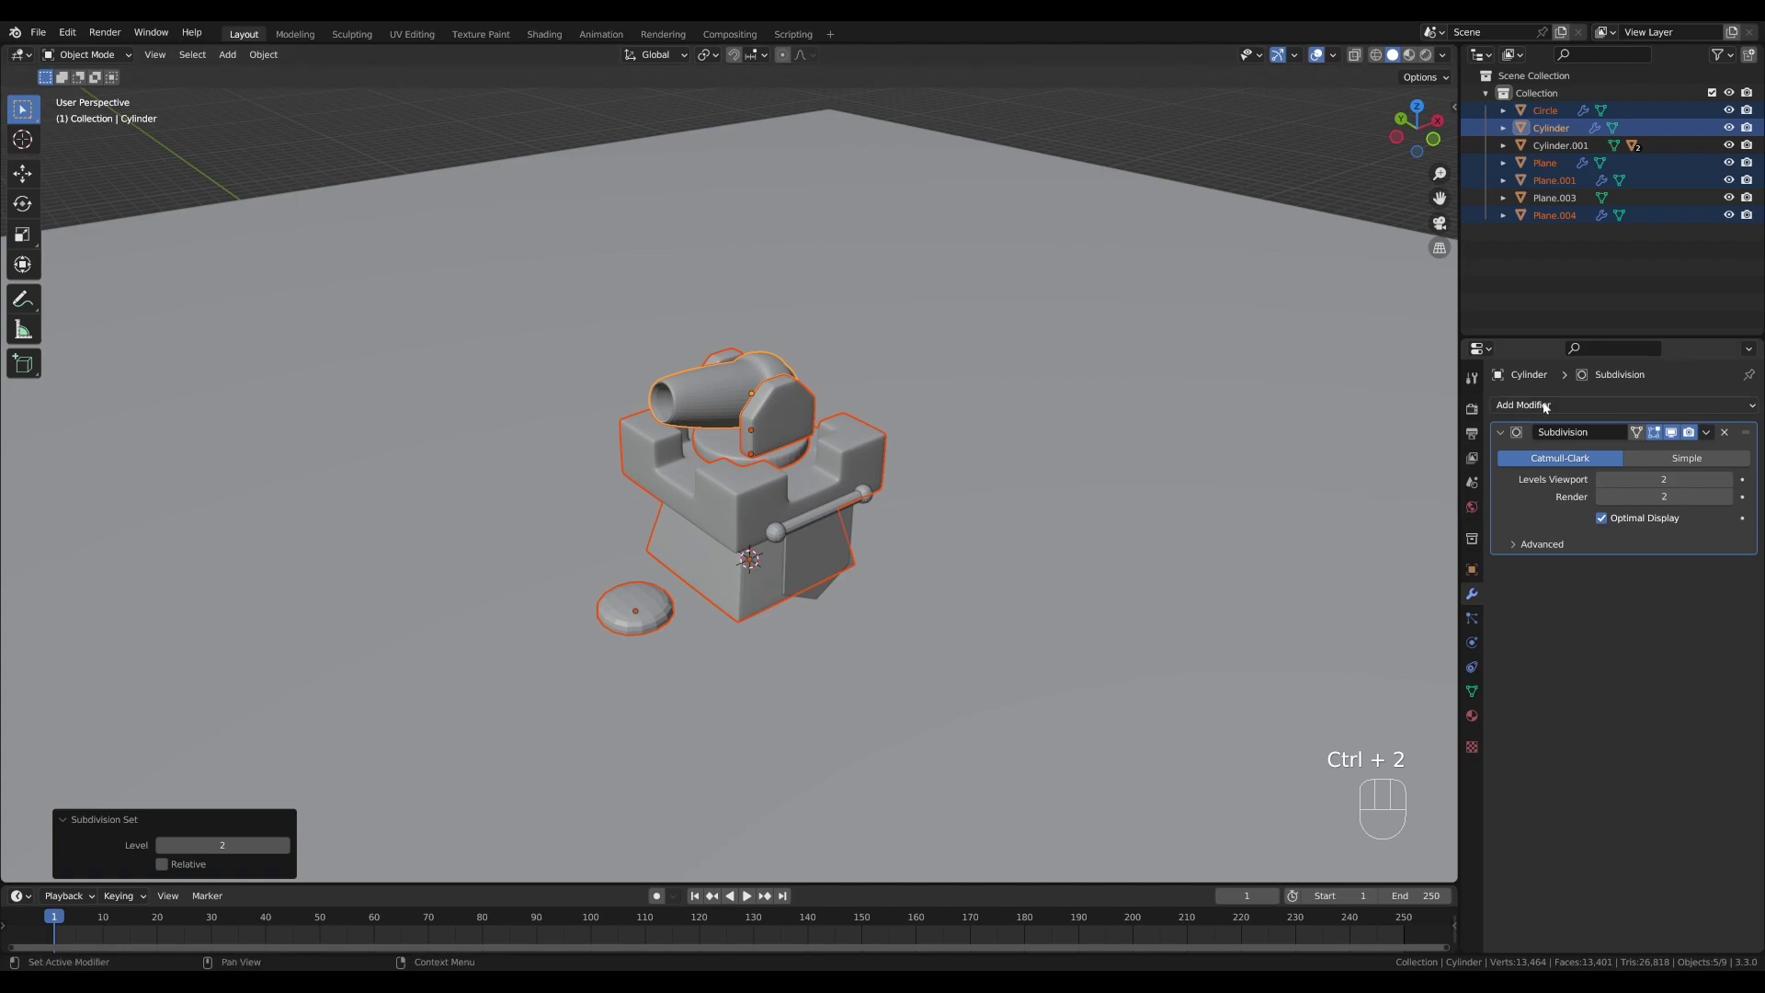
# - Apply Shade Smooth to the selected rounded parts
pyautogui.click(1560, 403)
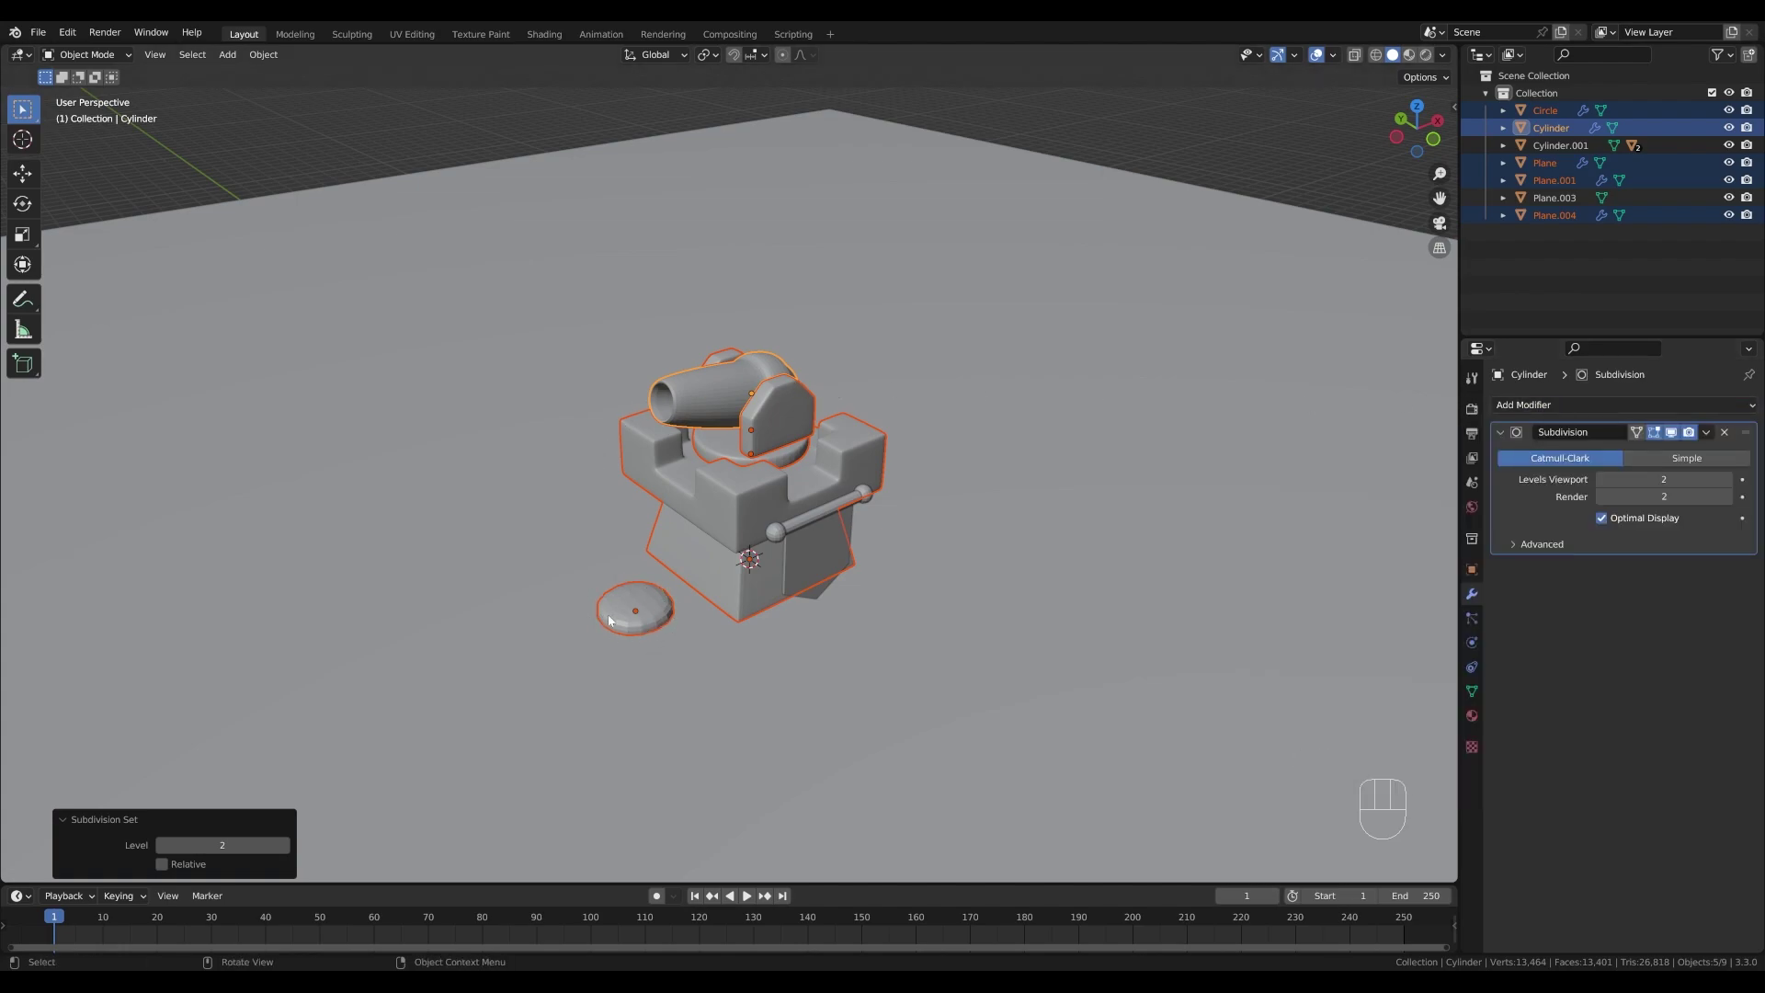
pyautogui.scroll(3)
pyautogui.rightClick(790, 484)
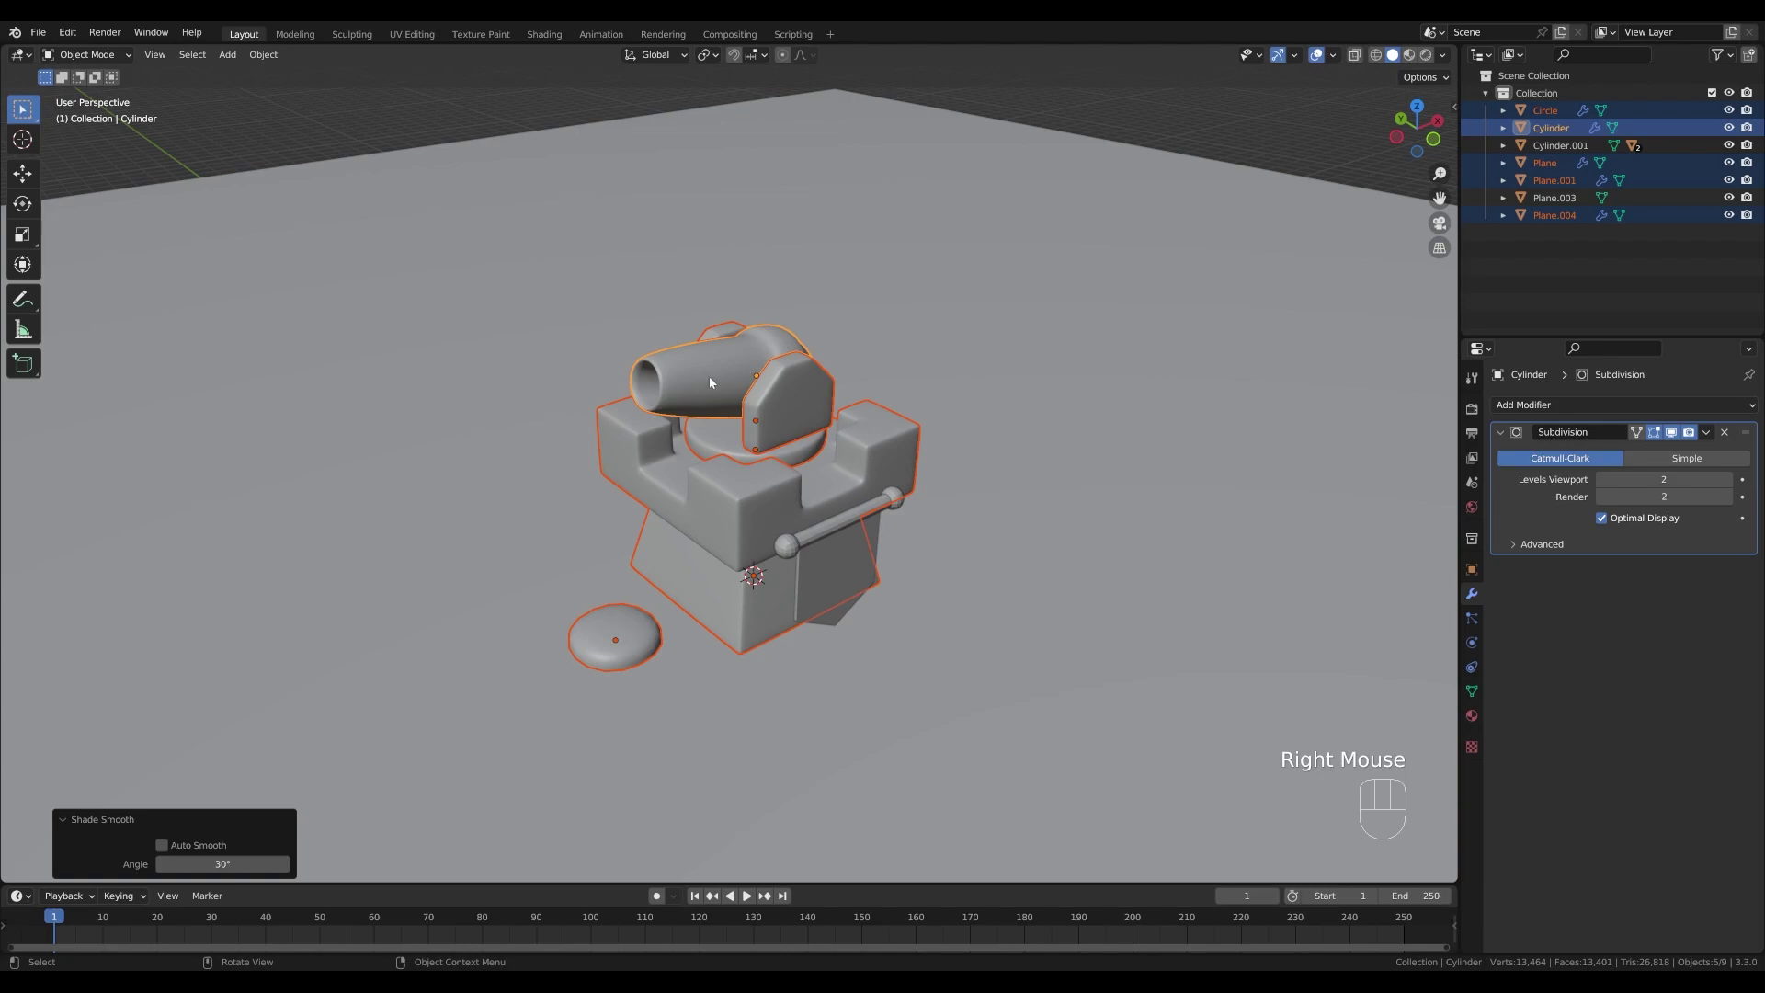
pyautogui.click(772, 433)
# - Enable Auto Smooth at 40 degrees on the crossbar rod and its knobs
pyautogui.click(794, 562)
pyautogui.moveTo(794, 560); pyautogui.dragTo(772, 558)
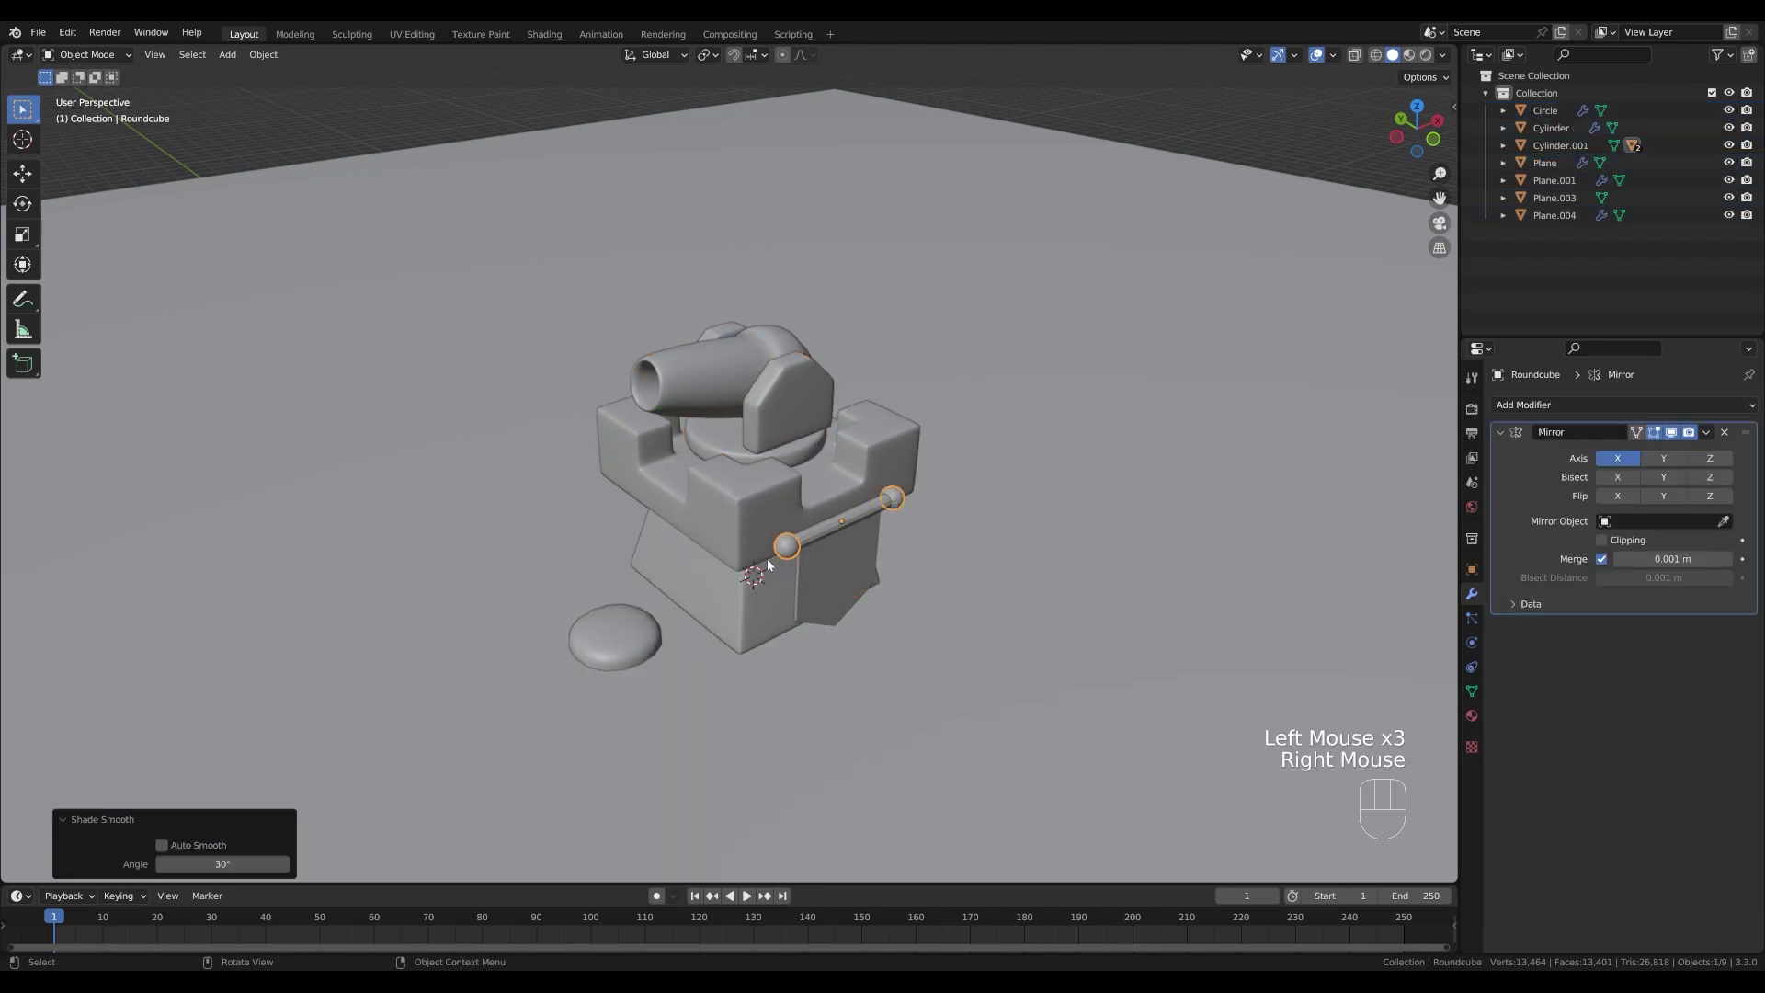
pyautogui.click(859, 521)
pyautogui.moveTo(859, 522); pyautogui.dragTo(811, 542)
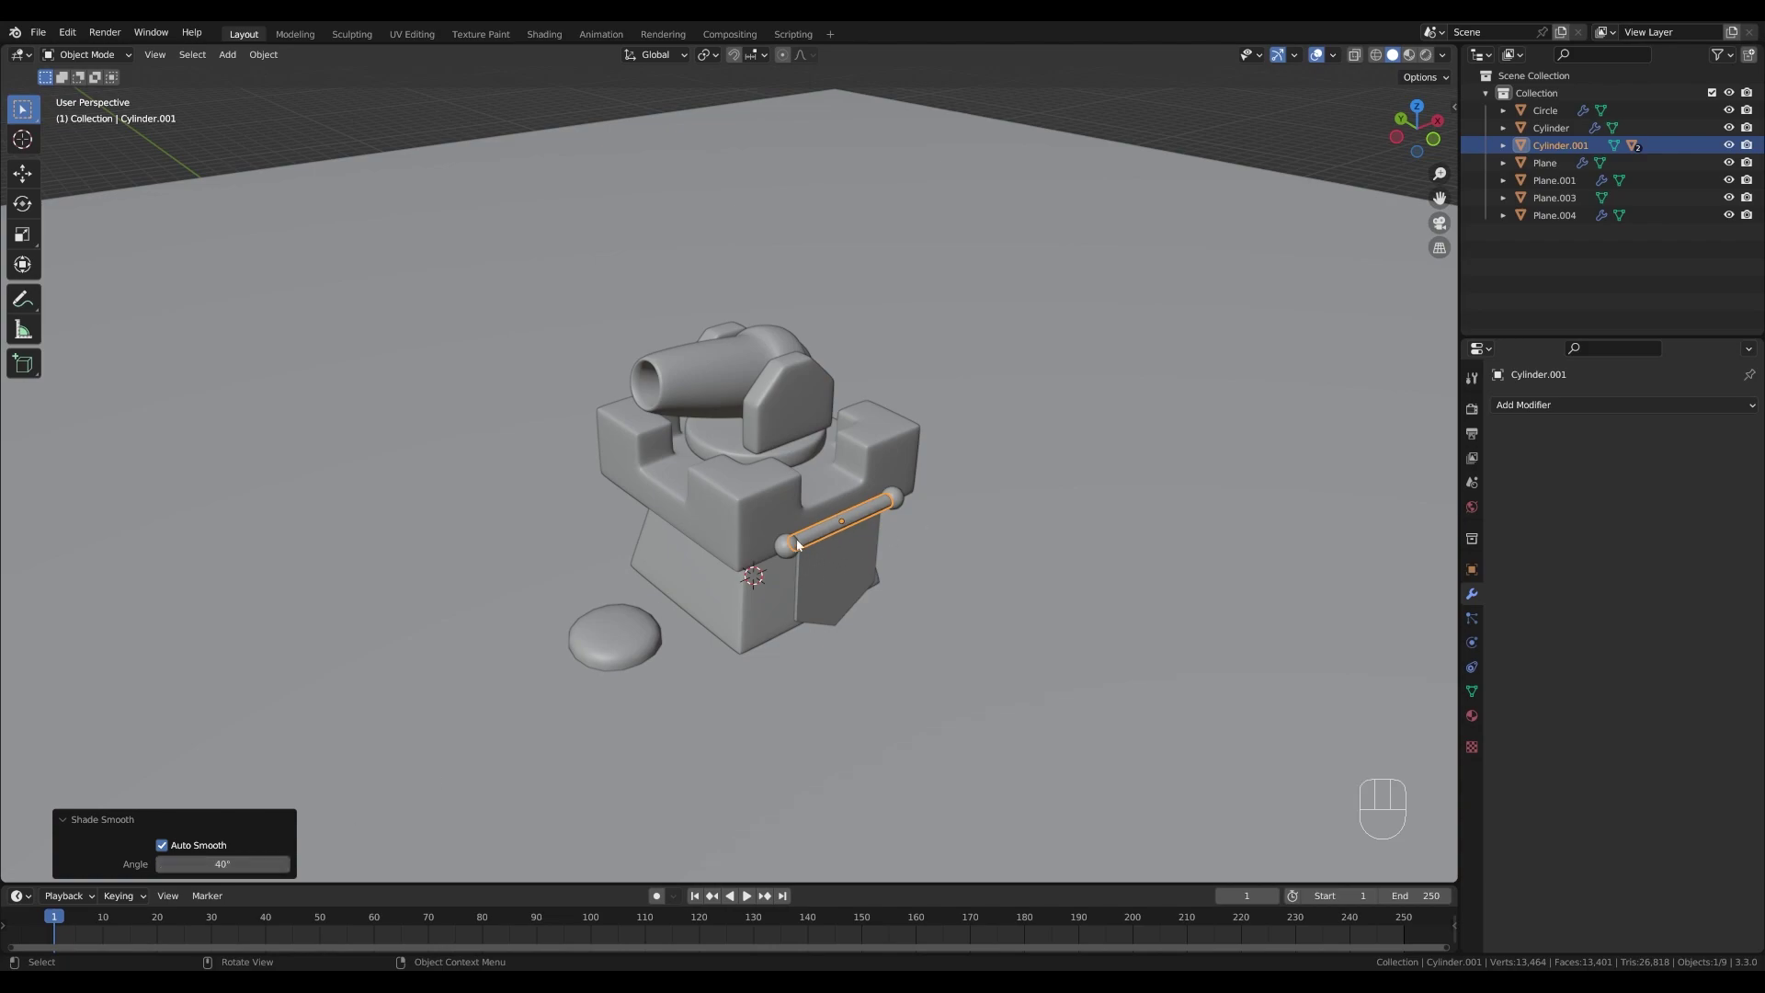
pyautogui.click(676, 370)
pyautogui.moveTo(851, 290); pyautogui.dragTo(817, 307)
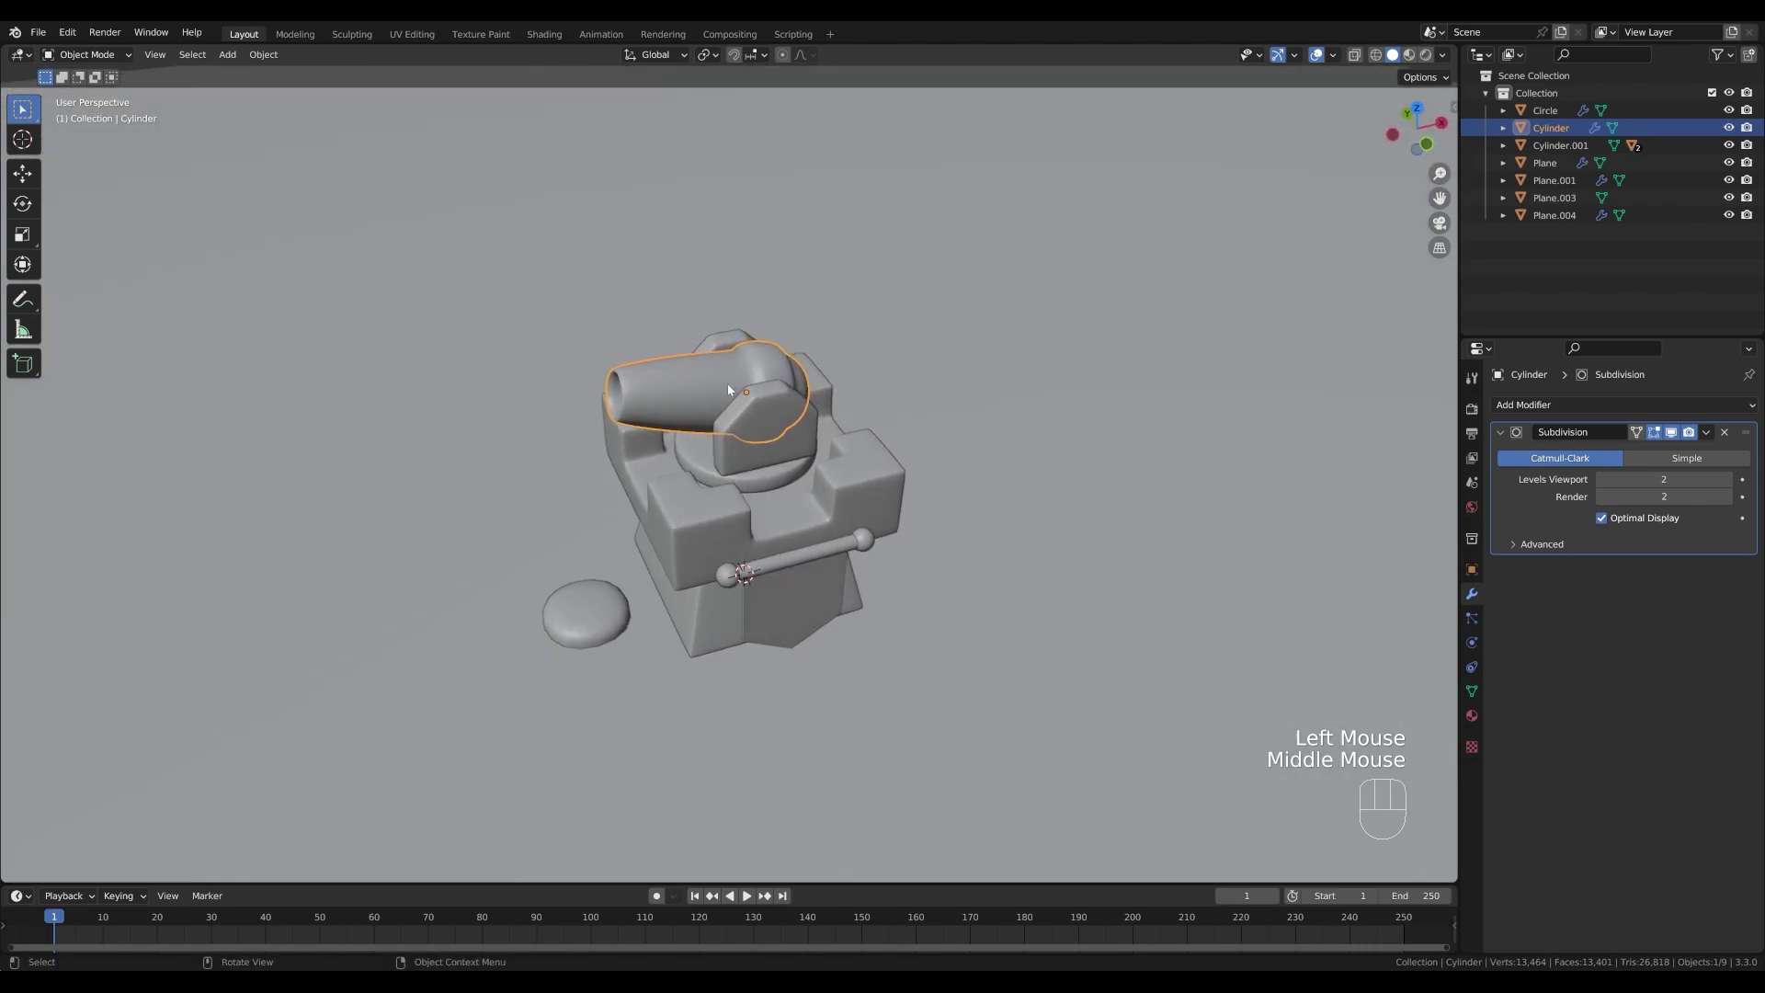
# - Insert a loop cut across the barrel and slide it toward its end
pyautogui.press('Tab')
pyautogui.press('Escape')
pyautogui.press('ctrl+z')
pyautogui.press('ctrl+r')
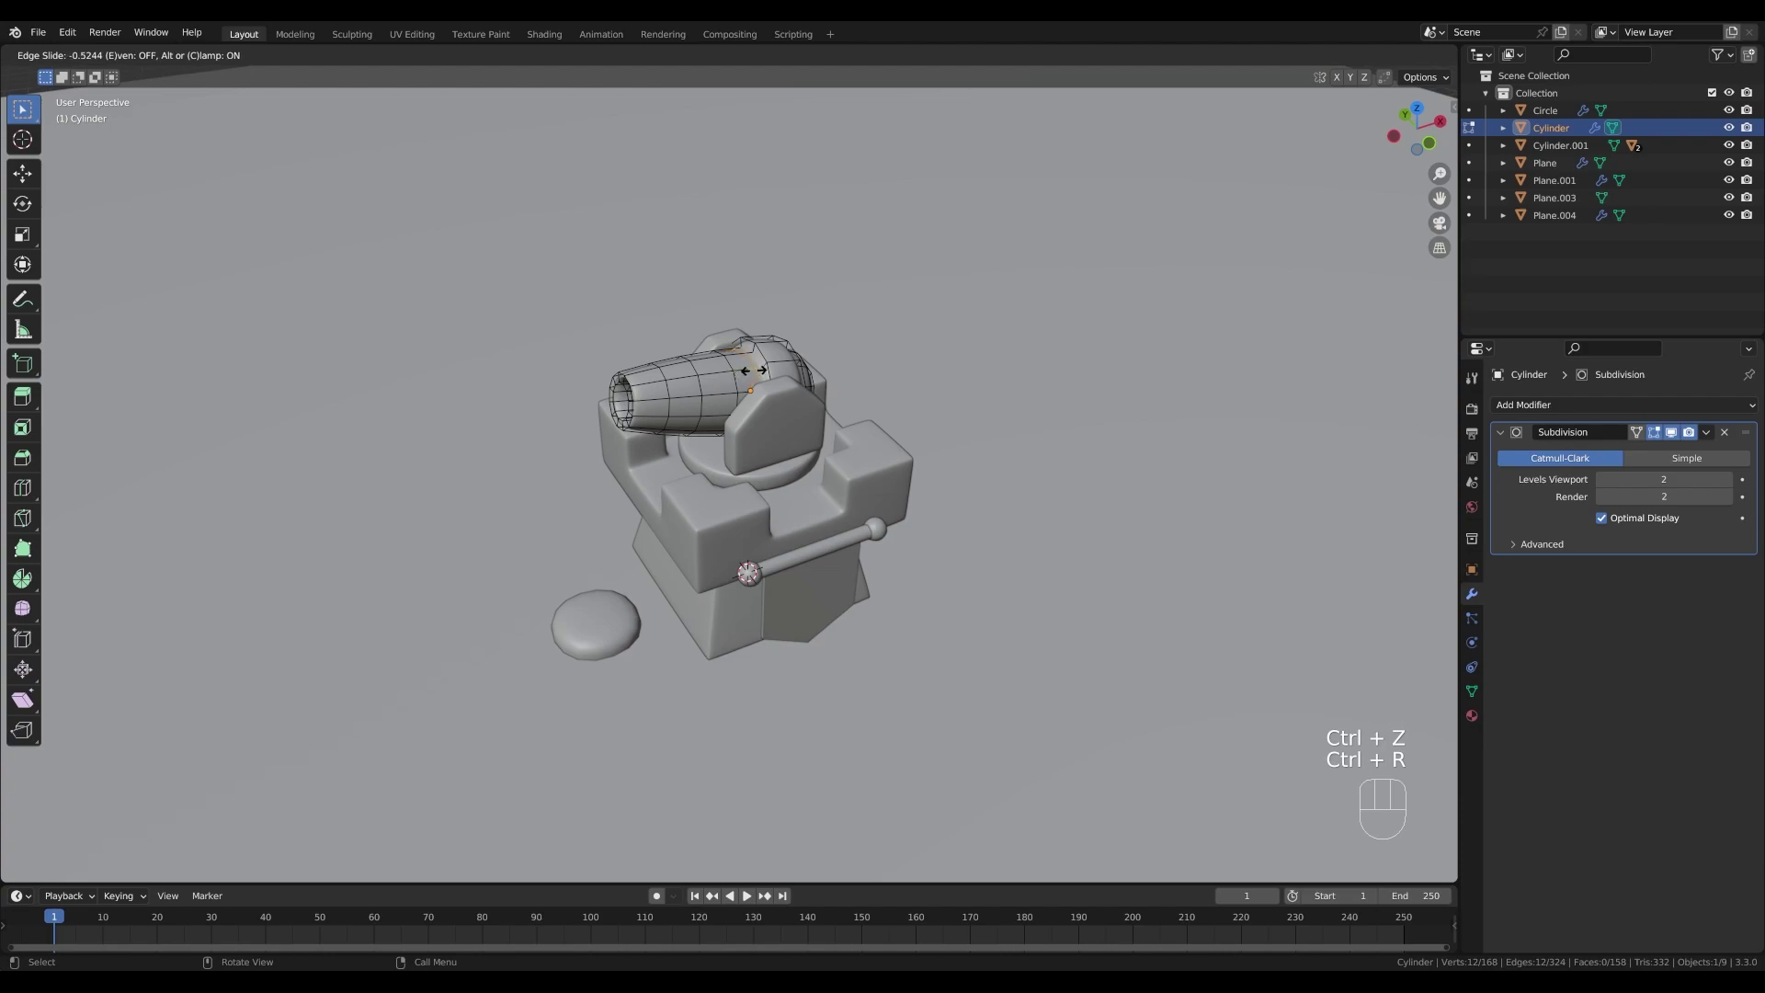
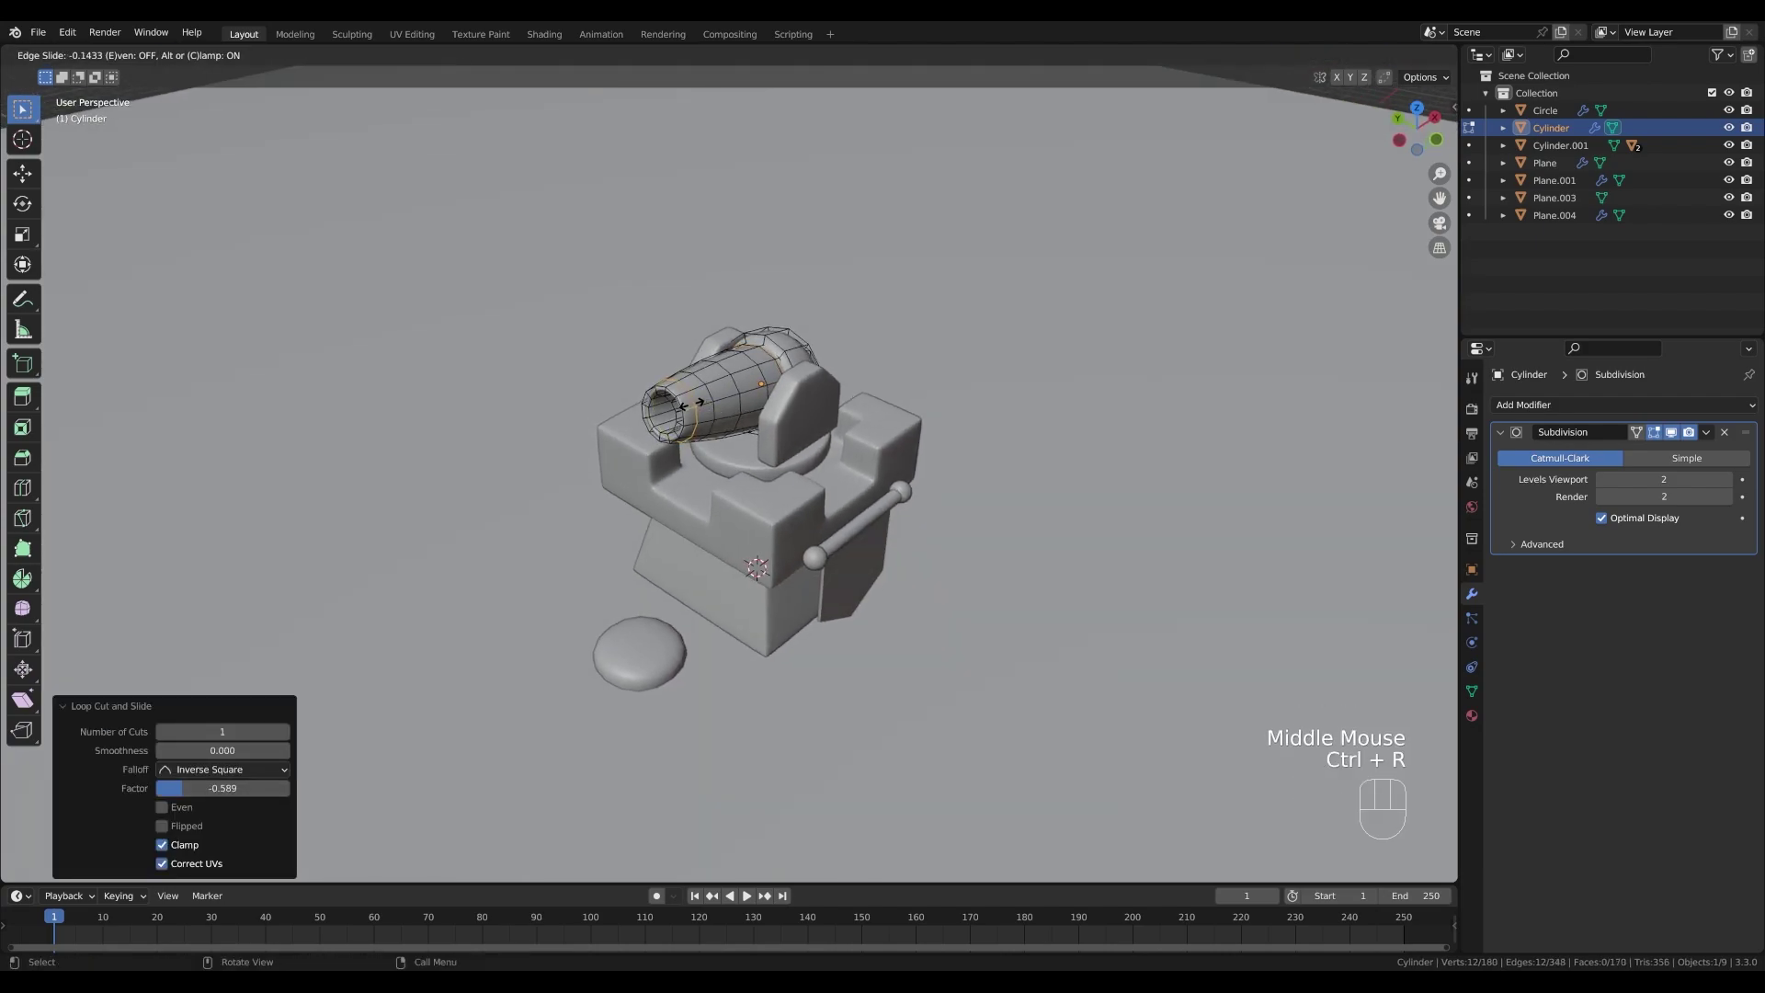
# - Add a second loop cut near the muzzle, leave Edit Mode and select the side plate
pyautogui.press('Escape')
pyautogui.press('ctrl+z')
pyautogui.press('ctrl+r')
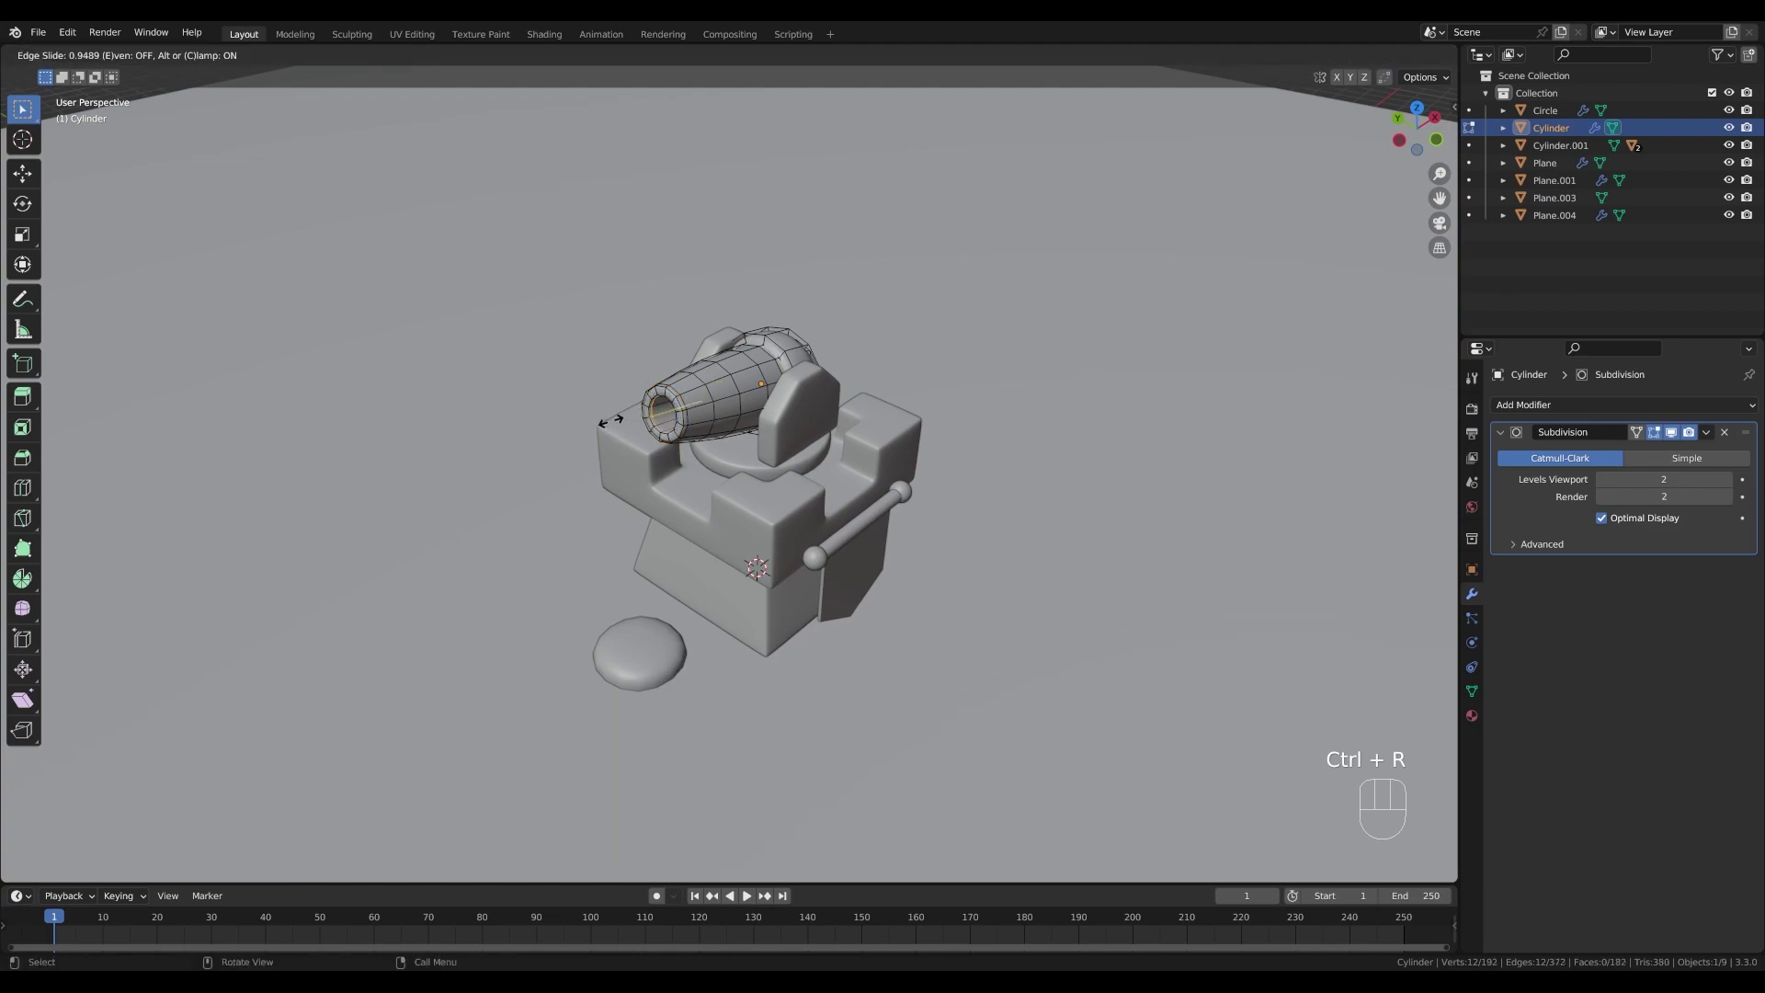
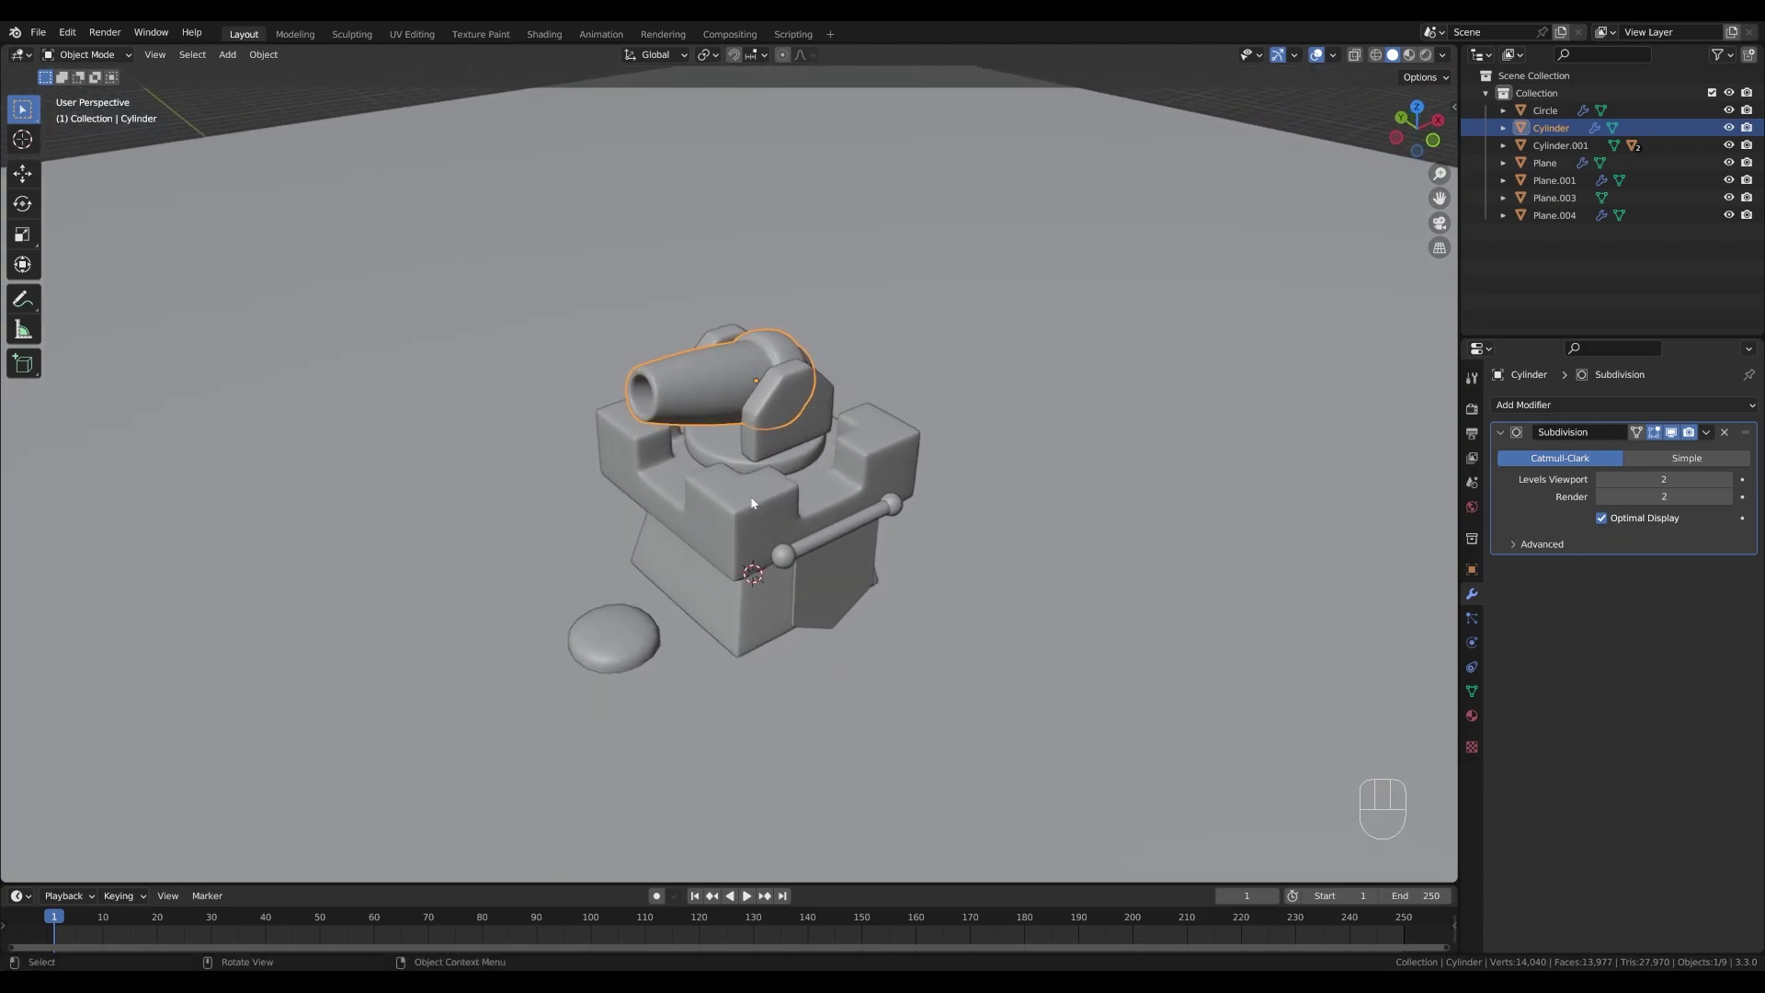
pyautogui.moveTo(816, 420); pyautogui.dragTo(933, 386)
pyautogui.click(802, 412)
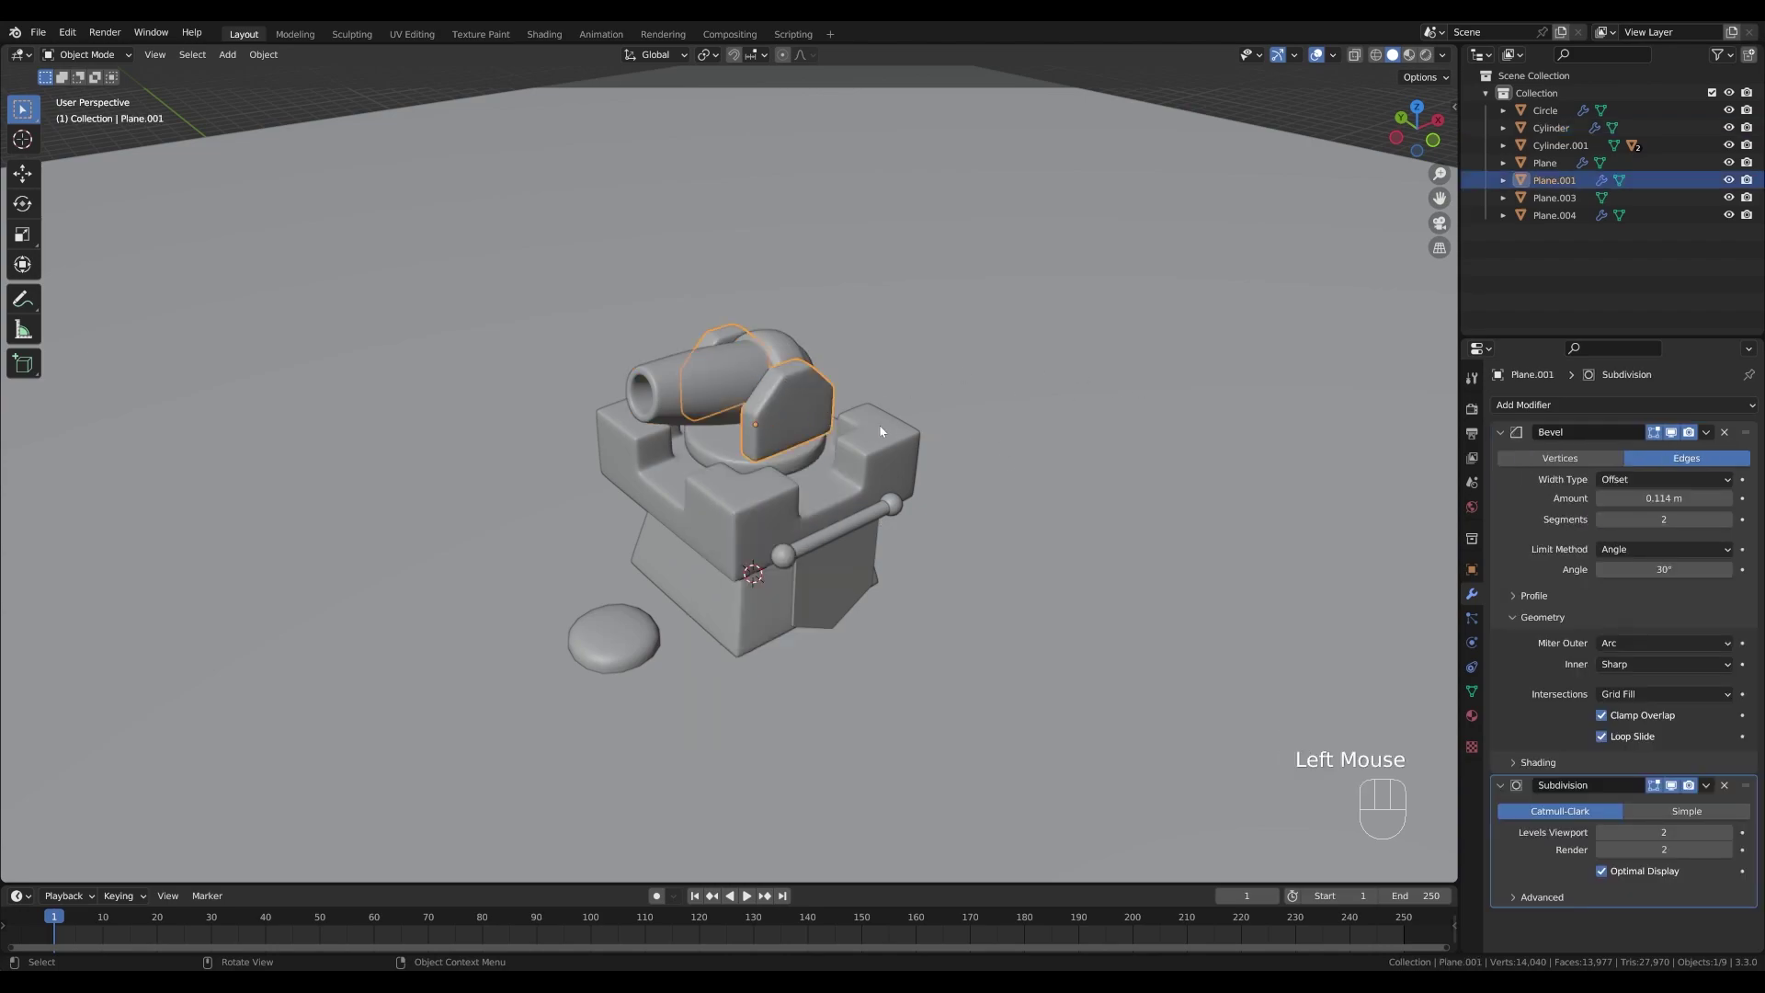
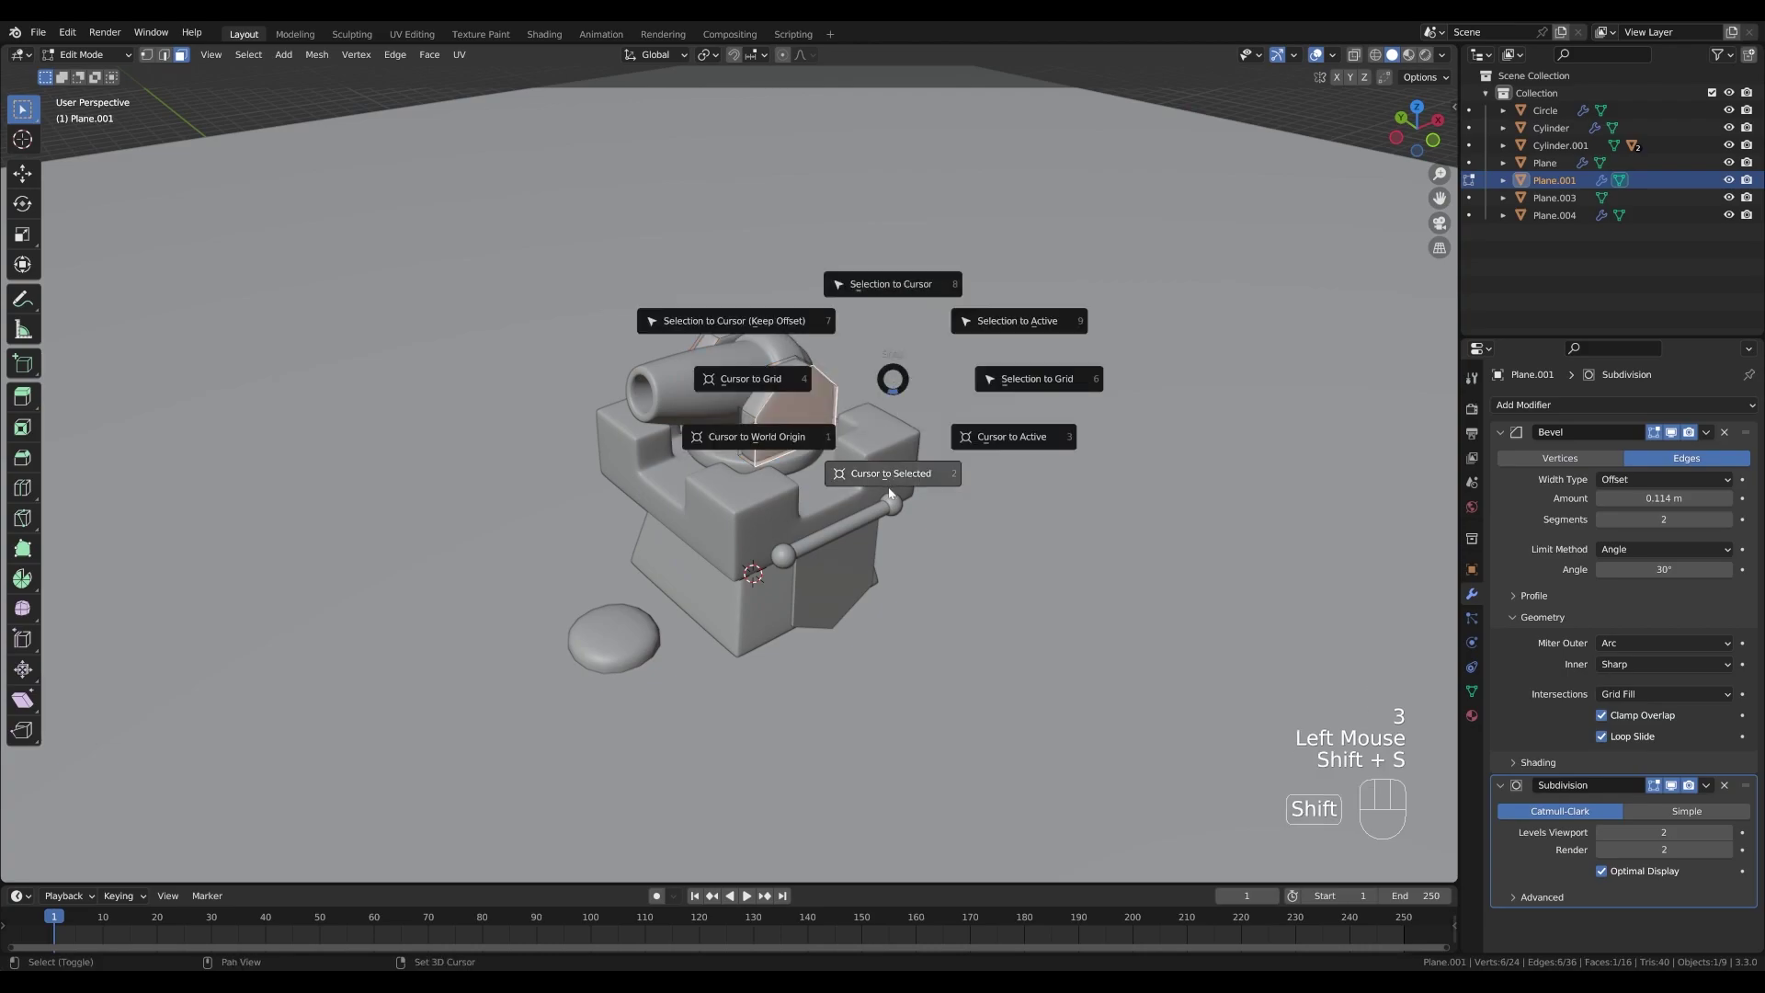
# - Add a circle centred on the side plate, shrink it, fill it and extrude it into a raised hub
pyautogui.press('shift+a')
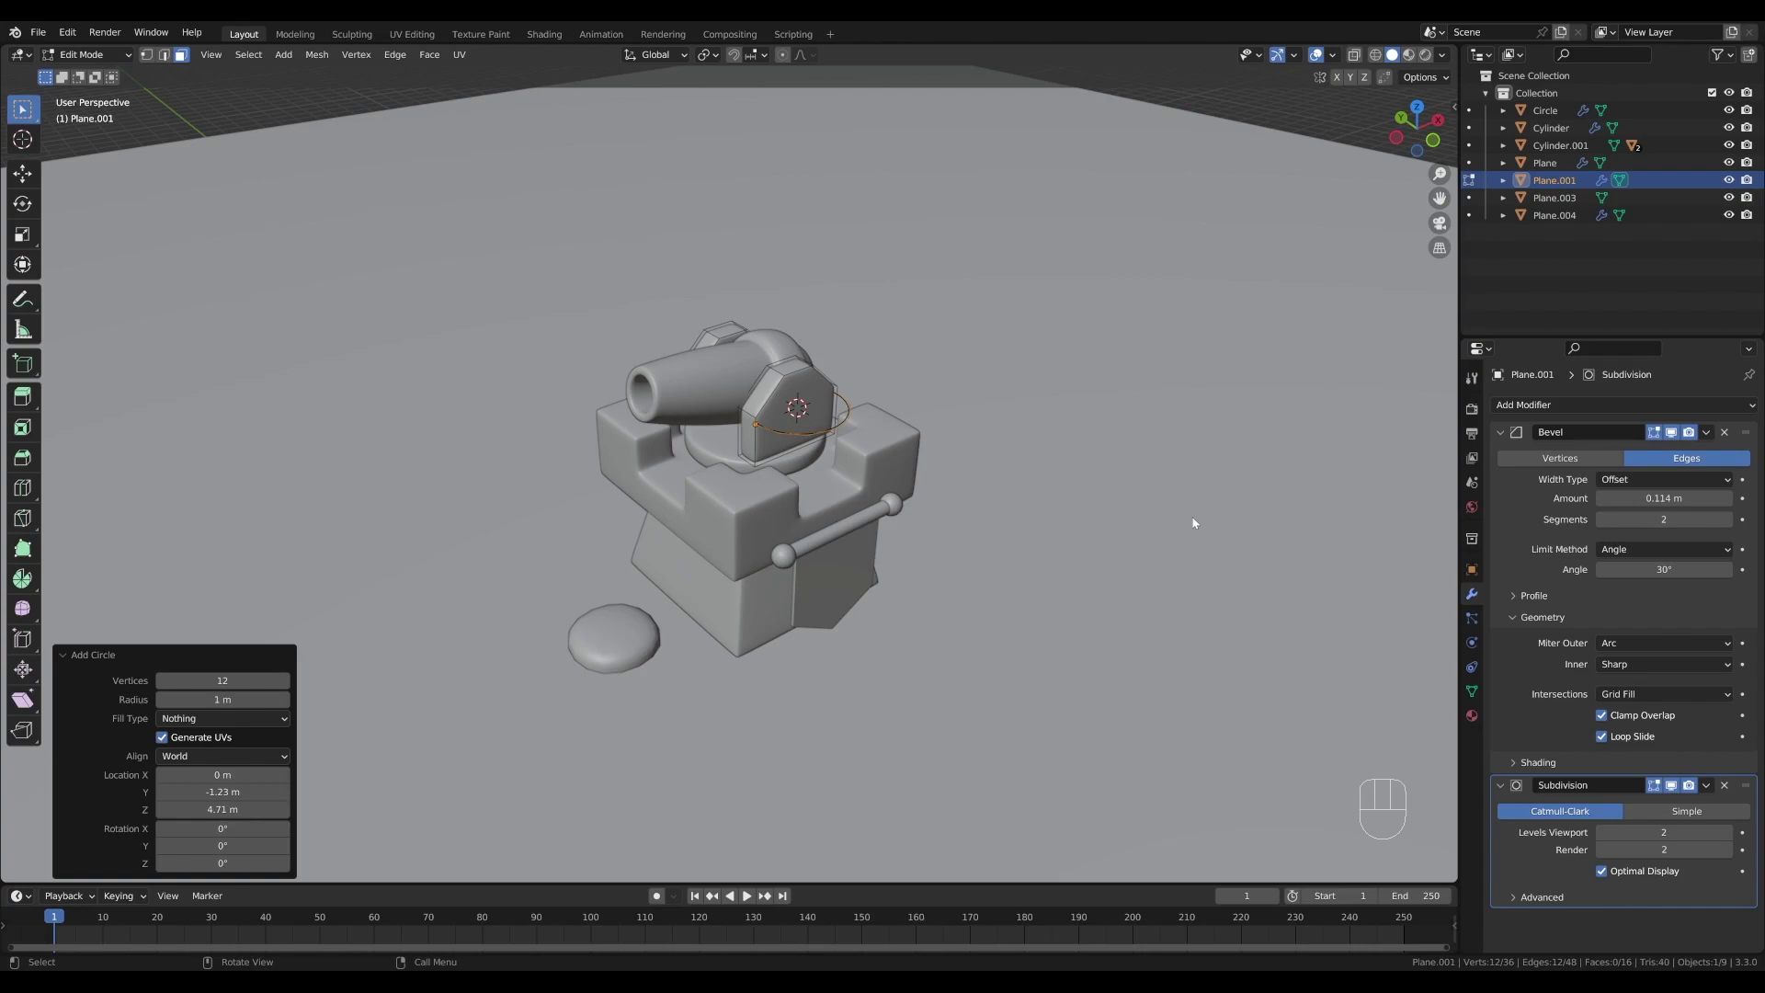
pyautogui.press('s')
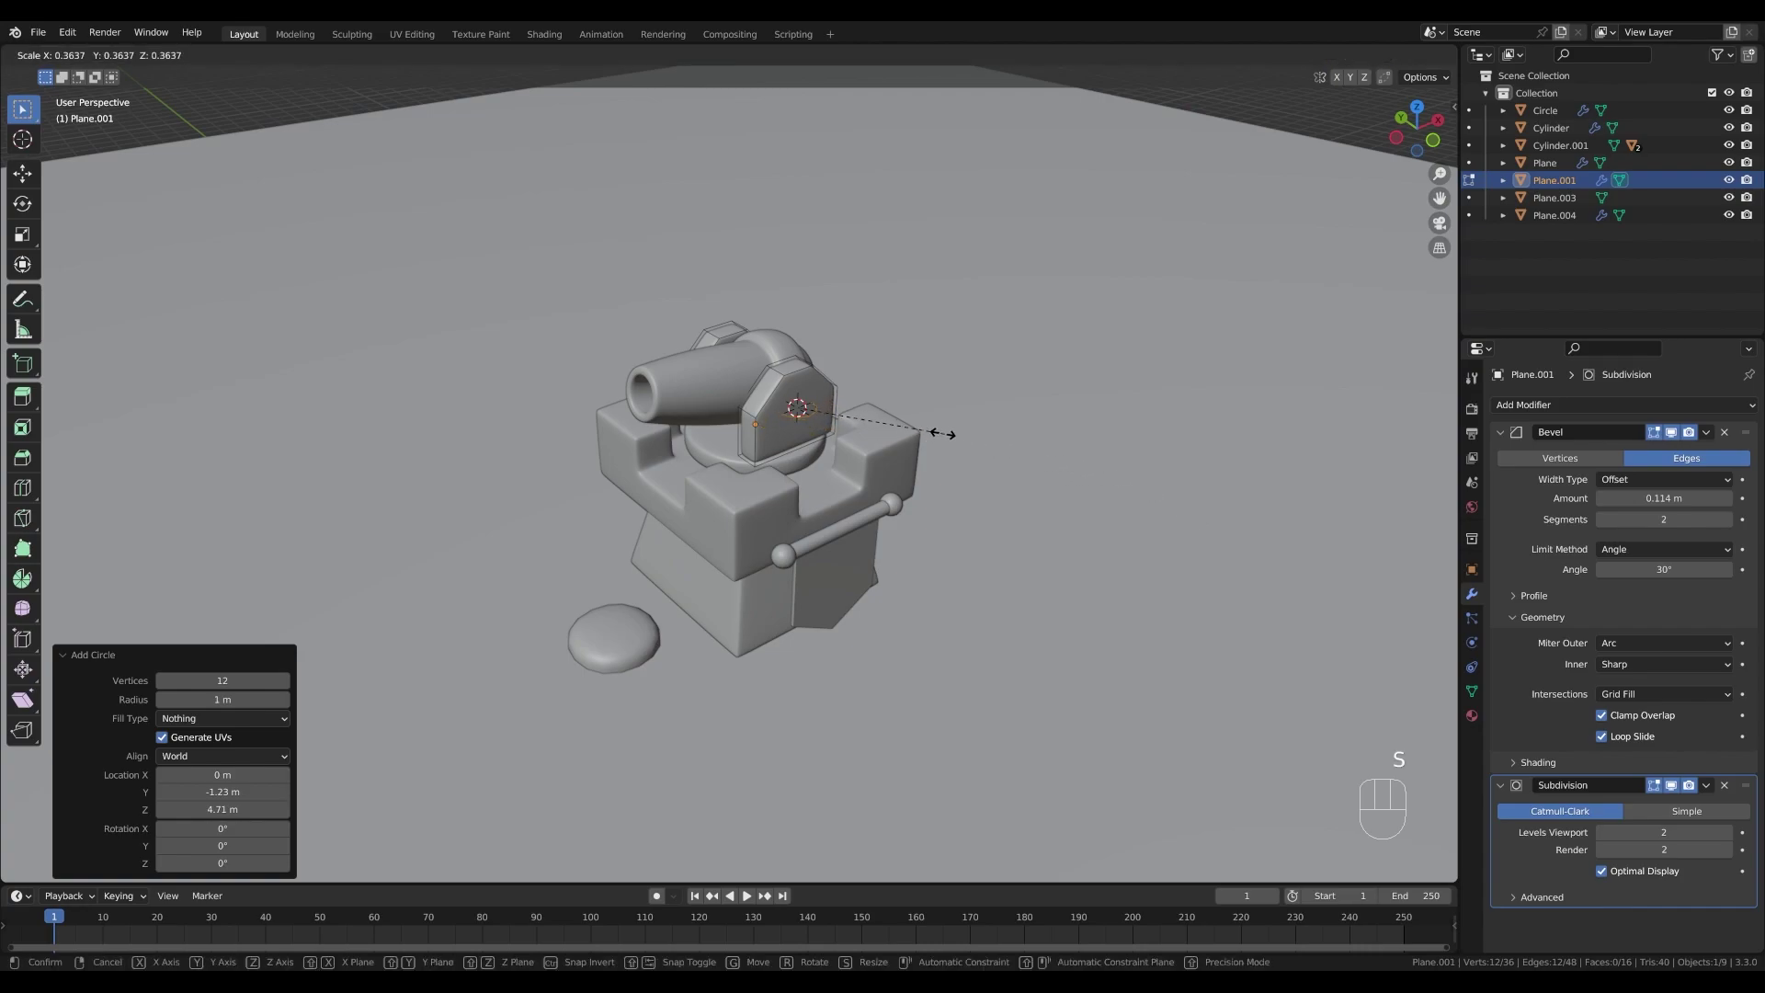
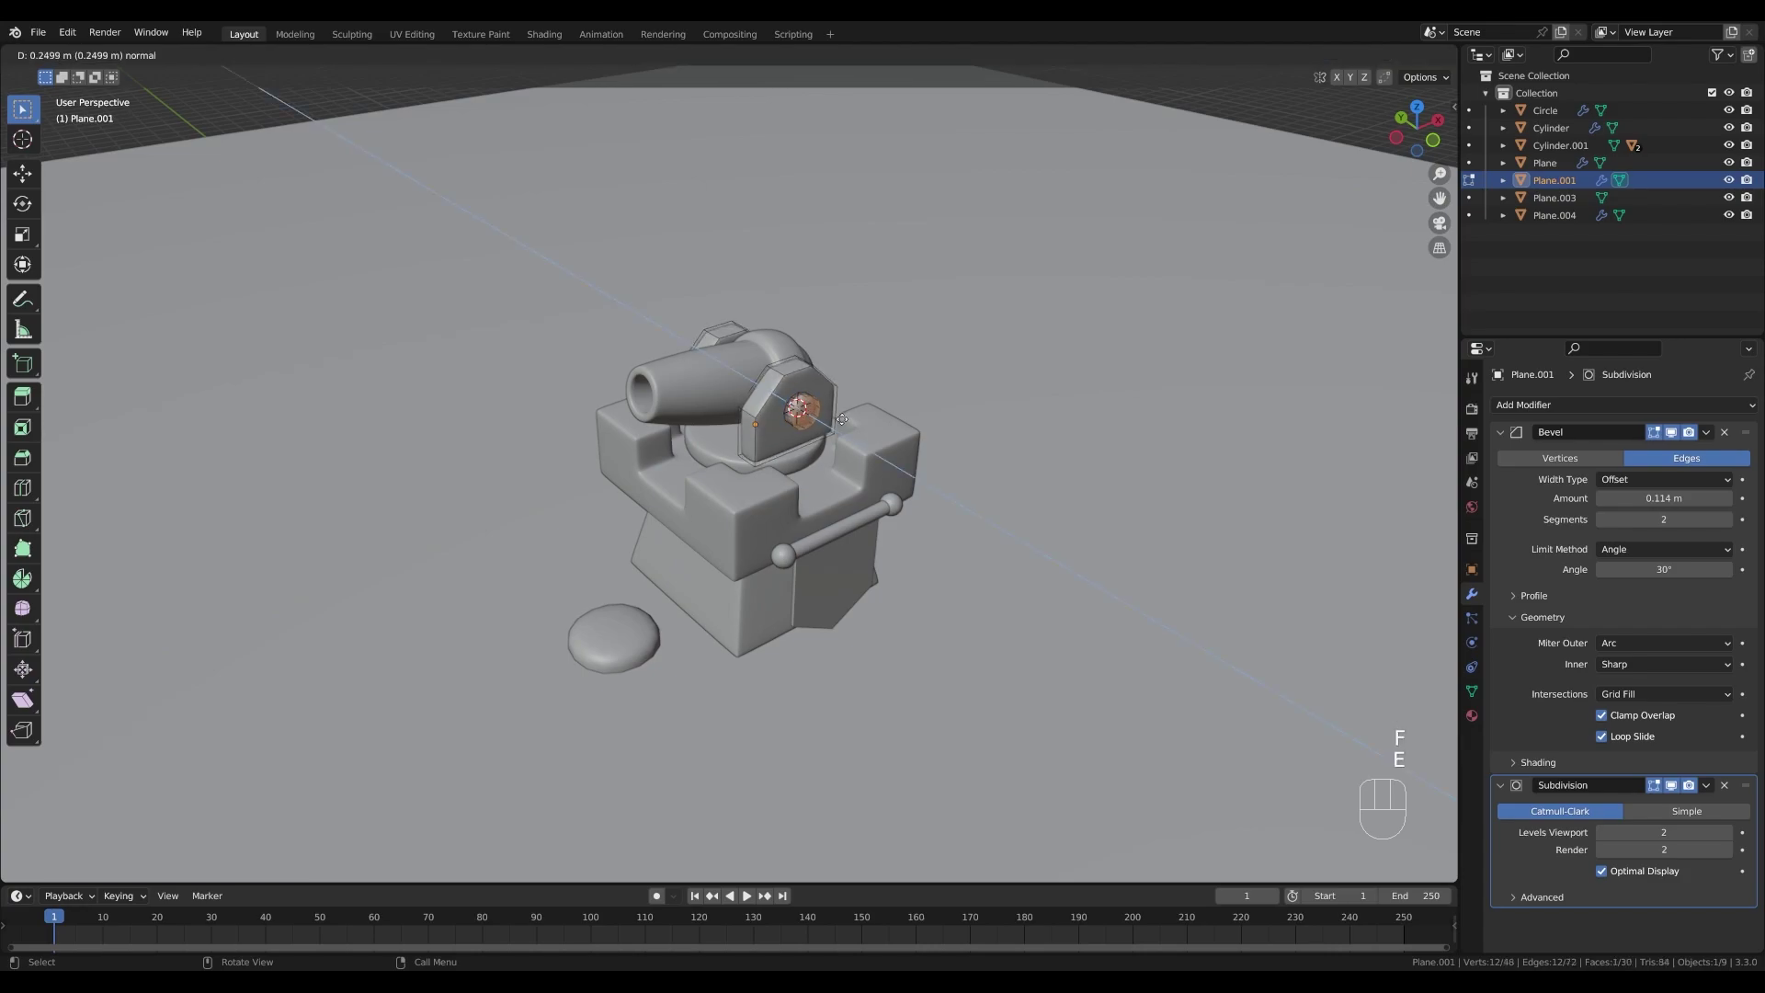
pyautogui.click(846, 424)
pyautogui.press('a')
pyautogui.press('shift+n')
pyautogui.press('Tab')
# - Orbit and zoom to face the side plate head-on and inspect the hub
pyautogui.scroll(3)
pyautogui.moveTo(915, 365); pyautogui.dragTo(857, 347)
pyautogui.moveTo(785, 325); pyautogui.dragTo(843, 336)
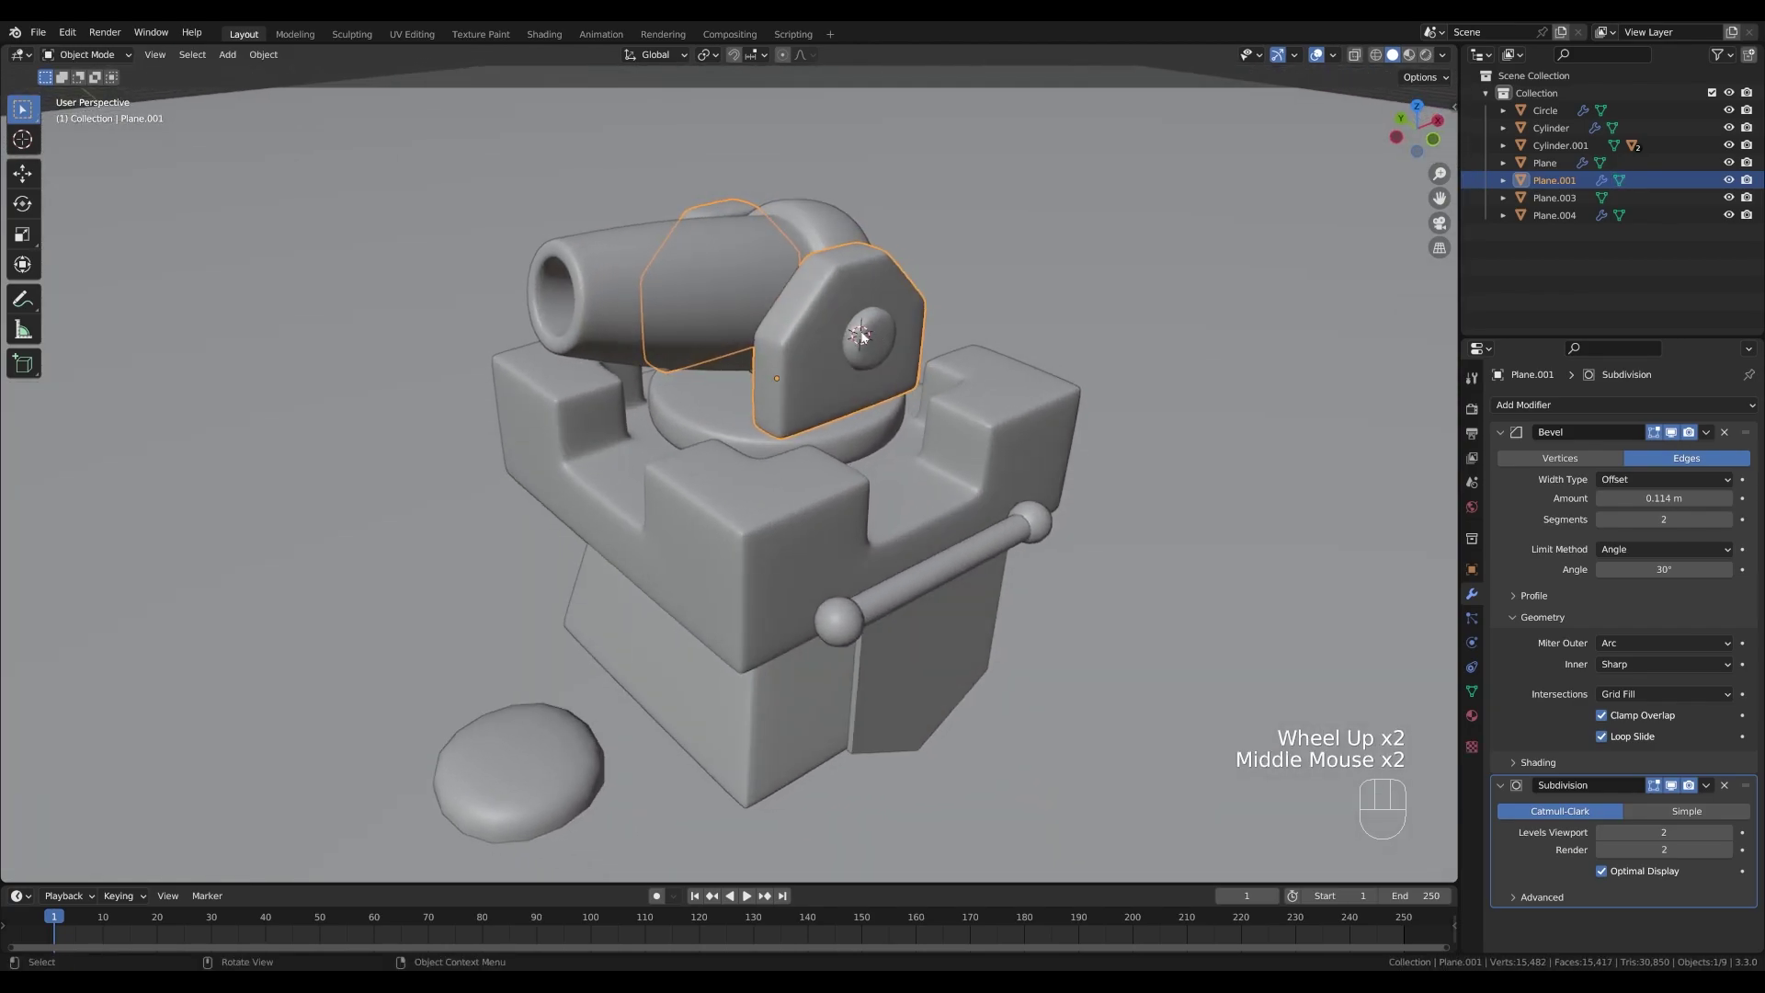
pyautogui.moveTo(891, 349); pyautogui.dragTo(842, 323)
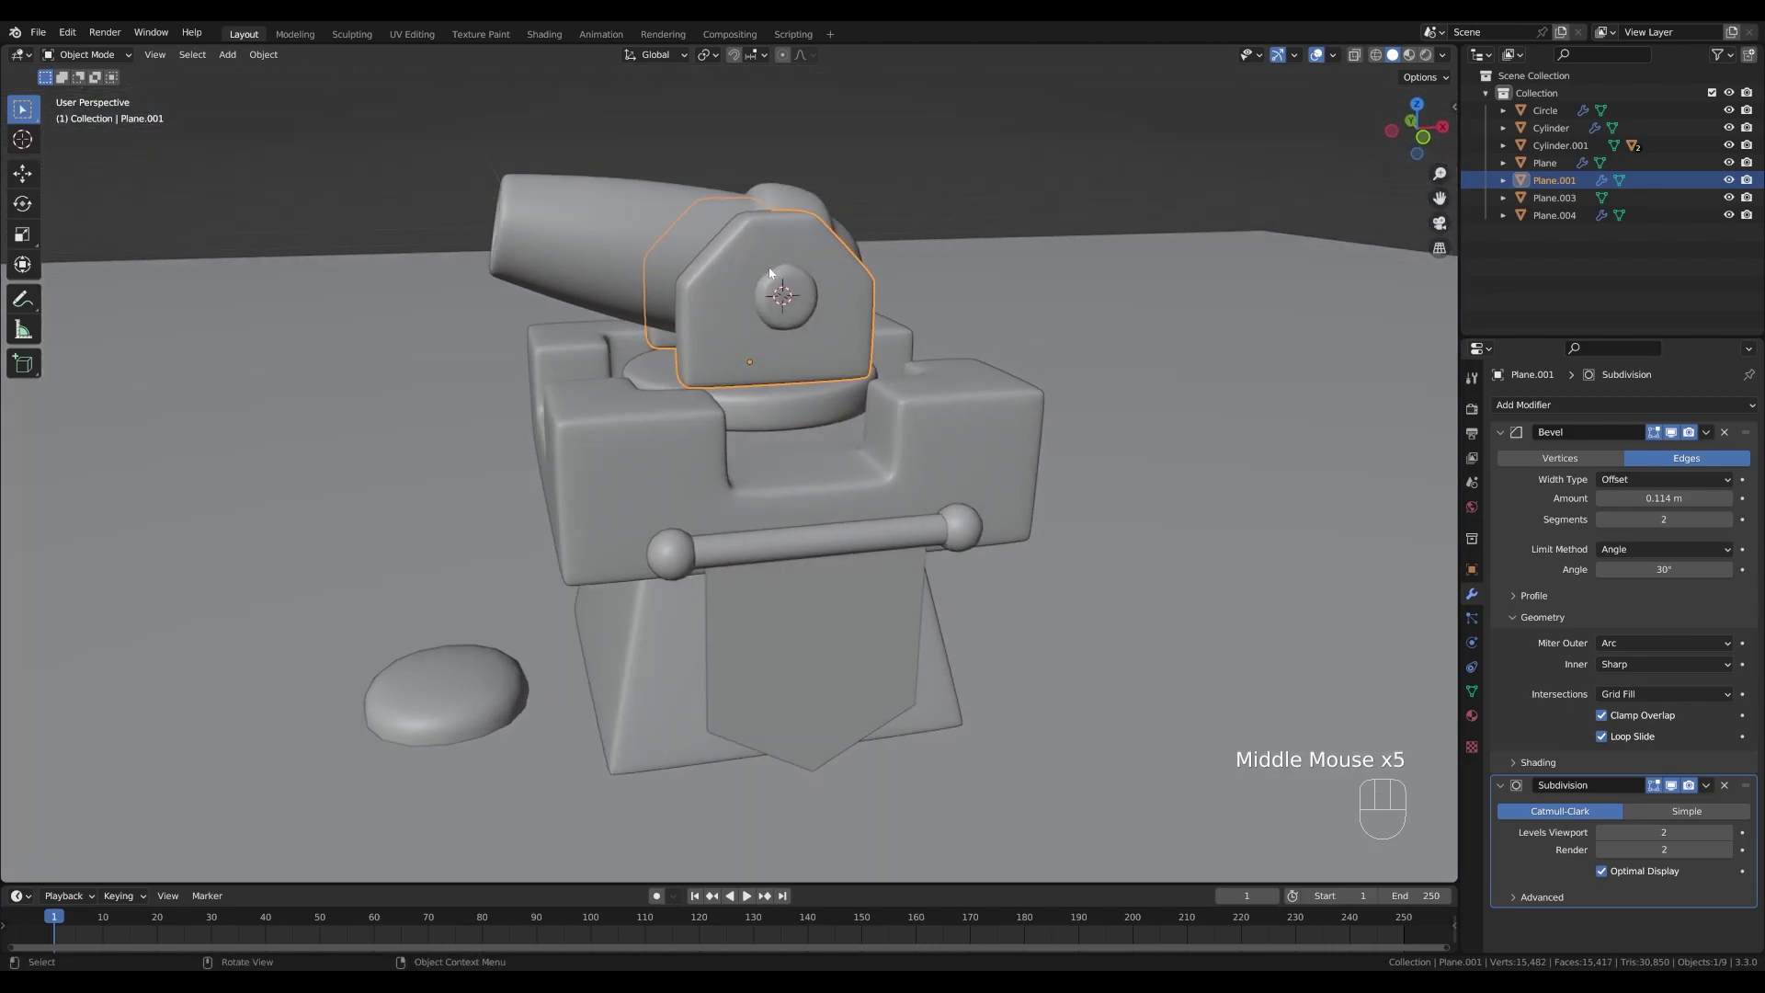
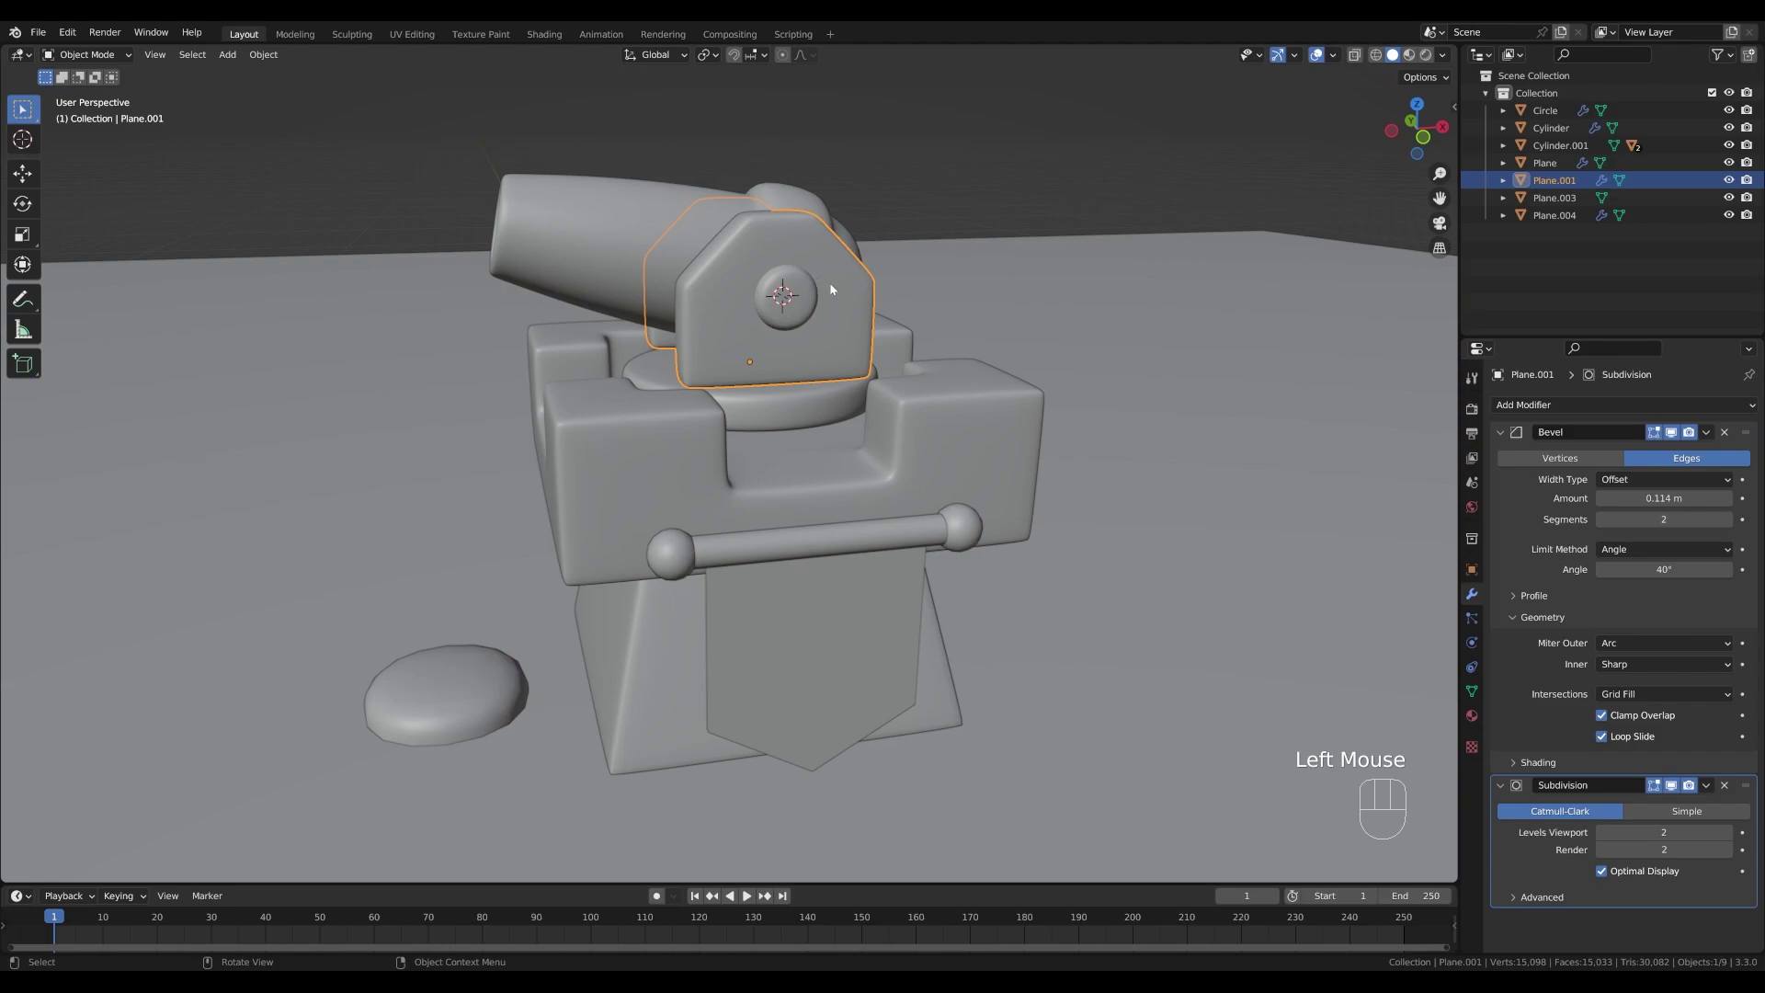
pyautogui.moveTo(835, 296); pyautogui.dragTo(798, 281)
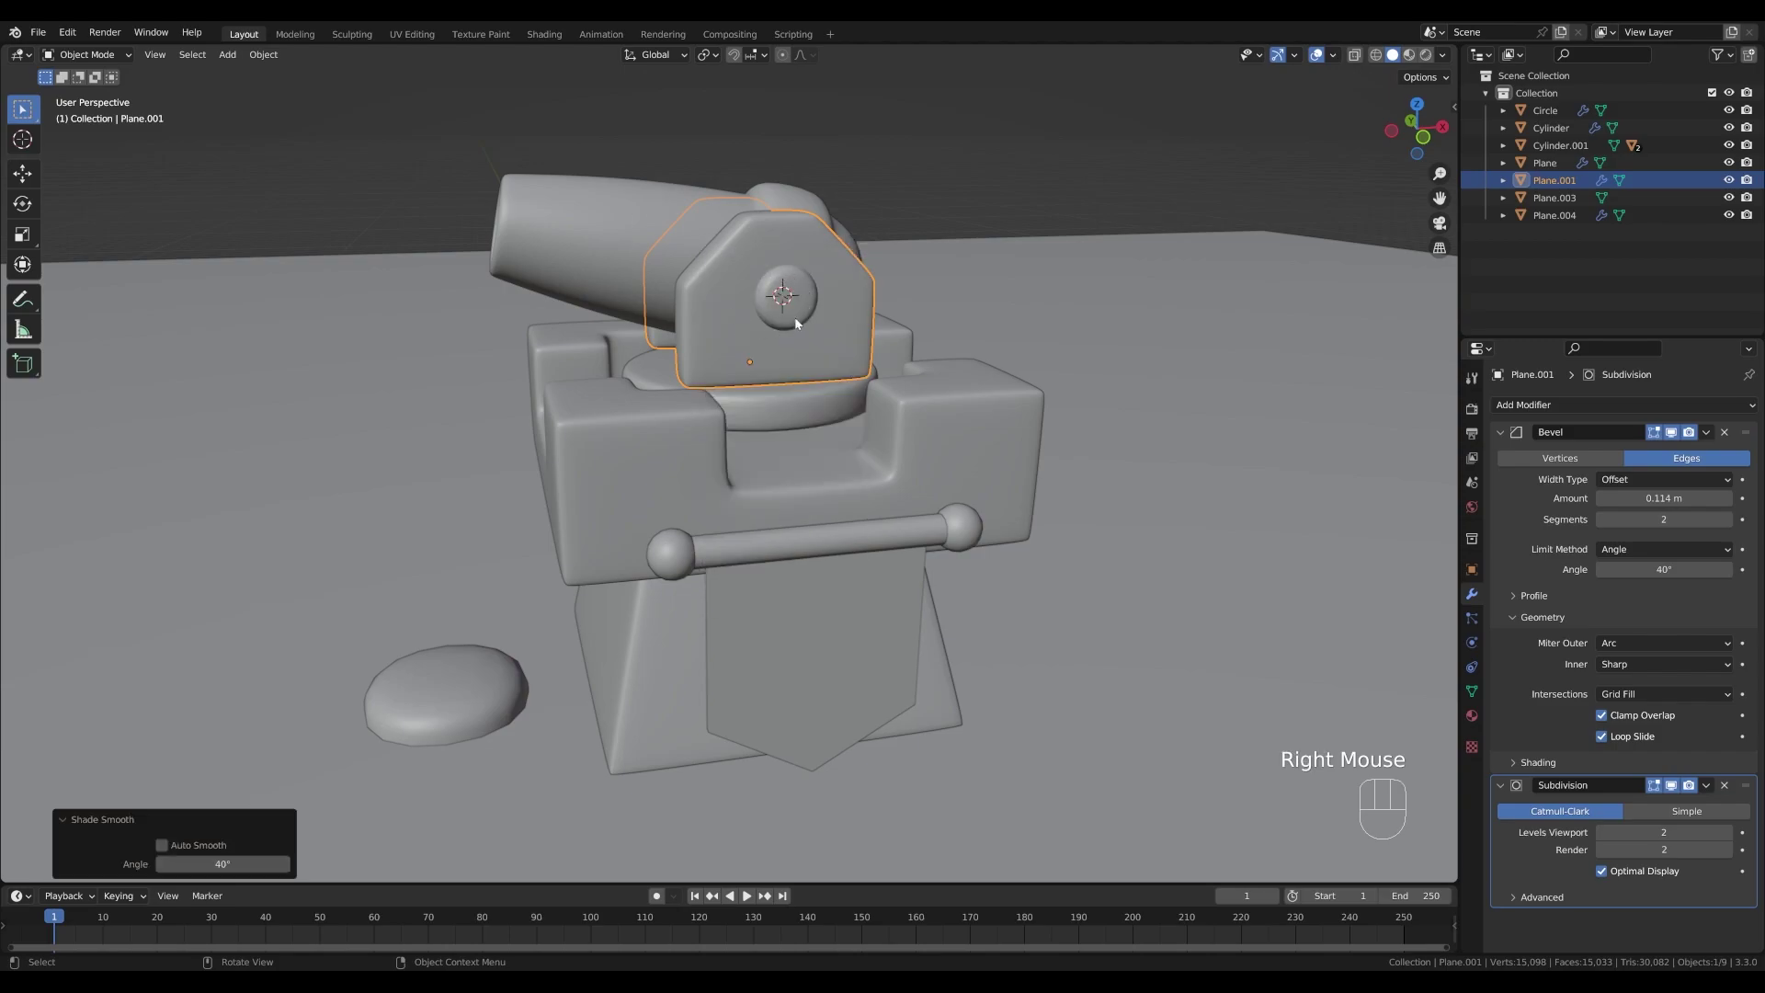
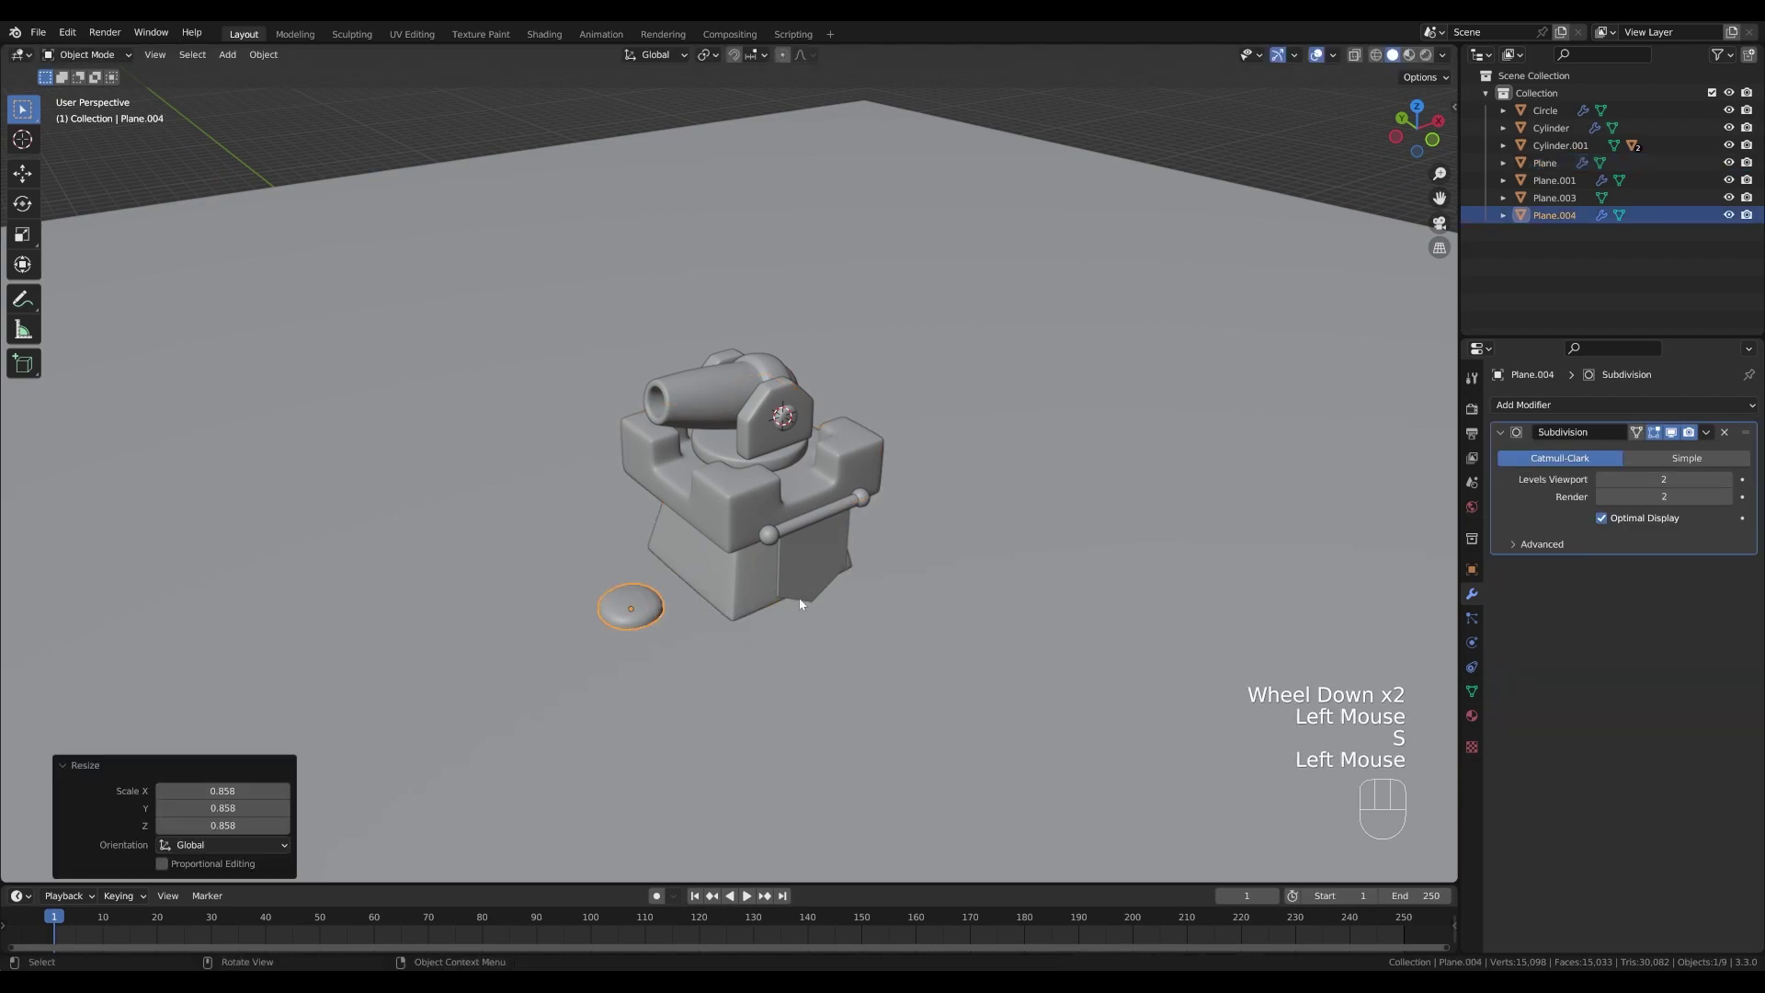
# - Switch to top view and move the pebble beside the tower base
pyautogui.press('KP_7')
pyautogui.press('g')
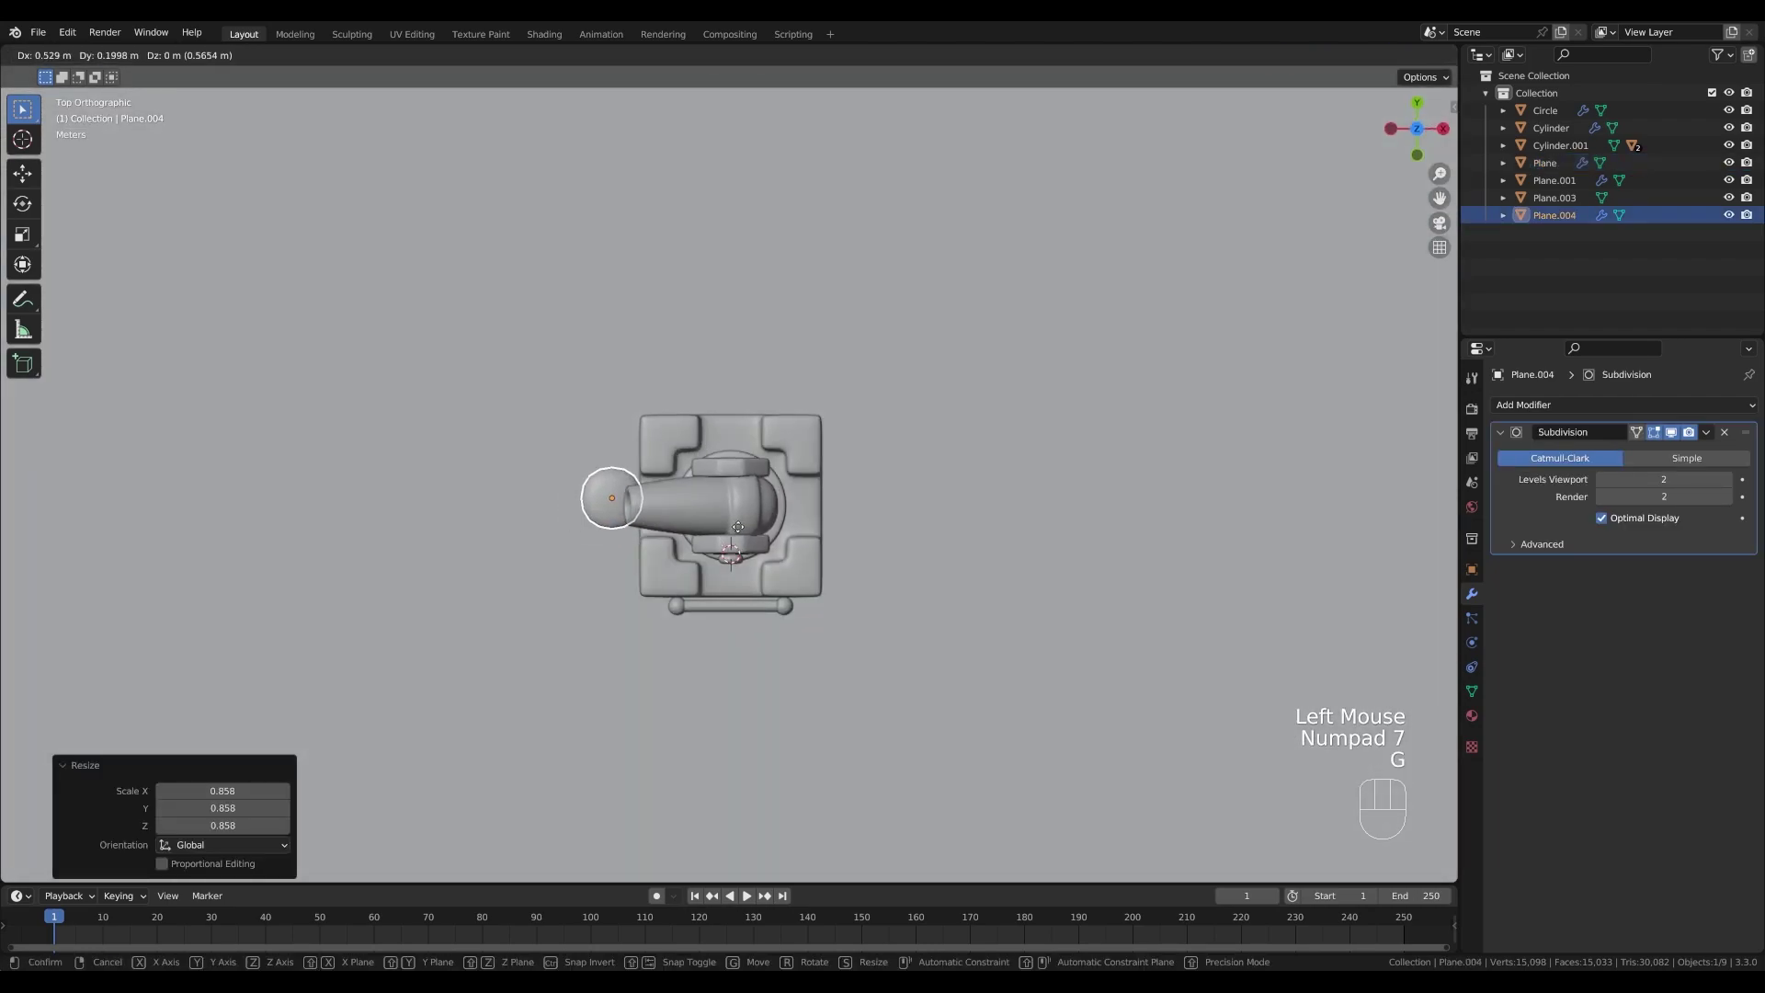
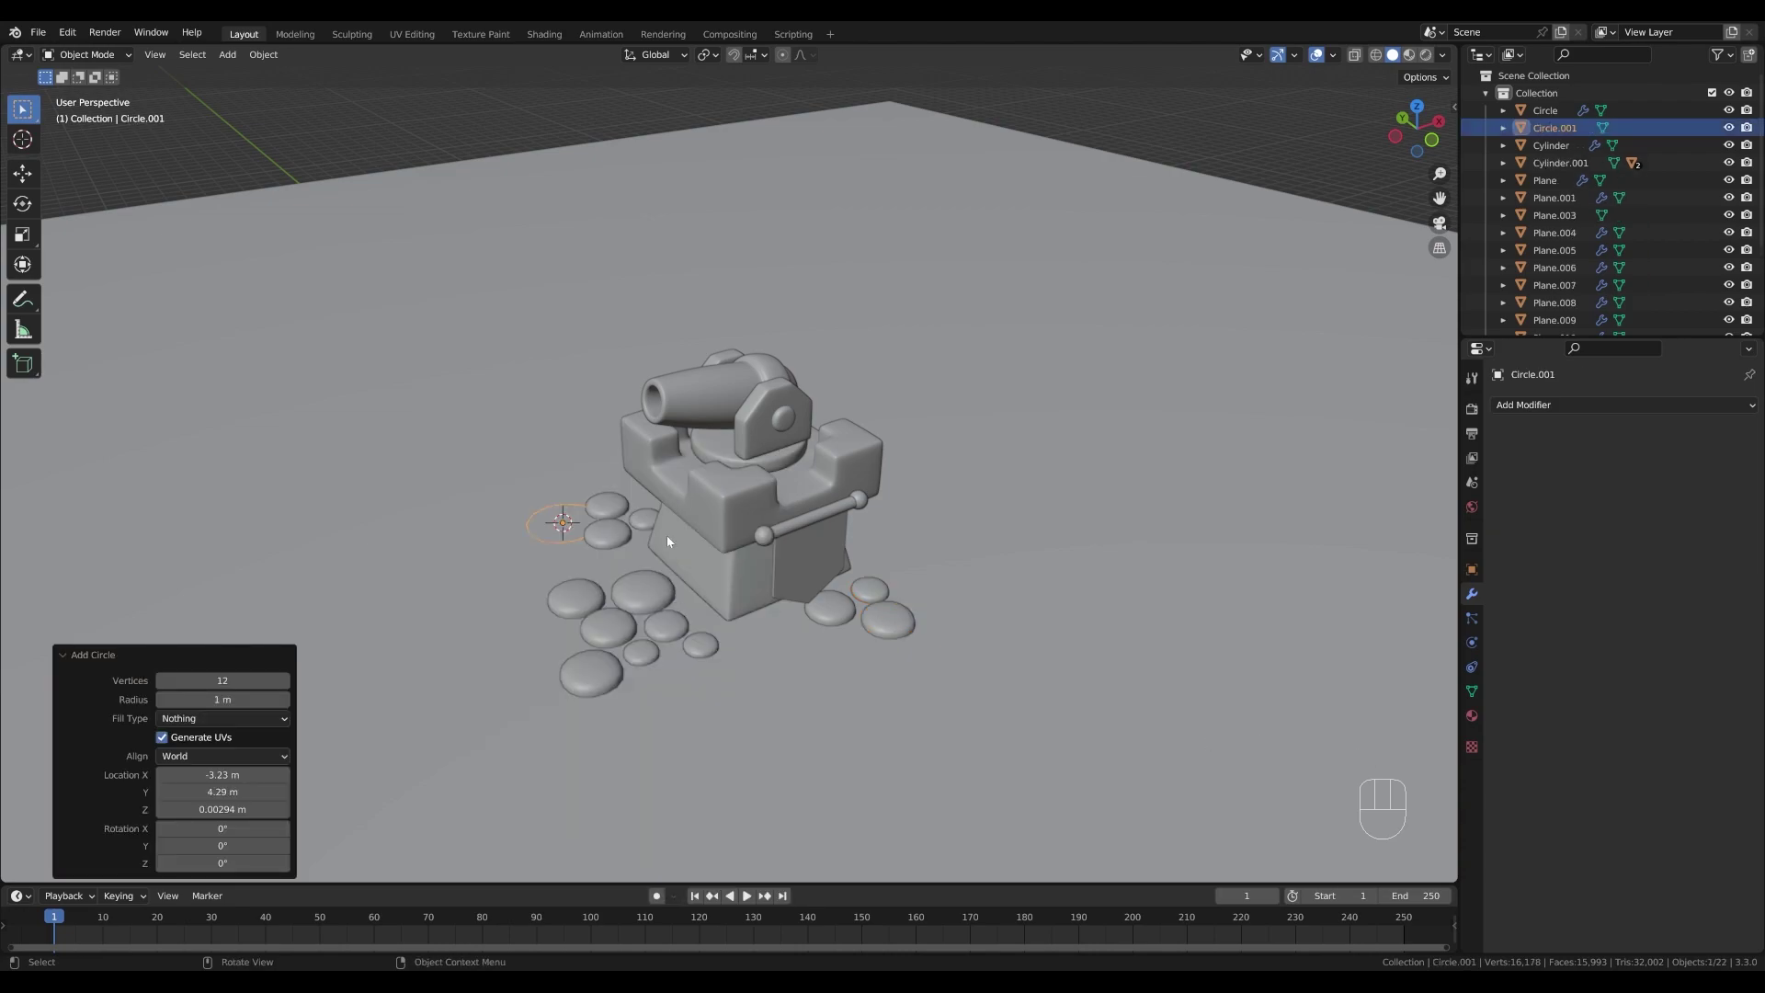
# - Edit the cone from front view and shrink its top into a tree tier
pyautogui.press('Tab')
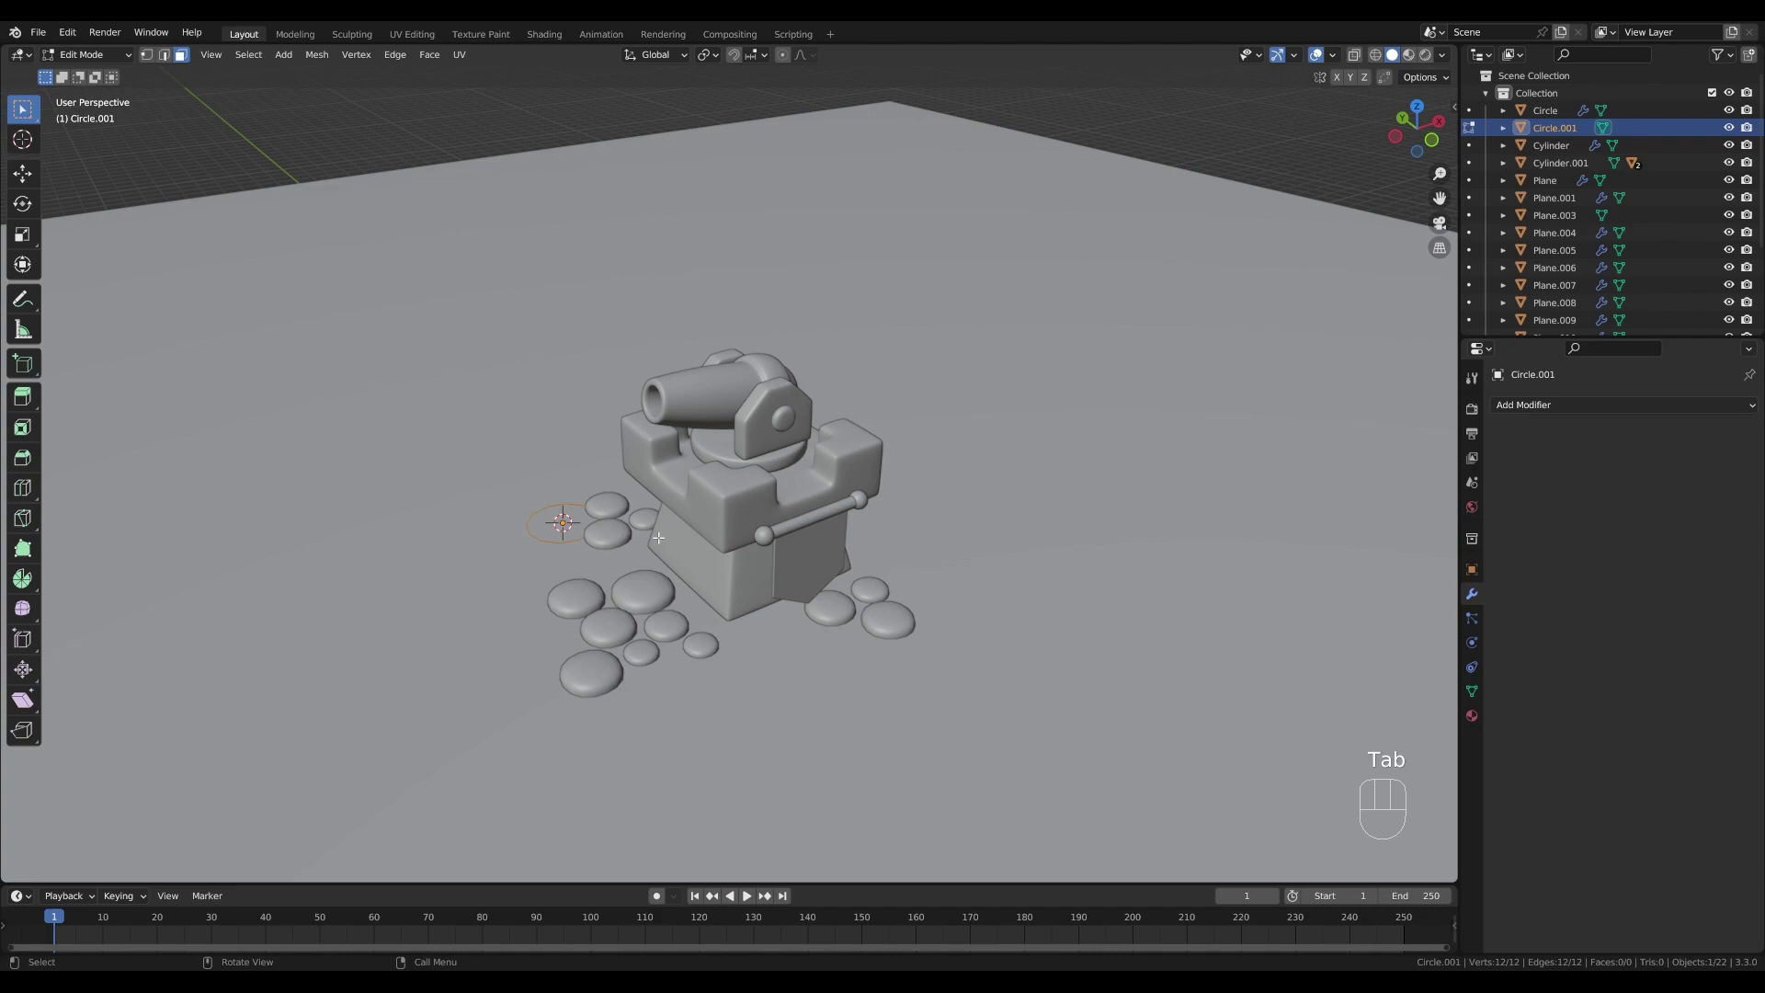
pyautogui.press('1')
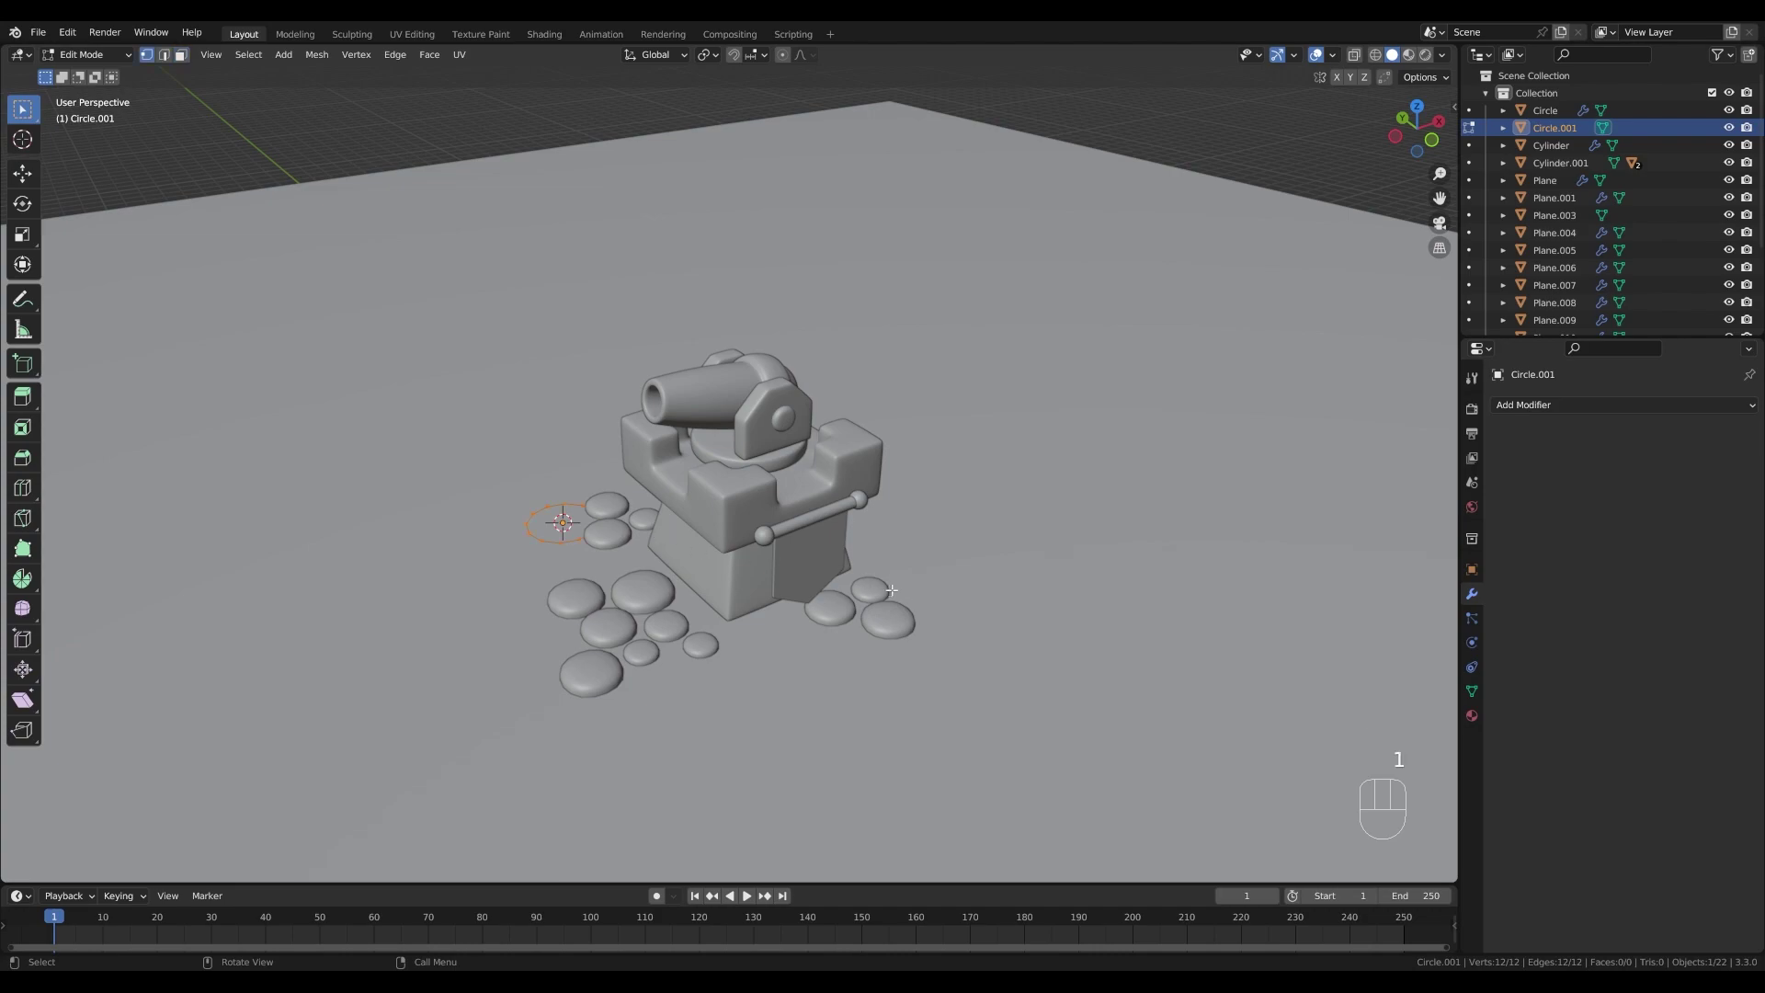
pyautogui.press('s')
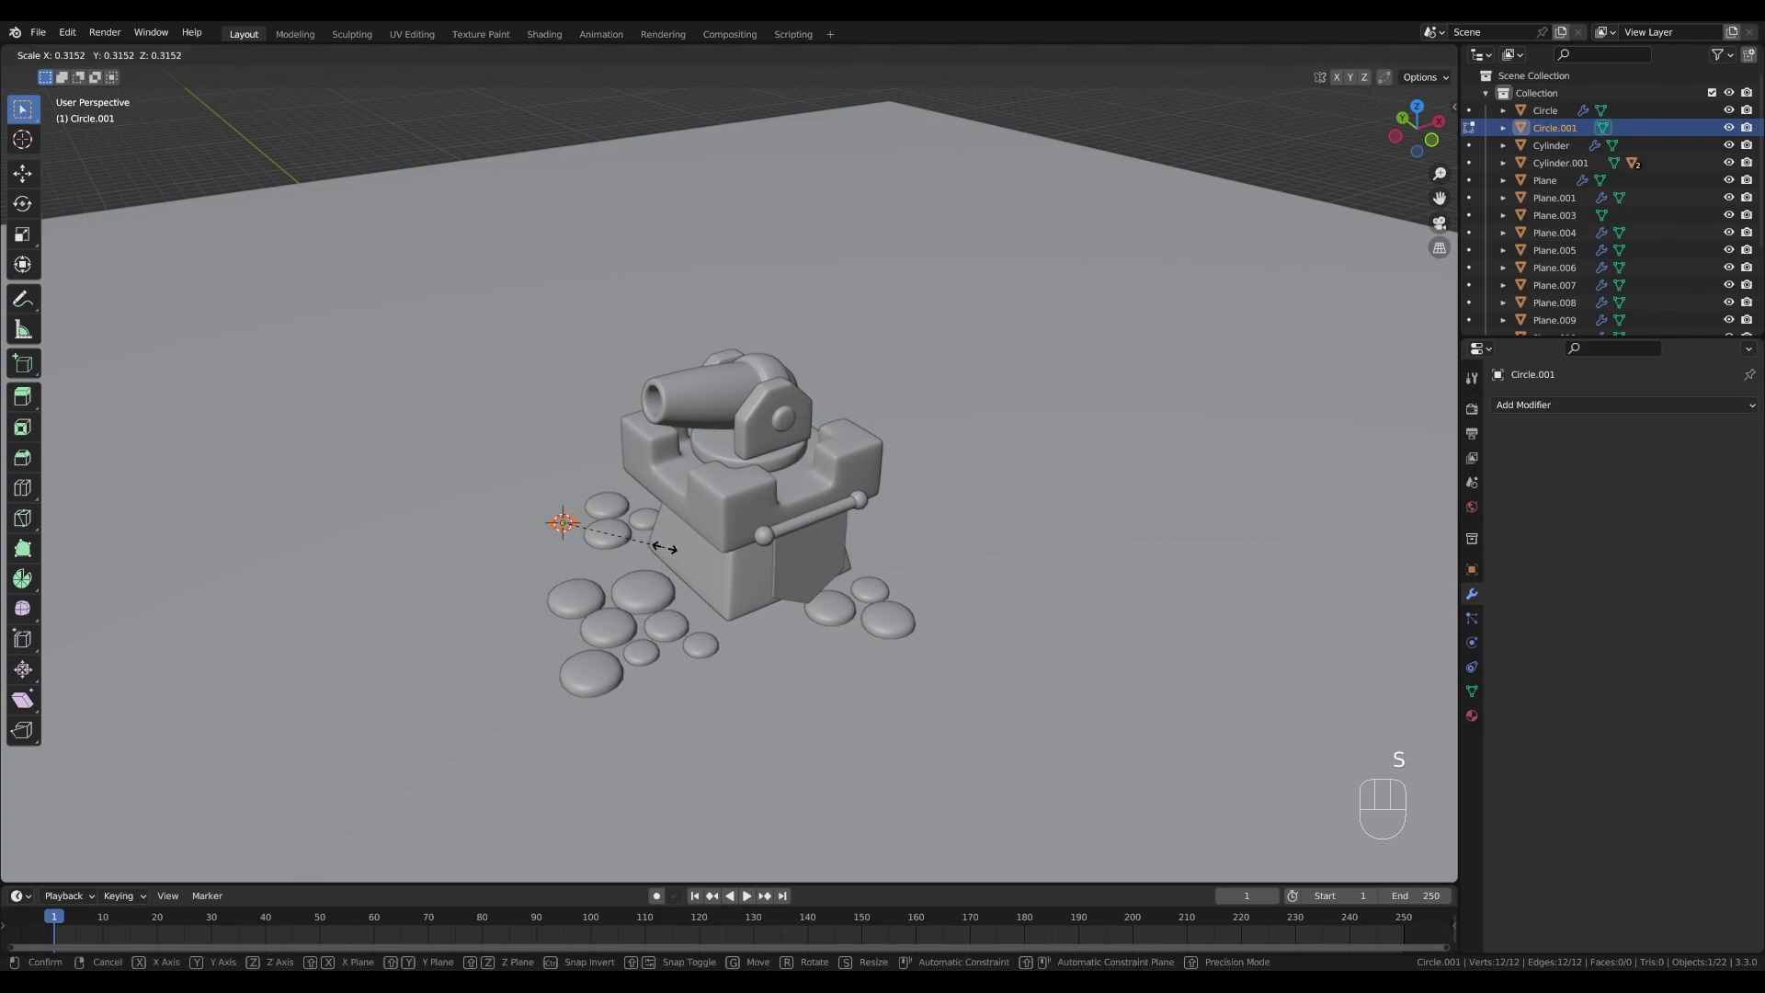
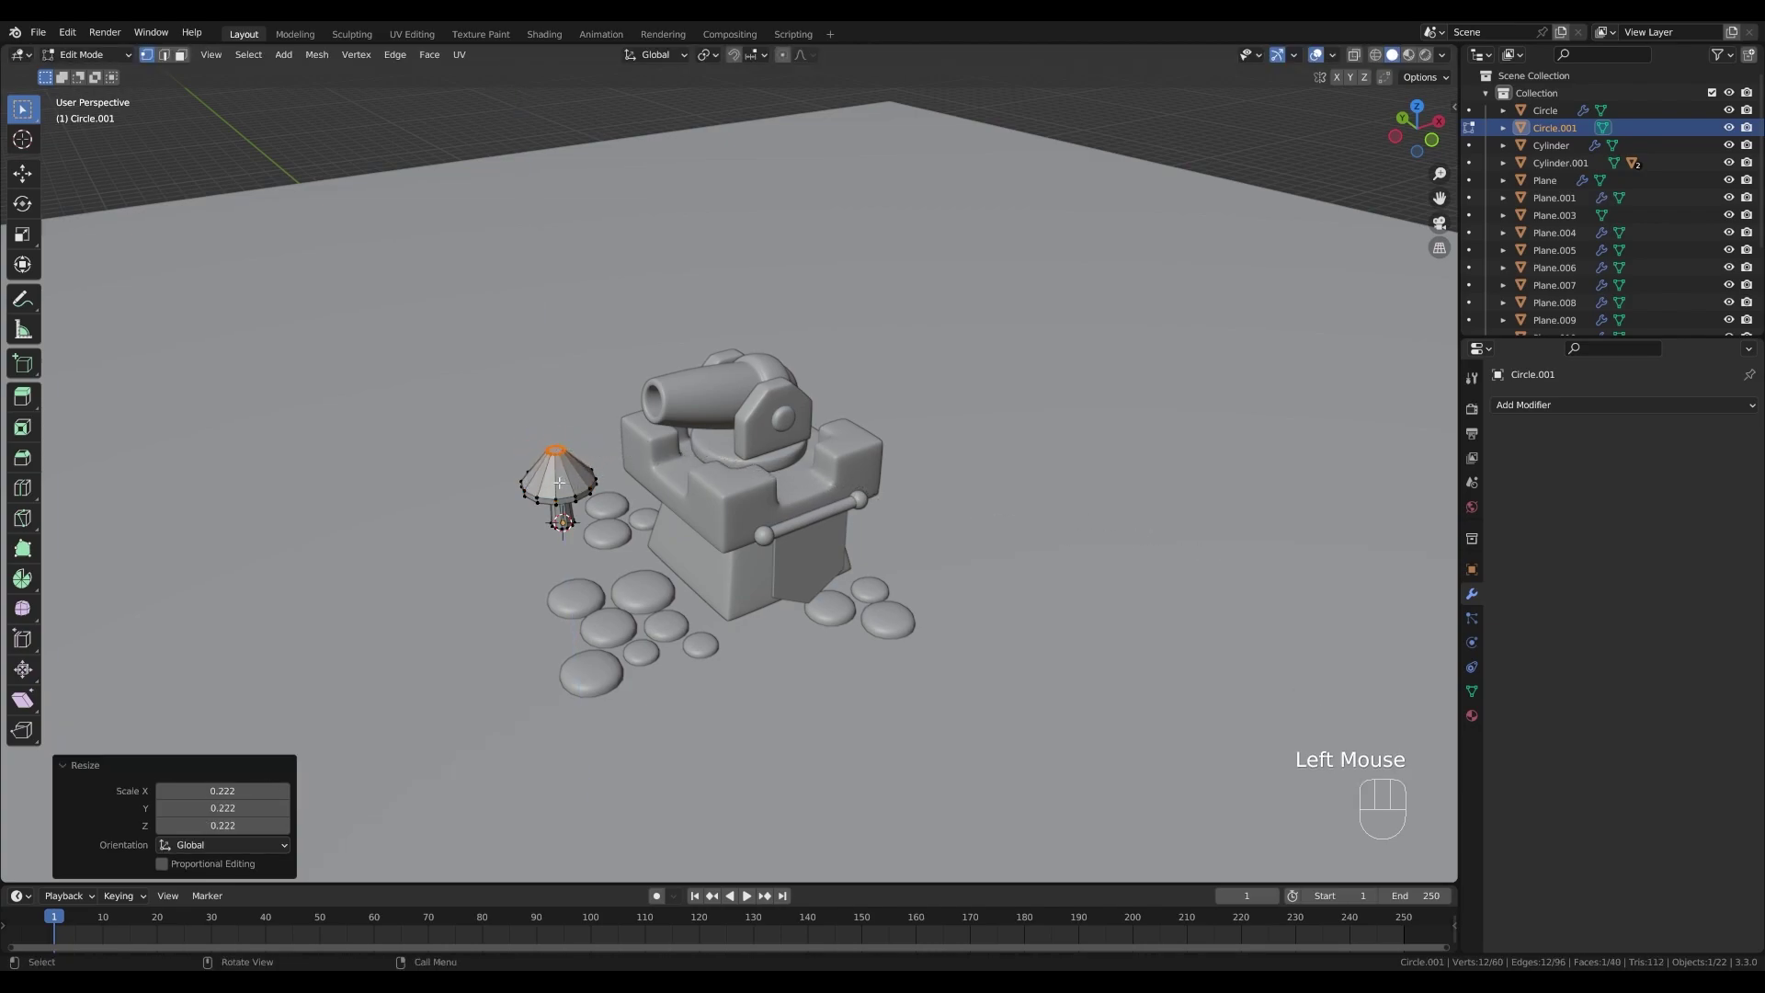
# - Duplicate and raise the tier into stacked cone tiers, then edge-slide the trunk loop
pyautogui.press('l')
pyautogui.press('shift+d')
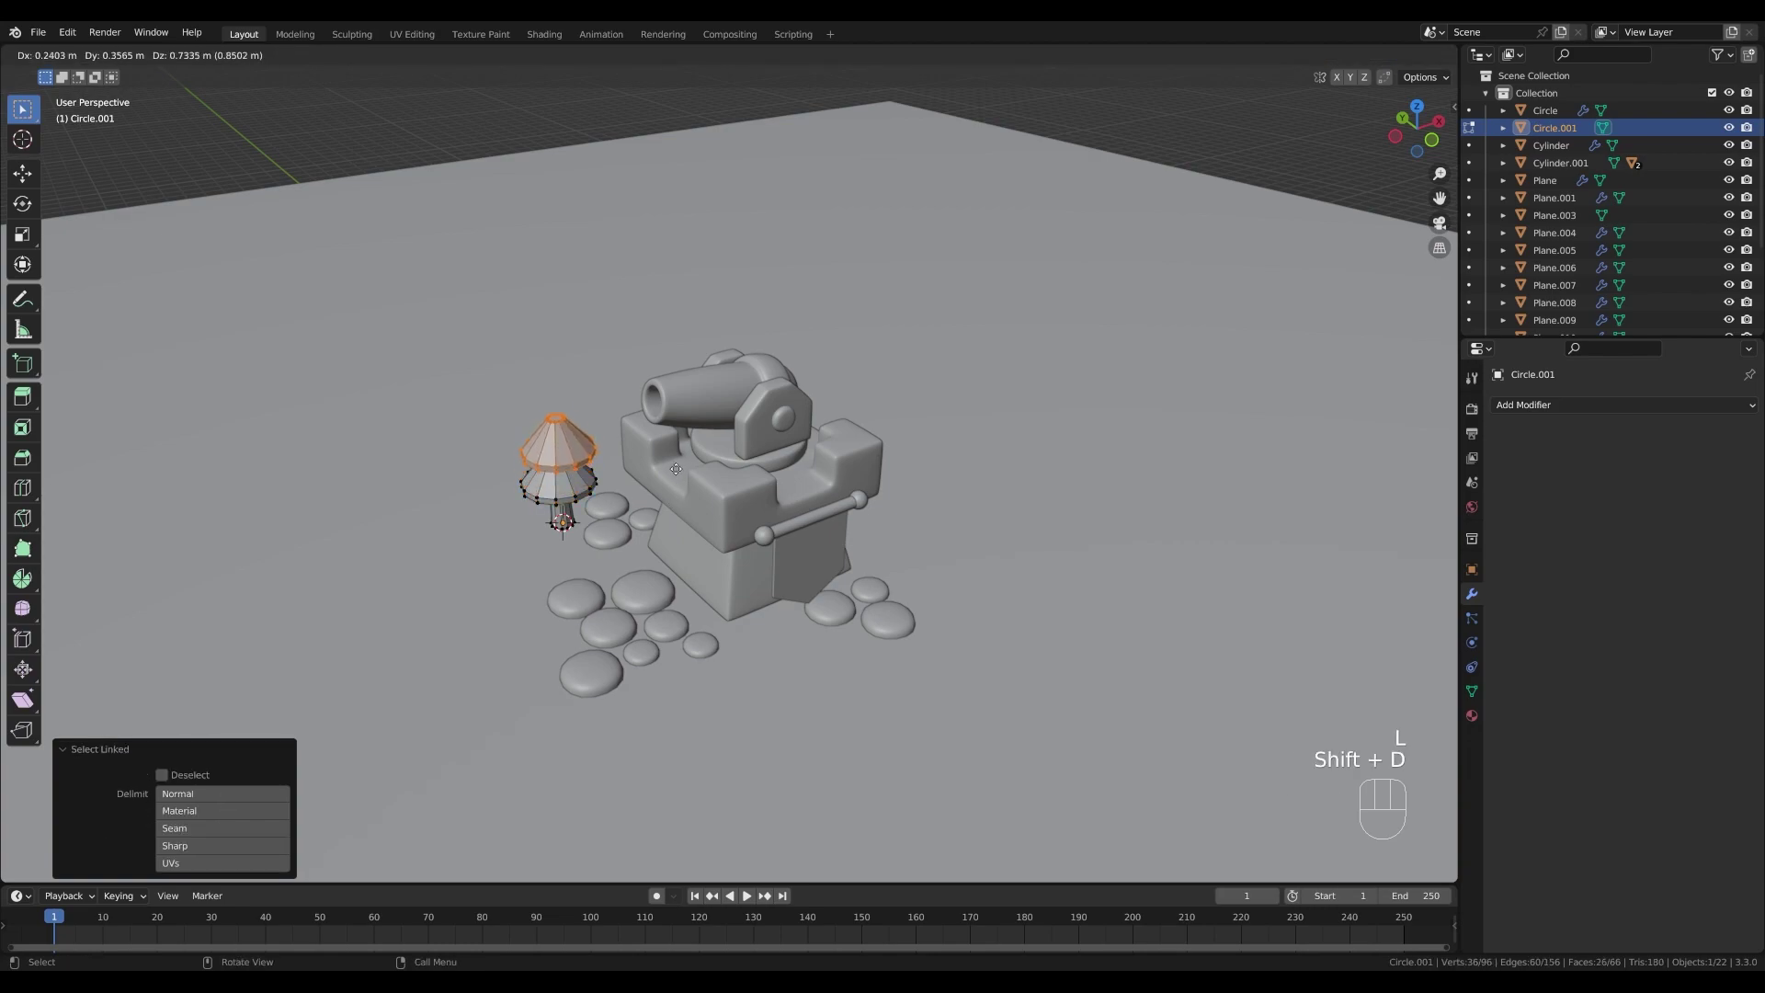
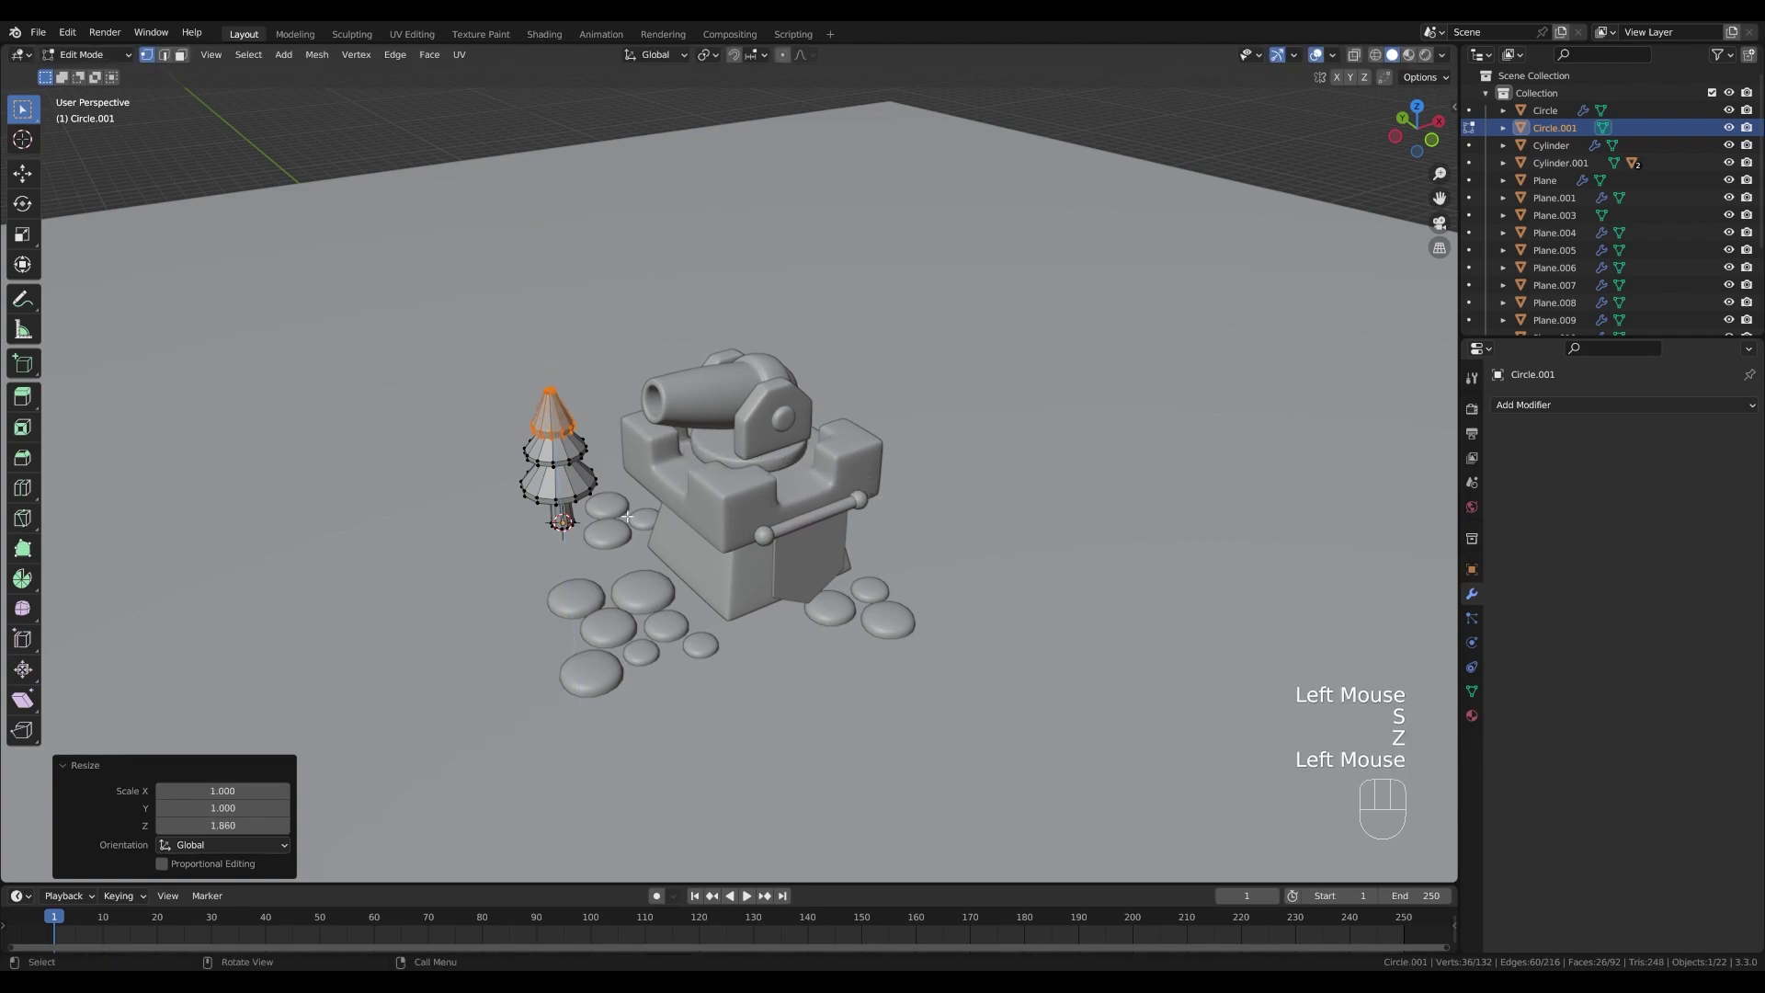
pyautogui.press('ctrl+r')
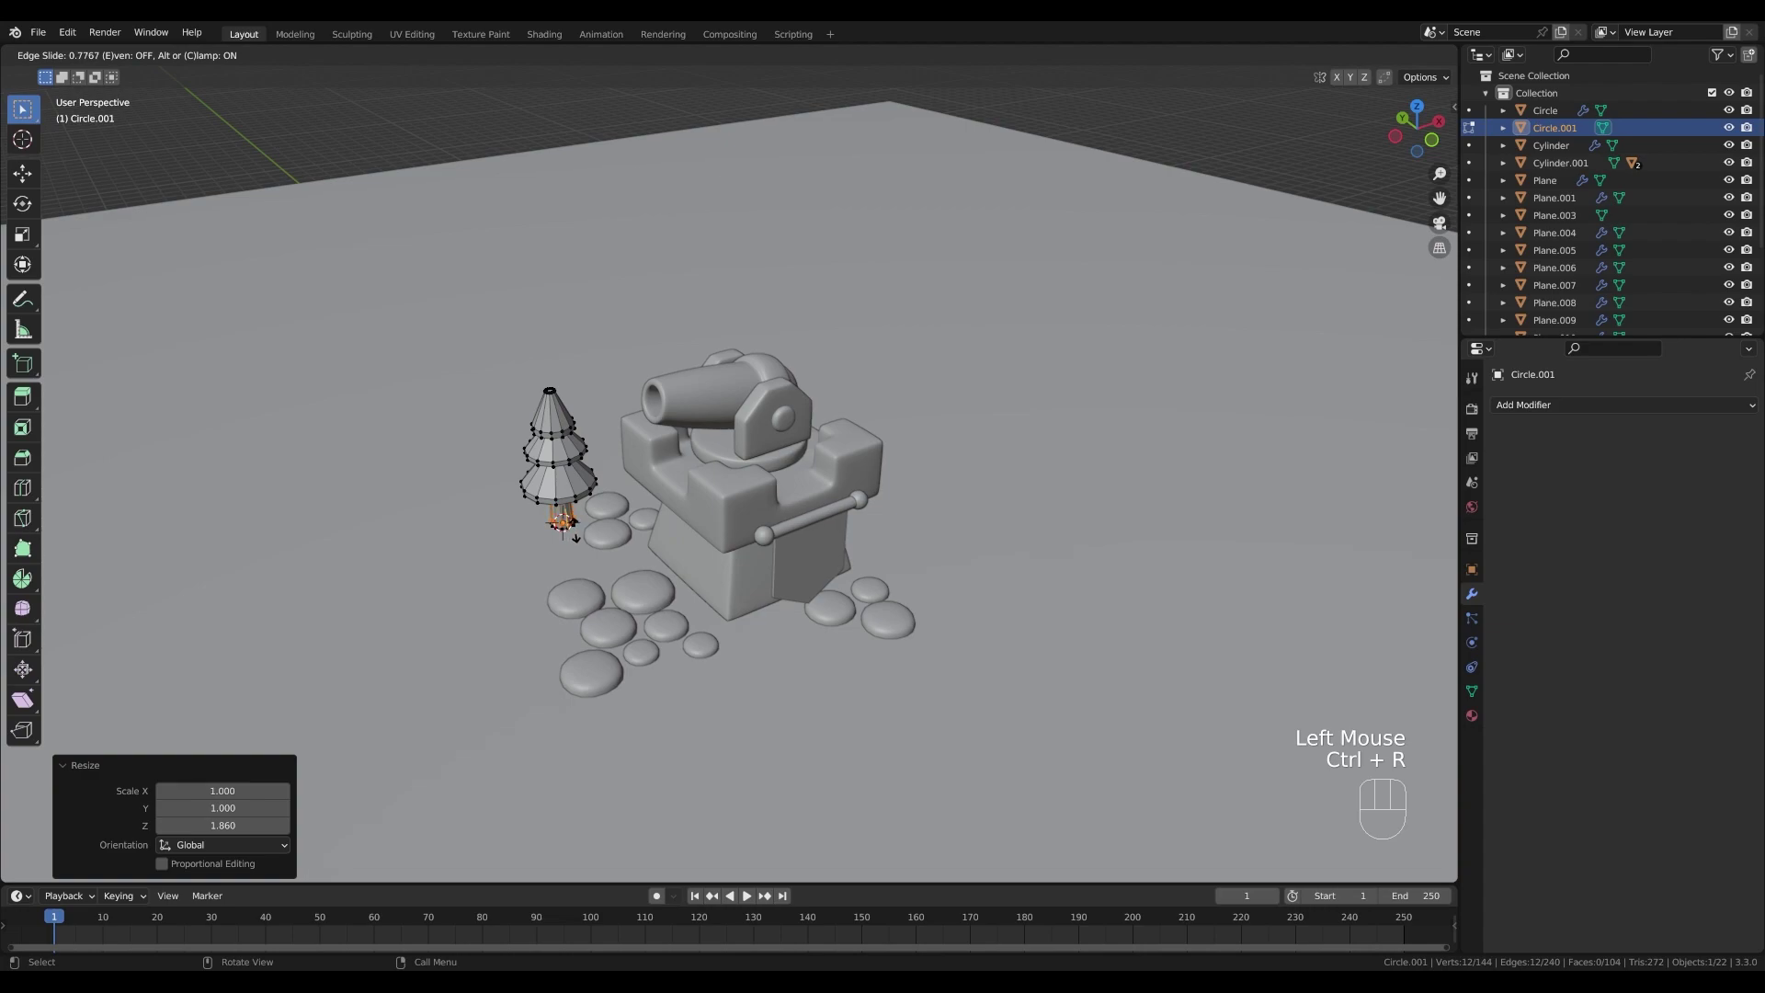
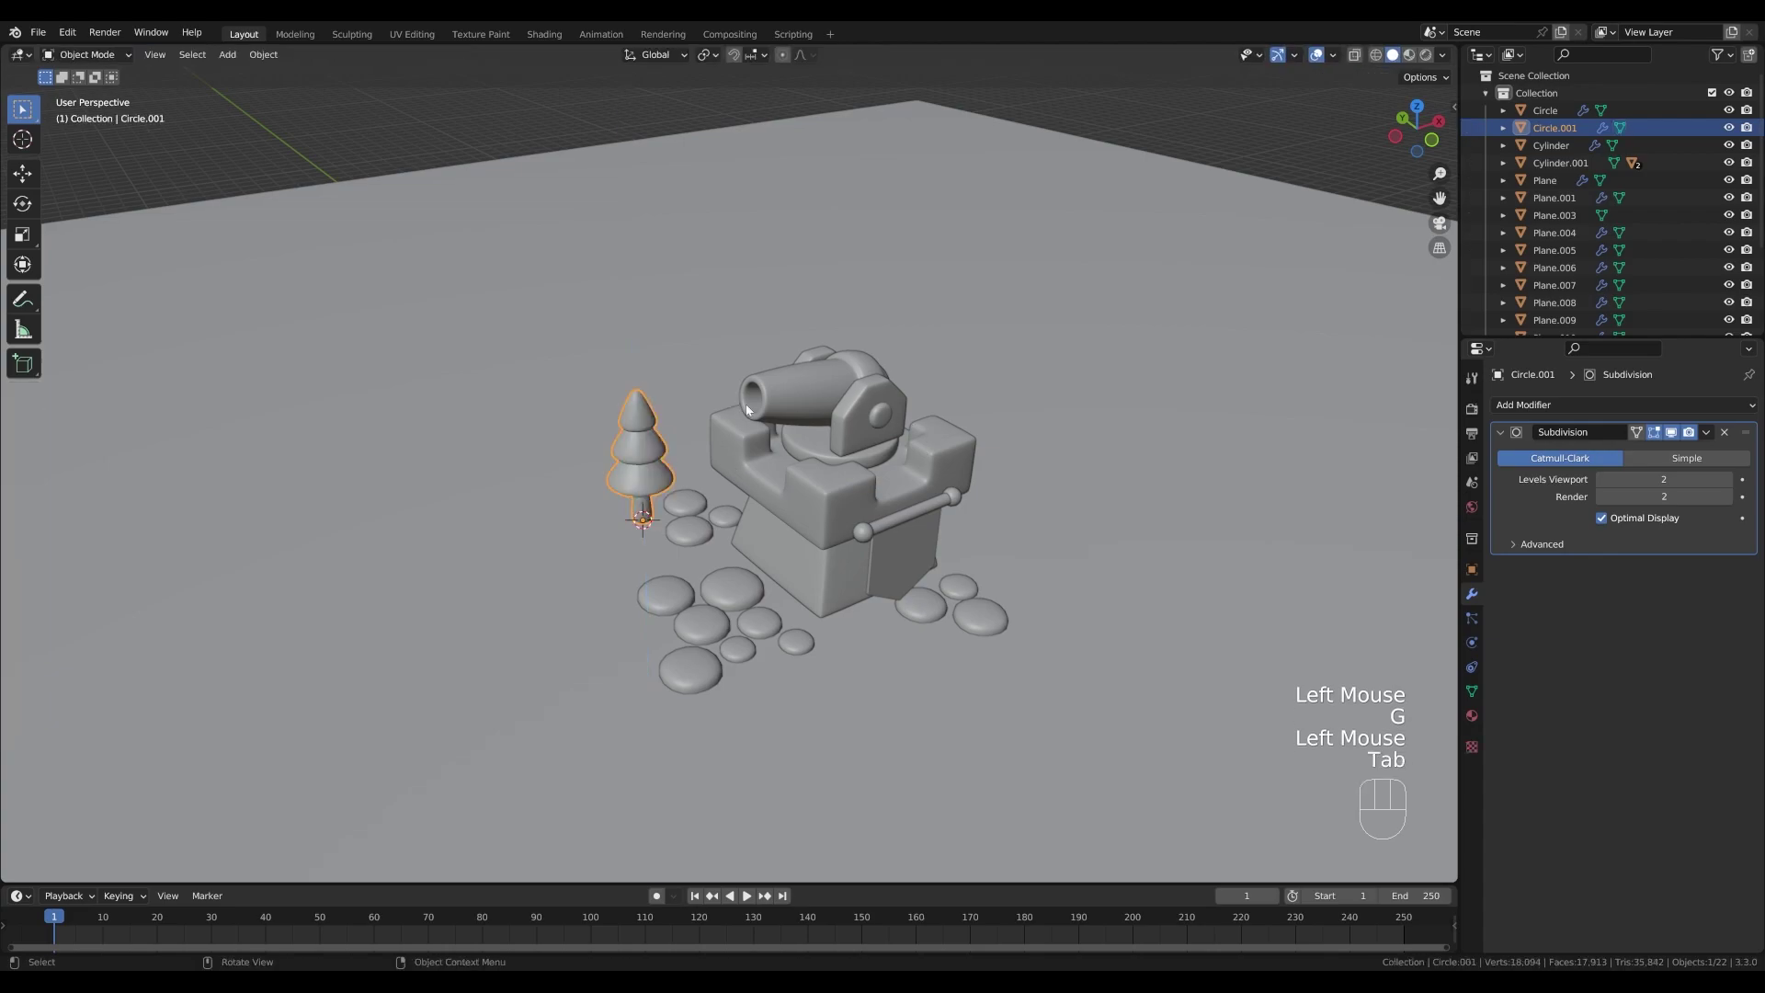
# - Enlarge the whole tree, then widen its geometry without changing its height
pyautogui.press('s')
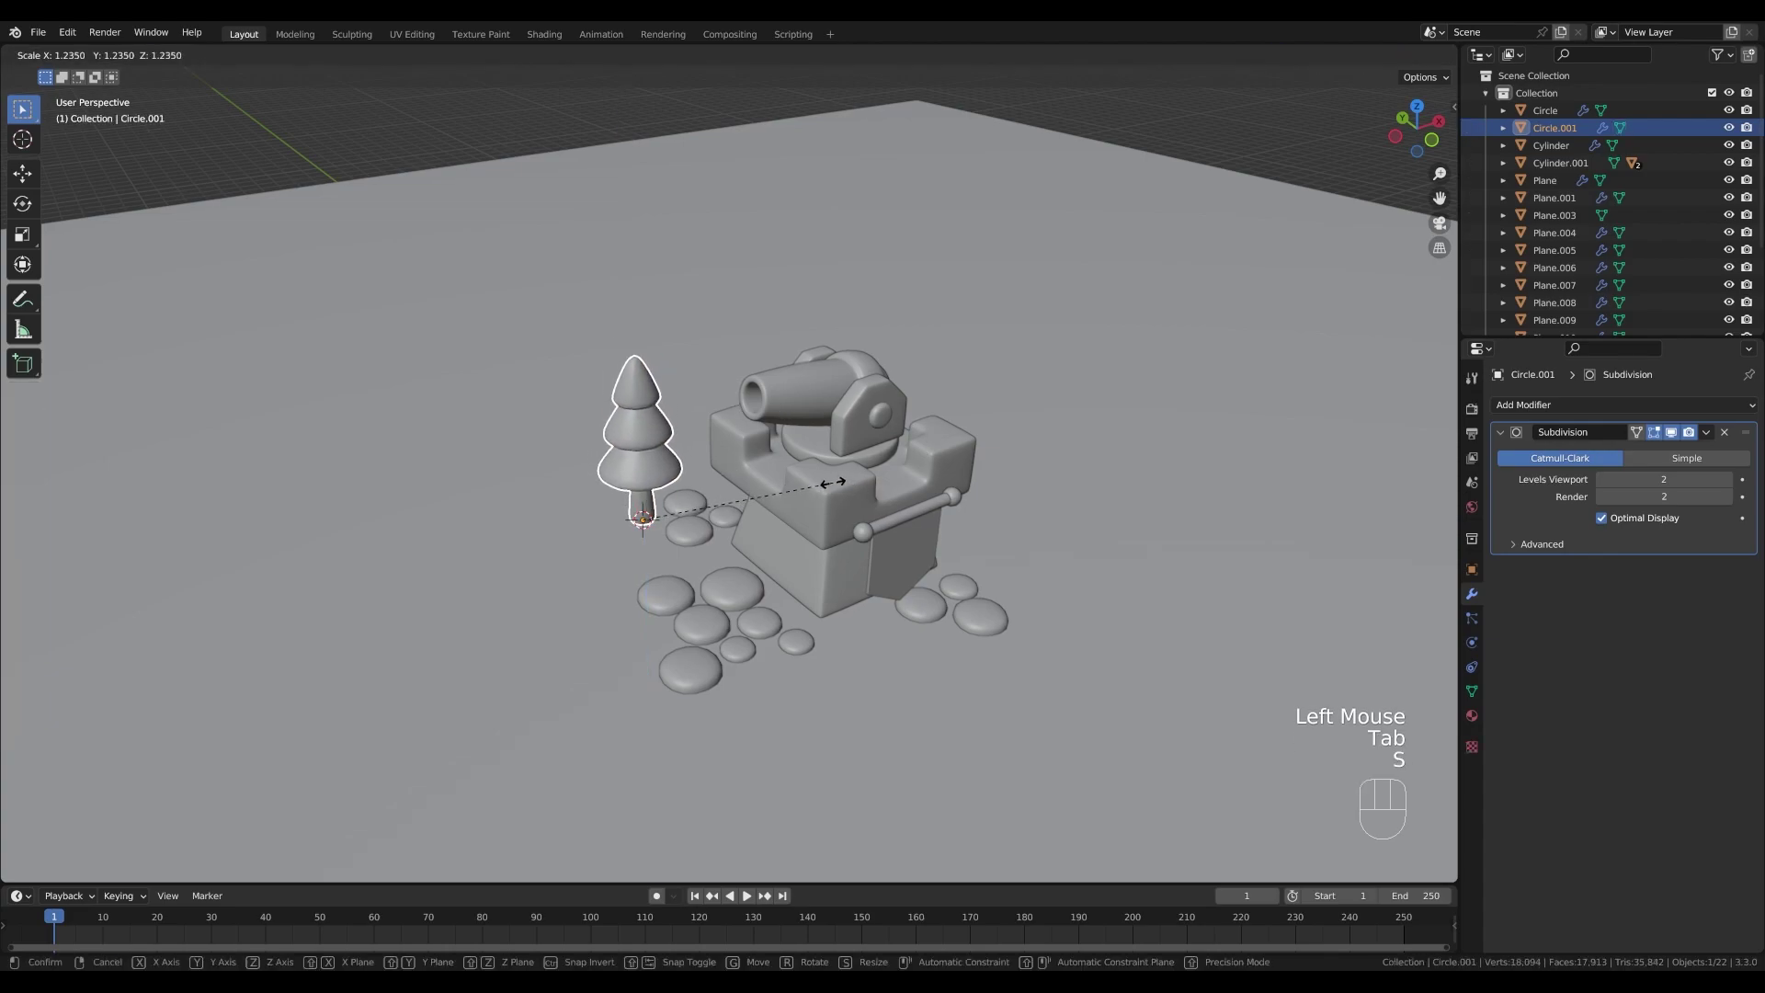
pyautogui.click(827, 486)
pyautogui.press('Tab')
pyautogui.press('a')
pyautogui.press('s')
pyautogui.press('shift+z')
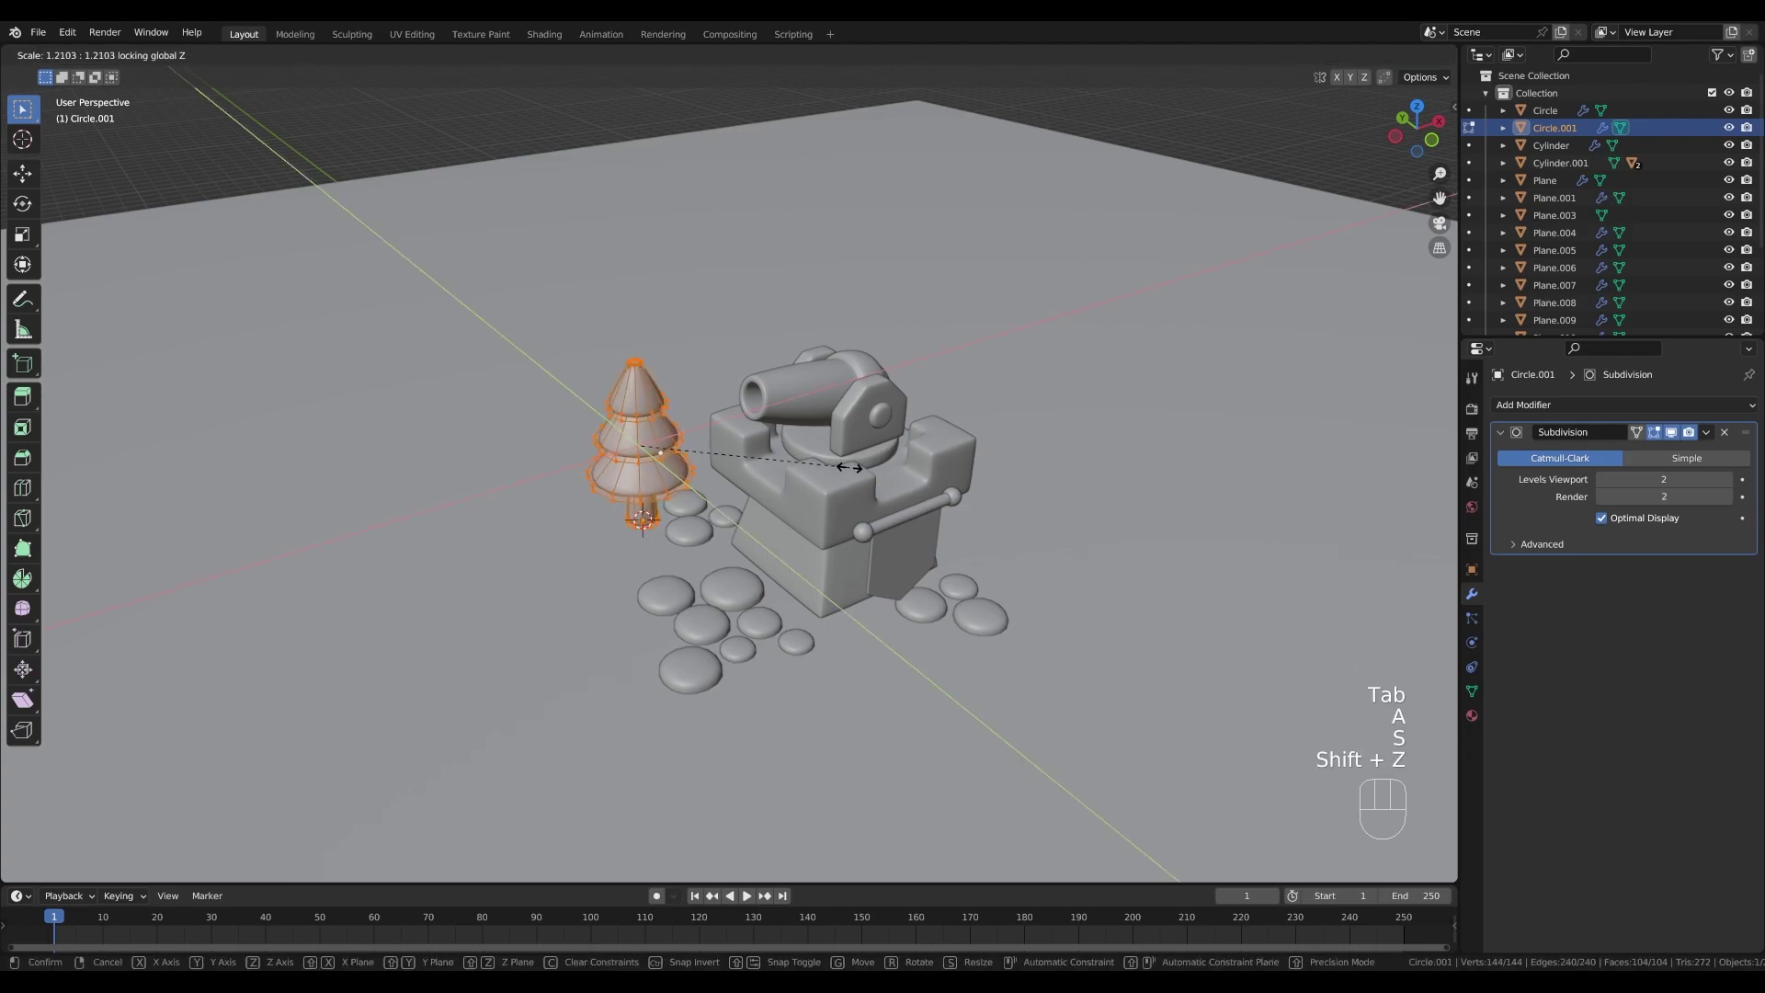
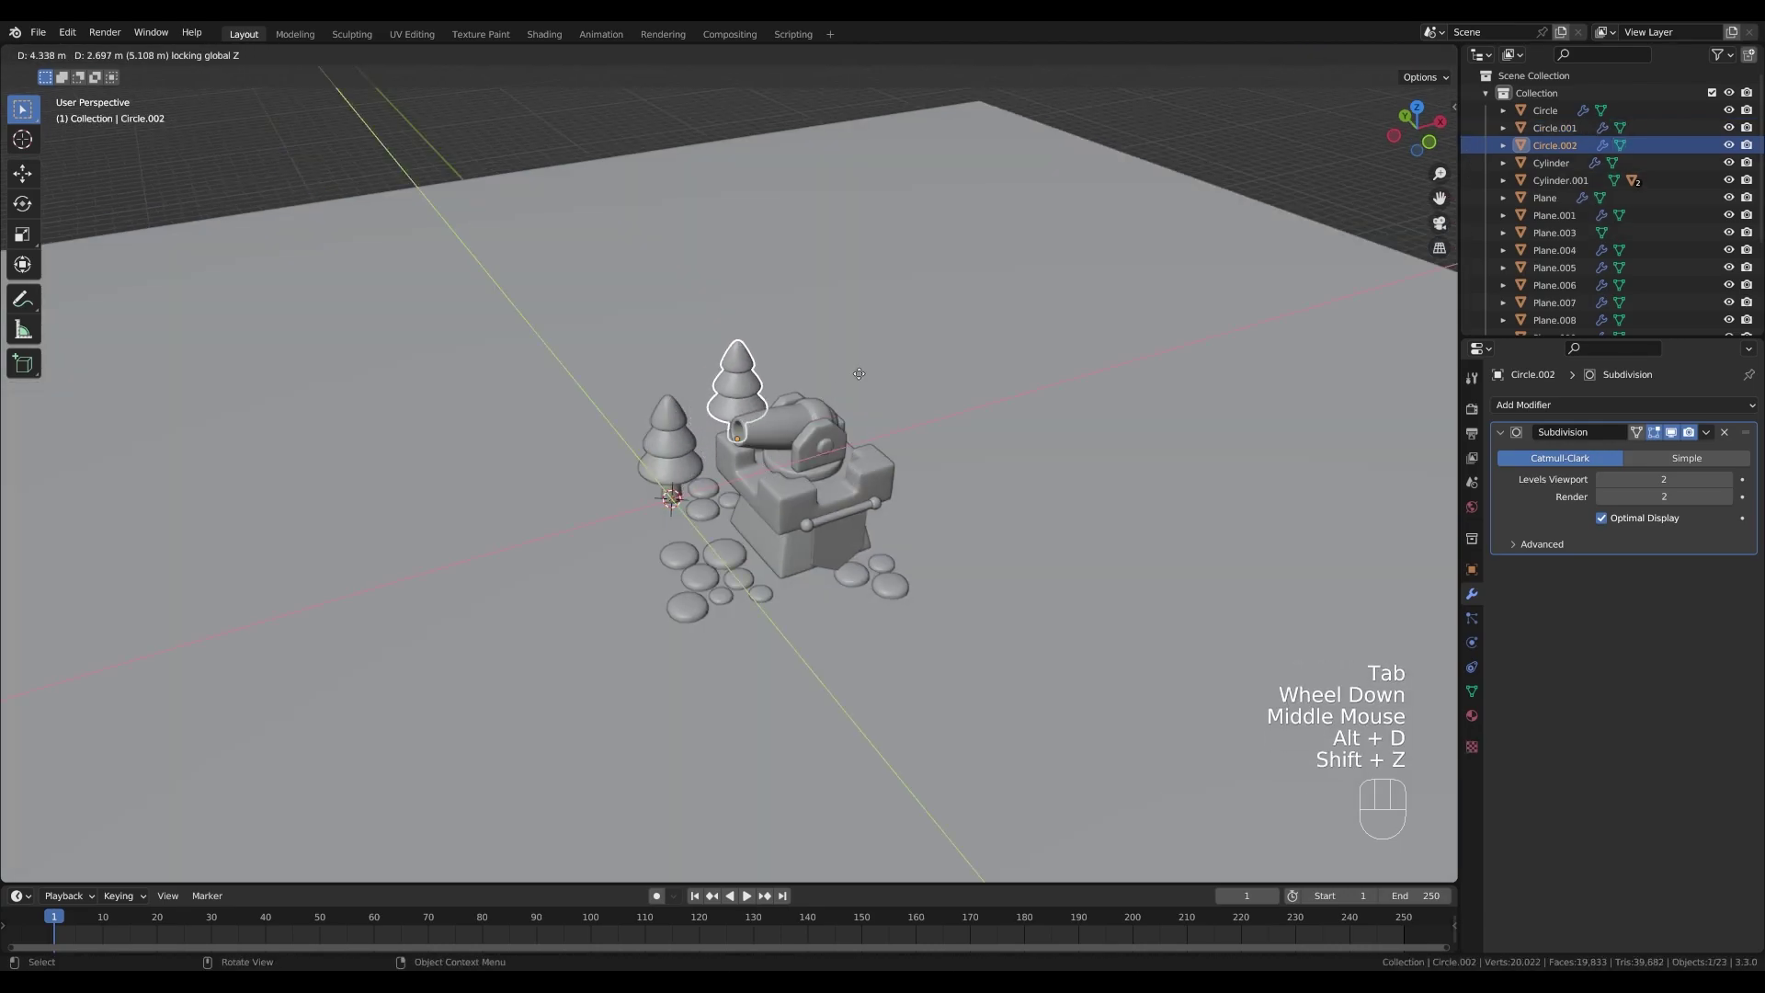
# - Place linked tree copies behind and right of the tower, then add a camera
pyautogui.click(862, 375)
pyautogui.press('alt+d')
pyautogui.press('shift+z')
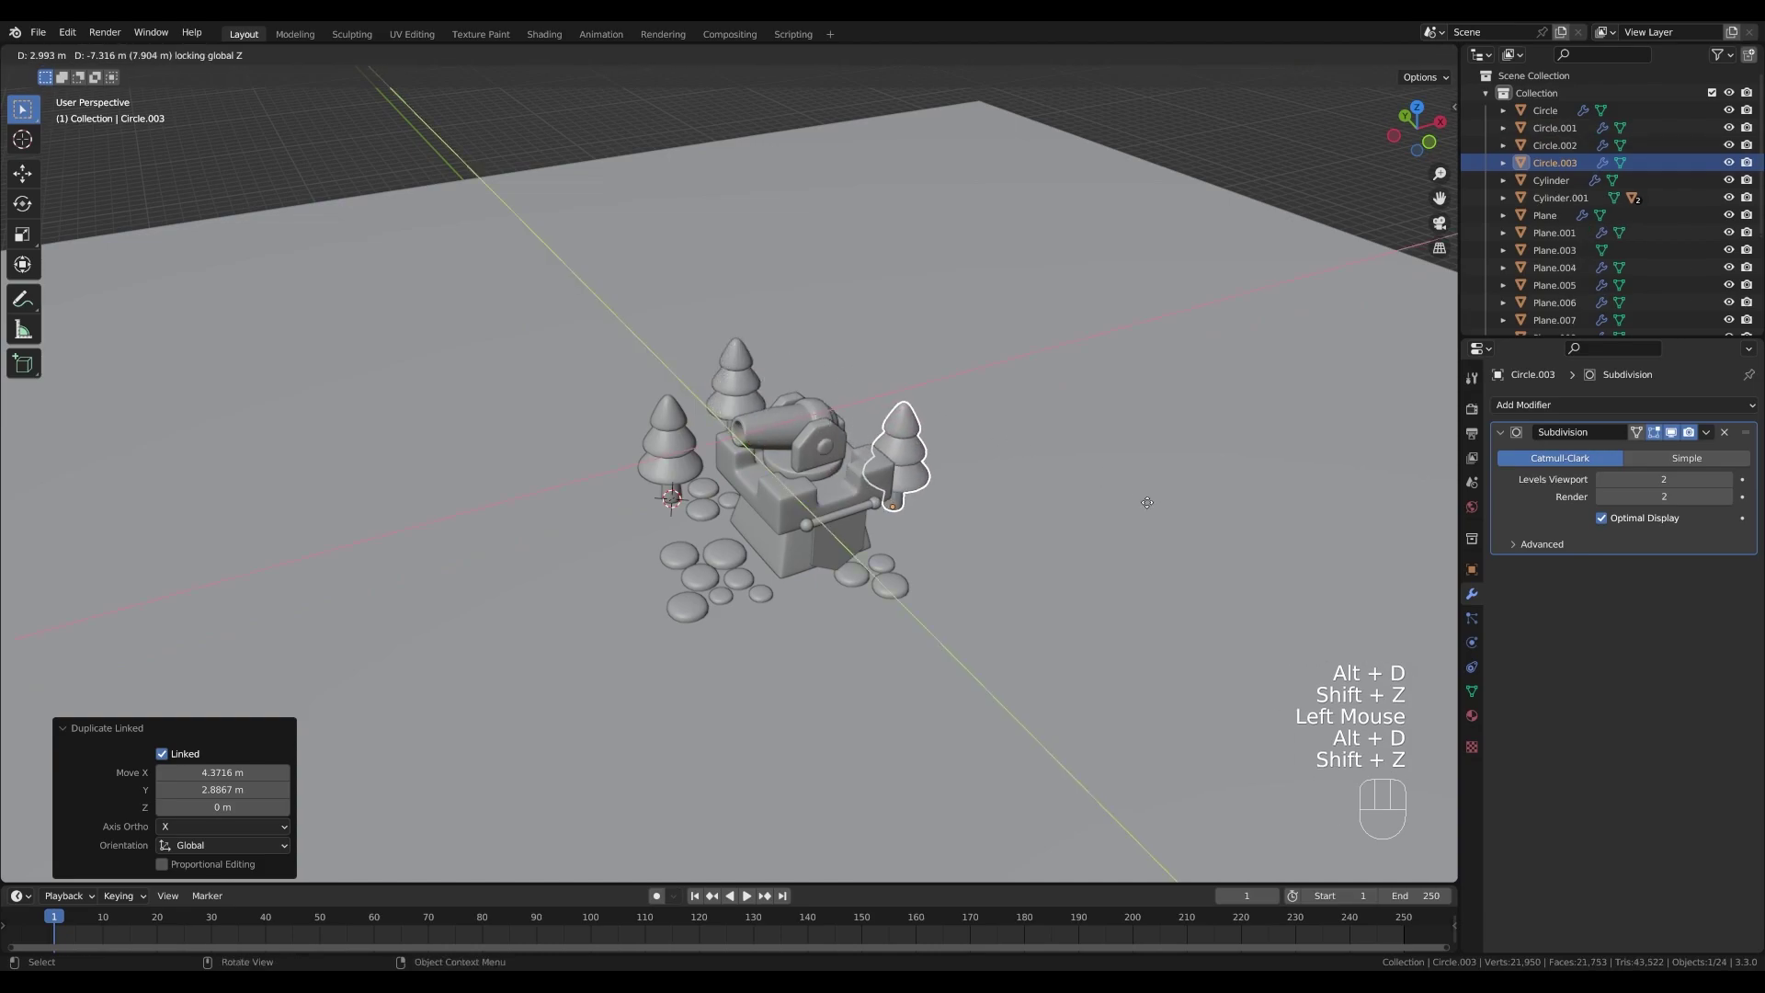
pyautogui.click(1147, 507)
pyautogui.moveTo(1070, 503); pyautogui.dragTo(1078, 500)
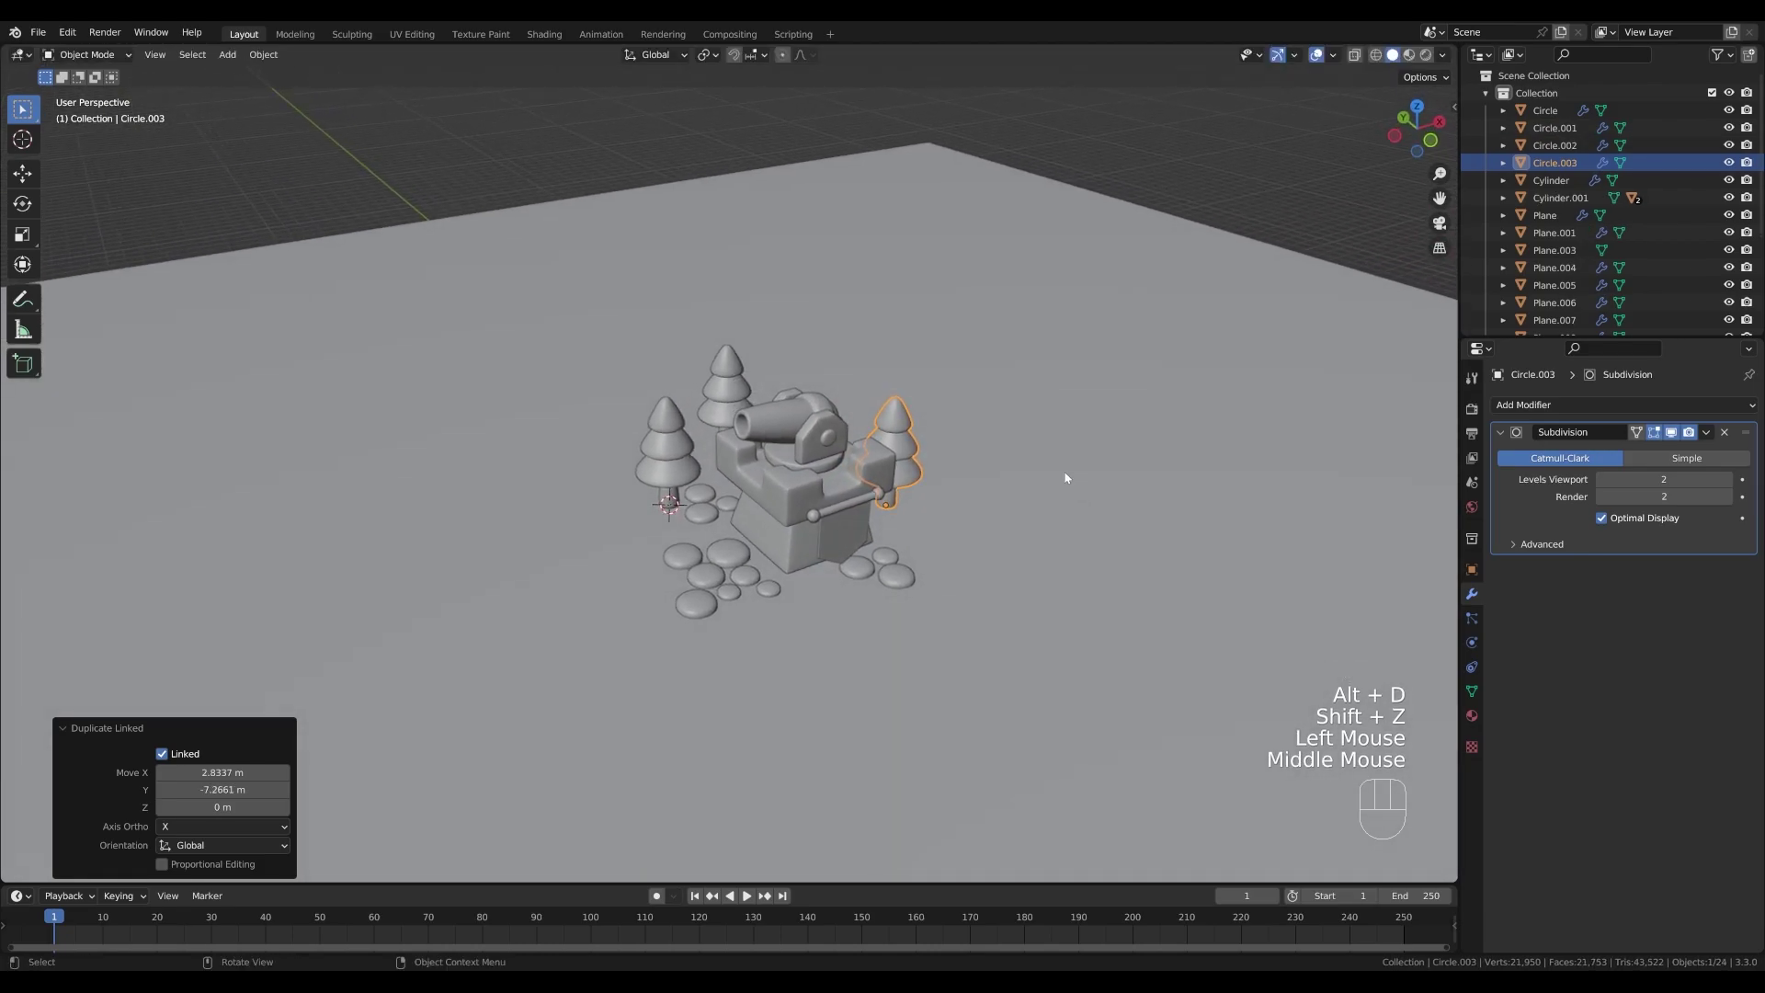
pyautogui.moveTo(1073, 440); pyautogui.dragTo(1003, 441)
pyautogui.middleClick(1012, 441)
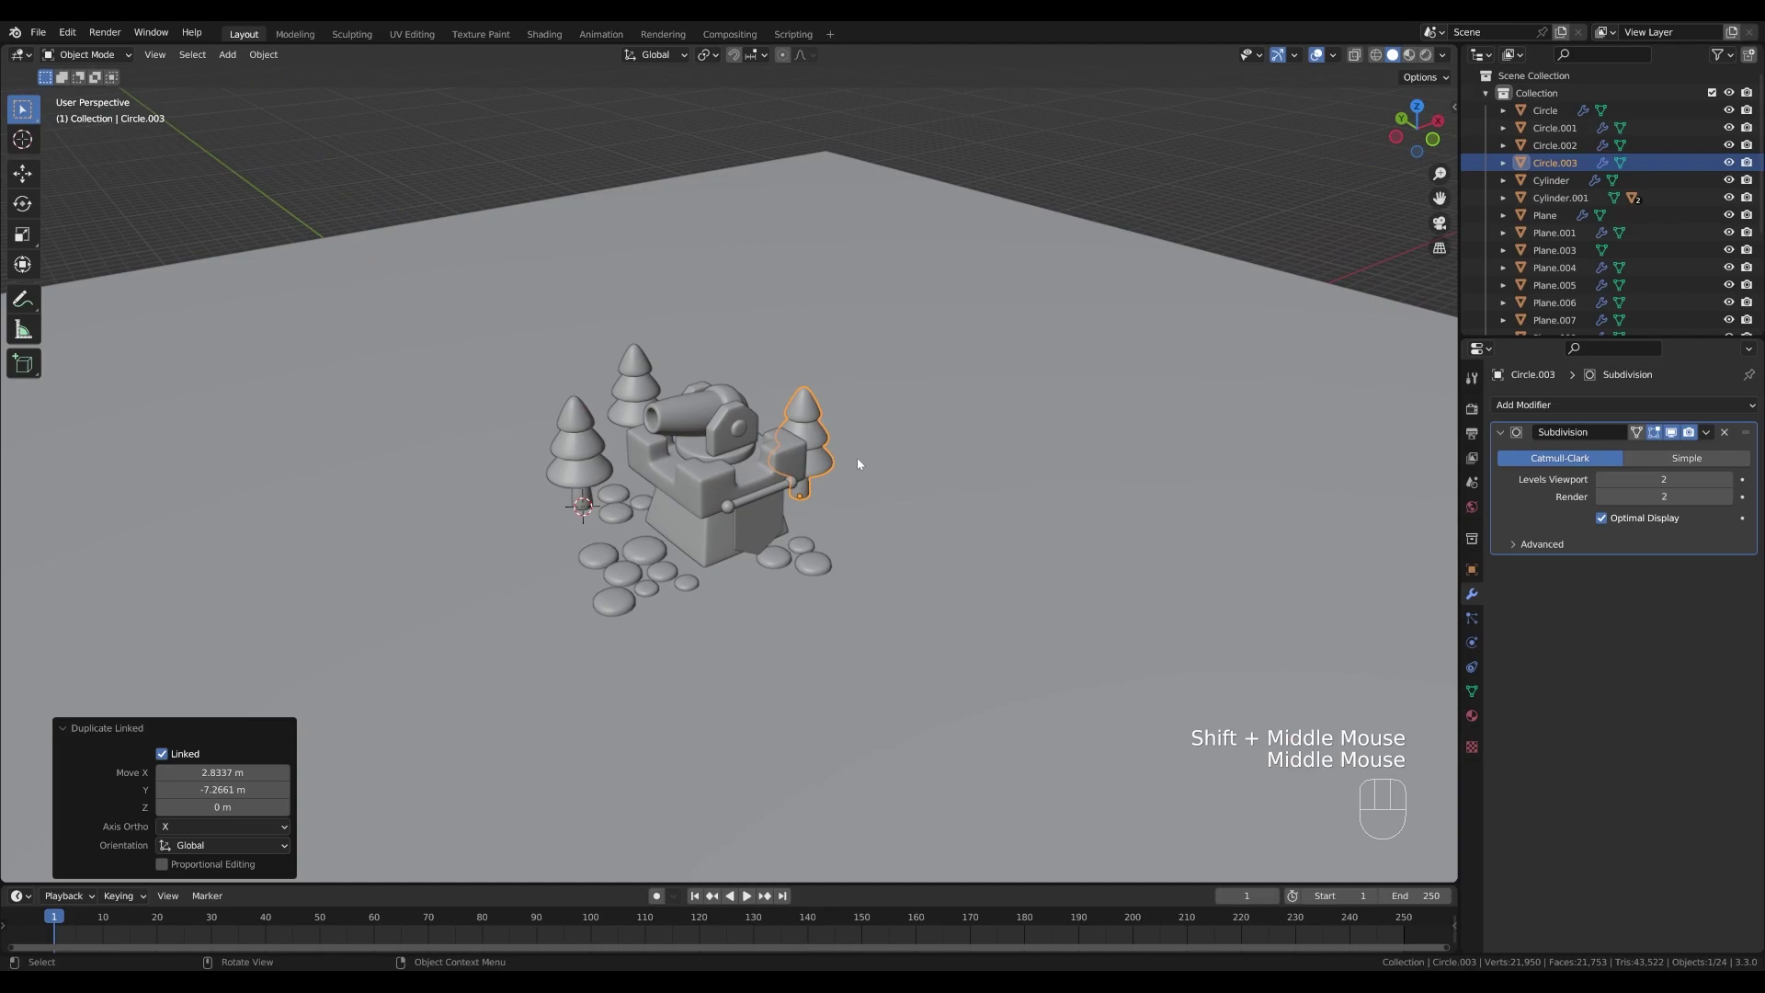
pyautogui.press('shift+a')
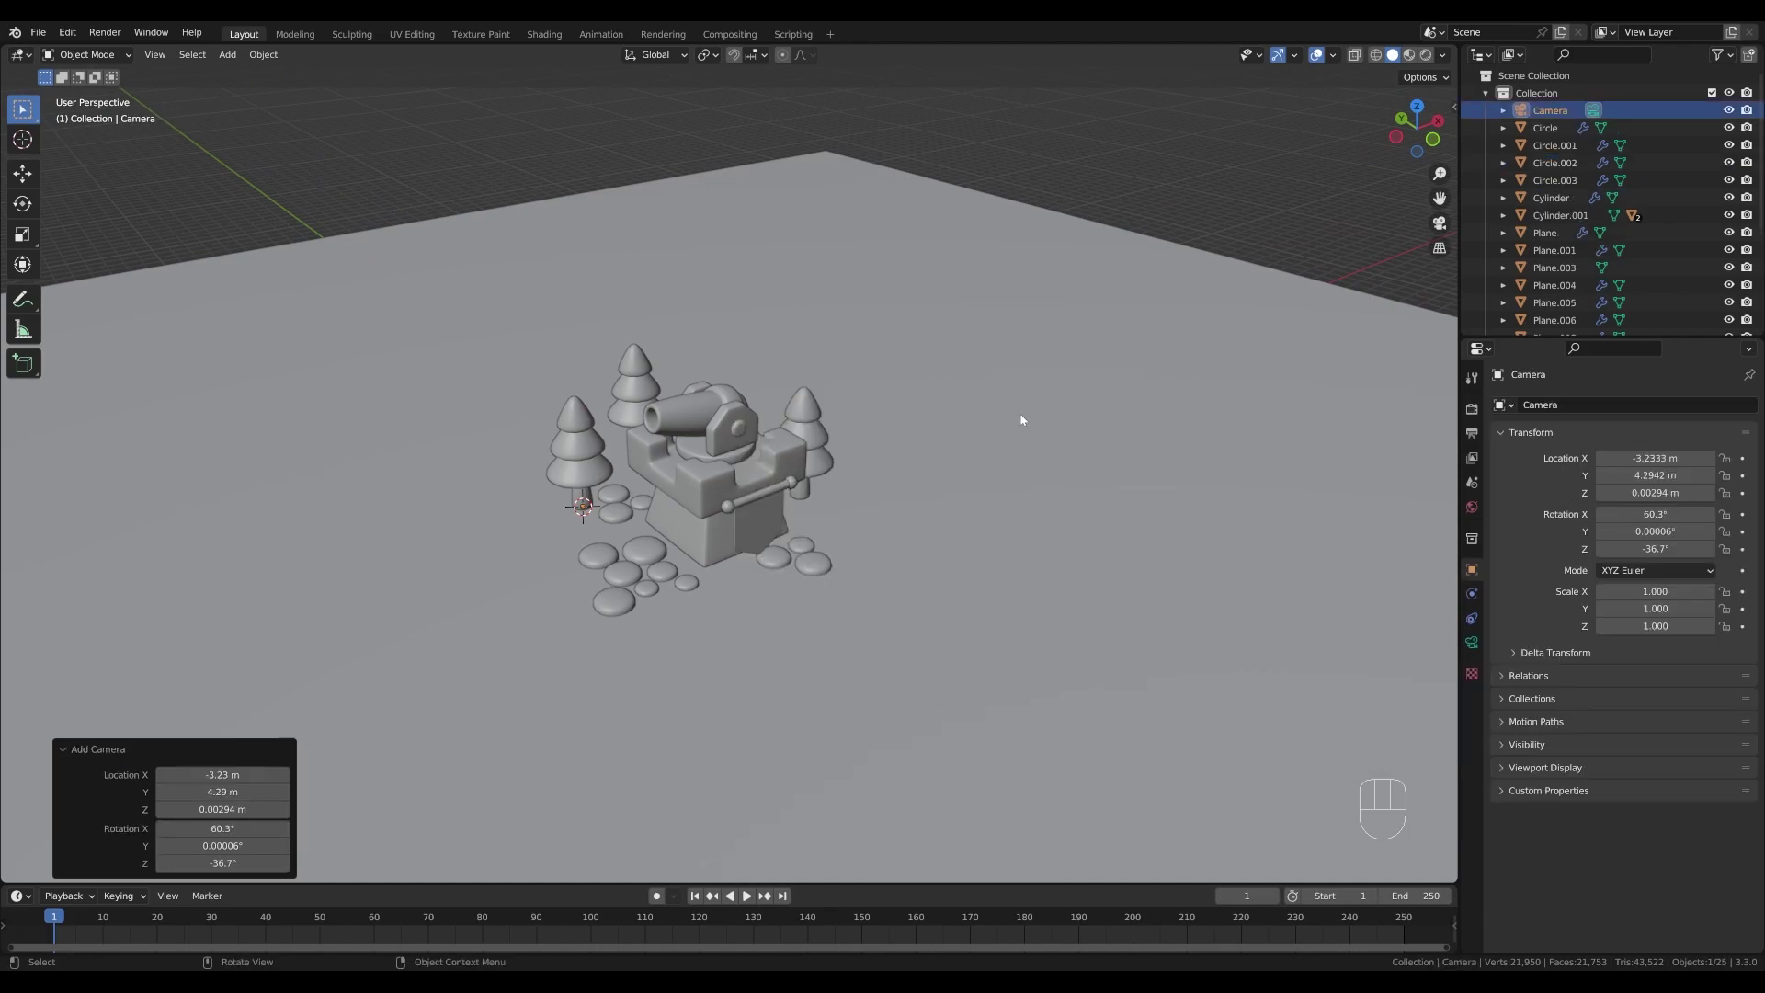
# - Orbit to a framing angle and align the camera to the current view
pyautogui.middleClick(915, 457)
pyautogui.middleClick(916, 451)
pyautogui.middleClick(931, 473)
pyautogui.middleClick(895, 499)
pyautogui.scroll(3)
pyautogui.middleClick(915, 499)
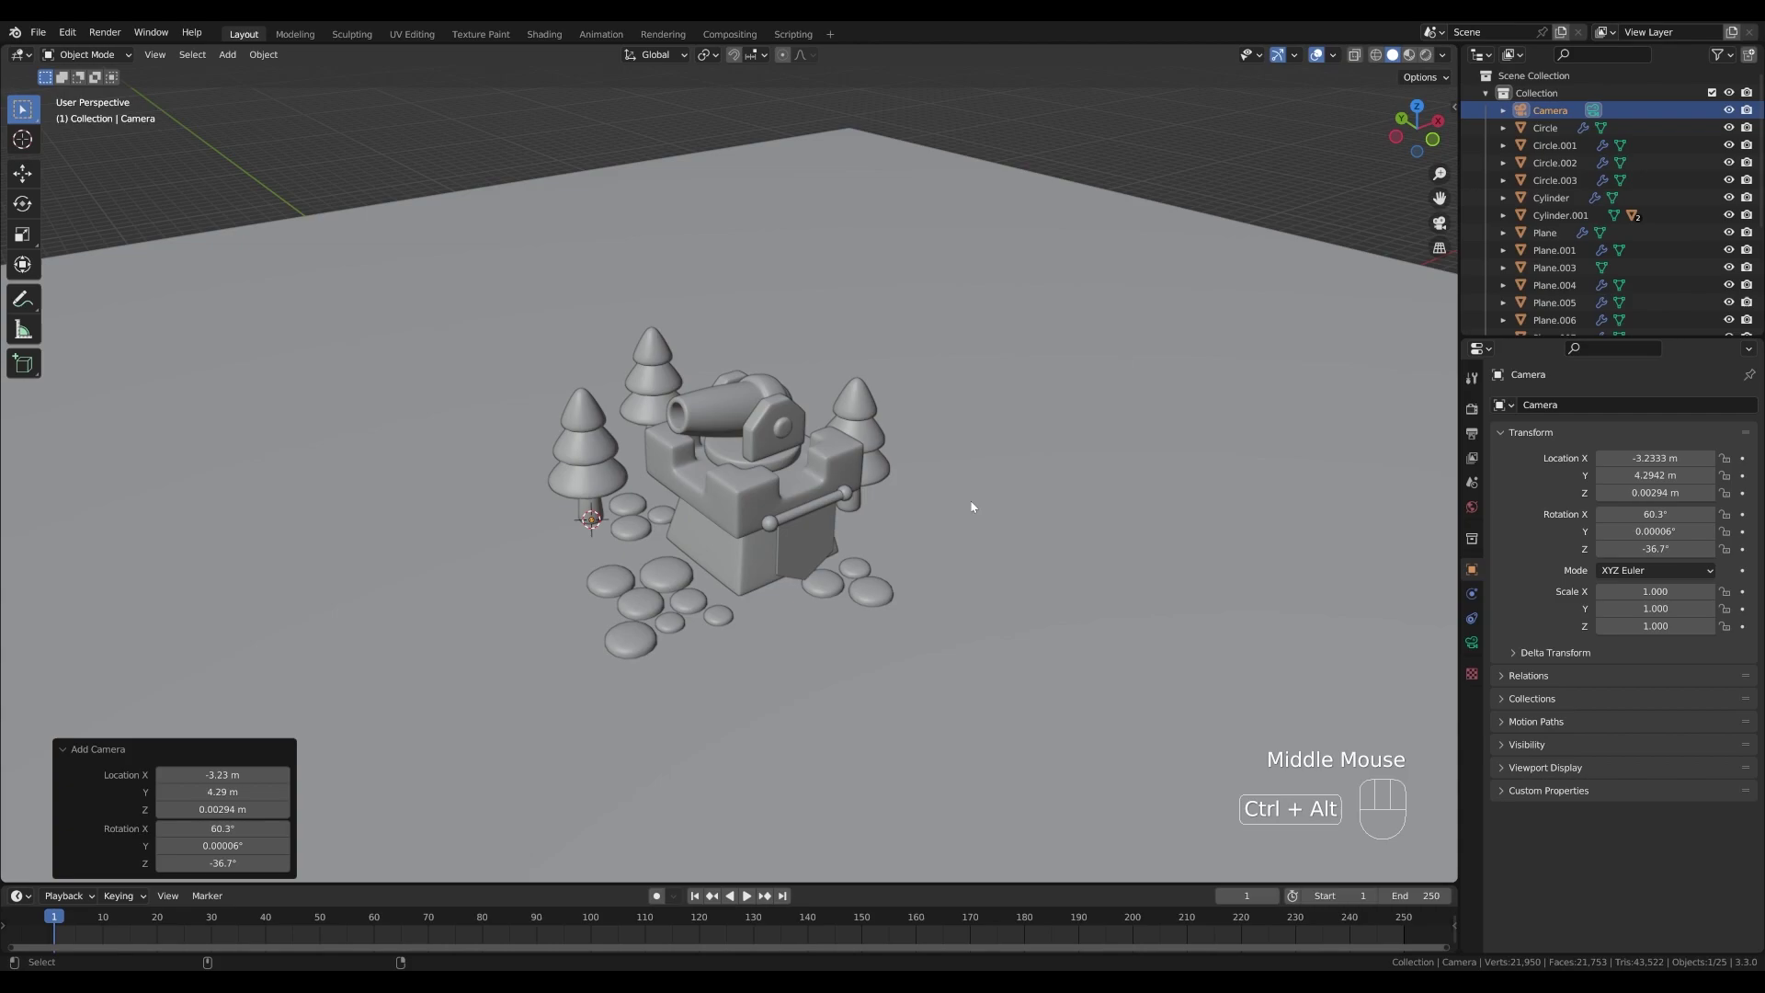
pyautogui.press('ctrl+alt+KP_0')
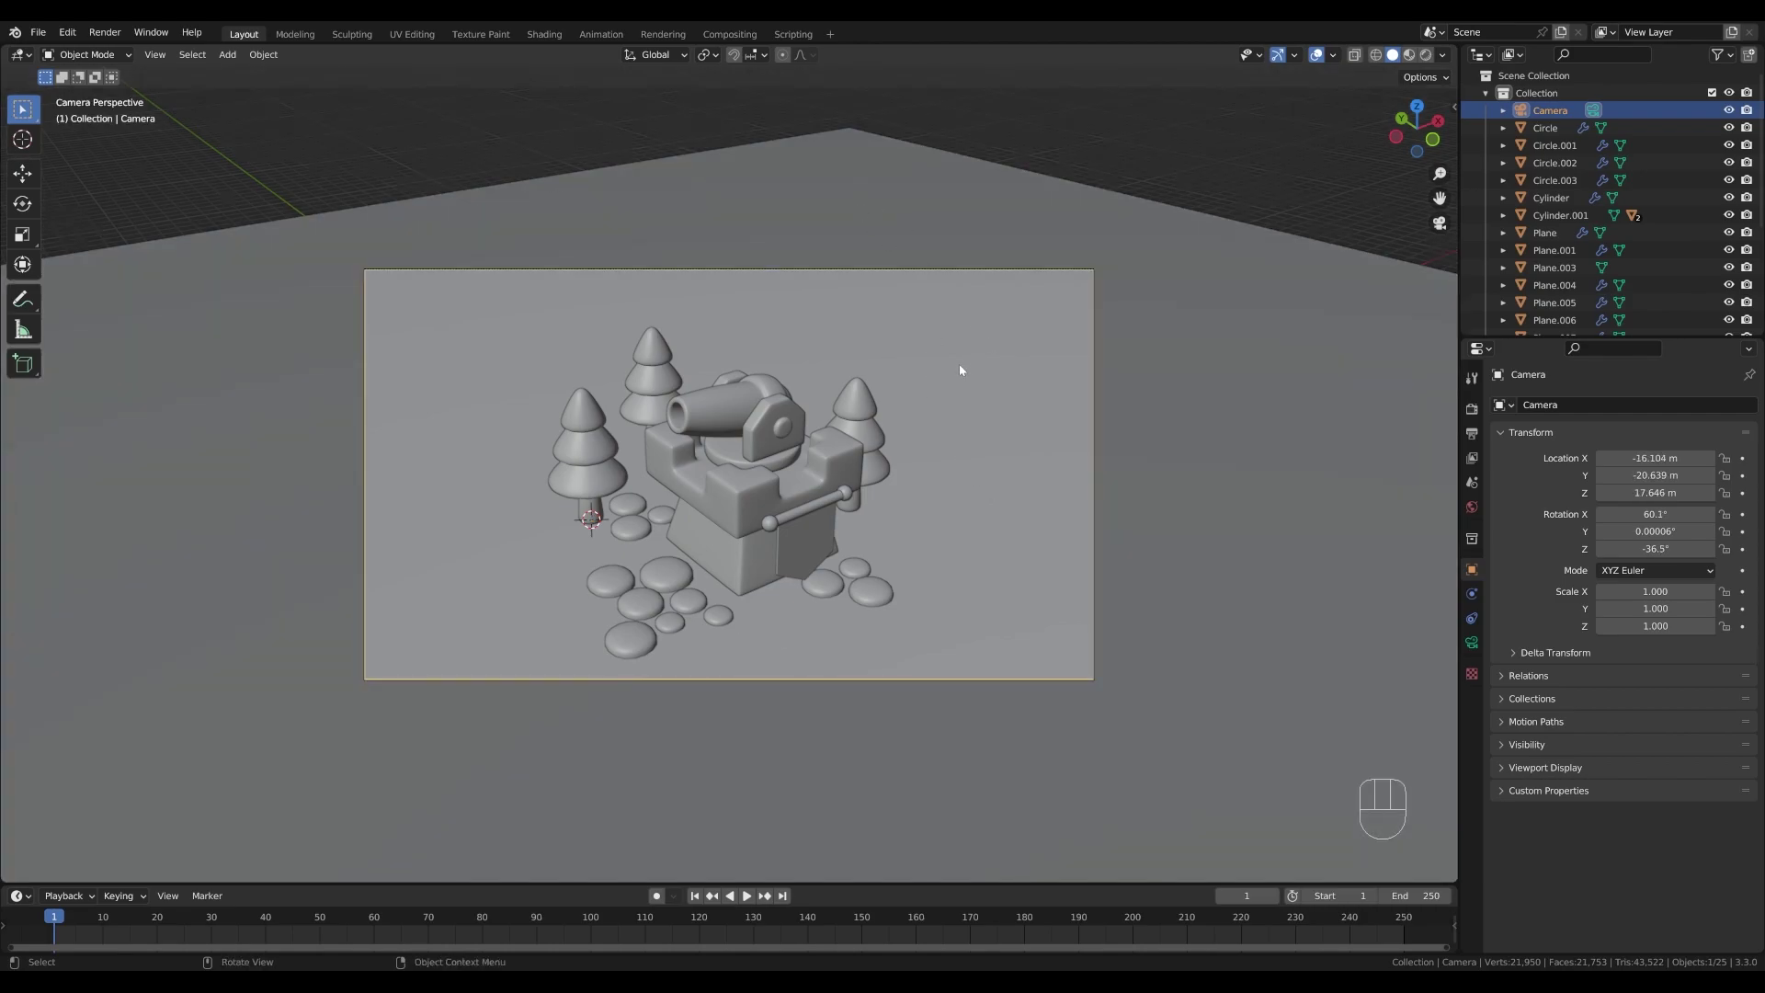
# - Dolly the camera back along its local Z so the tower, trees and pebbles fit the shot
pyautogui.press('g')
pyautogui.press('z')
pyautogui.press('z')
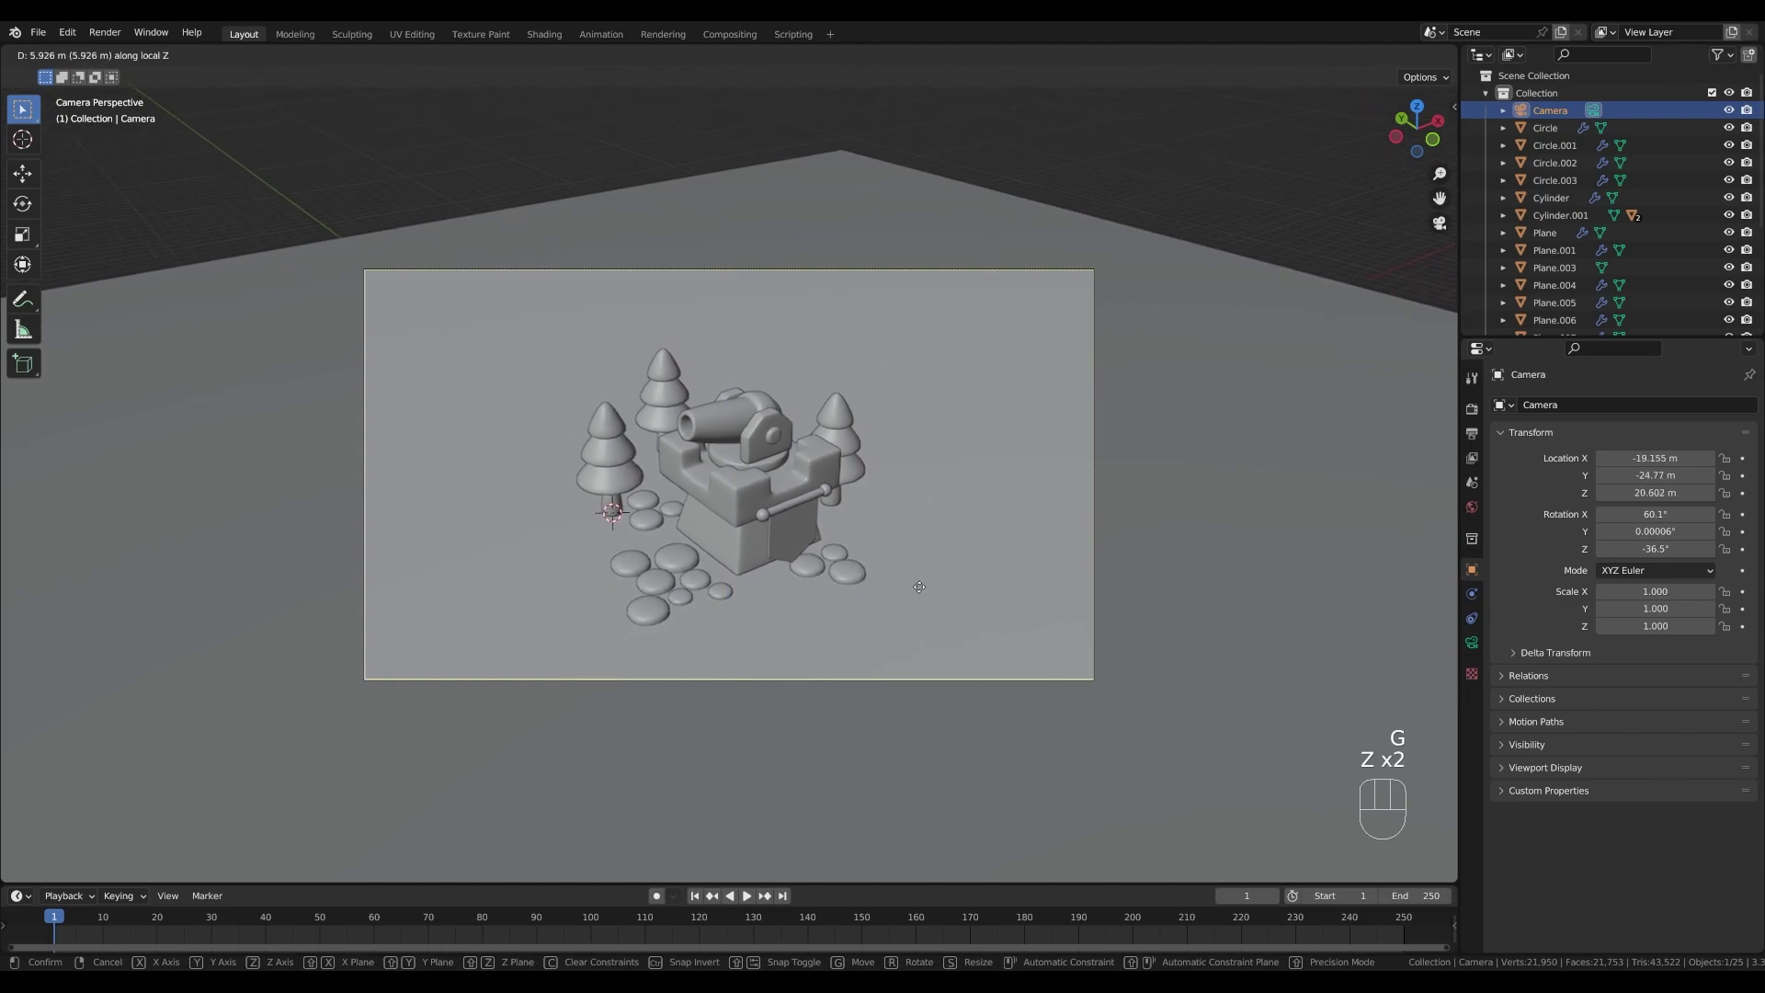
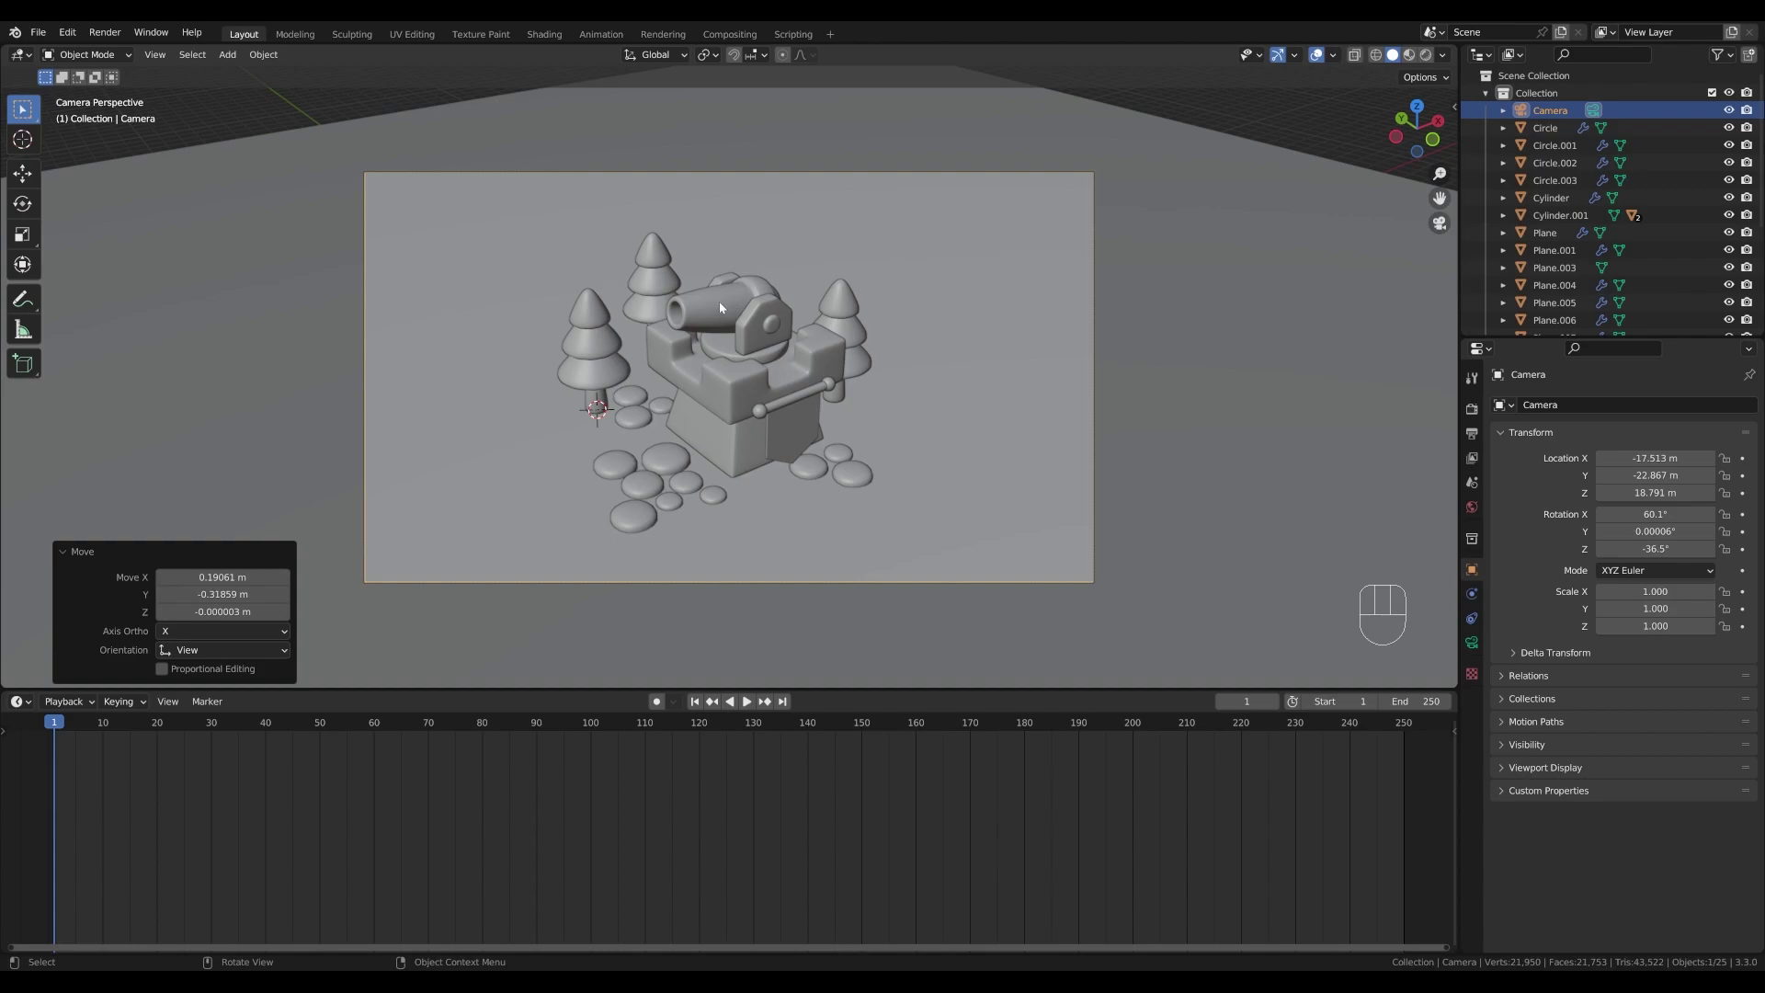
pyautogui.click(715, 309)
pyautogui.scroll(3)
pyautogui.moveTo(850, 216); pyautogui.dragTo(837, 283)
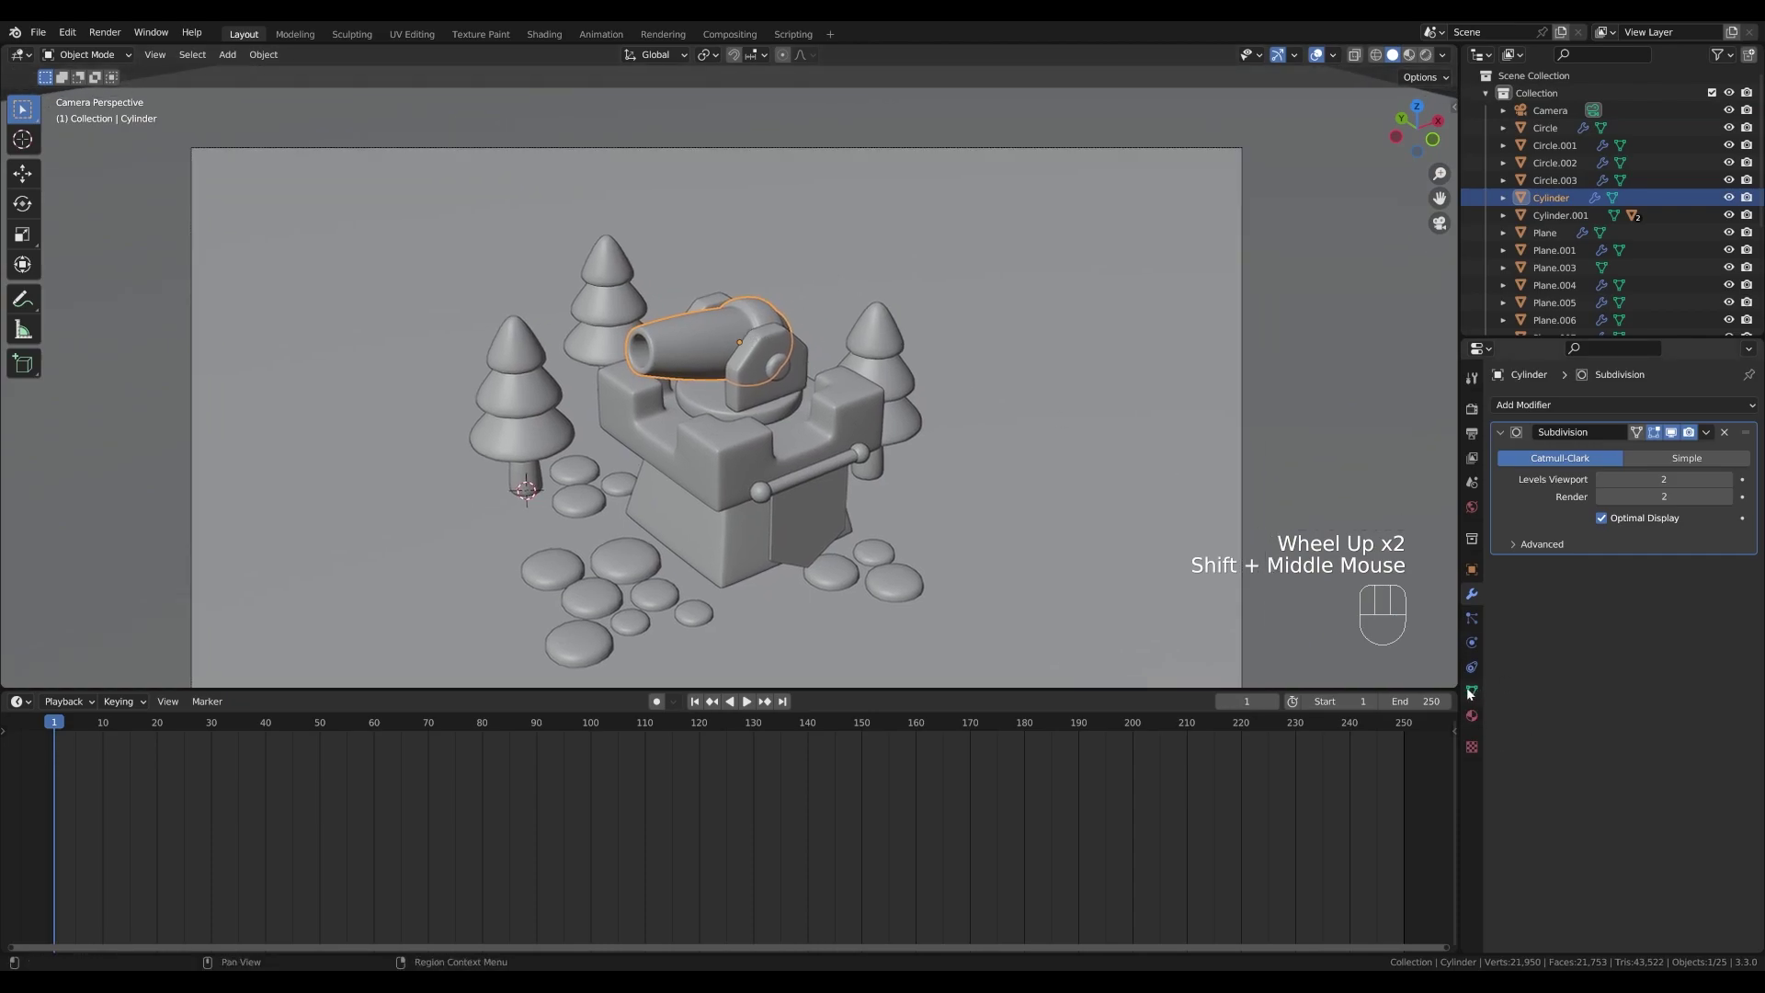
# - Add Basis and Key 1 shape keys to the barrel mesh and snap the 3D cursor to the selected vertices
pyautogui.click(1476, 696)
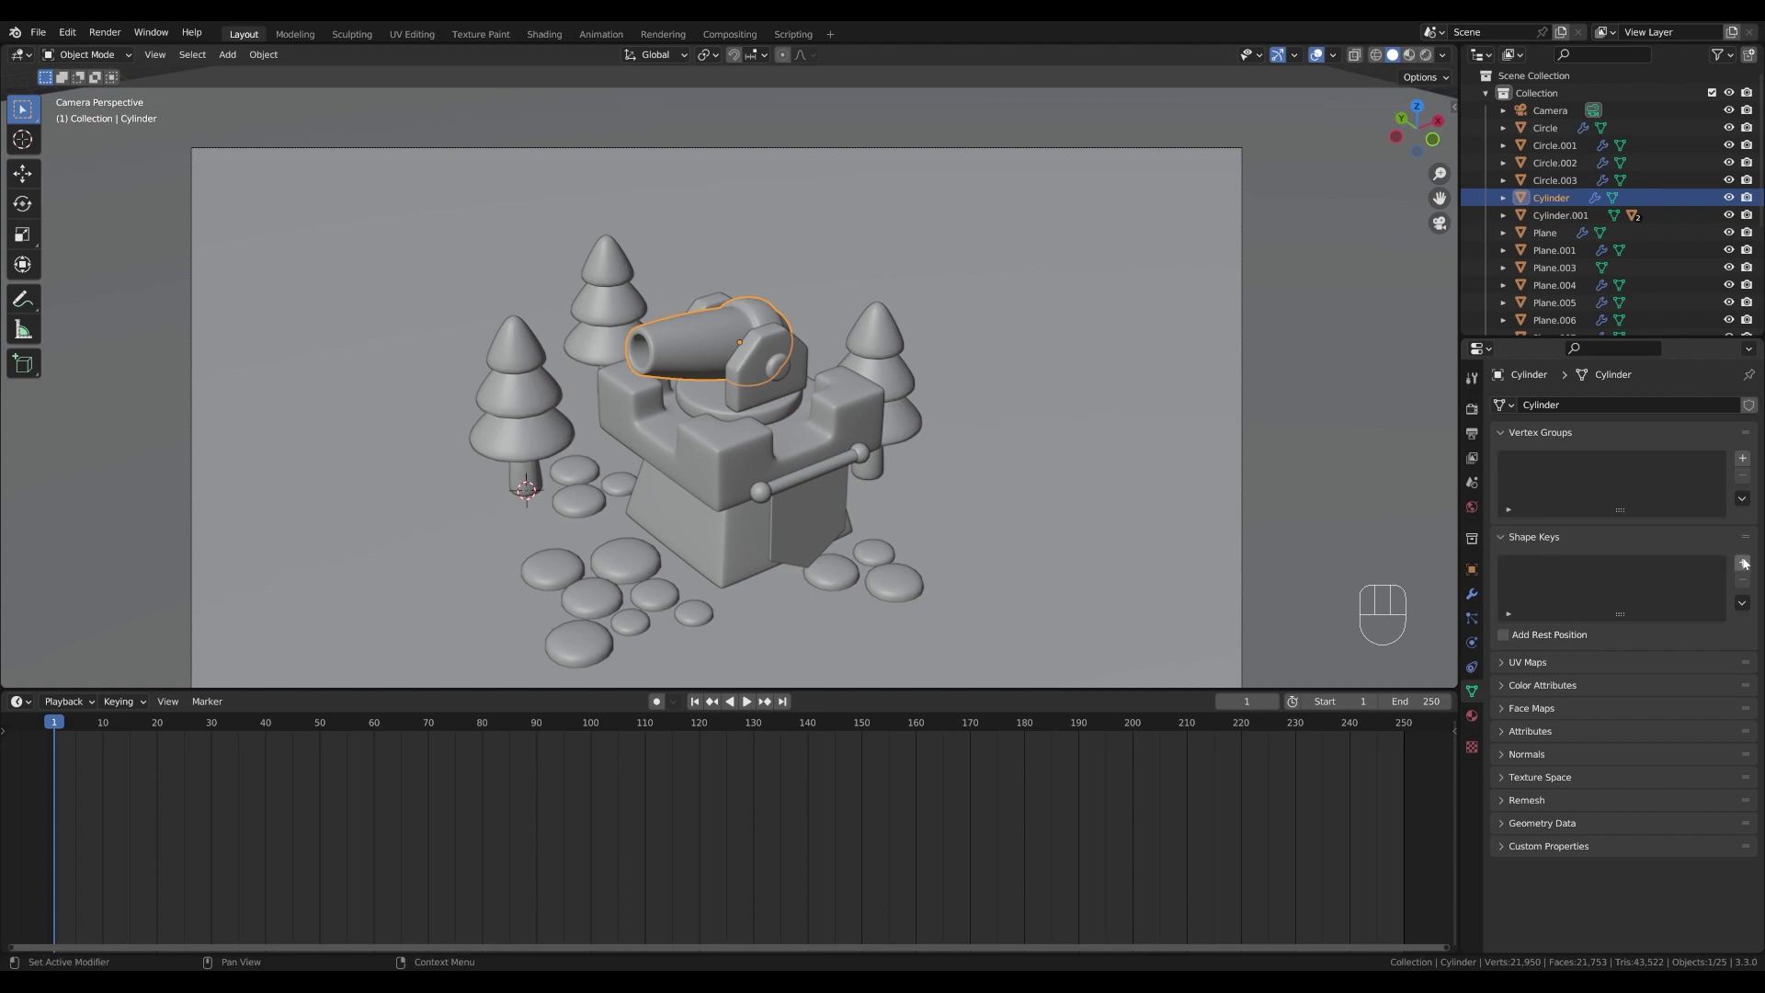
pyautogui.click(1751, 563)
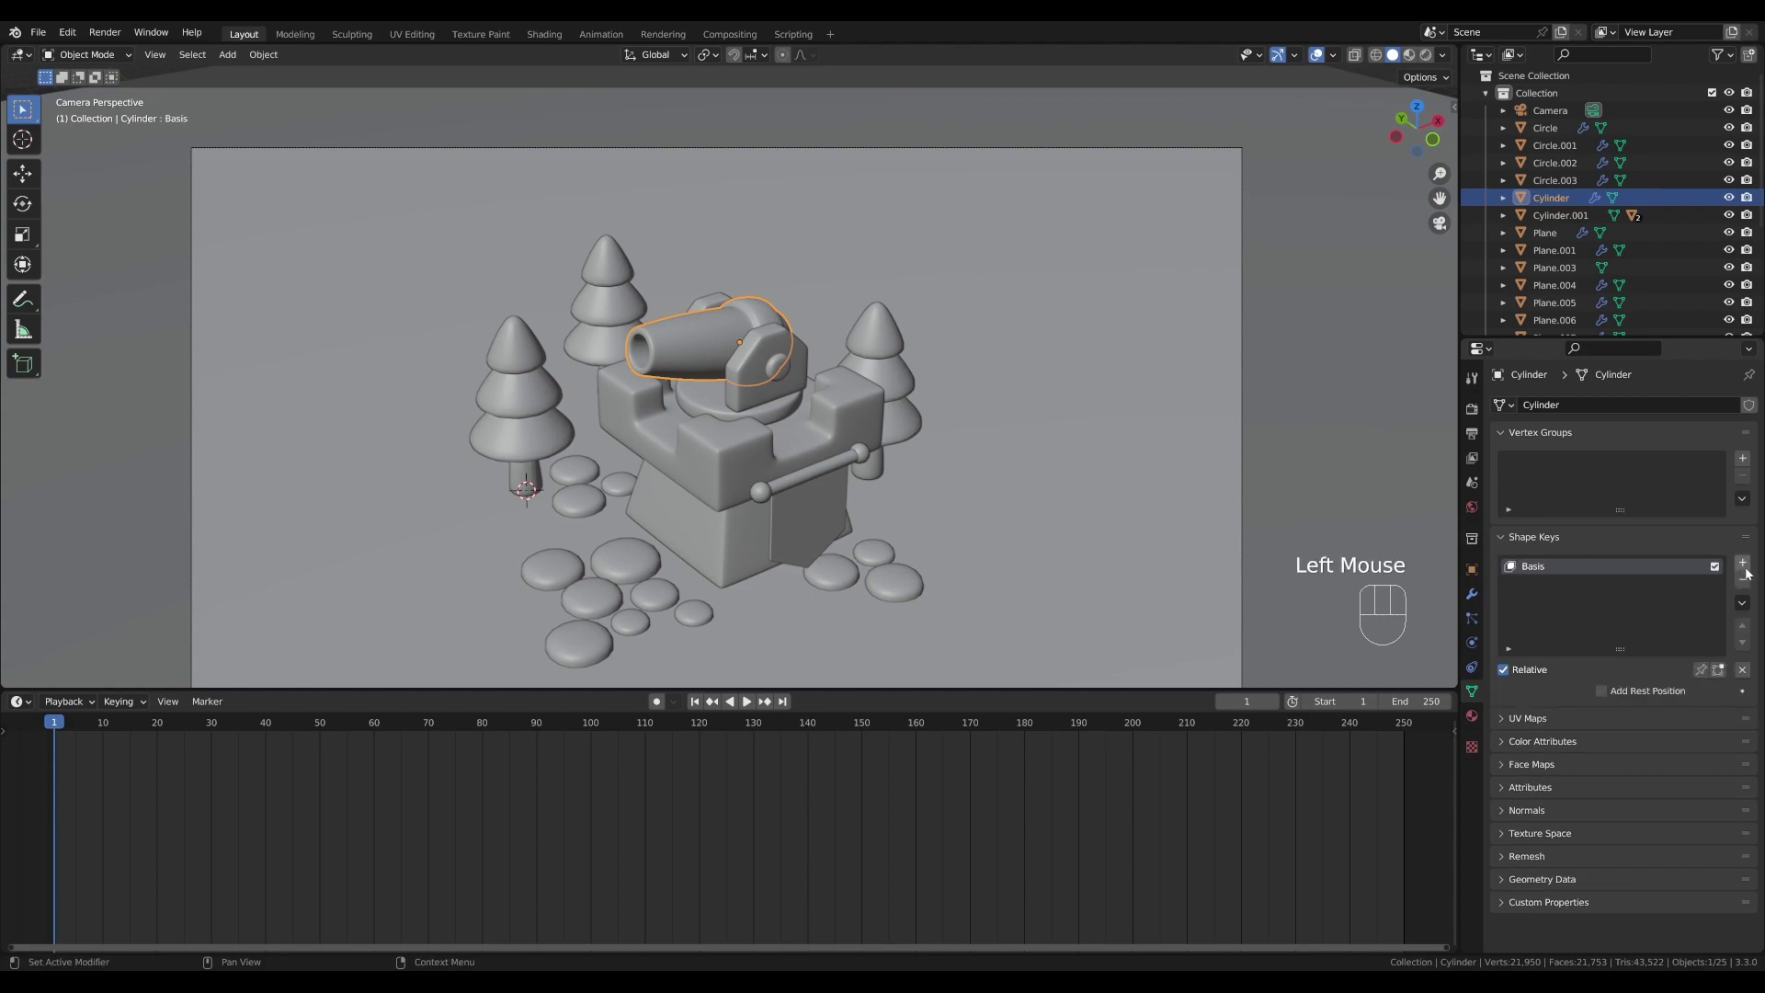
pyautogui.click(1750, 568)
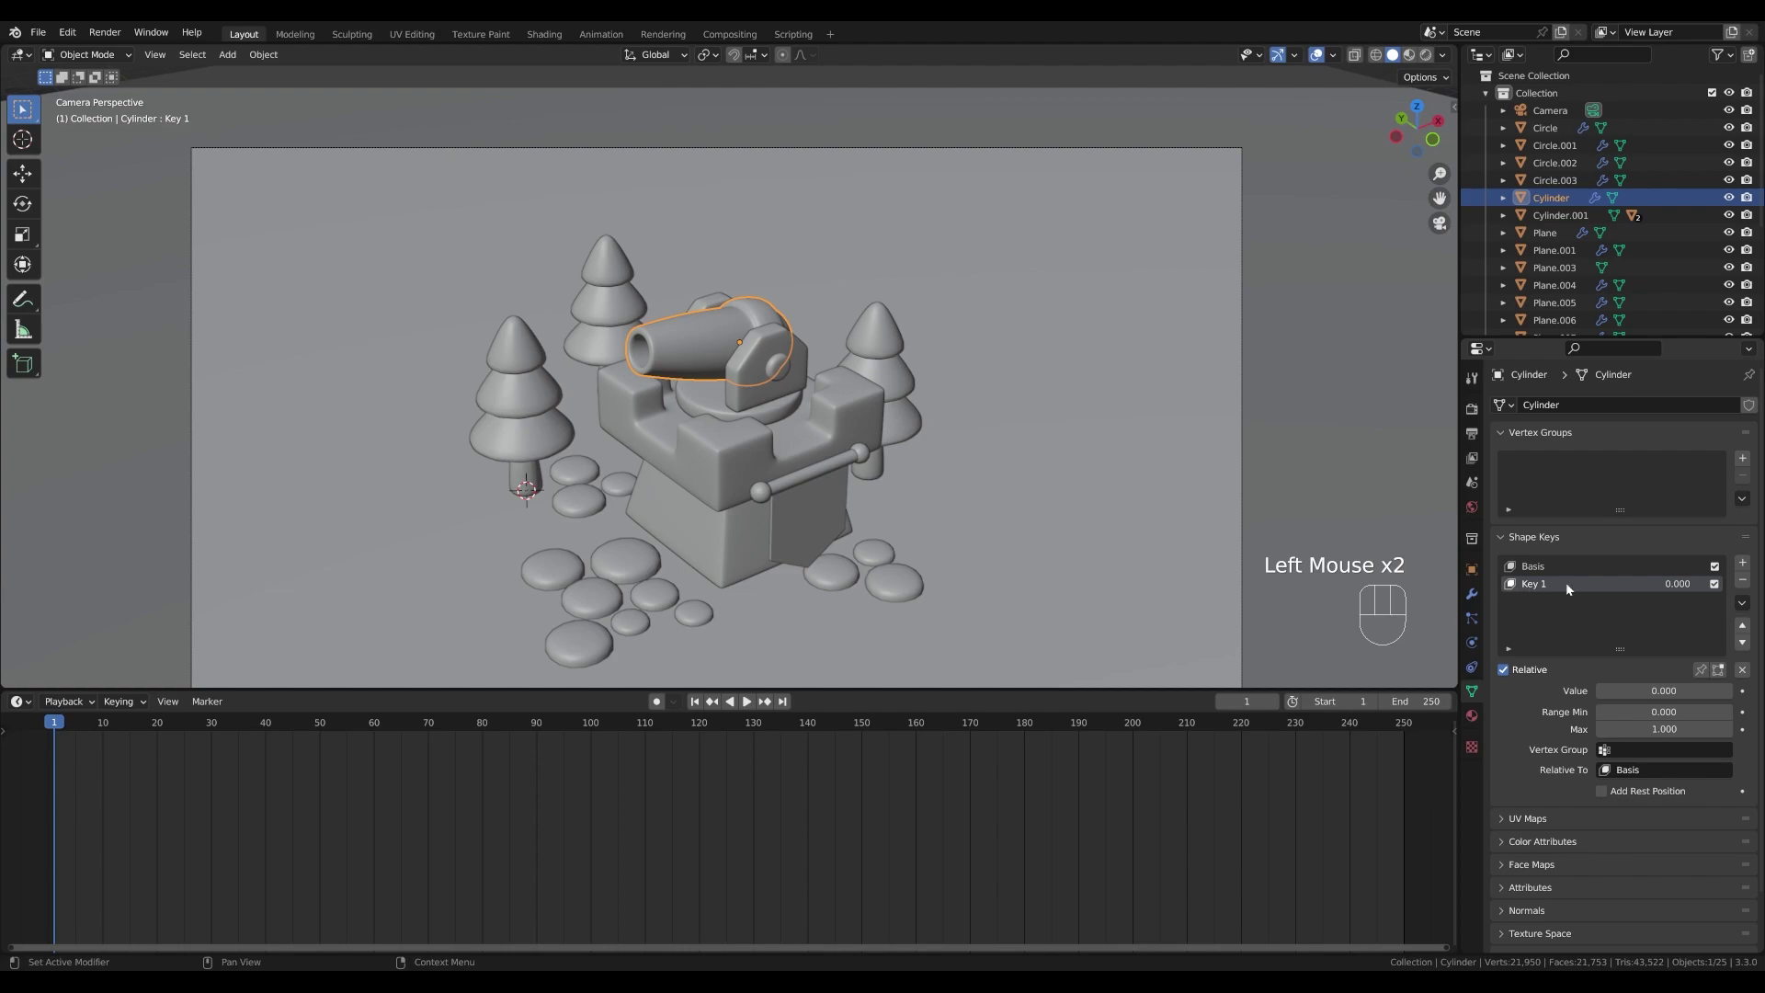
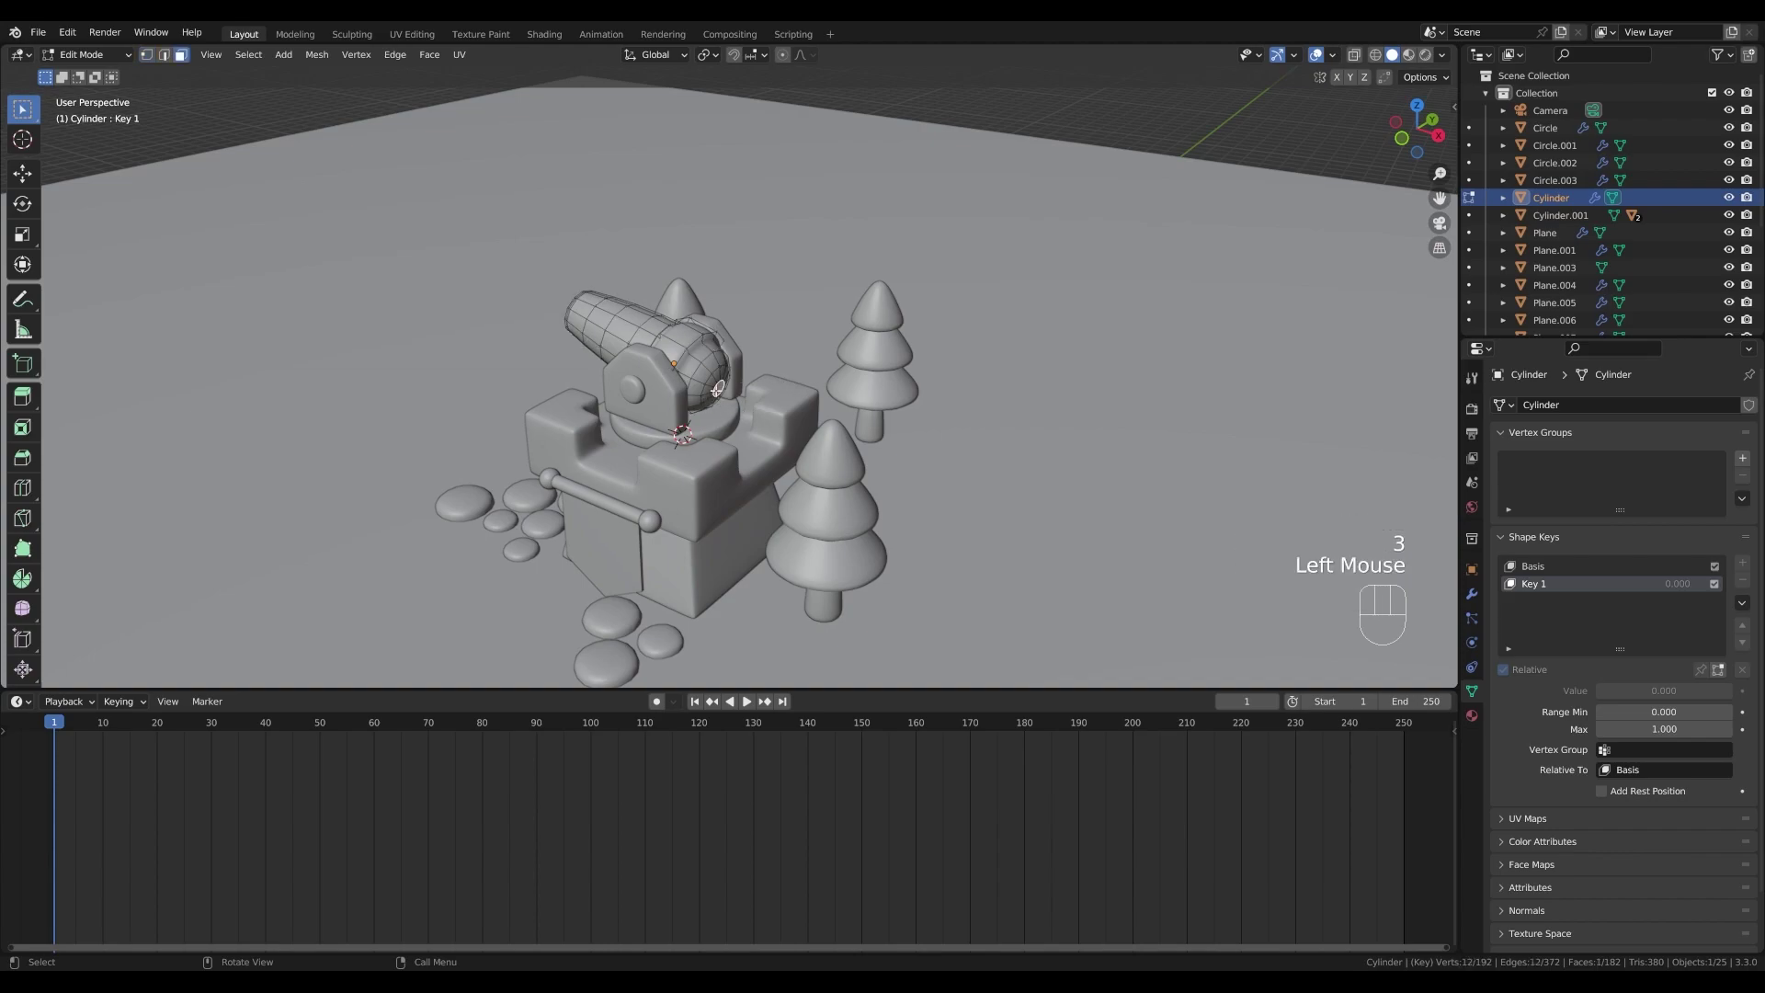
pyautogui.press('shift+s')
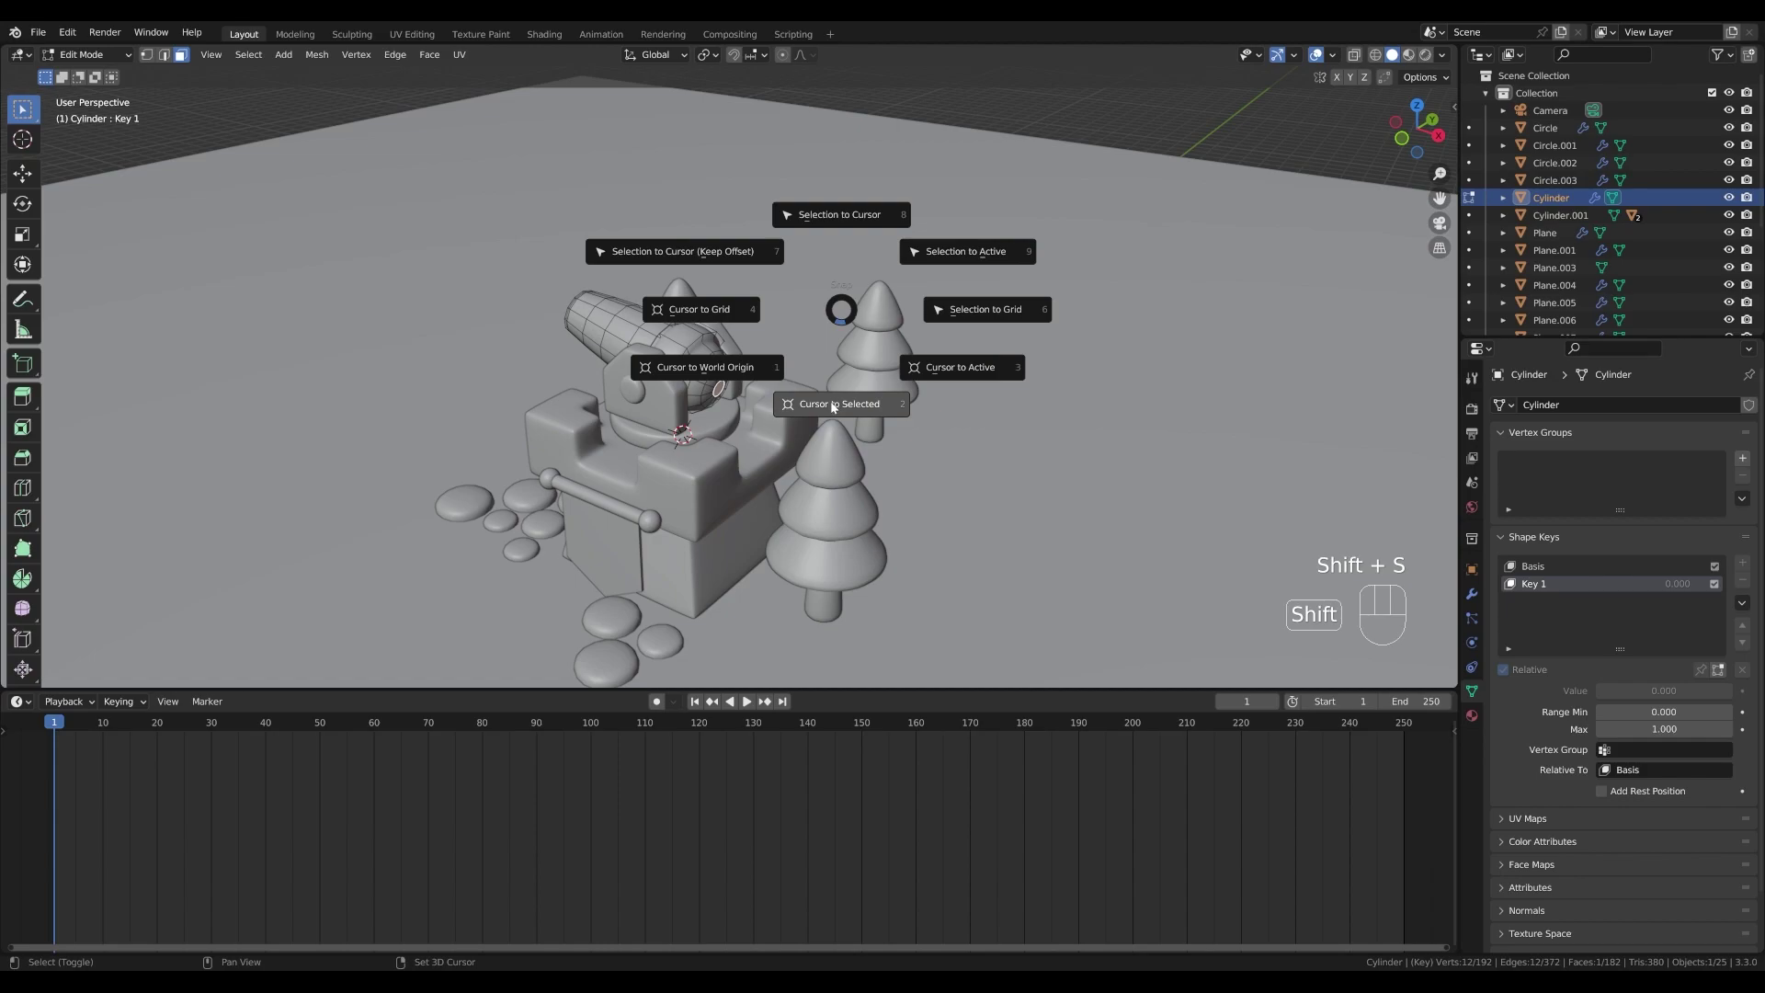
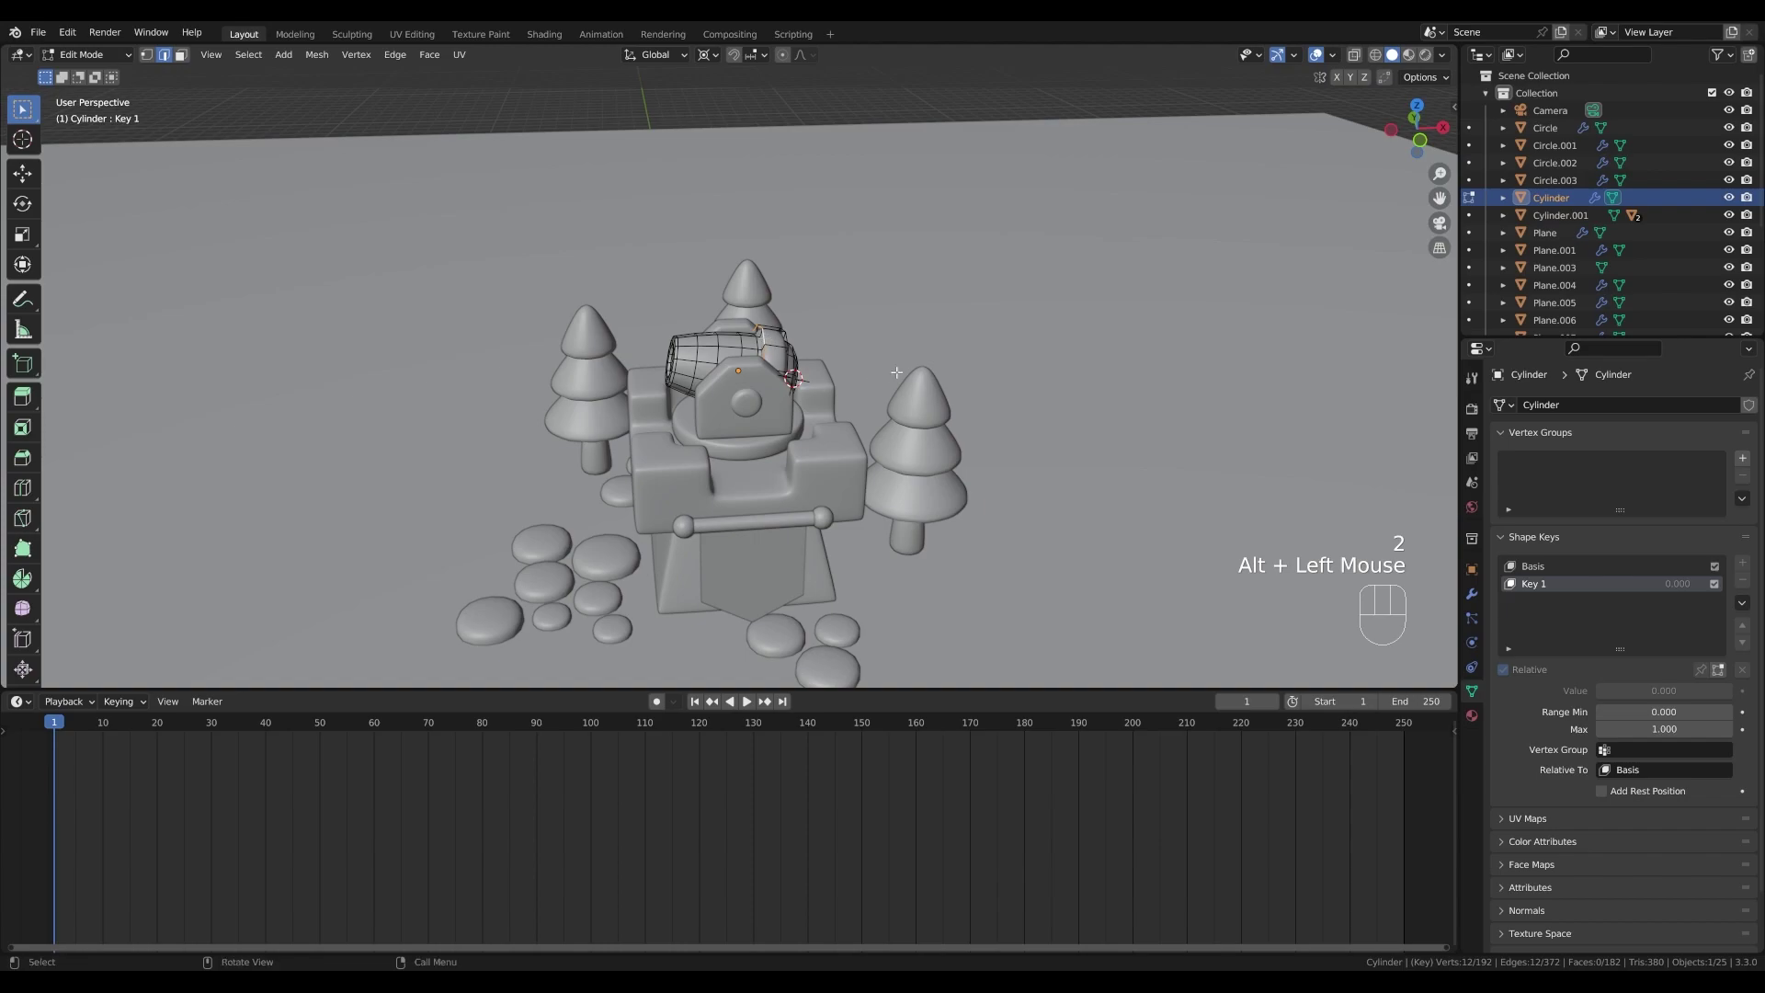
# - Swell the barrel's rear vertices with smooth proportional scaling, then test Key 1's value and return it to zero
pyautogui.press('s')
pyautogui.press('Escape')
pyautogui.moveTo(714, 59); pyautogui.dragTo(731, 135)
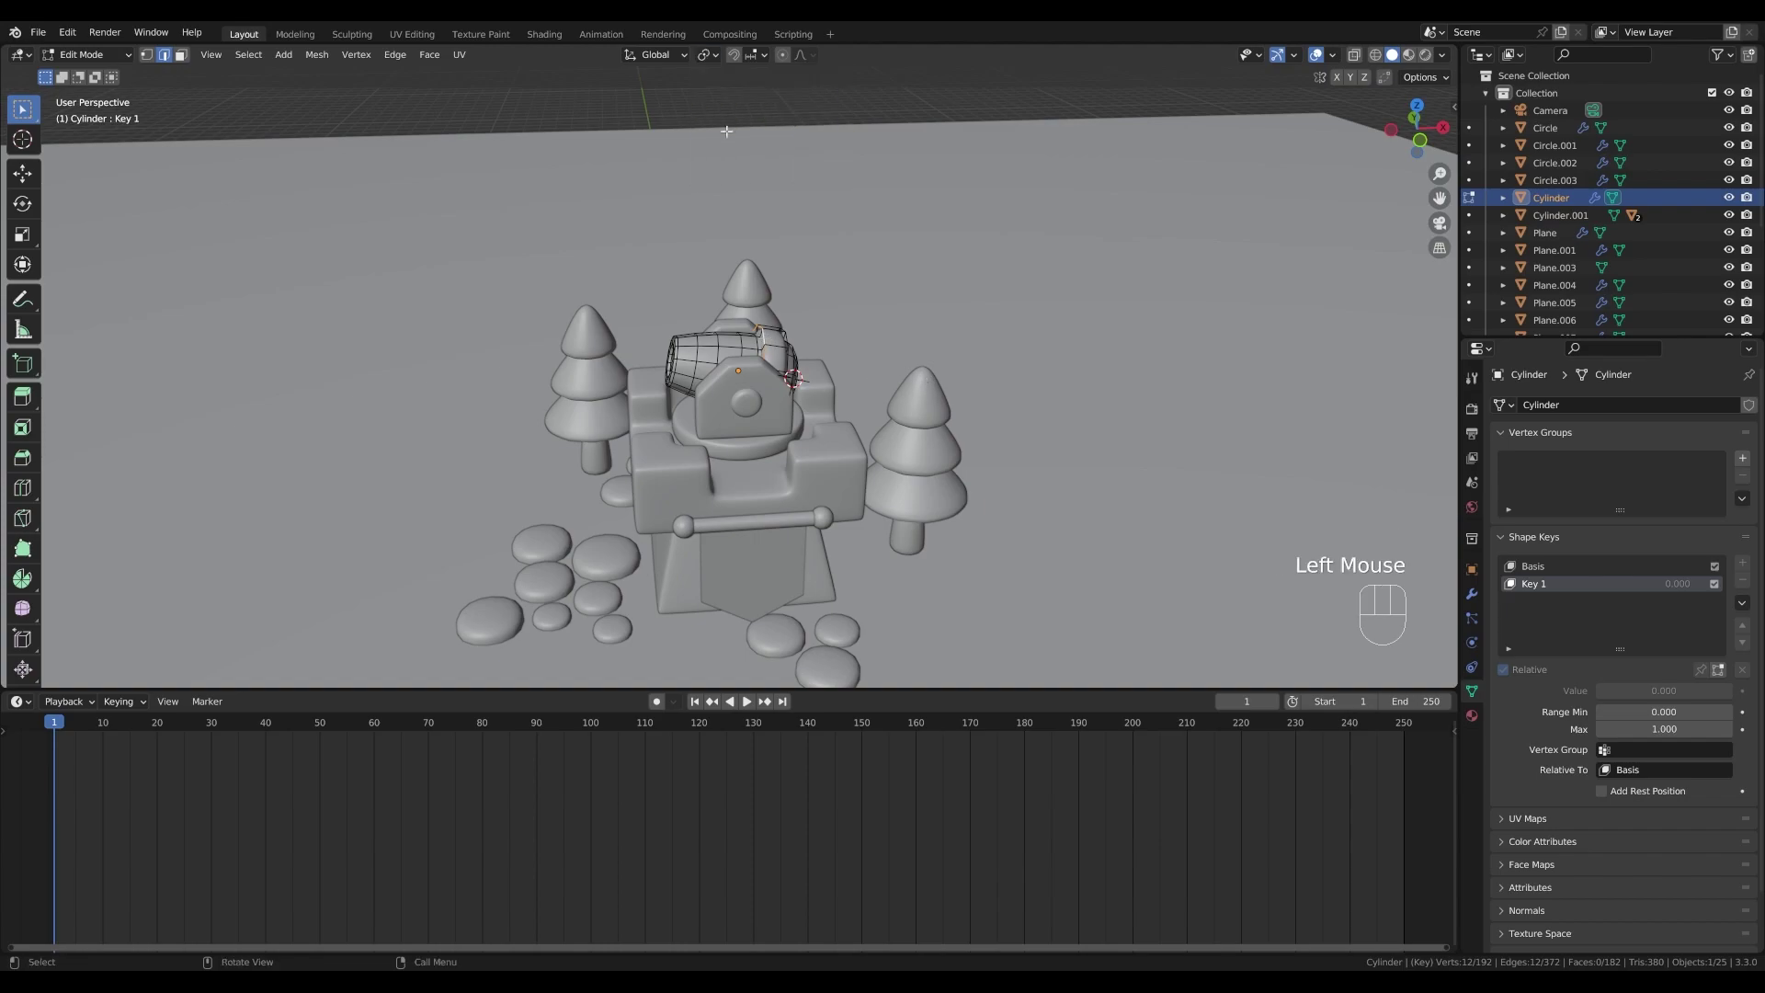
pyautogui.click(785, 60)
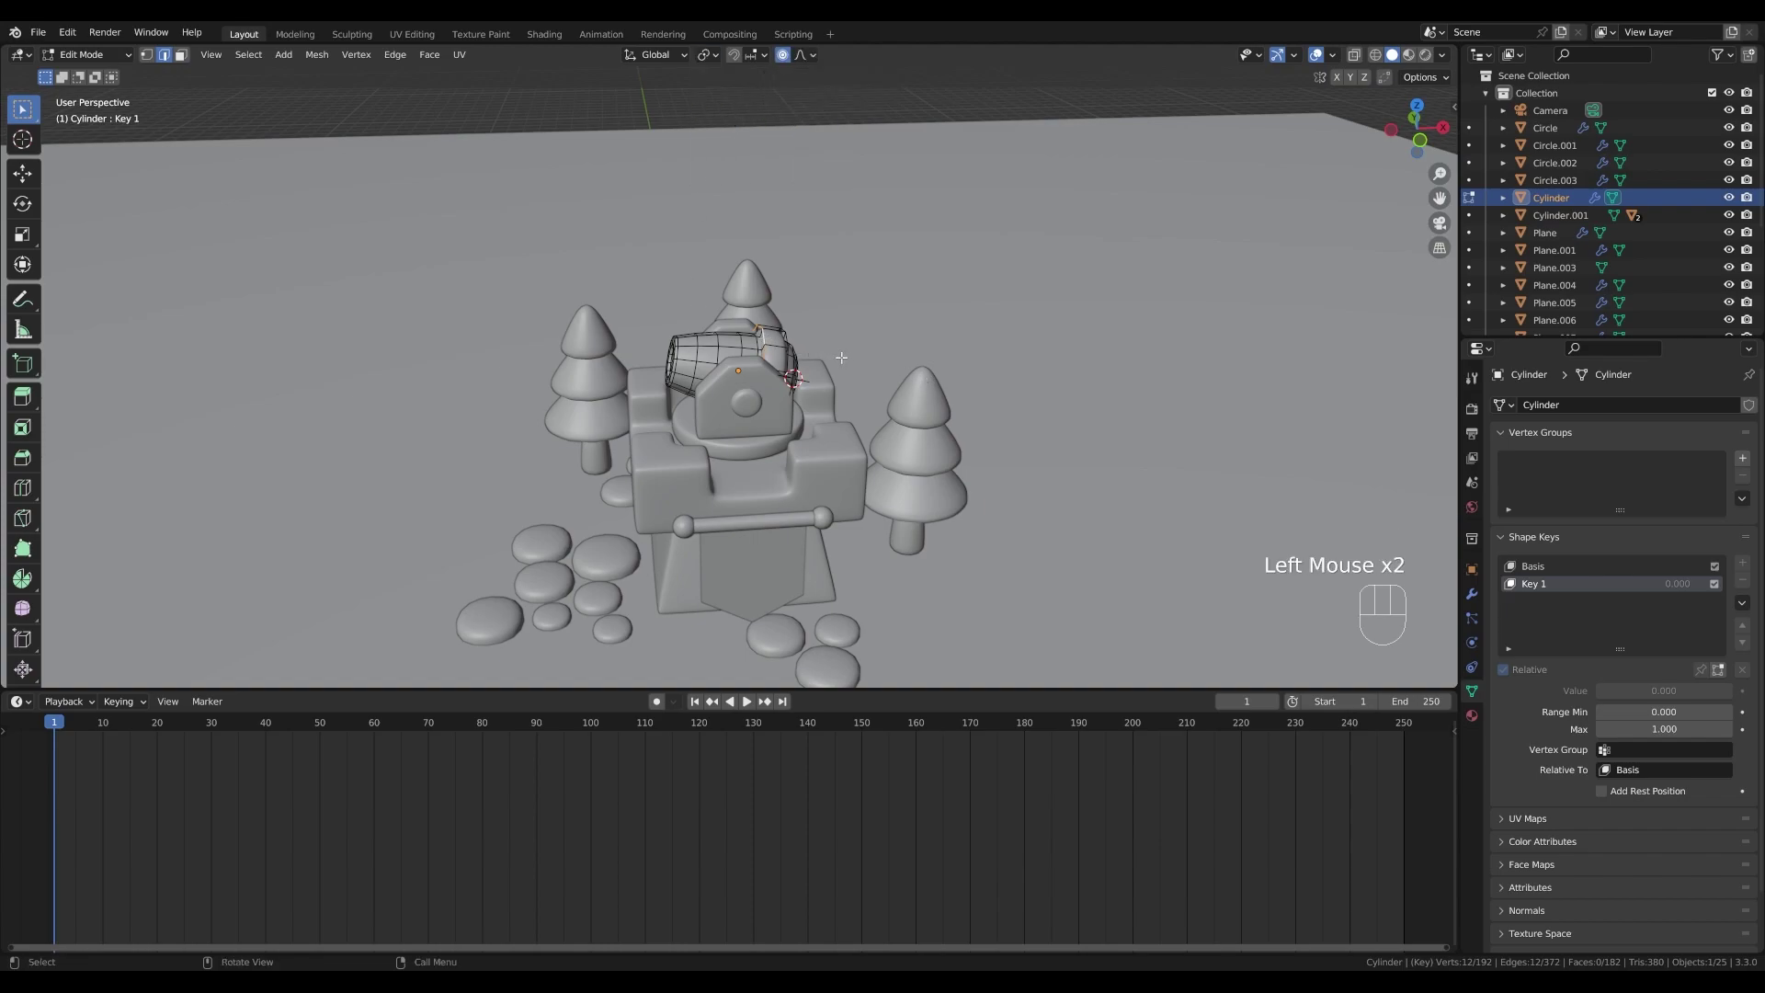
pyautogui.press('s')
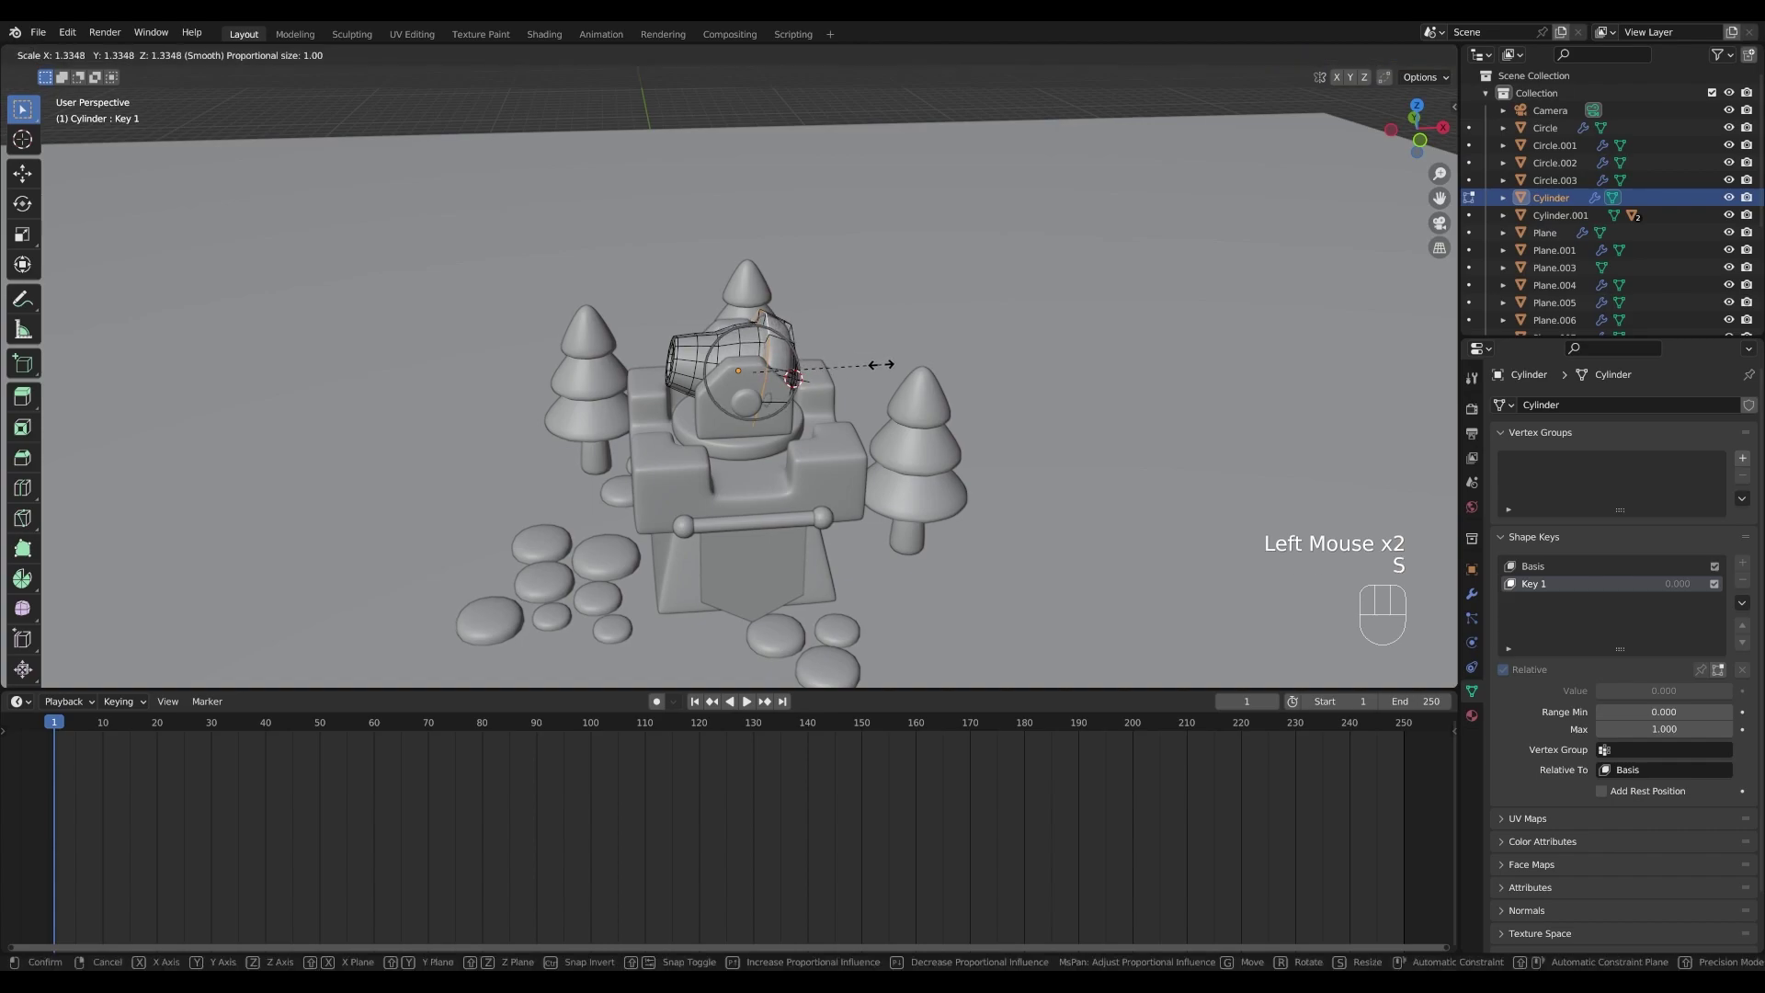
pyautogui.scroll(3)
pyautogui.scroll(-3)
pyautogui.scroll(3)
pyautogui.scroll(-3)
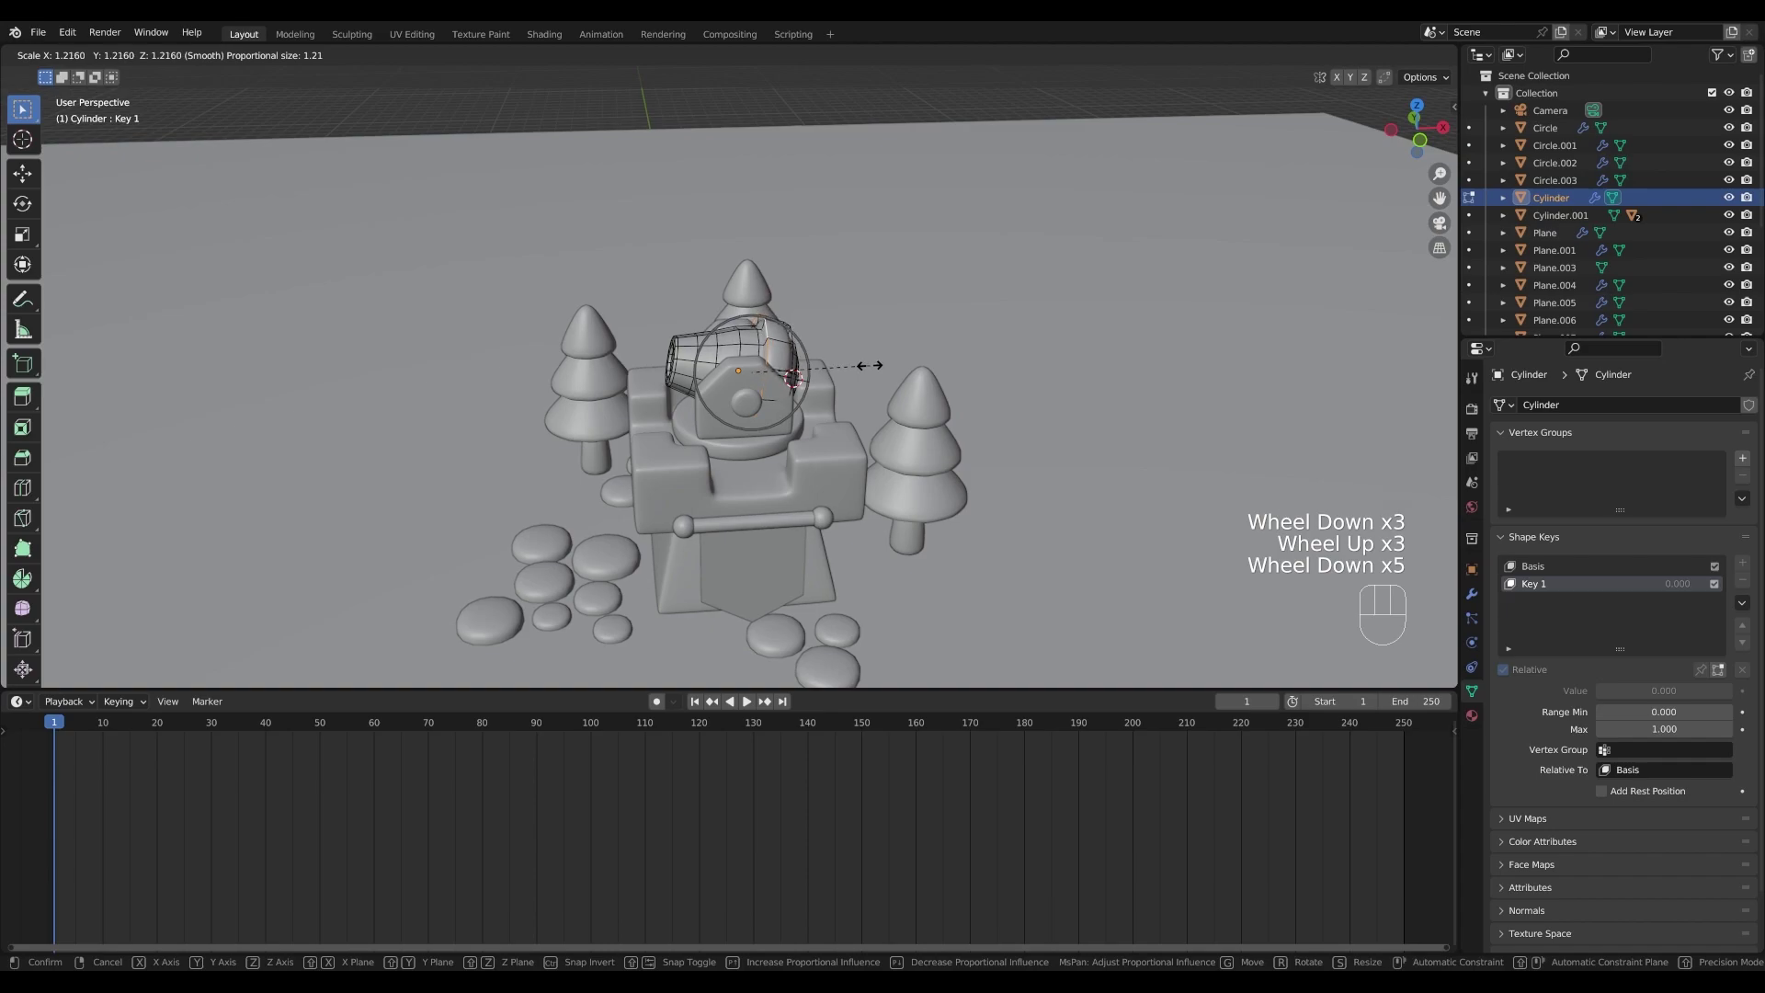
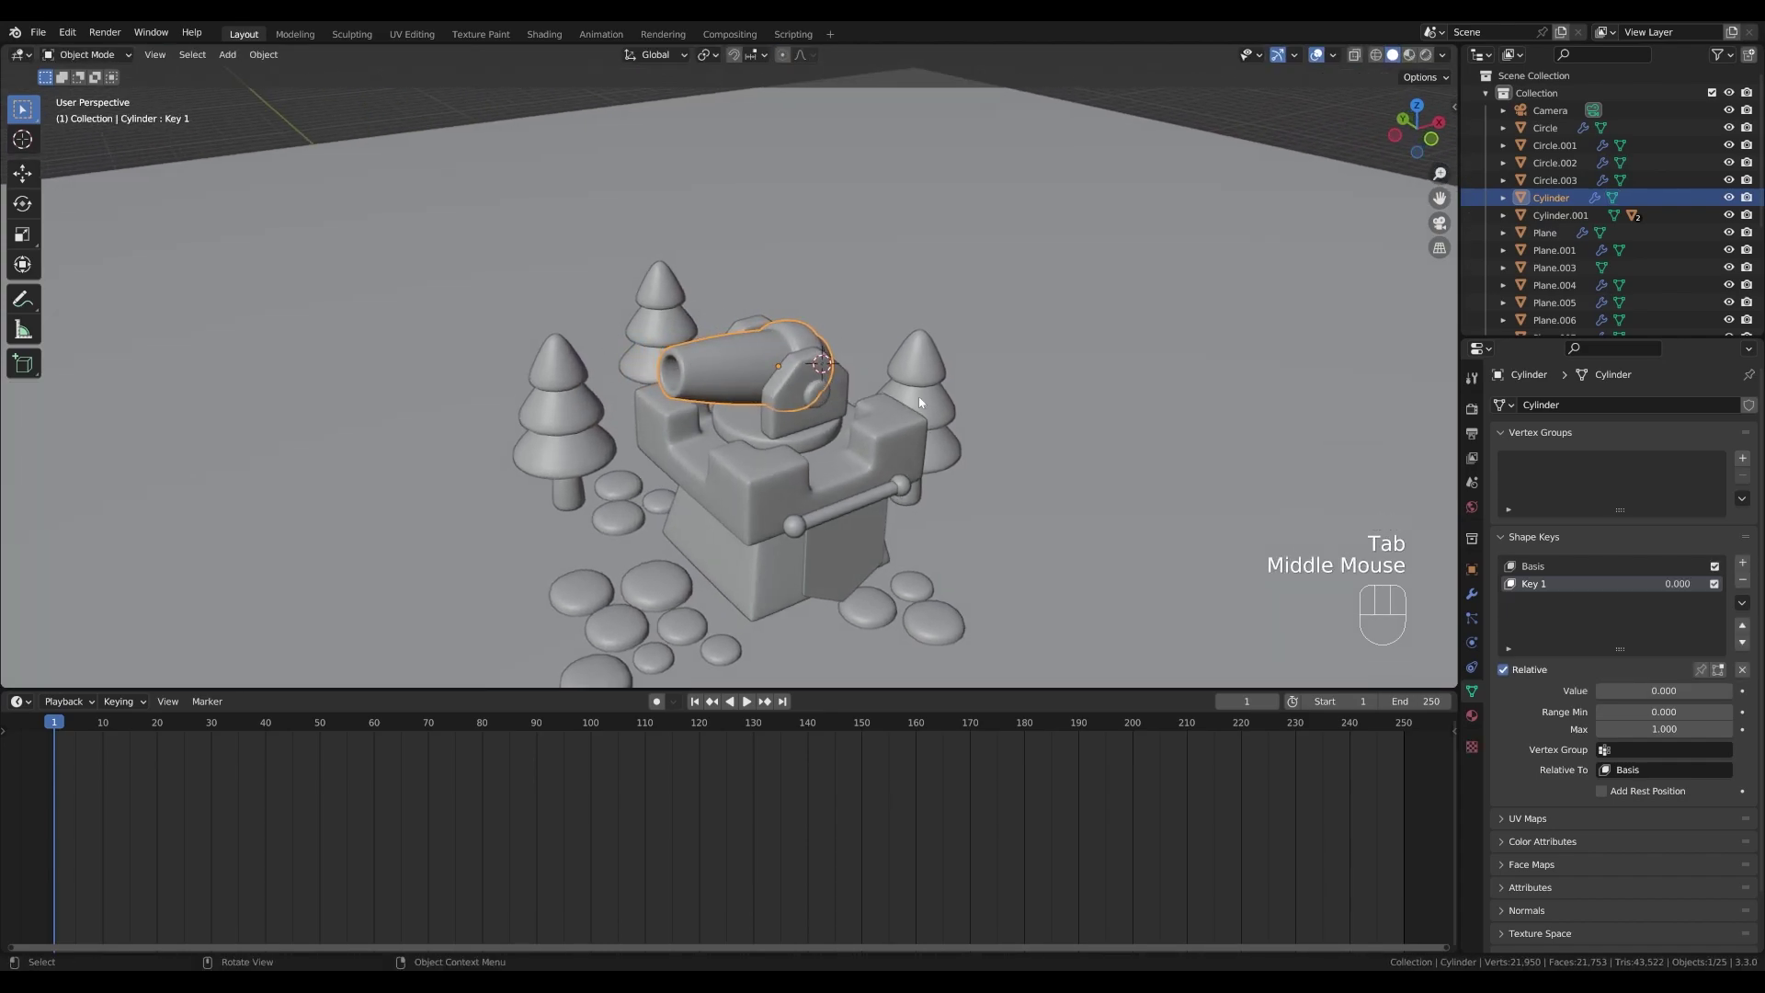
pyautogui.moveTo(1675, 588); pyautogui.dragTo(1644, 588)
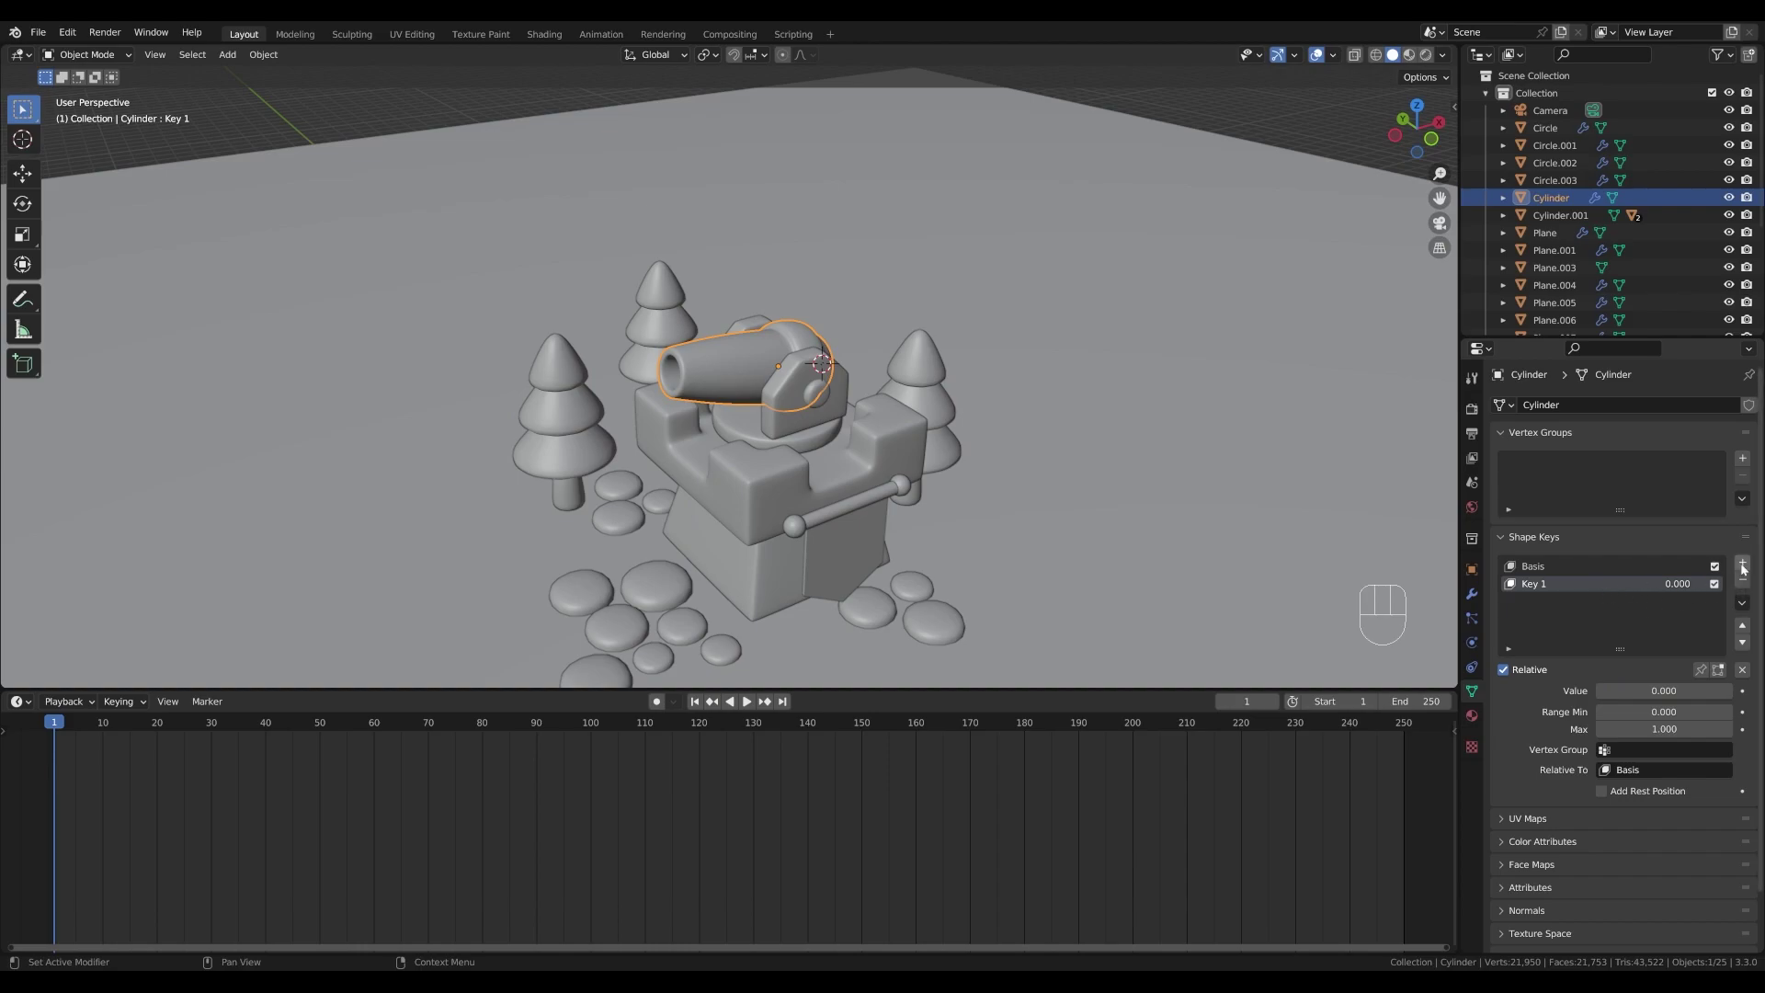
# - Add Key 2, stretch the barrel along Z and shrink the muzzle ring with proportional falloff
pyautogui.click(1745, 567)
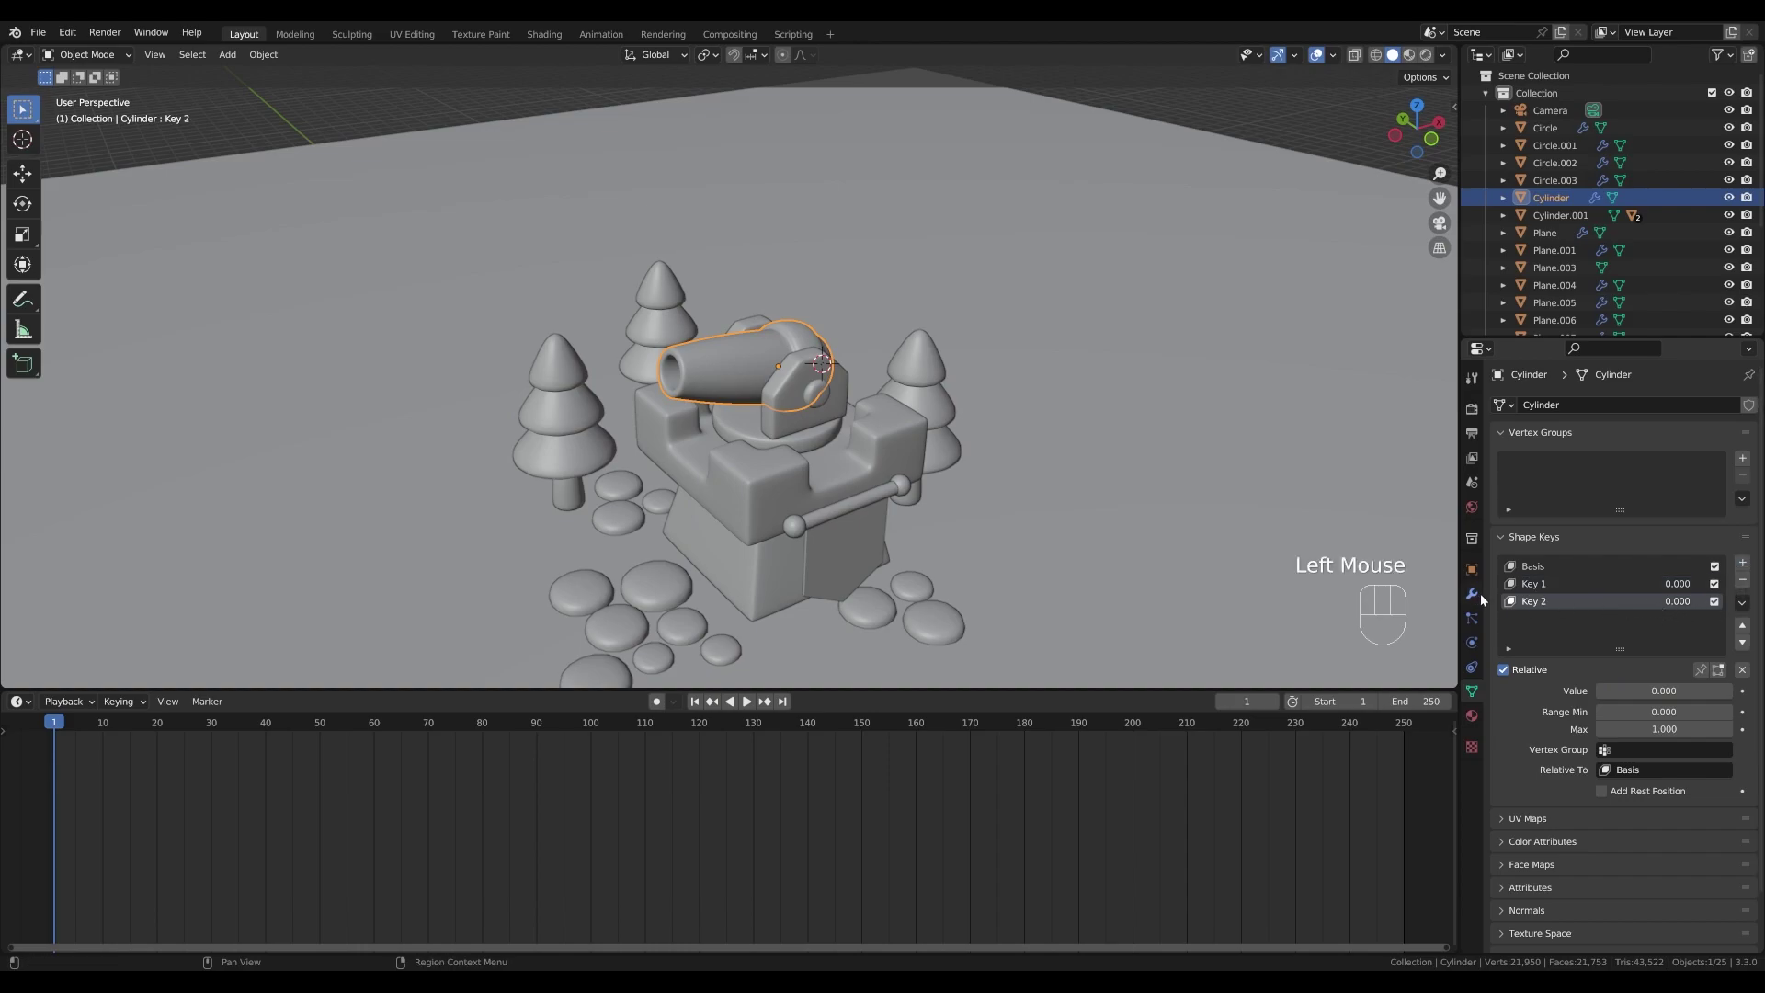
pyautogui.press('Tab')
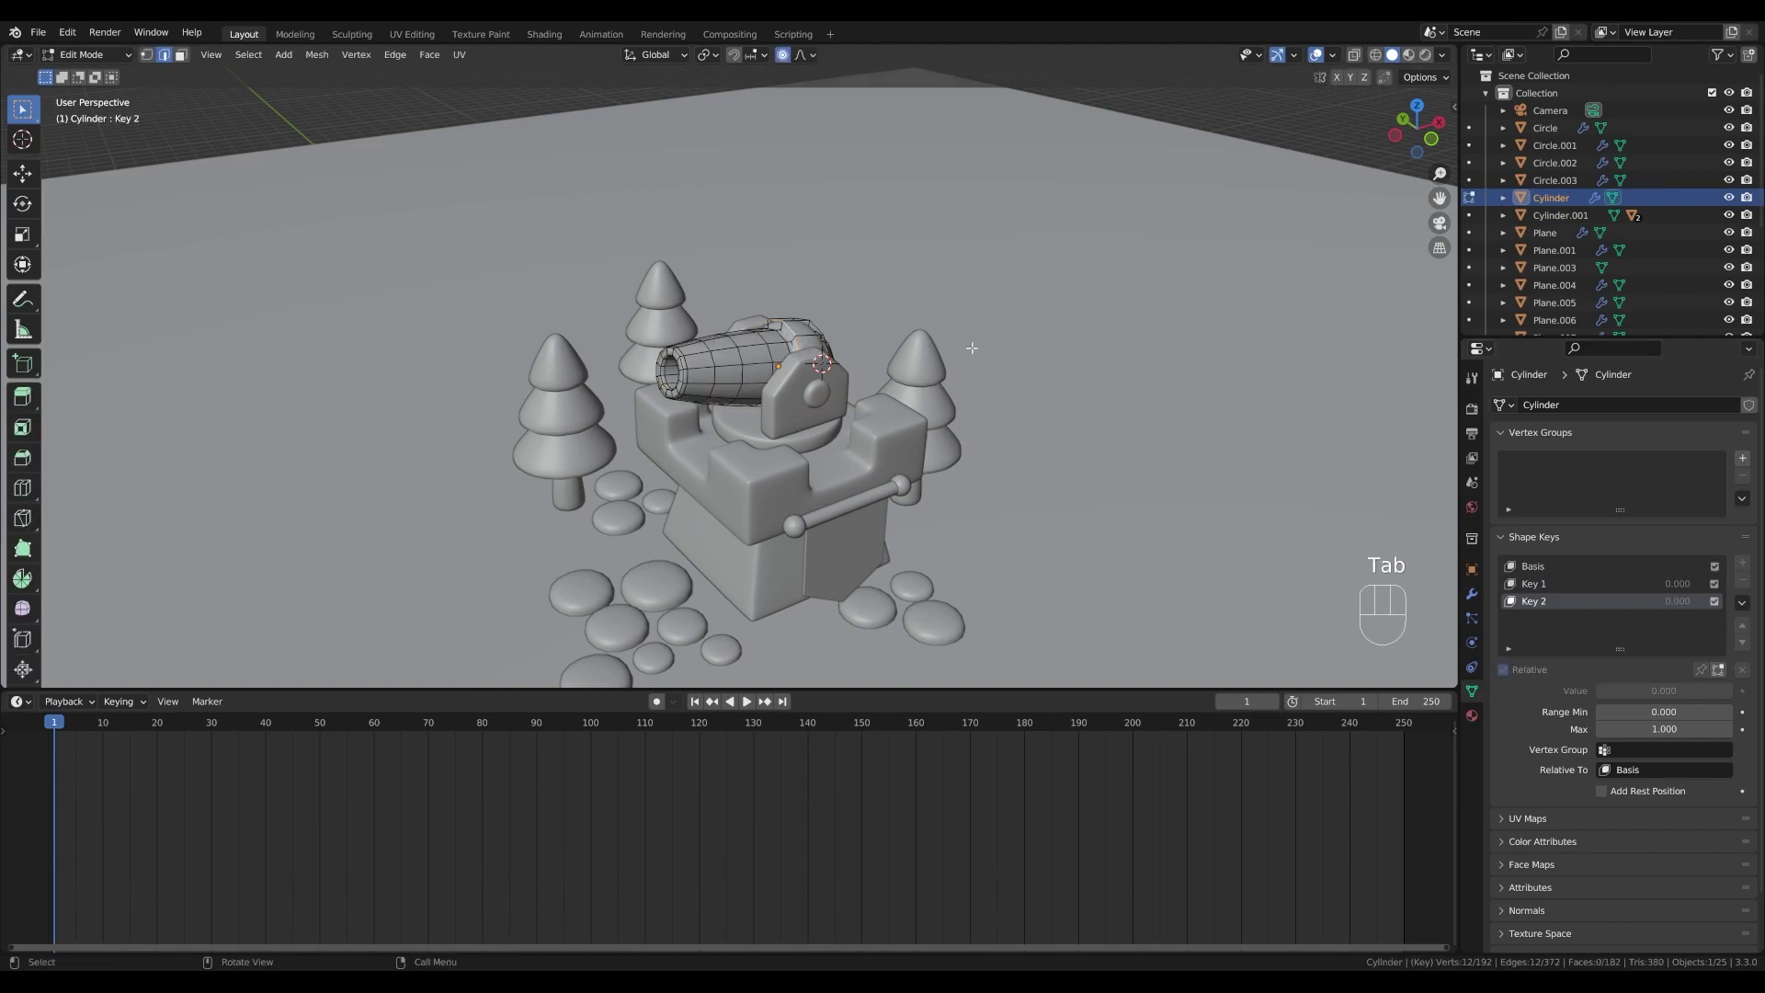
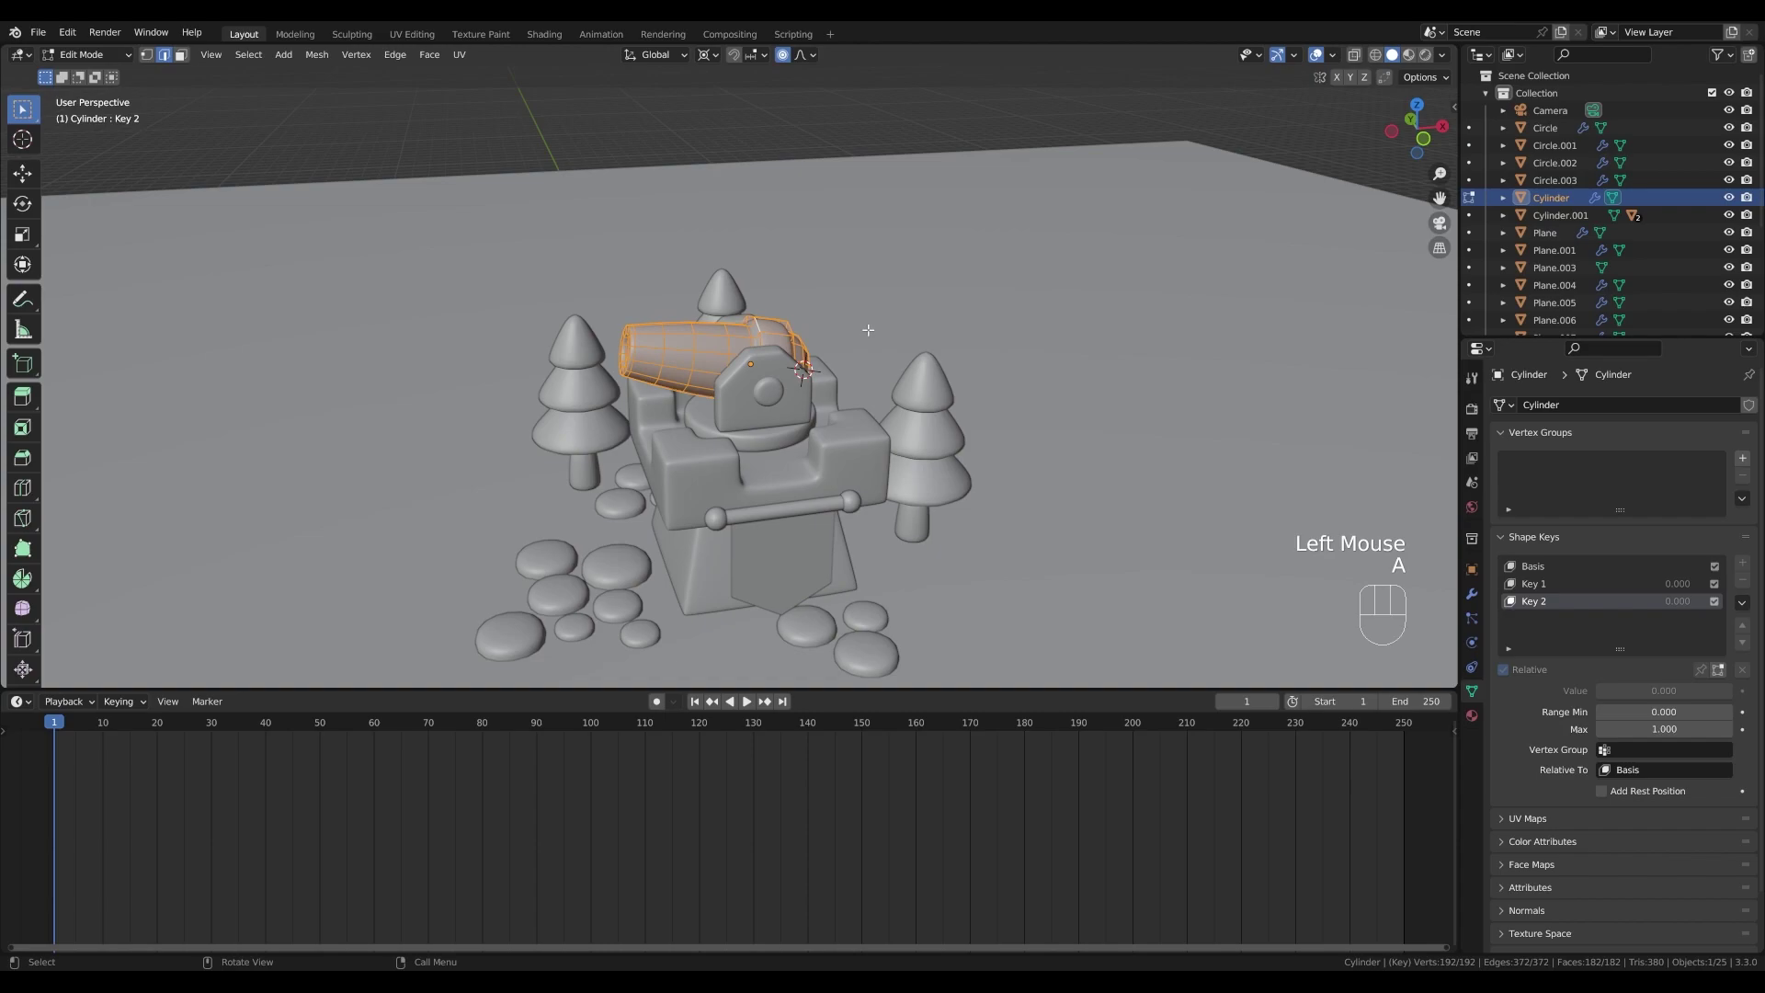
pyautogui.press('s')
pyautogui.press('z')
pyautogui.press('z')
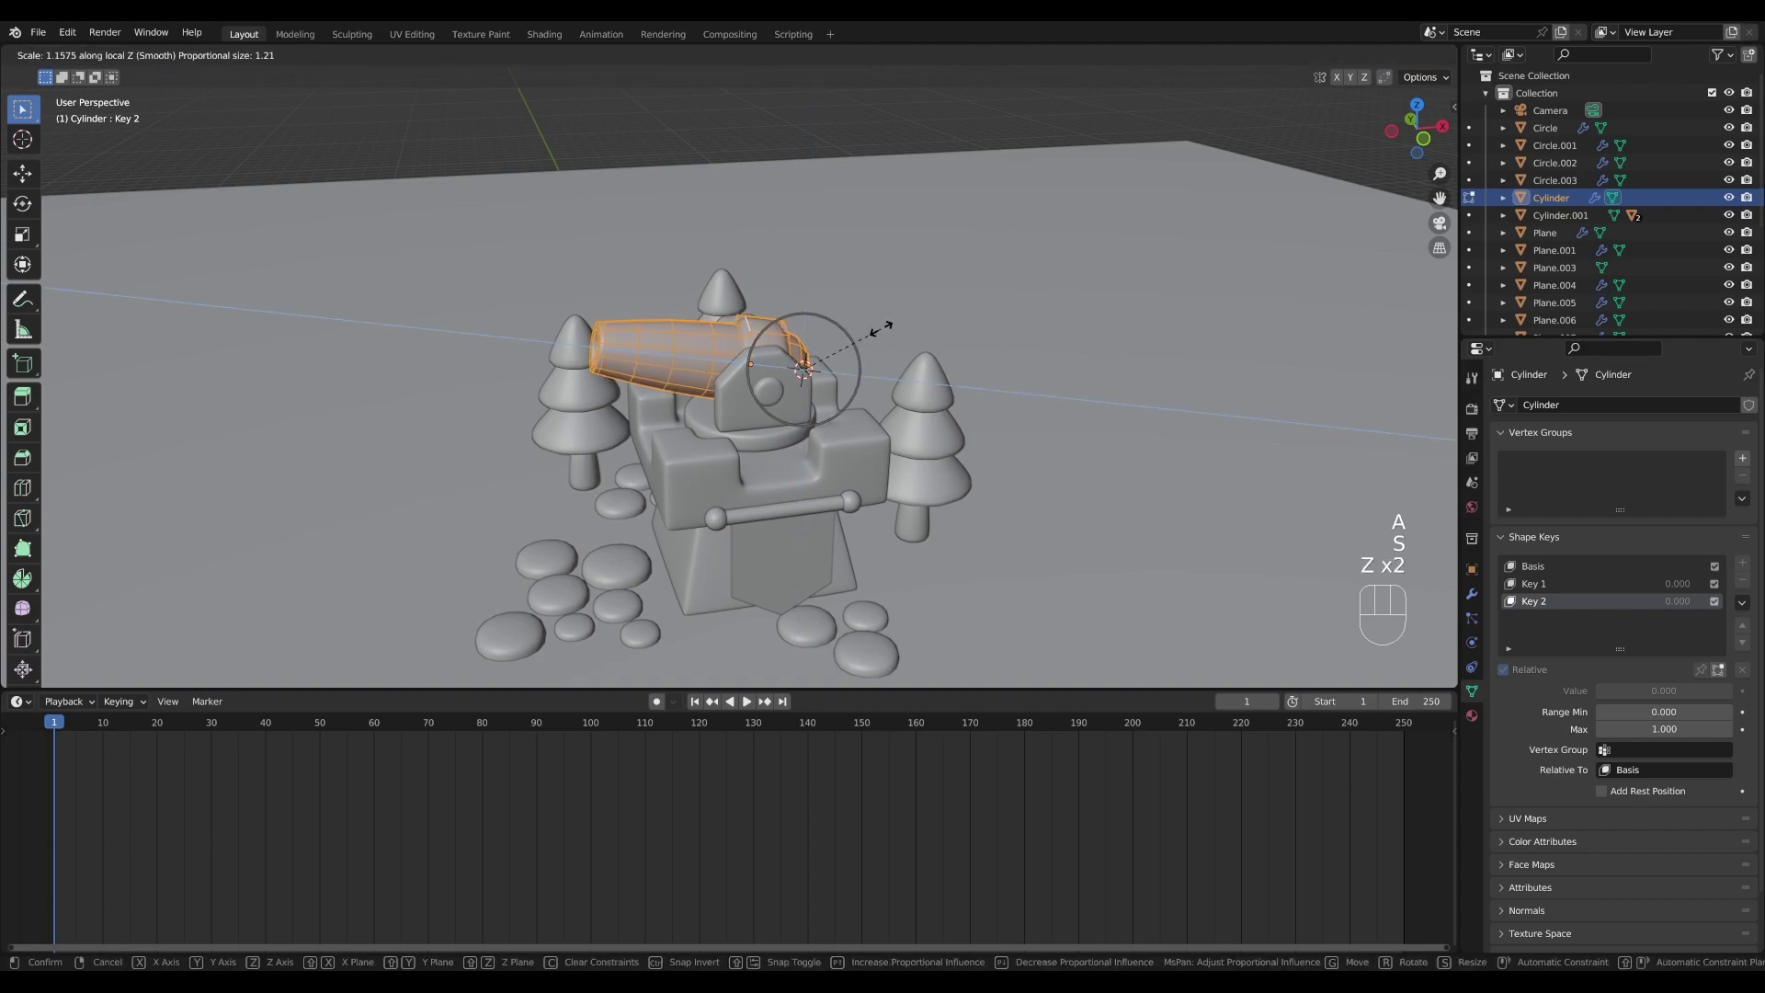
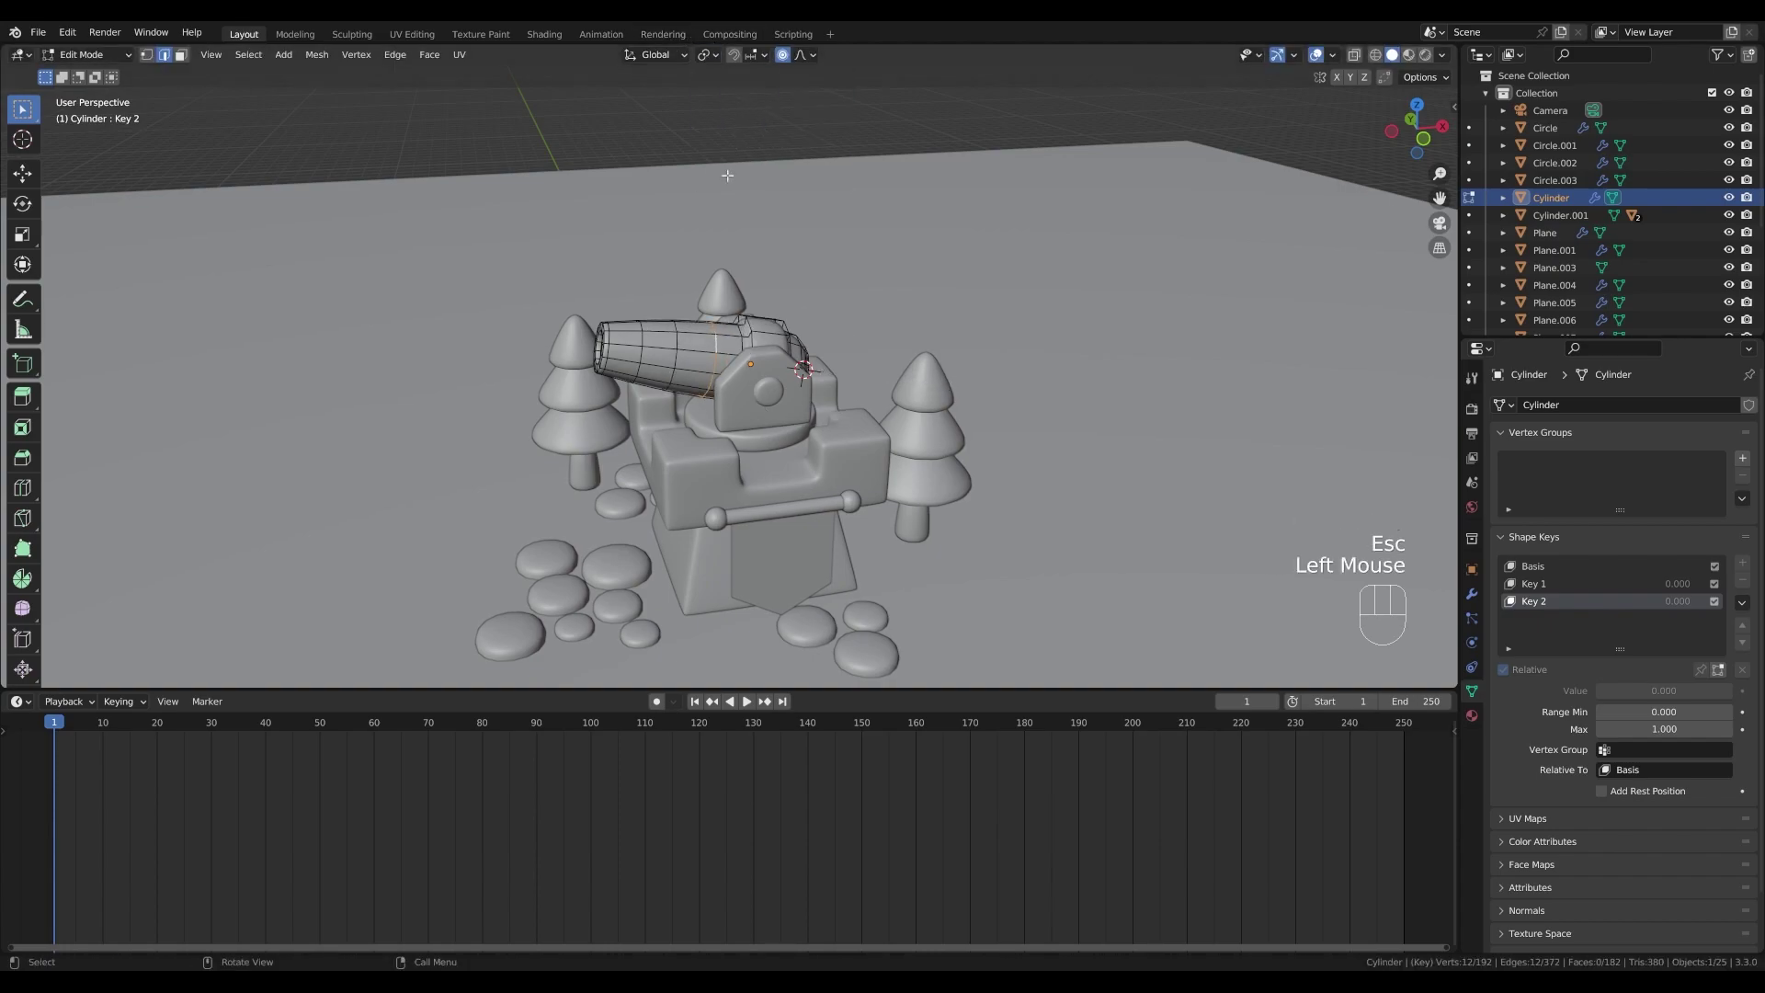
pyautogui.press('s')
pyautogui.scroll(-3)
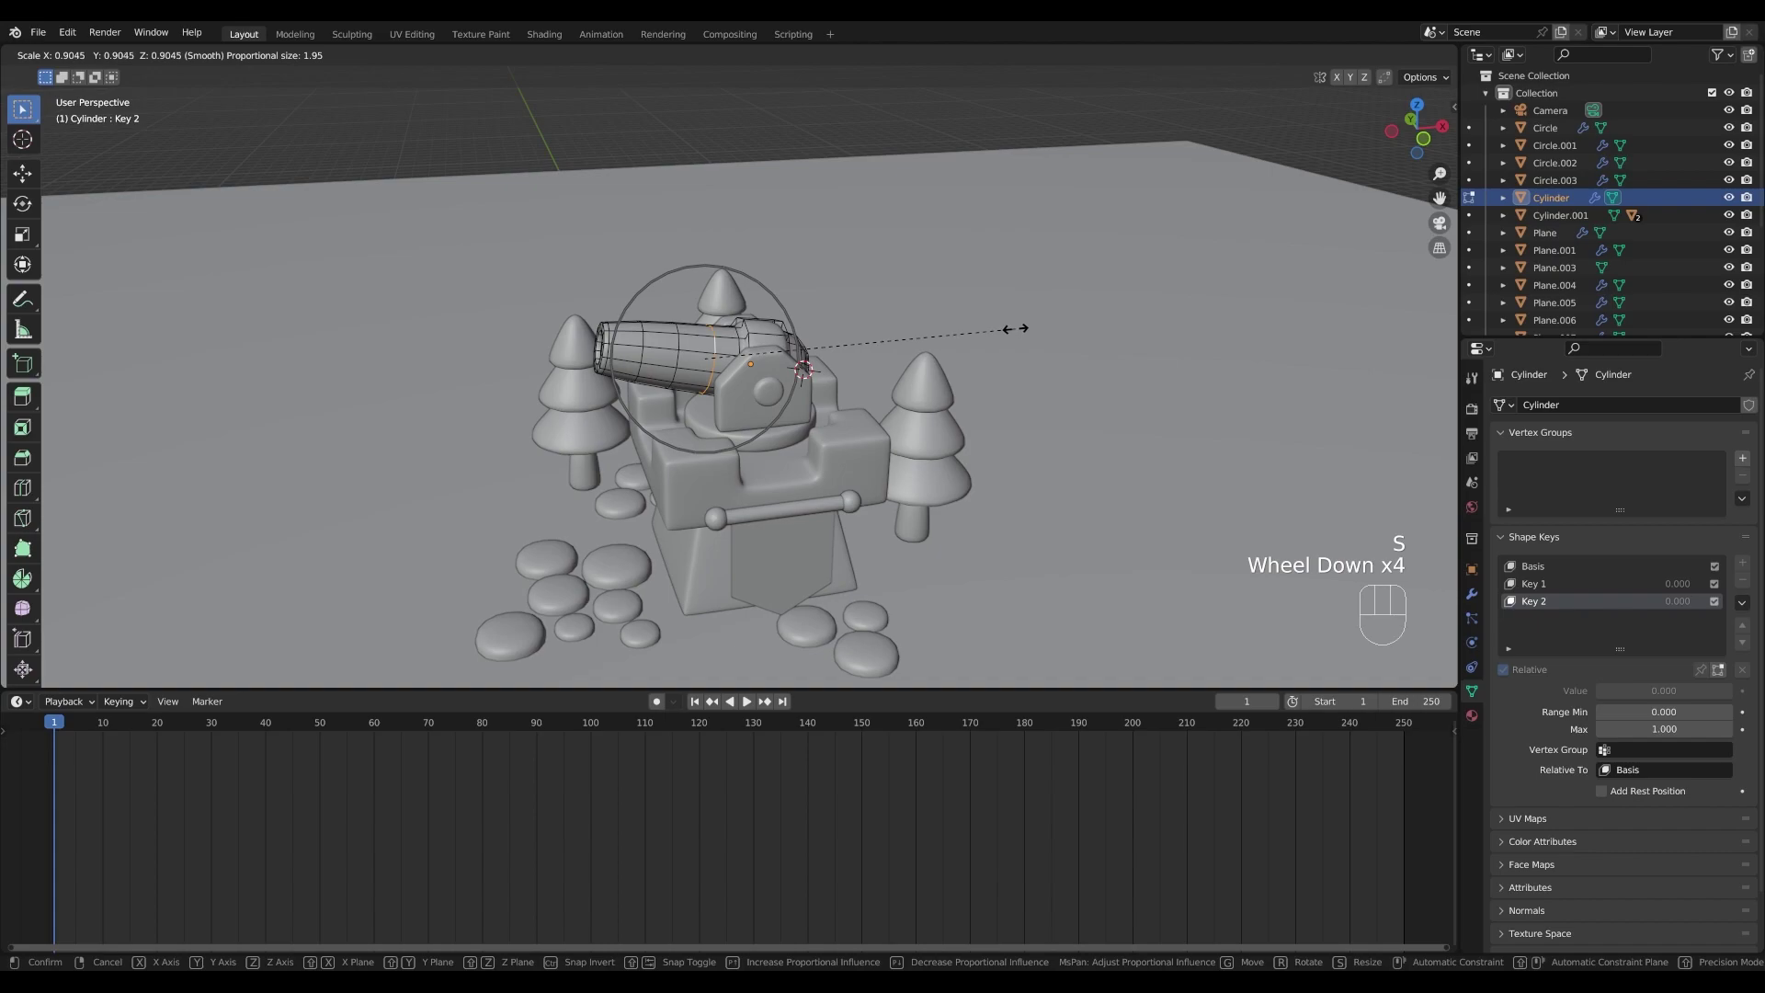
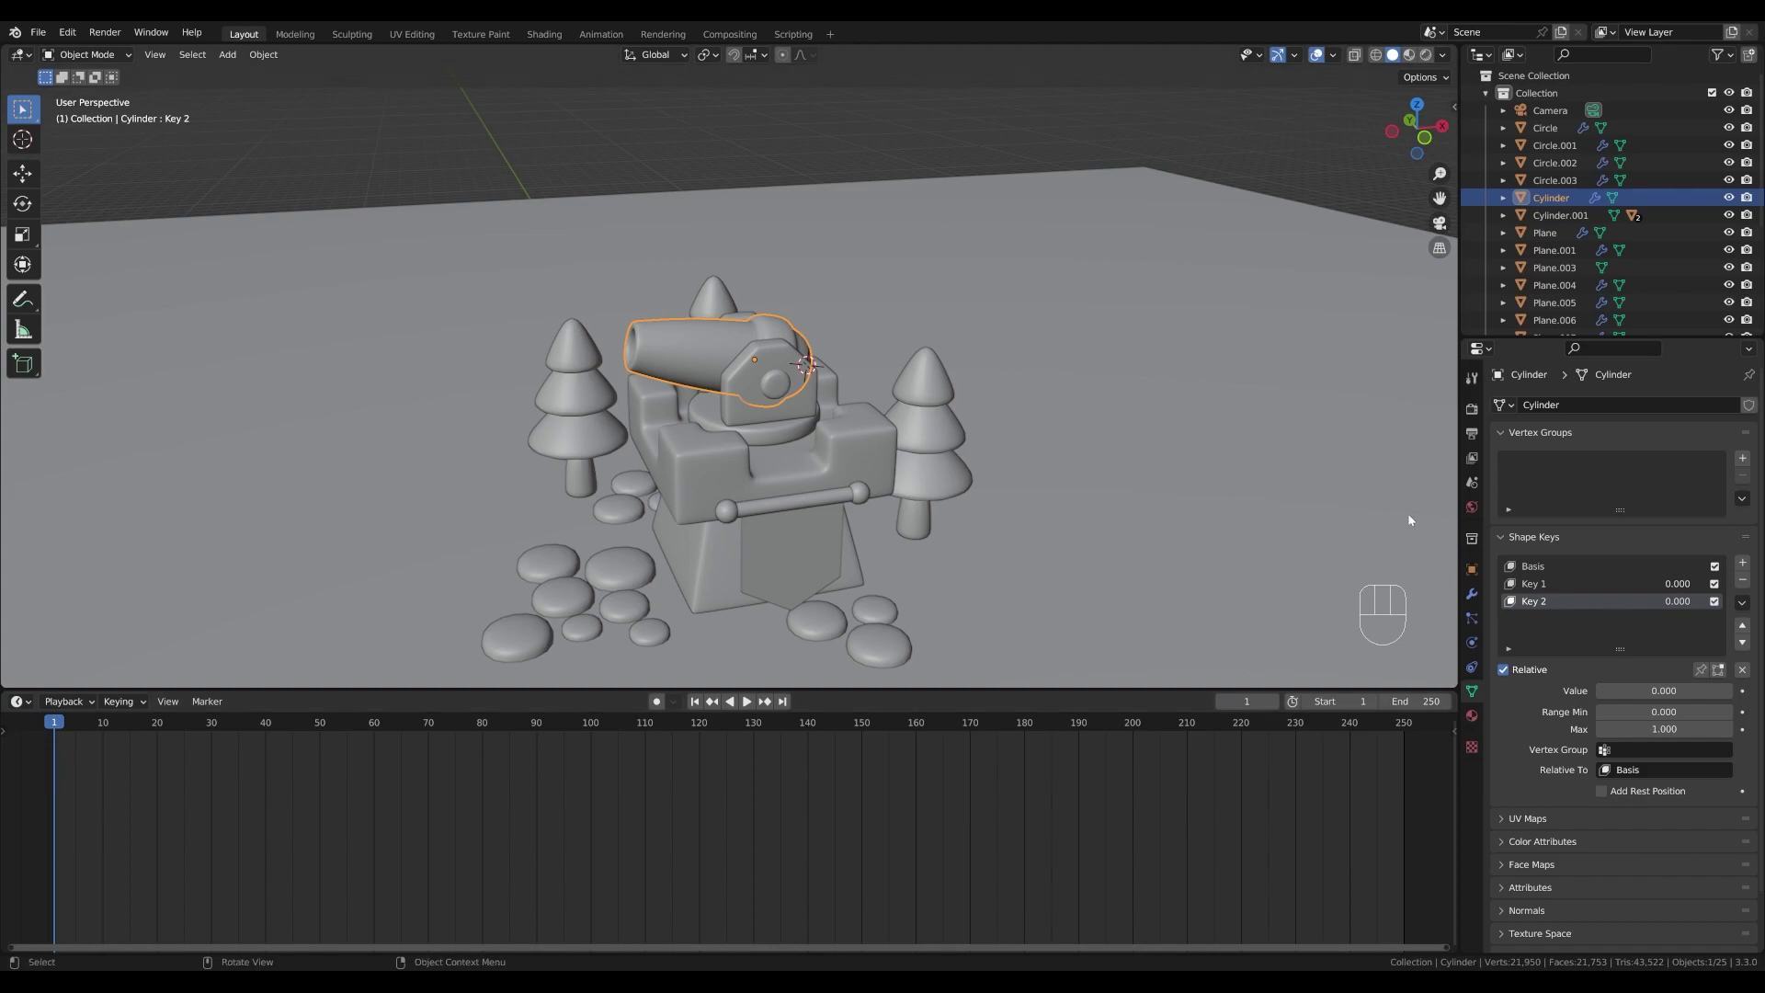
# - Keyframe both shape key values at zero on frame 1
pyautogui.click(1475, 441)
pyautogui.moveTo(1650, 567); pyautogui.dragTo(1656, 659)
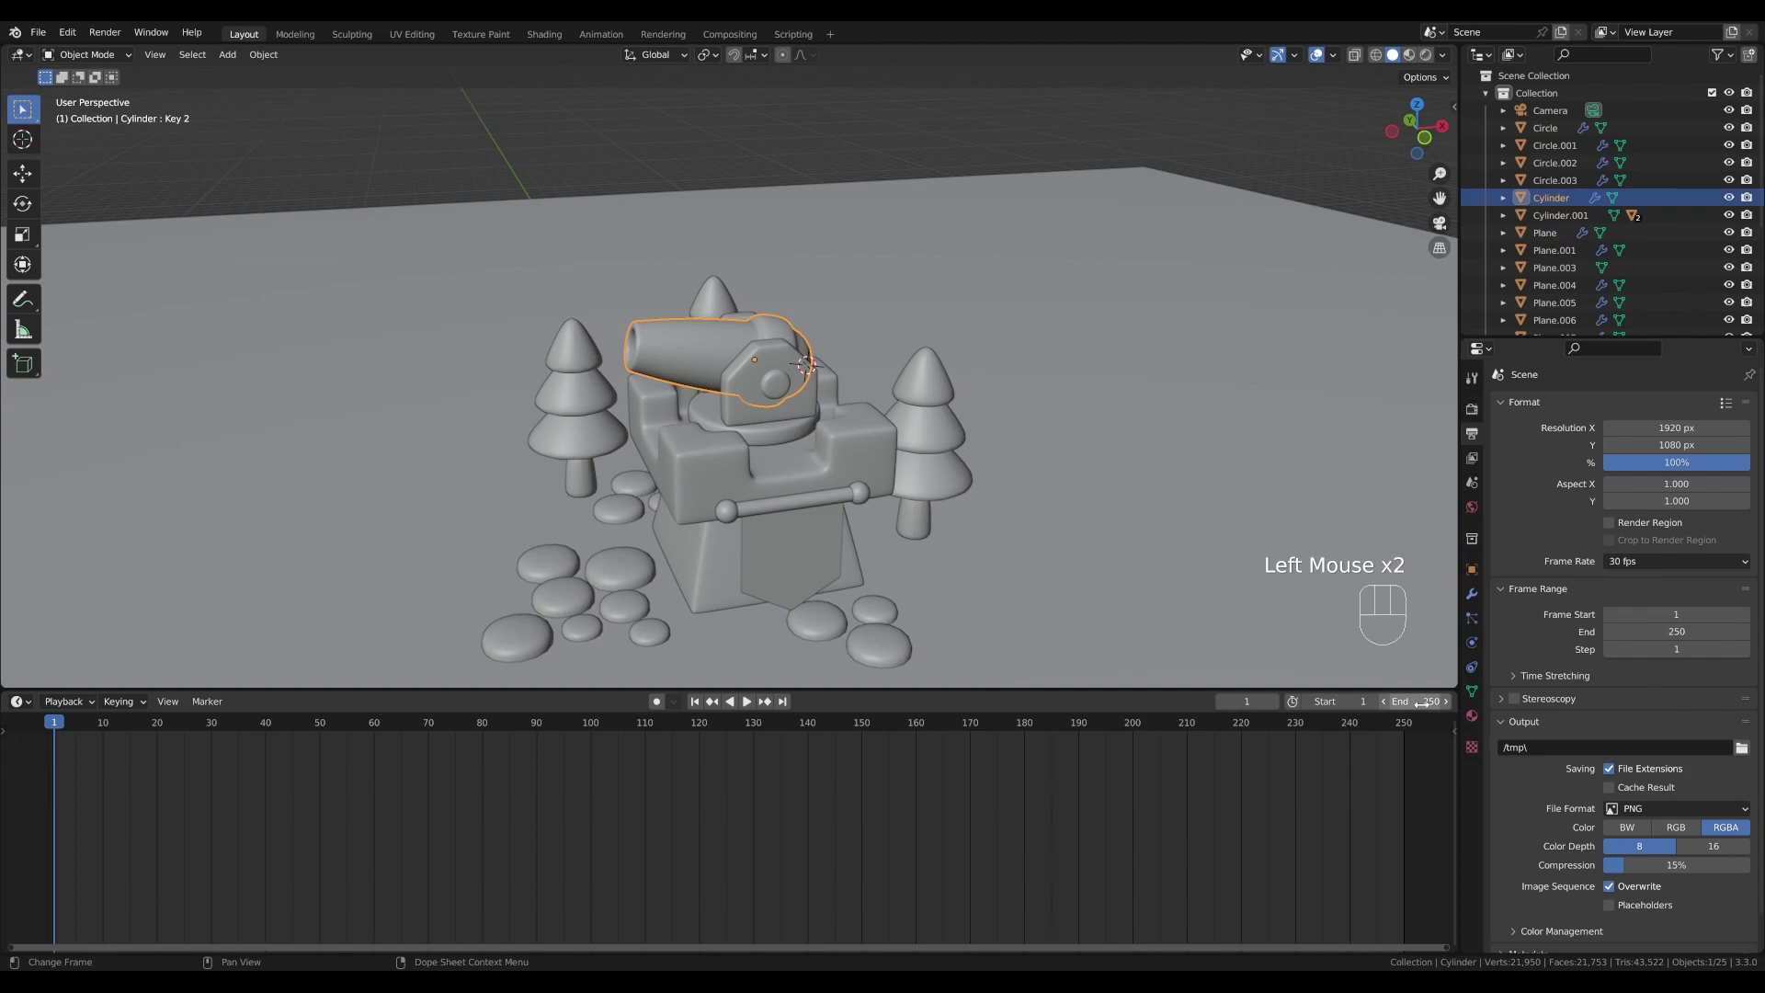
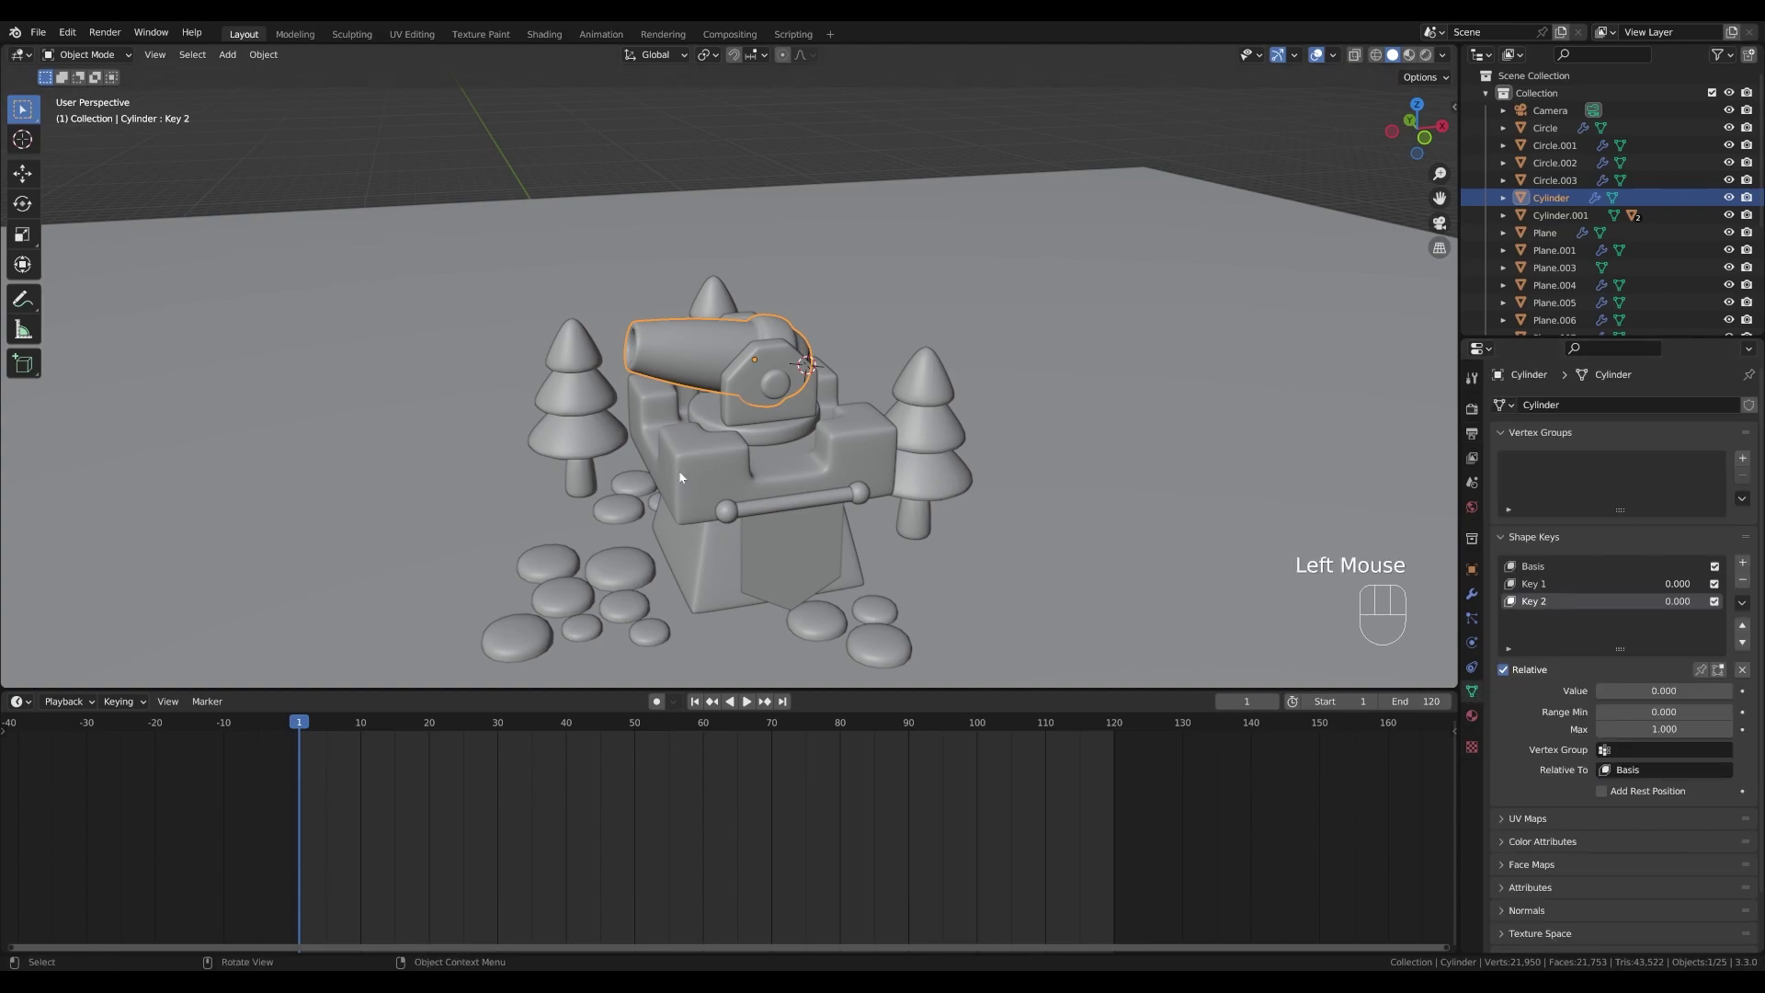
pyautogui.moveTo(301, 728); pyautogui.dragTo(306, 727)
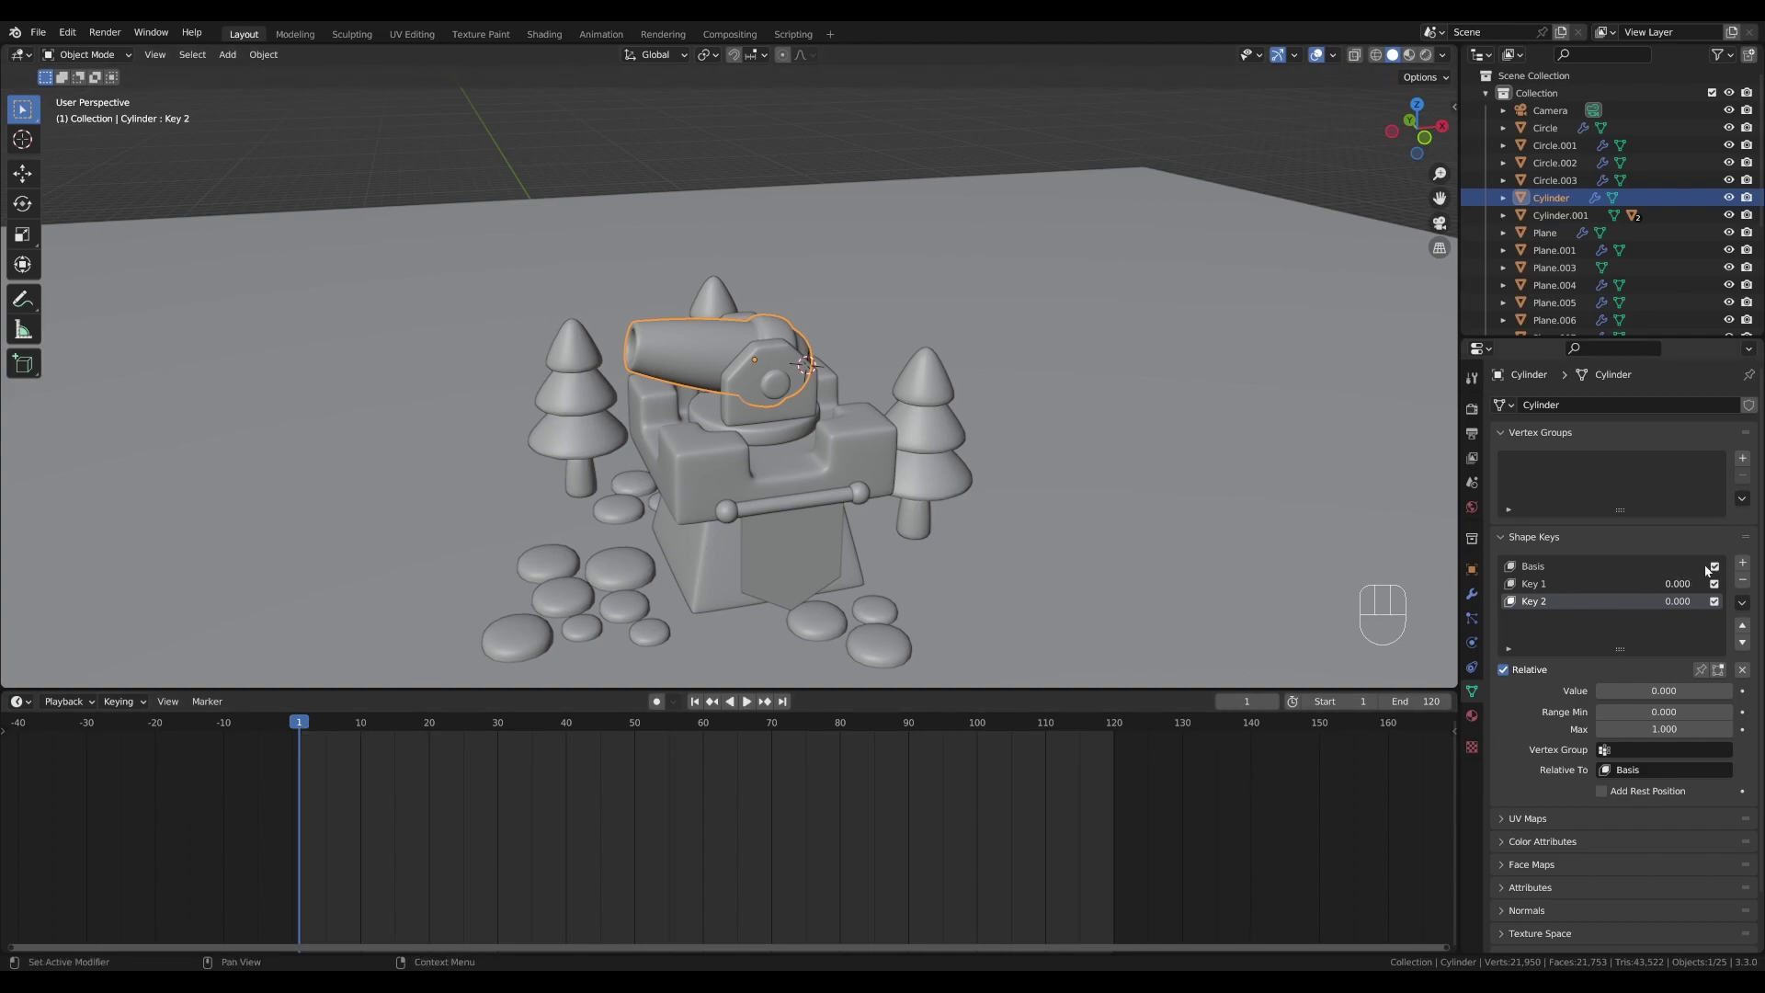
pyautogui.press('i')
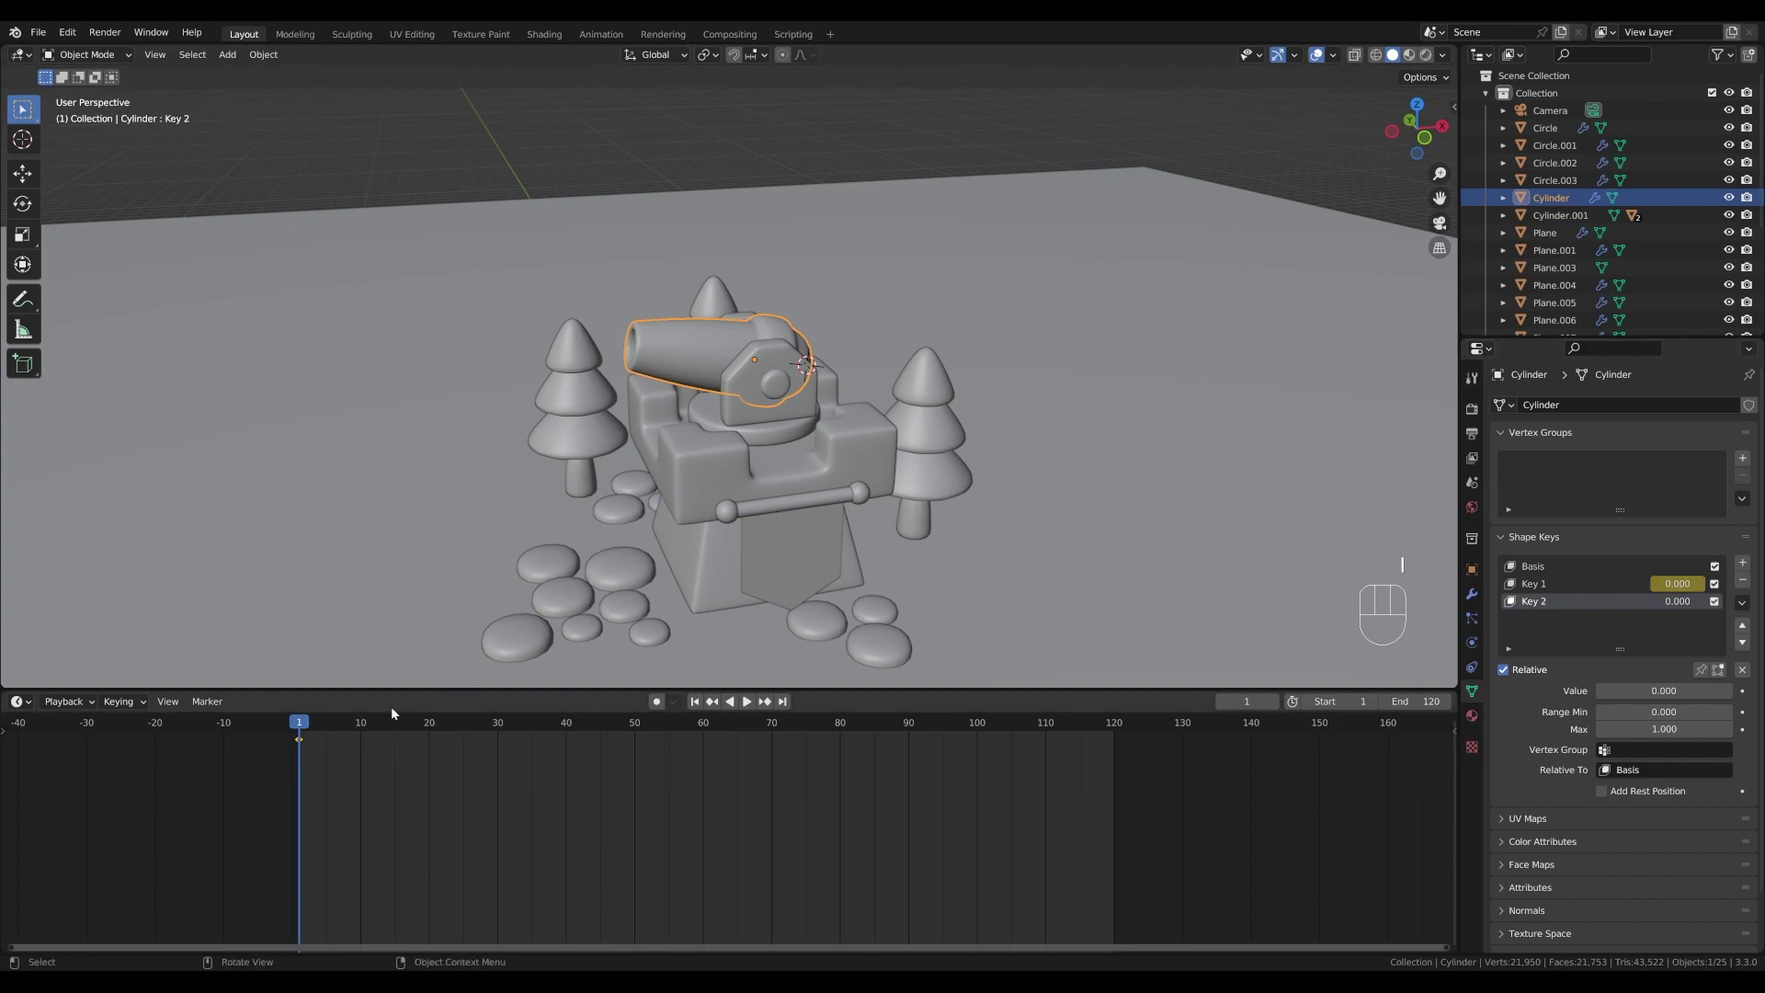
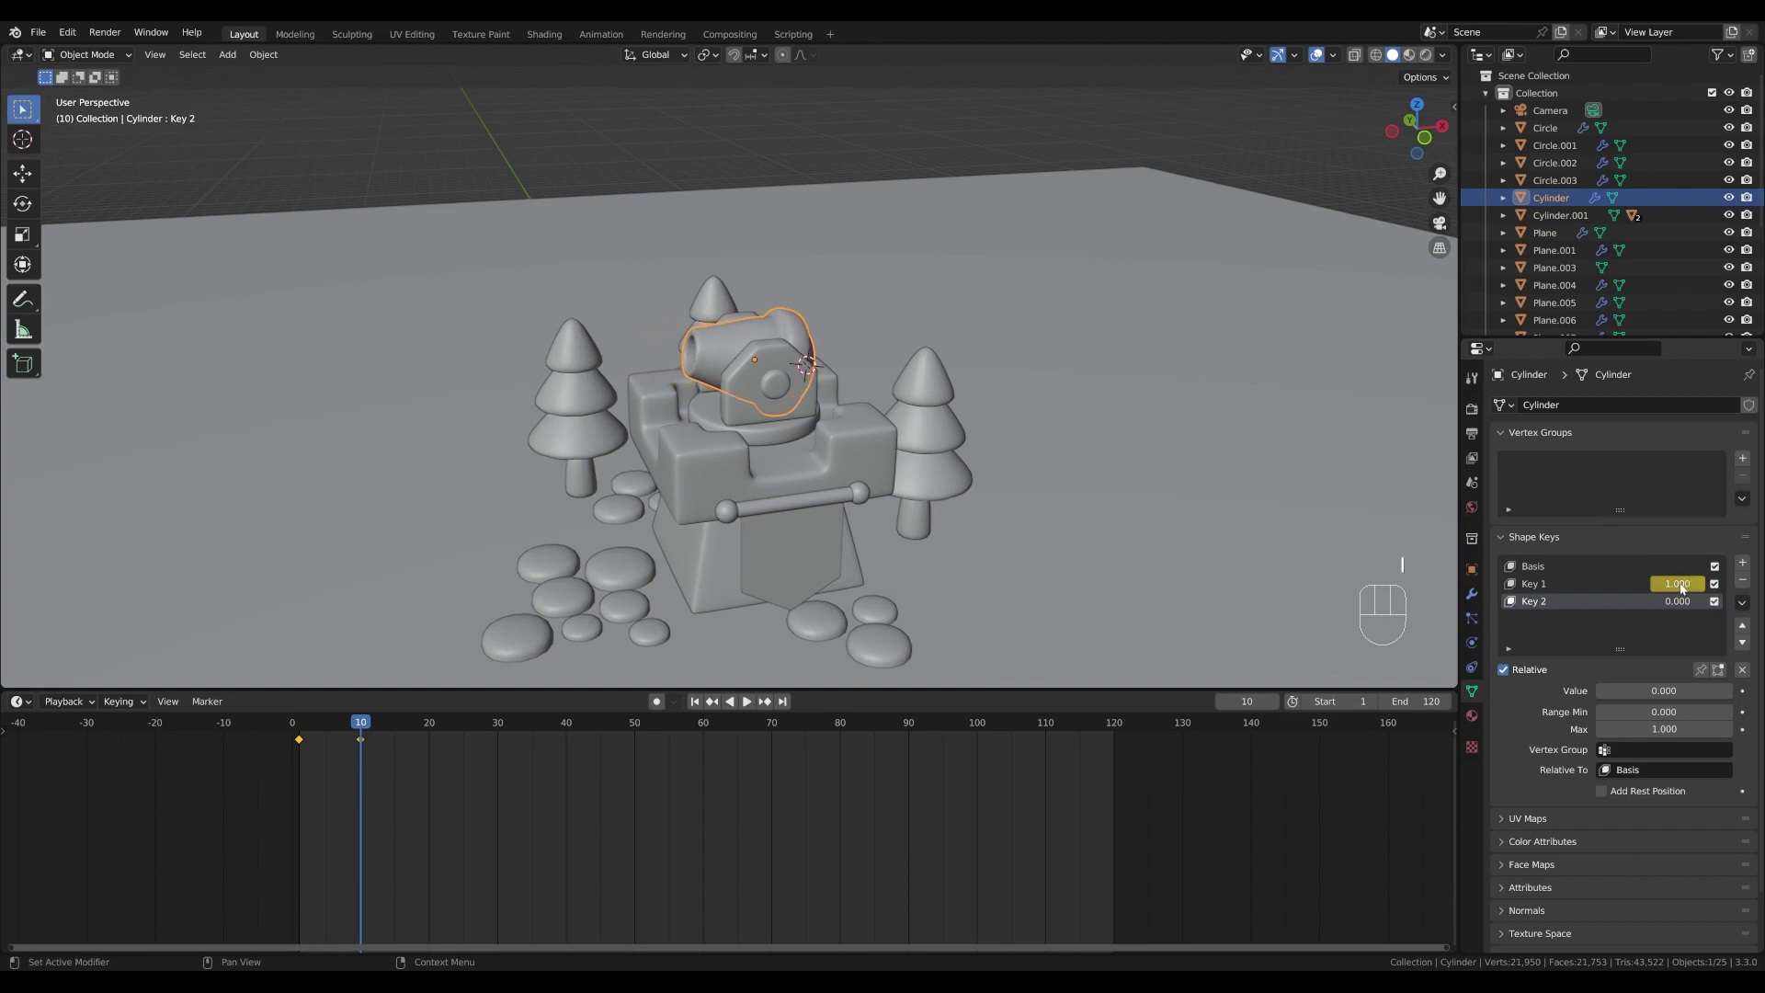
# - Key 1 to full strength at frame 10 and Key 2 at frame 20, keyframing each, then show the Graph Editor
pyautogui.moveTo(362, 722); pyautogui.dragTo(371, 727)
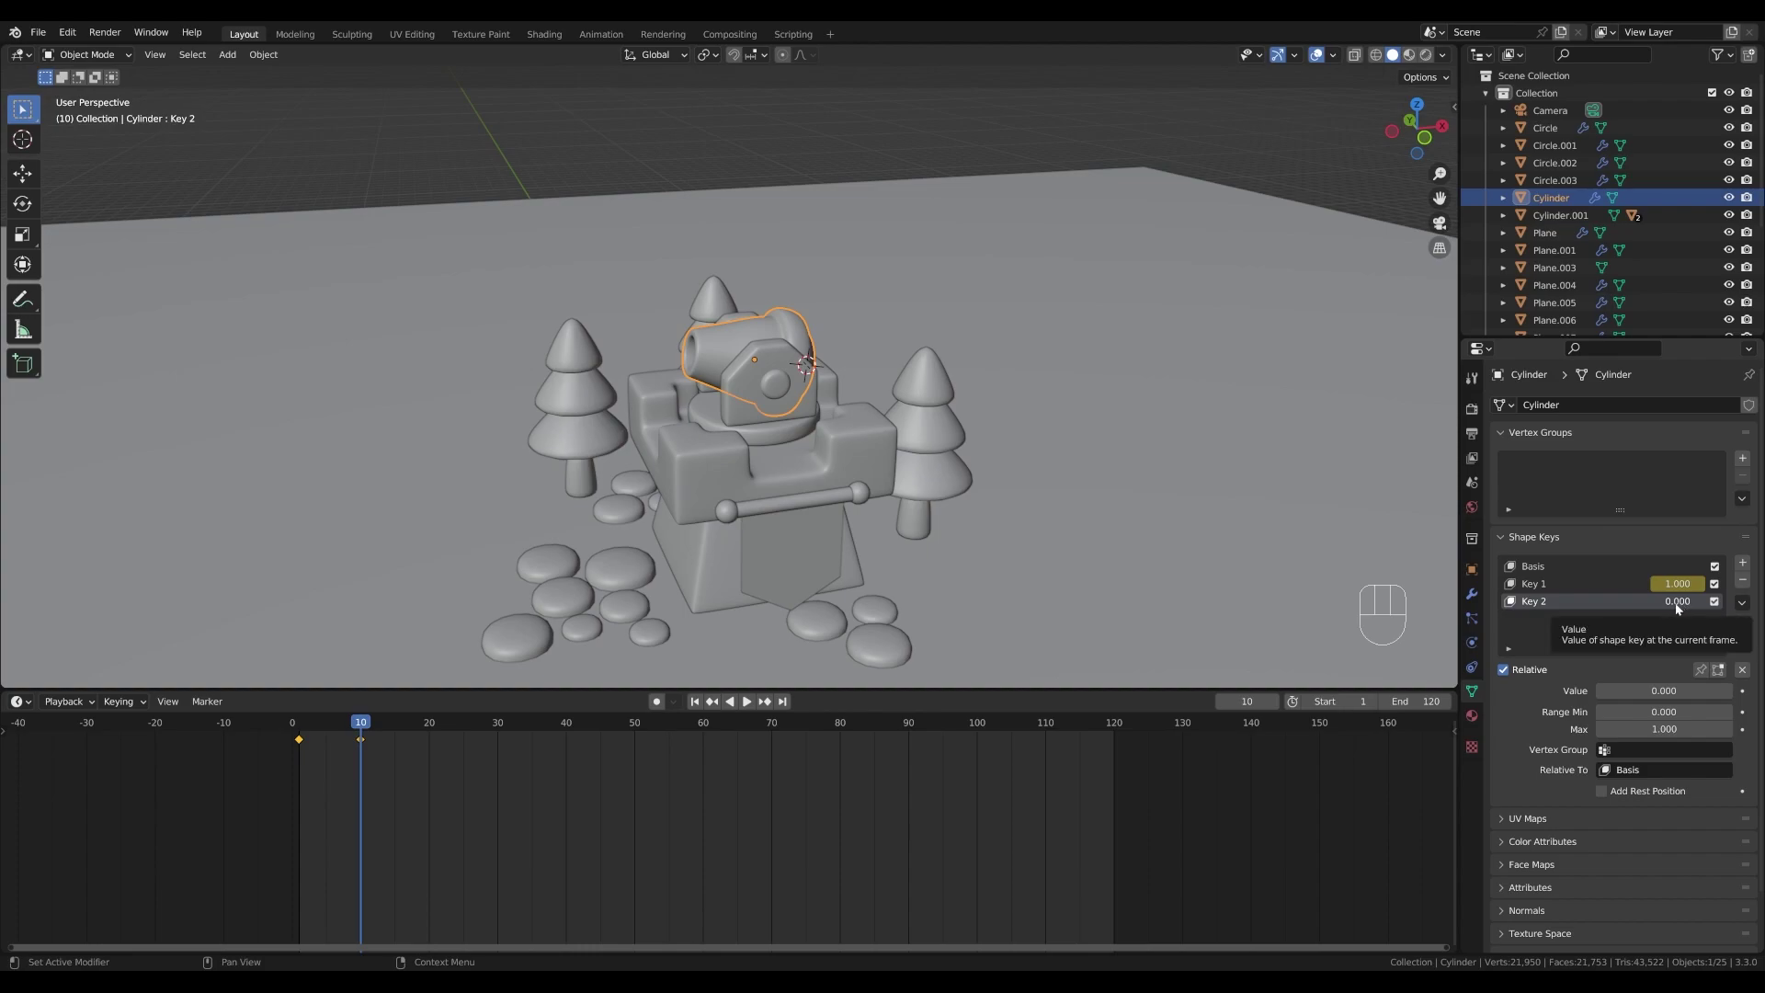
pyautogui.press('i')
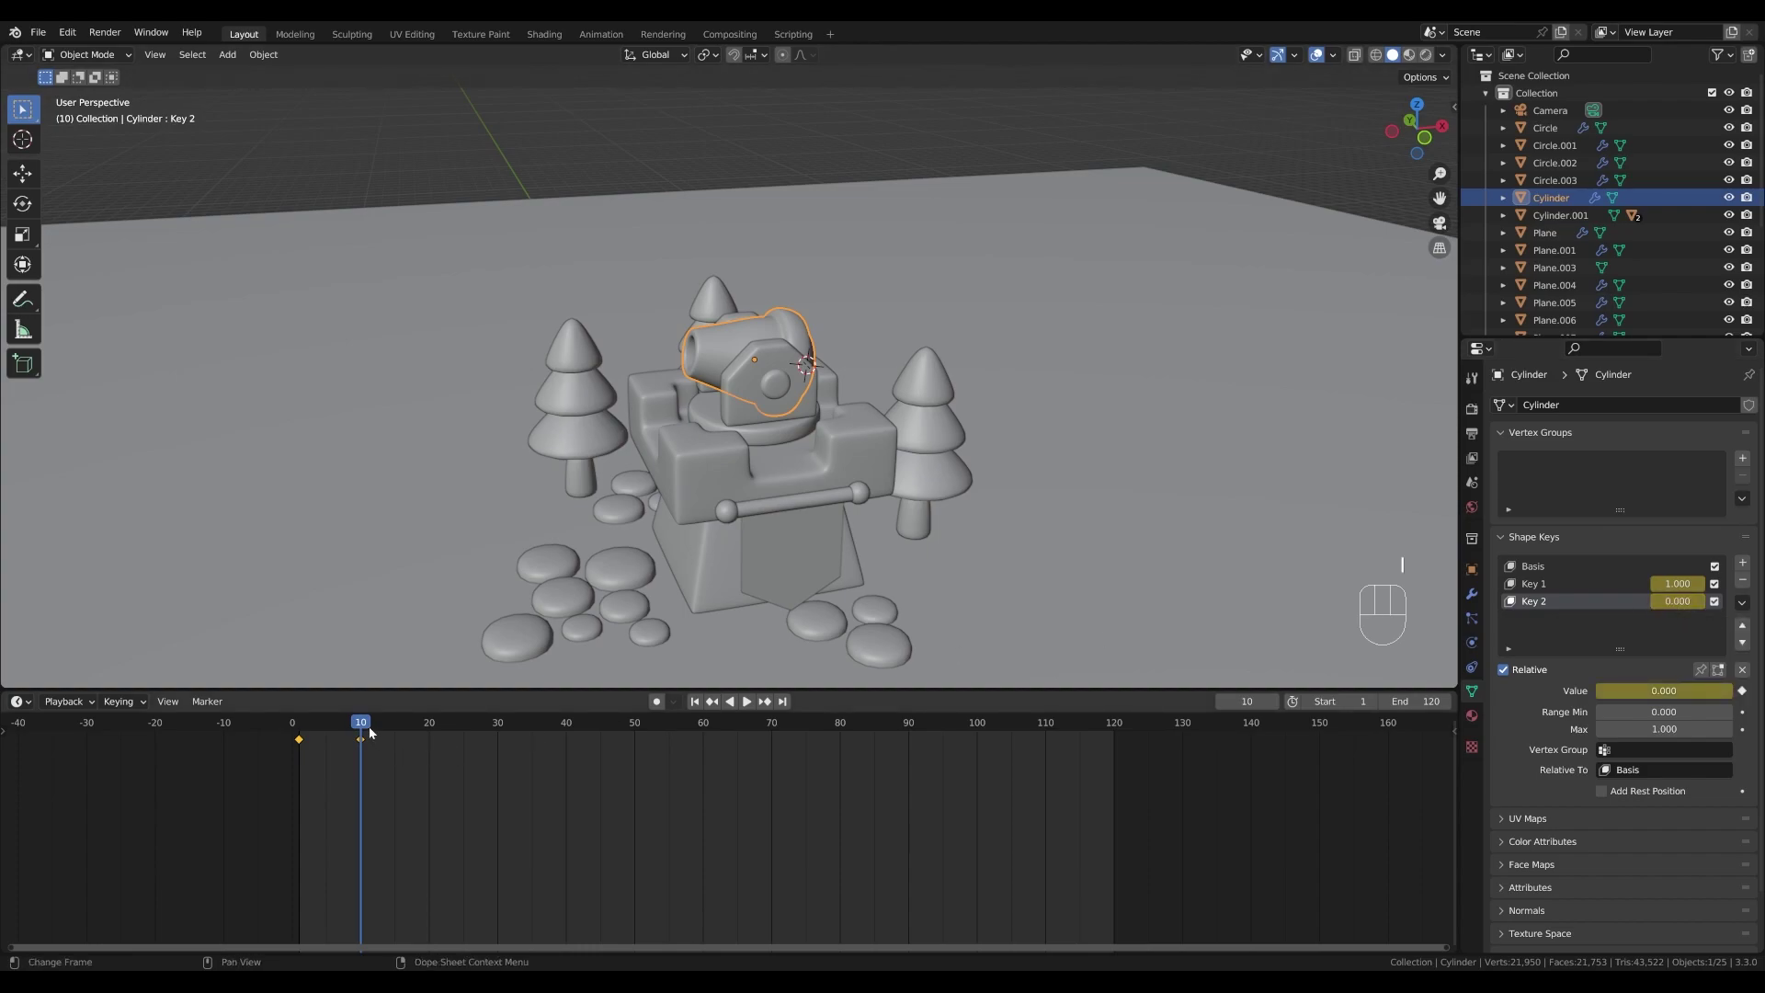
pyautogui.moveTo(369, 726); pyautogui.dragTo(436, 730)
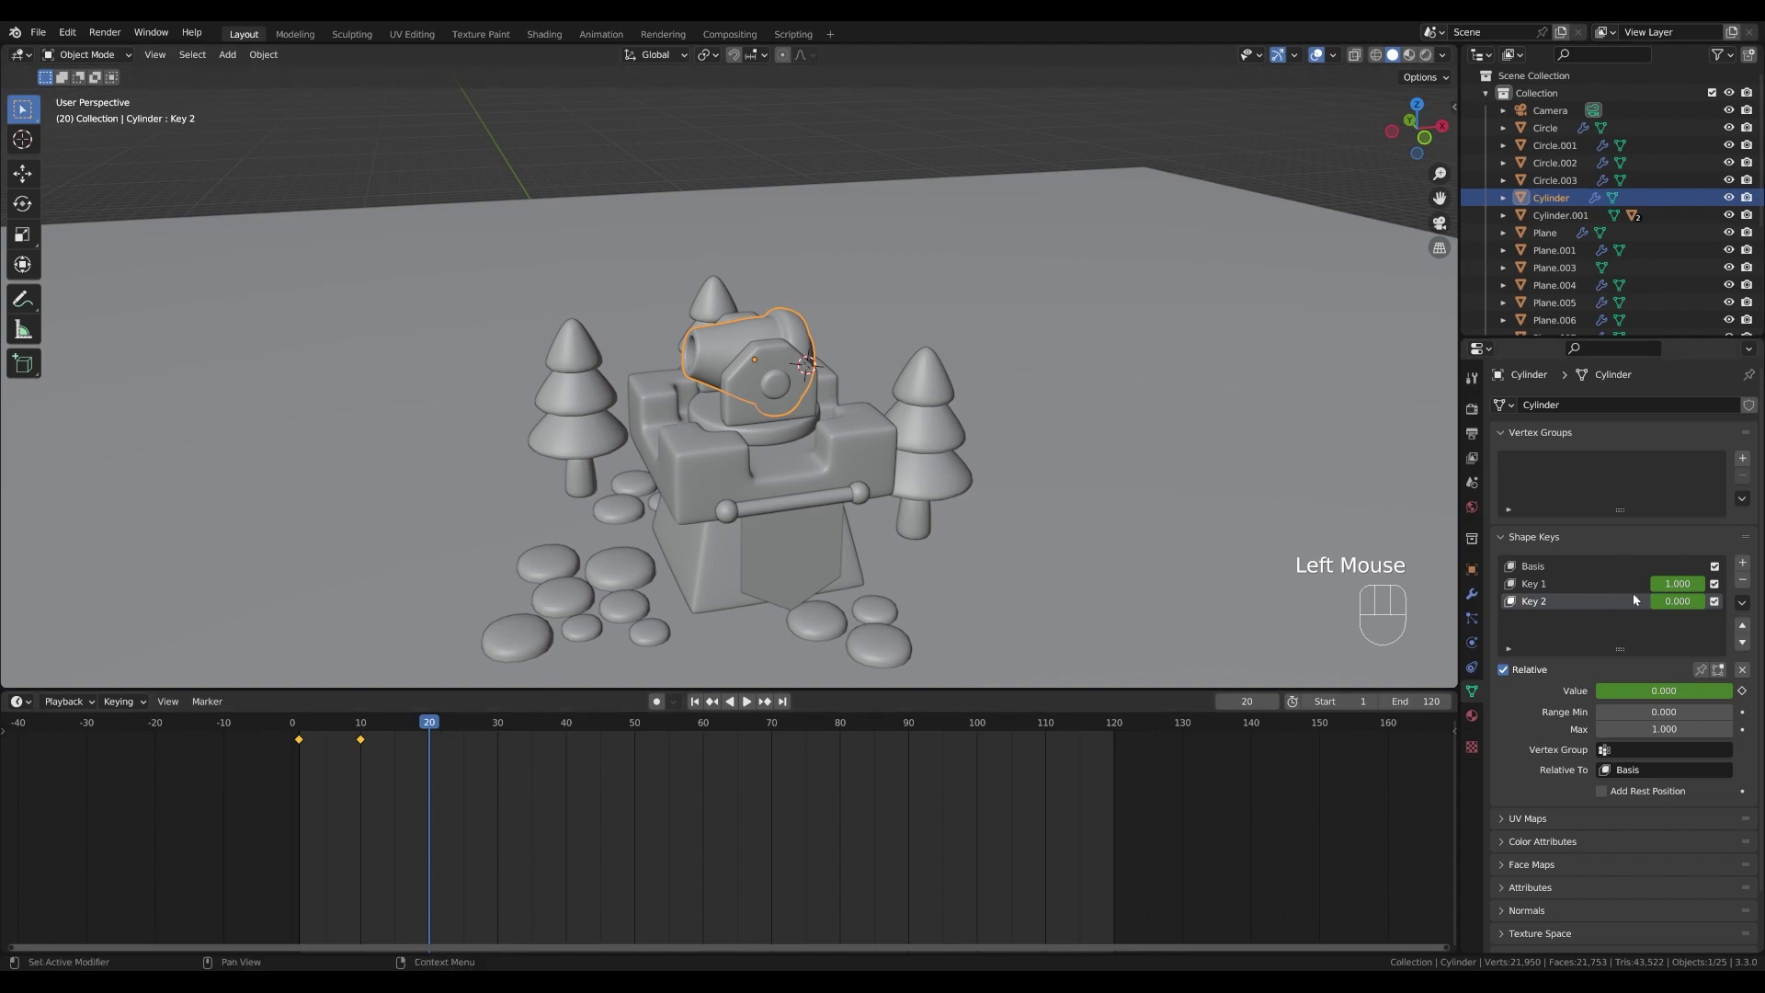
pyautogui.moveTo(1678, 606); pyautogui.dragTo(1711, 604)
pyautogui.press('i')
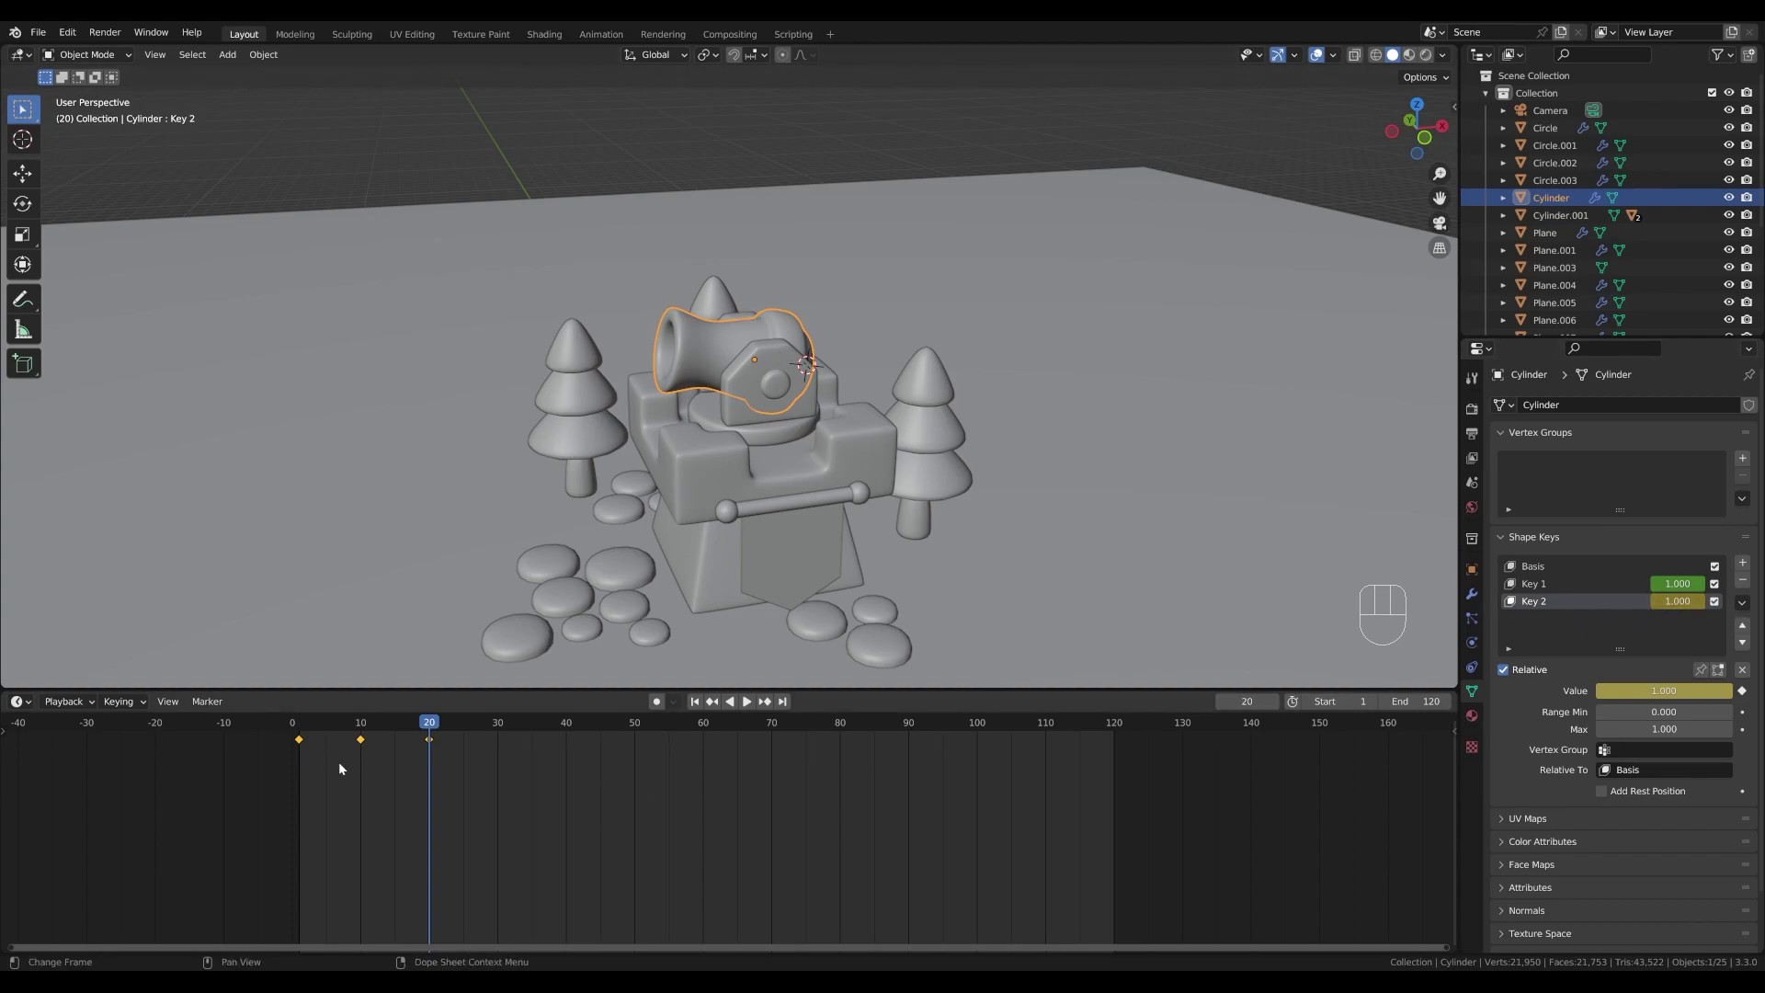
pyautogui.moveTo(428, 723); pyautogui.dragTo(431, 742)
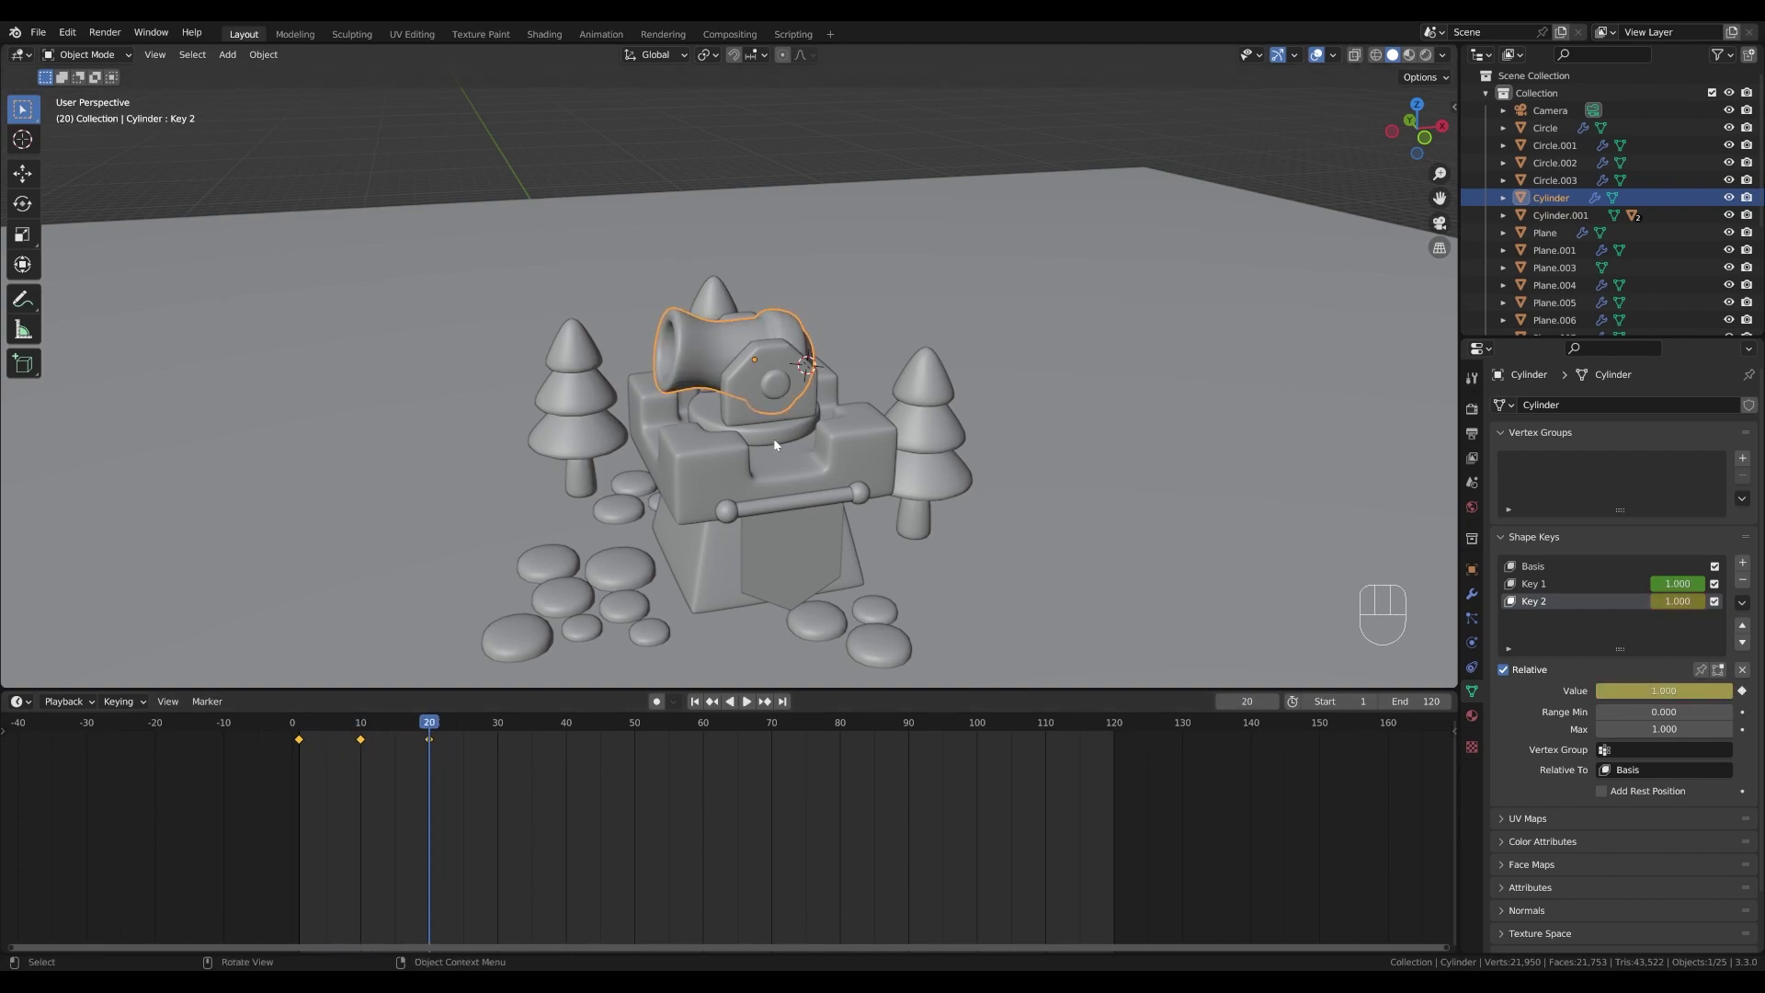
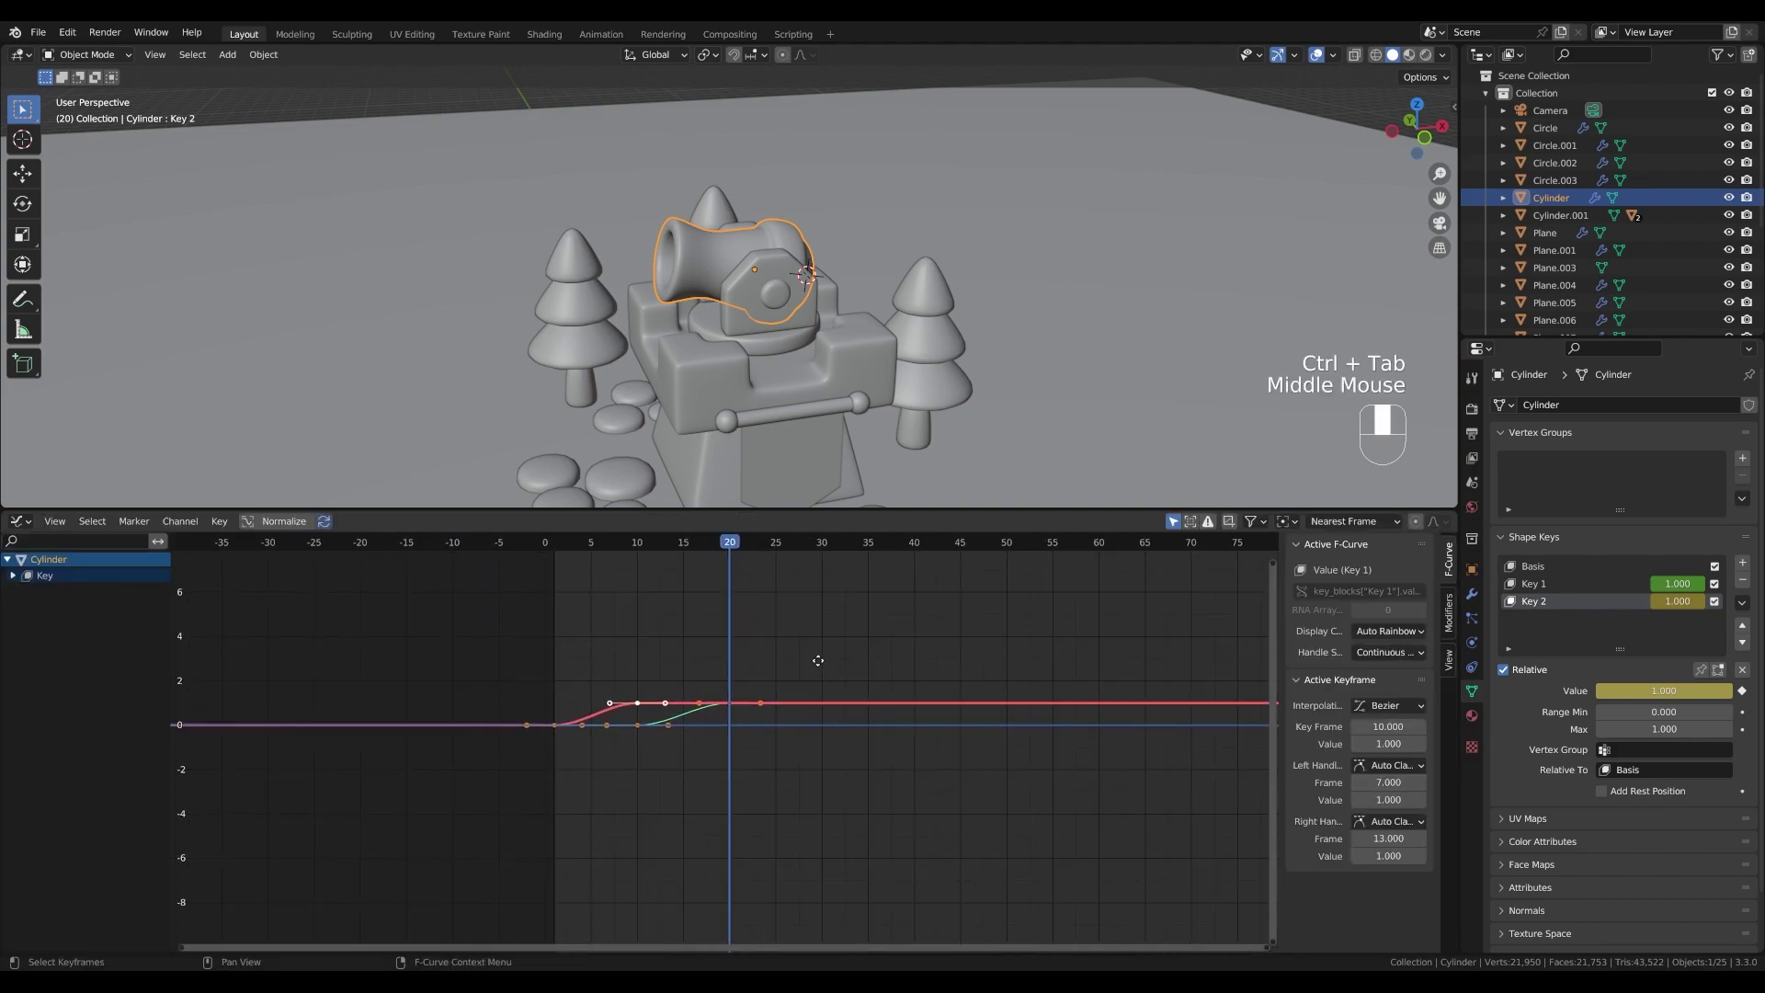
# - Frame the curves and duplicate Key 1's peak keyframe later and down to zero so it falls back
pyautogui.click(441, 633)
pyautogui.click(417, 621)
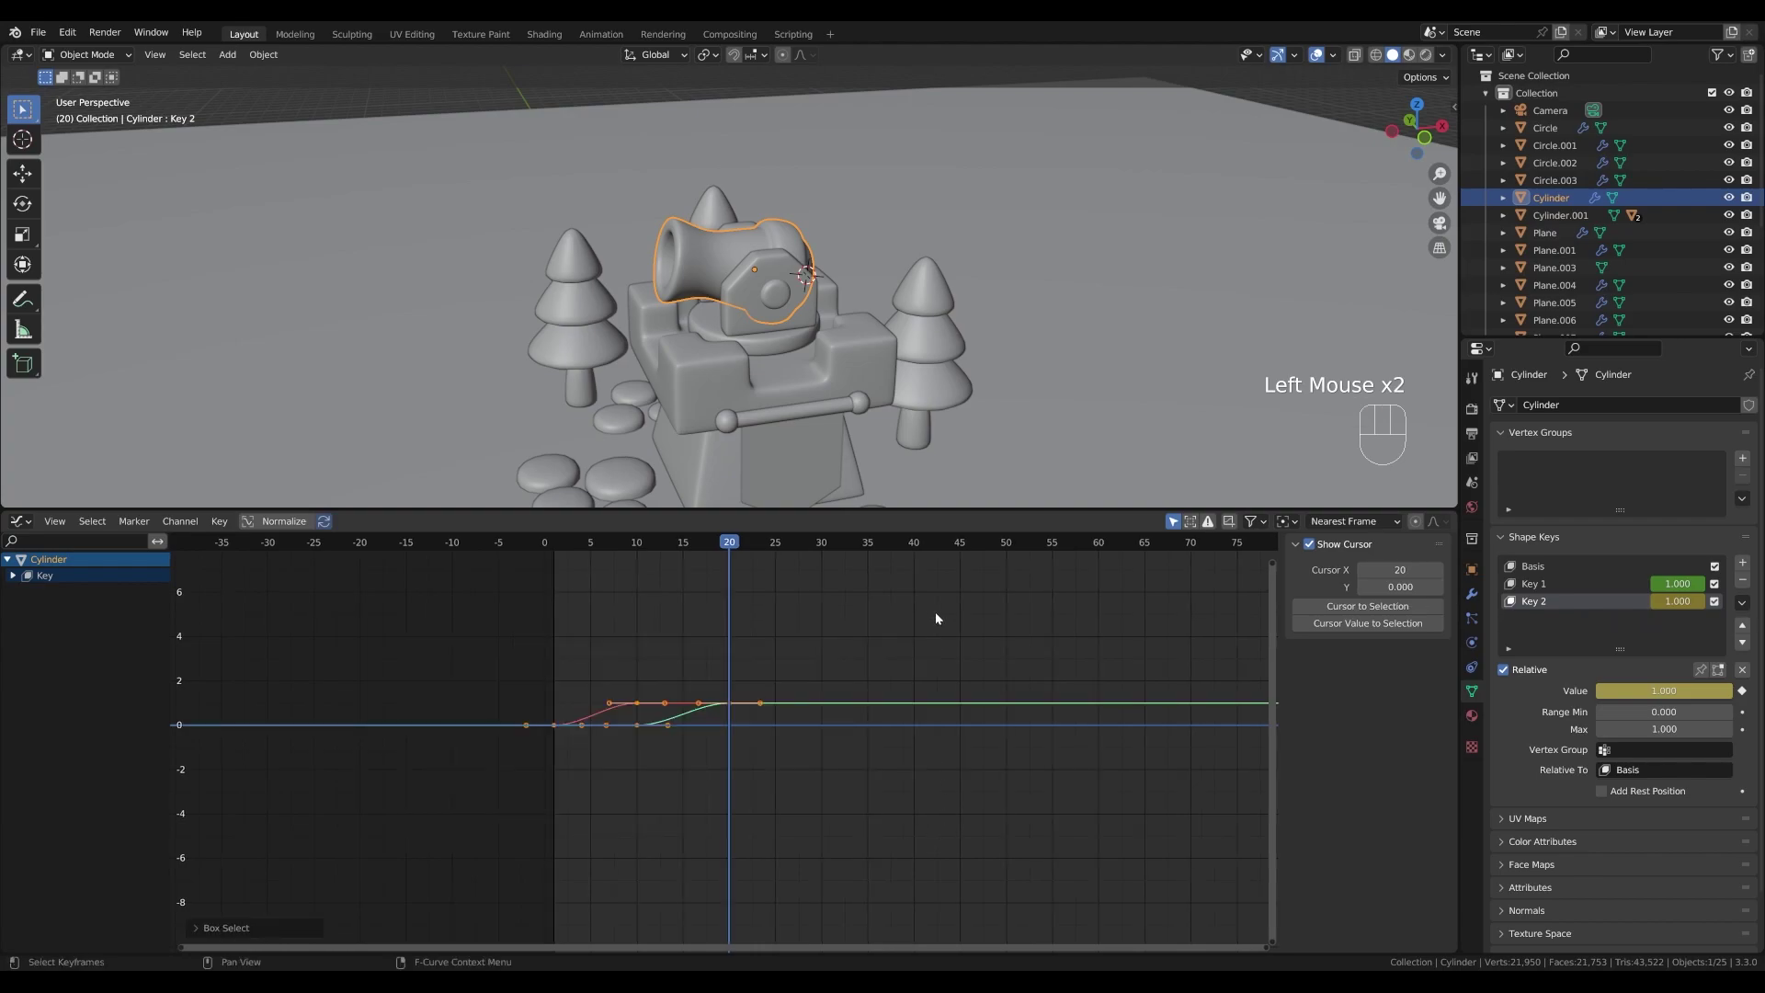
pyautogui.press('KP_Decimal')
pyautogui.scroll(-3)
pyautogui.middleClick(732, 715)
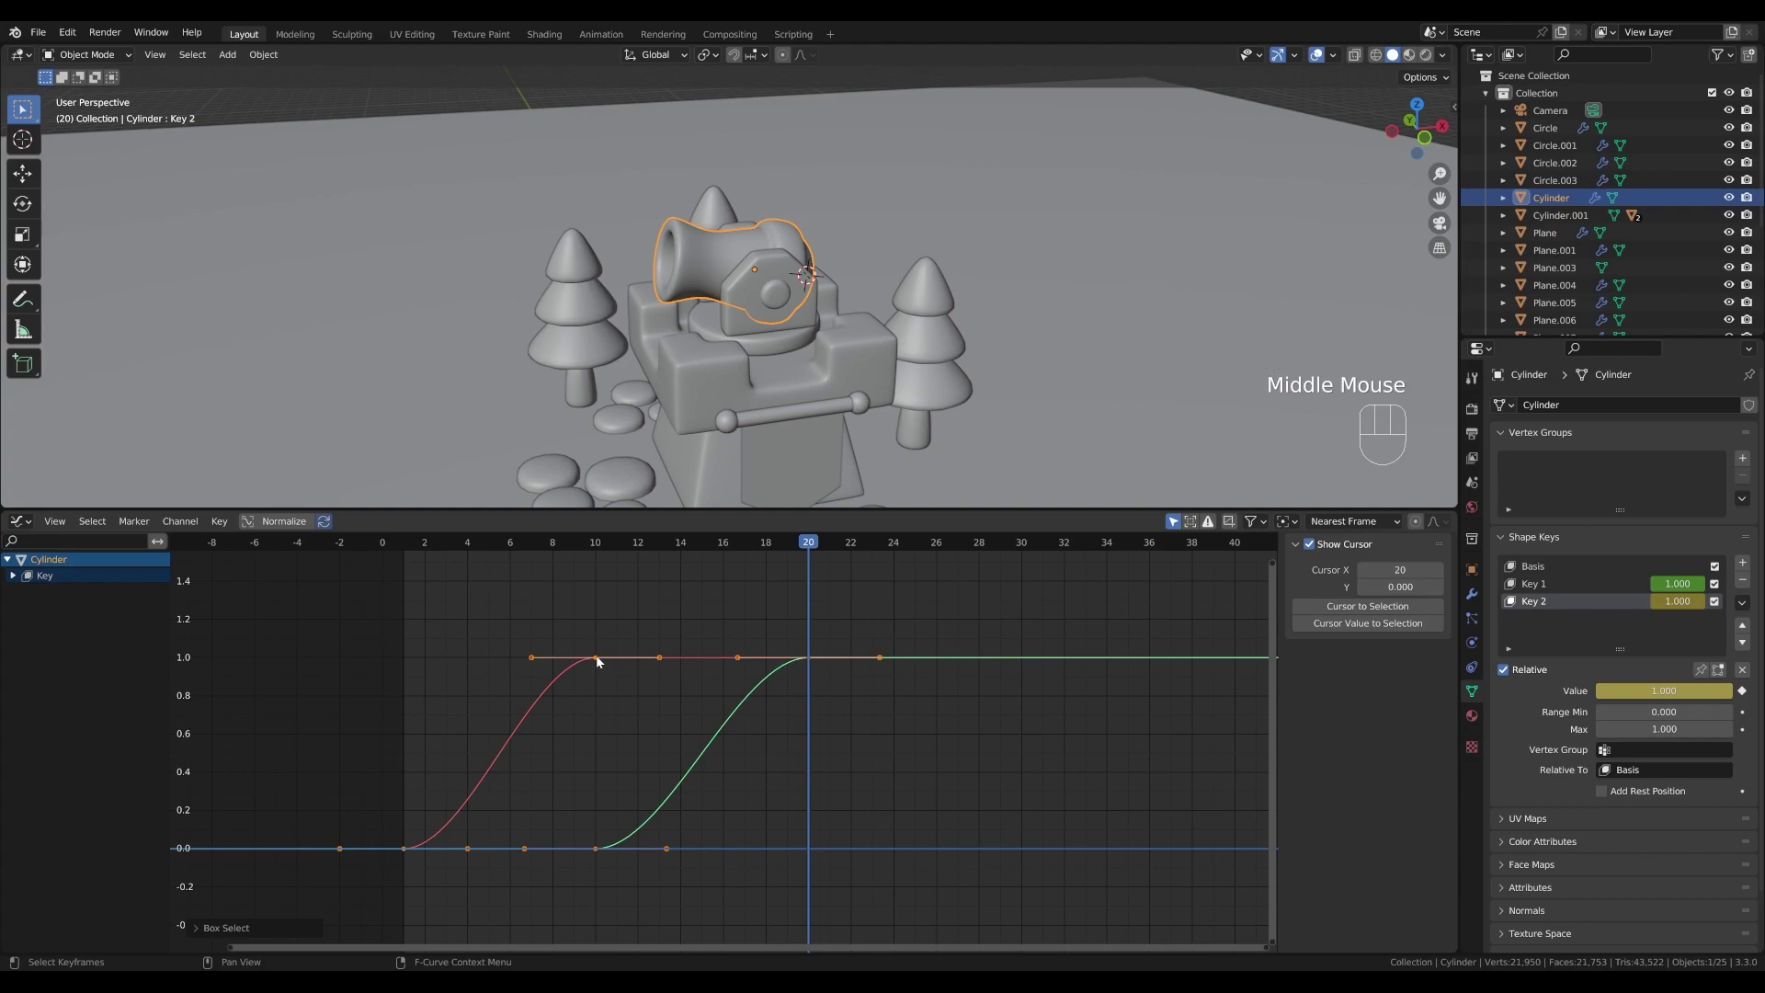
pyautogui.click(601, 660)
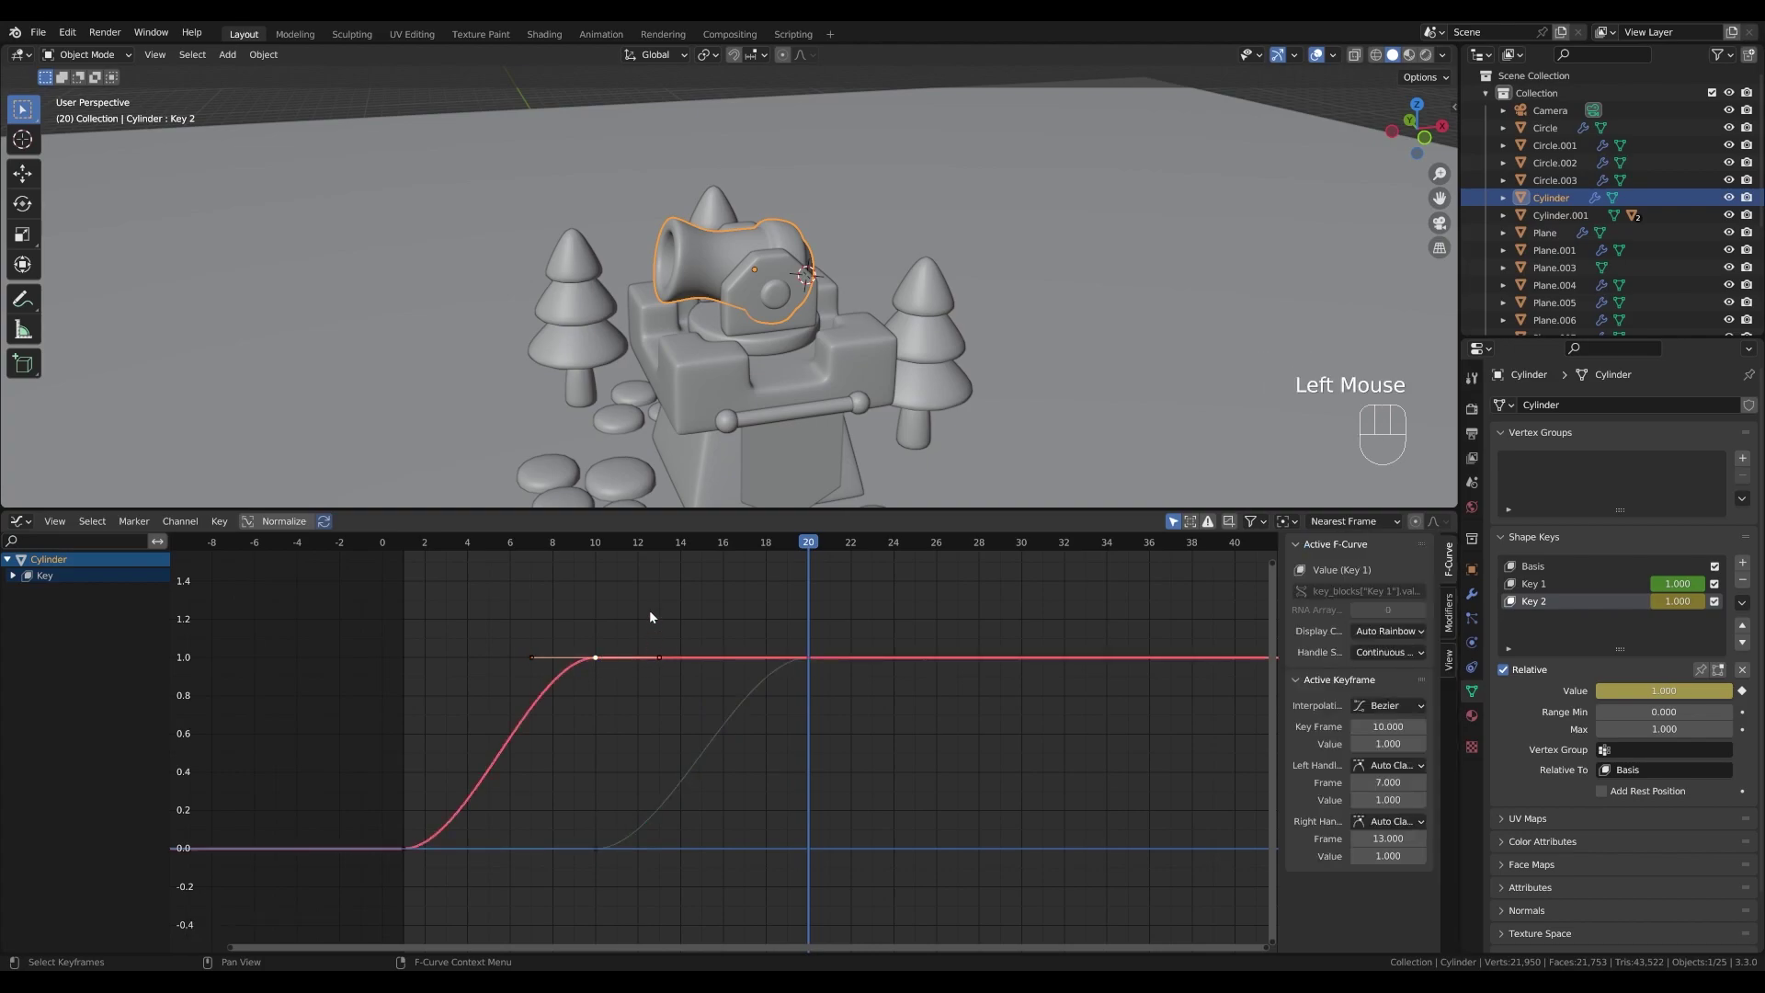
pyautogui.scroll(-3)
pyautogui.click(641, 686)
pyautogui.click(635, 687)
pyautogui.moveTo(657, 541); pyautogui.dragTo(636, 545)
pyautogui.press('shift+d')
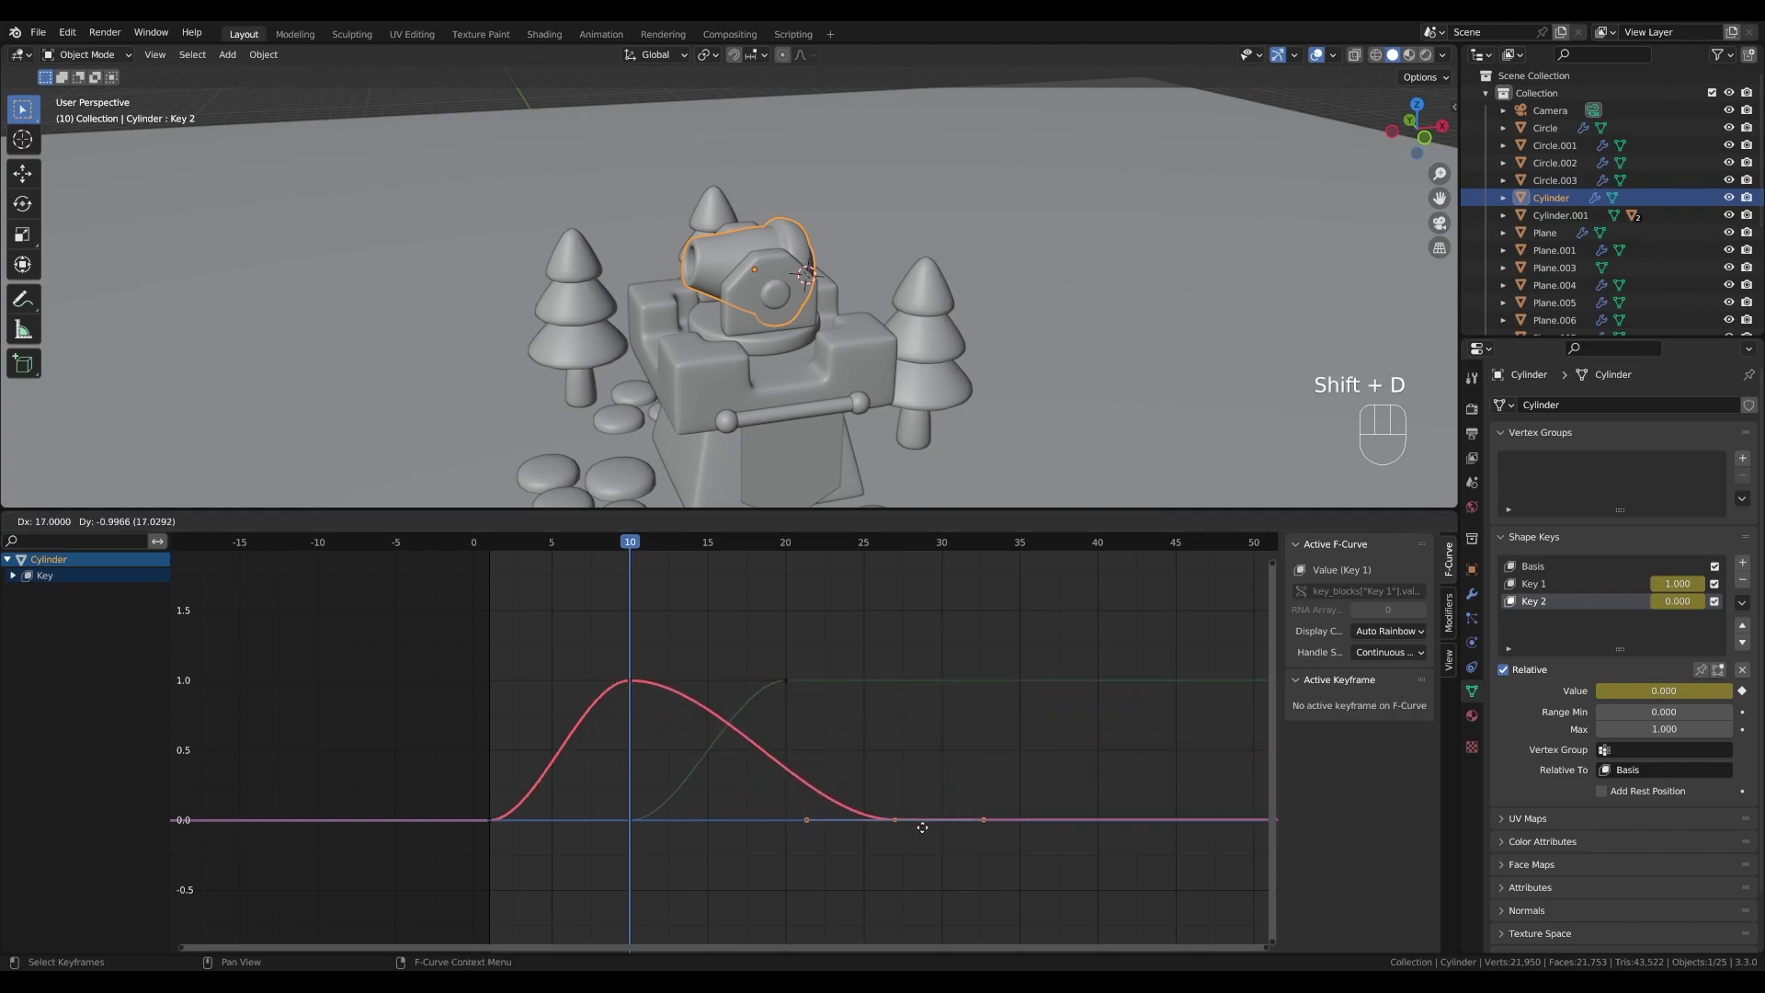
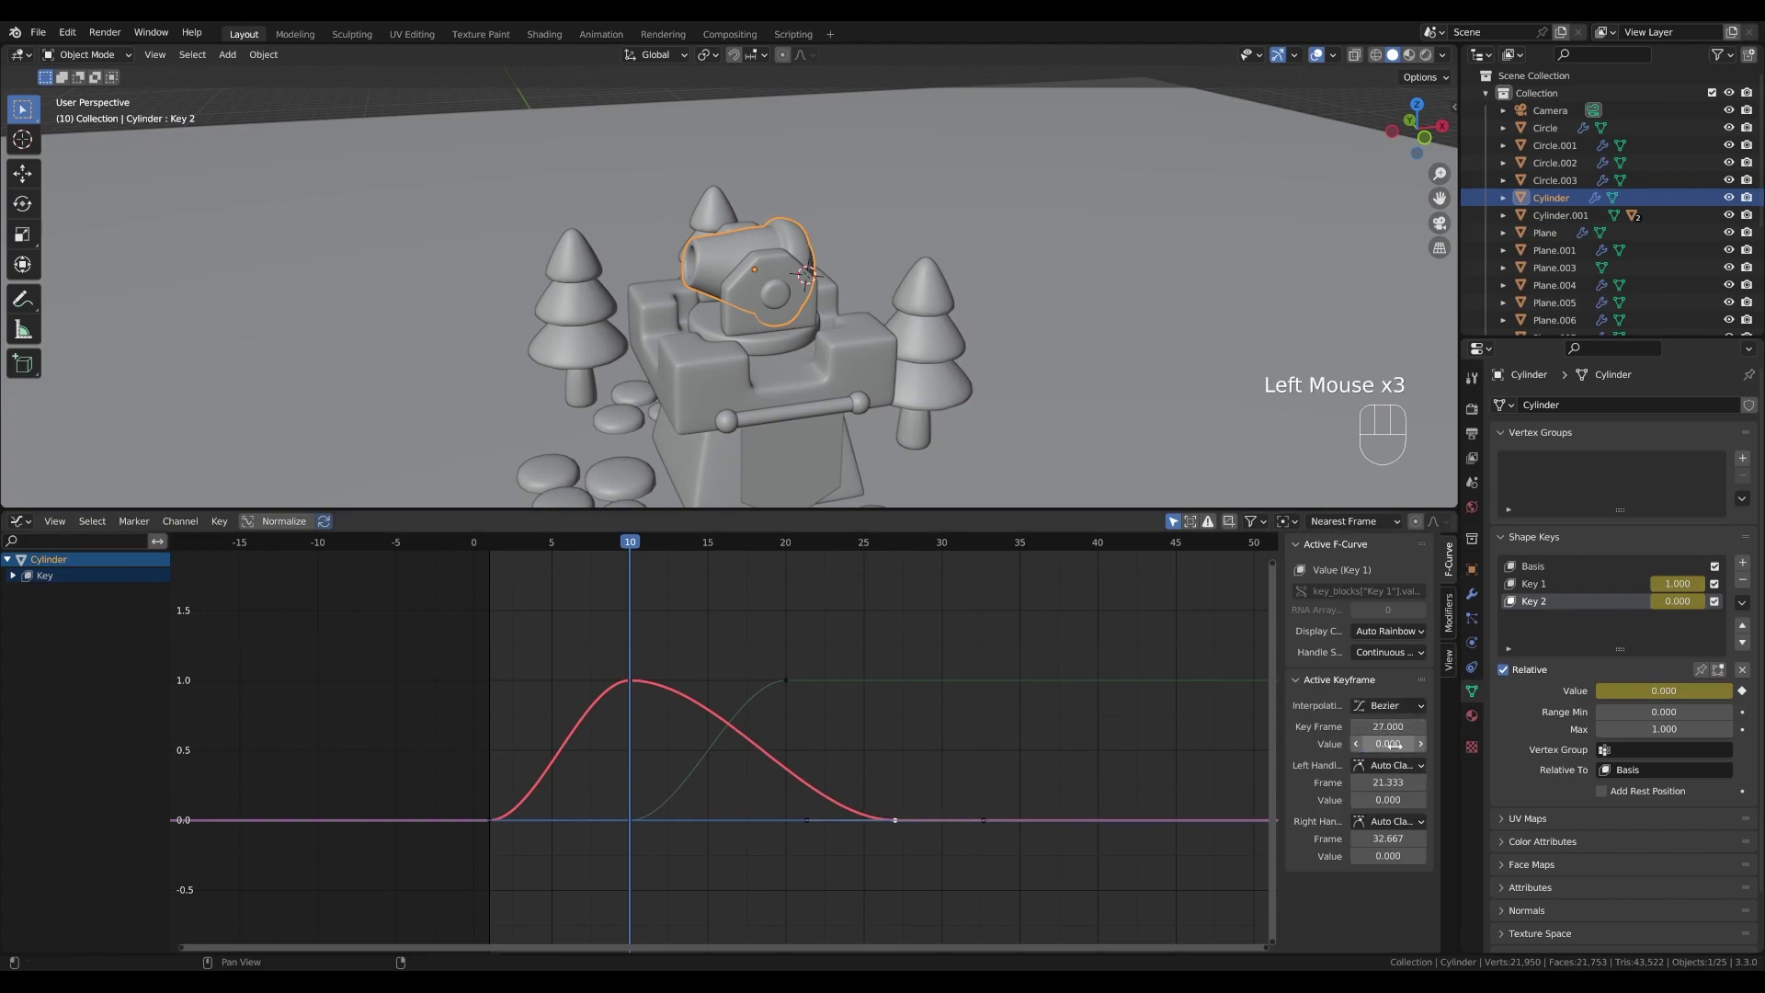
# - Duplicate Key 2's peak keyframe after frame 20 and drop it to zero so that curve also returns
pyautogui.moveTo(629, 550); pyautogui.dragTo(948, 562)
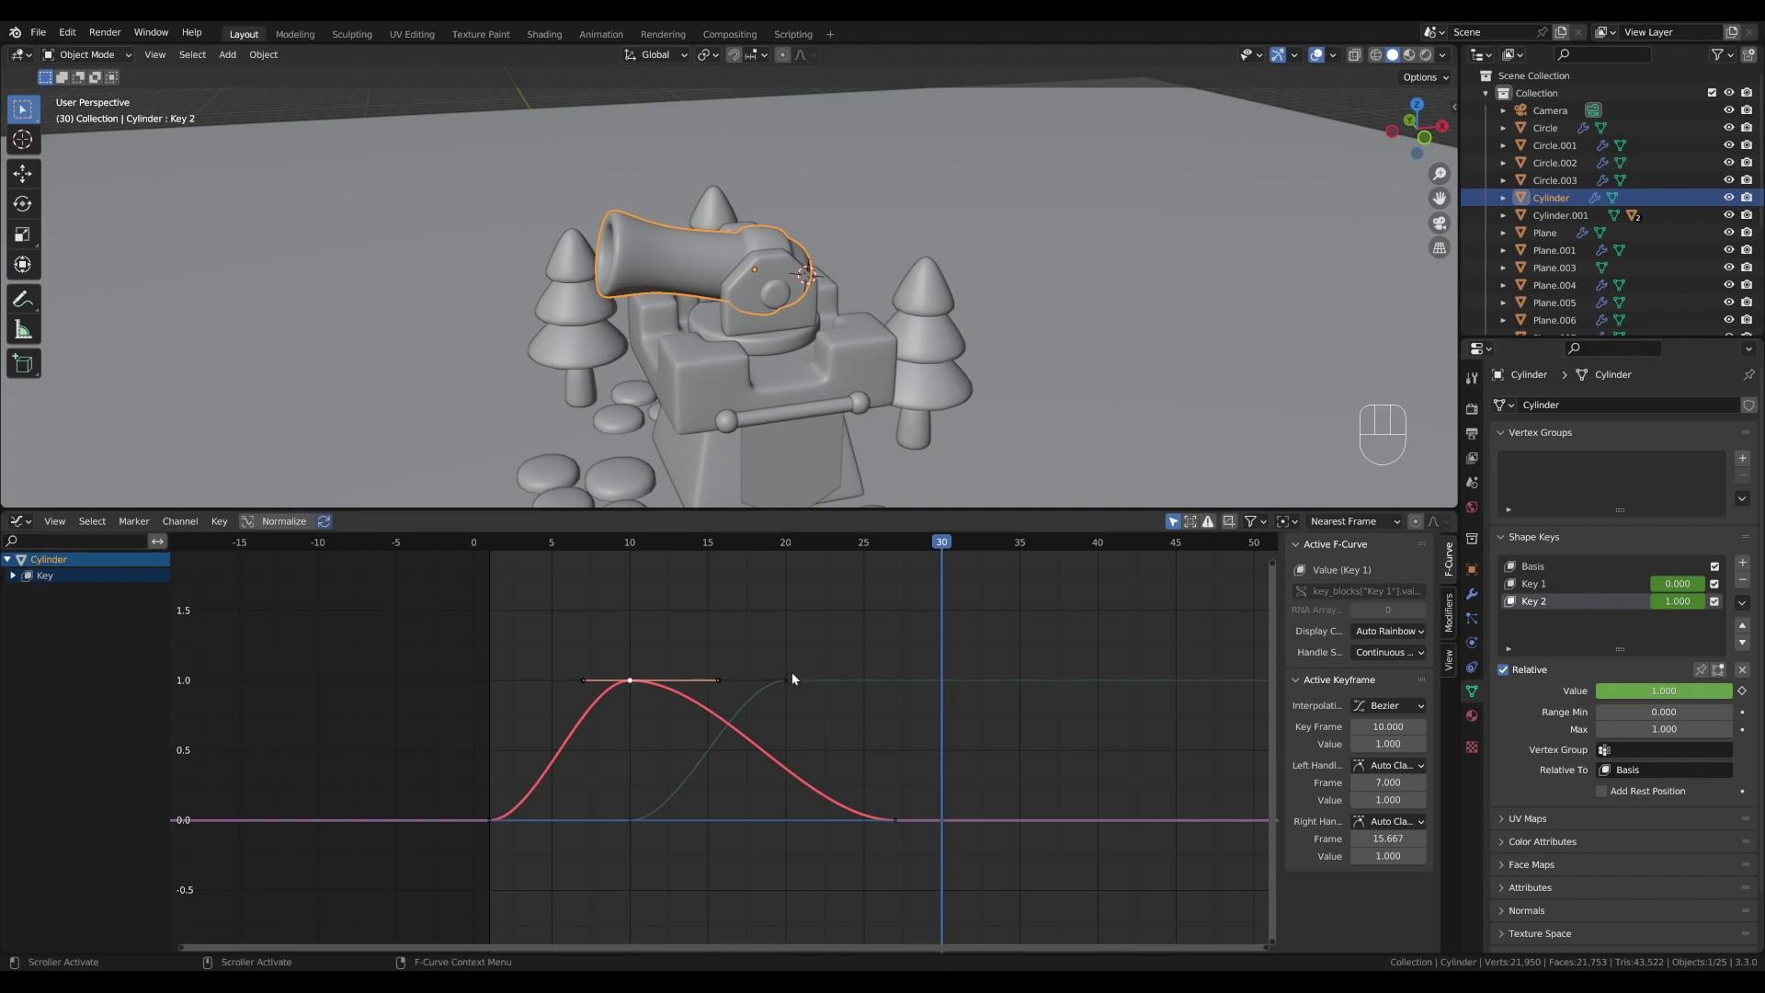
pyautogui.click(789, 684)
pyautogui.press('shift+d')
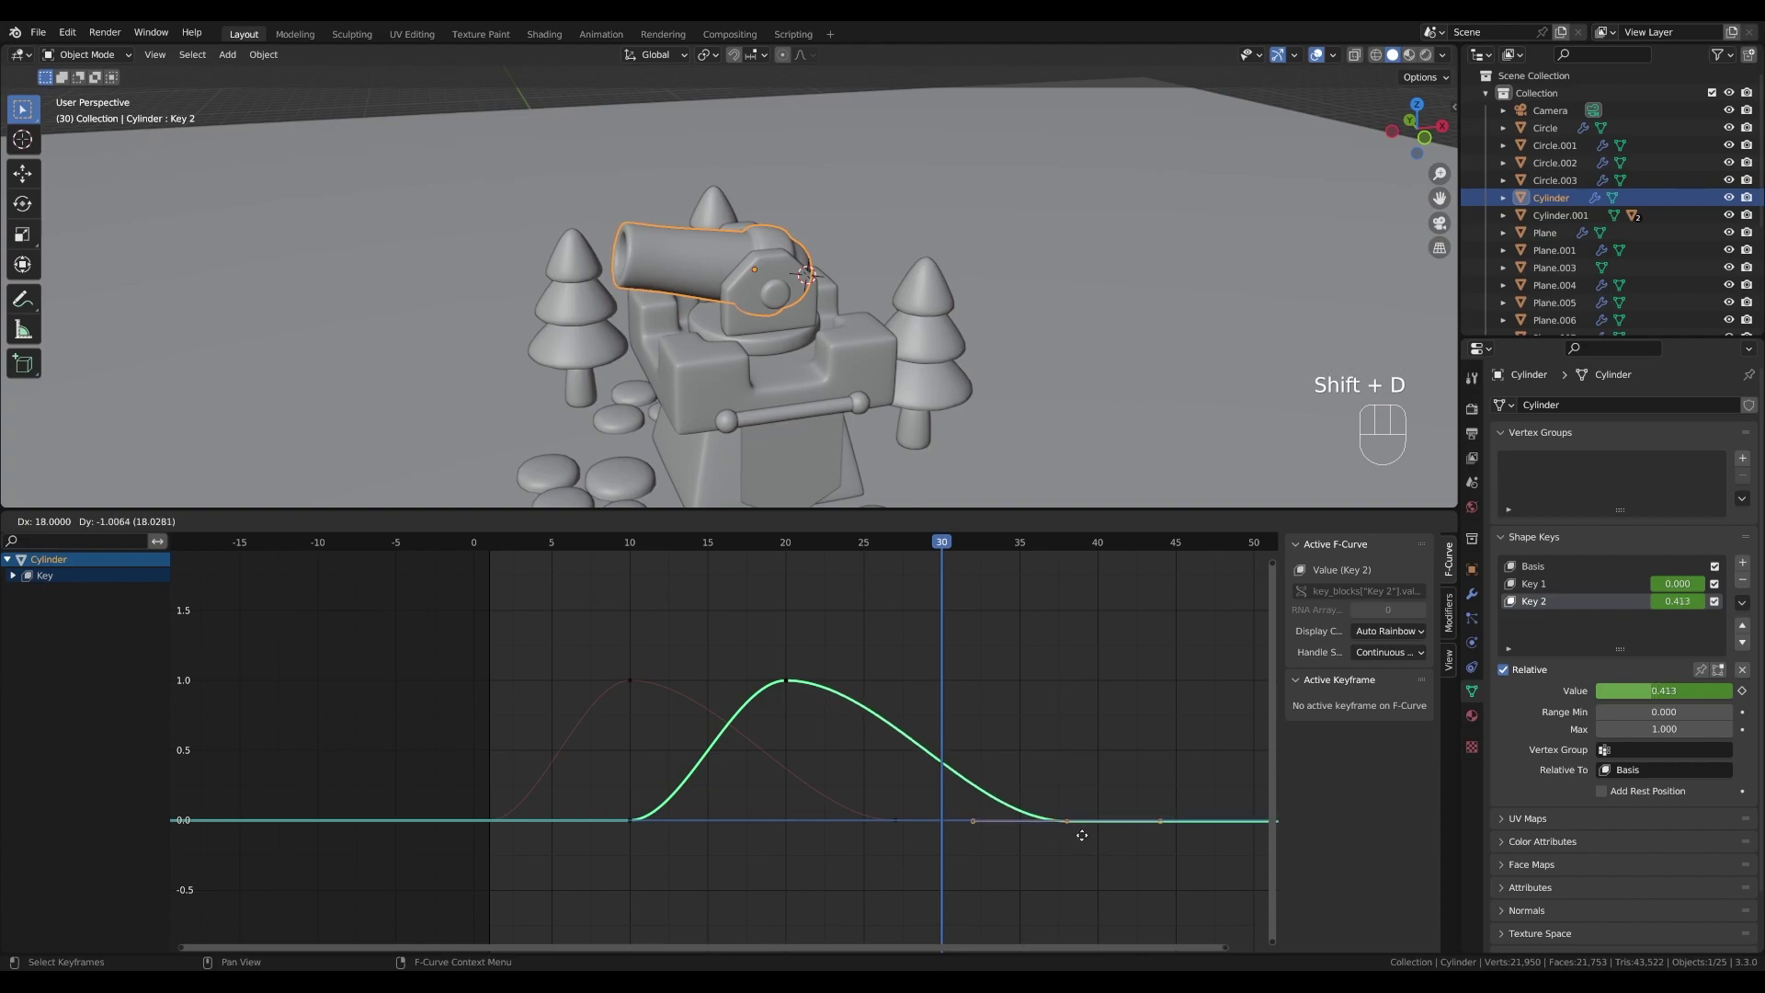
pyautogui.click(1087, 840)
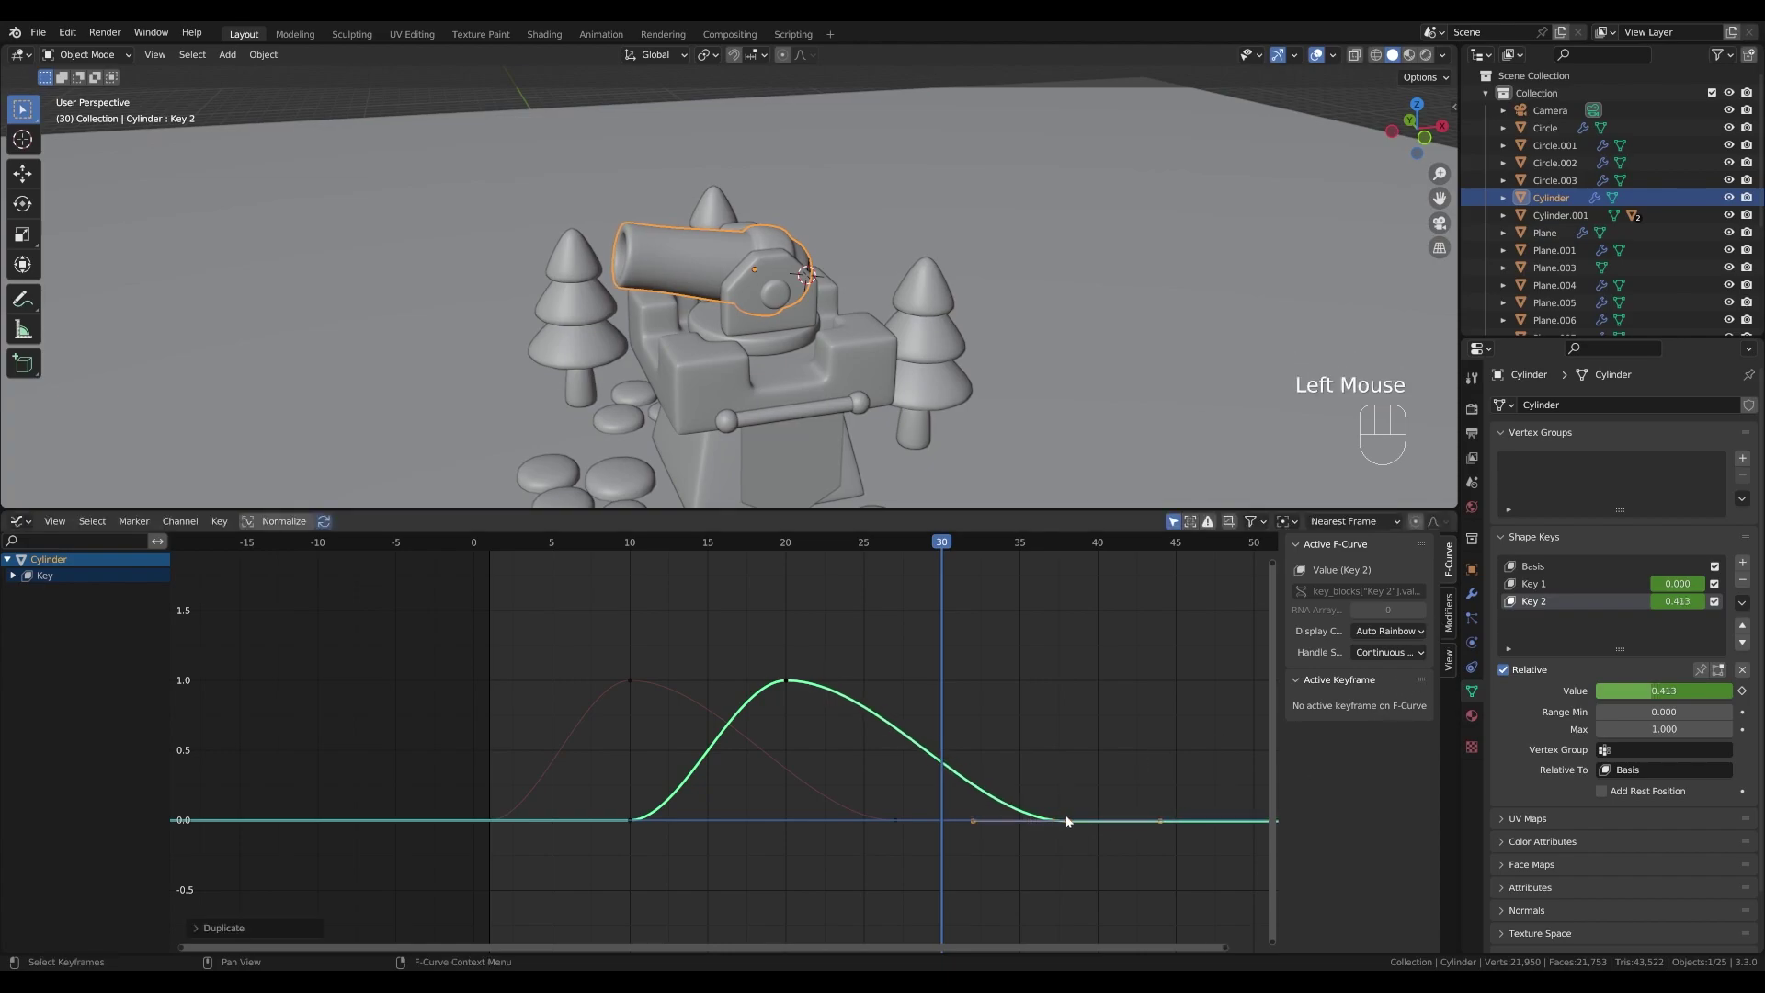
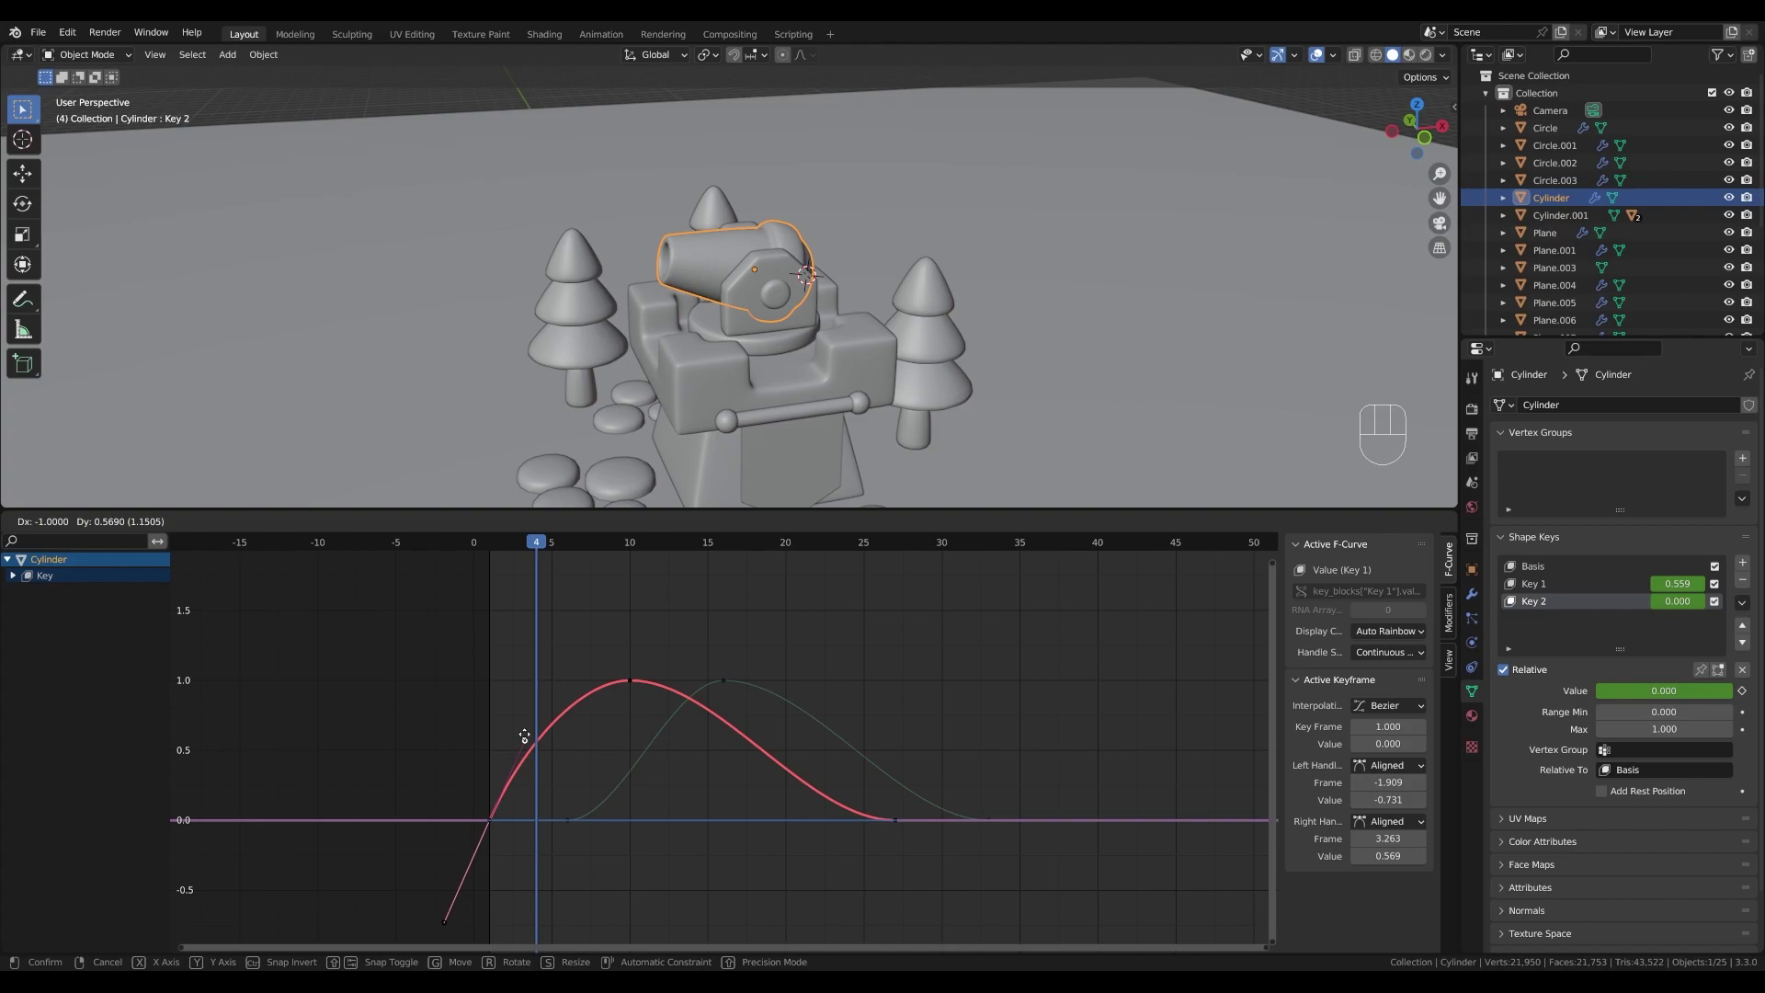
# - Scrub and play the timeline to review the current shape-key motion
pyautogui.moveTo(520, 543); pyautogui.dragTo(501, 563)
pyautogui.press('space')
pyautogui.press('space')
pyautogui.moveTo(568, 544); pyautogui.dragTo(500, 544)
pyautogui.click(573, 822)
pyautogui.click(626, 823)
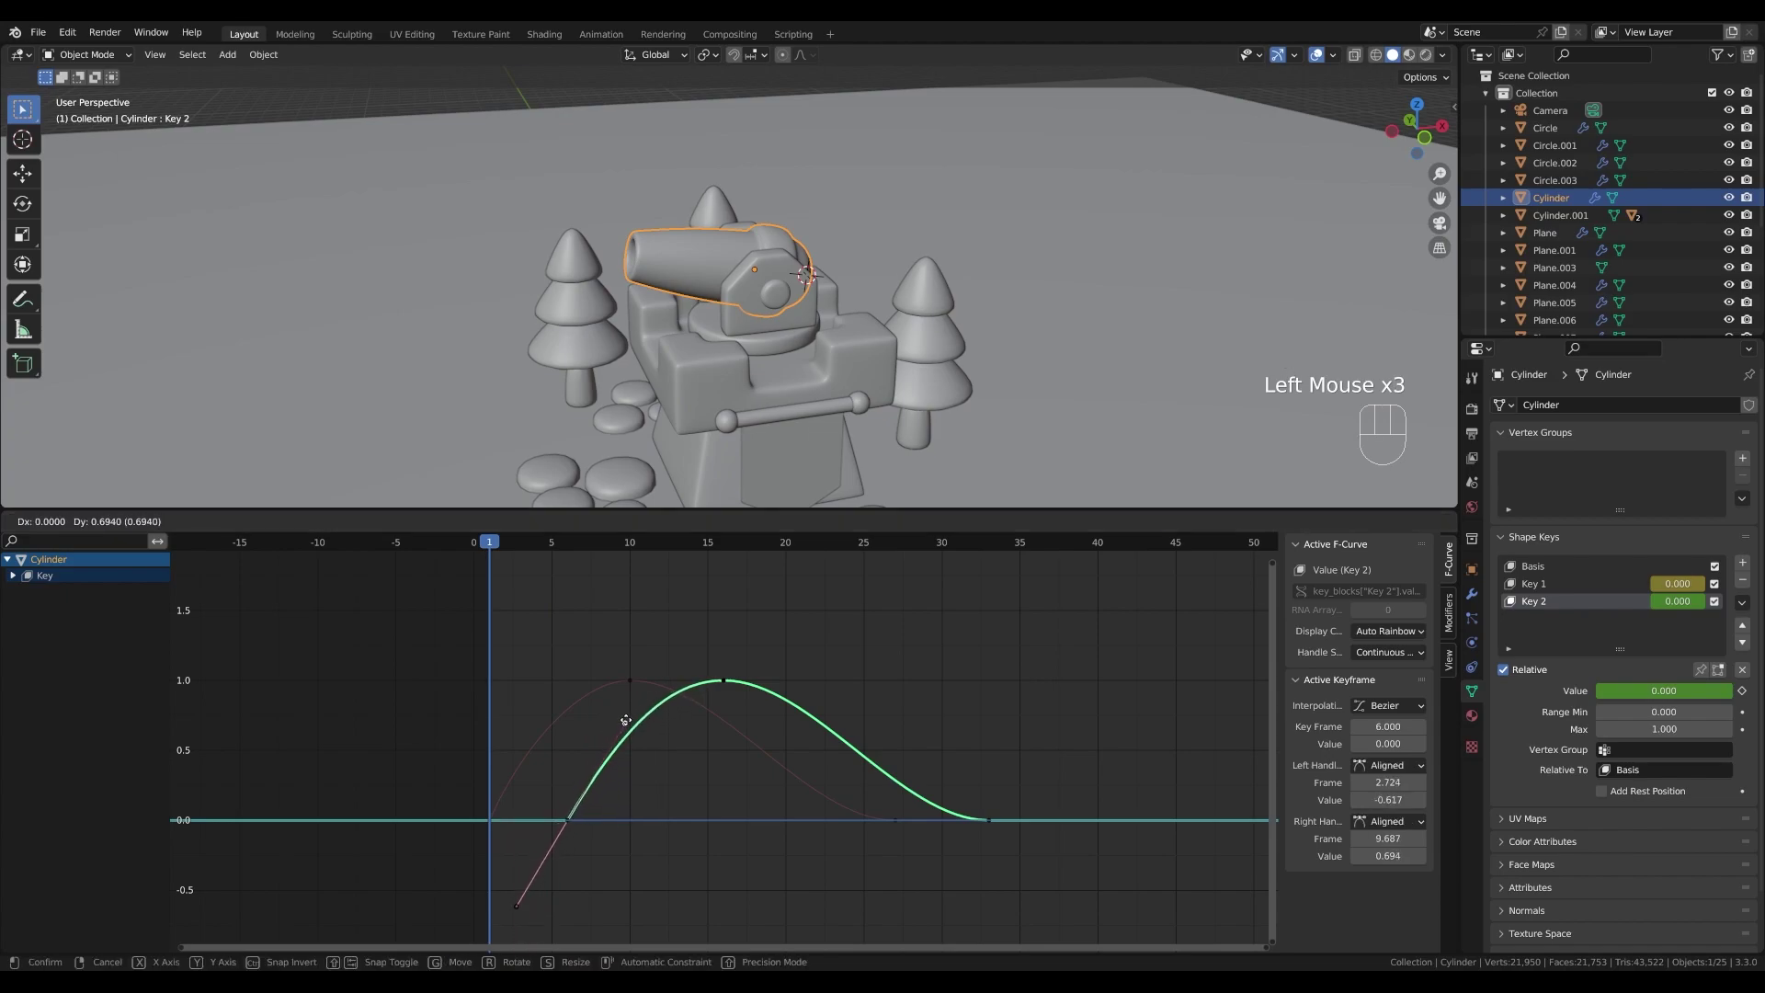
# - Adjust Key 2's peak keyframe handle so the curve overshoots, then preview the playback
pyautogui.click(730, 680)
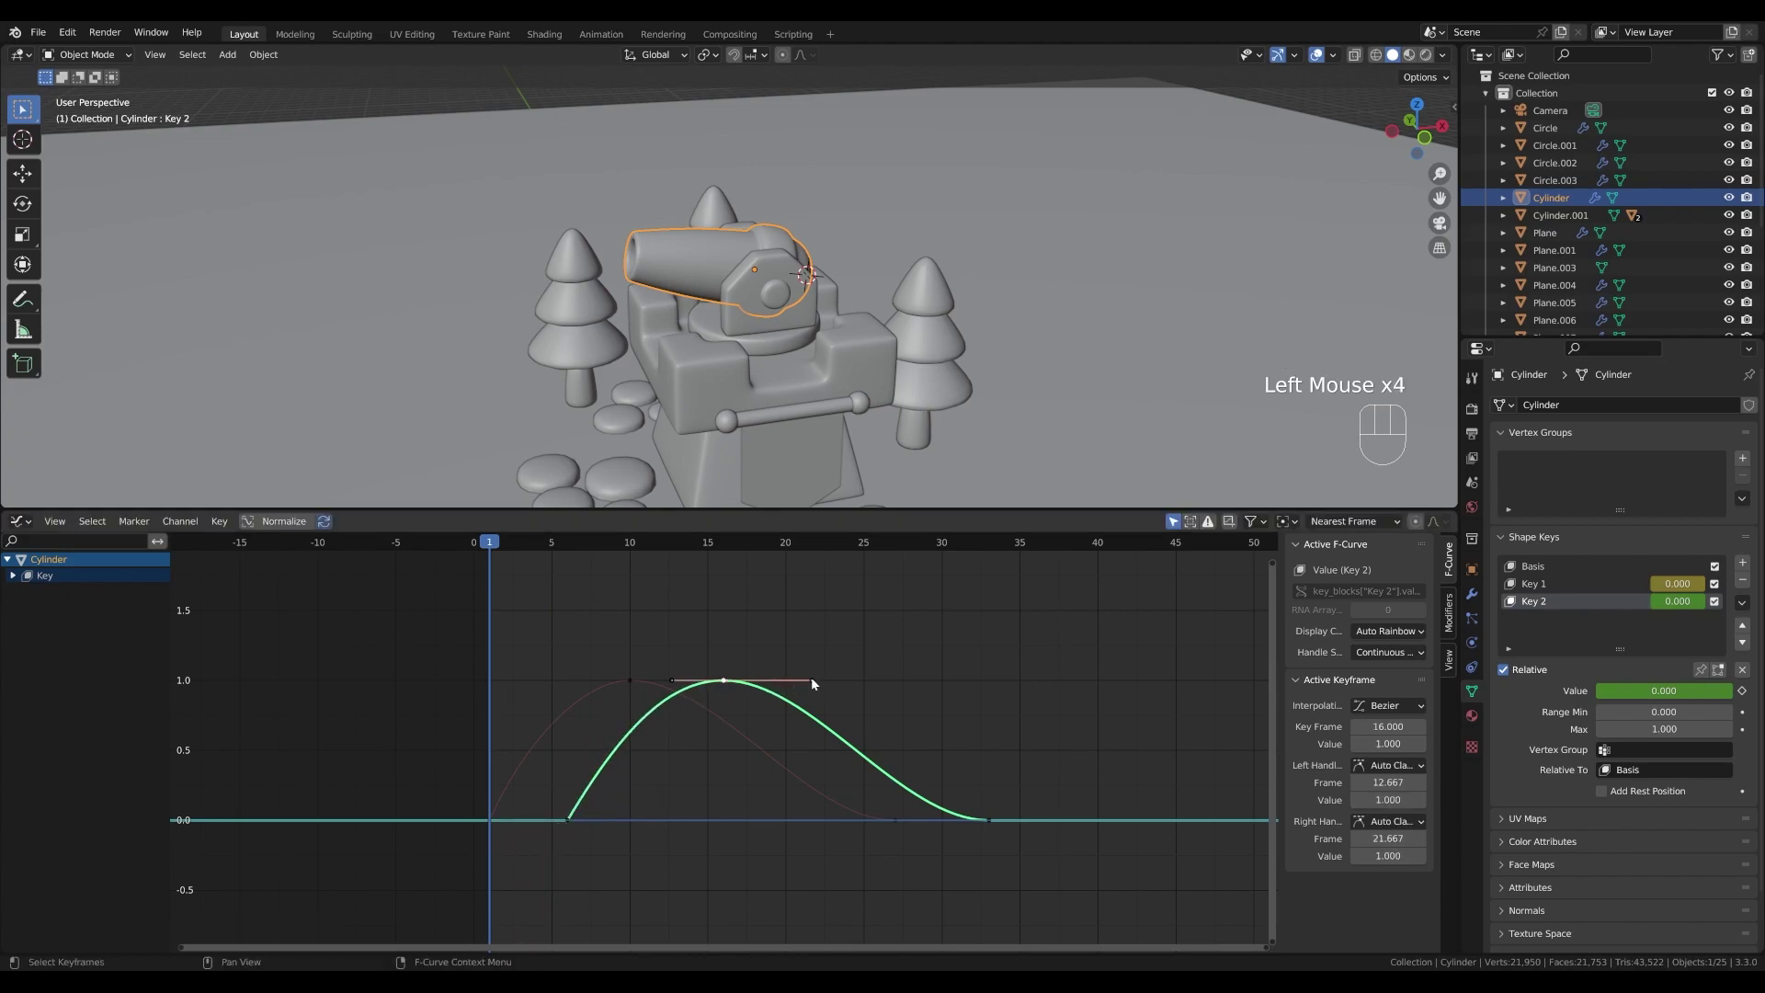
pyautogui.click(816, 683)
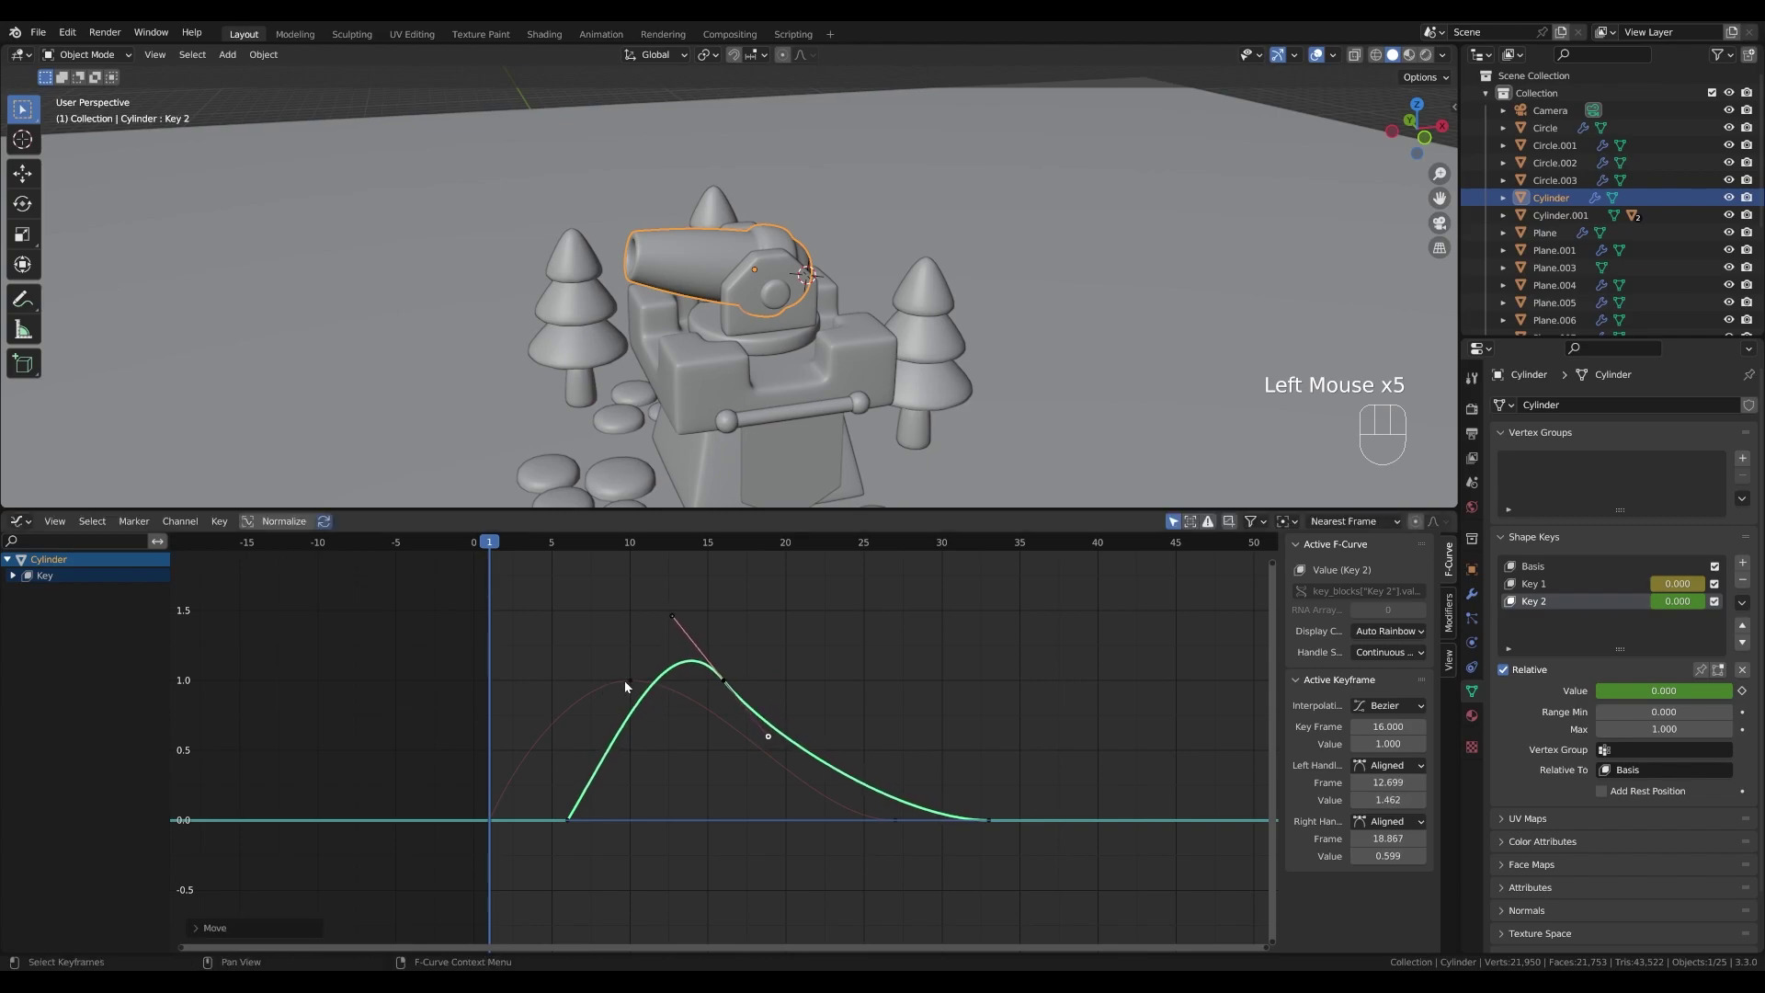
pyautogui.click(630, 685)
pyautogui.press('space')
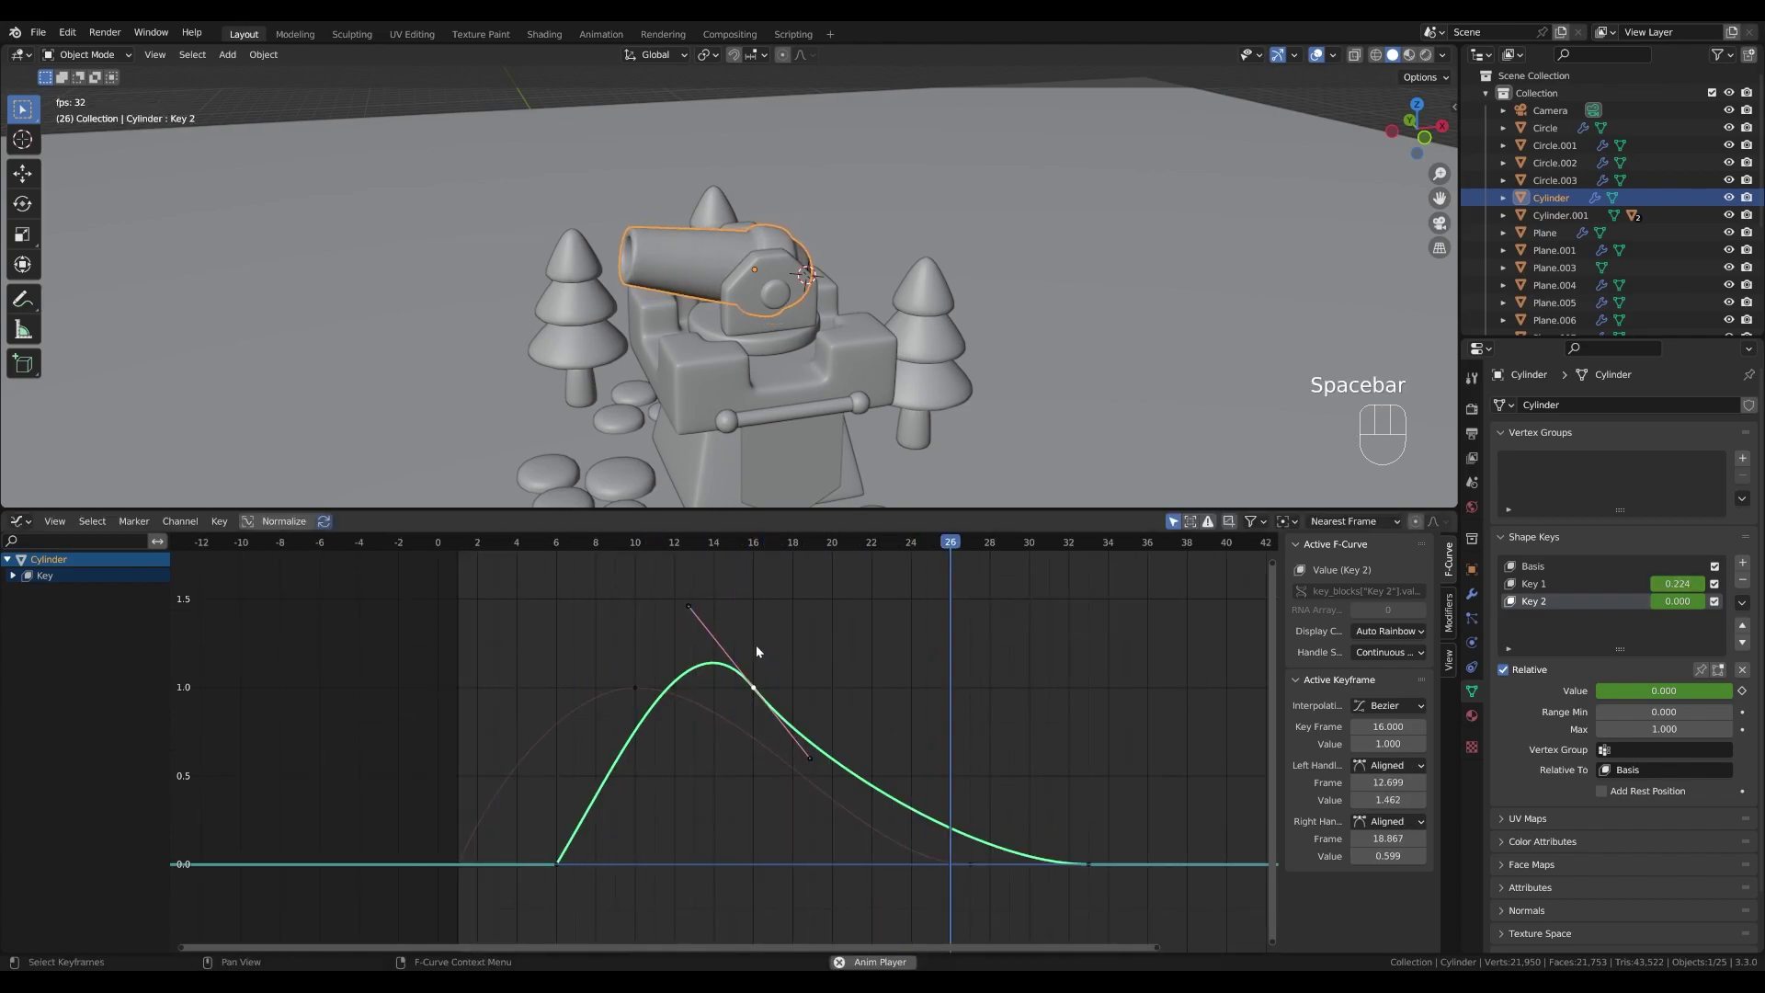
pyautogui.press('space')
pyautogui.moveTo(652, 540); pyautogui.dragTo(522, 532)
pyautogui.scroll(-3)
# - Scale the bulge curve's keyframes along the time axis to compress their spacing
pyautogui.moveTo(427, 601); pyautogui.dragTo(1107, 887)
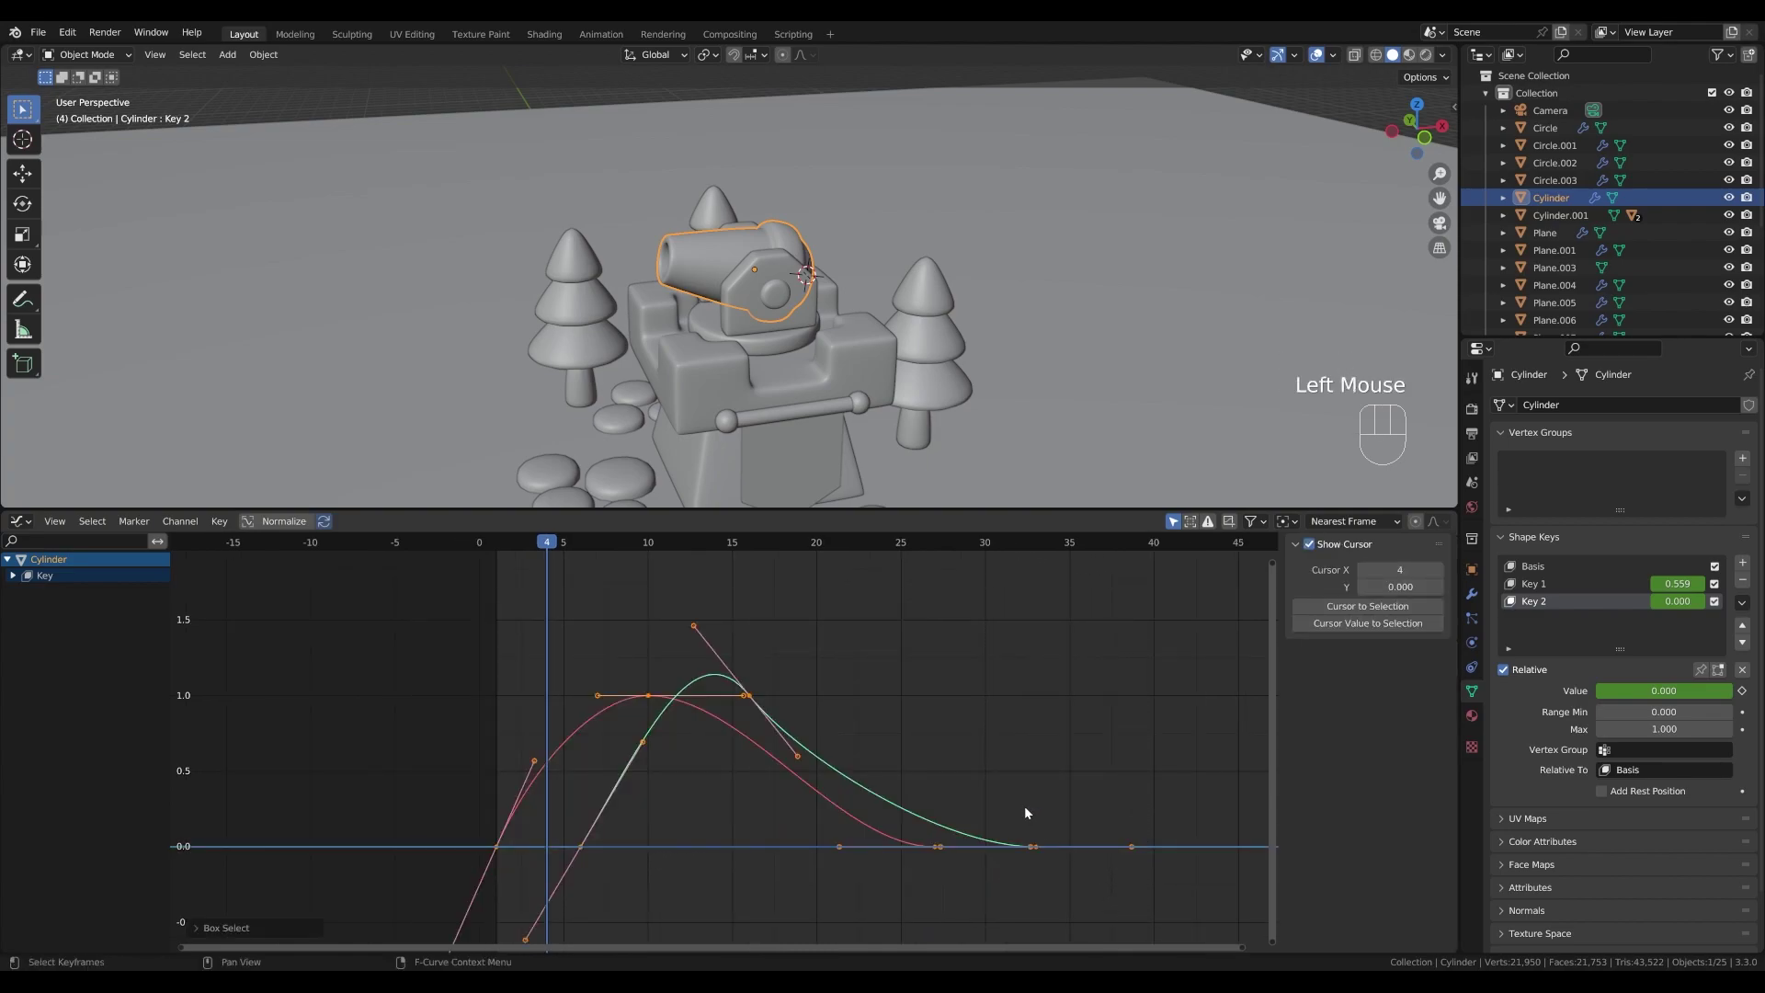
pyautogui.press('s')
pyautogui.press('x')
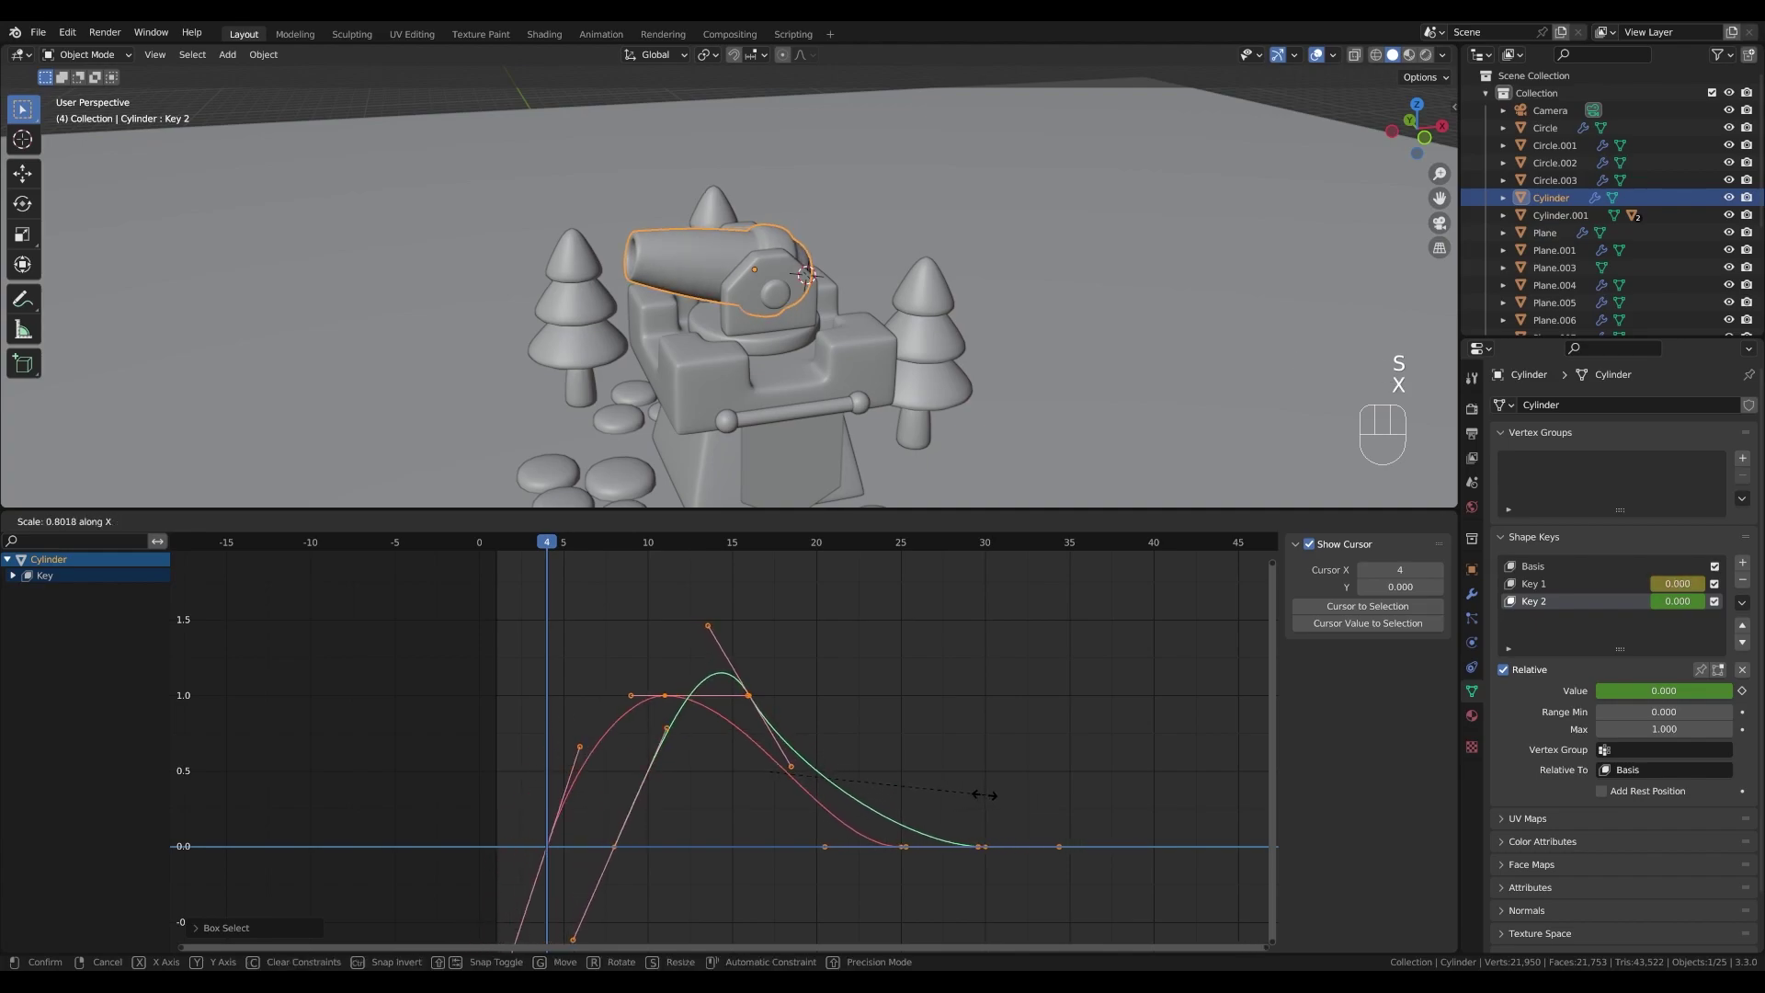
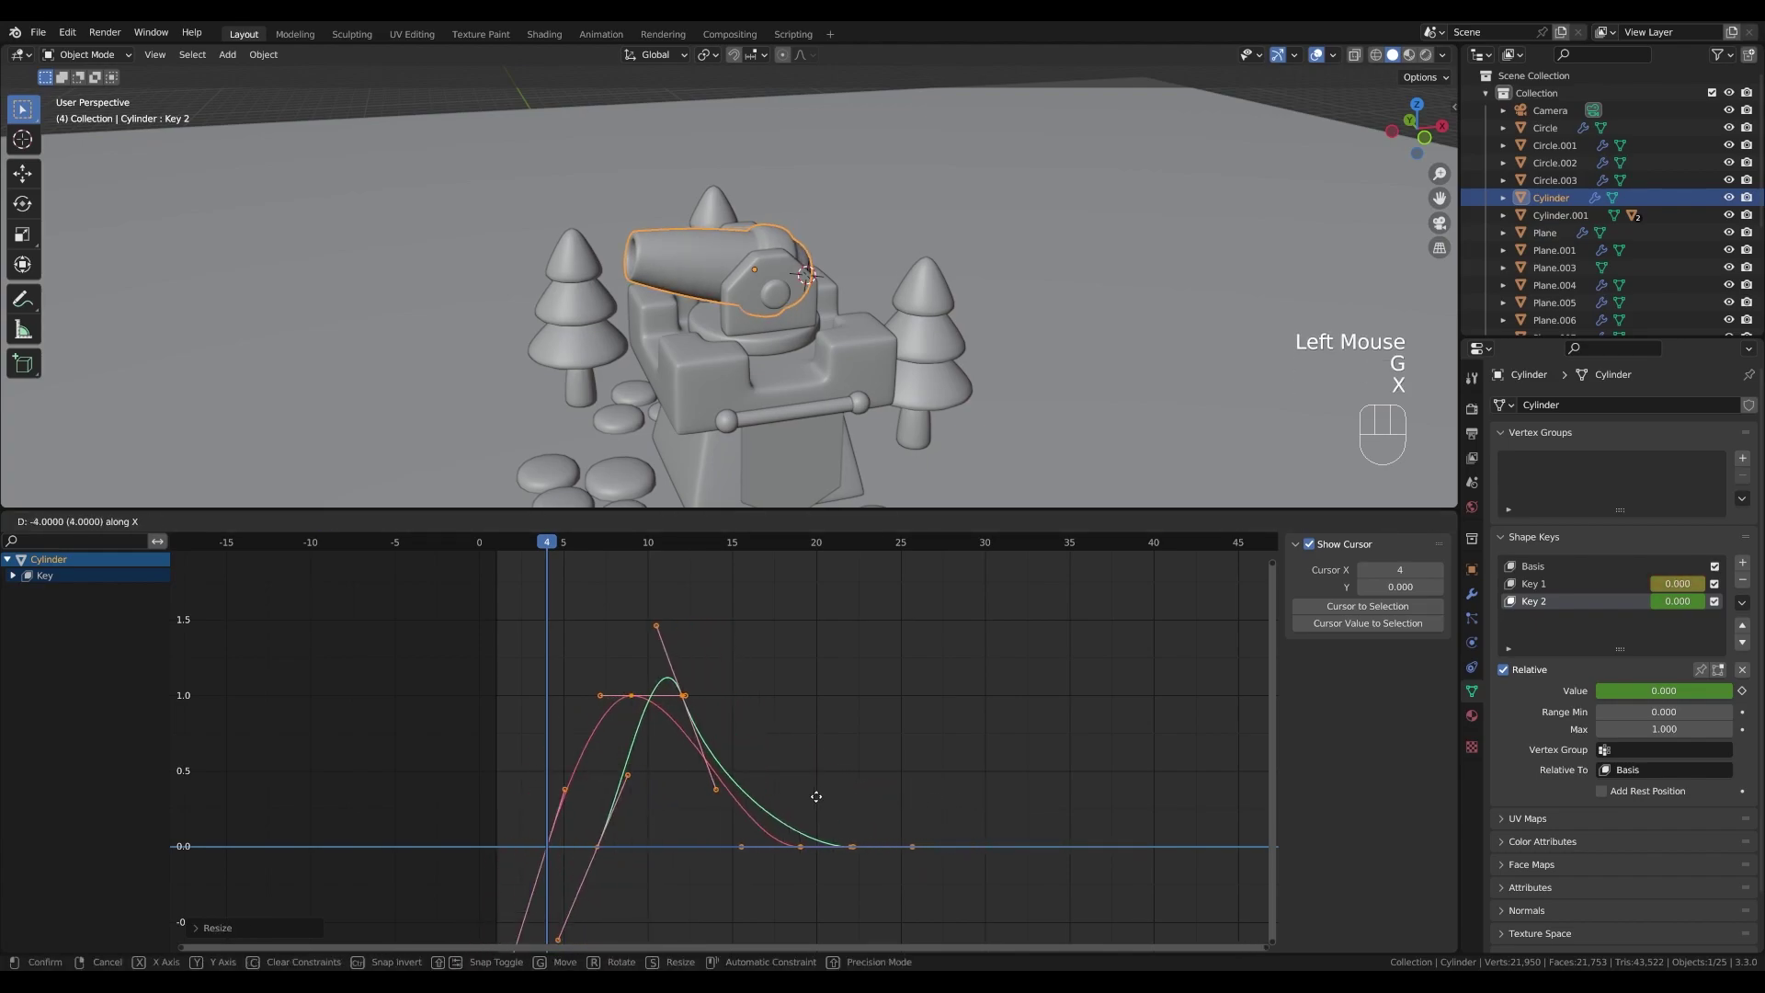
pyautogui.click(785, 796)
# - Shift the bulge keyframes earlier so the motion starts at frame 1, checking it at frame 9
pyautogui.click(550, 544)
pyautogui.click(616, 604)
pyautogui.moveTo(500, 543); pyautogui.dragTo(519, 554)
pyautogui.press('space')
pyautogui.press('space')
pyautogui.moveTo(636, 554); pyautogui.dragTo(635, 547)
pyautogui.click(586, 700)
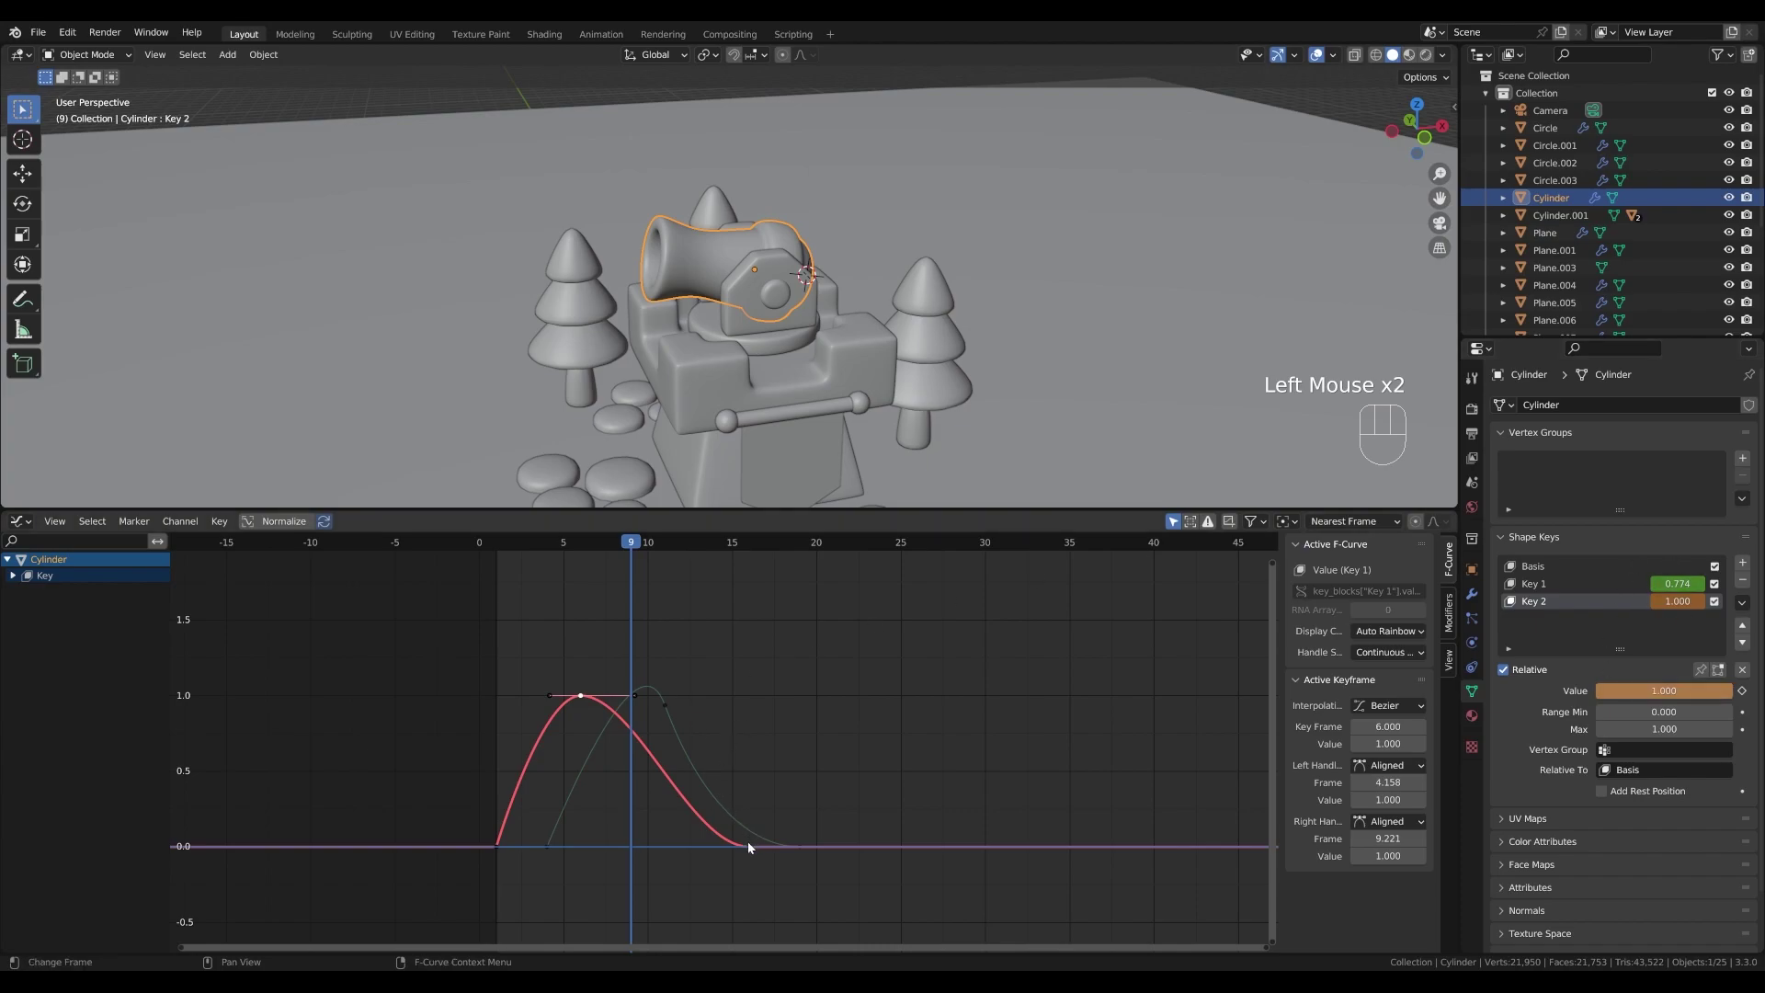
pyautogui.click(754, 850)
pyautogui.doubleClick(695, 850)
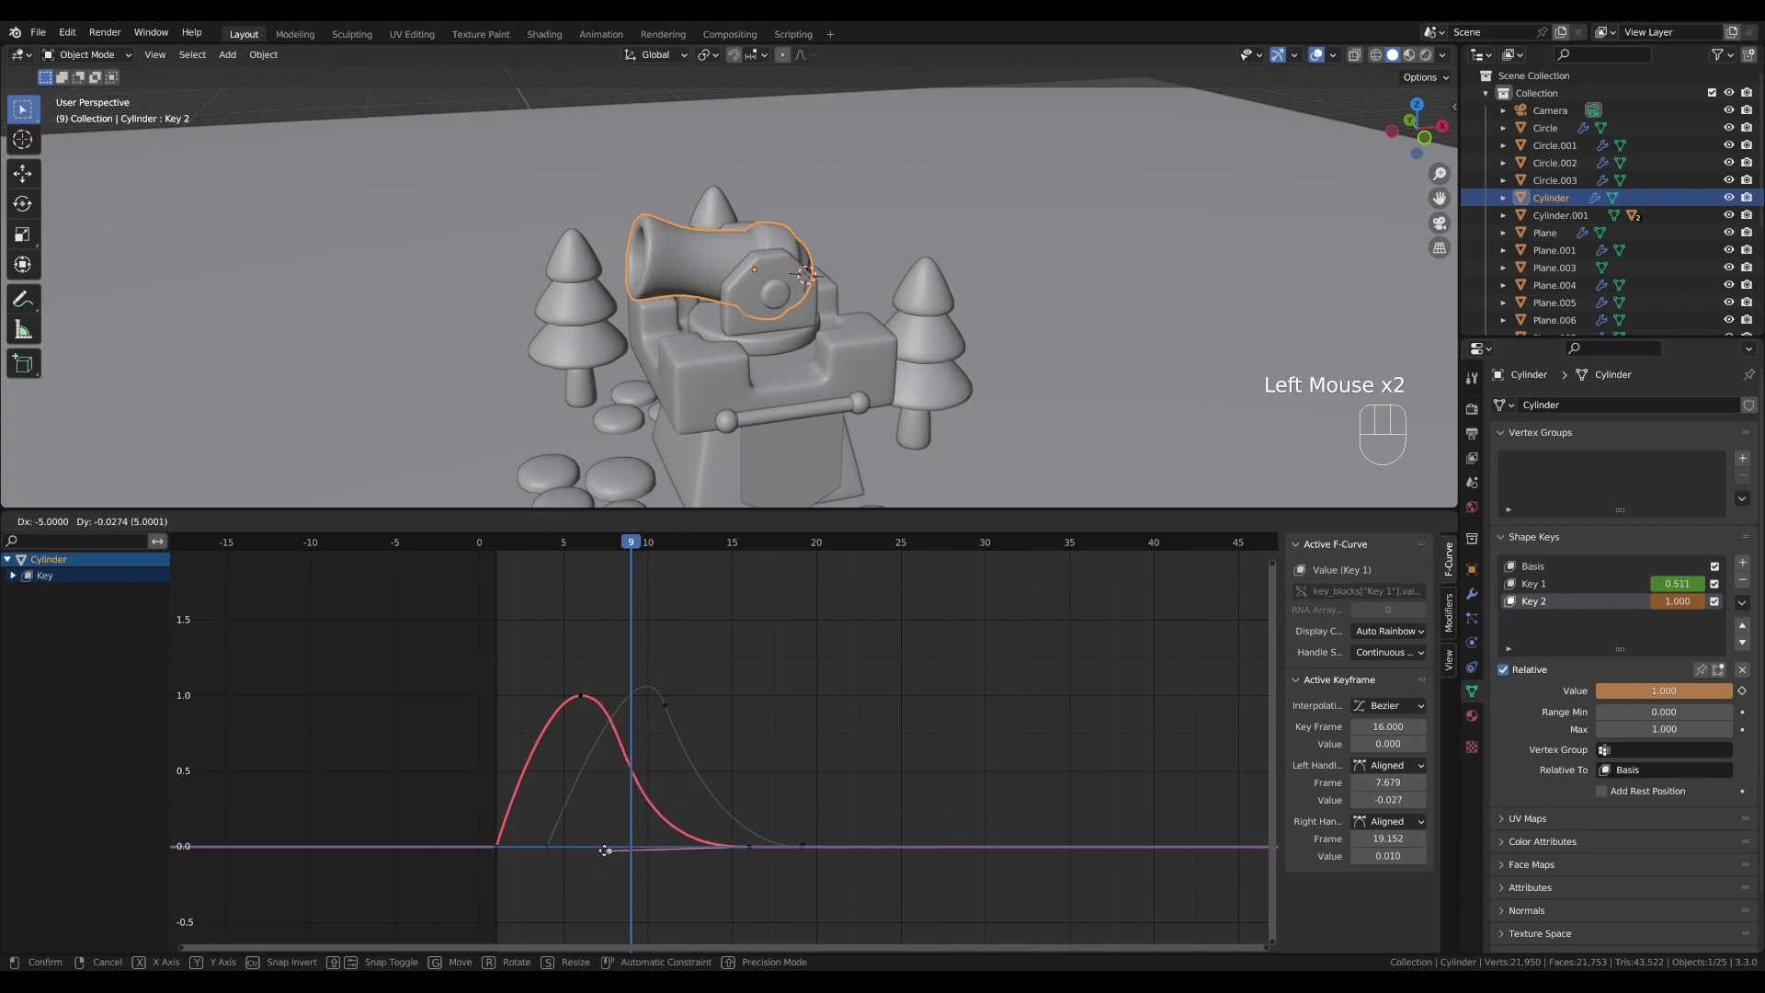
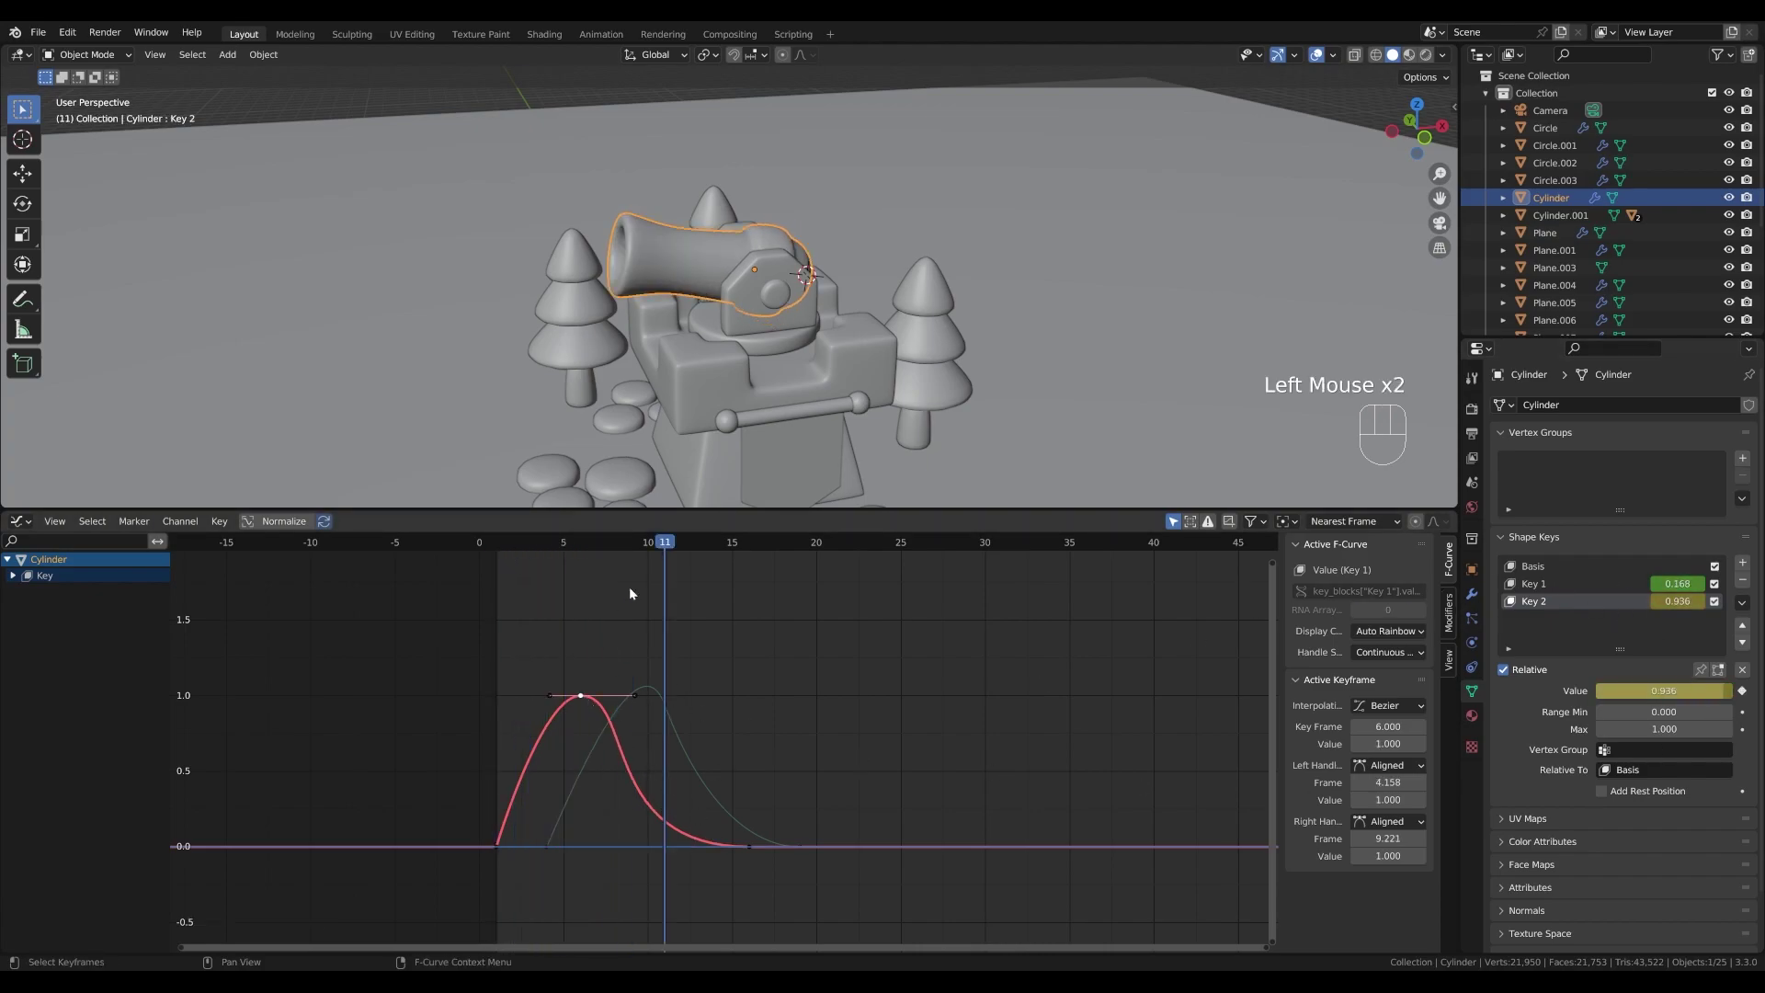
pyautogui.moveTo(662, 545); pyautogui.dragTo(488, 539)
pyautogui.press('space')
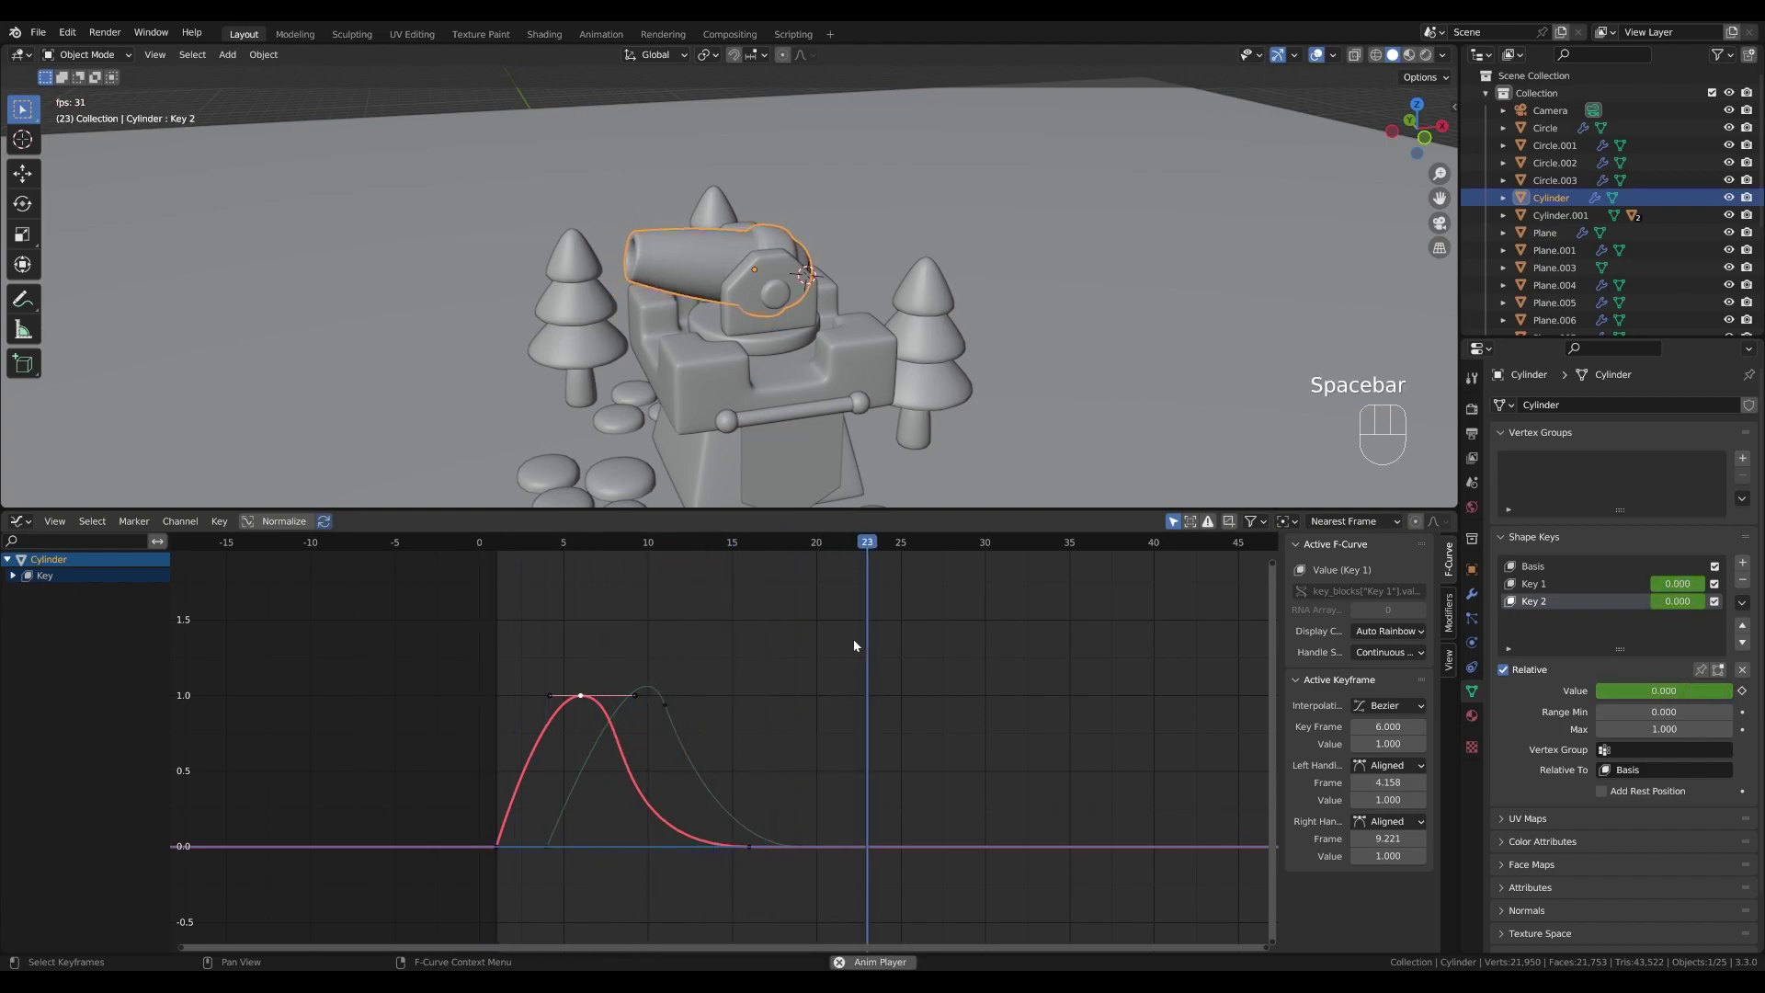
pyautogui.press('space')
pyautogui.moveTo(582, 522); pyautogui.dragTo(563, 533)
pyautogui.moveTo(555, 546); pyautogui.dragTo(506, 545)
pyautogui.press('space')
pyautogui.press('space')
pyautogui.moveTo(539, 546); pyautogui.dragTo(504, 543)
pyautogui.press('space')
pyautogui.press('space')
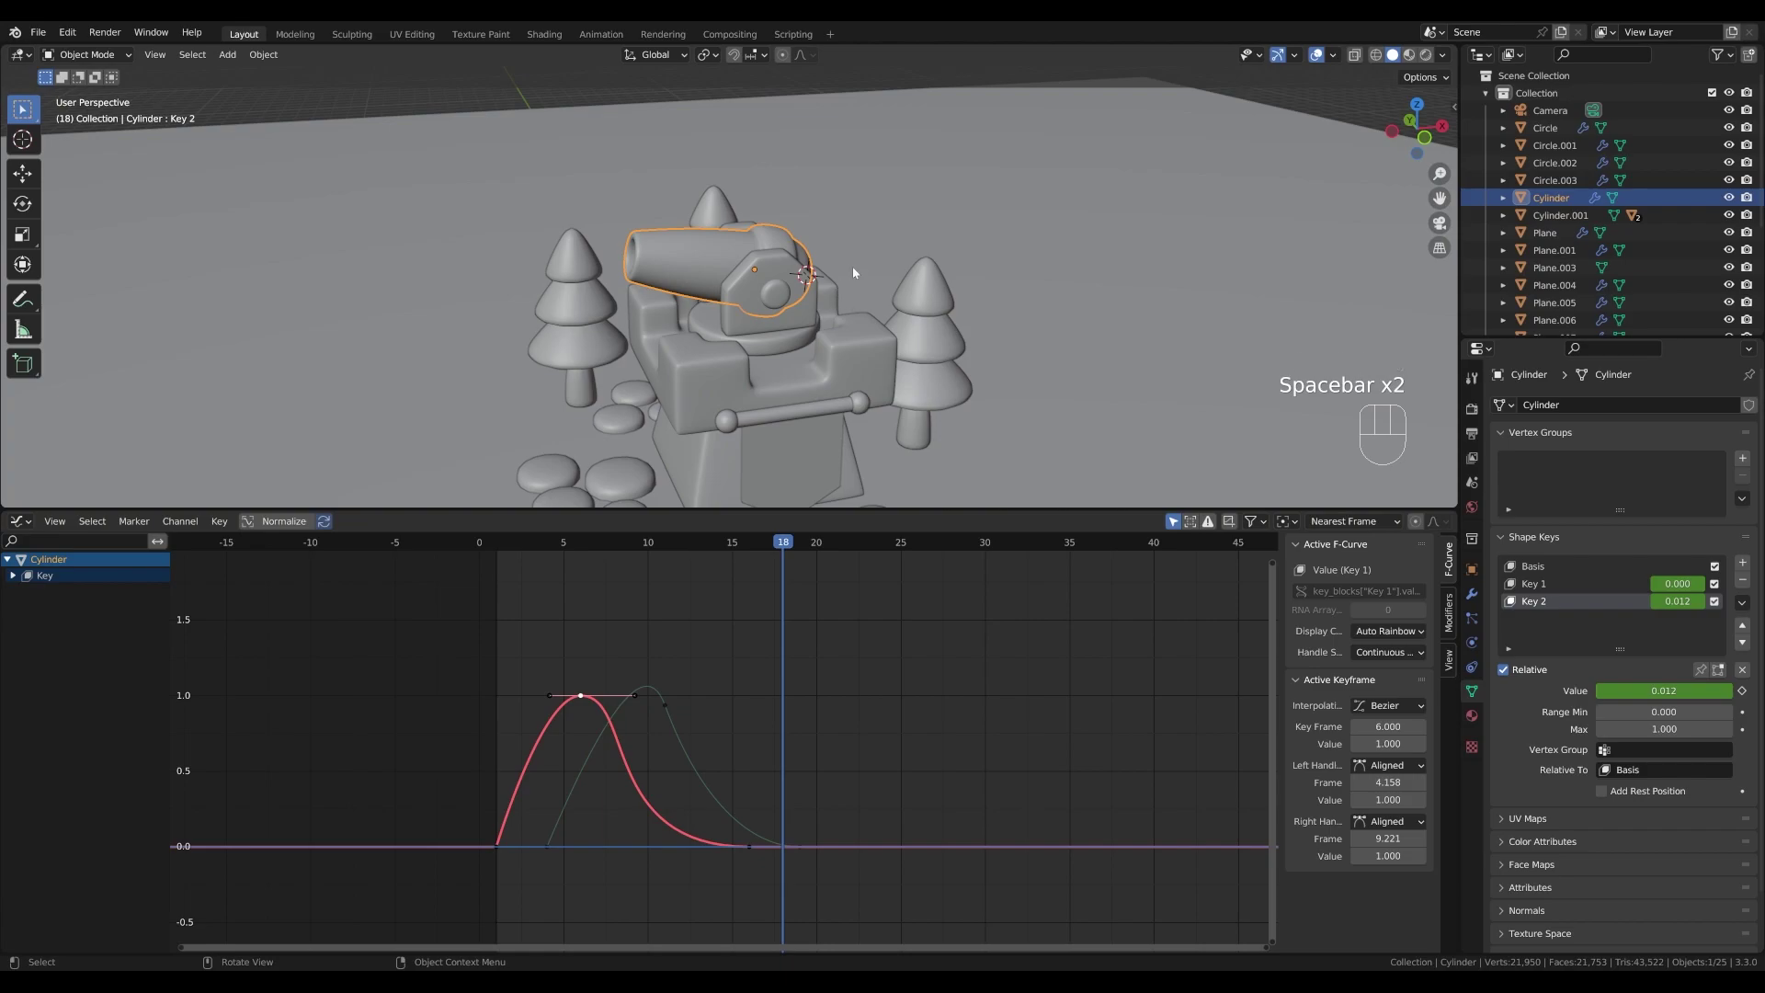
pyautogui.scroll(-3)
pyautogui.scroll(3)
pyautogui.moveTo(546, 545); pyautogui.dragTo(502, 545)
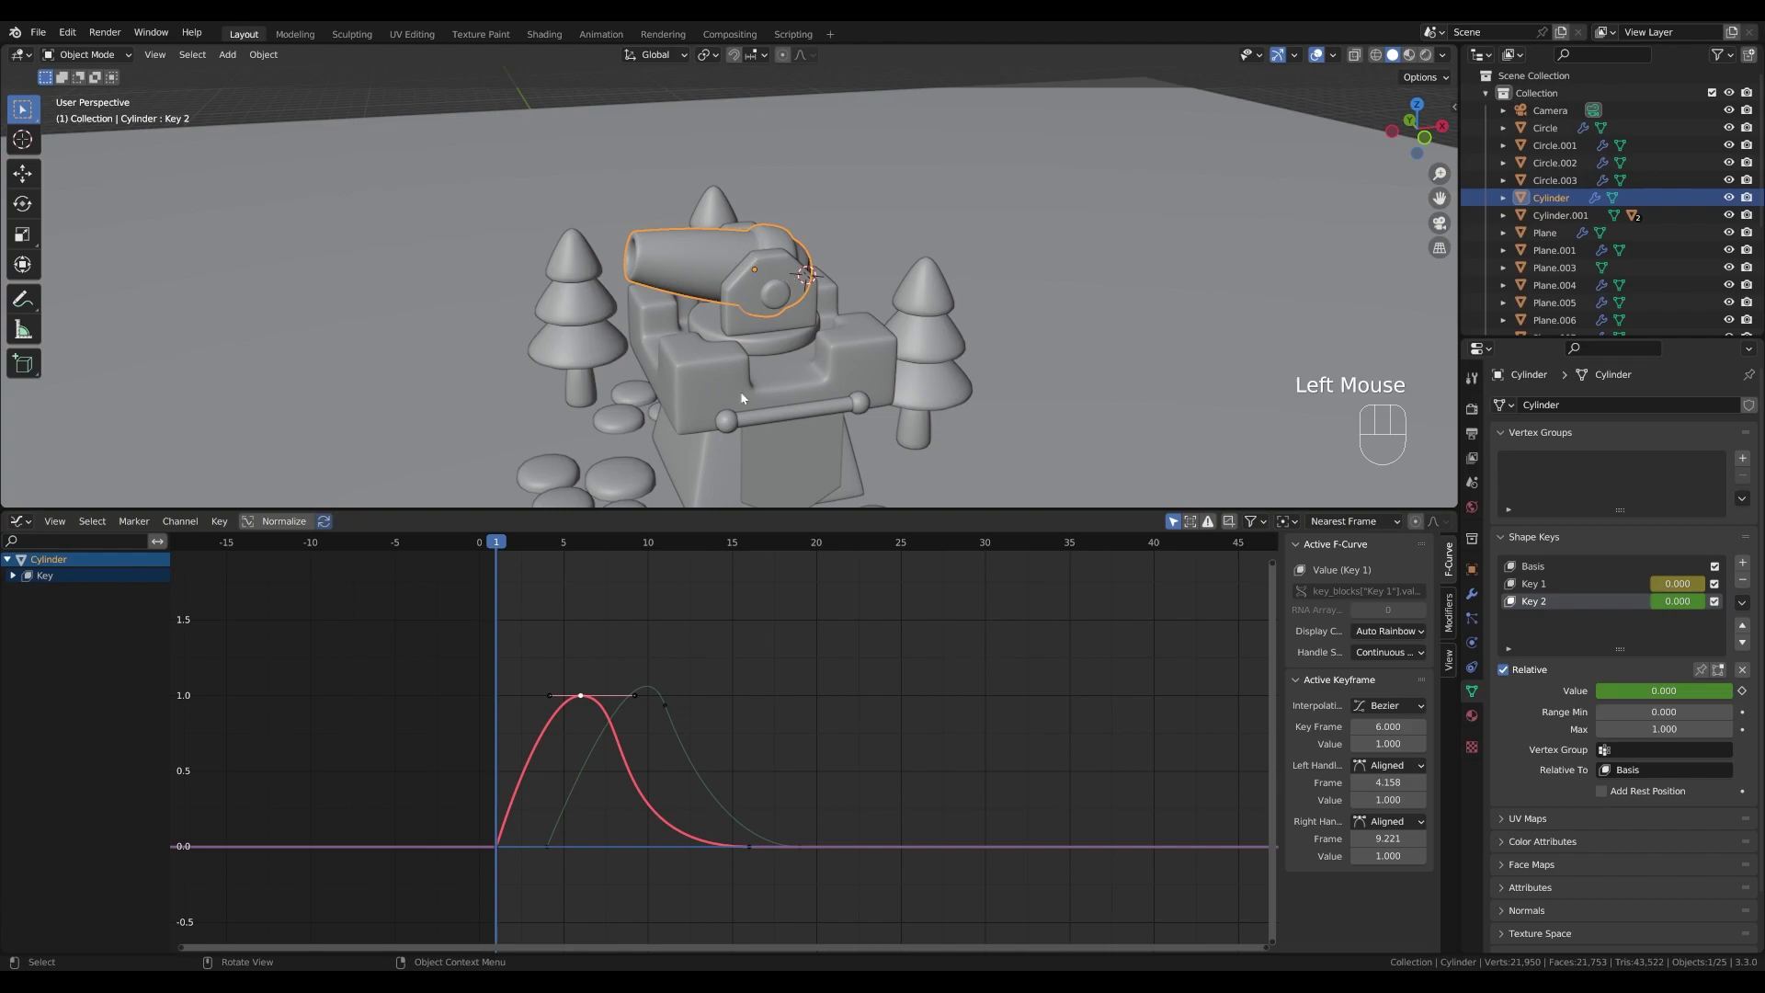
# - Parent the barrel to the side plate as Object and test-rotate them together around Z
pyautogui.click(783, 271)
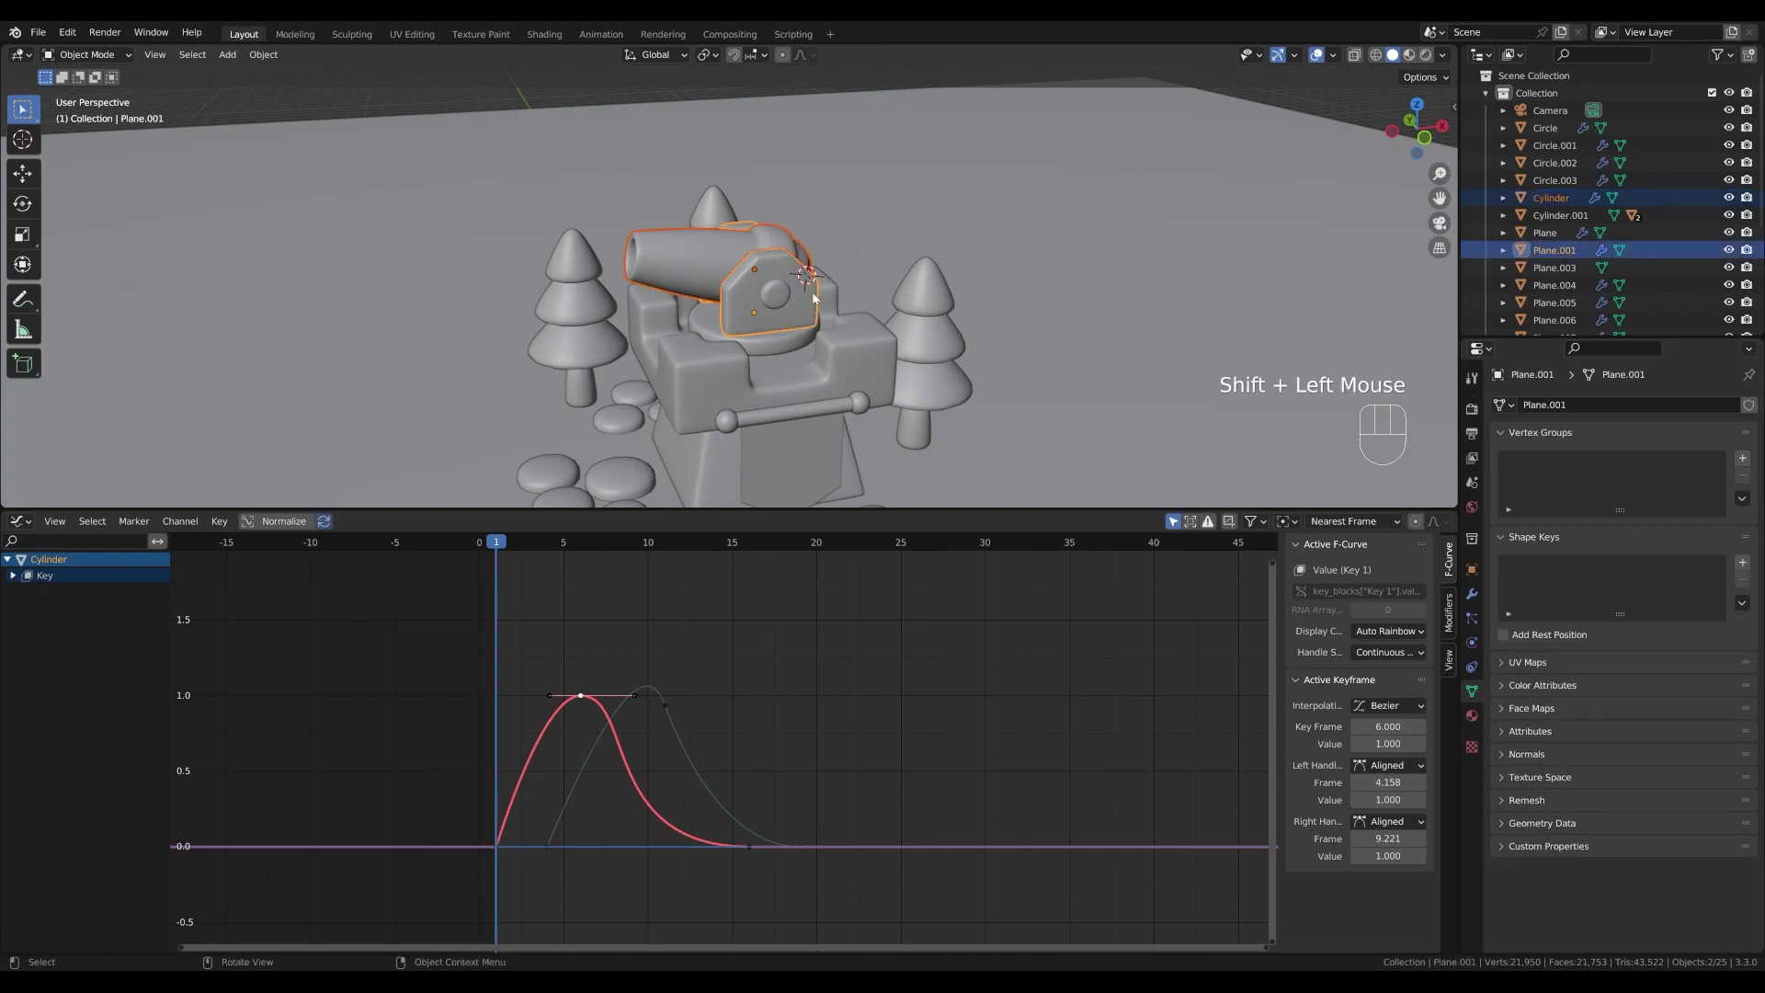
pyautogui.press('ctrl+p')
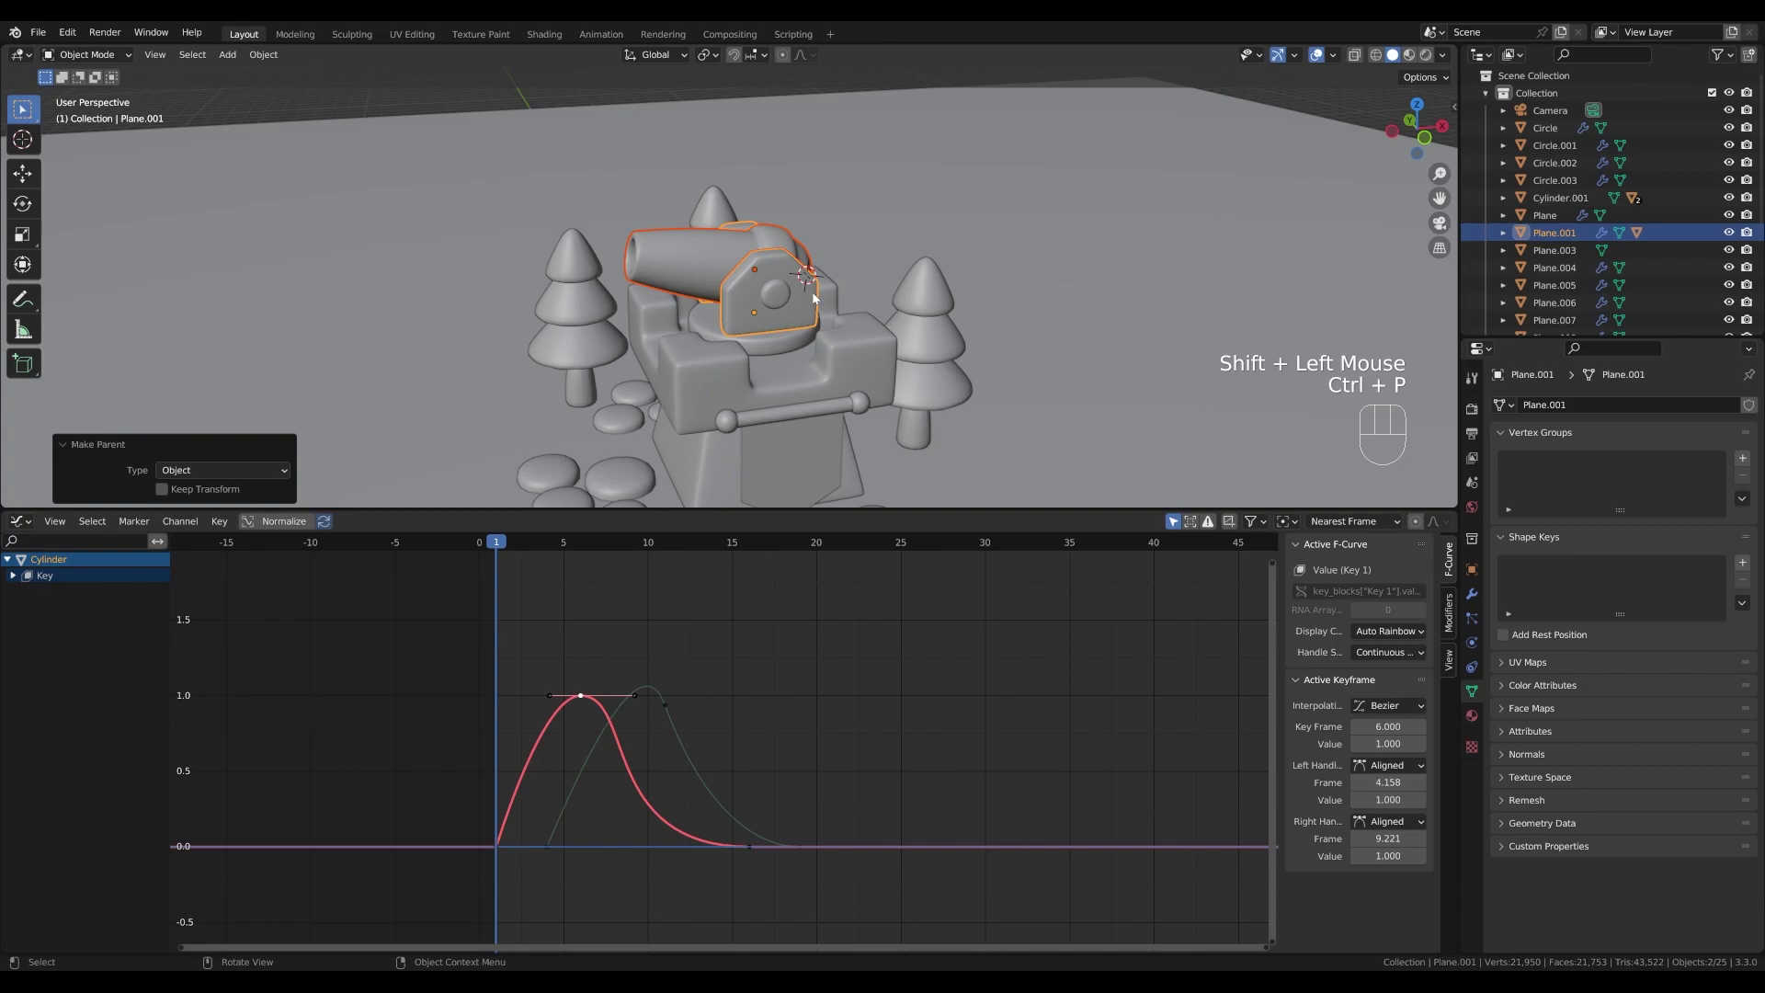
pyautogui.click(747, 311)
pyautogui.click(772, 350)
pyautogui.press('ctrl+p')
pyautogui.click(763, 350)
pyautogui.press('r')
pyautogui.press('z')
pyautogui.press('Escape')
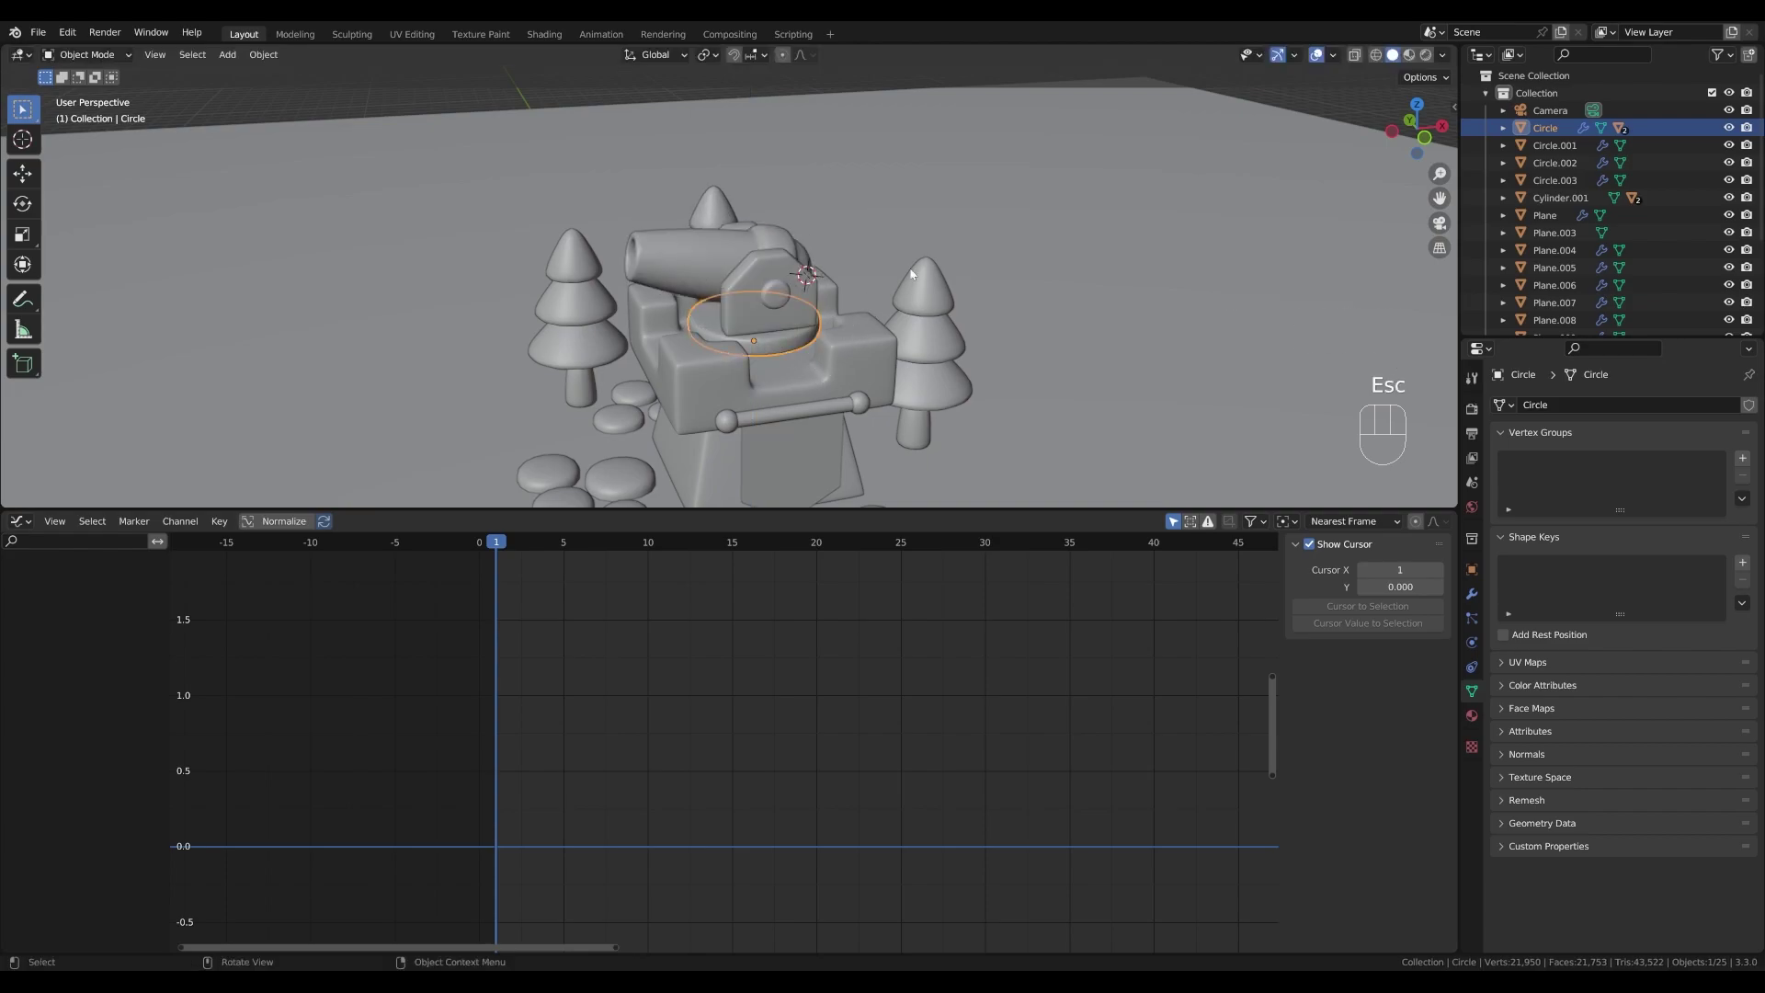
# - Reselect the barrel in front view and snap the 3D cursor to its pivot hub
pyautogui.click(684, 260)
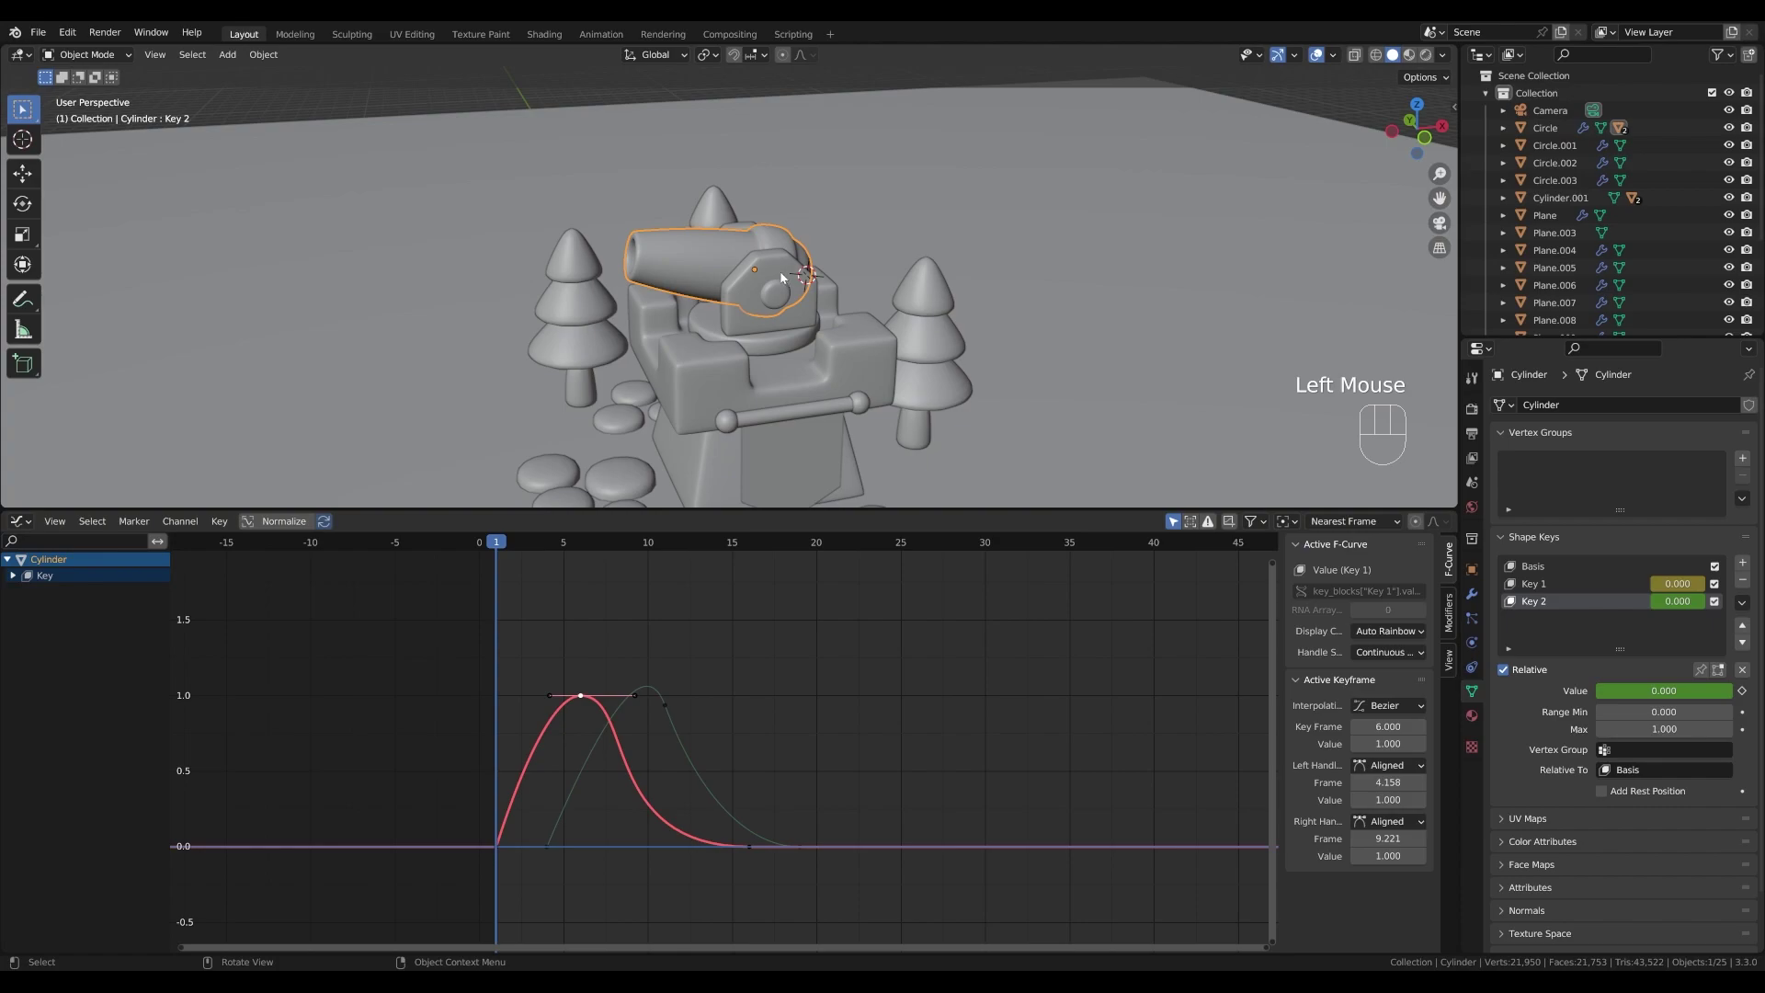
pyautogui.press('KP_1')
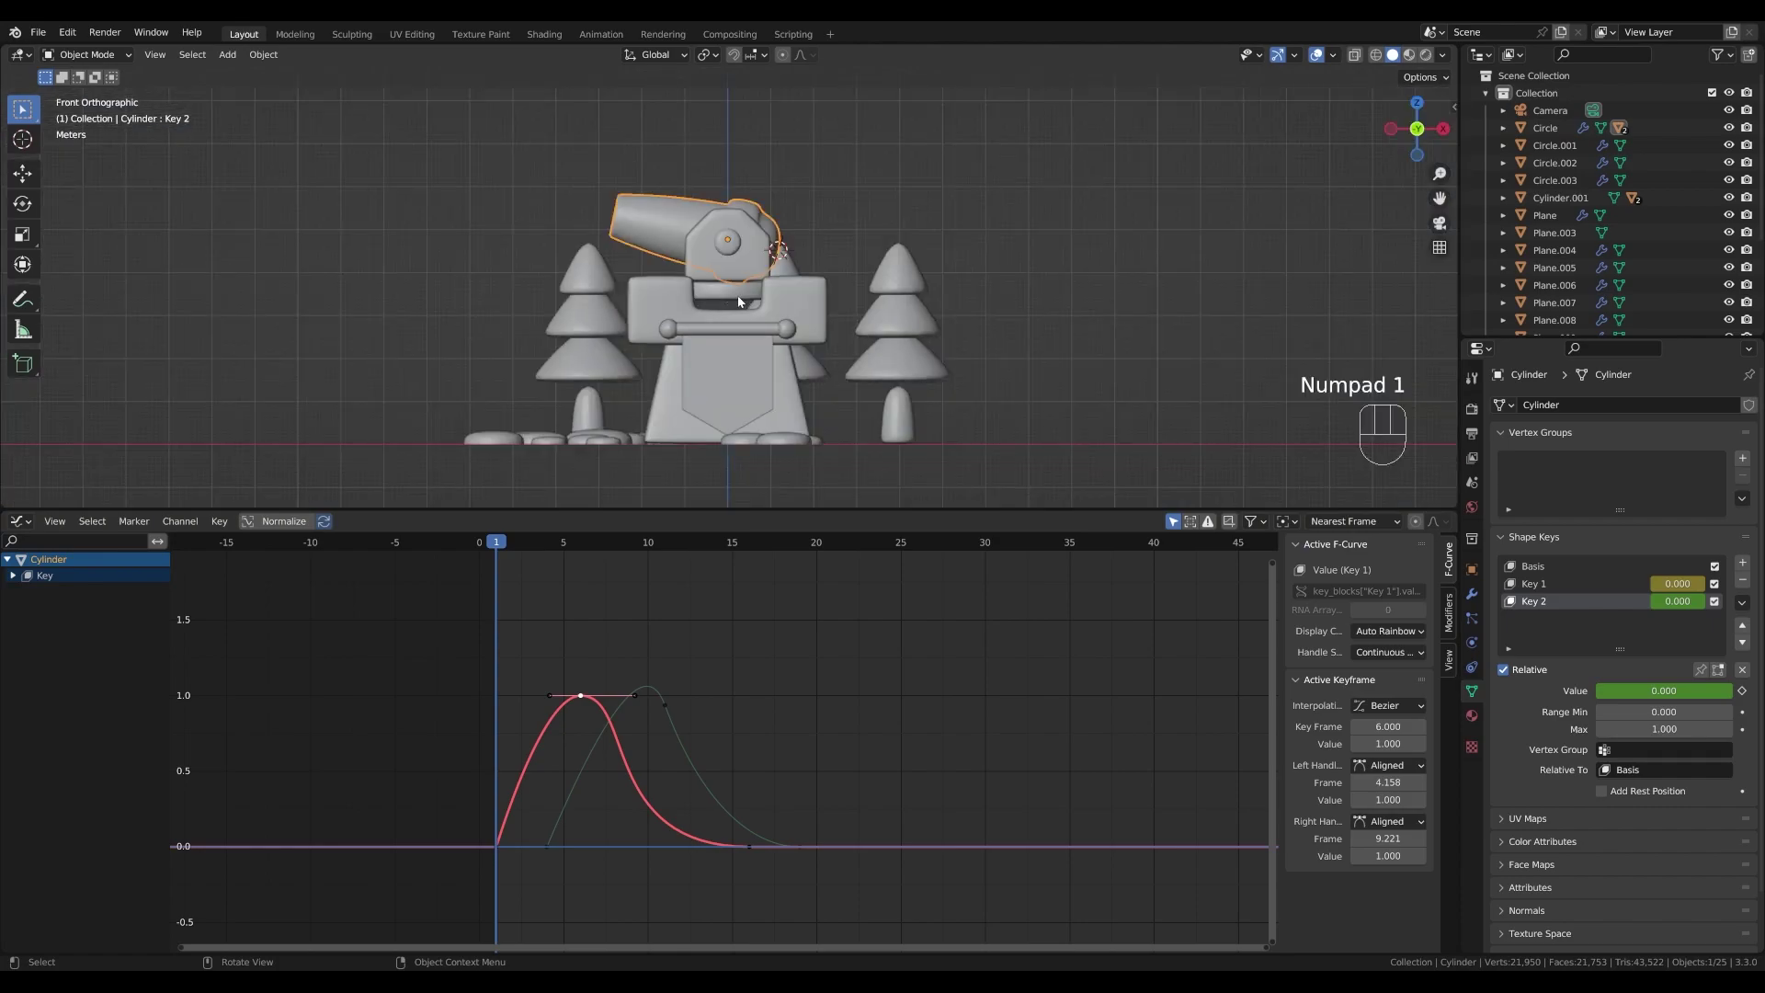
pyautogui.press('shift+s')
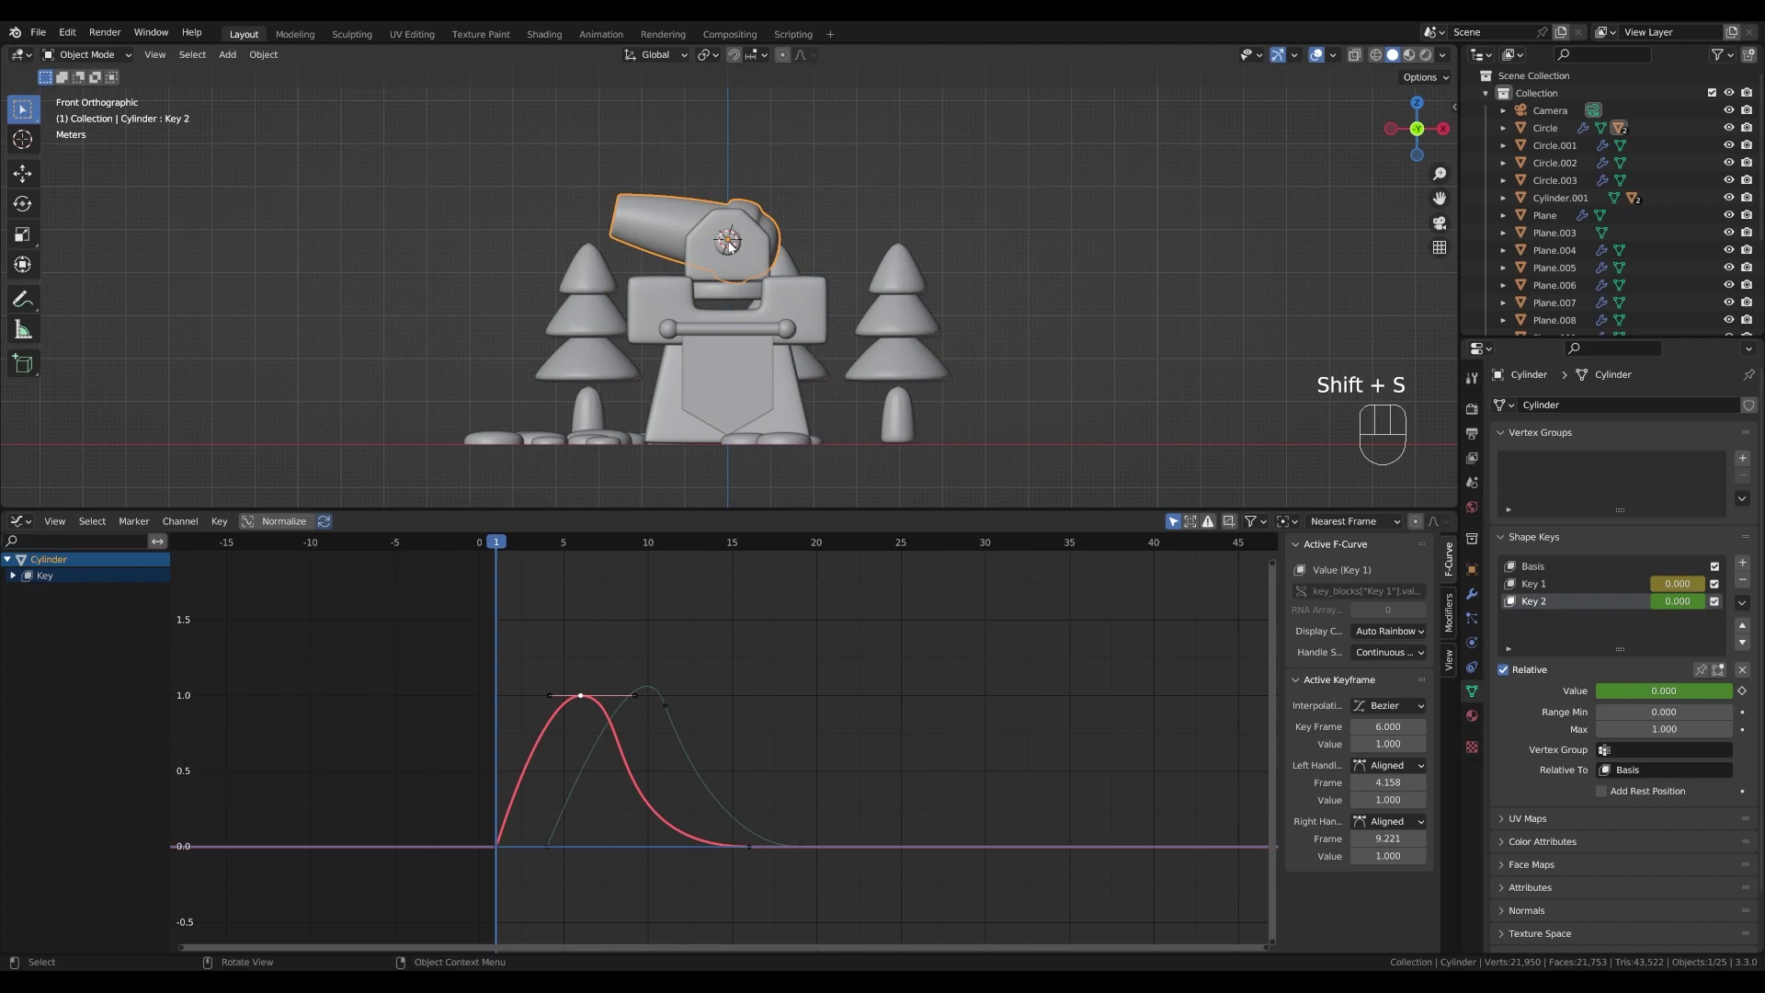
# - Add a smooth-shaded Round Cube at the cursor, enable X-ray and scale it to about 0.468
pyautogui.press('shift+a')
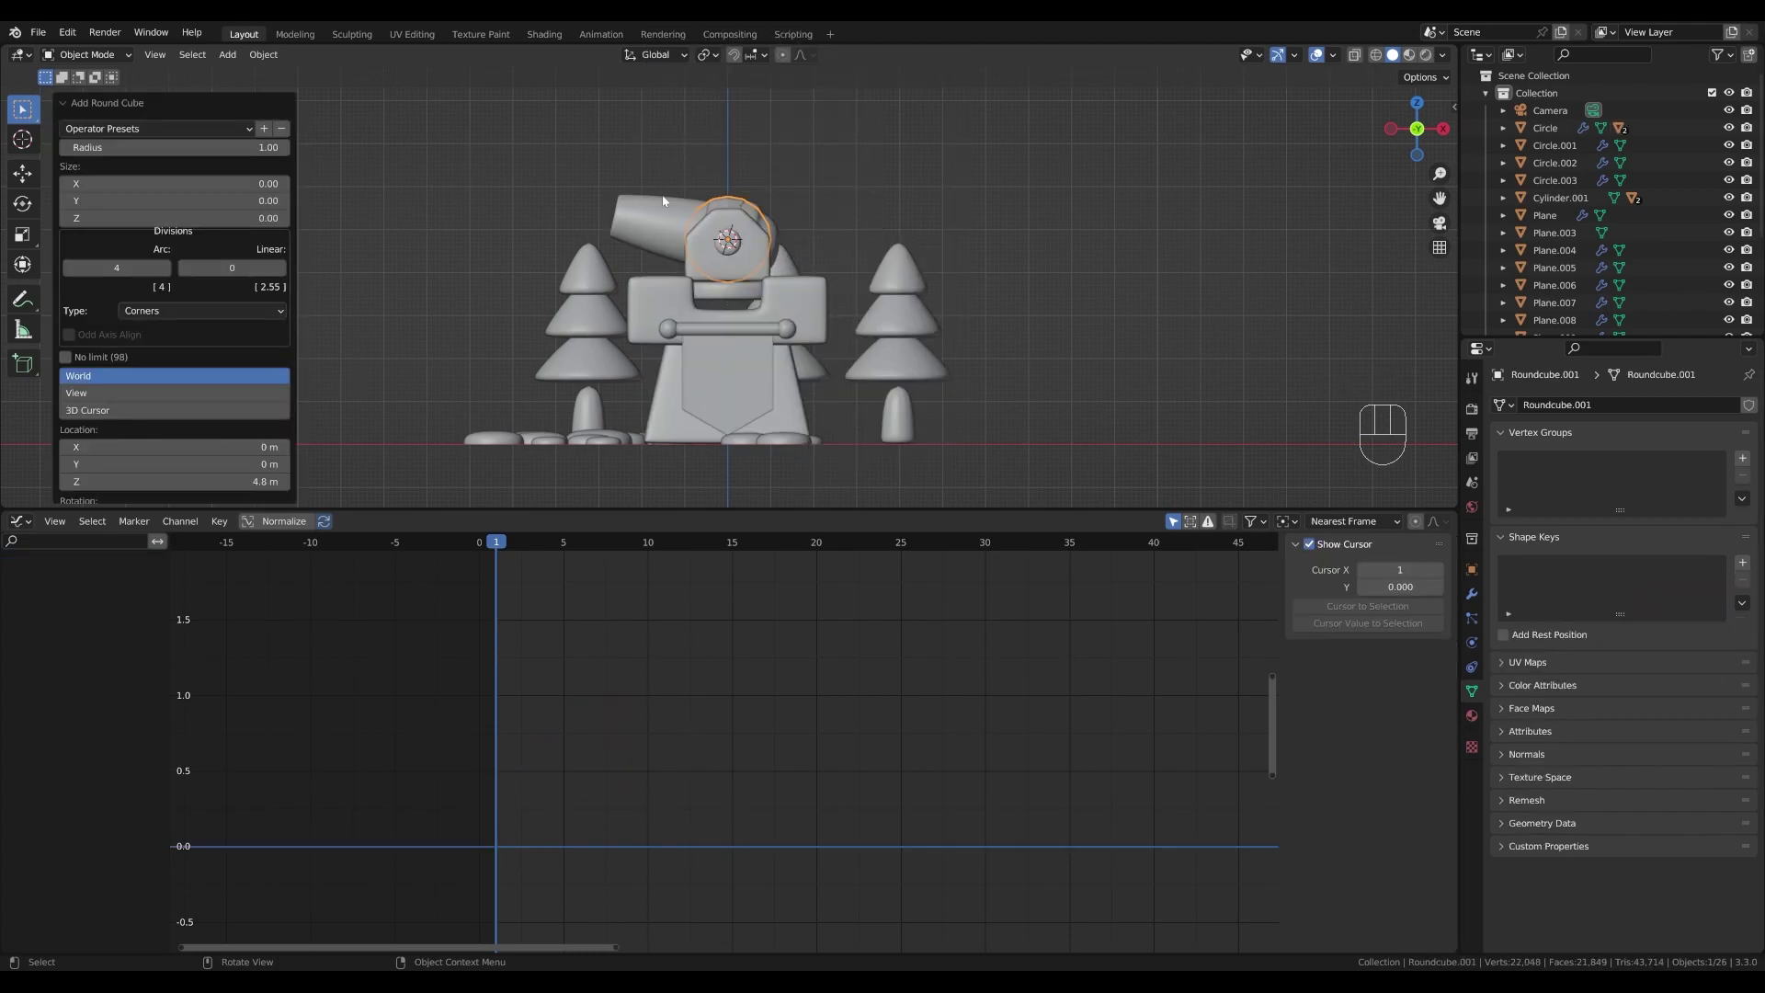
pyautogui.moveTo(823, 216); pyautogui.dragTo(786, 216)
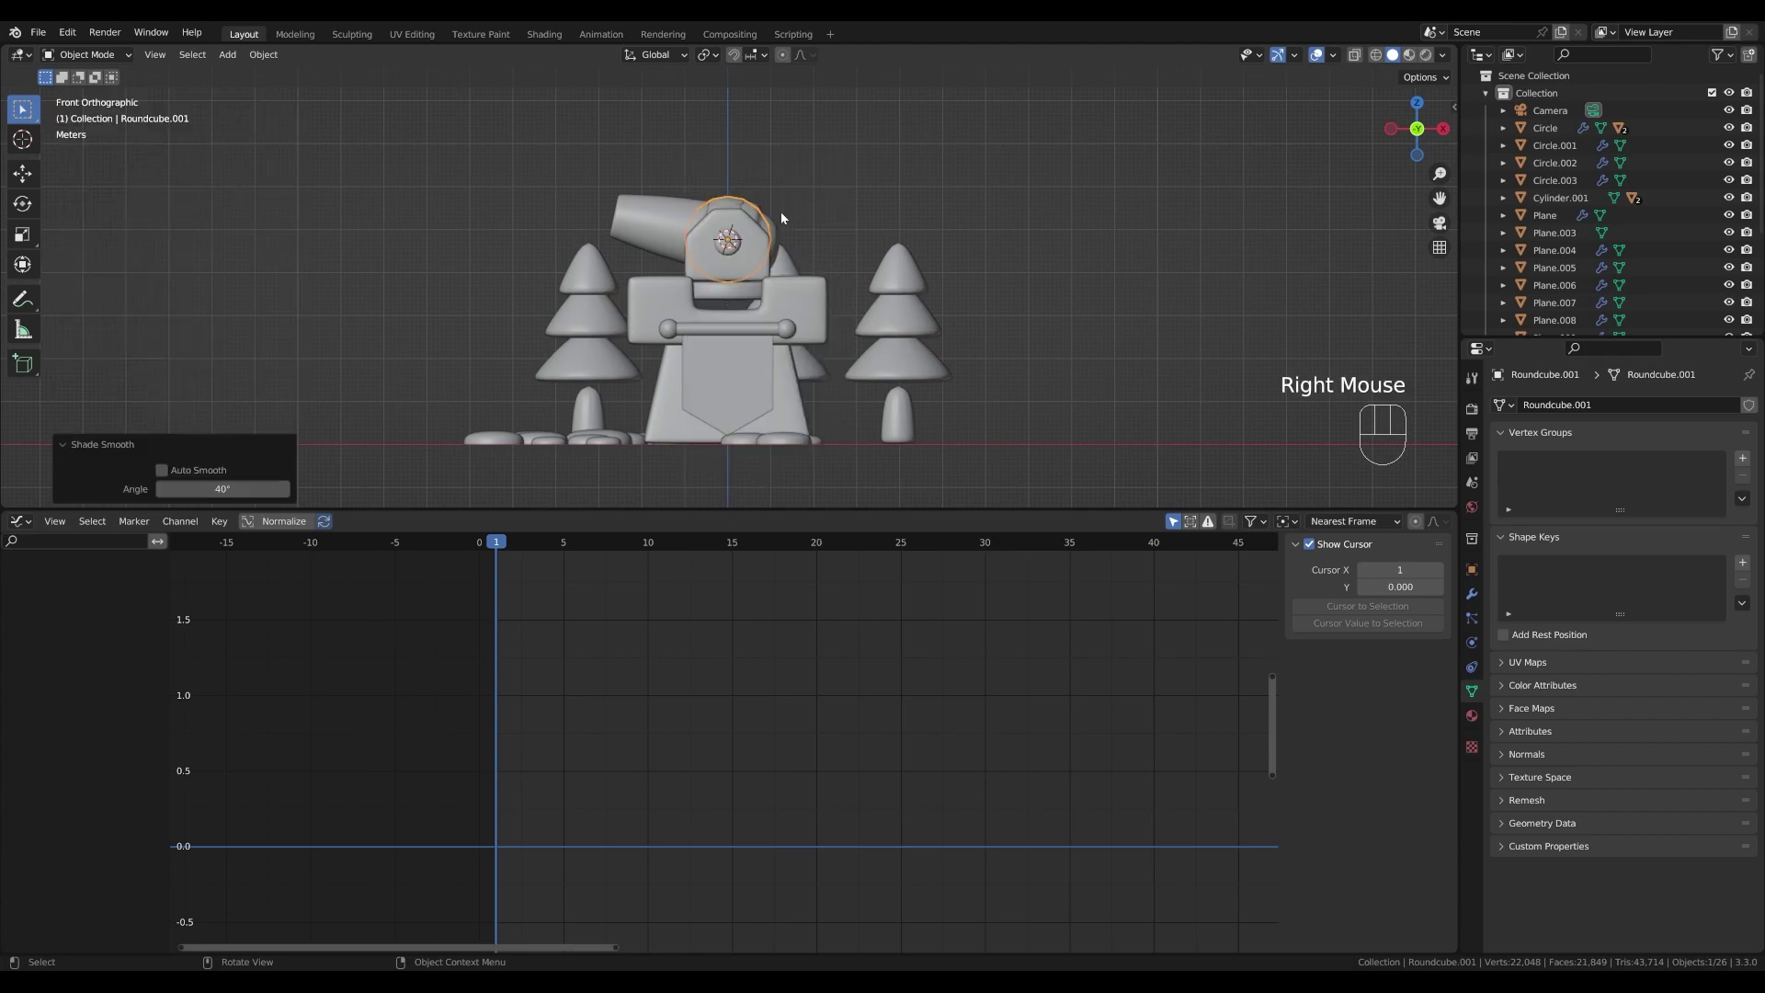
pyautogui.click(1359, 55)
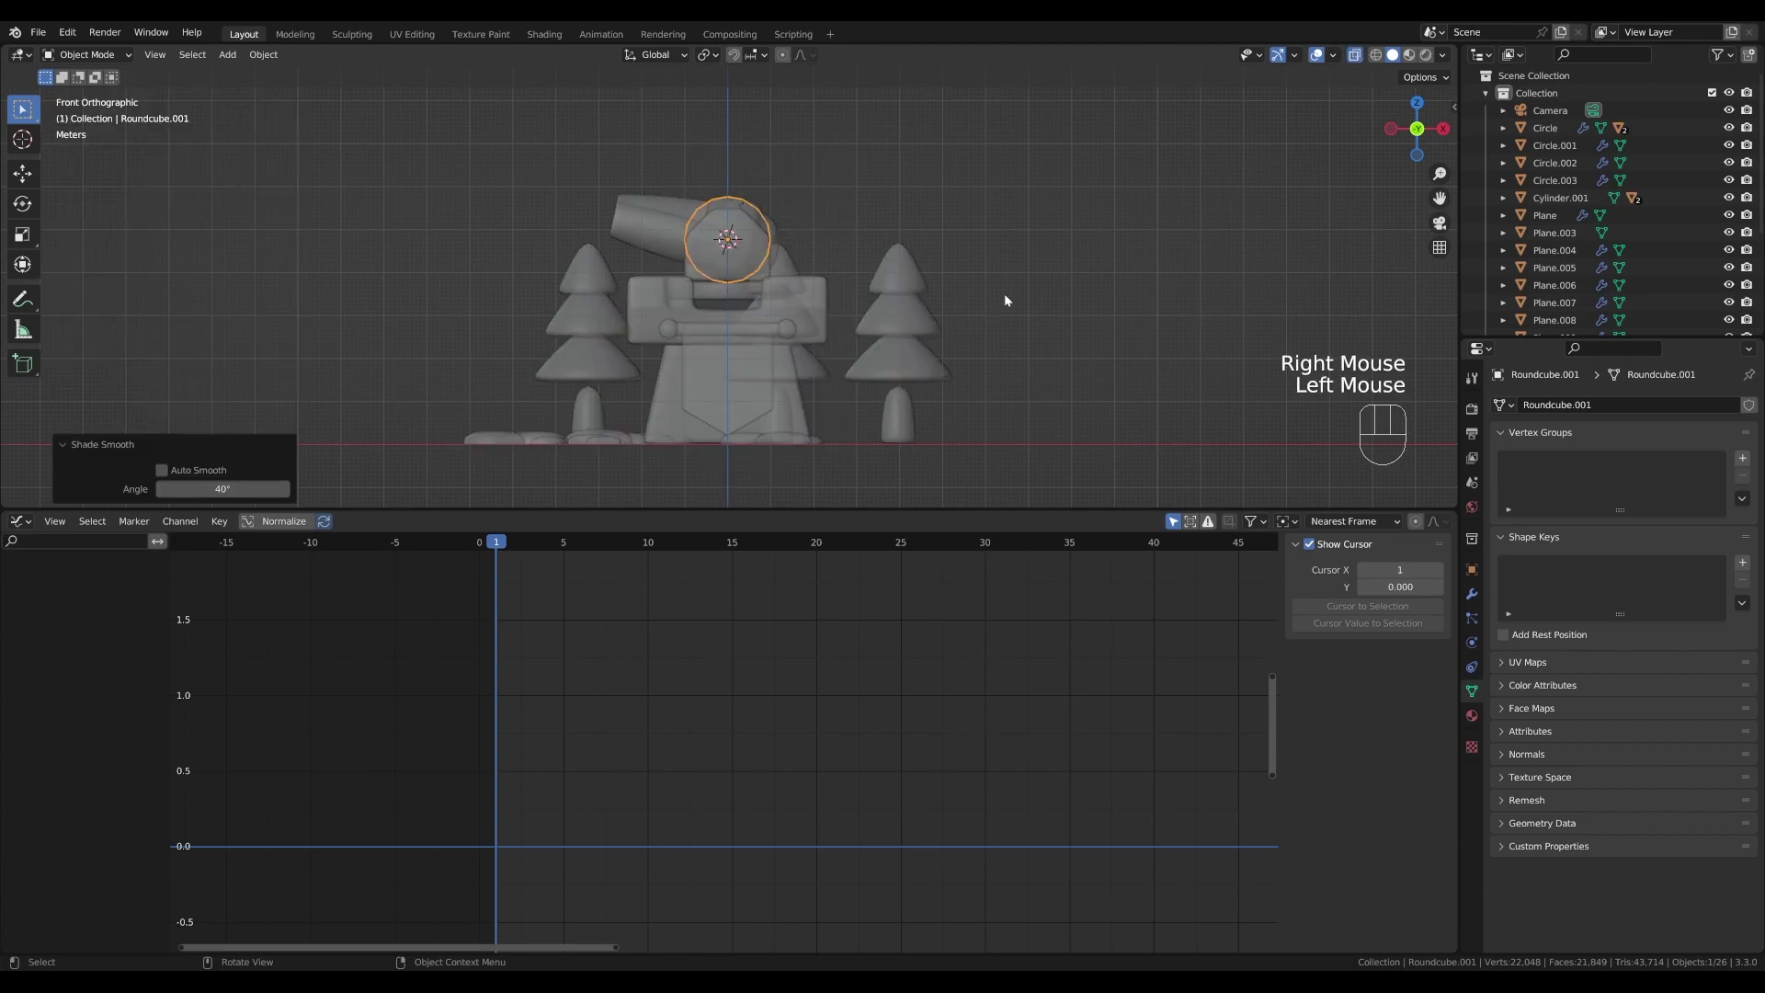
pyautogui.press('s')
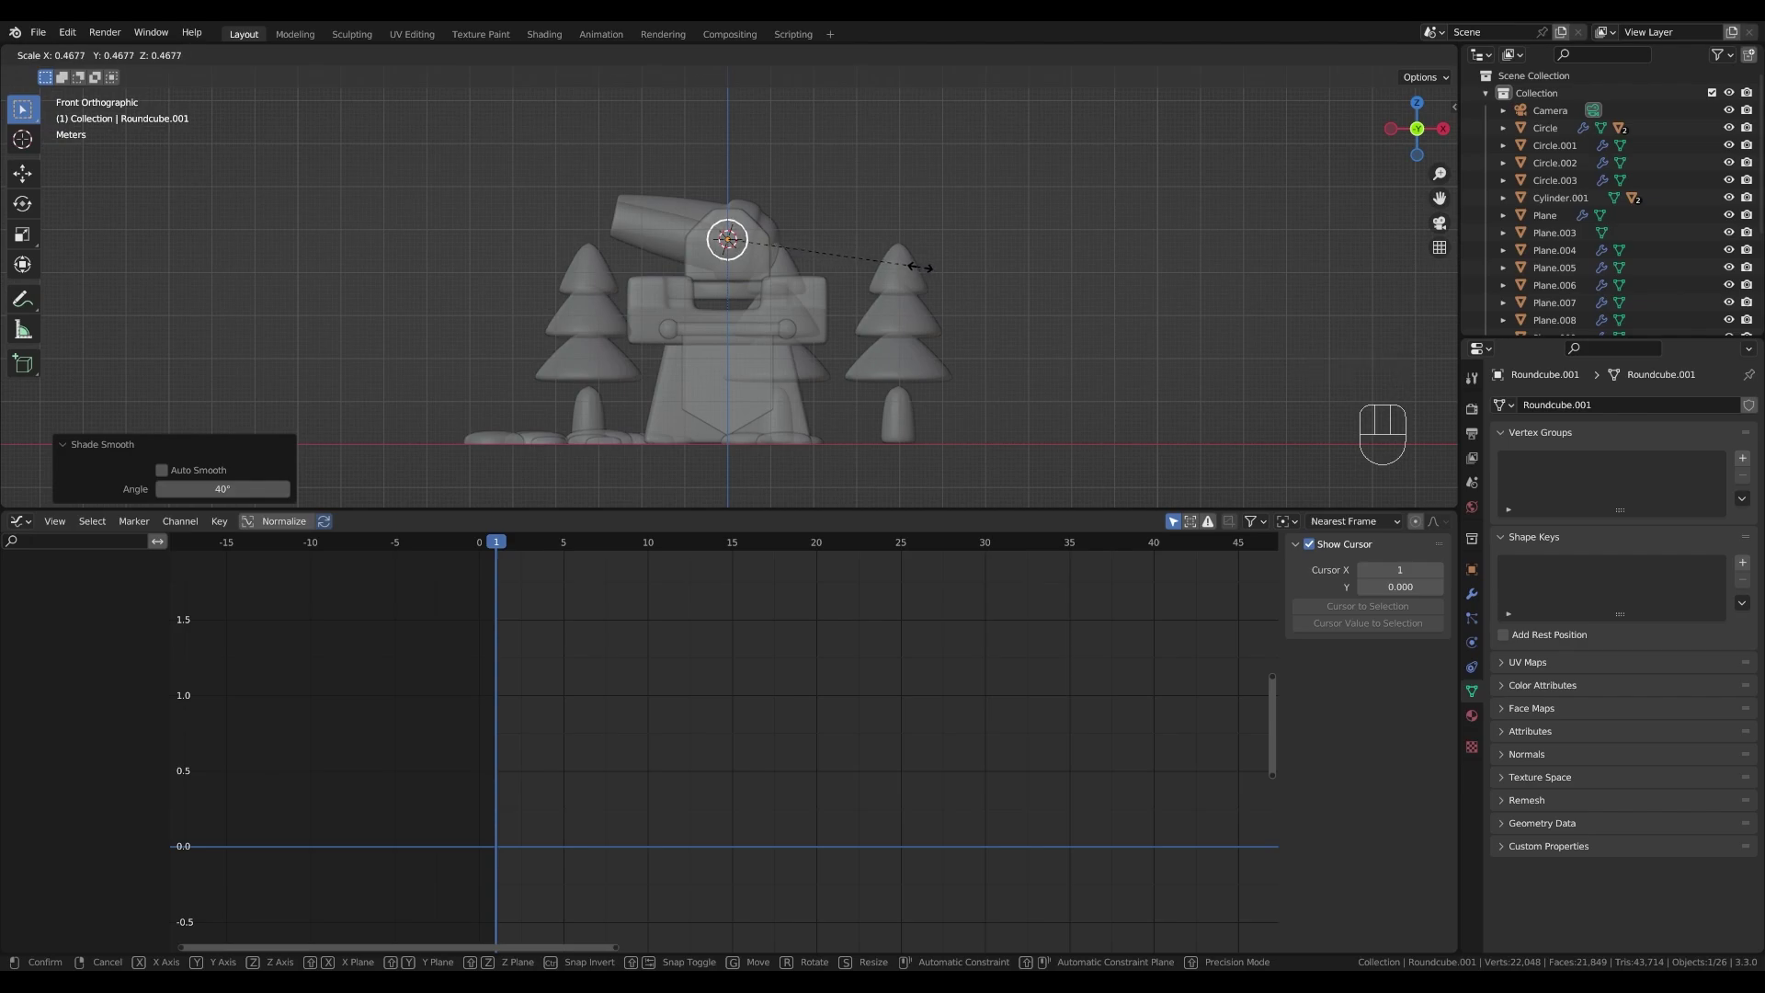
pyautogui.click(925, 272)
pyautogui.scroll(-3)
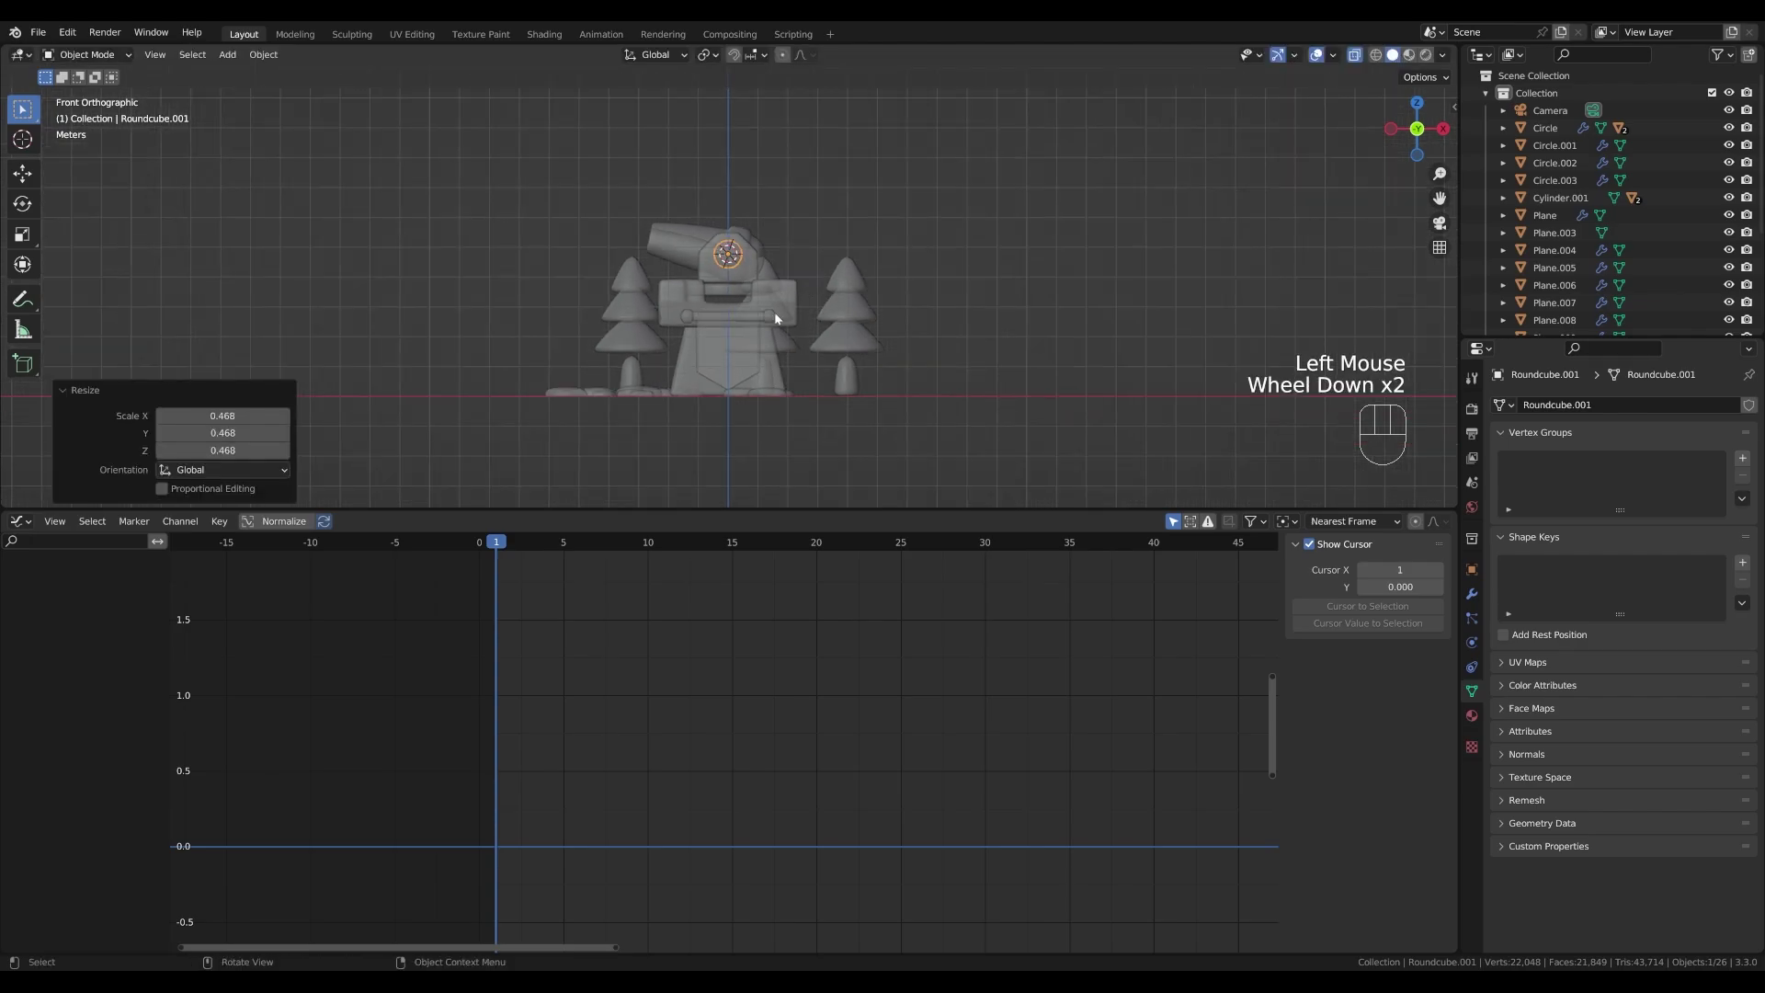
# - Insert a Location keyframe on the ball at frame 1 and delete its Y Location channel
pyautogui.press('i')
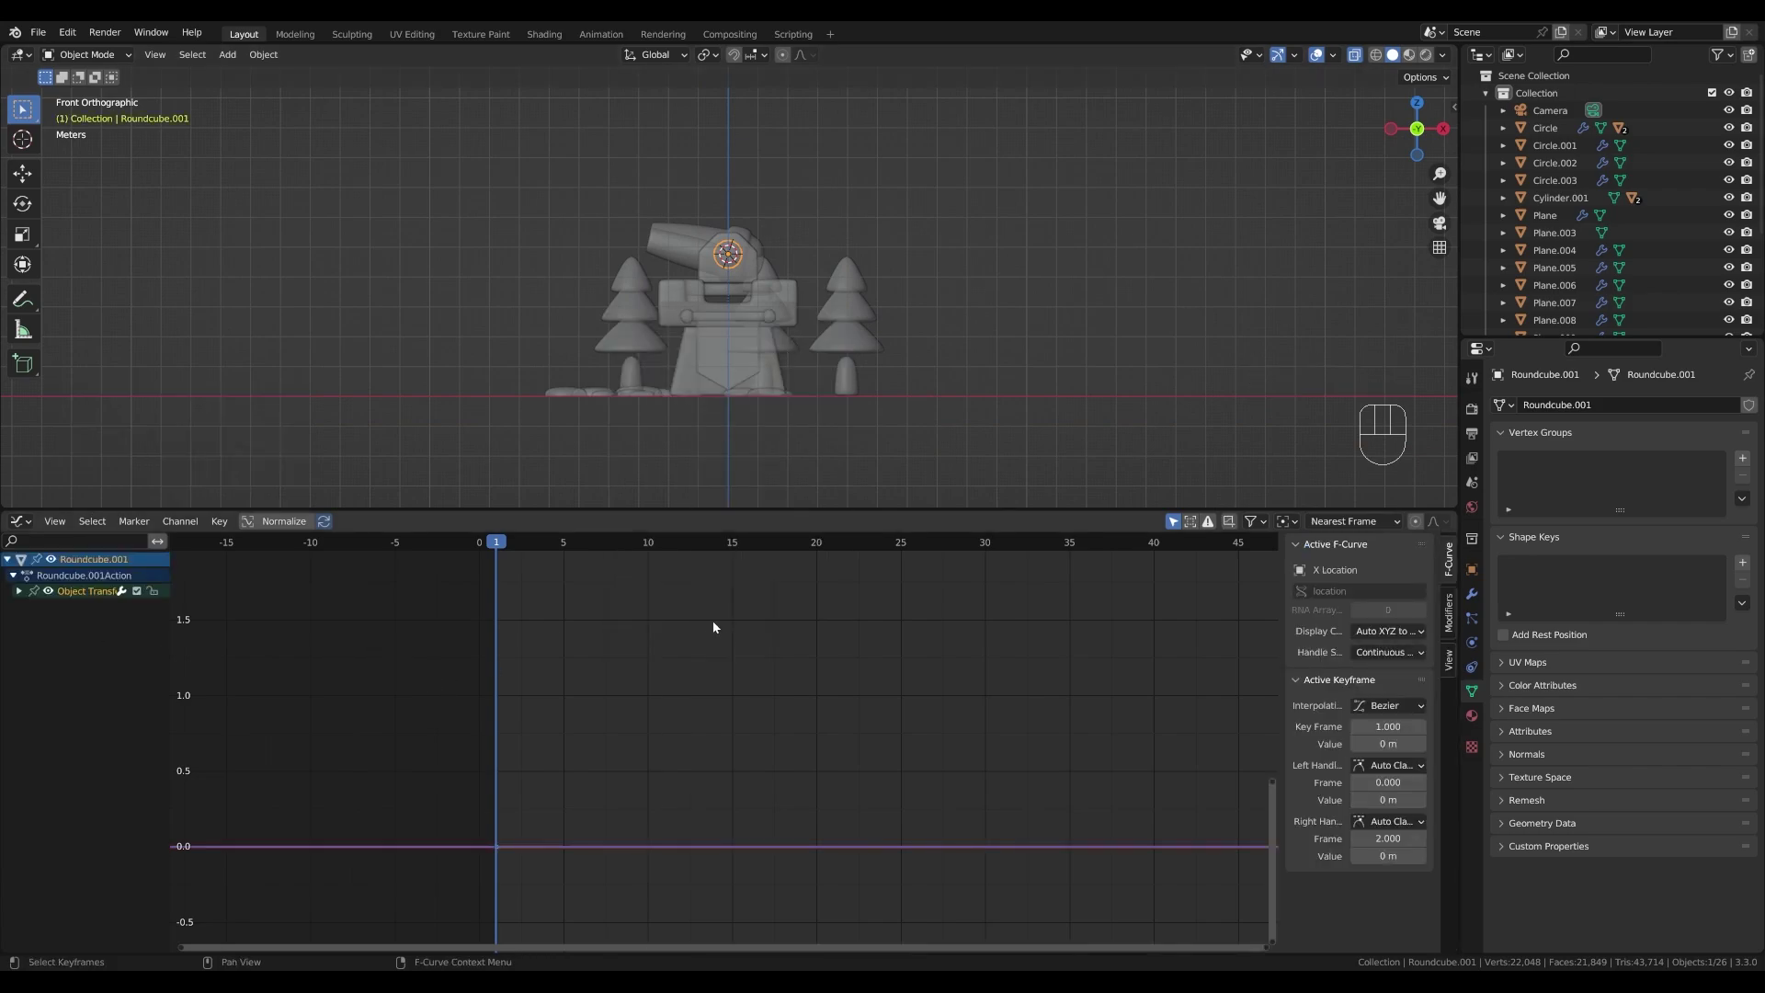
pyautogui.scroll(3)
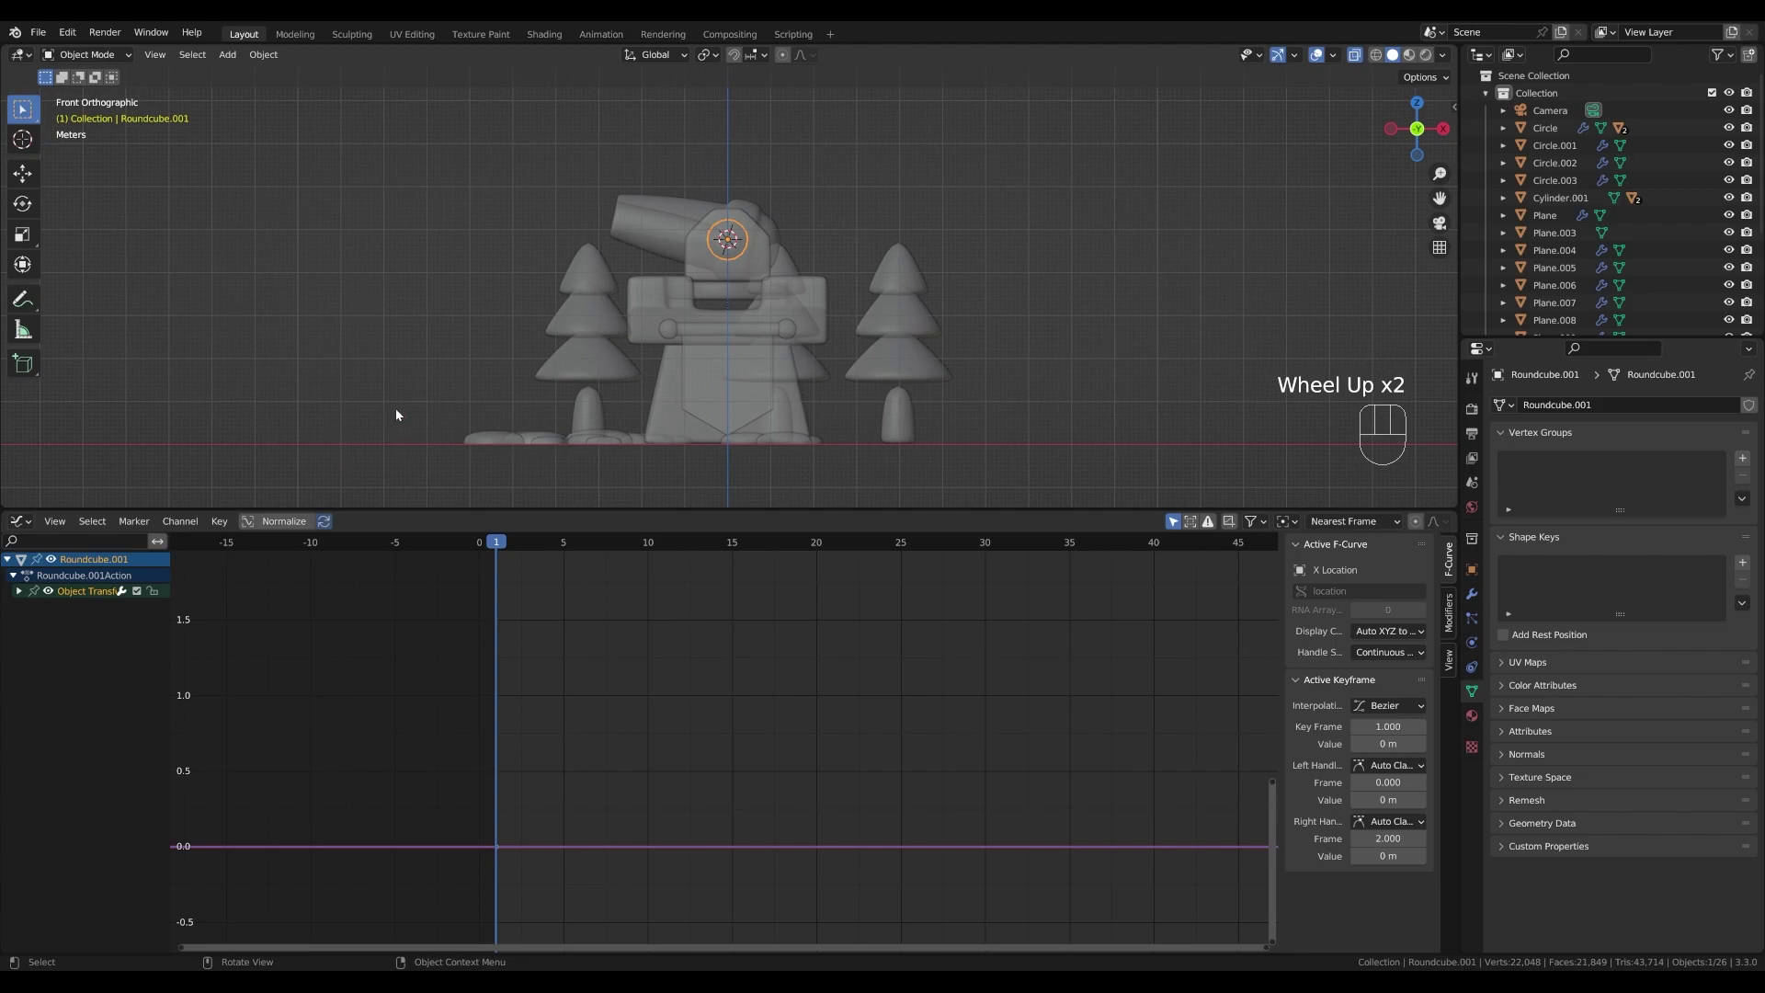
pyautogui.click(29, 600)
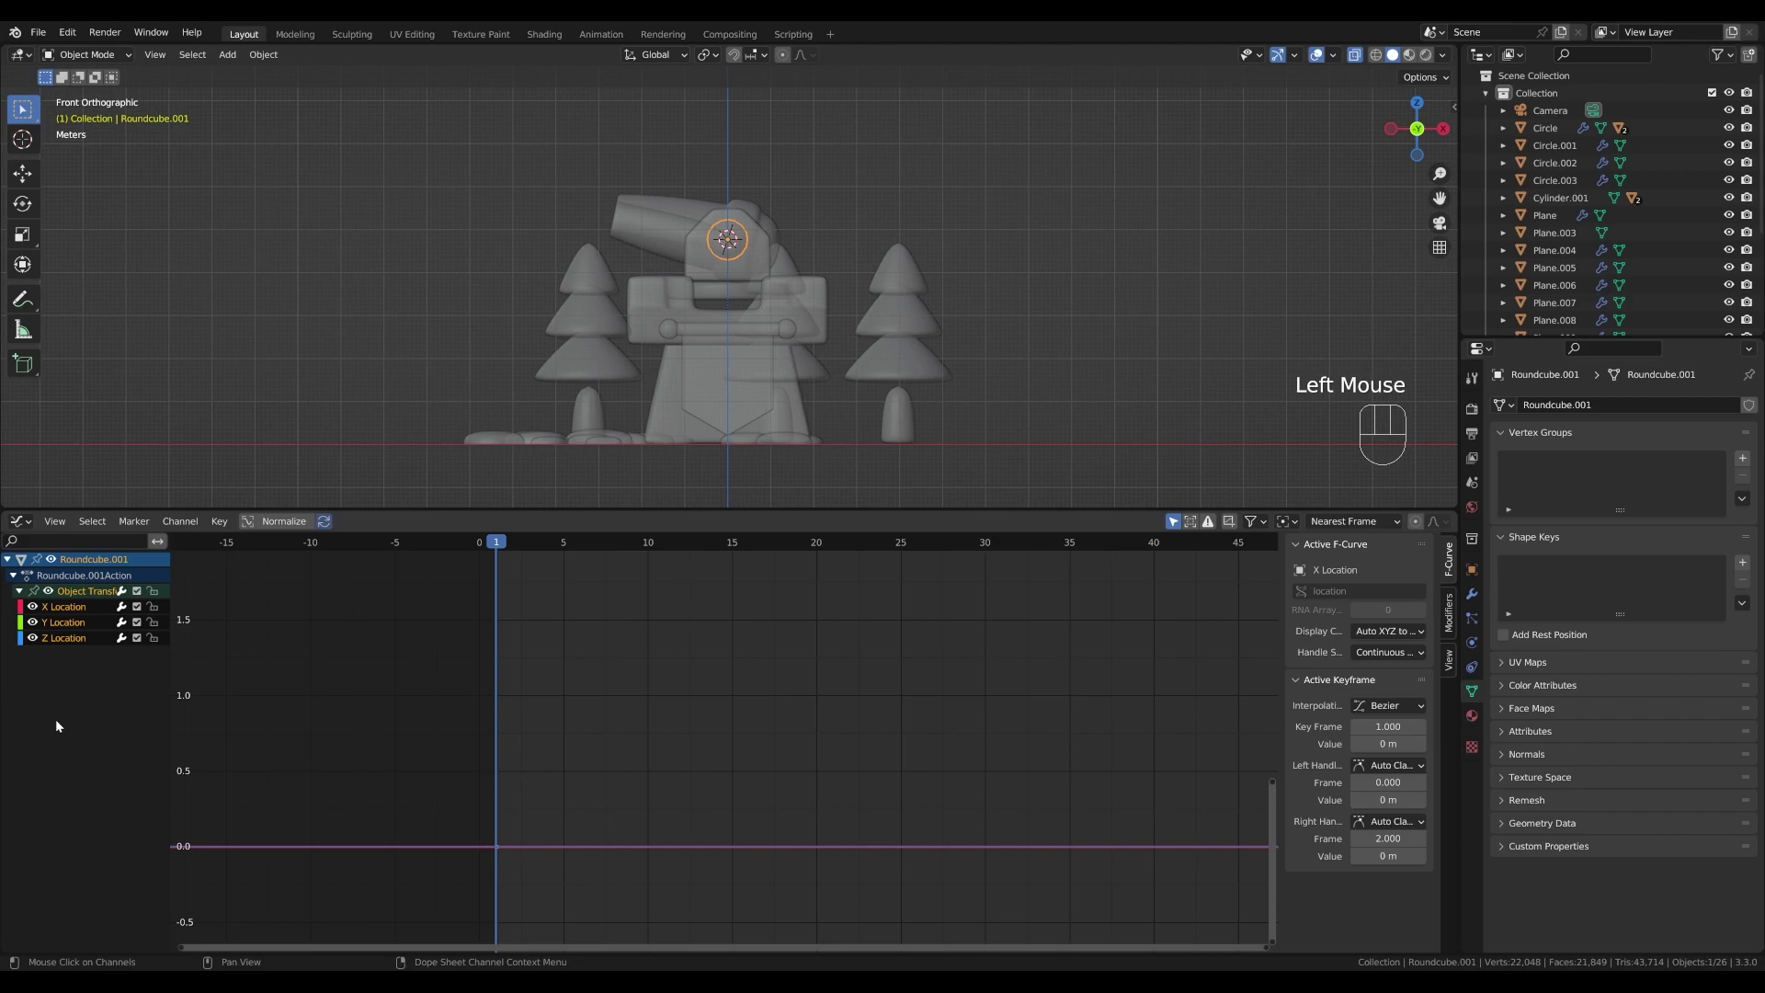
pyautogui.click(64, 628)
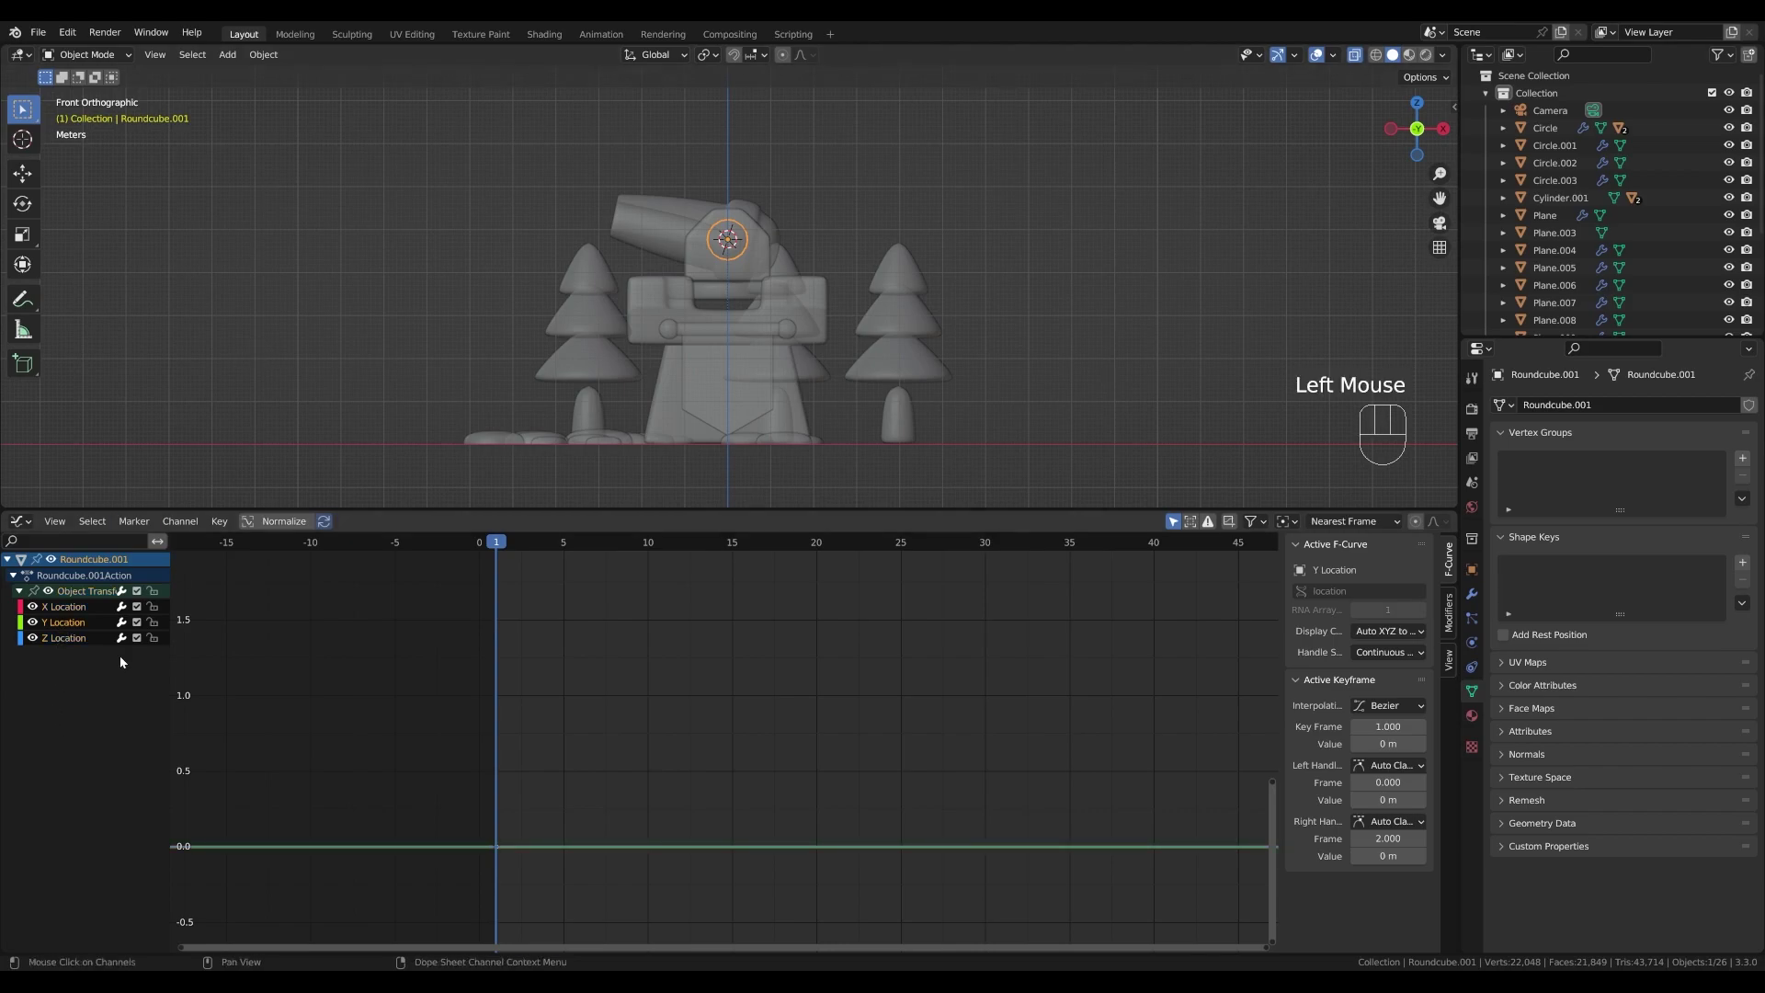
pyautogui.press('x')
pyautogui.middleClick(58, 628)
pyautogui.click(58, 628)
# - Frame the remaining X and Z Location curves in the Graph Editor view
pyautogui.doubleClick(608, 724)
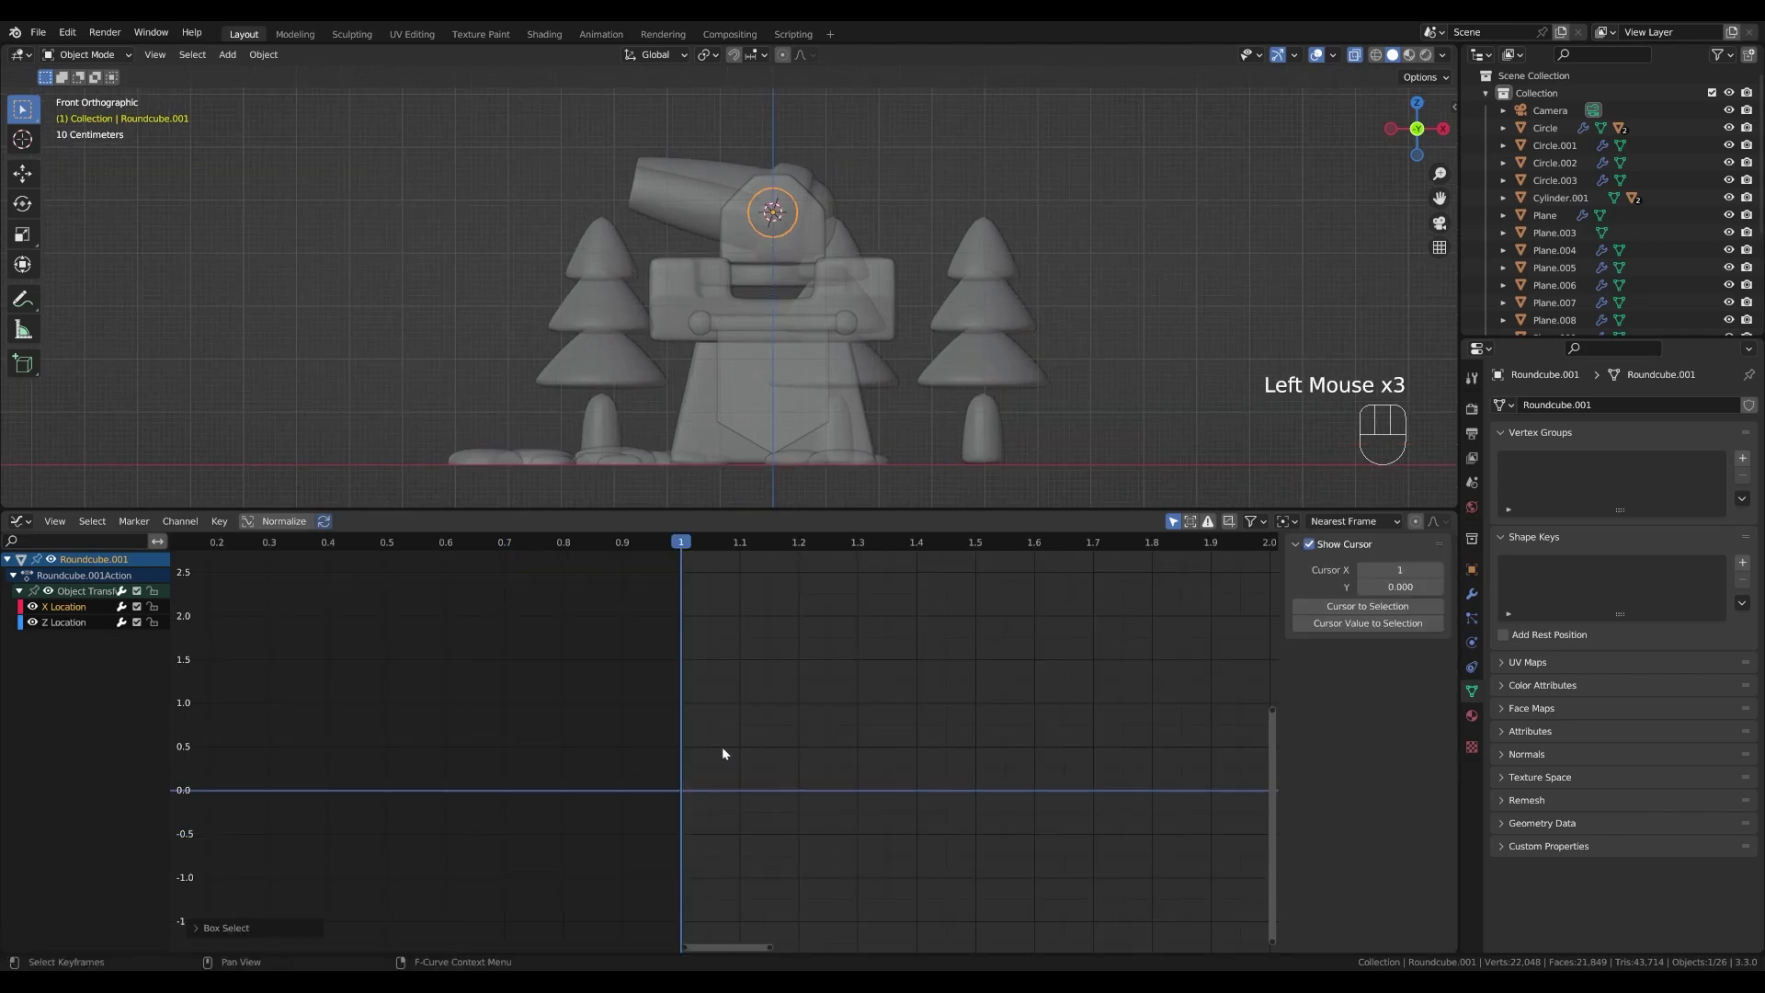
pyautogui.press('a')
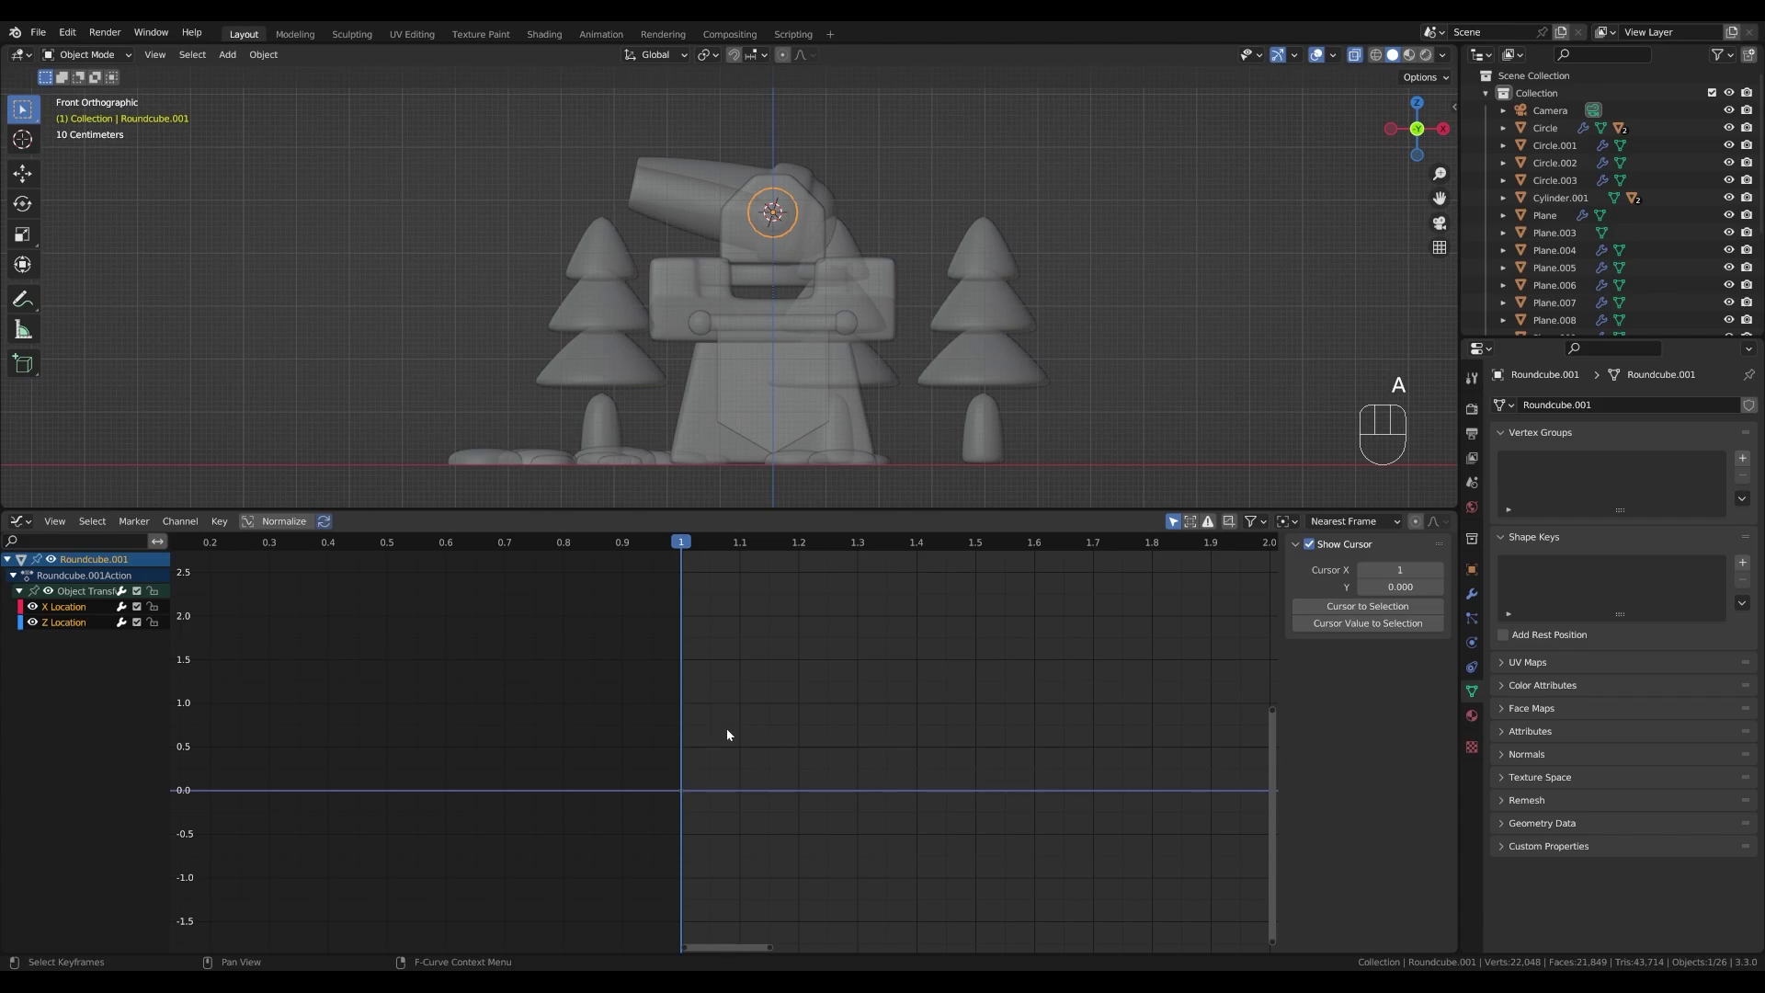
pyautogui.middleClick(732, 733)
pyautogui.scroll(3)
pyautogui.press('KP_Decimal')
pyautogui.scroll(-3)
pyautogui.click(732, 891)
pyautogui.click(732, 607)
pyautogui.click(826, 543)
pyautogui.middleClick(616, 587)
pyautogui.scroll(-3)
pyautogui.moveTo(710, 550); pyautogui.dragTo(862, 561)
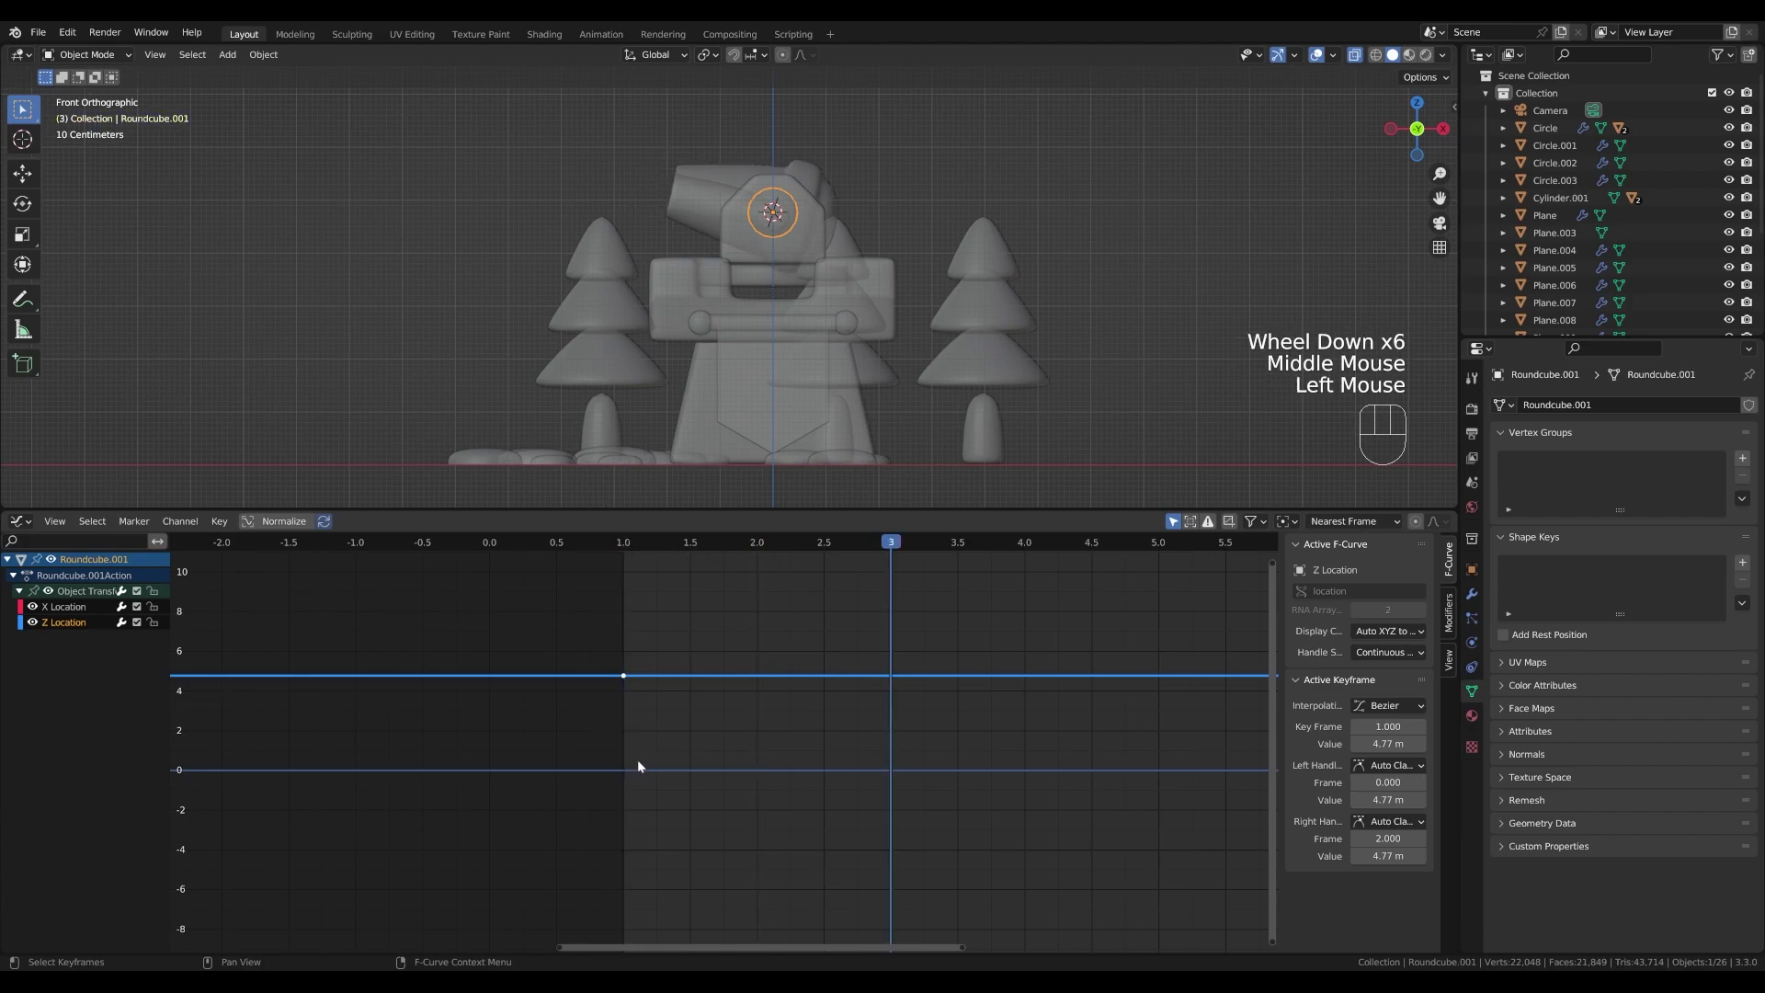
# - Select the Z Location keyframe at frame 1 and centre the curve view on it
pyautogui.click(632, 776)
pyautogui.click(630, 678)
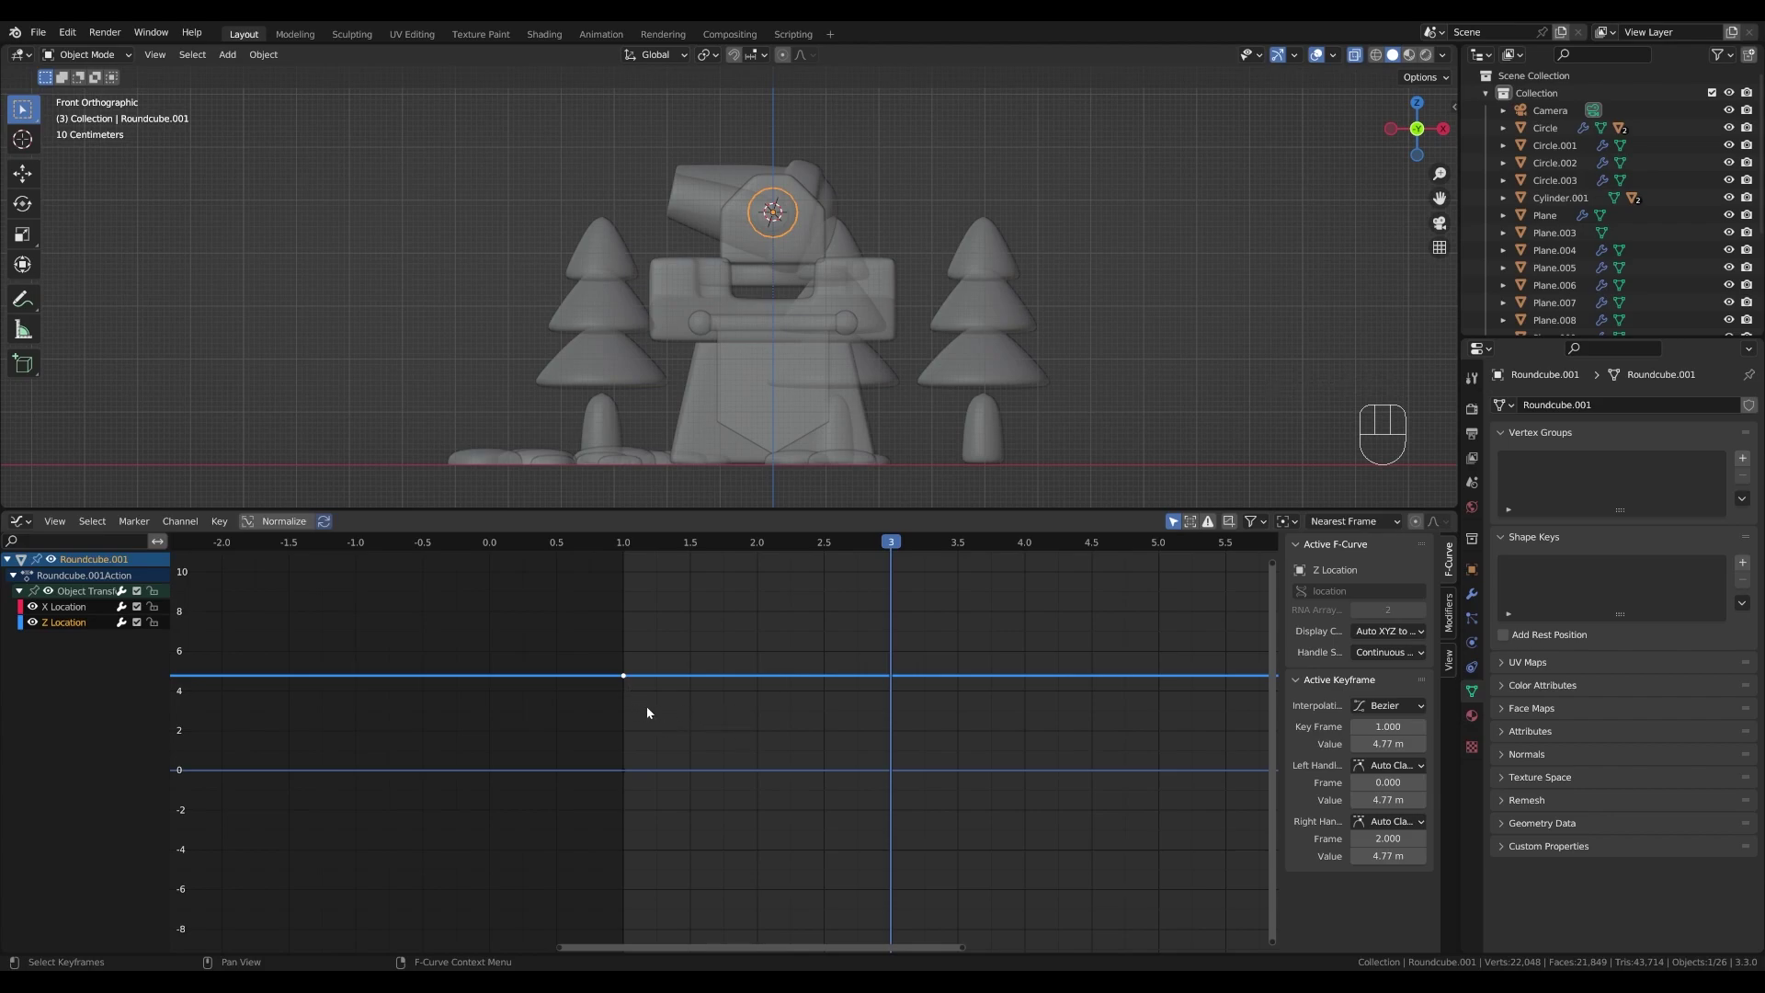
pyautogui.scroll(-3)
pyautogui.moveTo(747, 546); pyautogui.dragTo(702, 546)
pyautogui.scroll(-3)
pyautogui.middleClick(965, 666)
# - Play and scrub the animation to preview the ball's motion, ending at frame 10
pyautogui.press('space')
pyautogui.press('space')
pyautogui.moveTo(575, 541); pyautogui.dragTo(539, 543)
pyautogui.press('space')
pyautogui.press('space')
pyautogui.click(561, 537)
pyautogui.press('space')
pyautogui.press('space')
pyautogui.moveTo(687, 551); pyautogui.dragTo(652, 542)
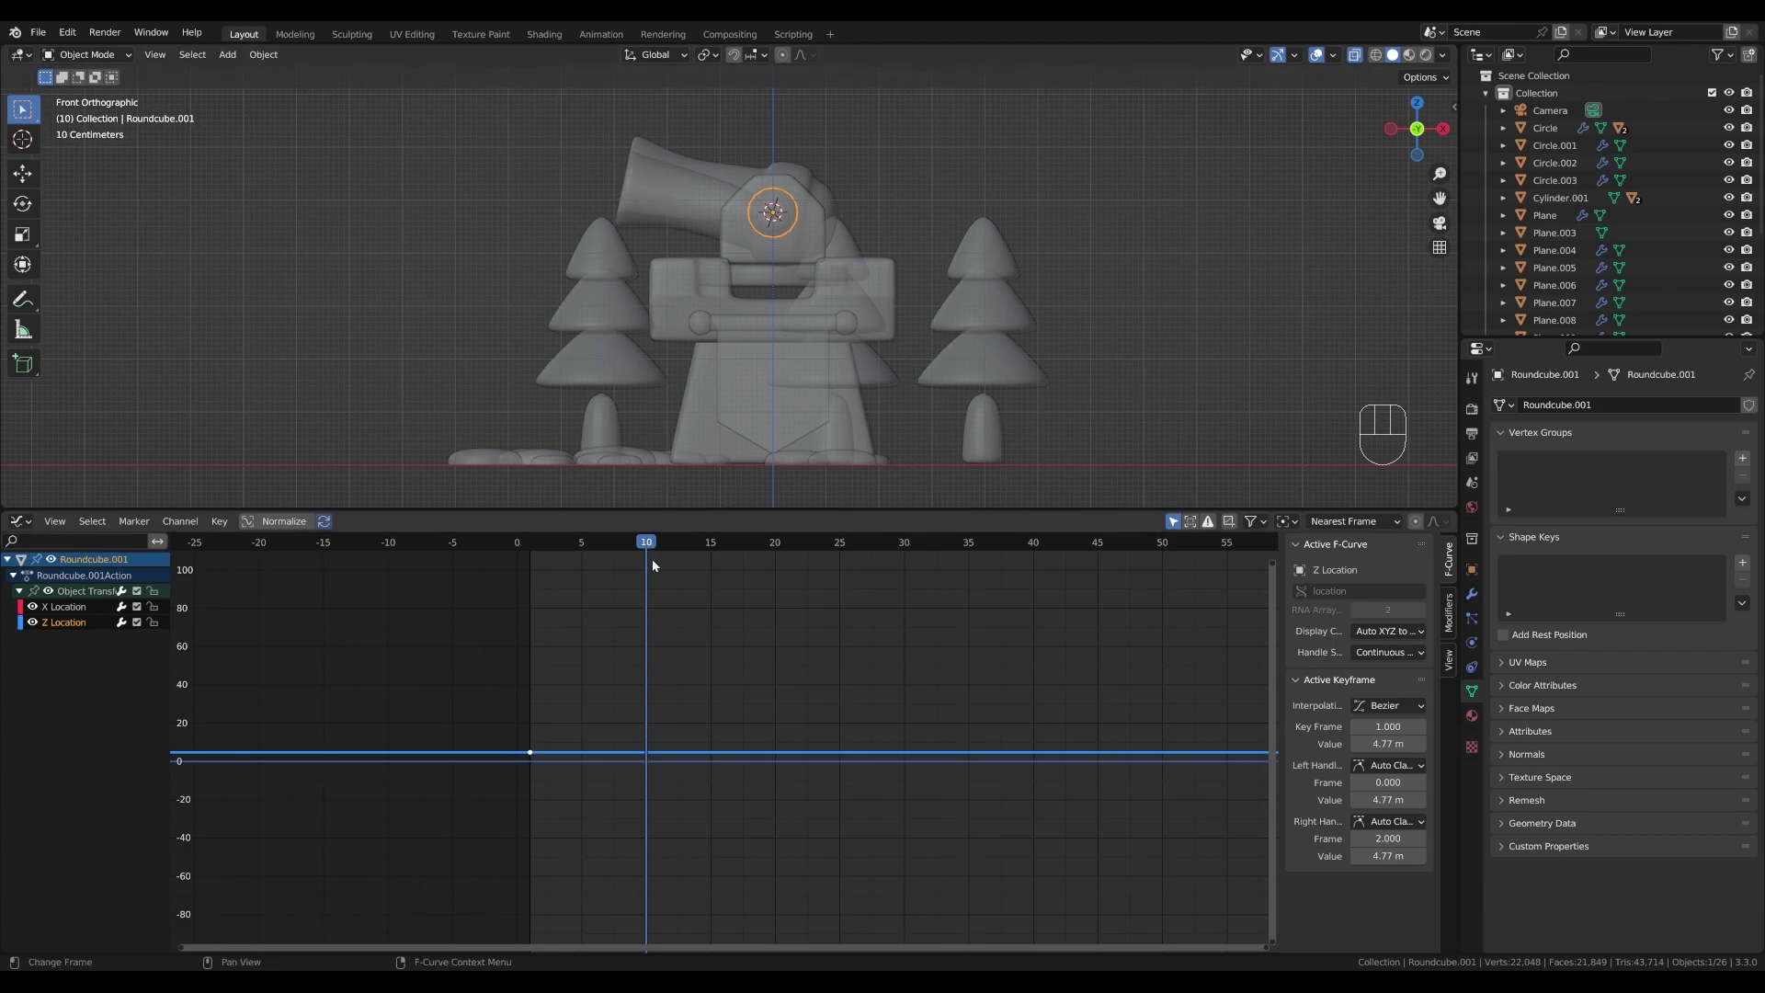
# - Preview the shot and retime the ball's keyframes so the flight ends around frame 30
pyautogui.moveTo(650, 550); pyautogui.dragTo(972, 556)
pyautogui.scroll(-3)
pyautogui.moveTo(757, 551); pyautogui.dragTo(608, 544)
pyautogui.press('space')
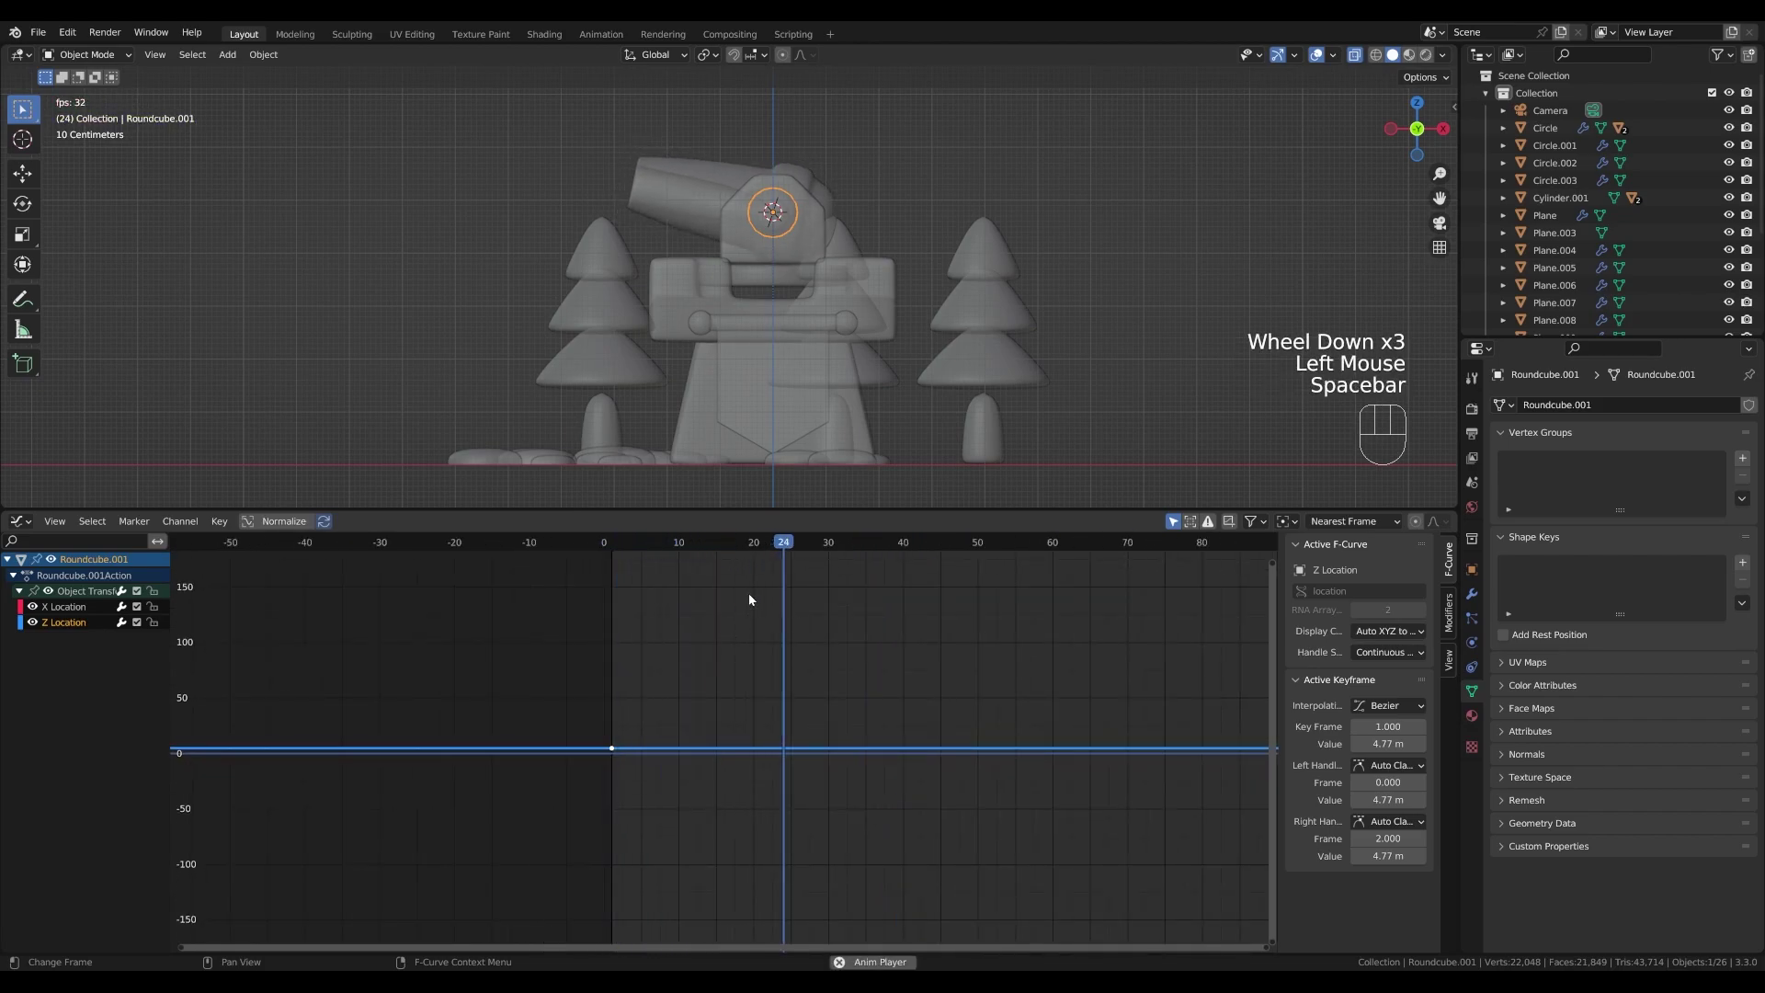
pyautogui.press('space')
pyautogui.moveTo(886, 544); pyautogui.dragTo(836, 550)
pyautogui.scroll(3)
pyautogui.press('shift+d')
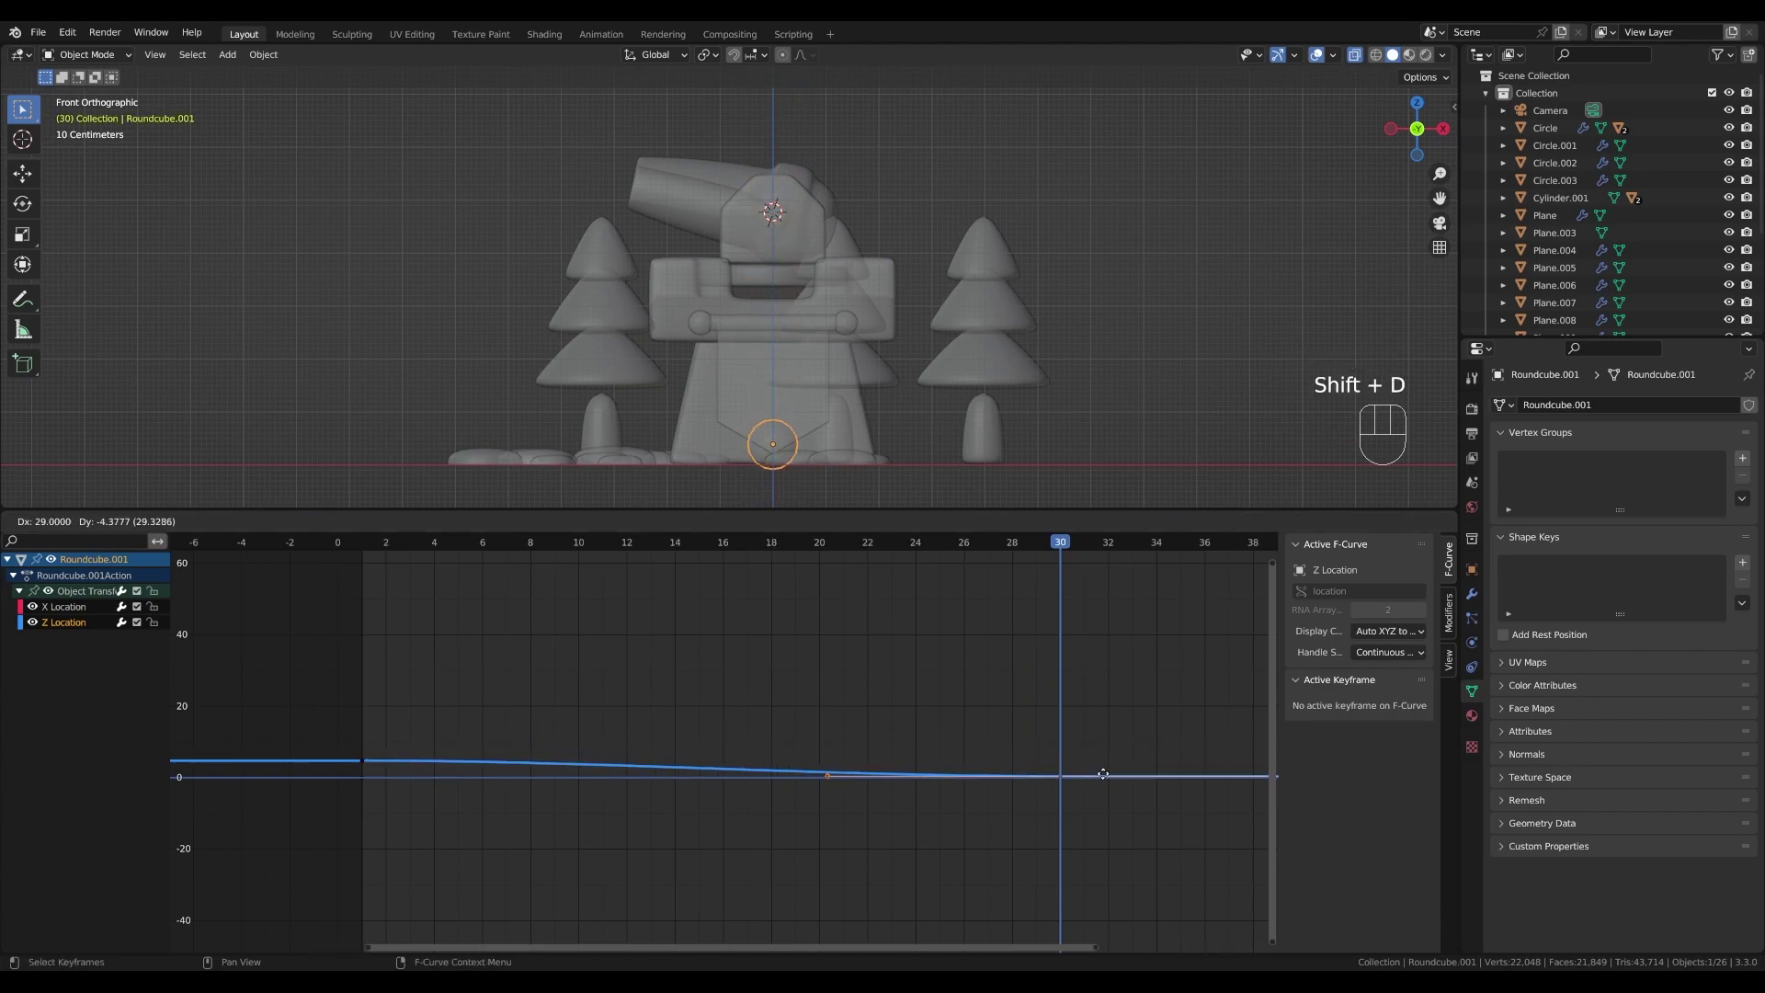
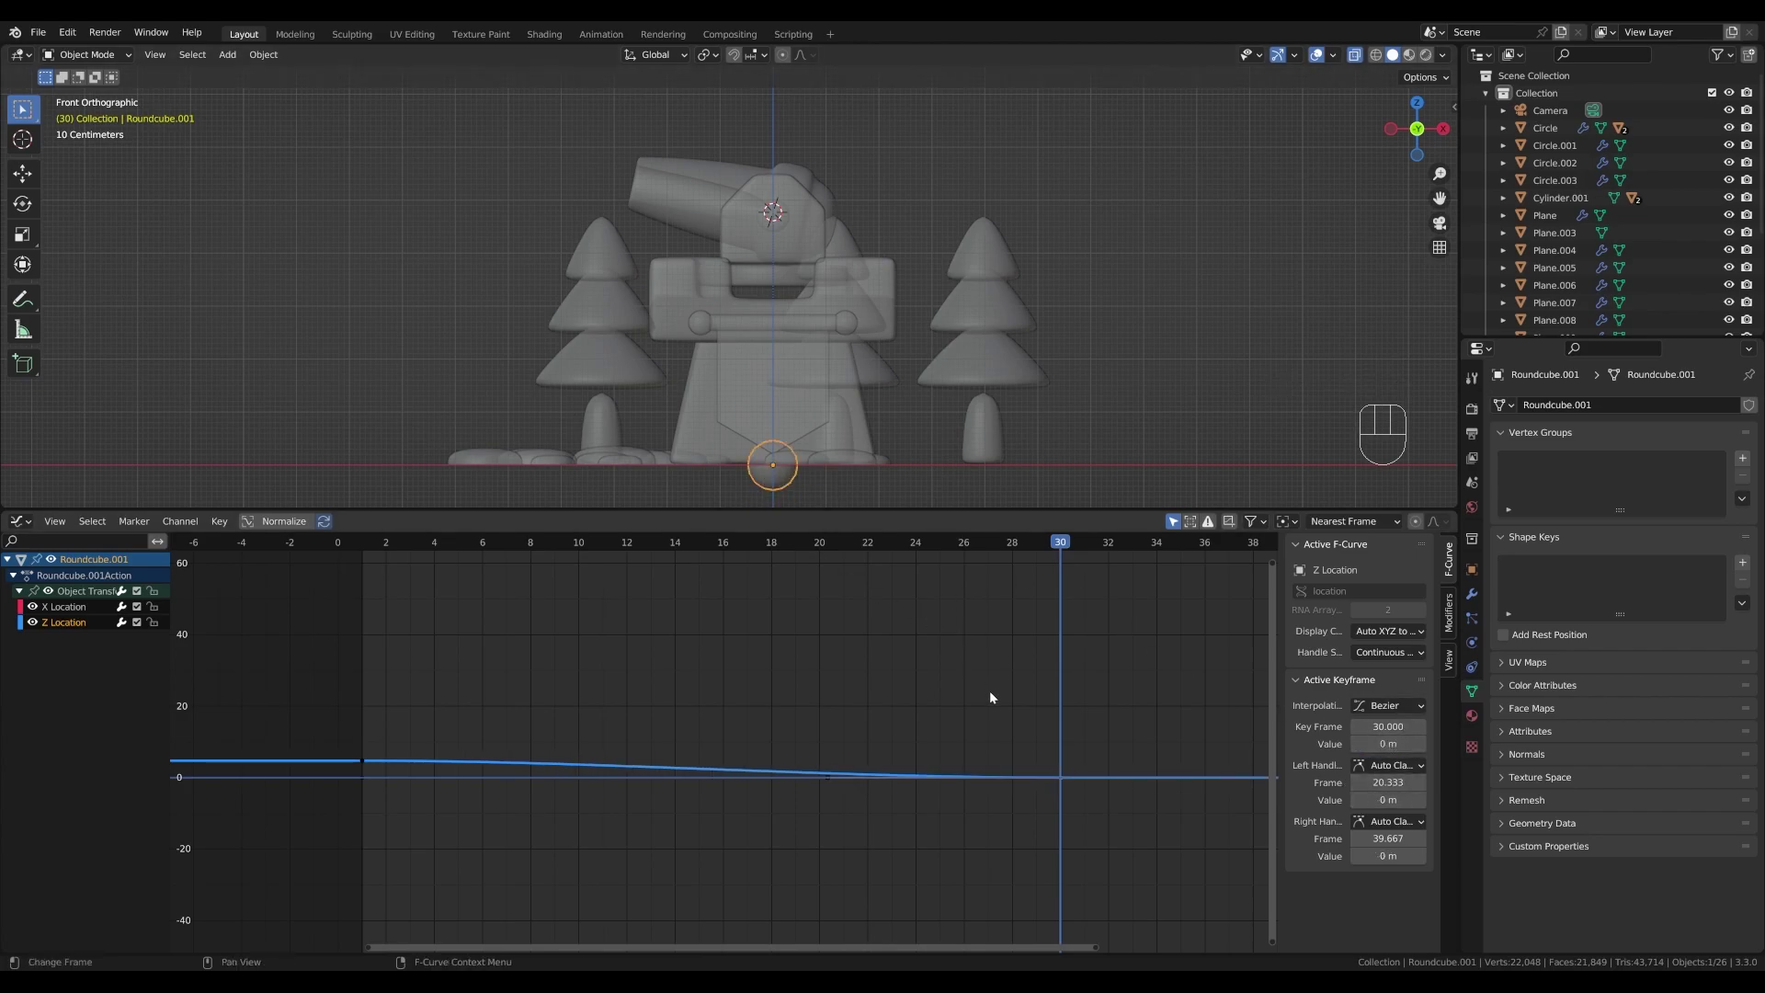
# - Move the ball's X Location end key farther left and duplicate the starting keys to a new frame
pyautogui.click(369, 782)
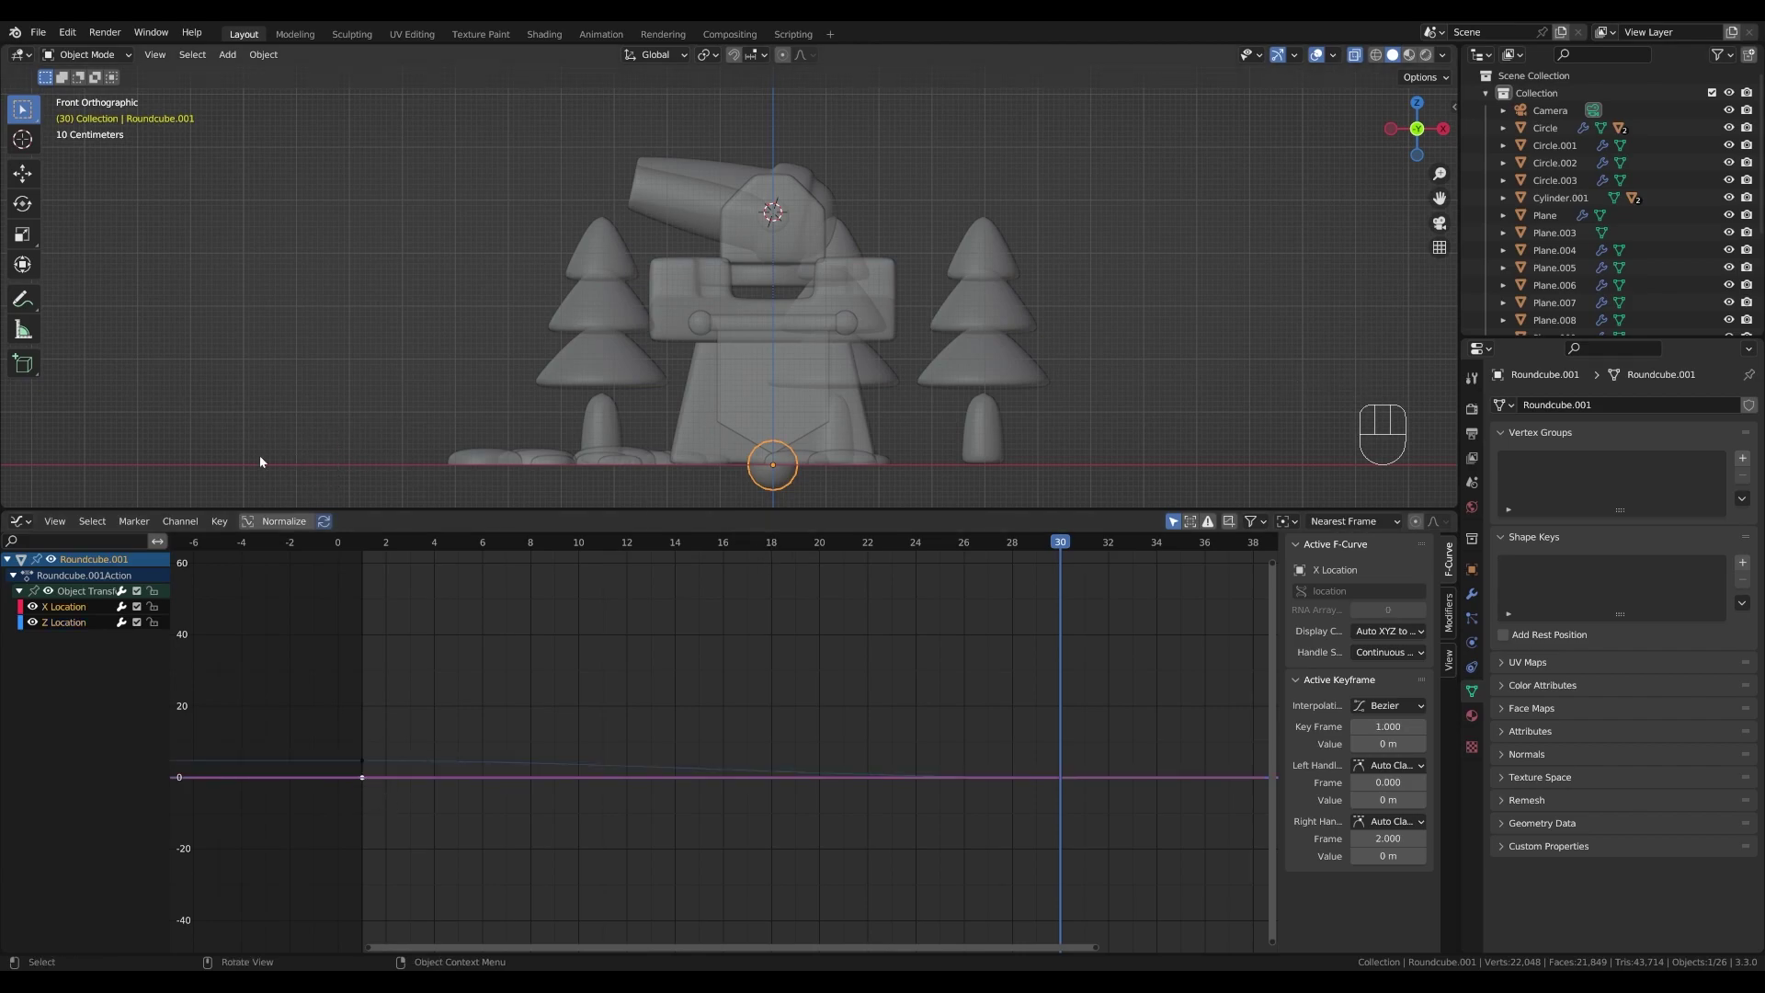
pyautogui.press('shift+d')
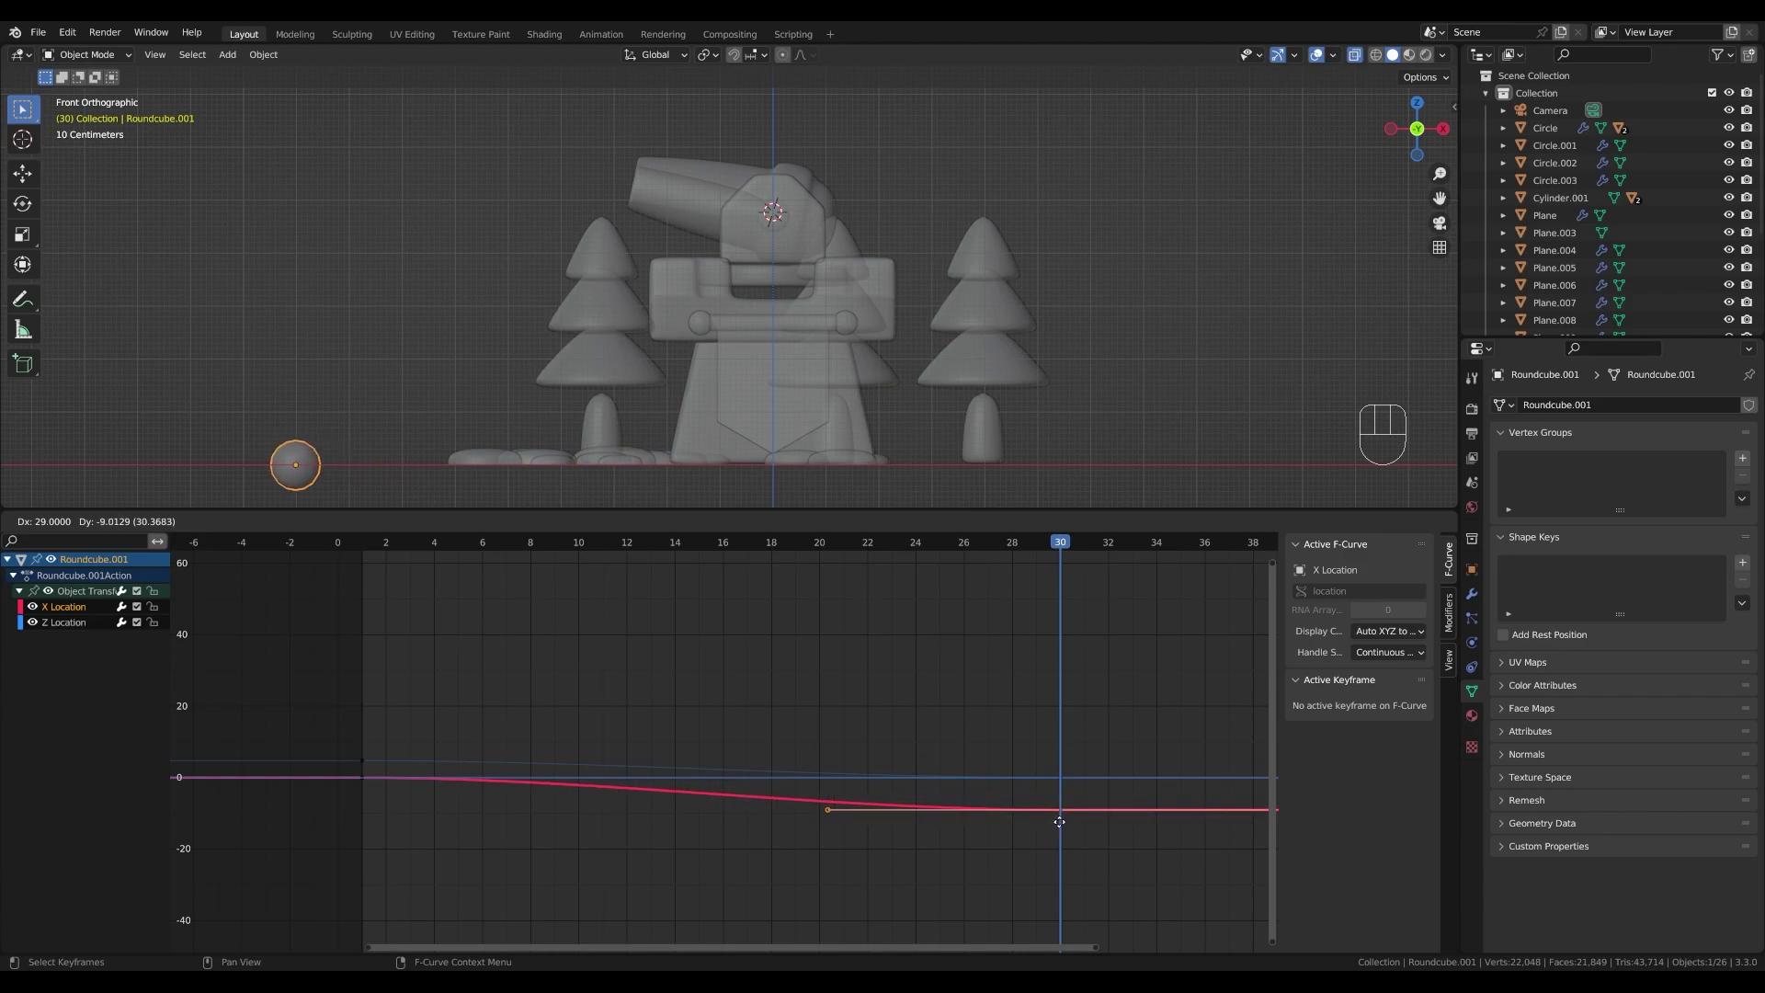
pyautogui.click(1065, 824)
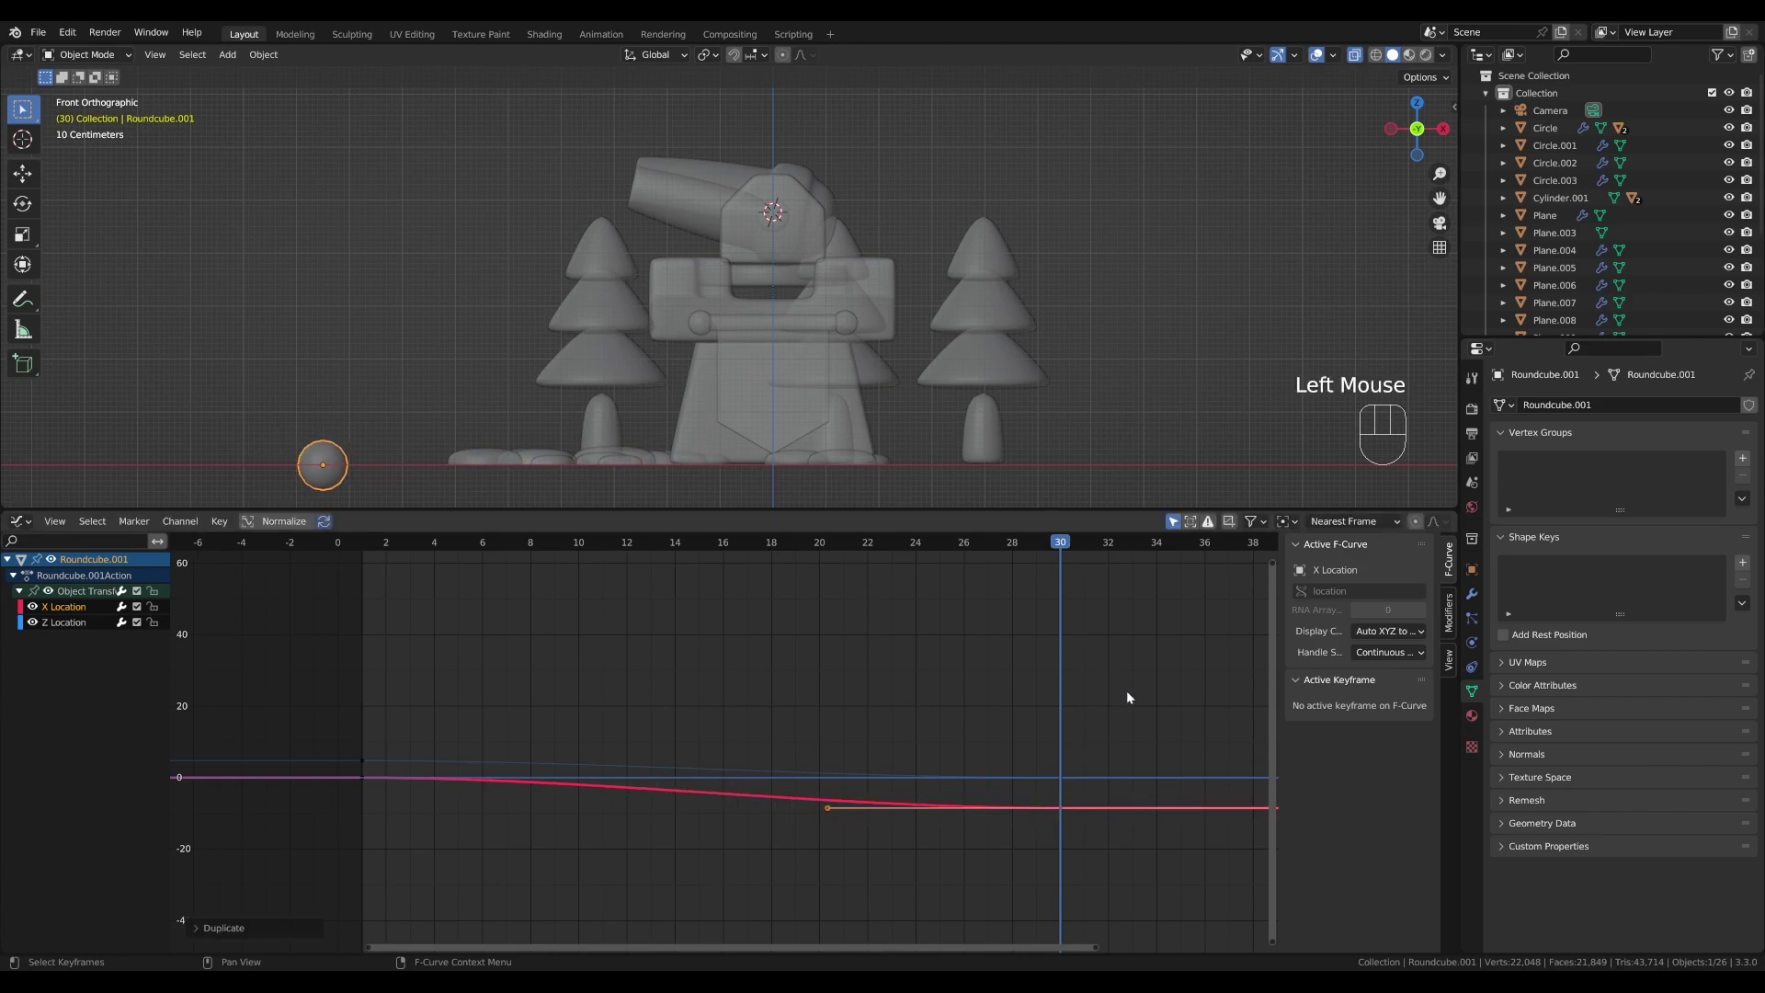
pyautogui.press('a')
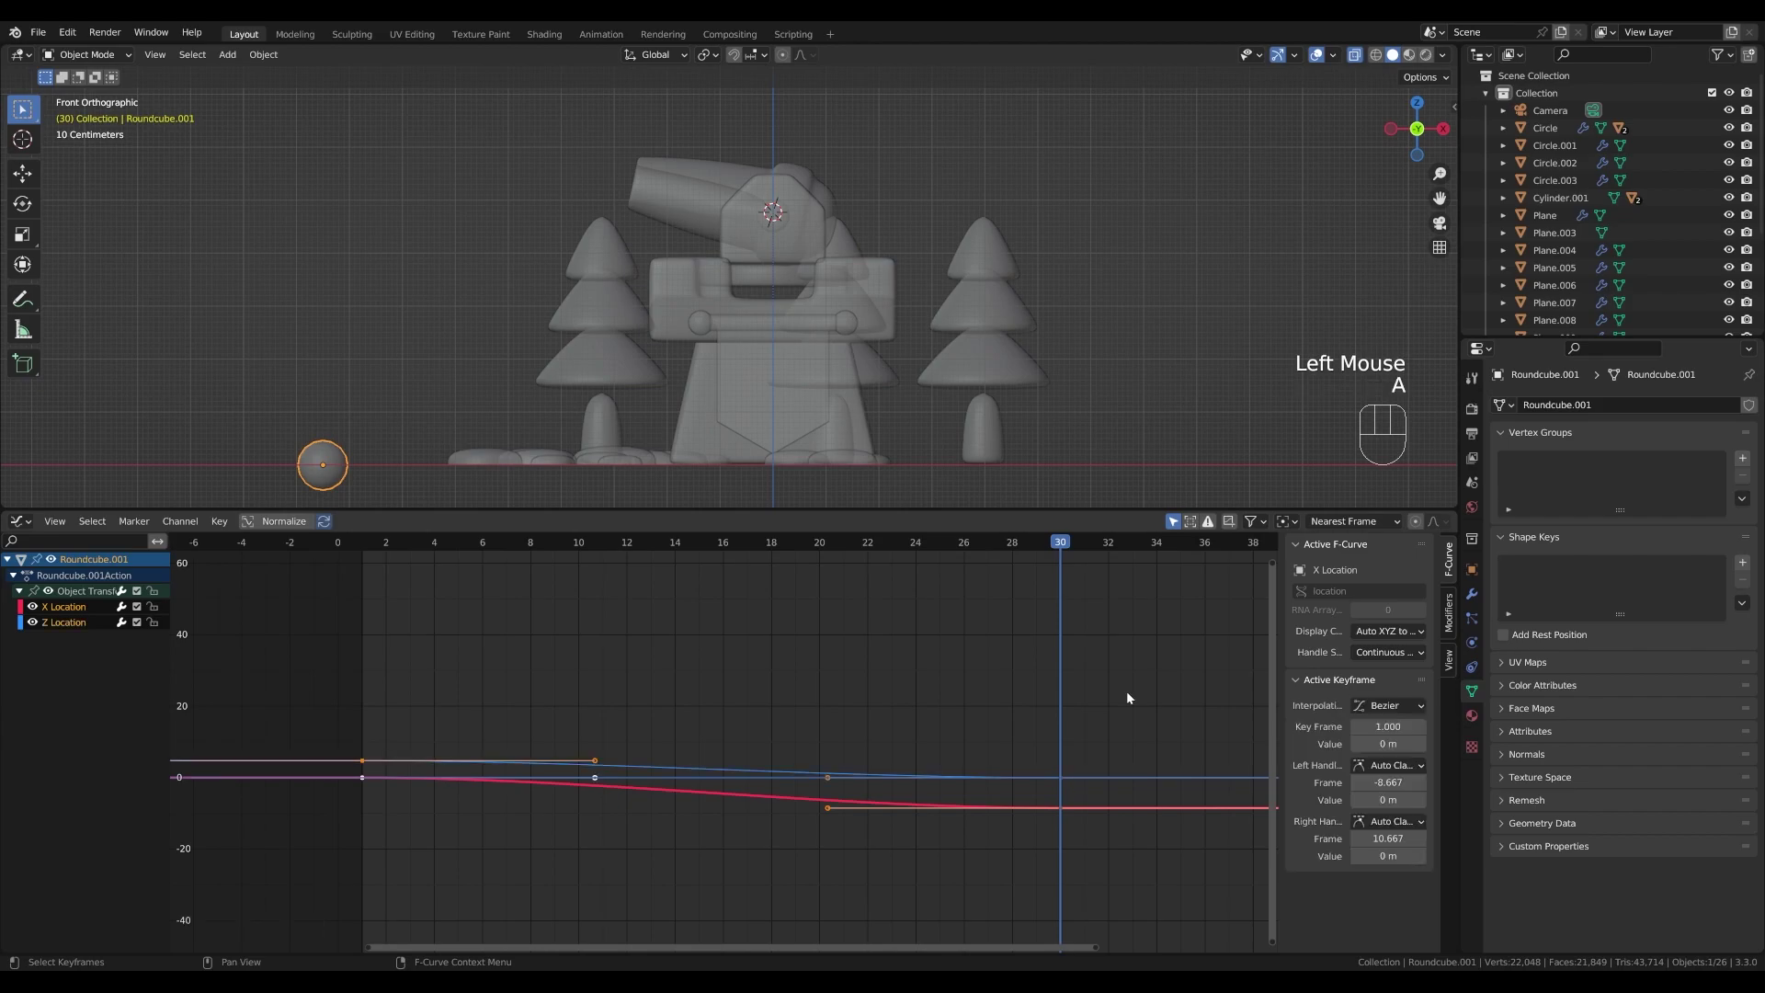
pyautogui.press('KP_Decimal')
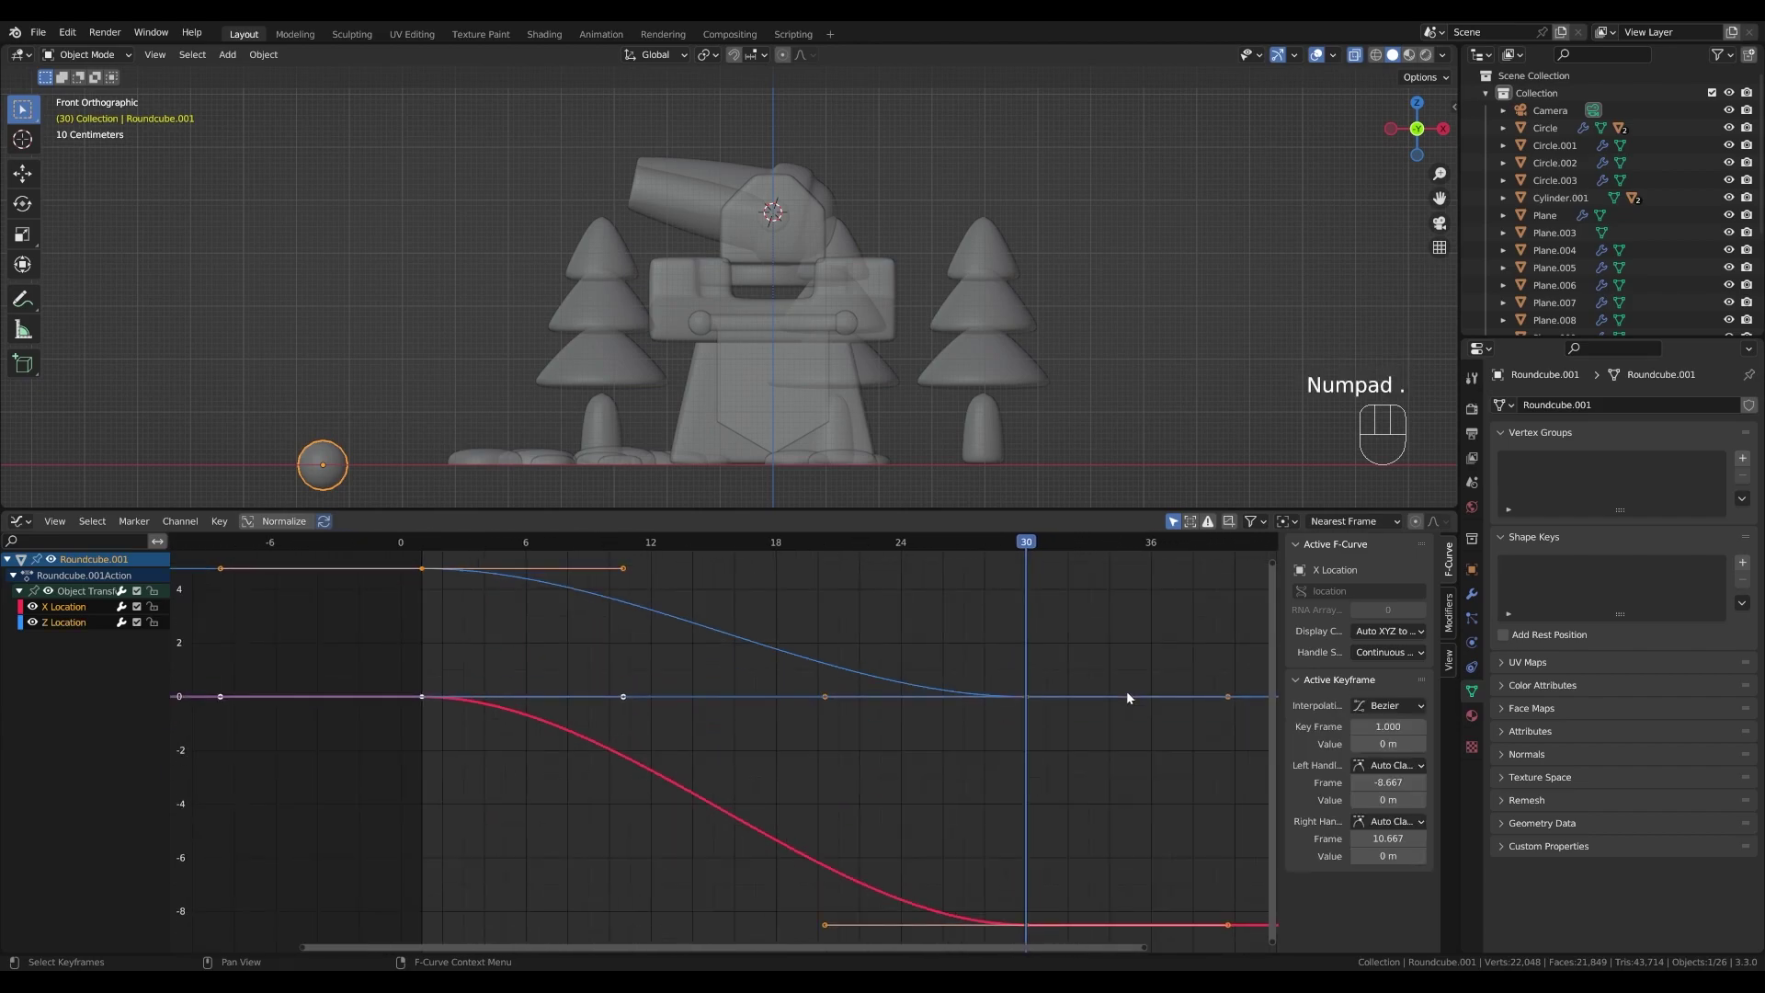
# - Scrub from frame 1 through 11 to frame 15 and begin raising the ball mid-flight
pyautogui.scroll(-3)
pyautogui.click(804, 601)
pyautogui.scroll(3)
pyautogui.moveTo(950, 567); pyautogui.dragTo(499, 533)
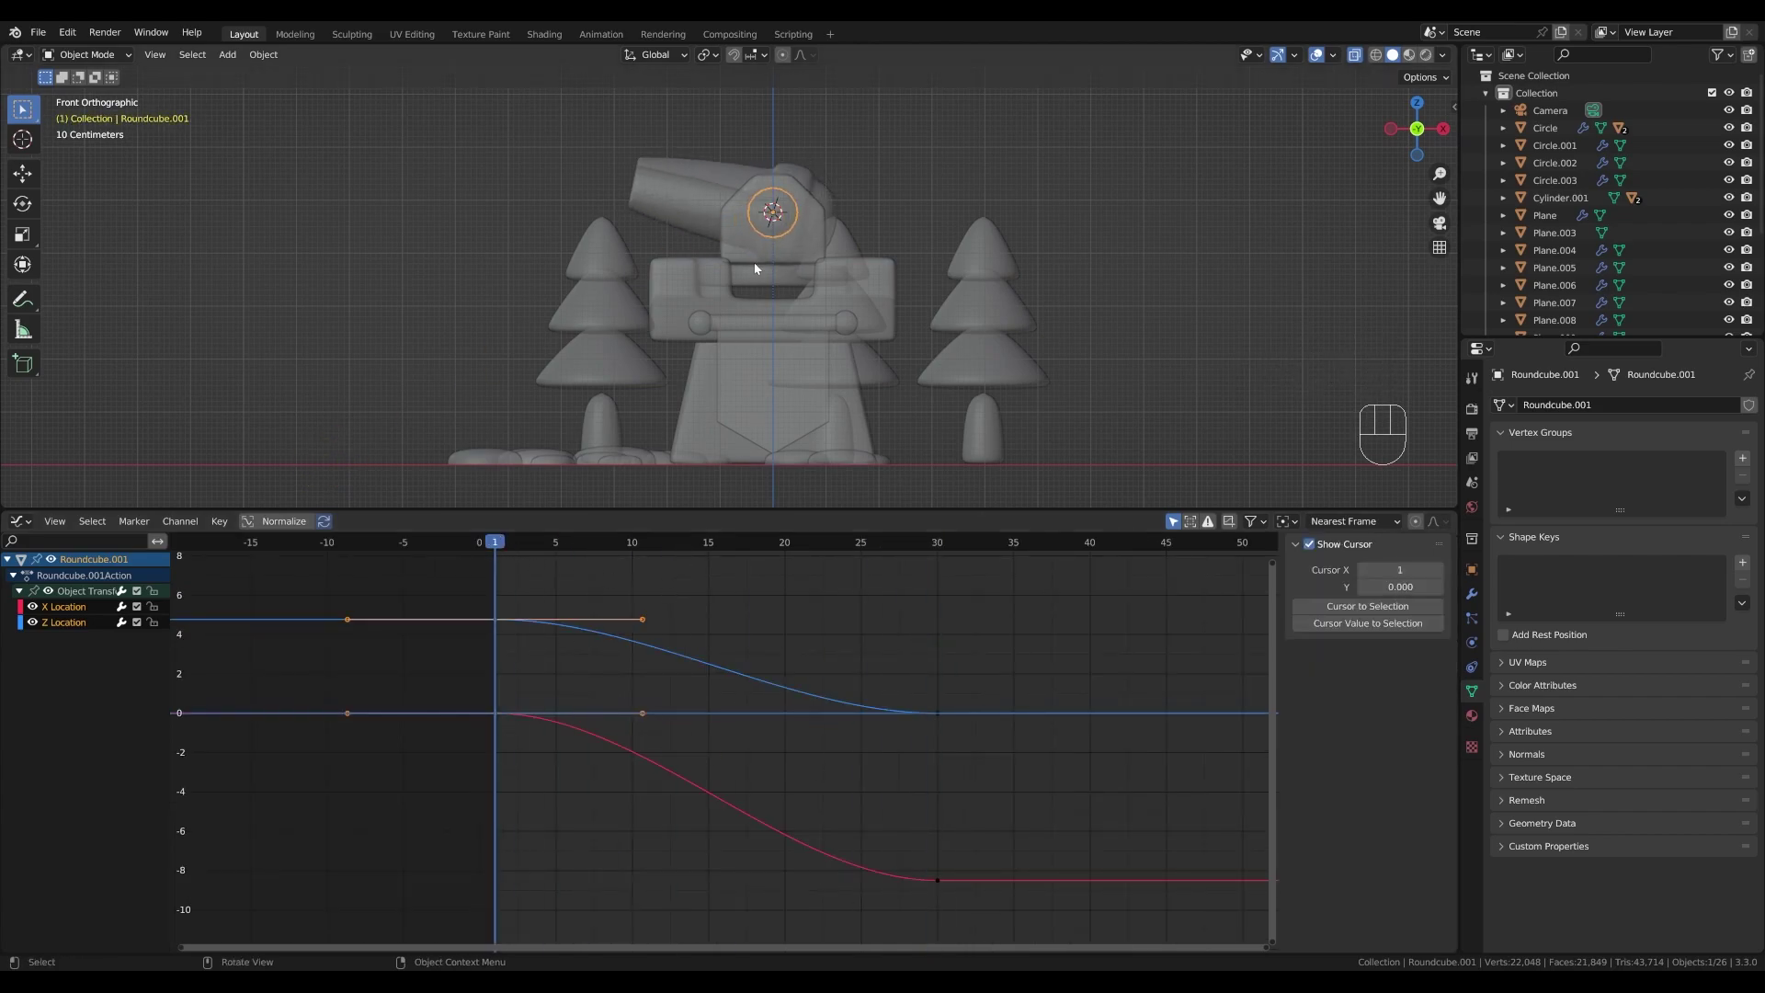
pyautogui.moveTo(530, 545); pyautogui.dragTo(647, 556)
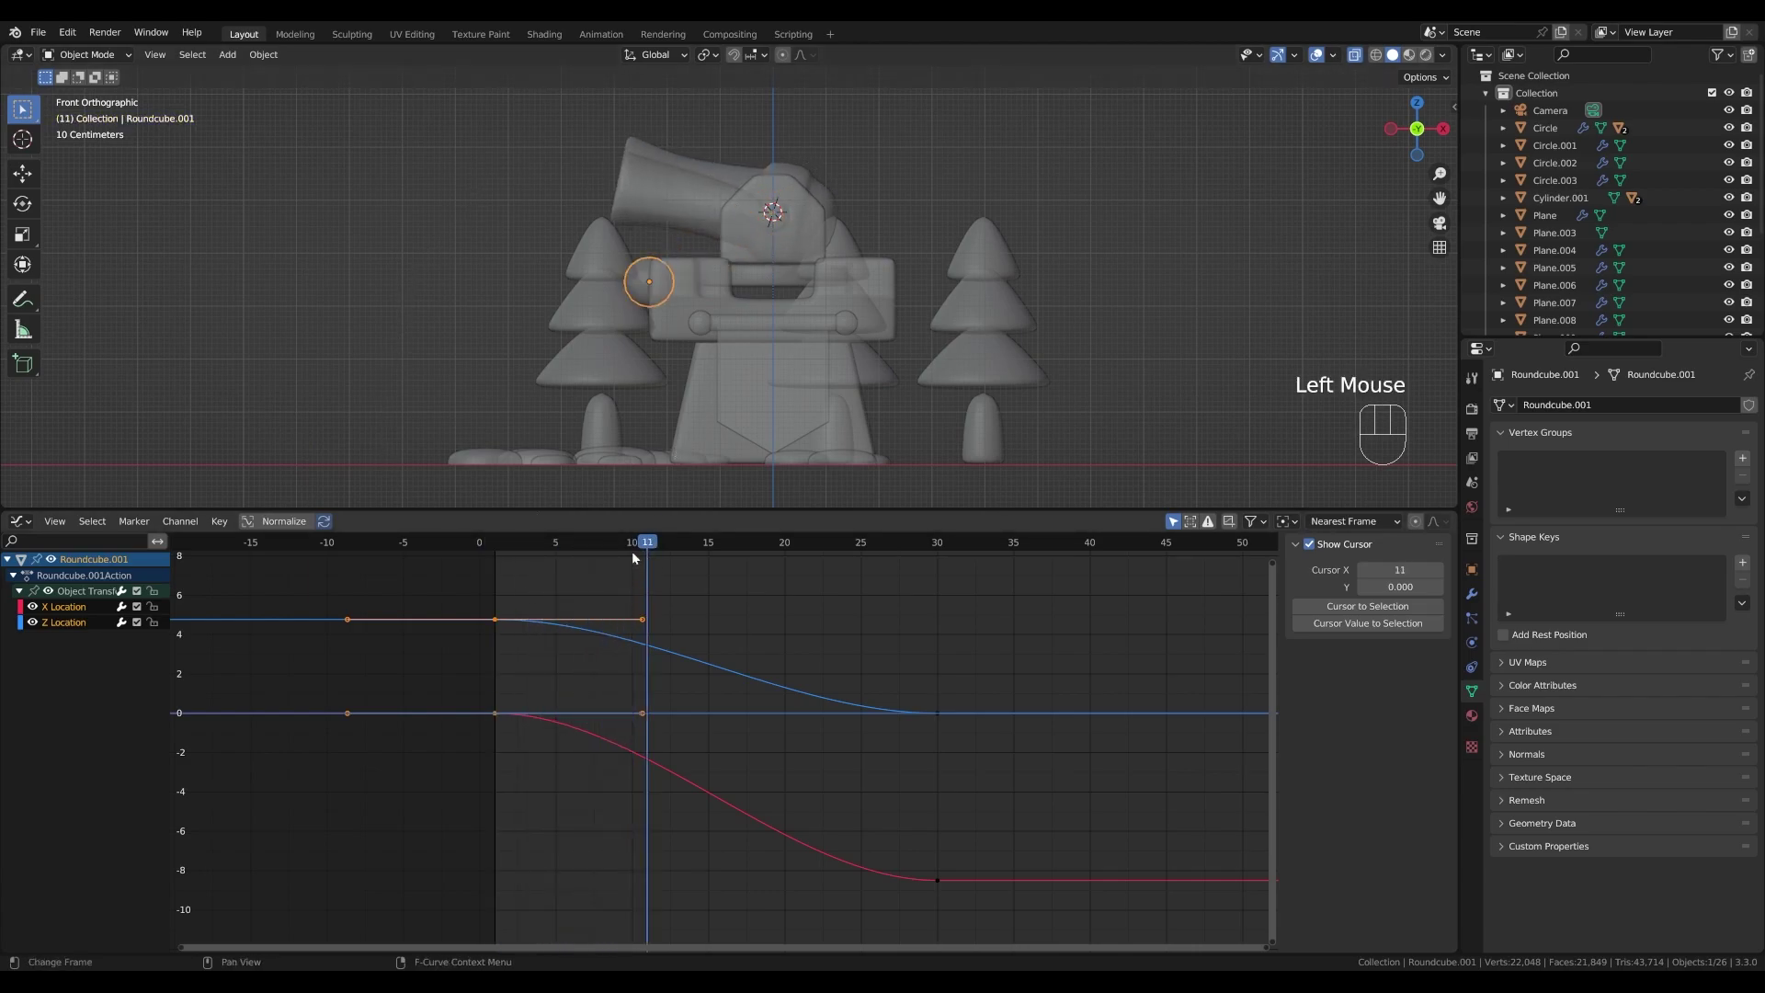
pyautogui.moveTo(650, 541); pyautogui.dragTo(707, 555)
pyautogui.press('g')
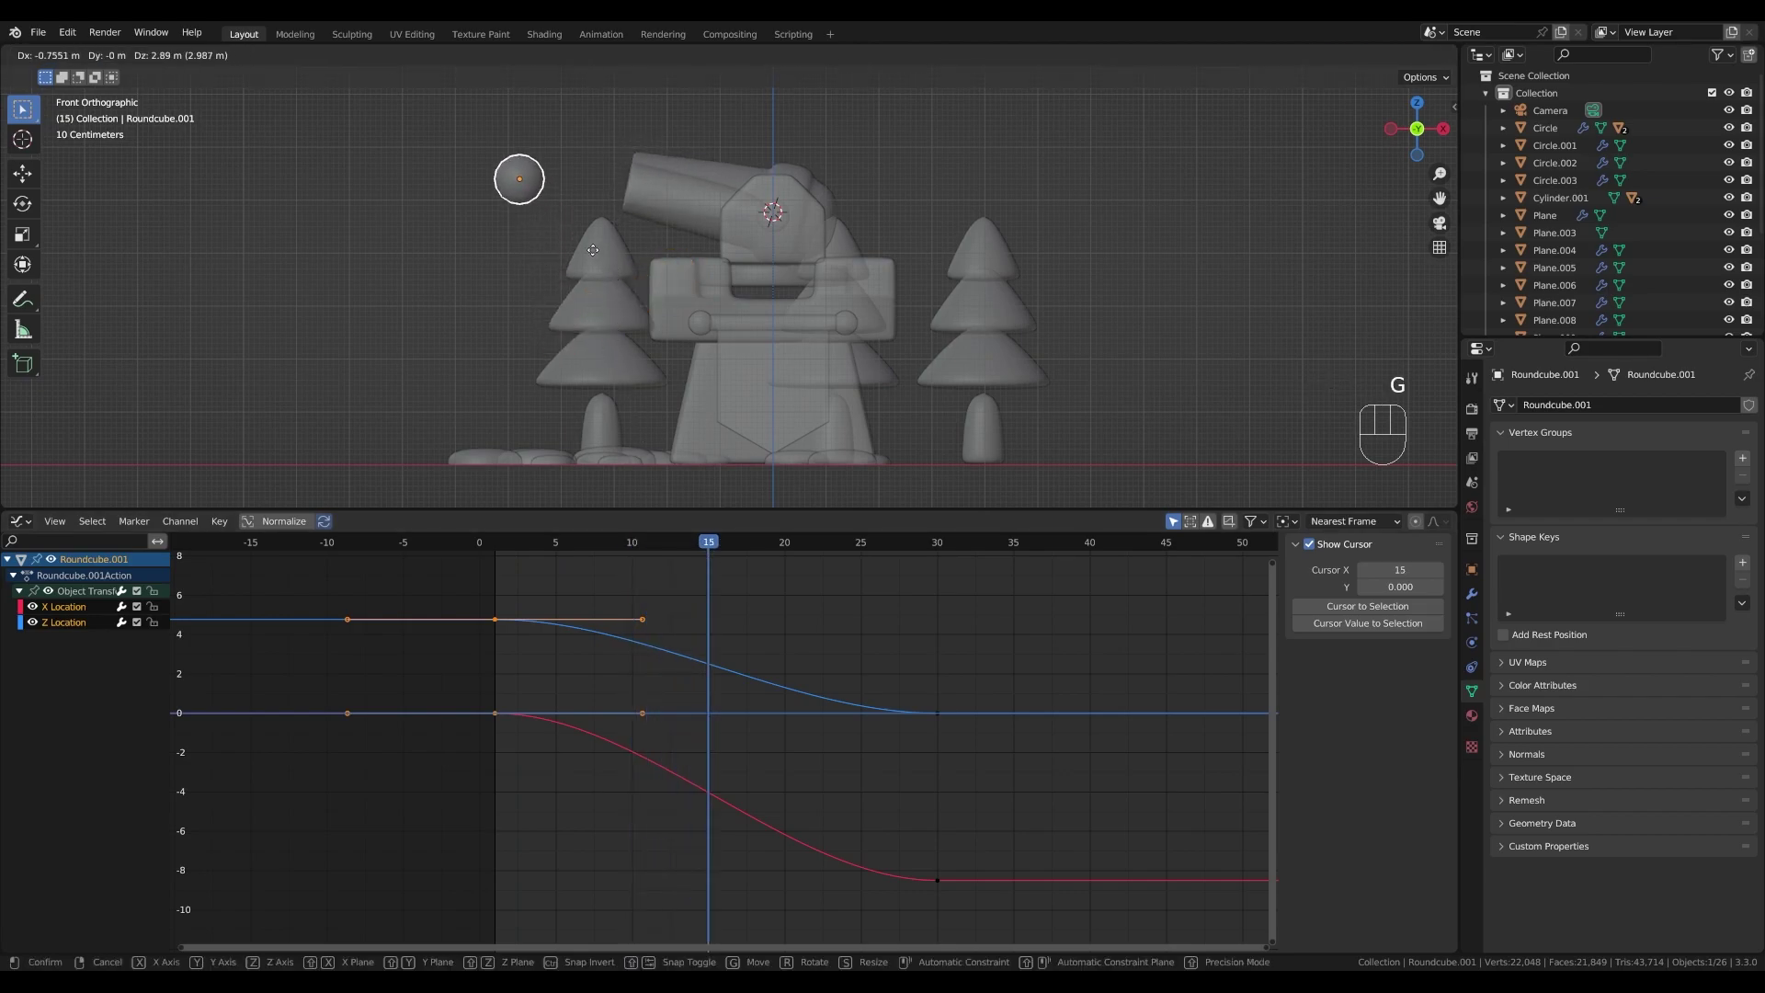
# - Keyframe the ball's raised peak location at frame 15 and preview the arc
pyautogui.click(618, 303)
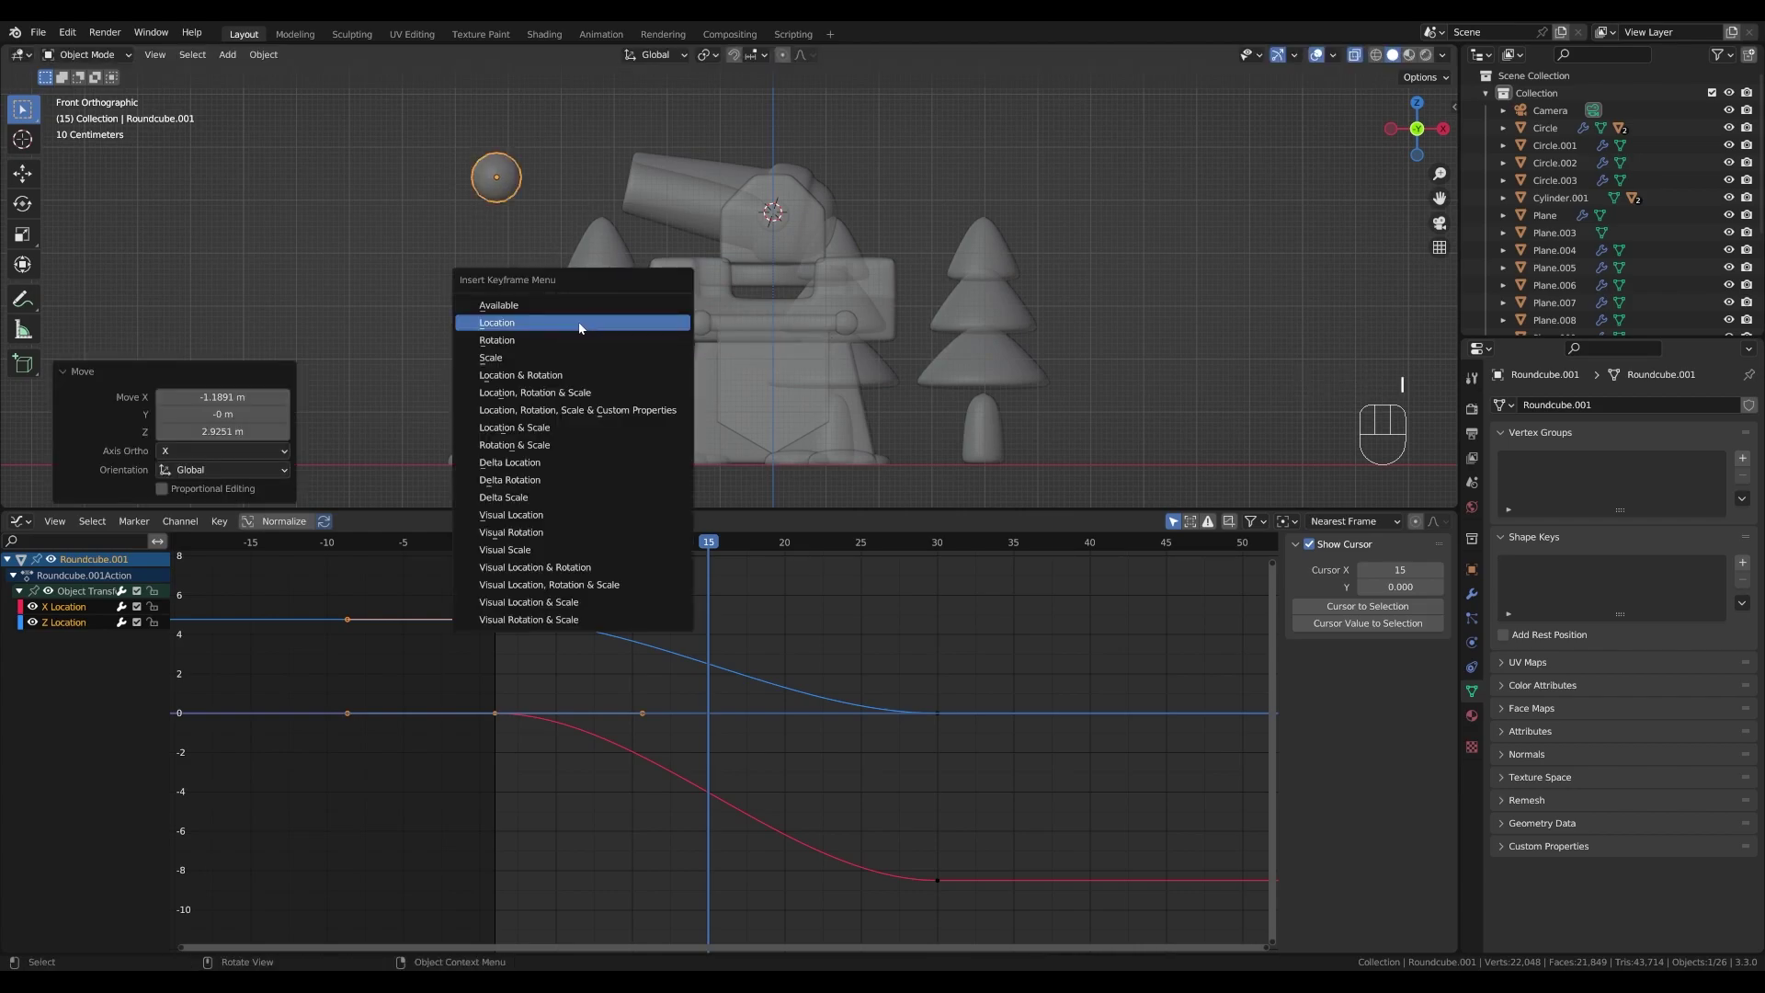
pyautogui.moveTo(702, 540); pyautogui.dragTo(810, 598)
pyautogui.click(713, 612)
pyautogui.press('t')
pyautogui.moveTo(782, 551); pyautogui.dragTo(522, 561)
pyautogui.press('space')
pyautogui.press('space')
pyautogui.moveTo(652, 553); pyautogui.dragTo(482, 560)
pyautogui.moveTo(536, 546); pyautogui.dragTo(939, 586)
# - Give the Z Location falling keys Bounce easing so the ball bounces several times on landing
pyautogui.click(942, 718)
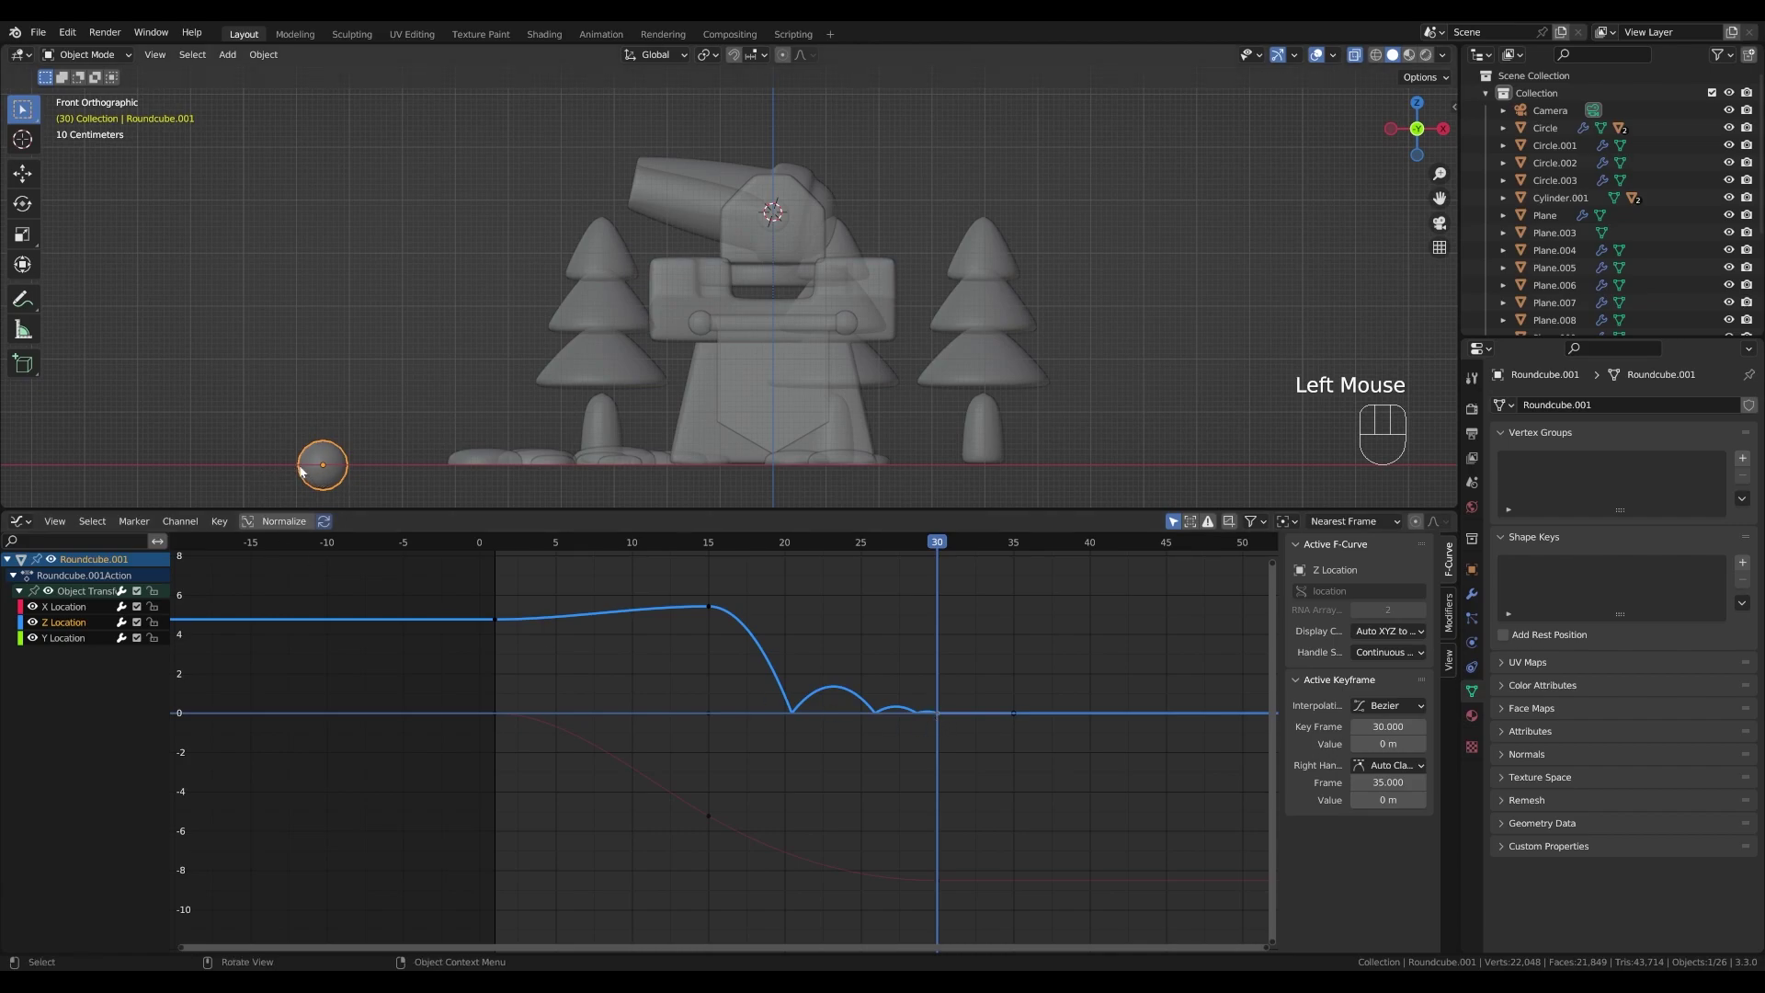
pyautogui.press('g')
pyautogui.press('y')
pyautogui.moveTo(942, 633); pyautogui.dragTo(901, 553)
pyautogui.moveTo(931, 542); pyautogui.dragTo(900, 467)
pyautogui.press('space')
pyautogui.moveTo(762, 267); pyautogui.dragTo(853, 299)
pyautogui.scroll(-3)
pyautogui.moveTo(869, 272); pyautogui.dragTo(856, 289)
pyautogui.scroll(3)
# - Switch to the camera view and play the animation to check the bounce
pyautogui.click(1361, 59)
pyautogui.middleClick(850, 382)
pyautogui.scroll(-3)
pyautogui.moveTo(650, 543); pyautogui.dragTo(531, 539)
pyautogui.press('KP_0')
pyautogui.scroll(-3)
pyautogui.press('space')
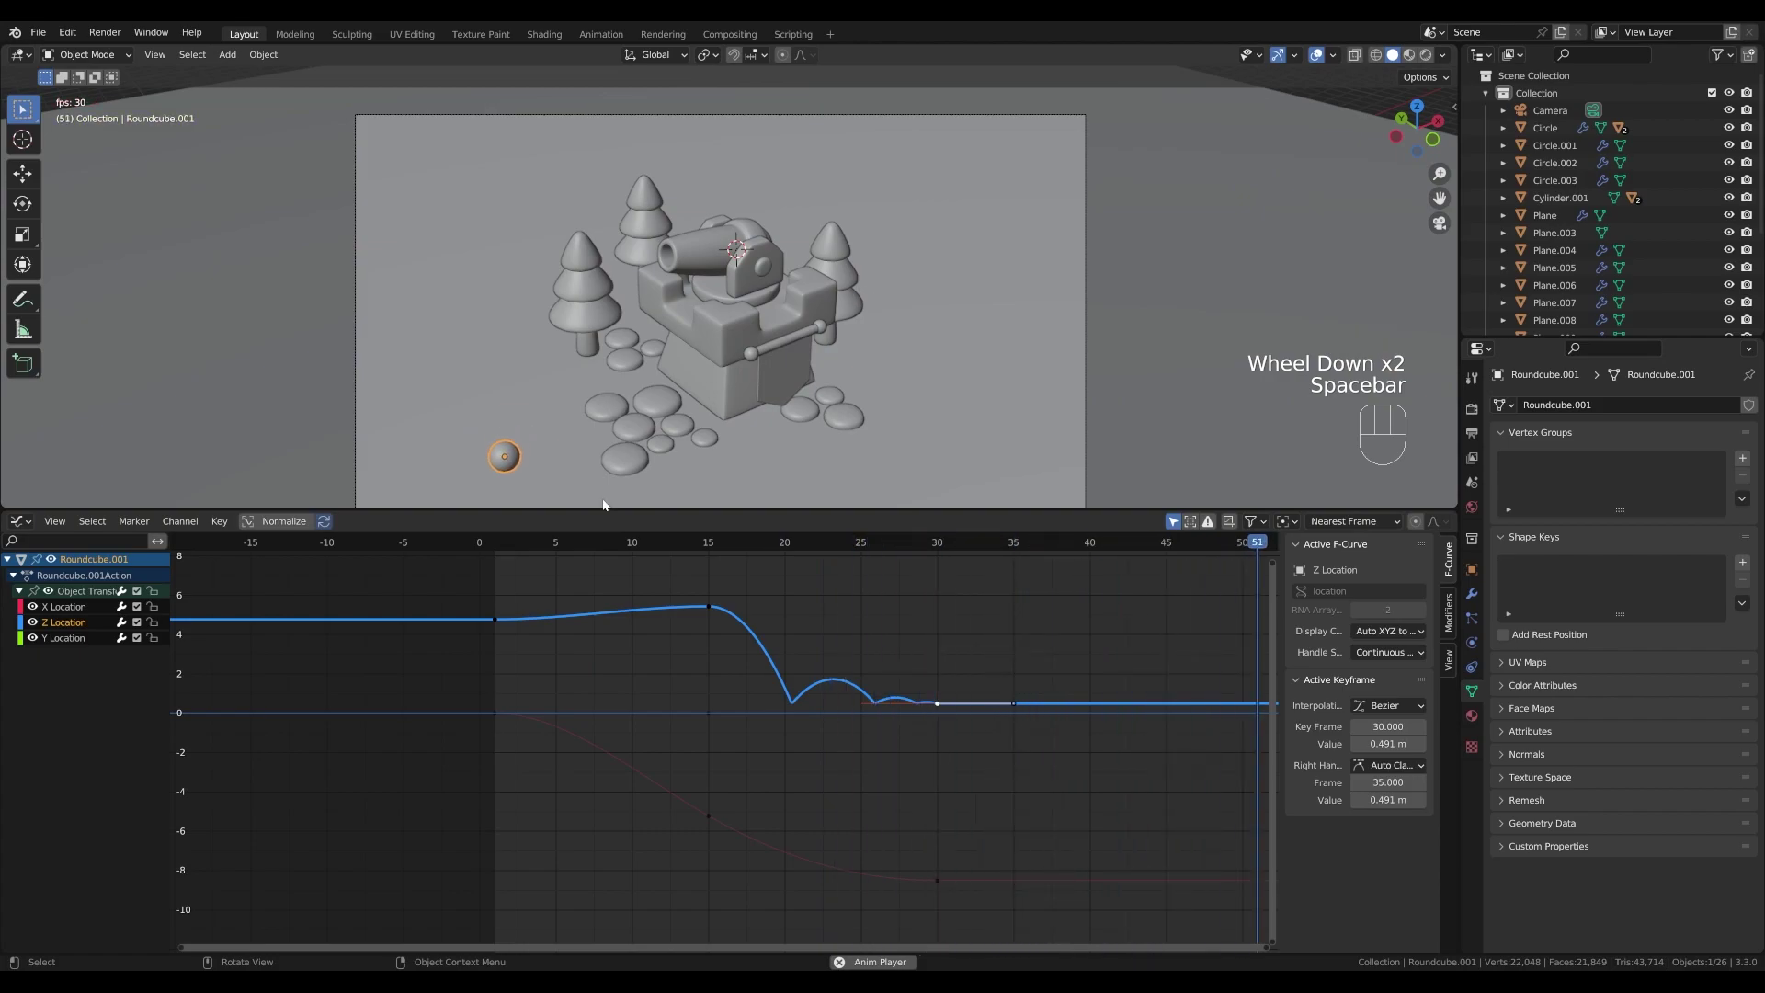
# - Push the X Location end keyframes out to about frame 100, farther left, so the ball keeps rolling
pyautogui.click(515, 551)
pyautogui.press('space')
pyautogui.scroll(-3)
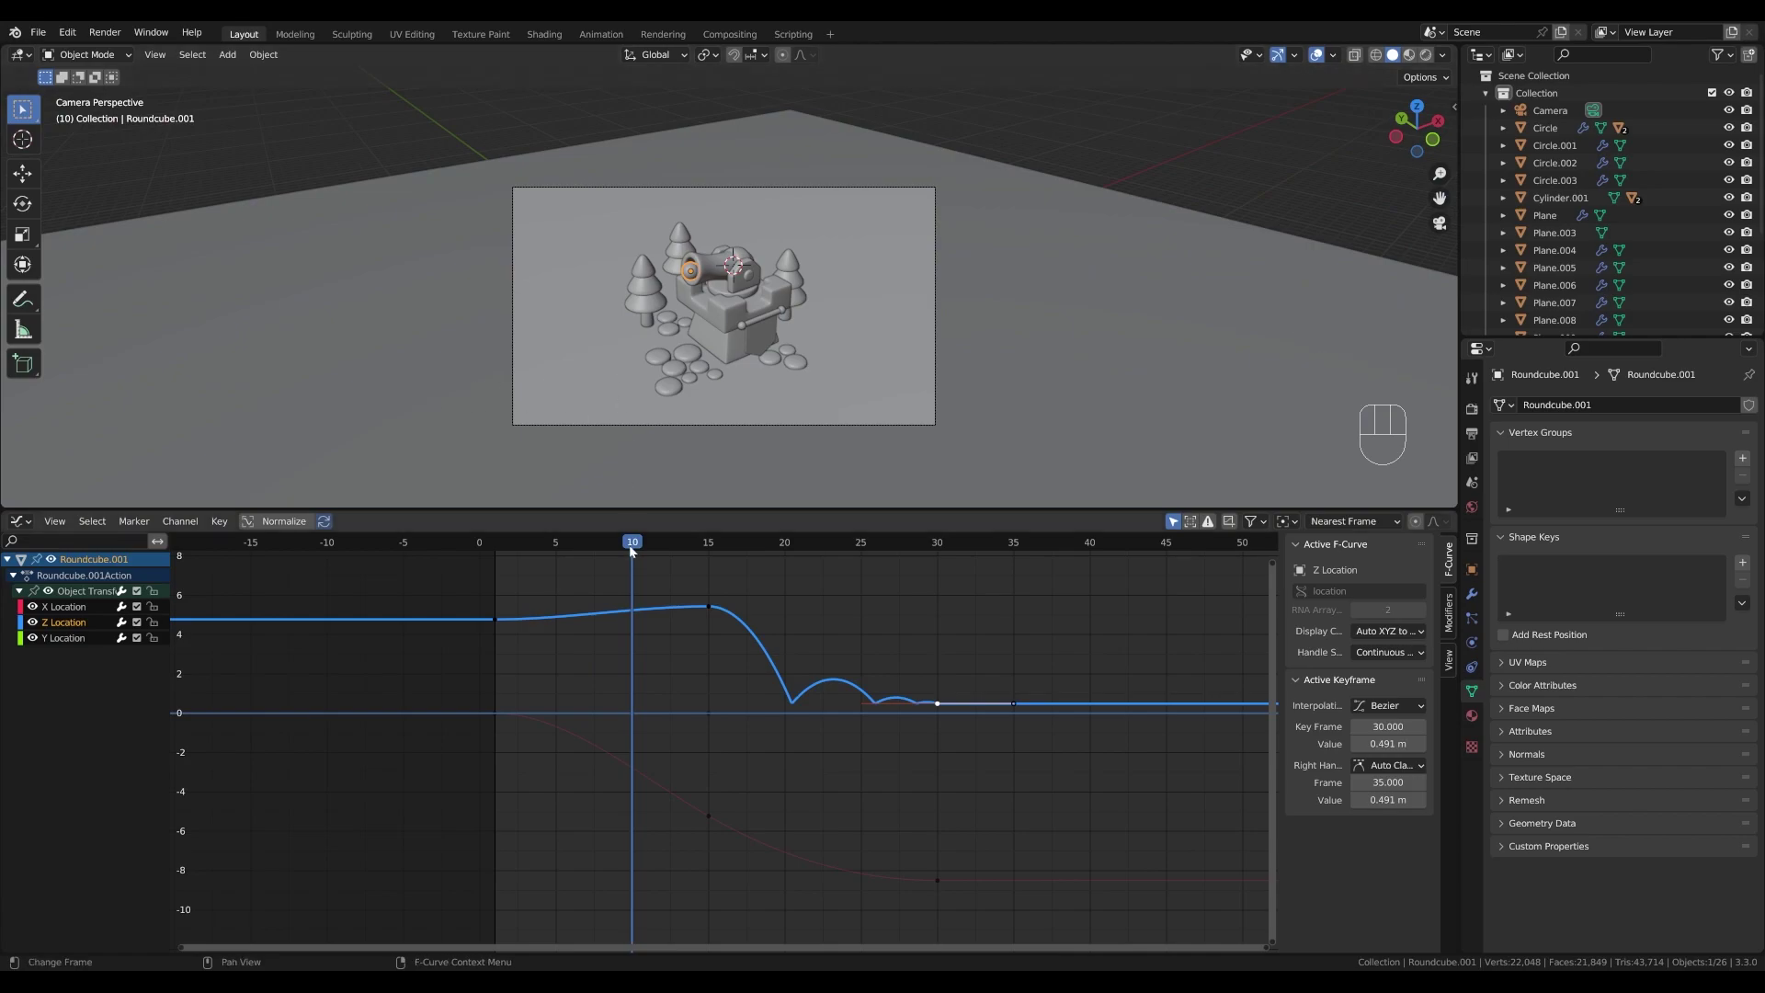
pyautogui.moveTo(626, 550); pyautogui.dragTo(956, 841)
pyautogui.press('space')
pyautogui.click(940, 887)
pyautogui.middleClick(1066, 814)
pyautogui.scroll(-3)
pyautogui.middleClick(1006, 833)
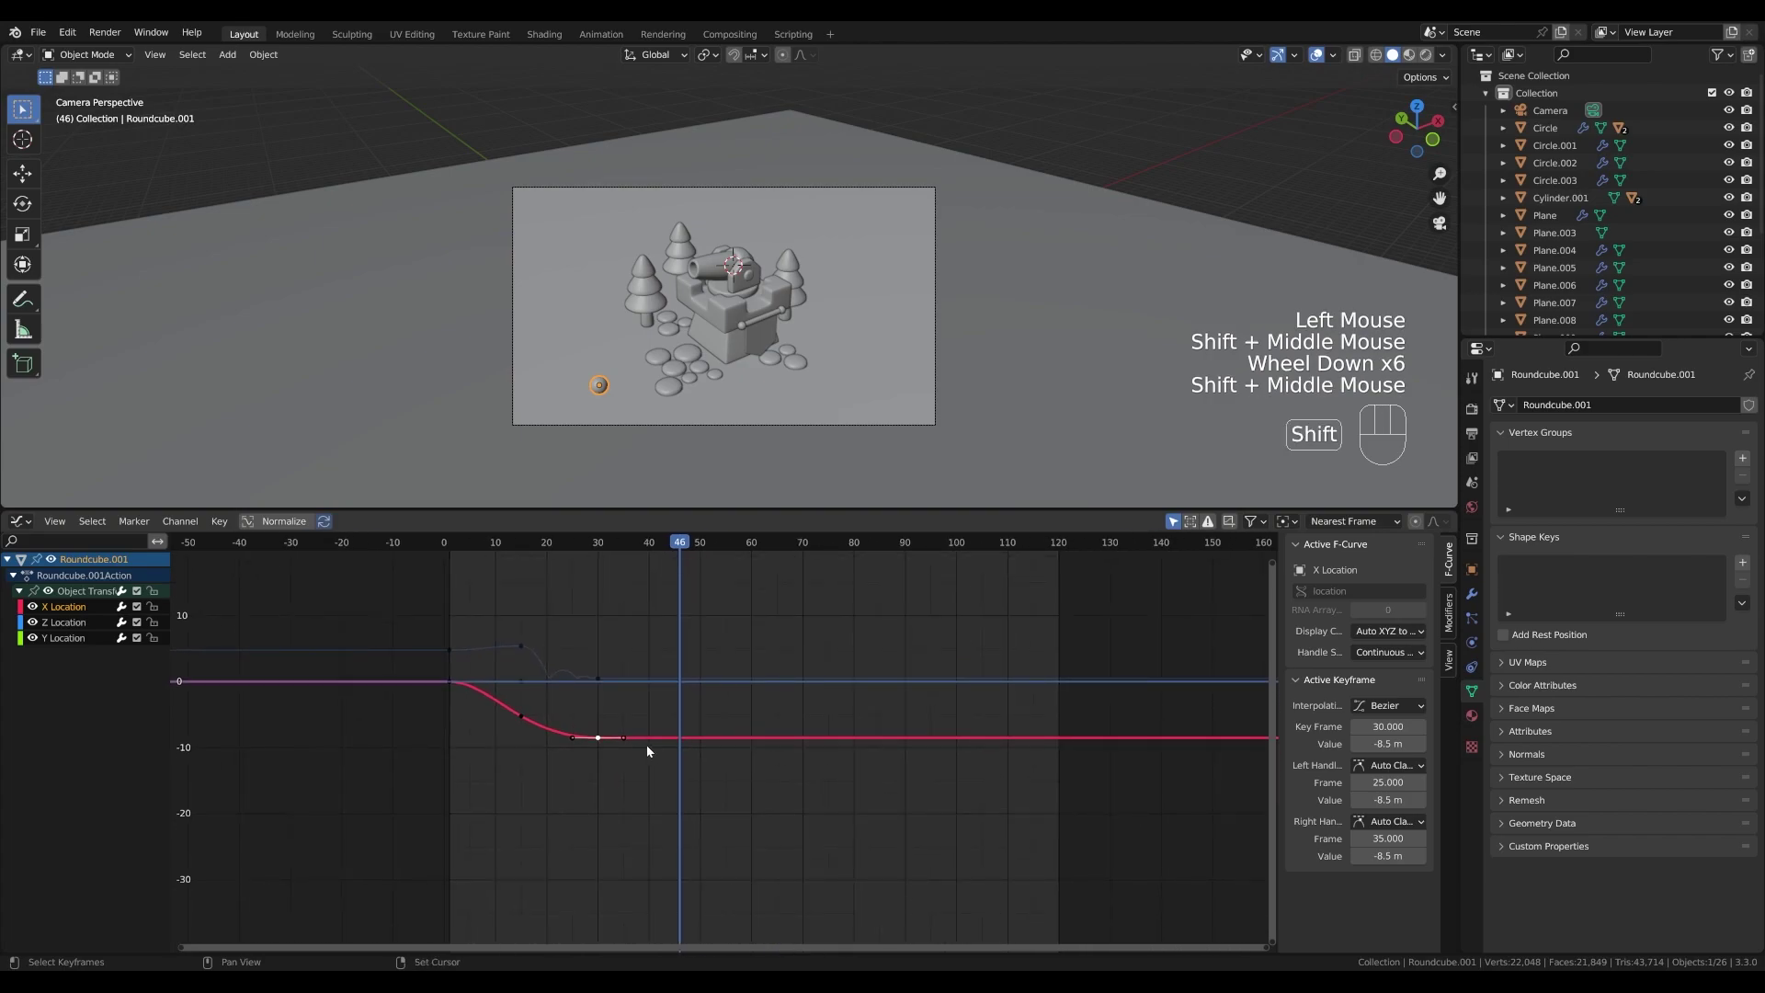
pyautogui.press('shift+d')
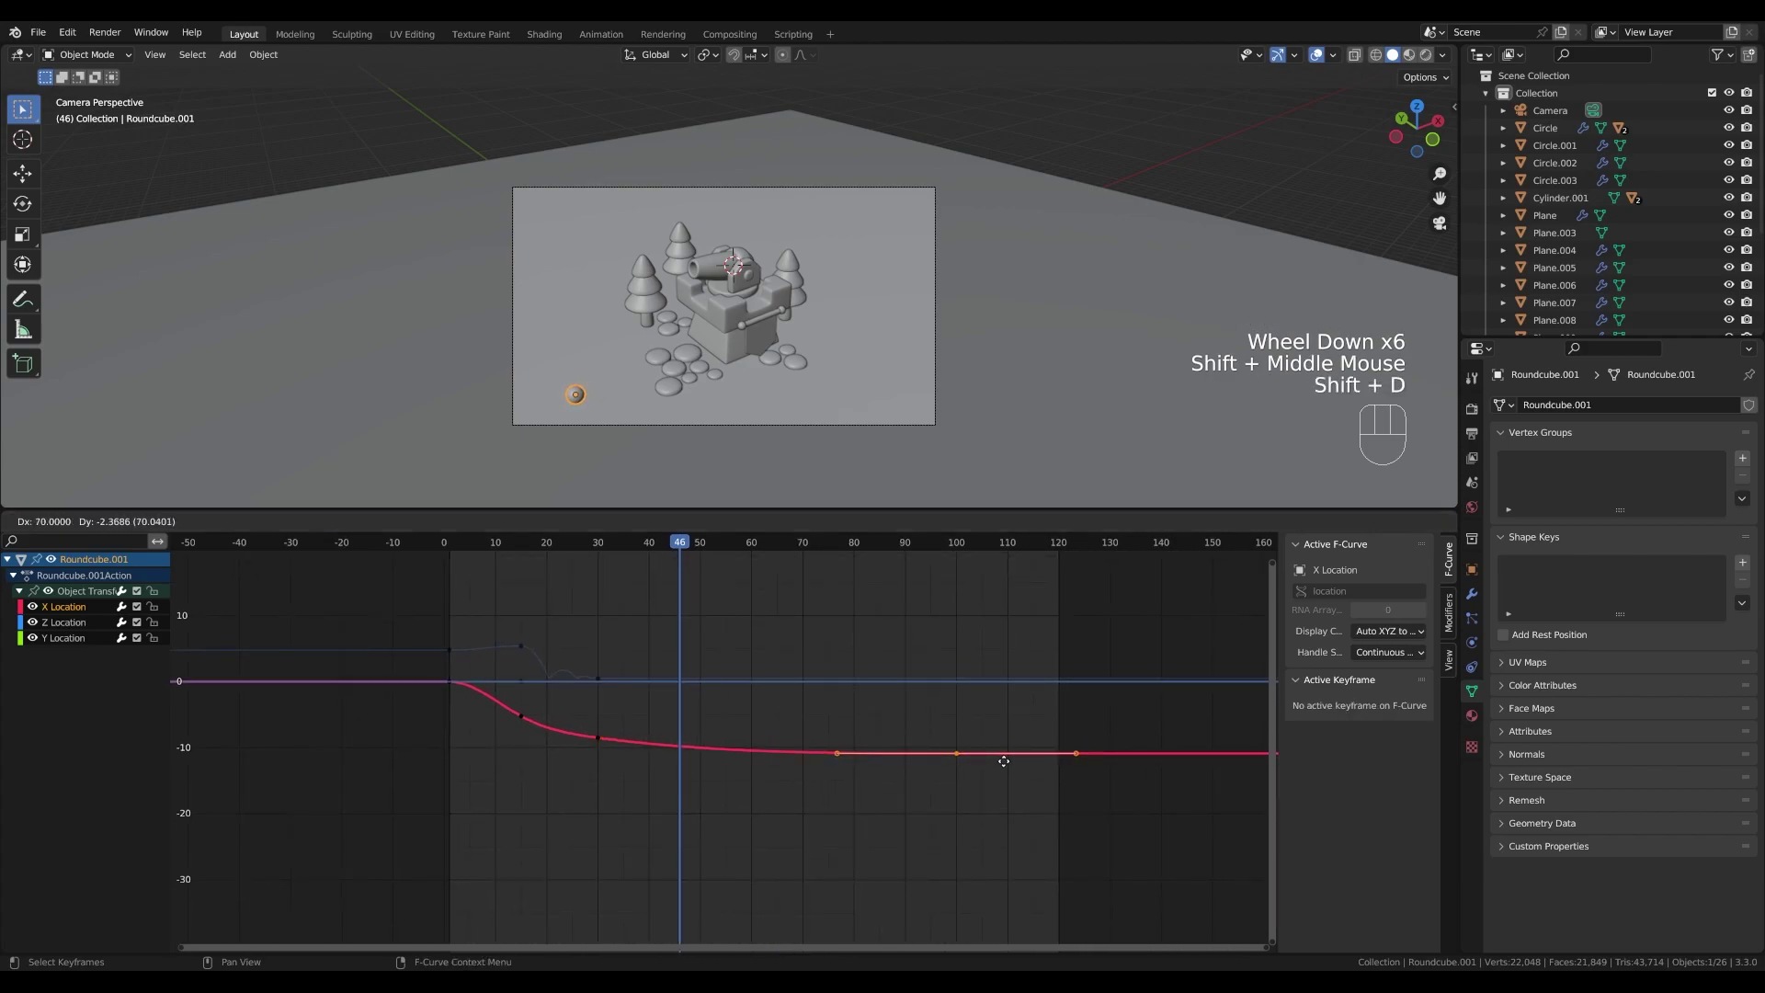
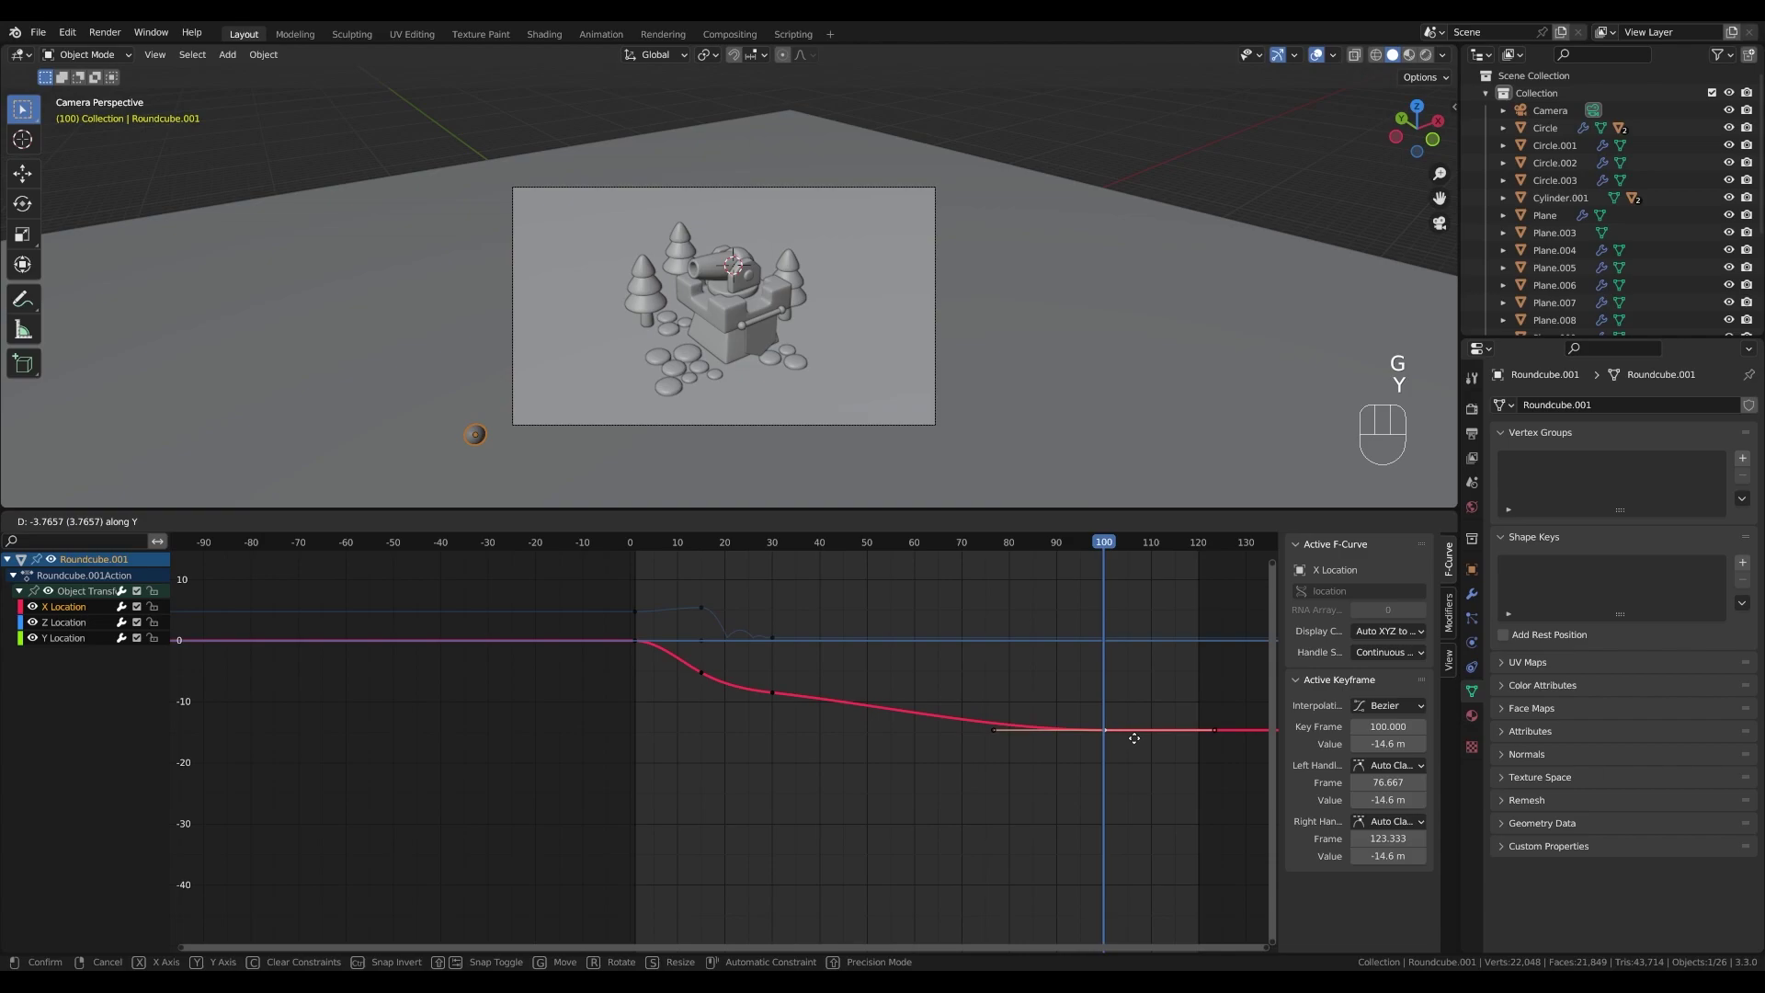
pyautogui.click(1139, 742)
# - Ease out the X Location curve near frame 30 so the roll slows gradually, and preview it
pyautogui.scroll(3)
pyautogui.click(808, 662)
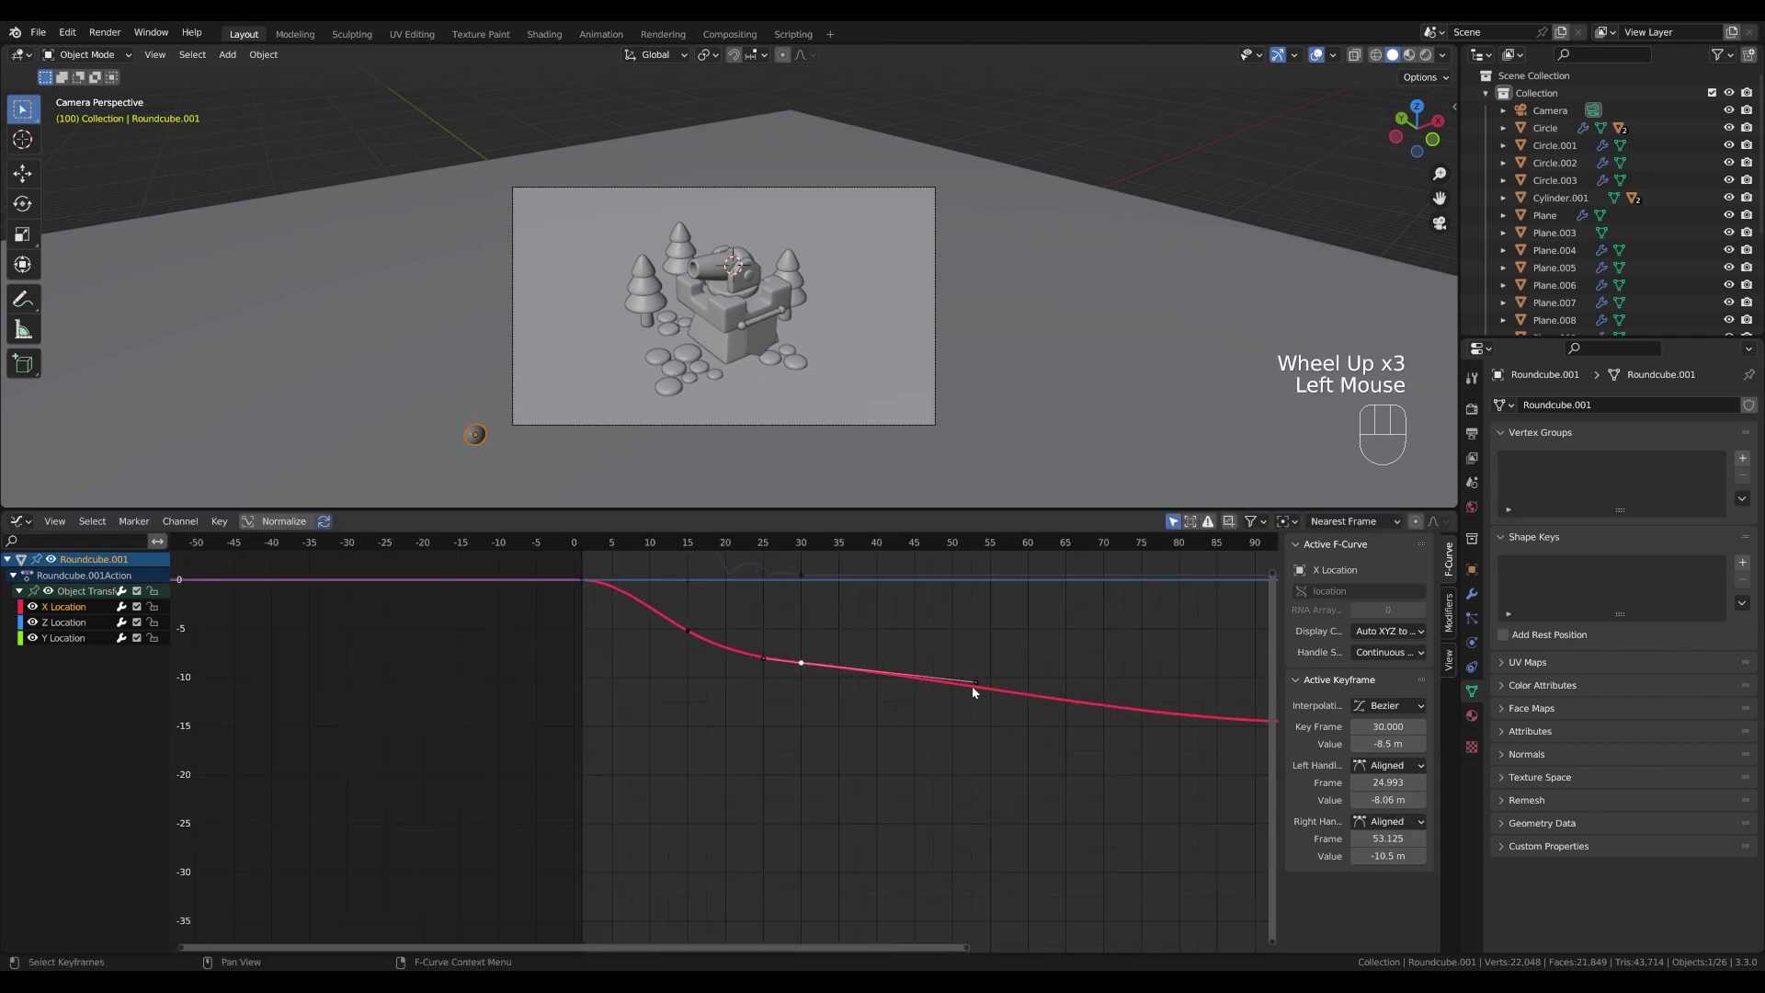
pyautogui.click(978, 684)
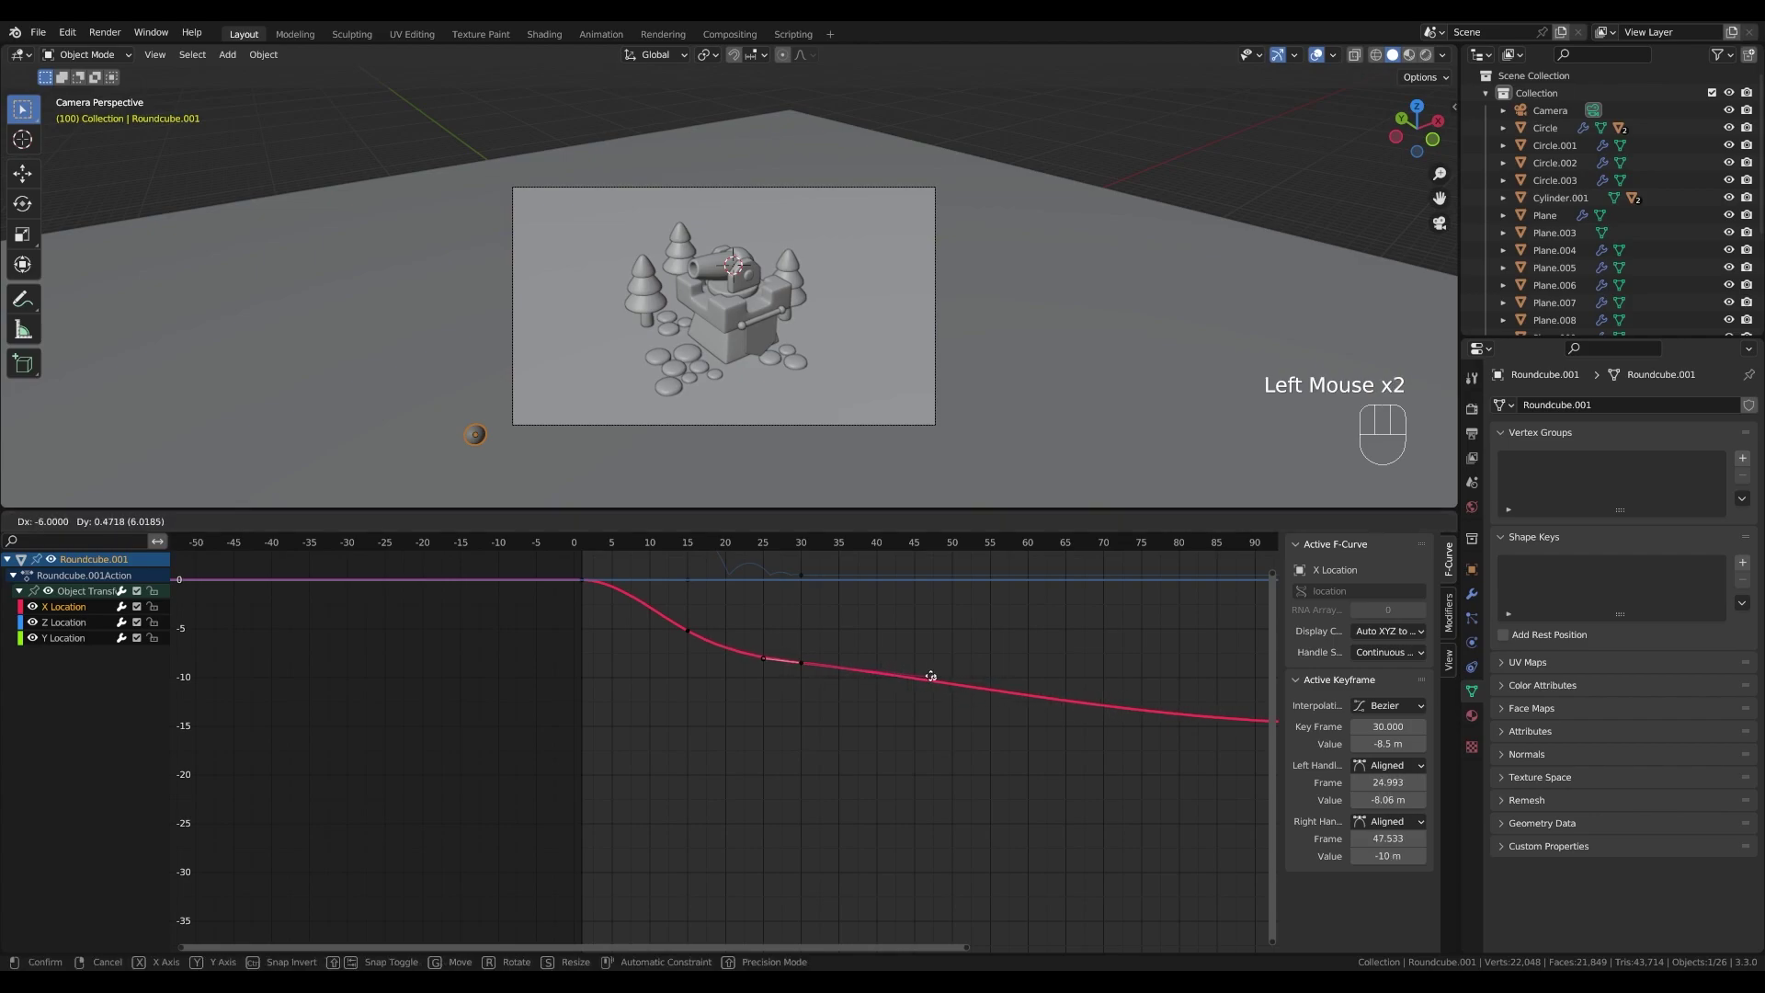
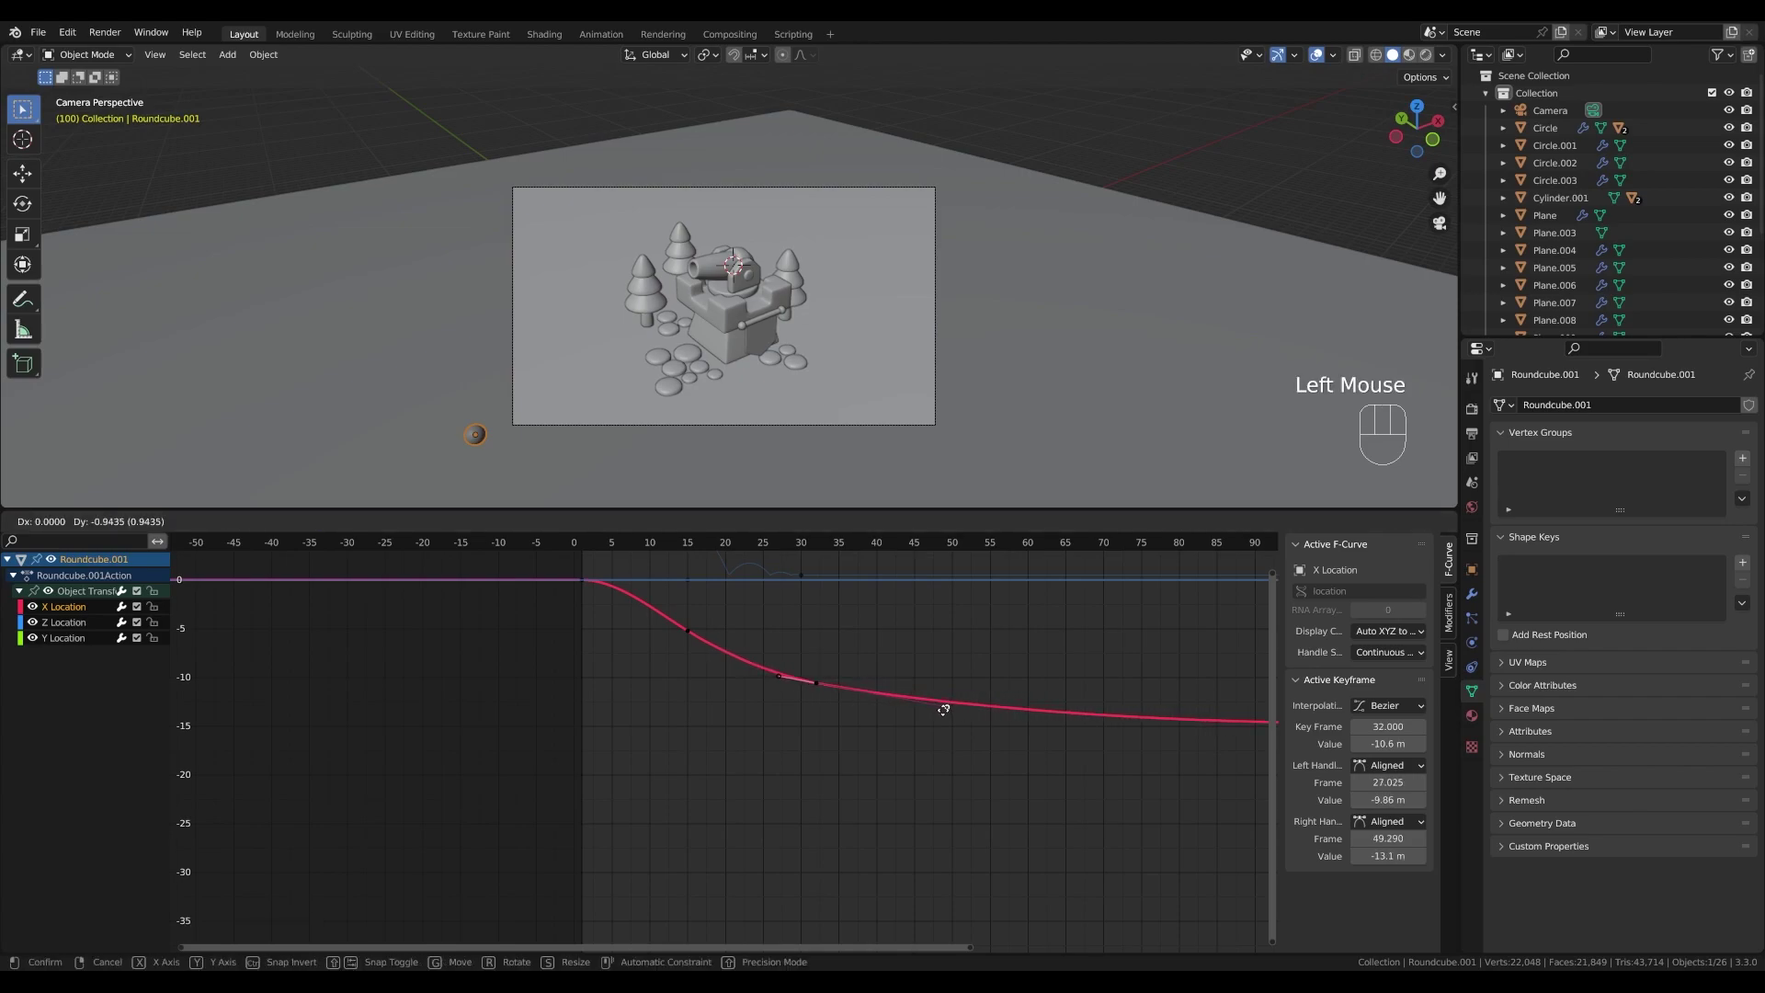
pyautogui.press('space')
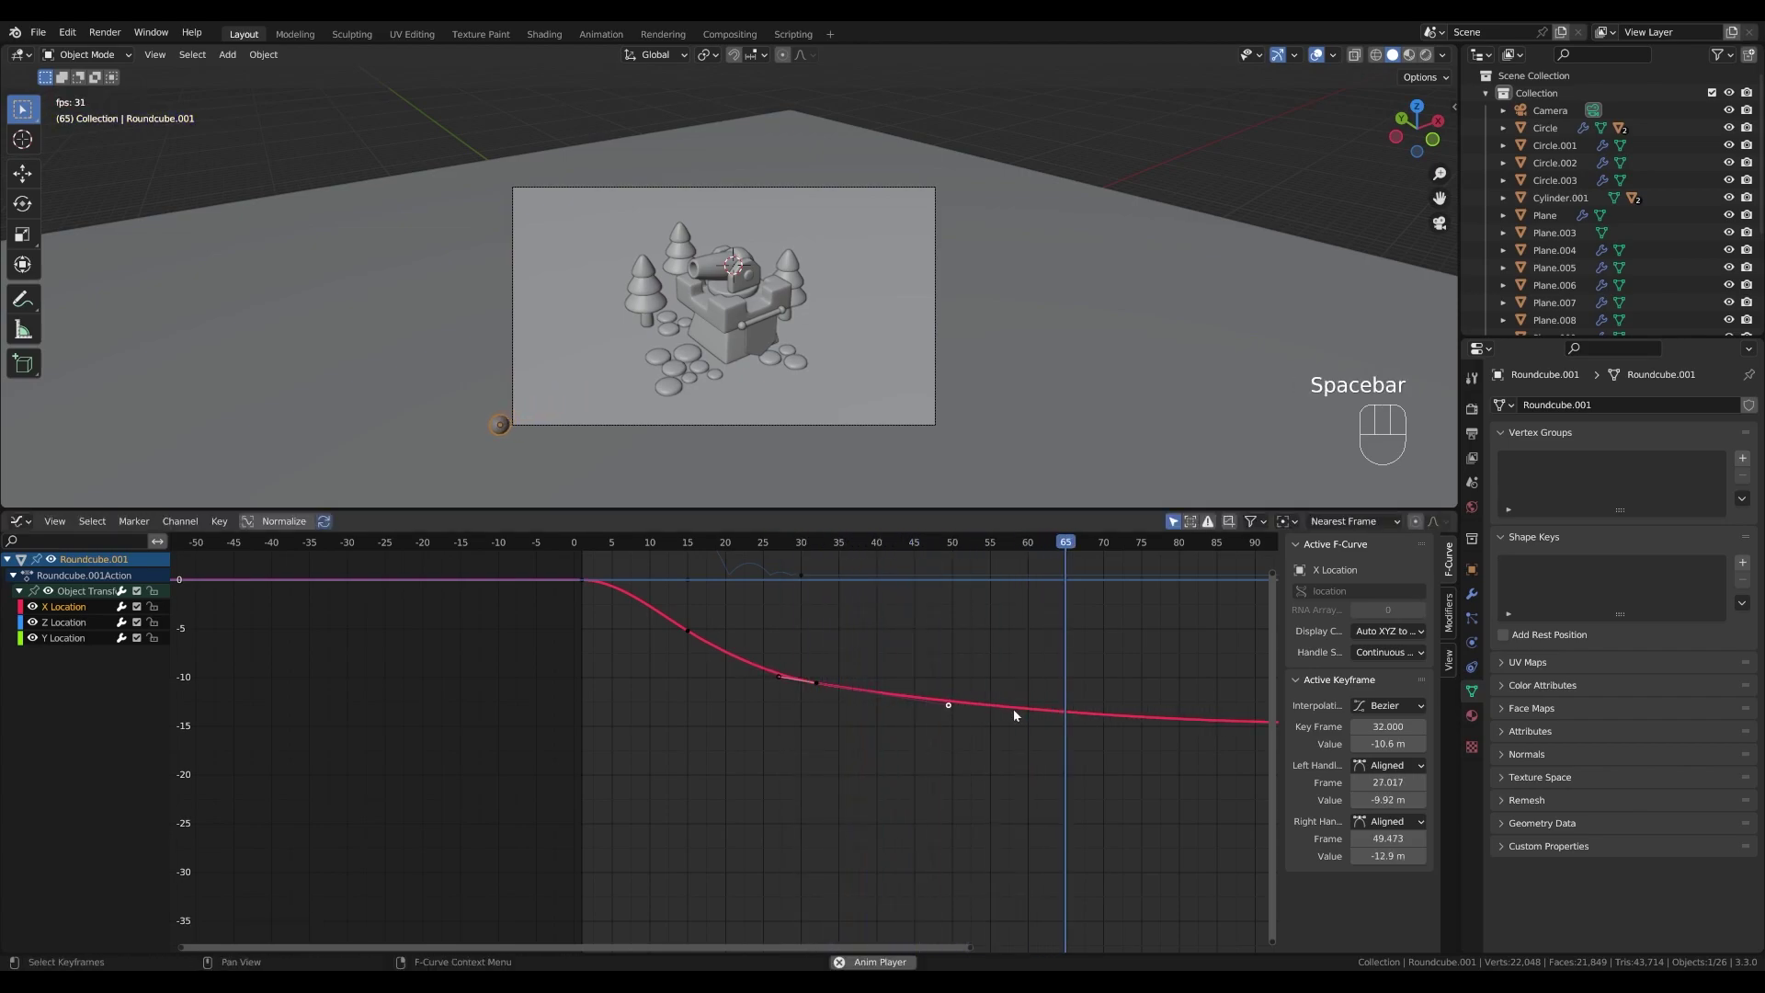
pyautogui.press('space')
pyautogui.middleClick(869, 739)
pyautogui.scroll(3)
# - Scrub and replay the landing repeatedly to review the rolling motion
pyautogui.moveTo(790, 544); pyautogui.dragTo(656, 546)
pyautogui.press('space')
pyautogui.scroll(3)
pyautogui.press('space')
pyautogui.moveTo(646, 541); pyautogui.dragTo(621, 545)
pyautogui.press('space')
pyautogui.press('space')
pyautogui.click(627, 548)
pyautogui.press('space')
pyautogui.scroll(-3)
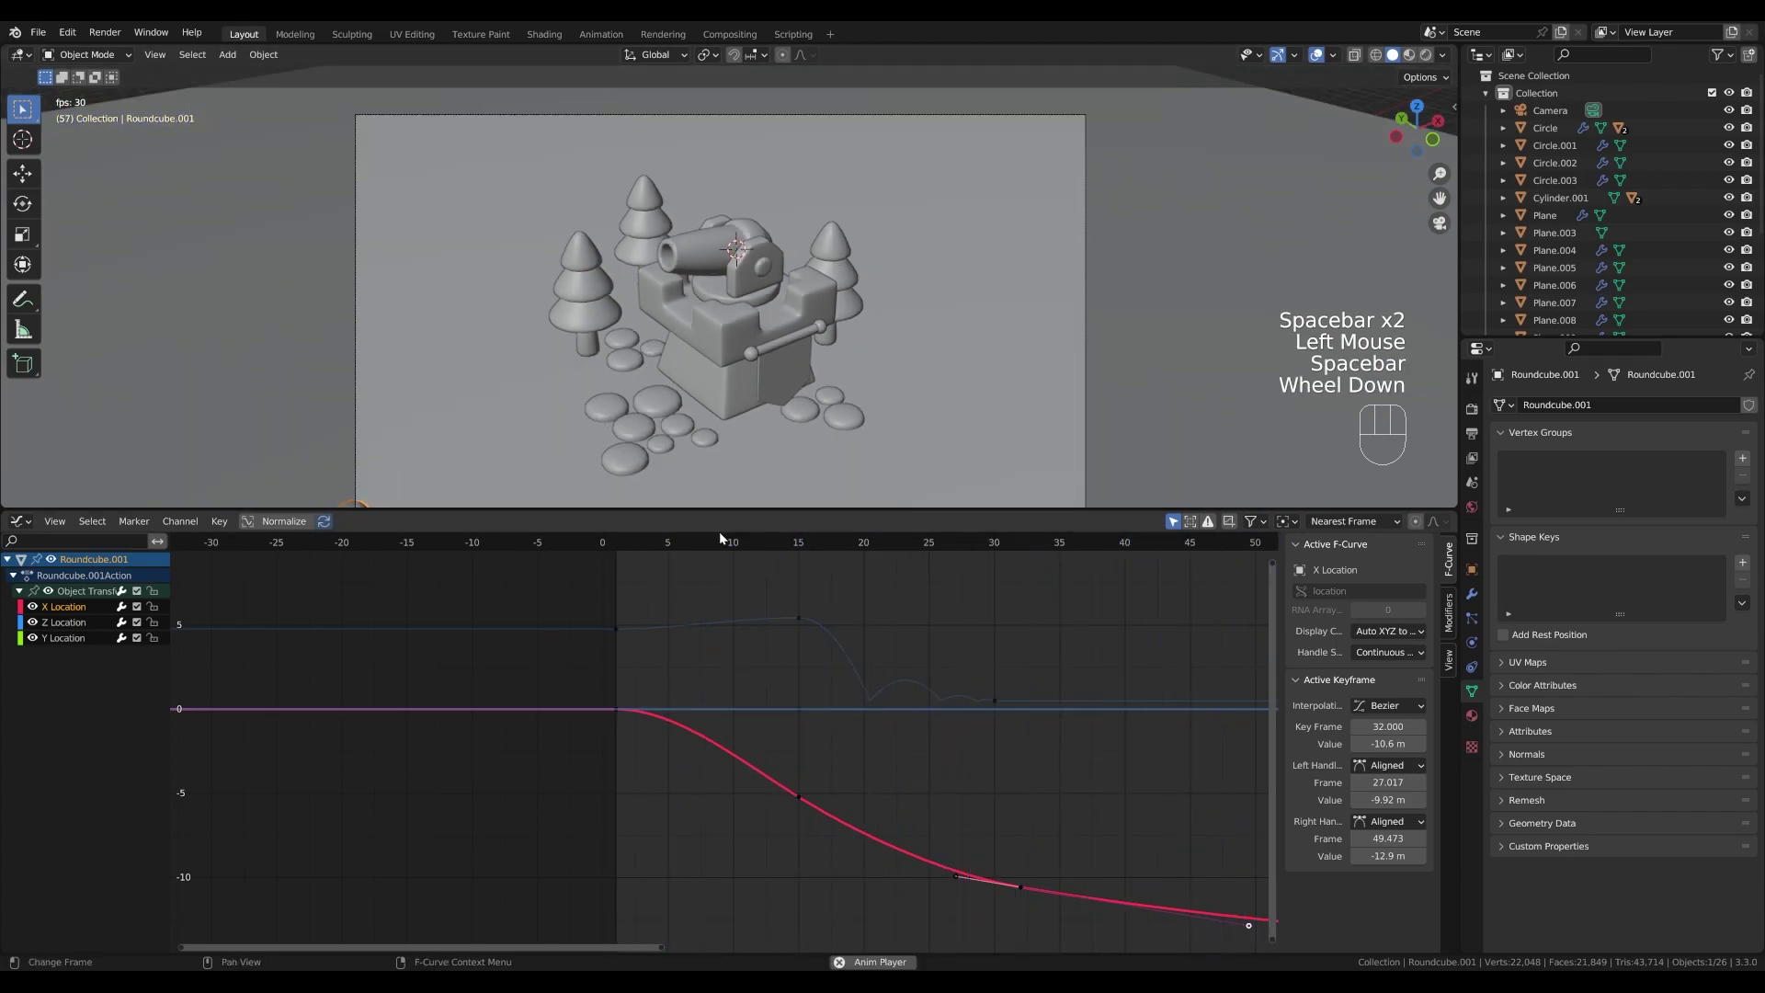
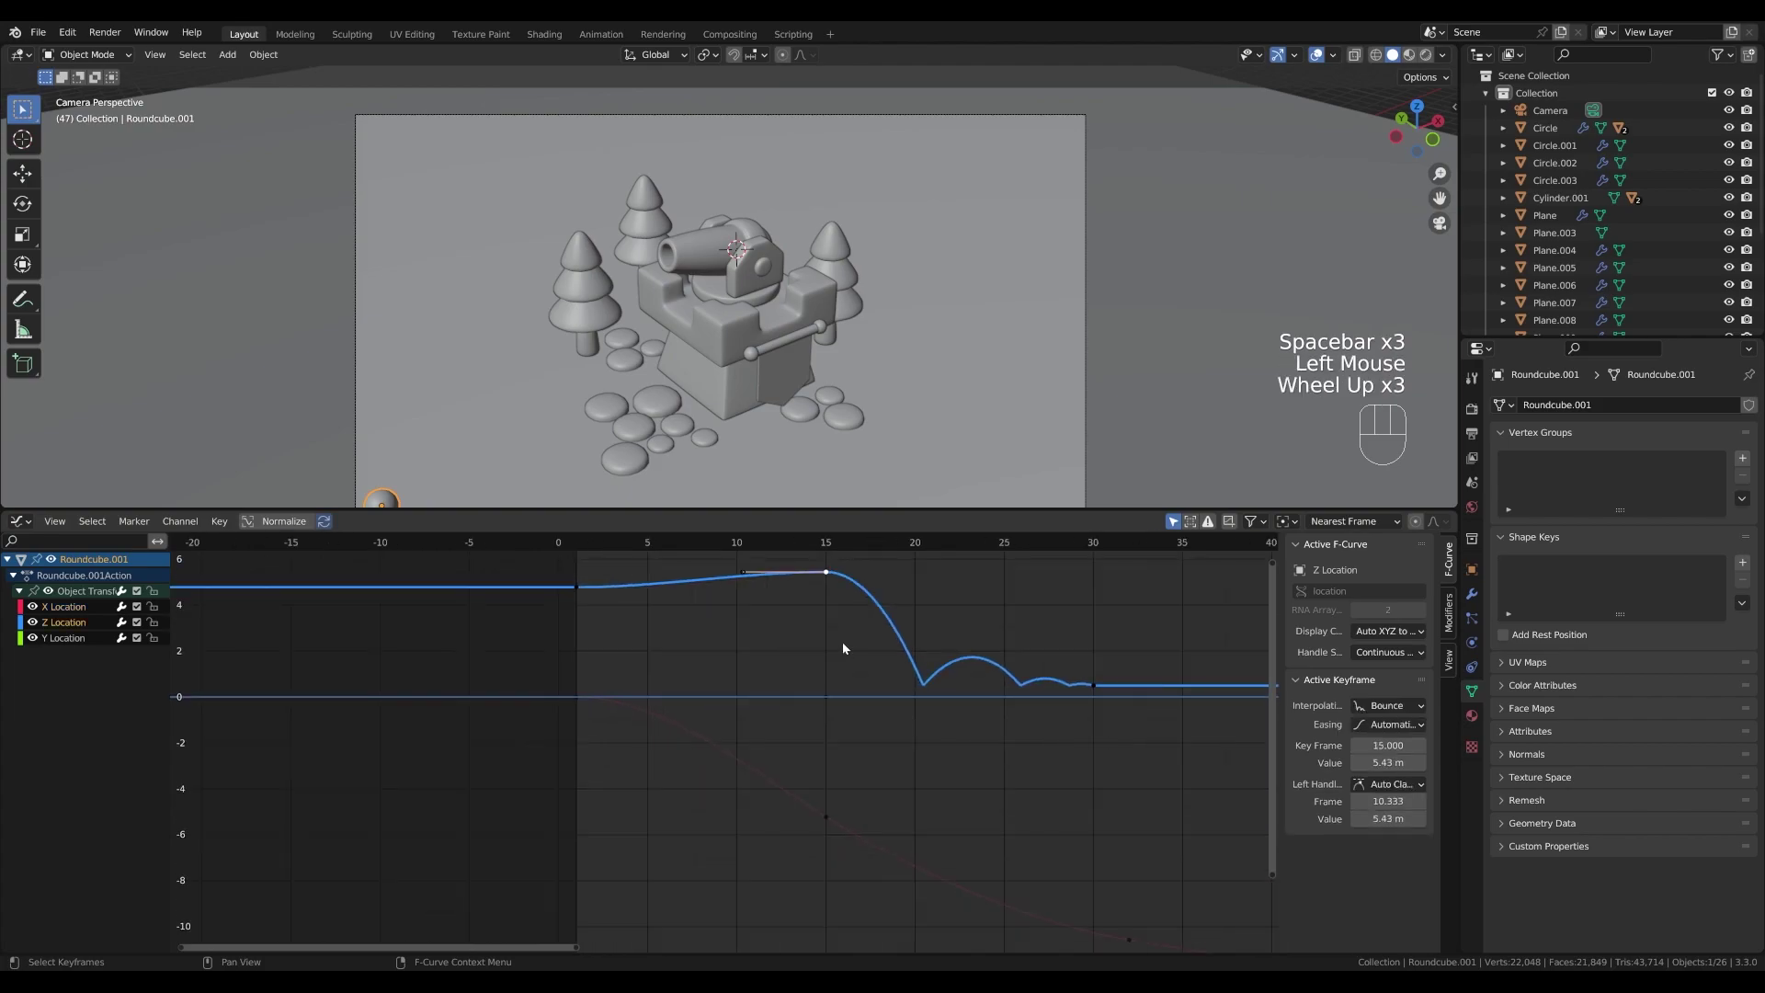
# - Reshape the early Z Location key's Bezier handle so the ball lifts smoothly from the muzzle
pyautogui.middleClick(827, 651)
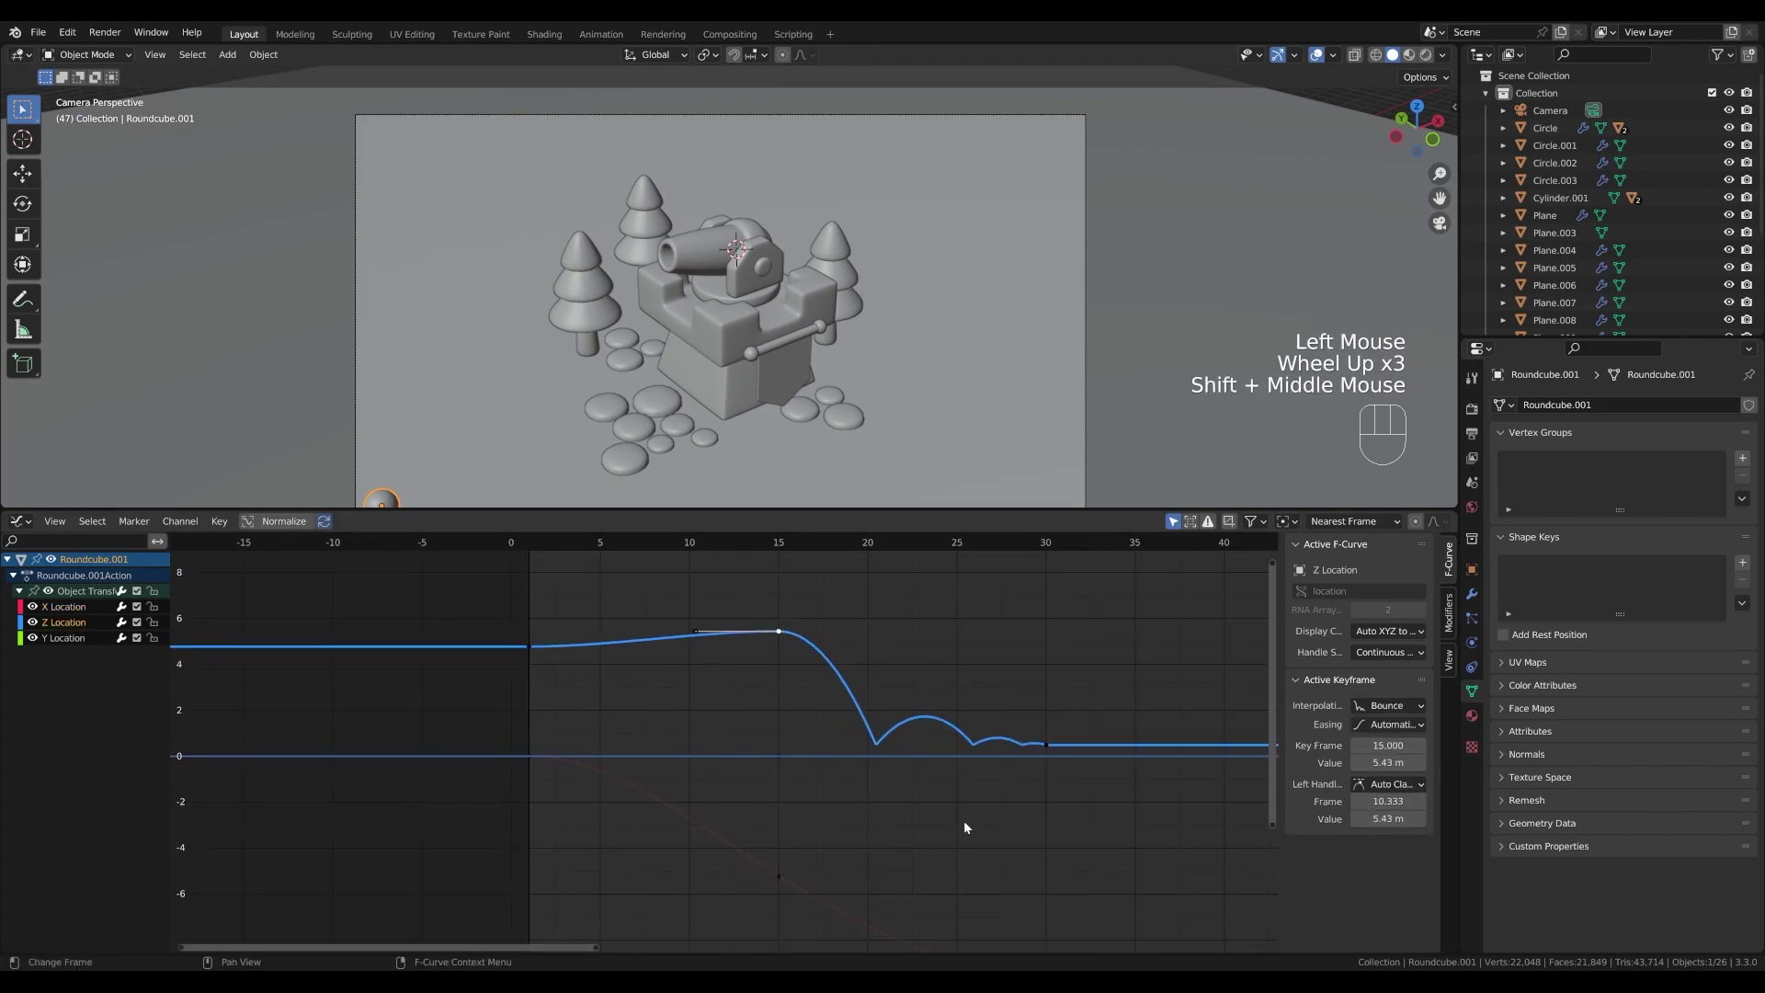
pyautogui.scroll(-3)
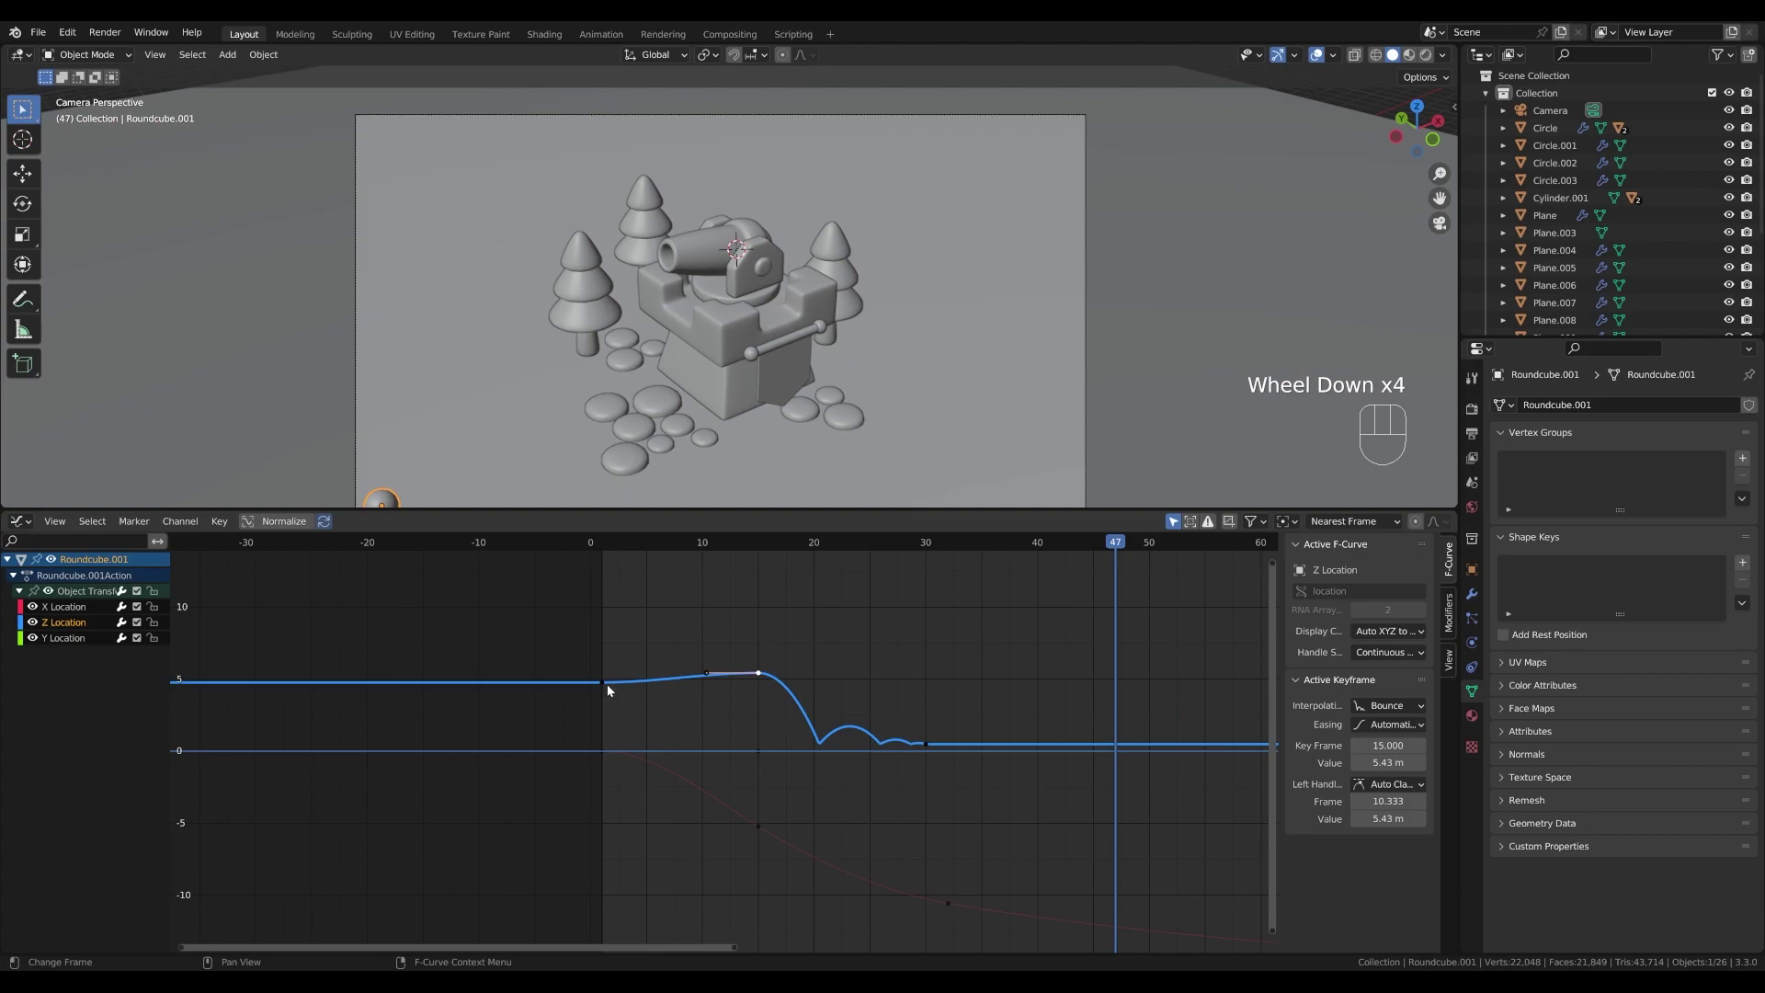
pyautogui.click(608, 687)
pyautogui.scroll(3)
pyautogui.click(598, 633)
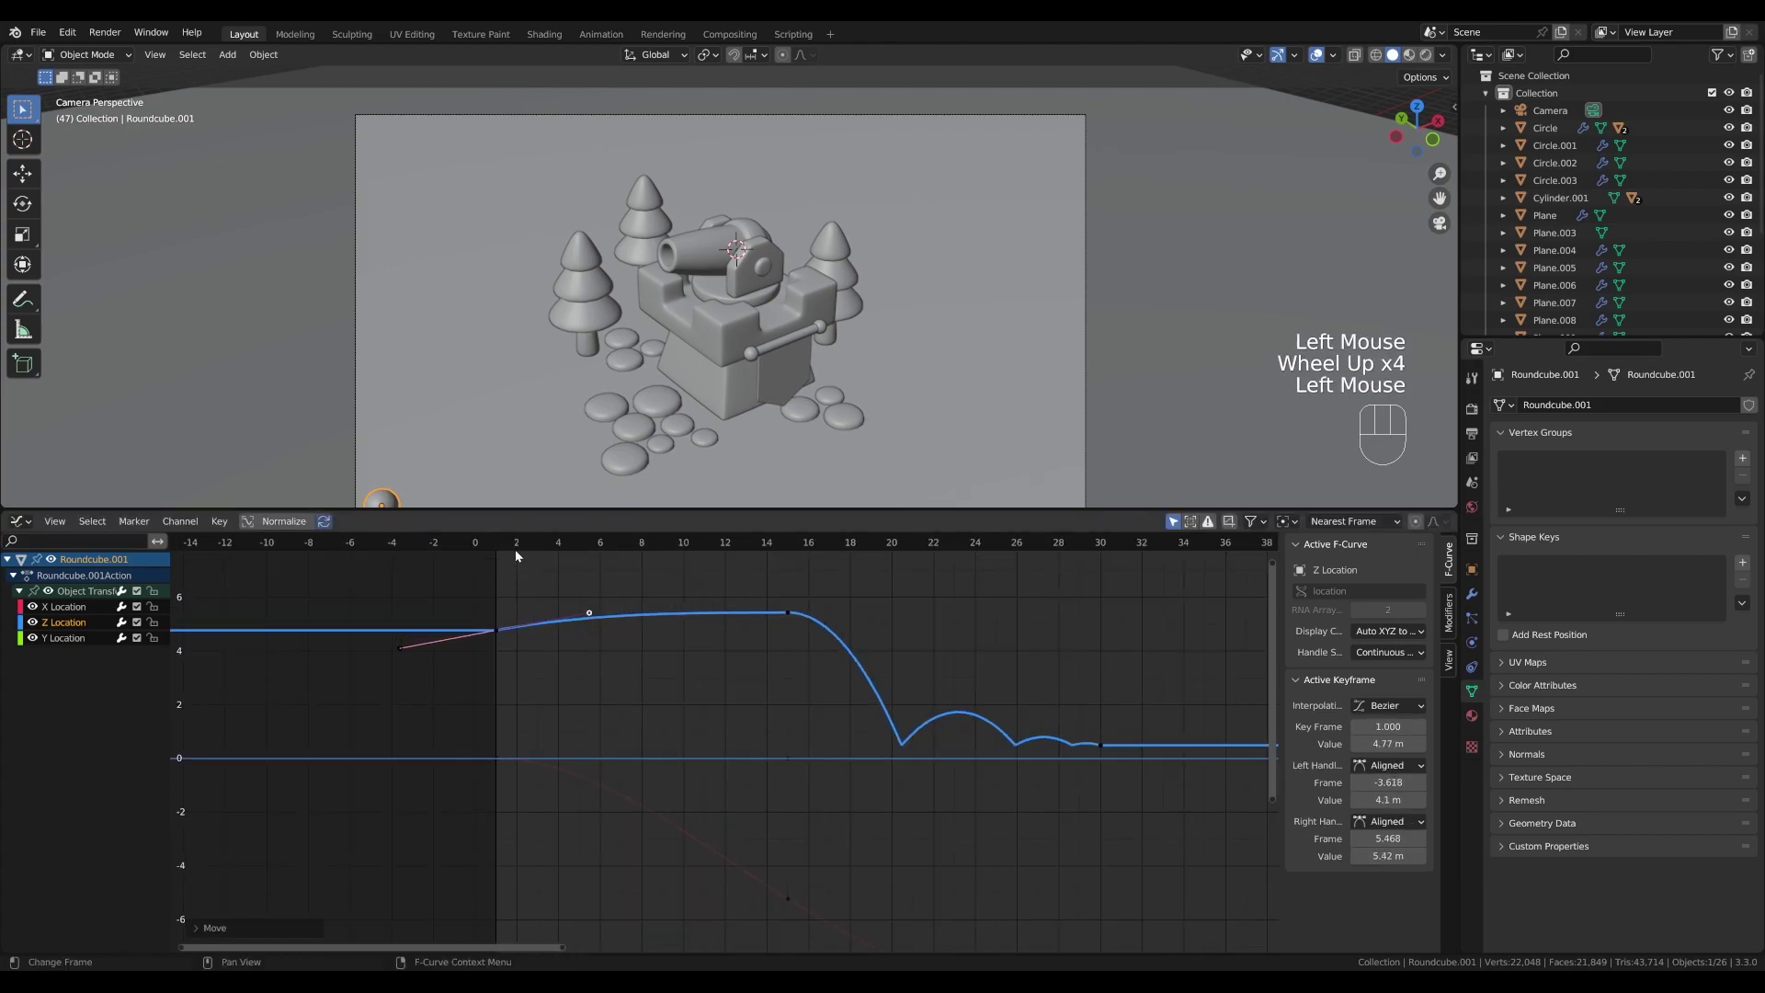
pyautogui.click(508, 549)
pyautogui.press('space')
pyautogui.press('space')
# - Select the turret's Circle platform and scrub to frame 30
pyautogui.click(593, 611)
pyautogui.moveTo(396, 542); pyautogui.dragTo(524, 544)
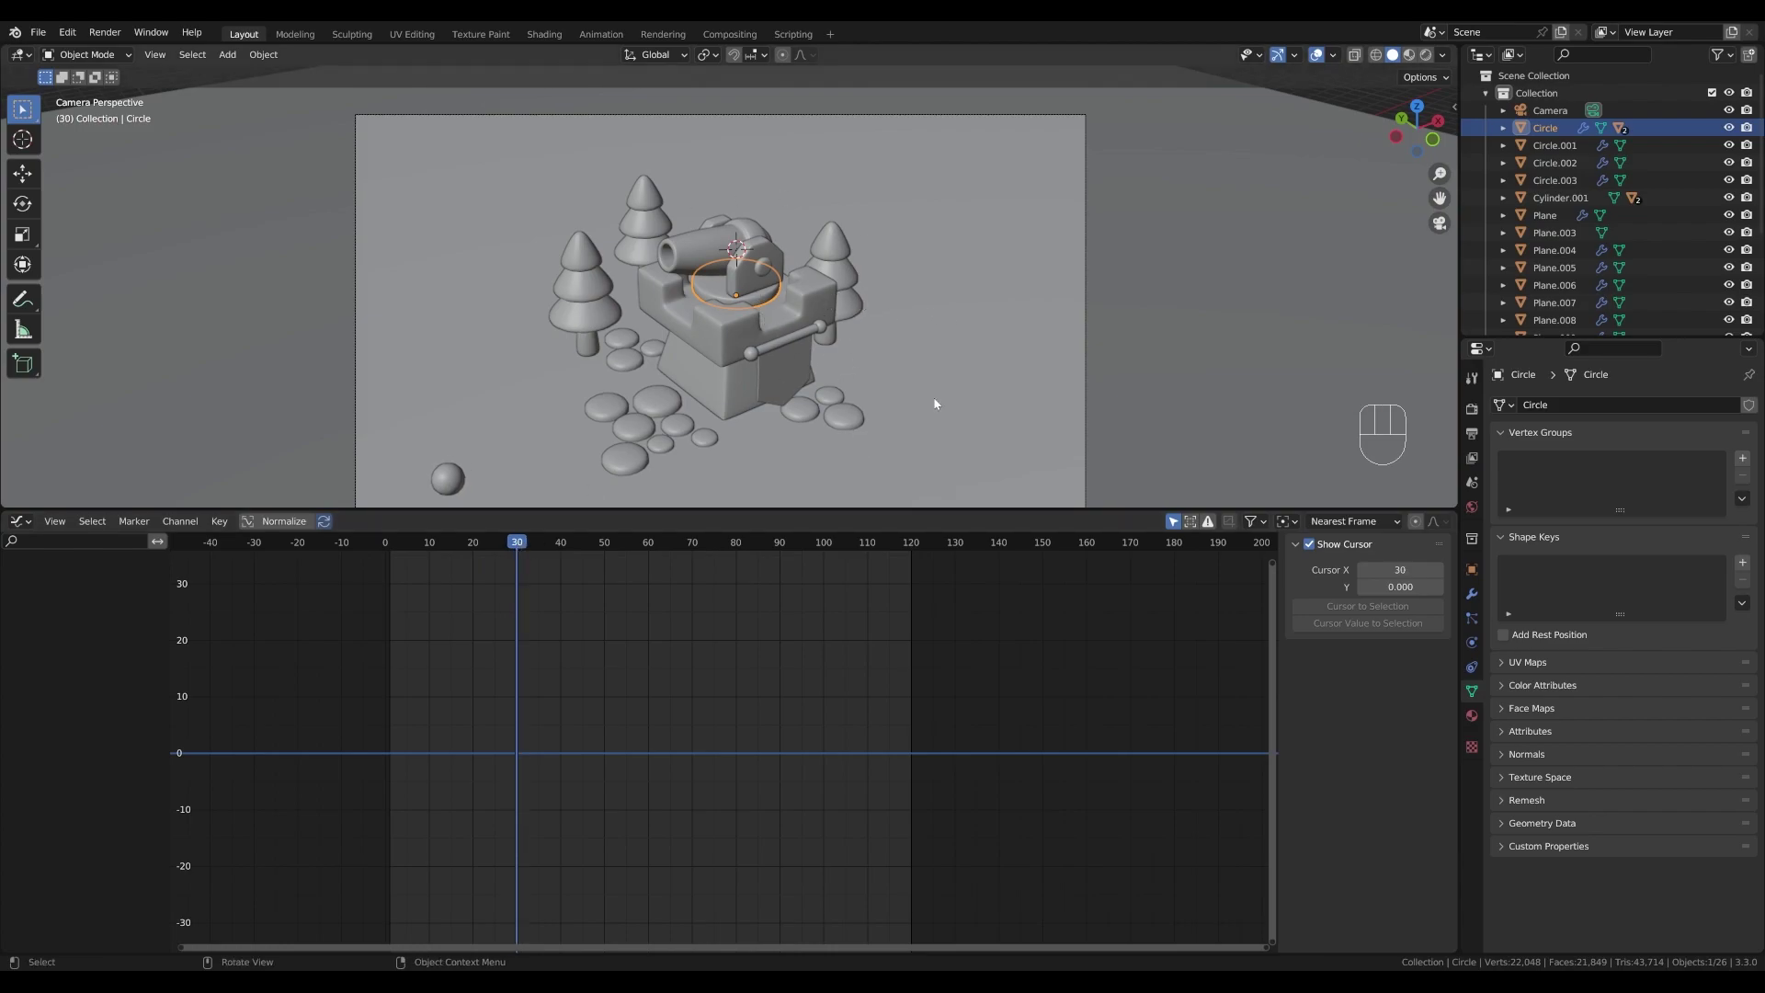
# - Shift the Circle's -40 rotation keyframes later in time and select them all
pyautogui.press('n')
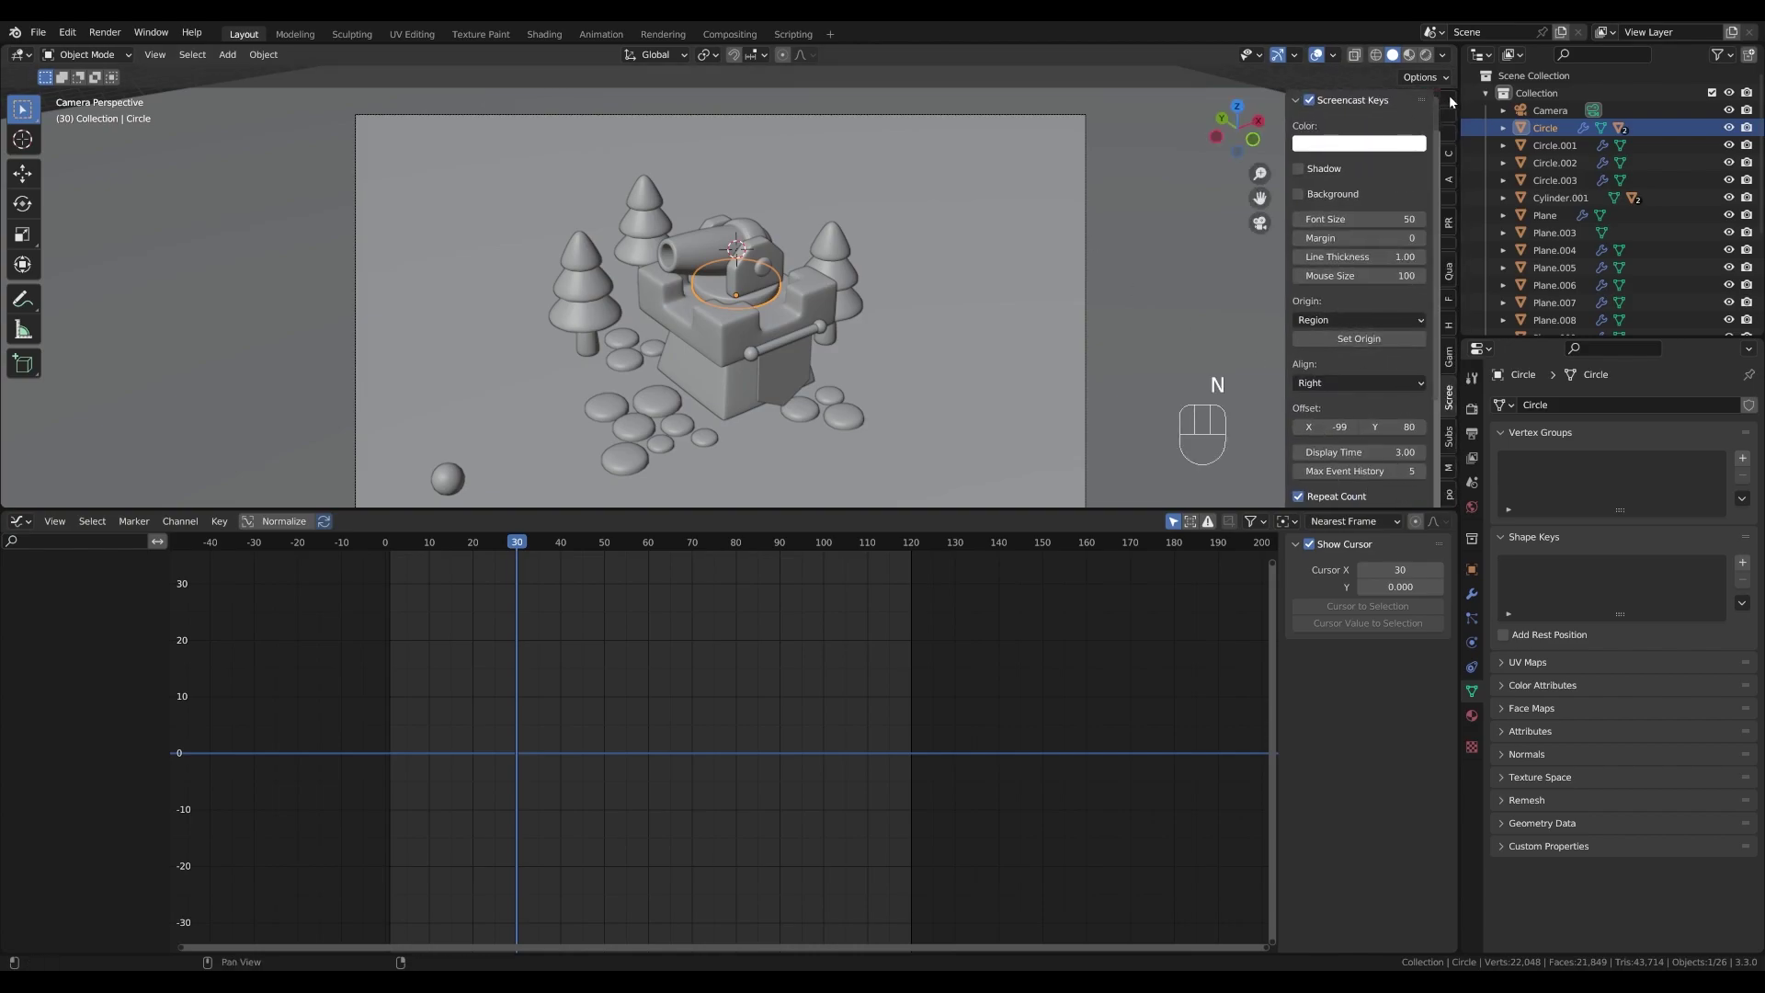
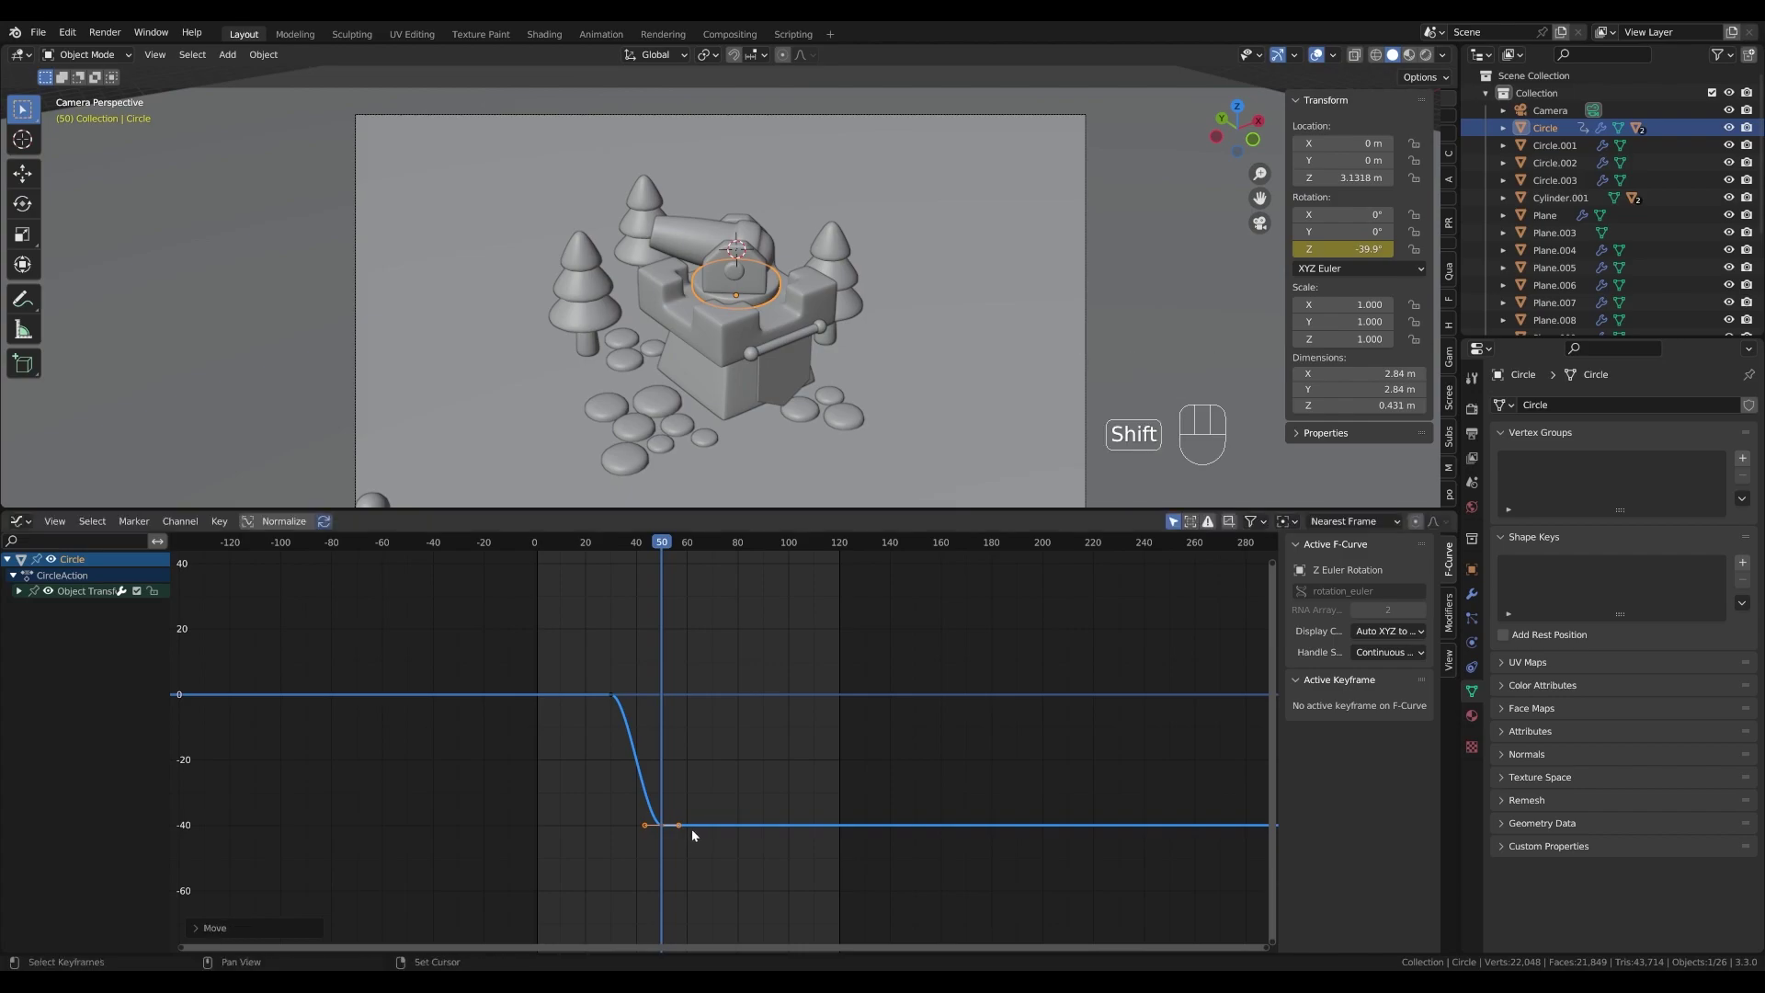
pyautogui.press('shift+d')
pyautogui.press('x')
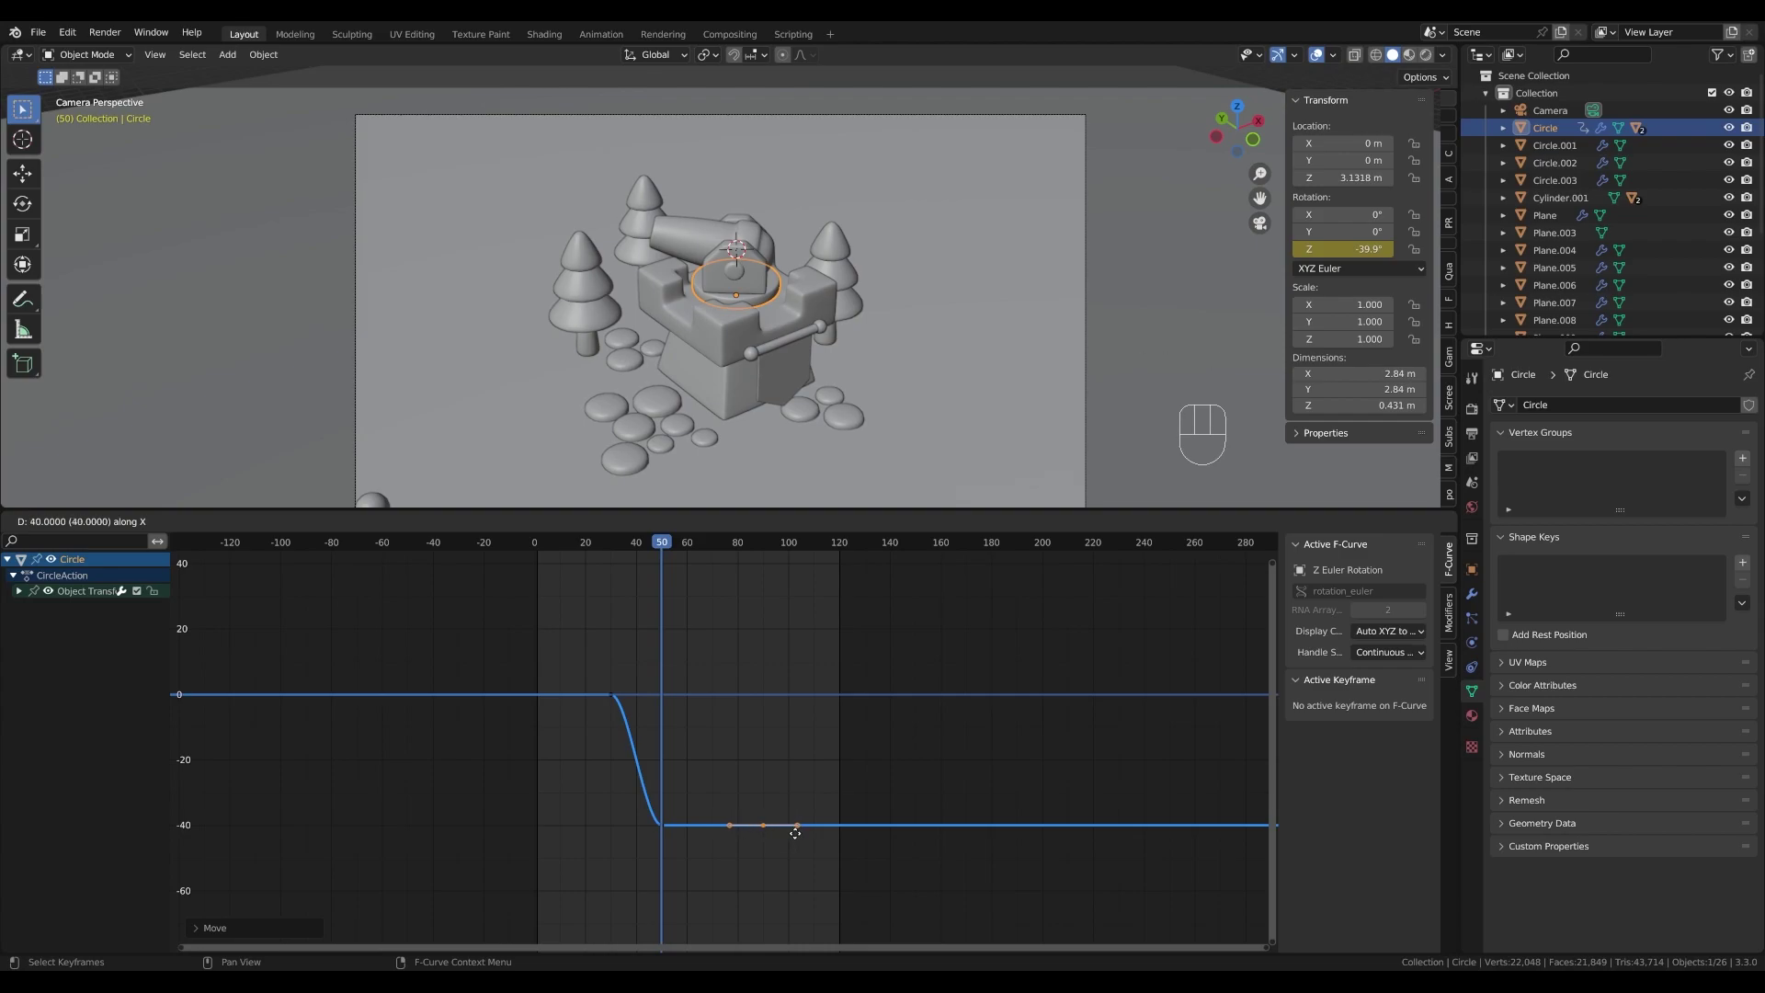
pyautogui.click(804, 838)
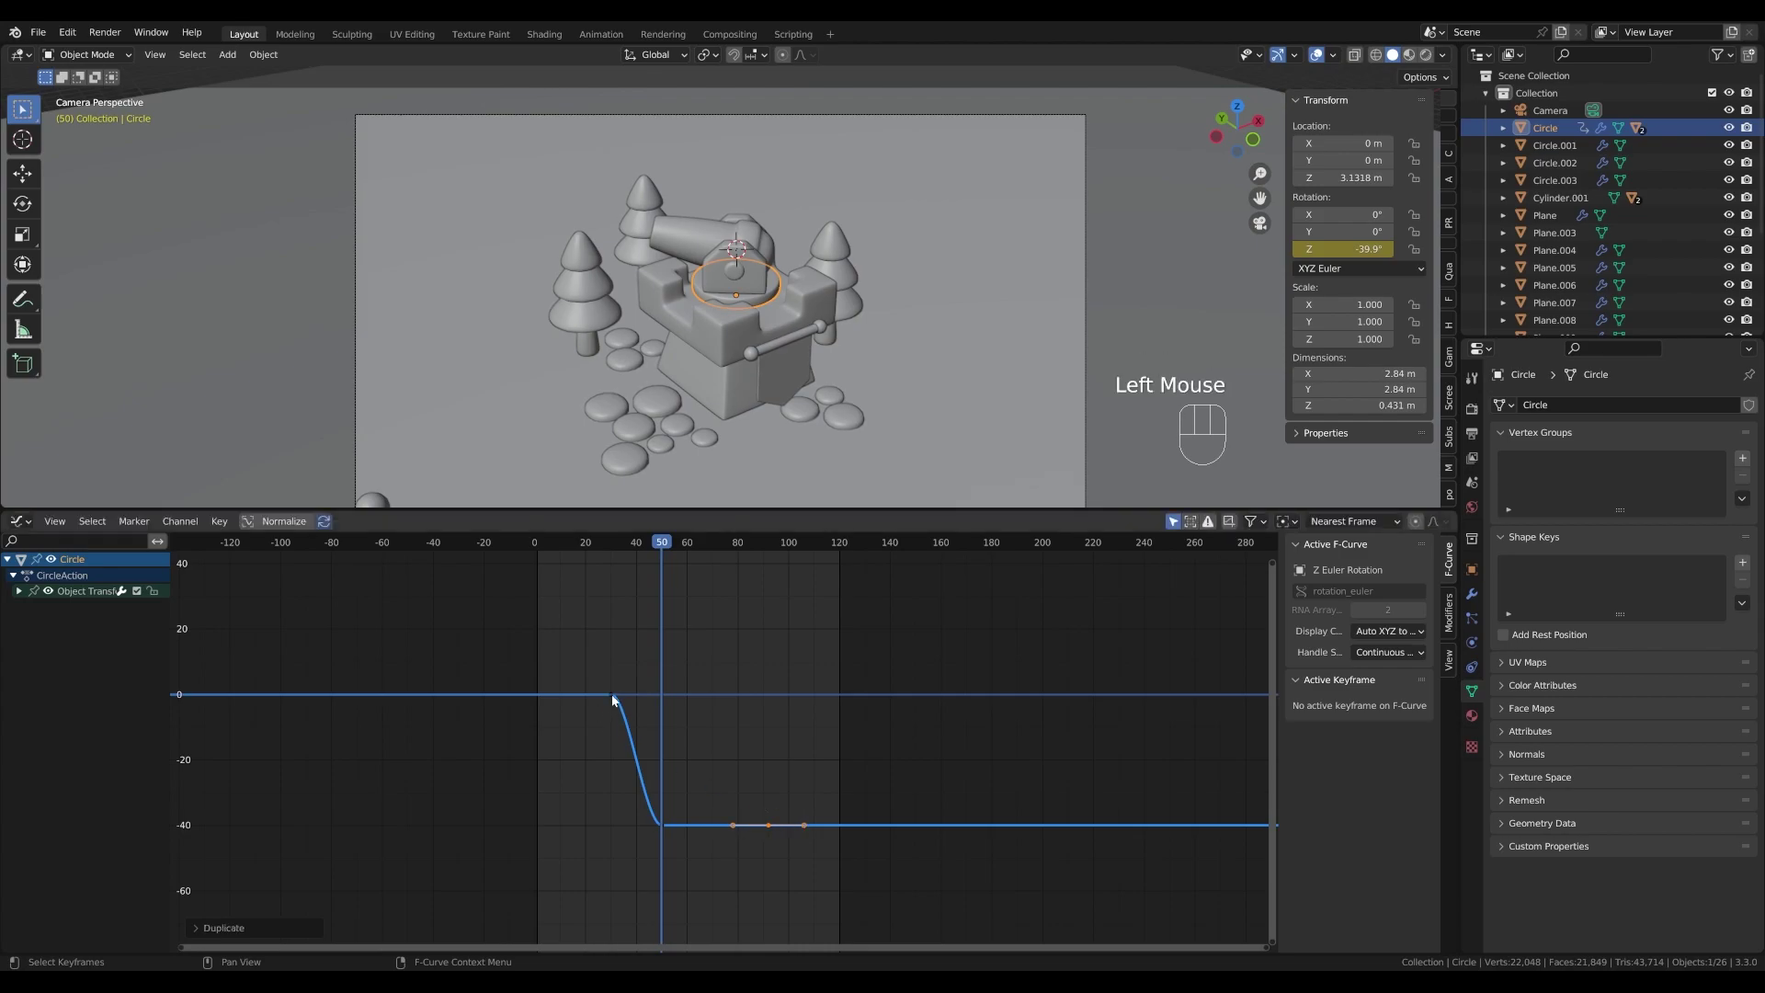
pyautogui.click(617, 699)
pyautogui.scroll(3)
# - Duplicate the turret keys 90 frames later so it turns back to 0 by frame 120, and preview
pyautogui.press('shift+d')
pyautogui.press('x')
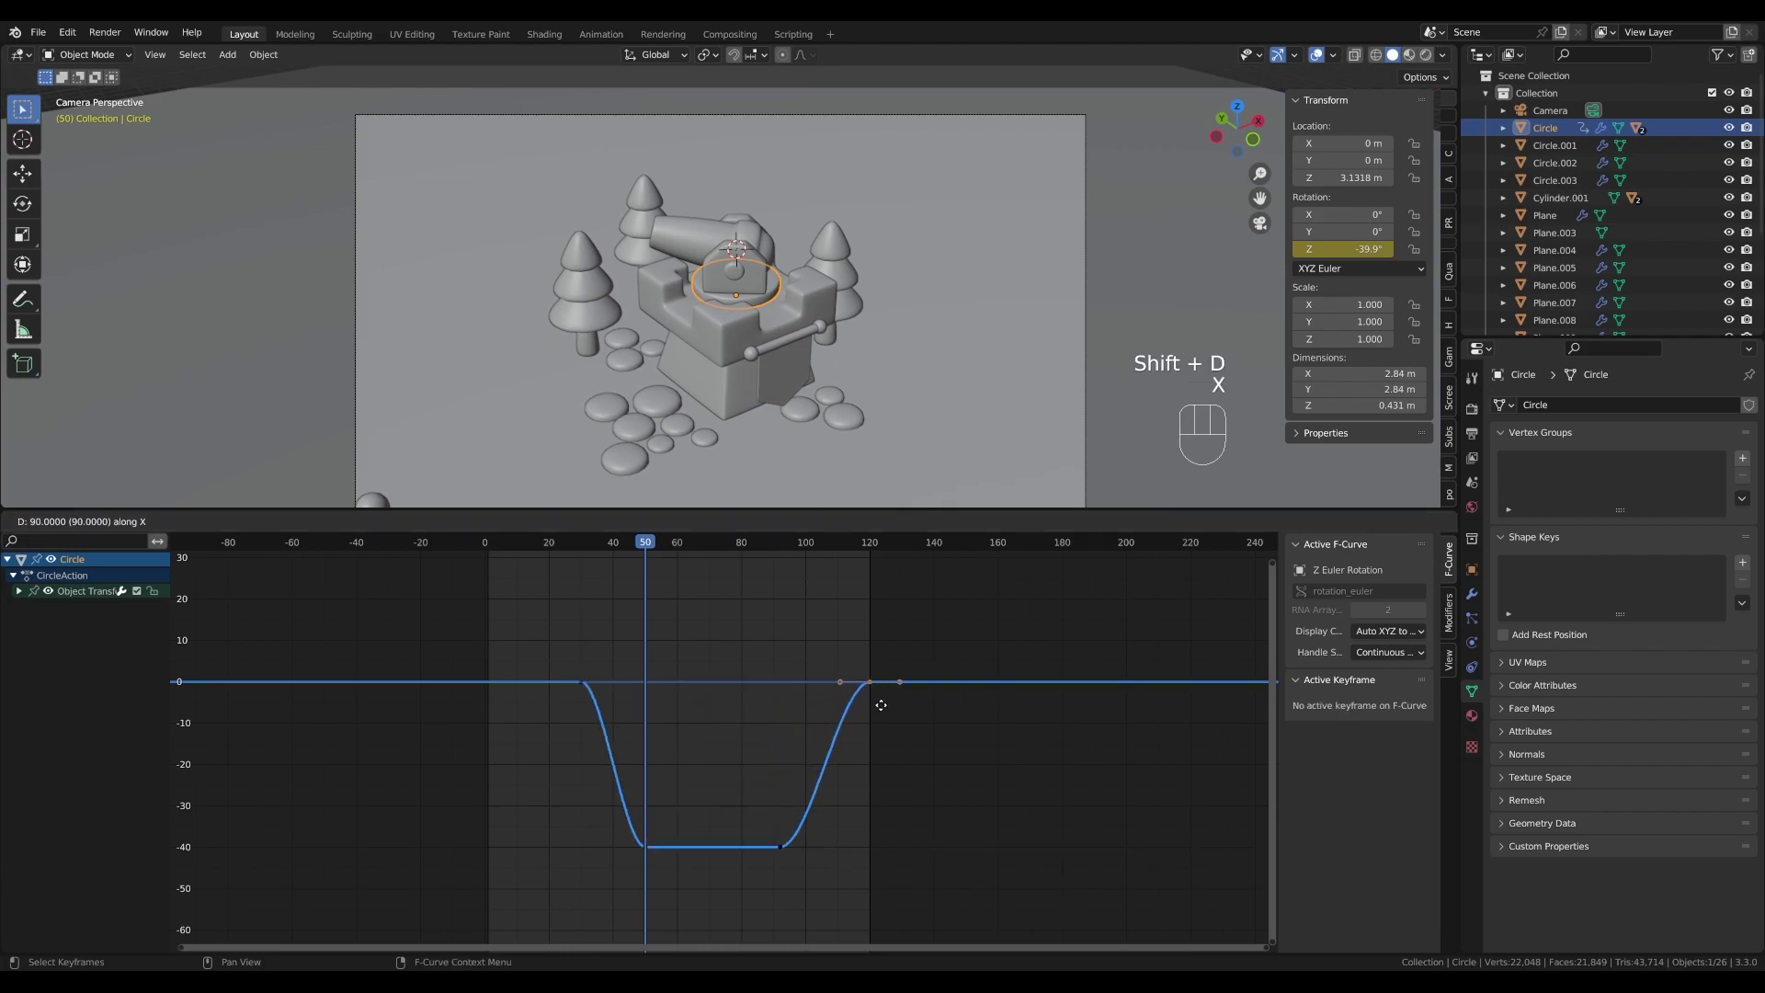
pyautogui.click(885, 709)
pyautogui.click(597, 542)
pyautogui.press('space')
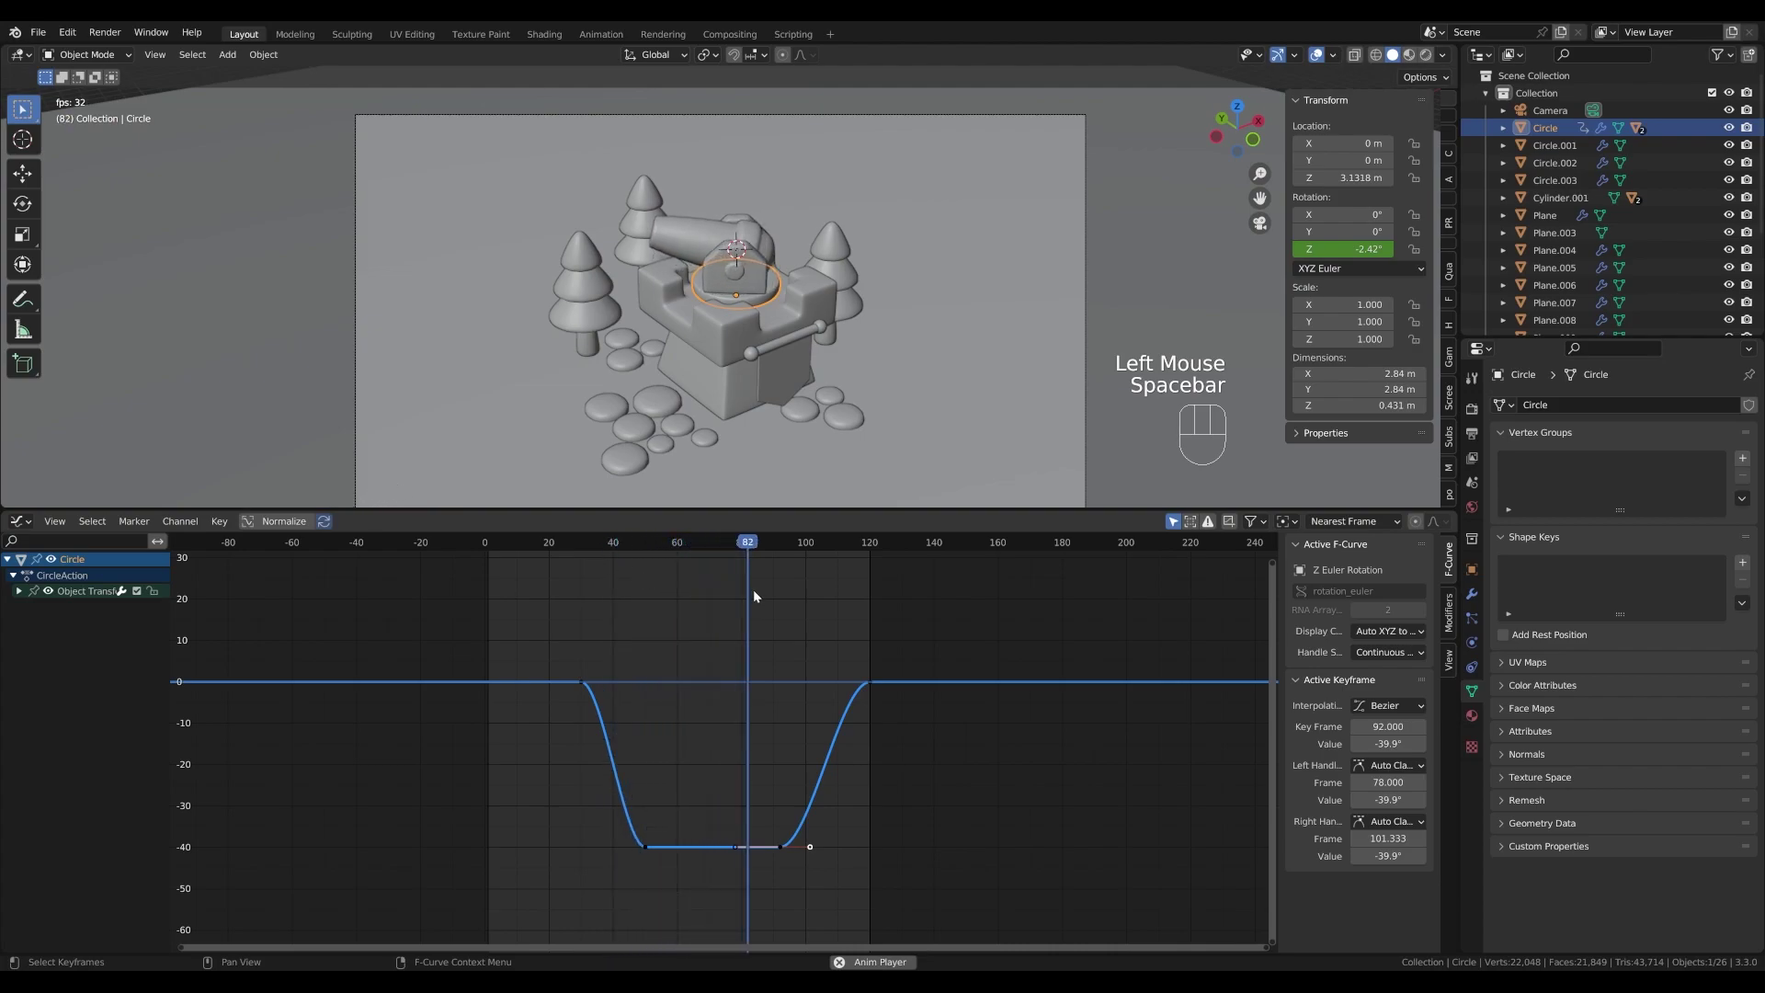
# - Sharpen the handles at frame 30 and at the turn-back key so each turn starts abruptly
pyautogui.press('space')
pyautogui.moveTo(836, 548); pyautogui.dragTo(620, 581)
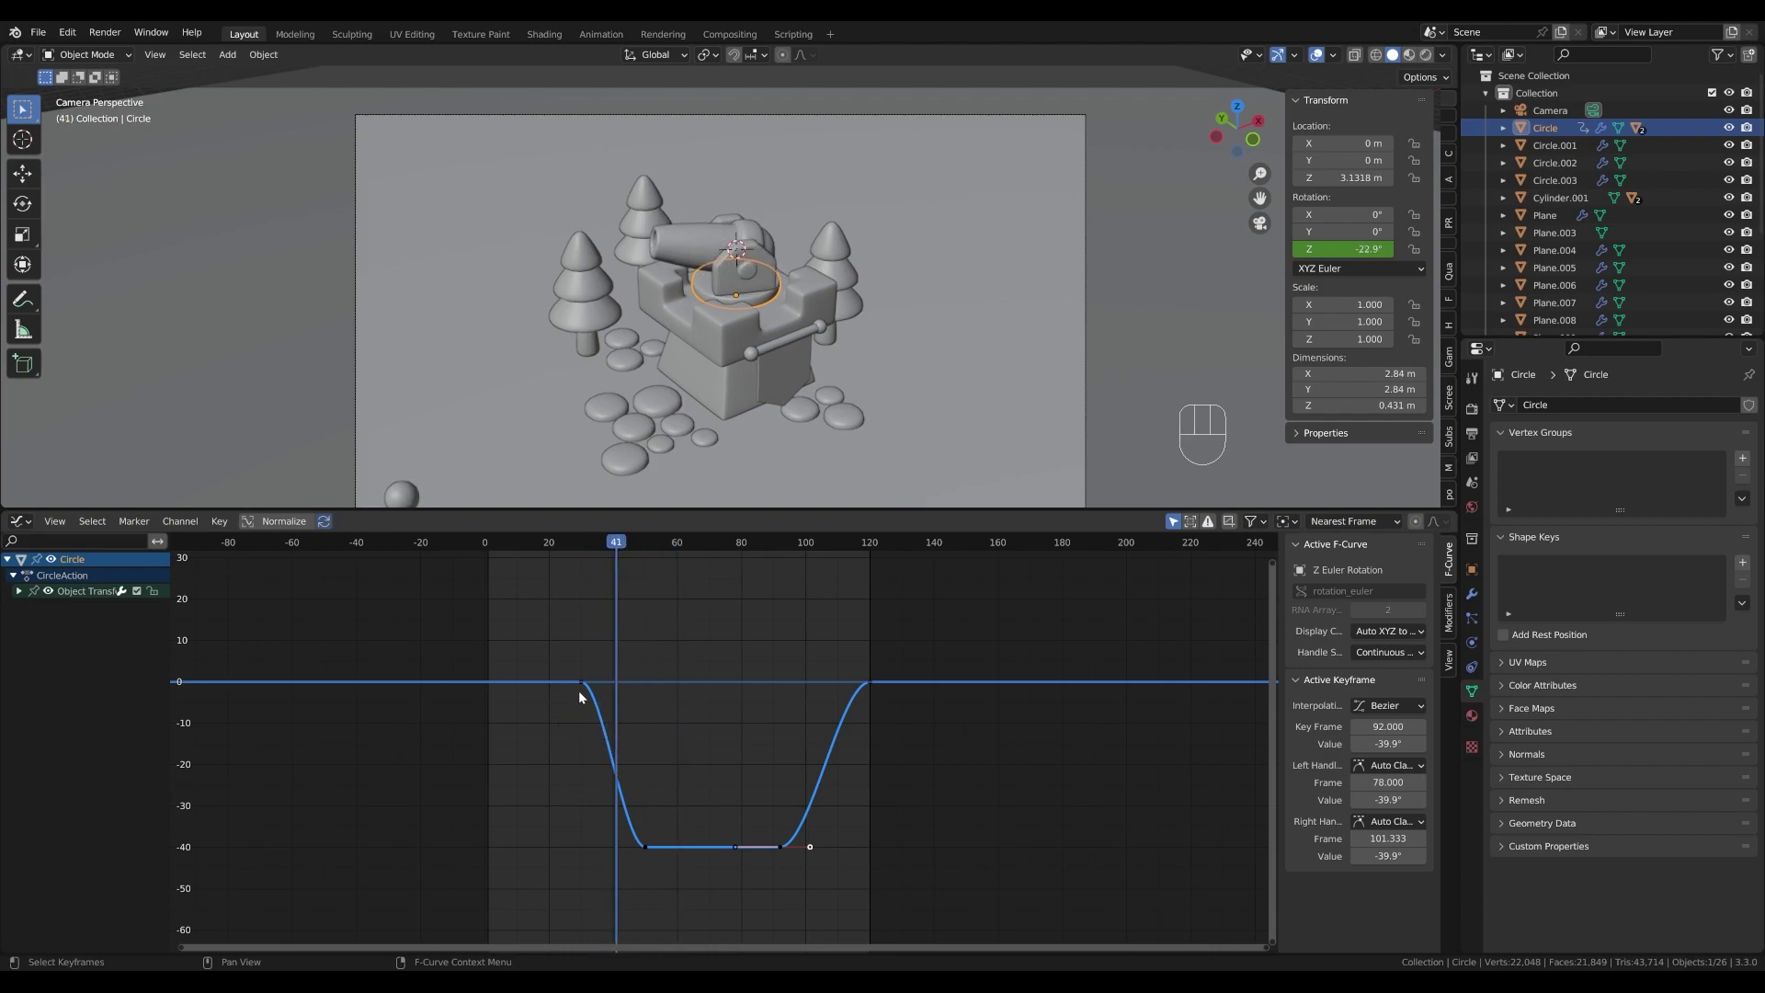
pyautogui.click(588, 687)
pyautogui.click(607, 685)
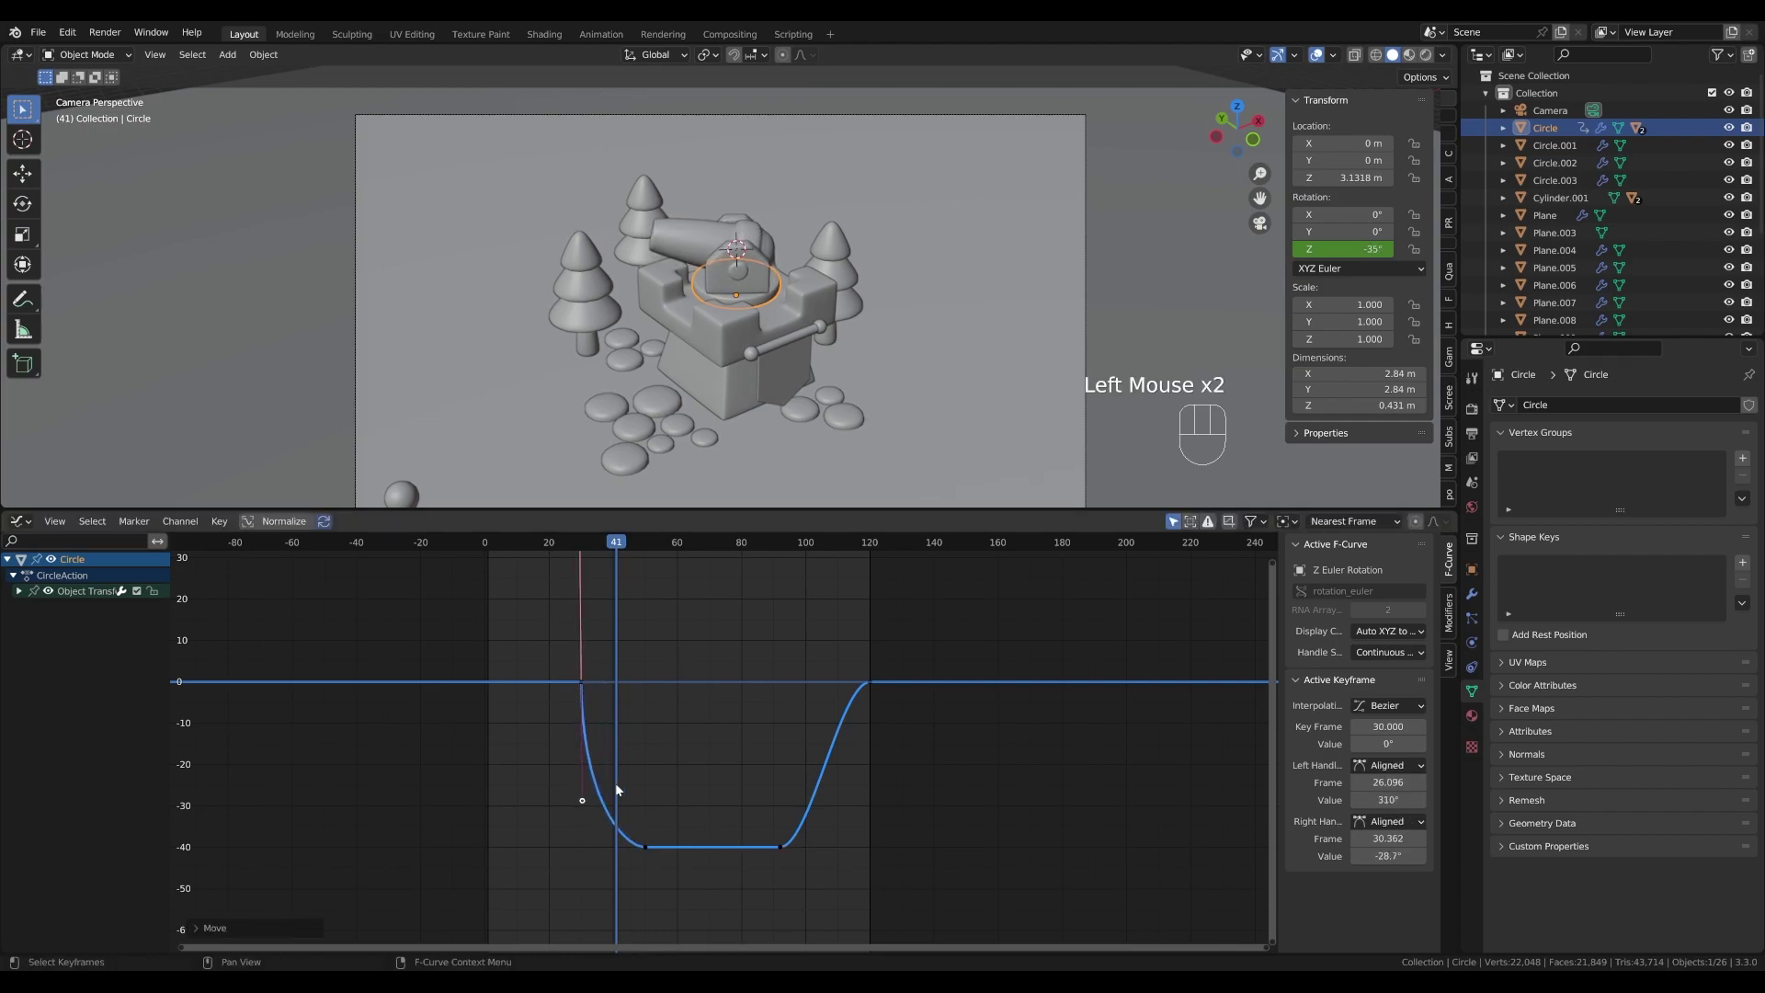
pyautogui.middleClick(842, 838)
pyautogui.scroll(3)
pyautogui.click(599, 815)
pyautogui.press('t')
pyautogui.click(799, 817)
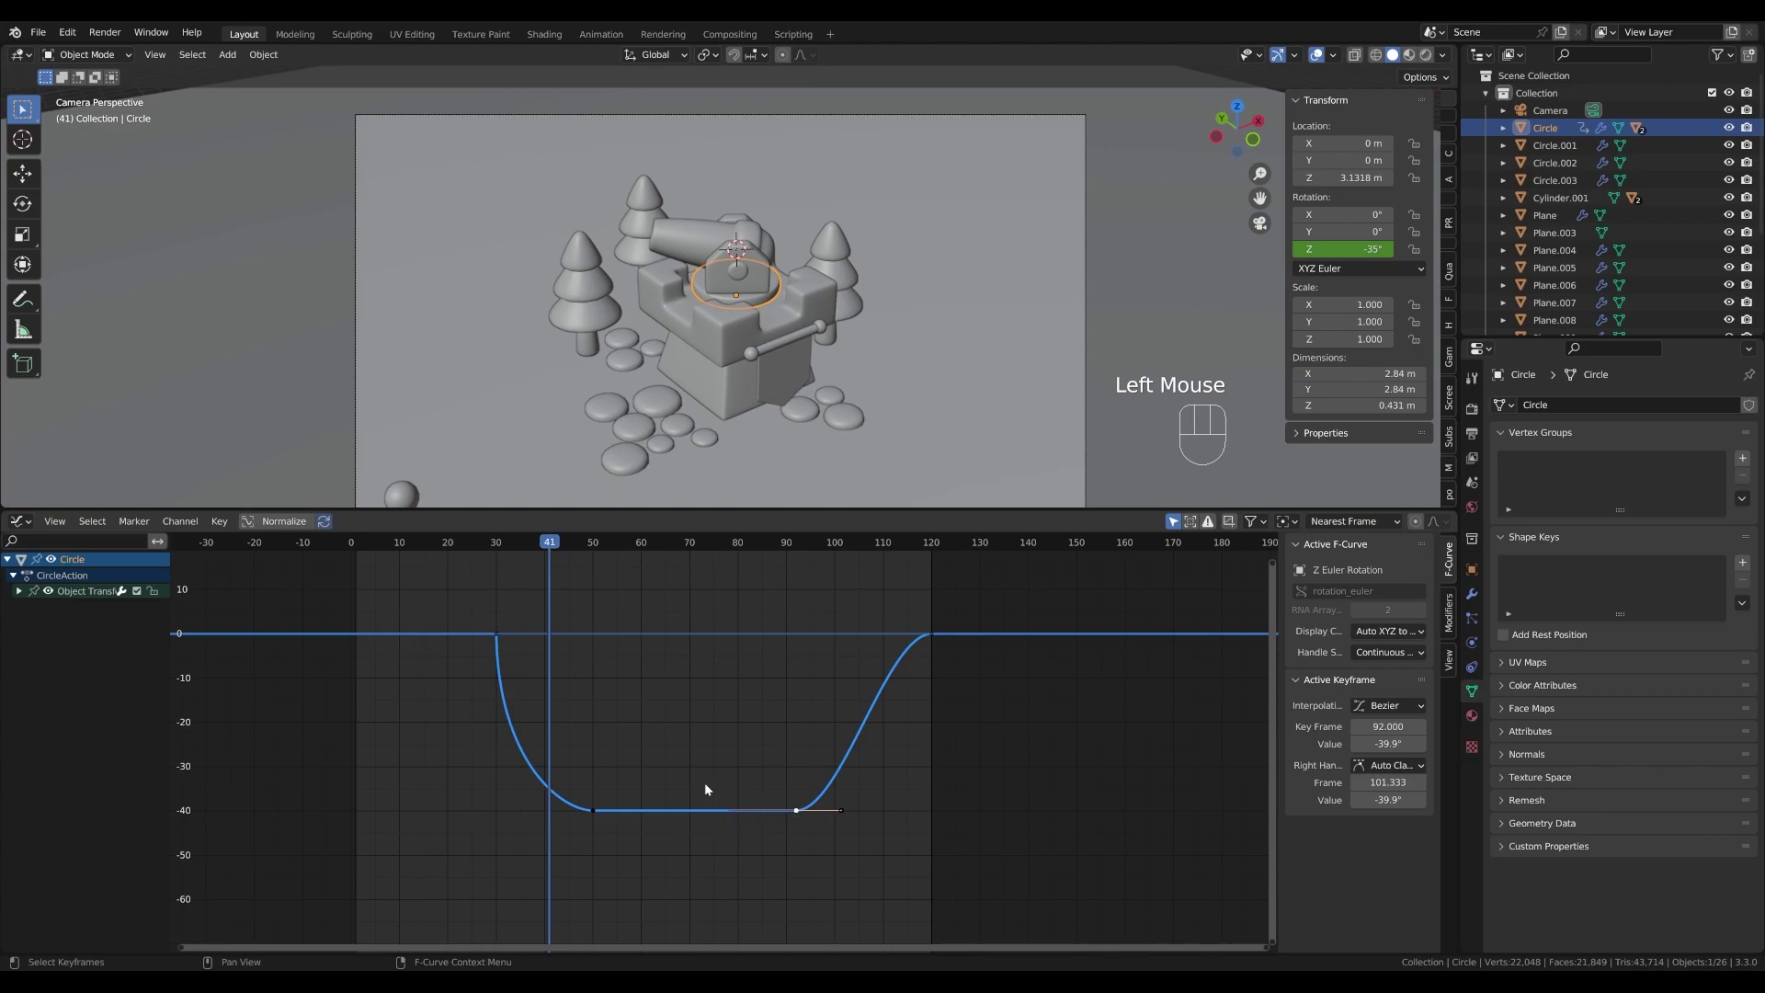
pyautogui.click(846, 814)
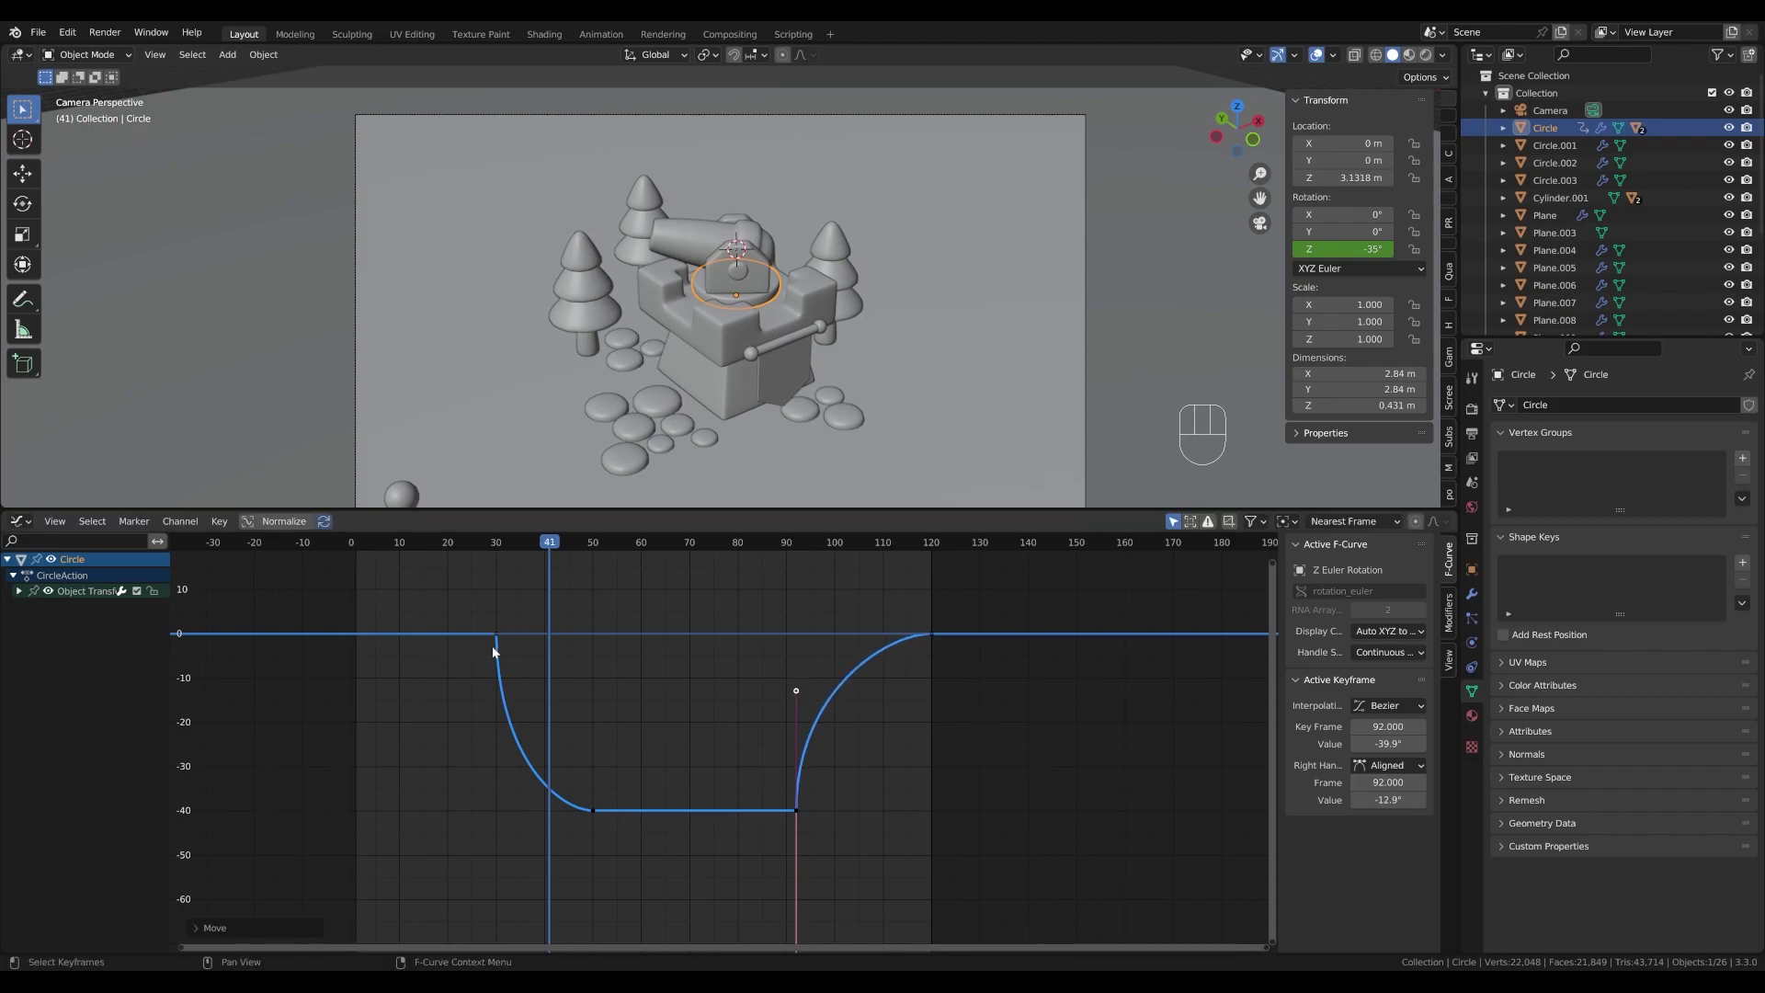
pyautogui.click(494, 541)
pyautogui.press('space')
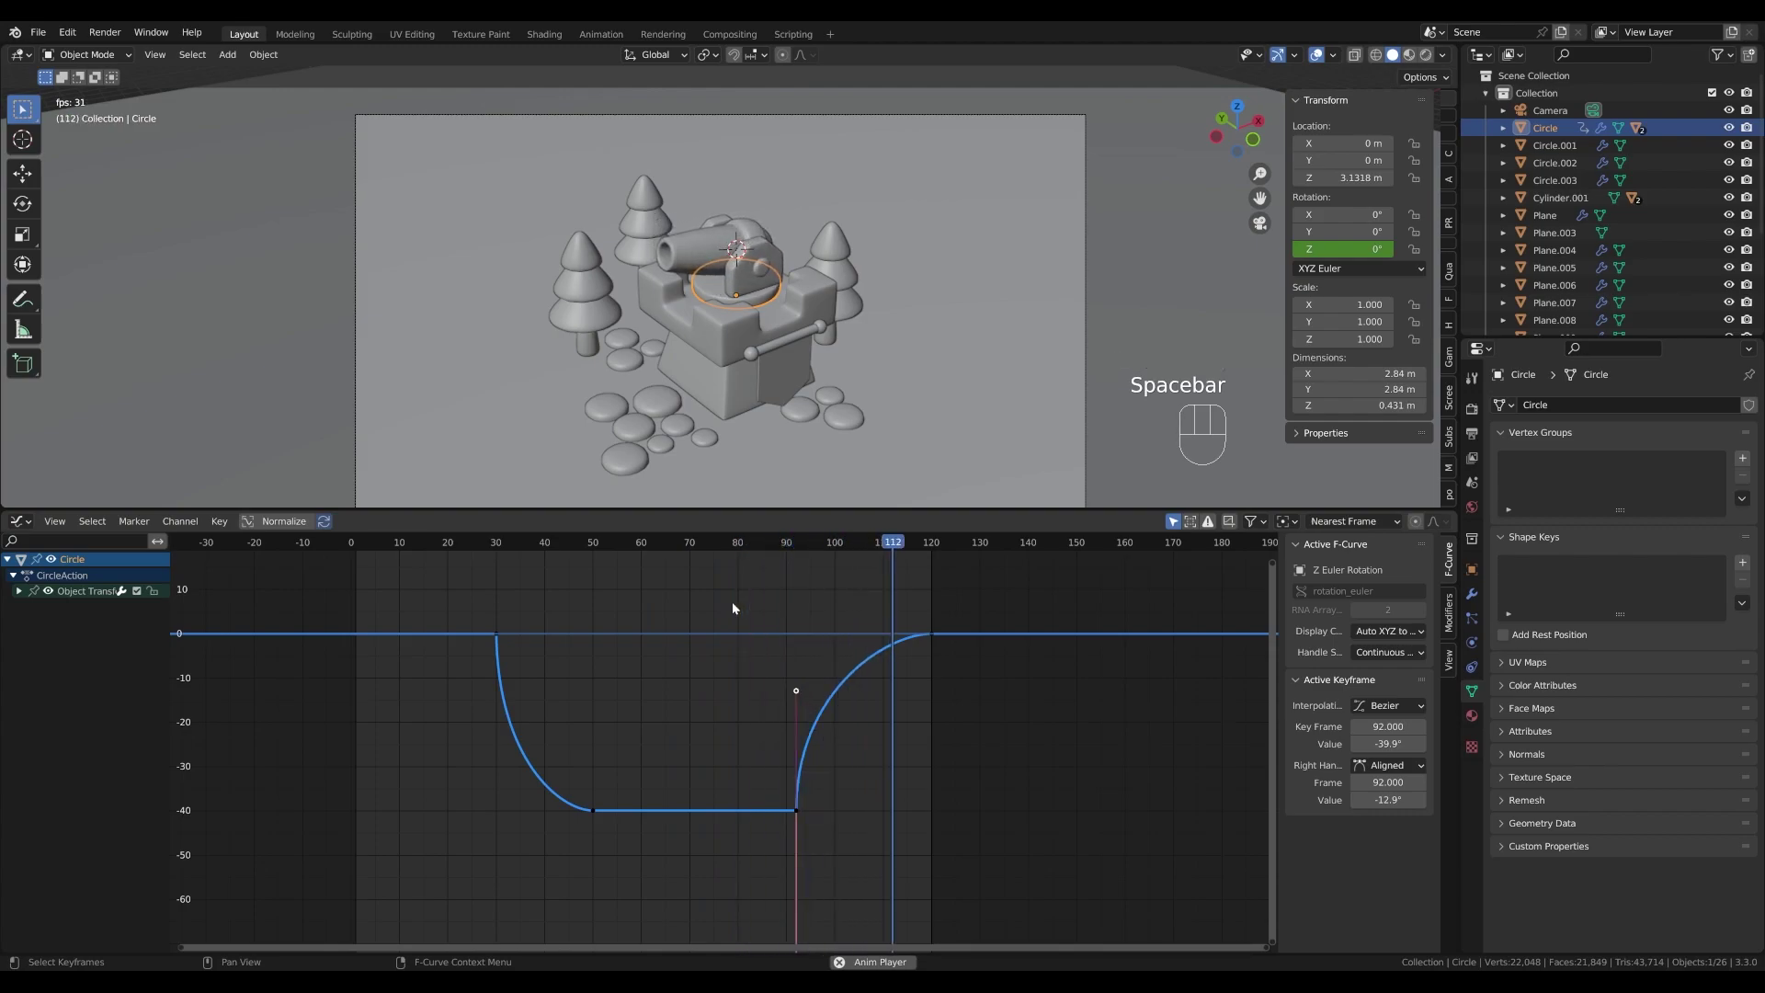
pyautogui.press('space')
# - Stretch the resting keyframe's handle along time so the turret eases into -40 by about frame 70
pyautogui.click(604, 811)
pyautogui.press('g')
pyautogui.press('x')
pyautogui.moveTo(700, 813); pyautogui.dragTo(634, 816)
pyautogui.press('g')
pyautogui.press('y')
pyautogui.press('x')
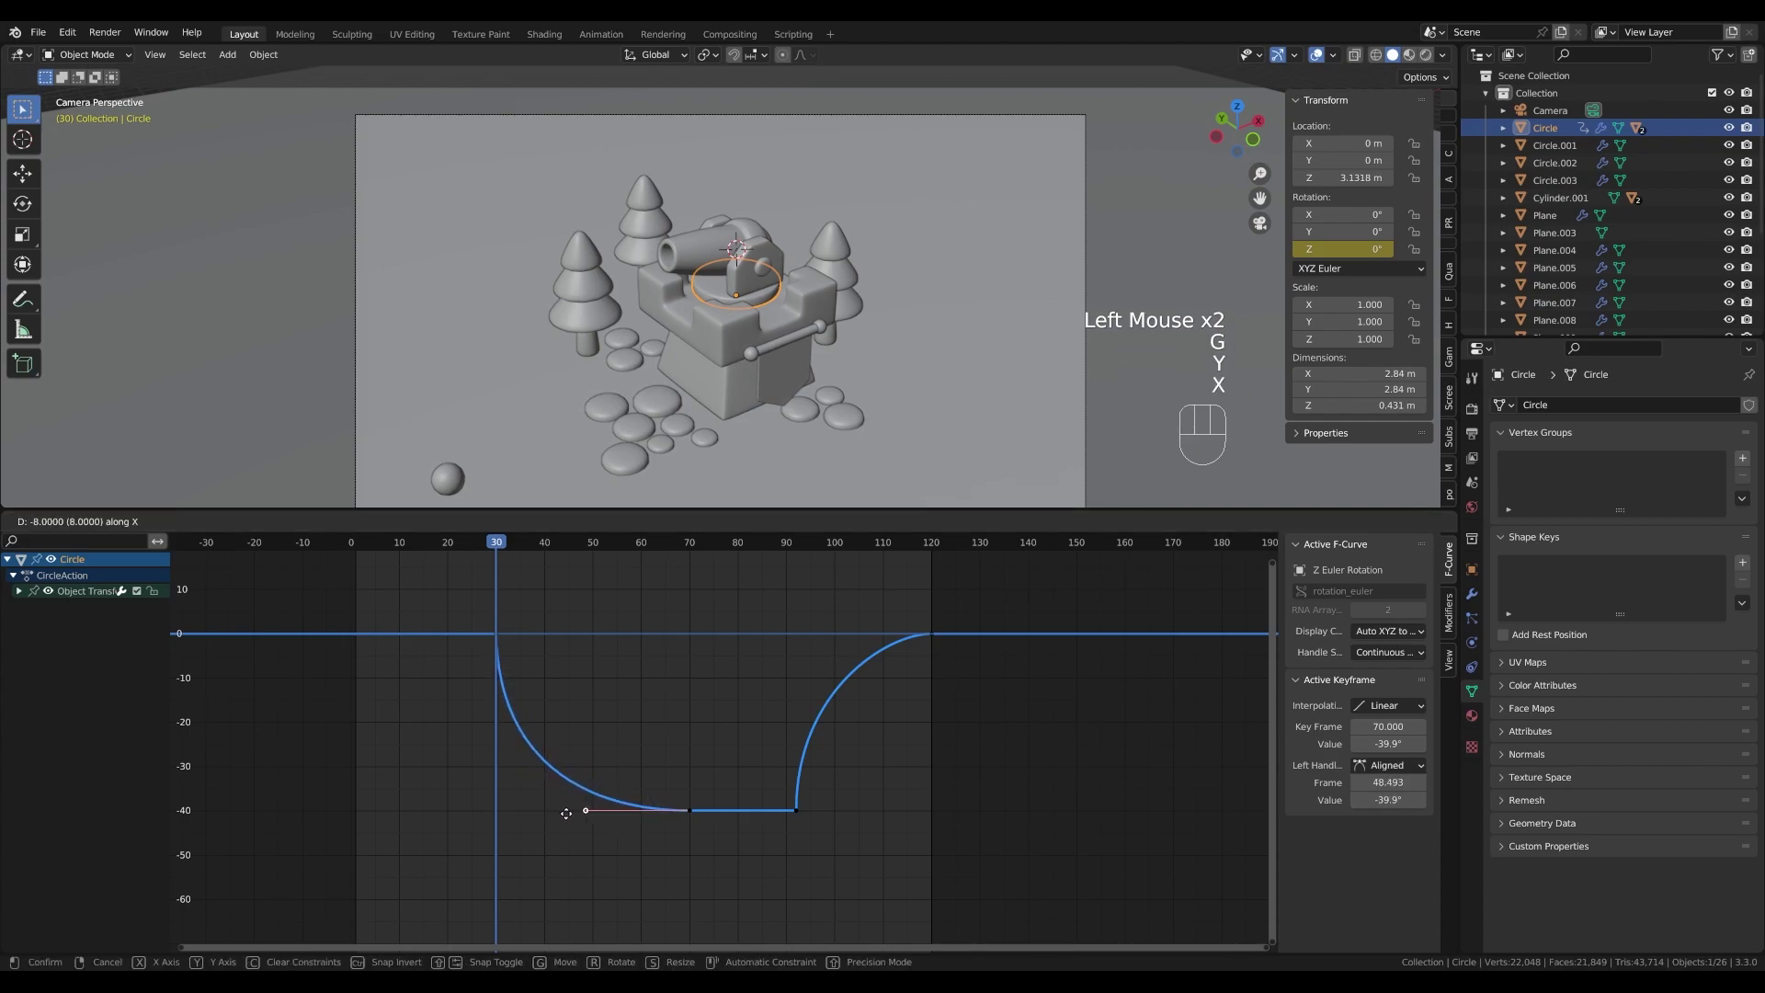
pyautogui.click(570, 817)
pyautogui.moveTo(513, 549); pyautogui.dragTo(769, 554)
pyautogui.press('space')
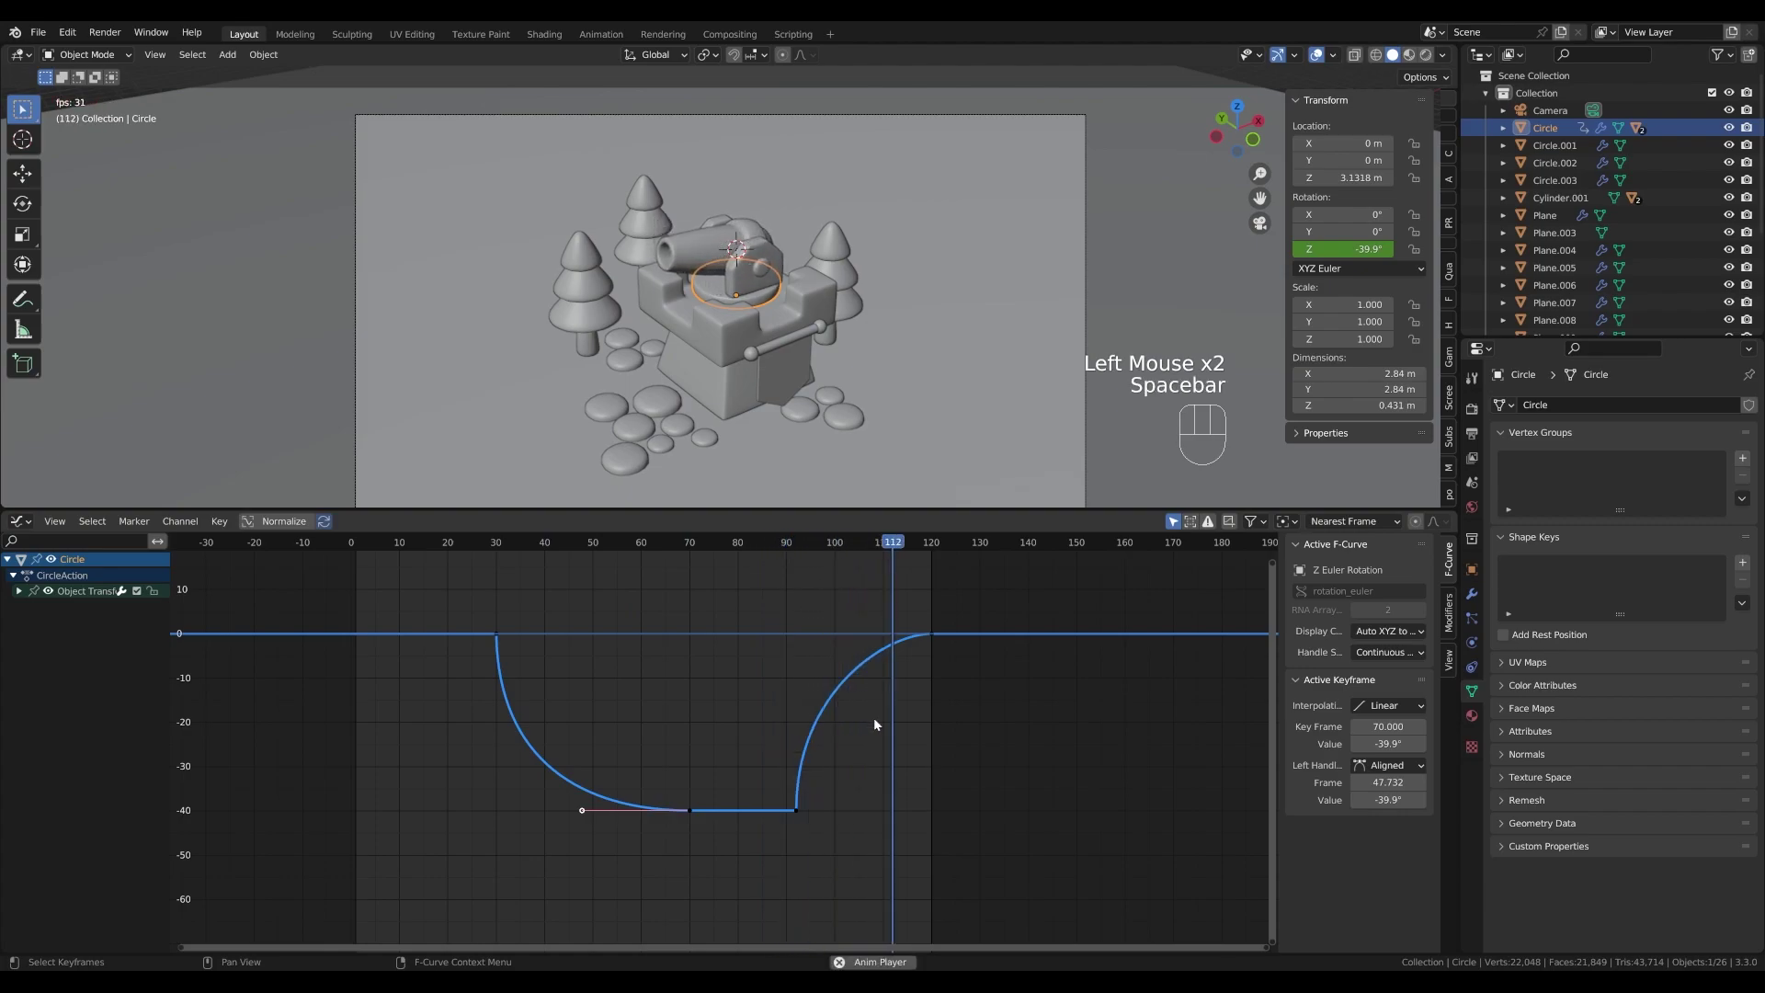
pyautogui.press('space')
# - Adjust the final turn-back key's handle for a quick swing to 0, review, then select the ground plane
pyautogui.click(796, 809)
pyautogui.click(937, 637)
pyautogui.press('h')
pyautogui.press('ctrl+z')
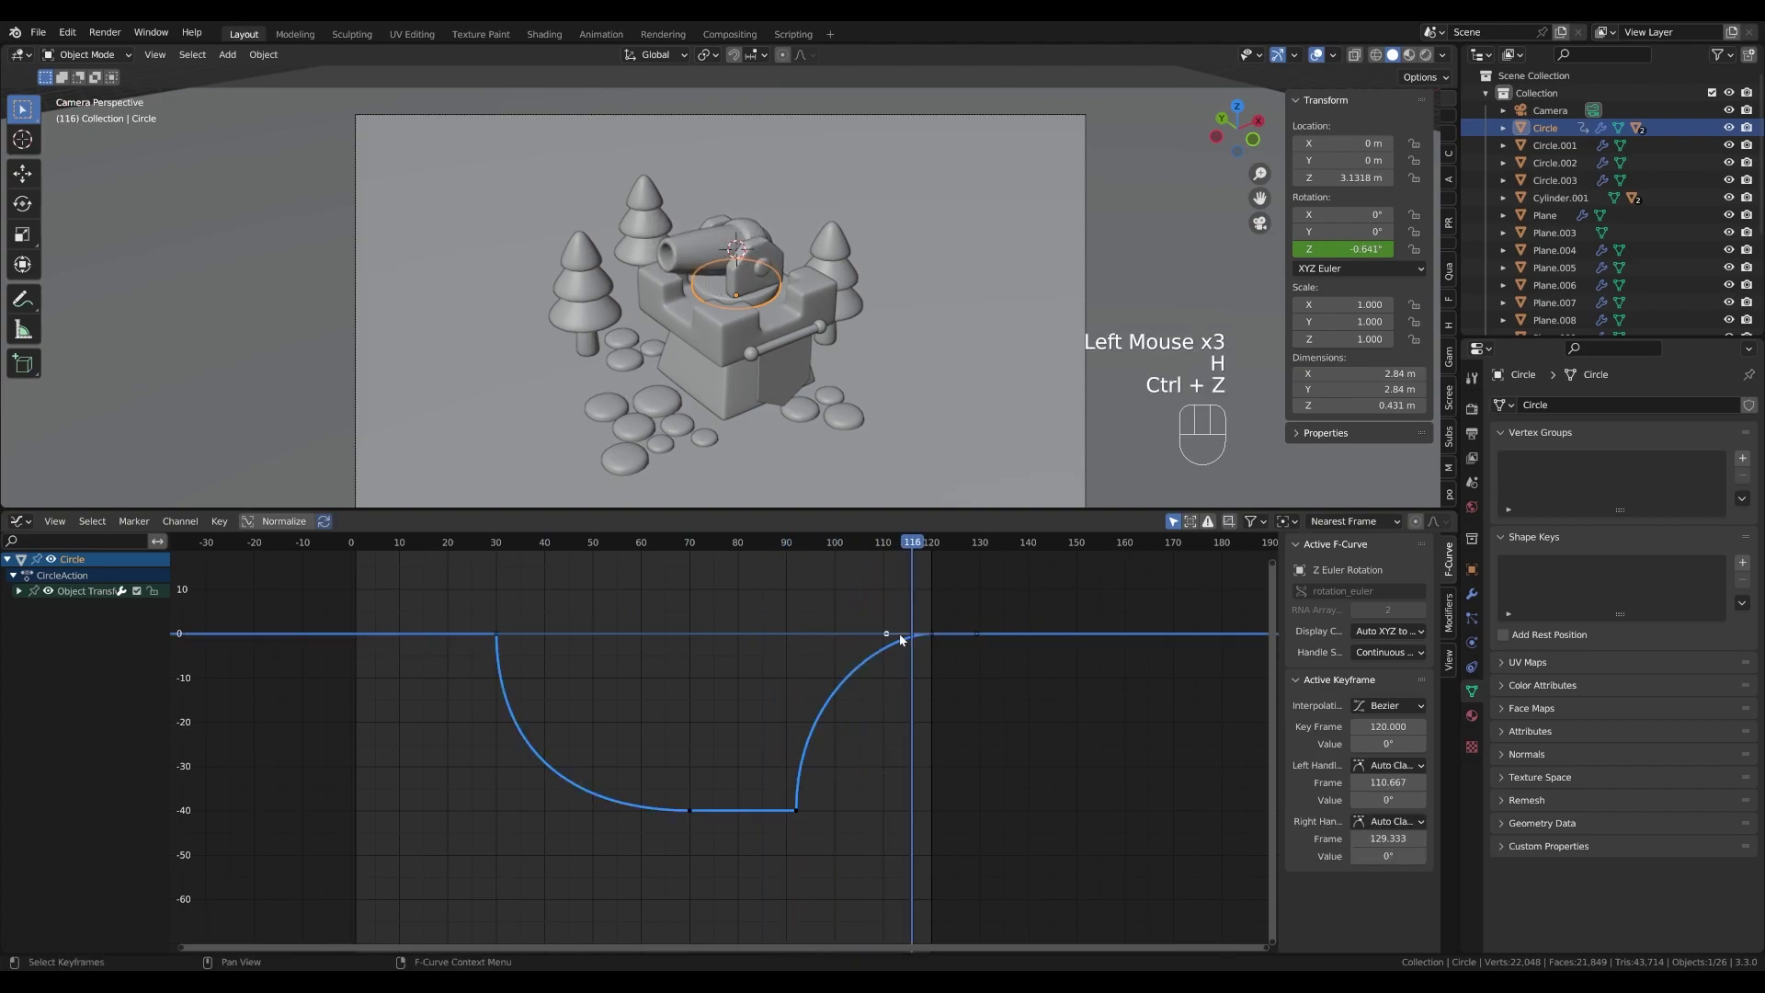
pyautogui.press('g')
pyautogui.press('x')
pyautogui.click(854, 633)
pyautogui.moveTo(581, 545); pyautogui.dragTo(391, 555)
pyautogui.press('space')
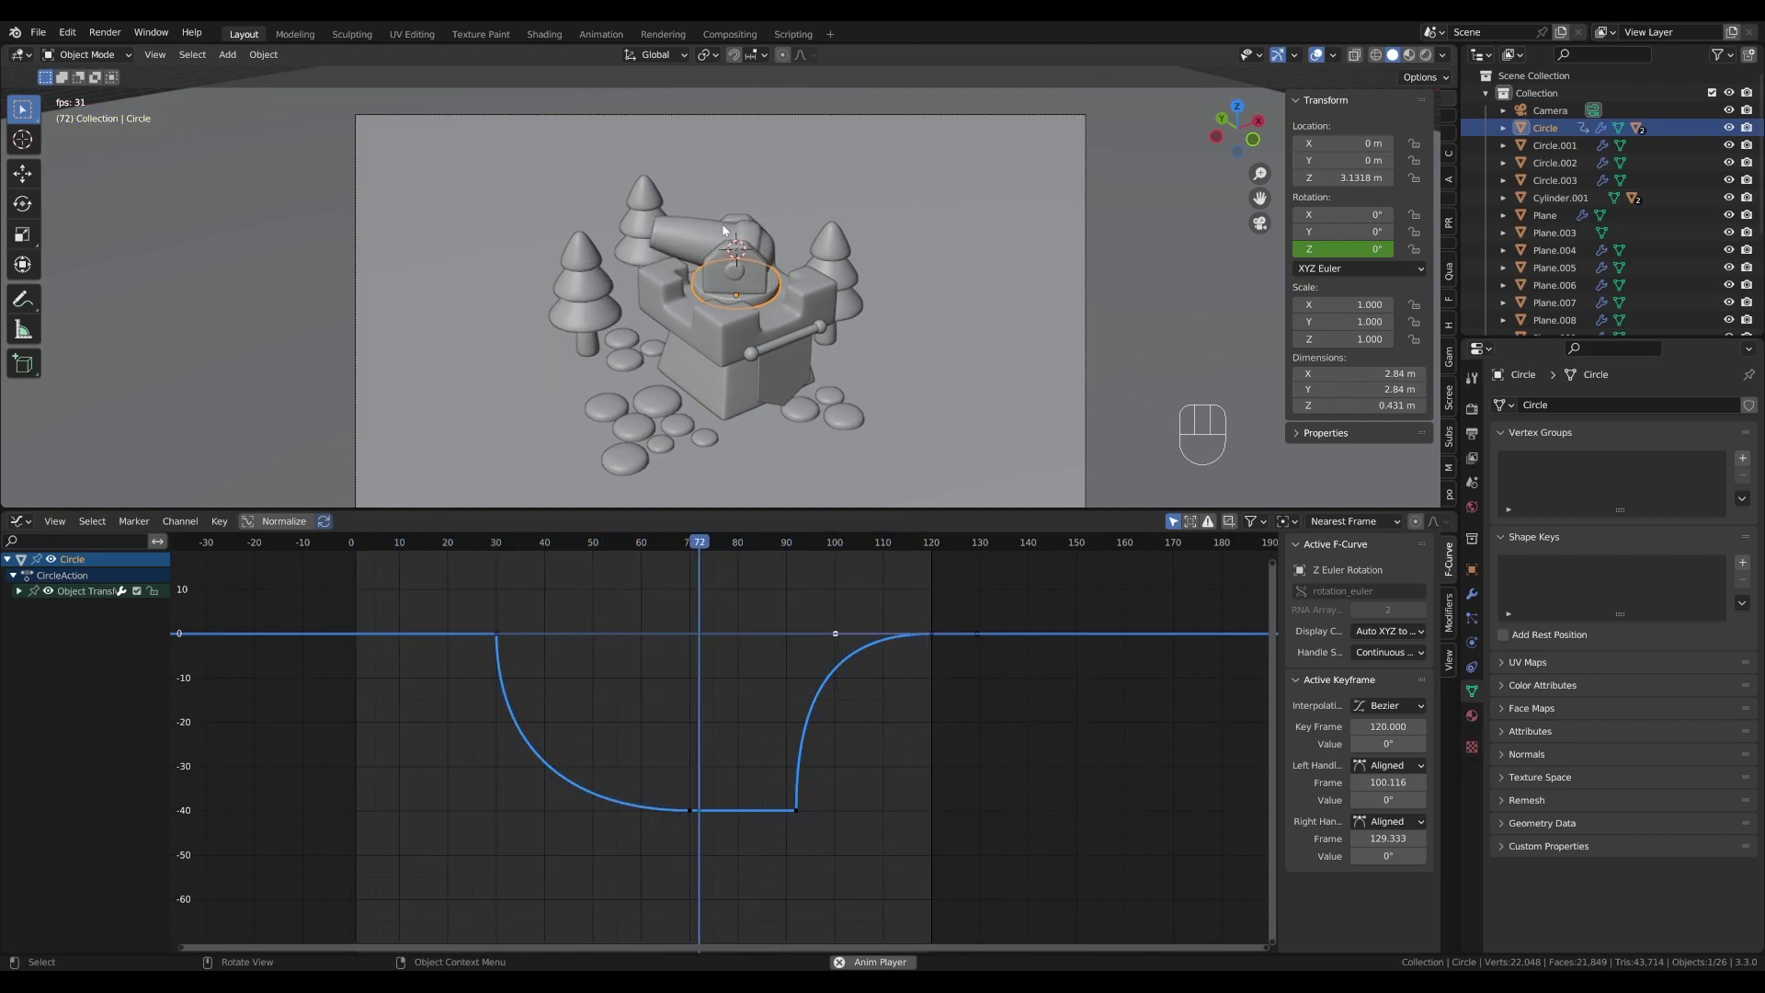
pyautogui.press('space')
pyautogui.scroll(3)
pyautogui.scroll(-3)
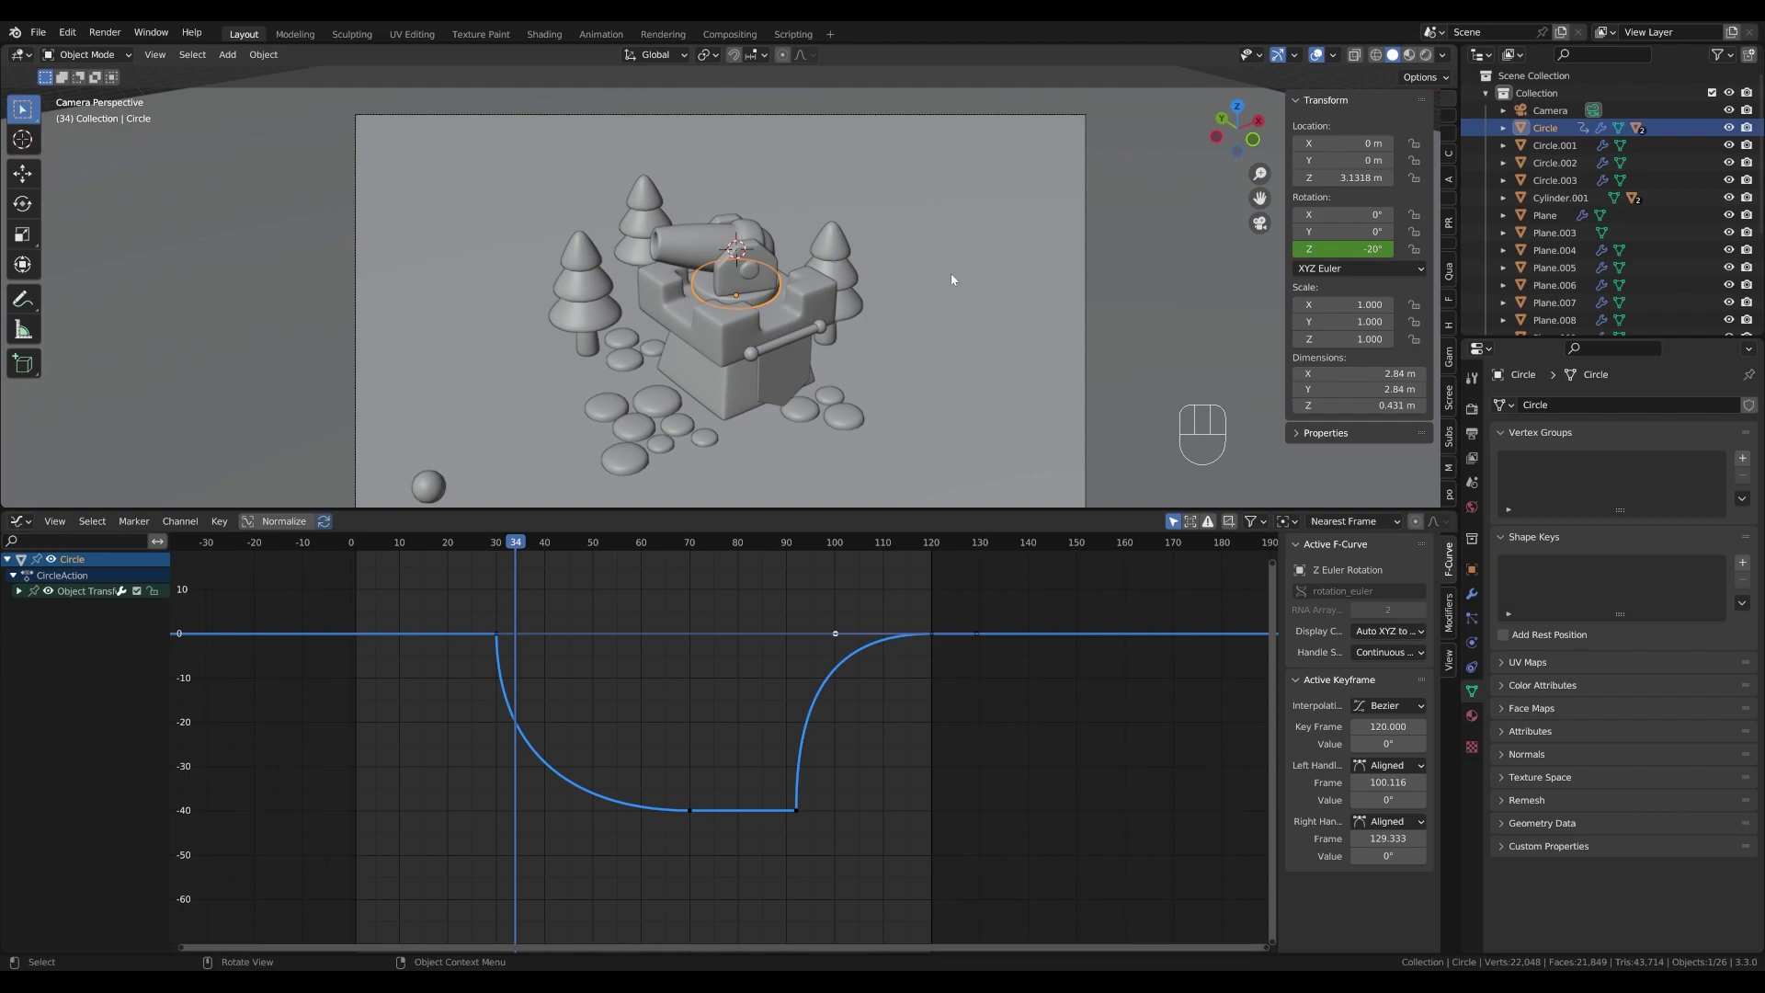
pyautogui.click(1306, 480)
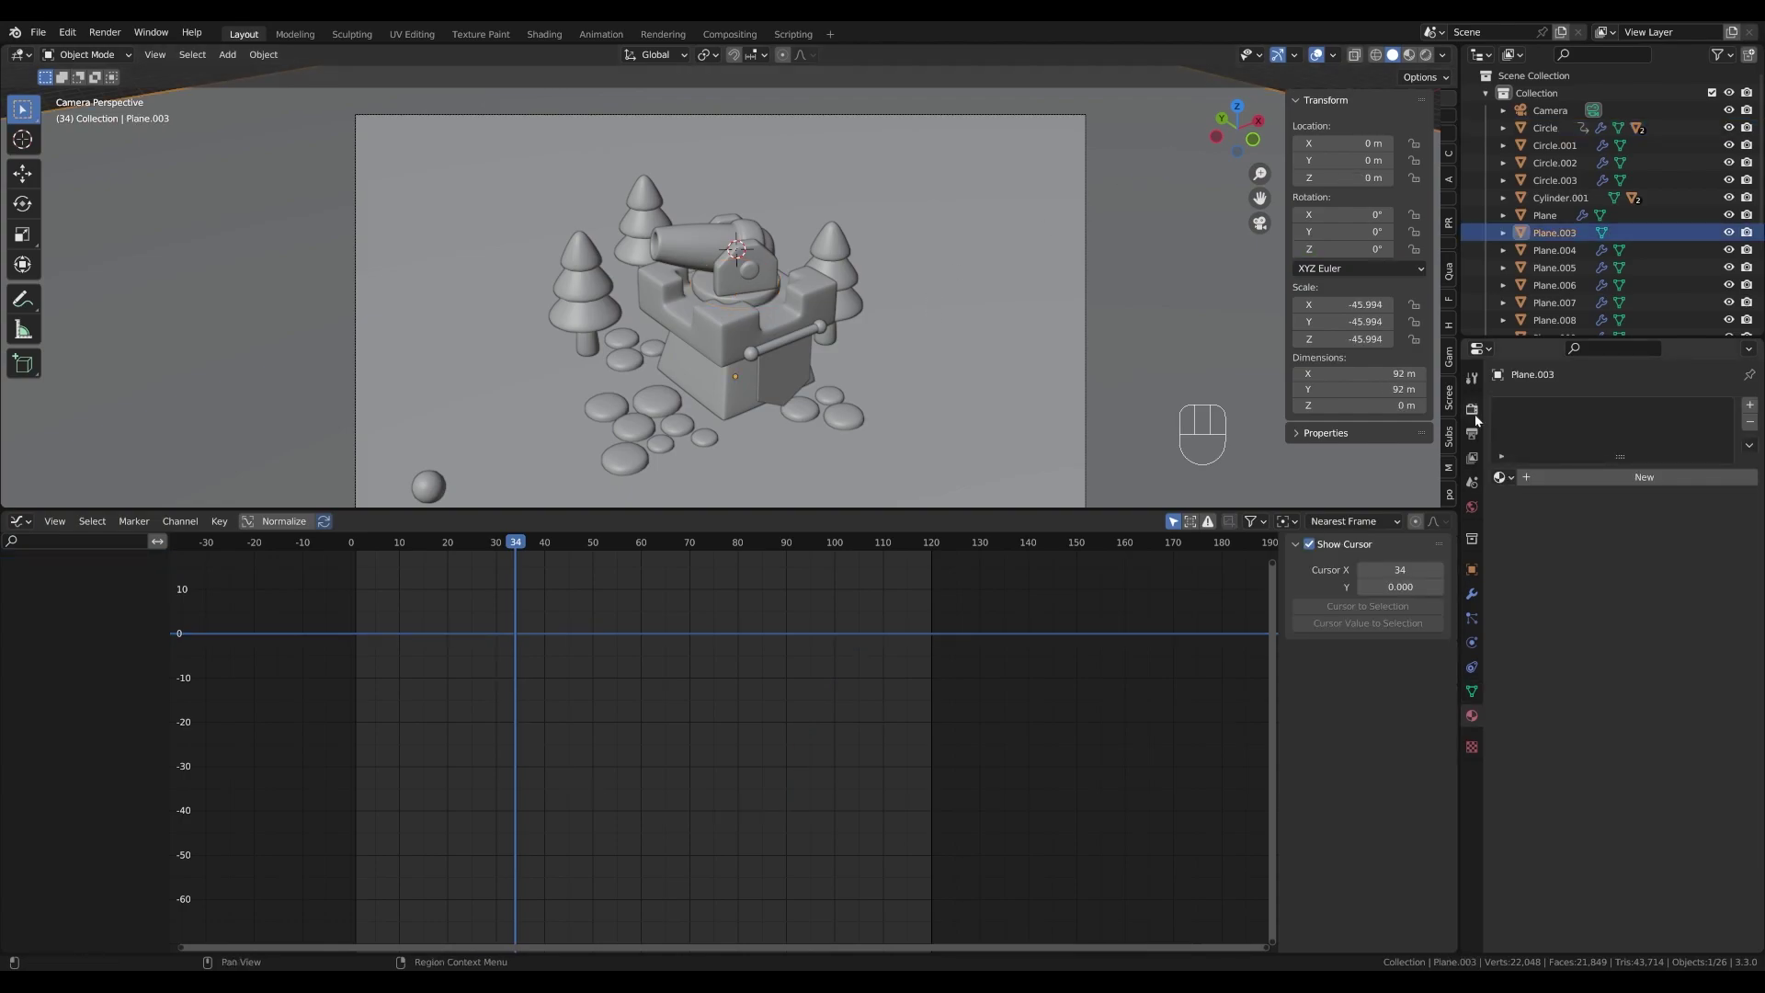
# - Switch the render engine to Cycles and adjust its sampling settings
pyautogui.click(1478, 415)
pyautogui.click(1516, 531)
pyautogui.click(1519, 621)
pyautogui.moveTo(1640, 412); pyautogui.dragTo(1645, 463)
pyautogui.moveTo(1624, 451); pyautogui.dragTo(1608, 502)
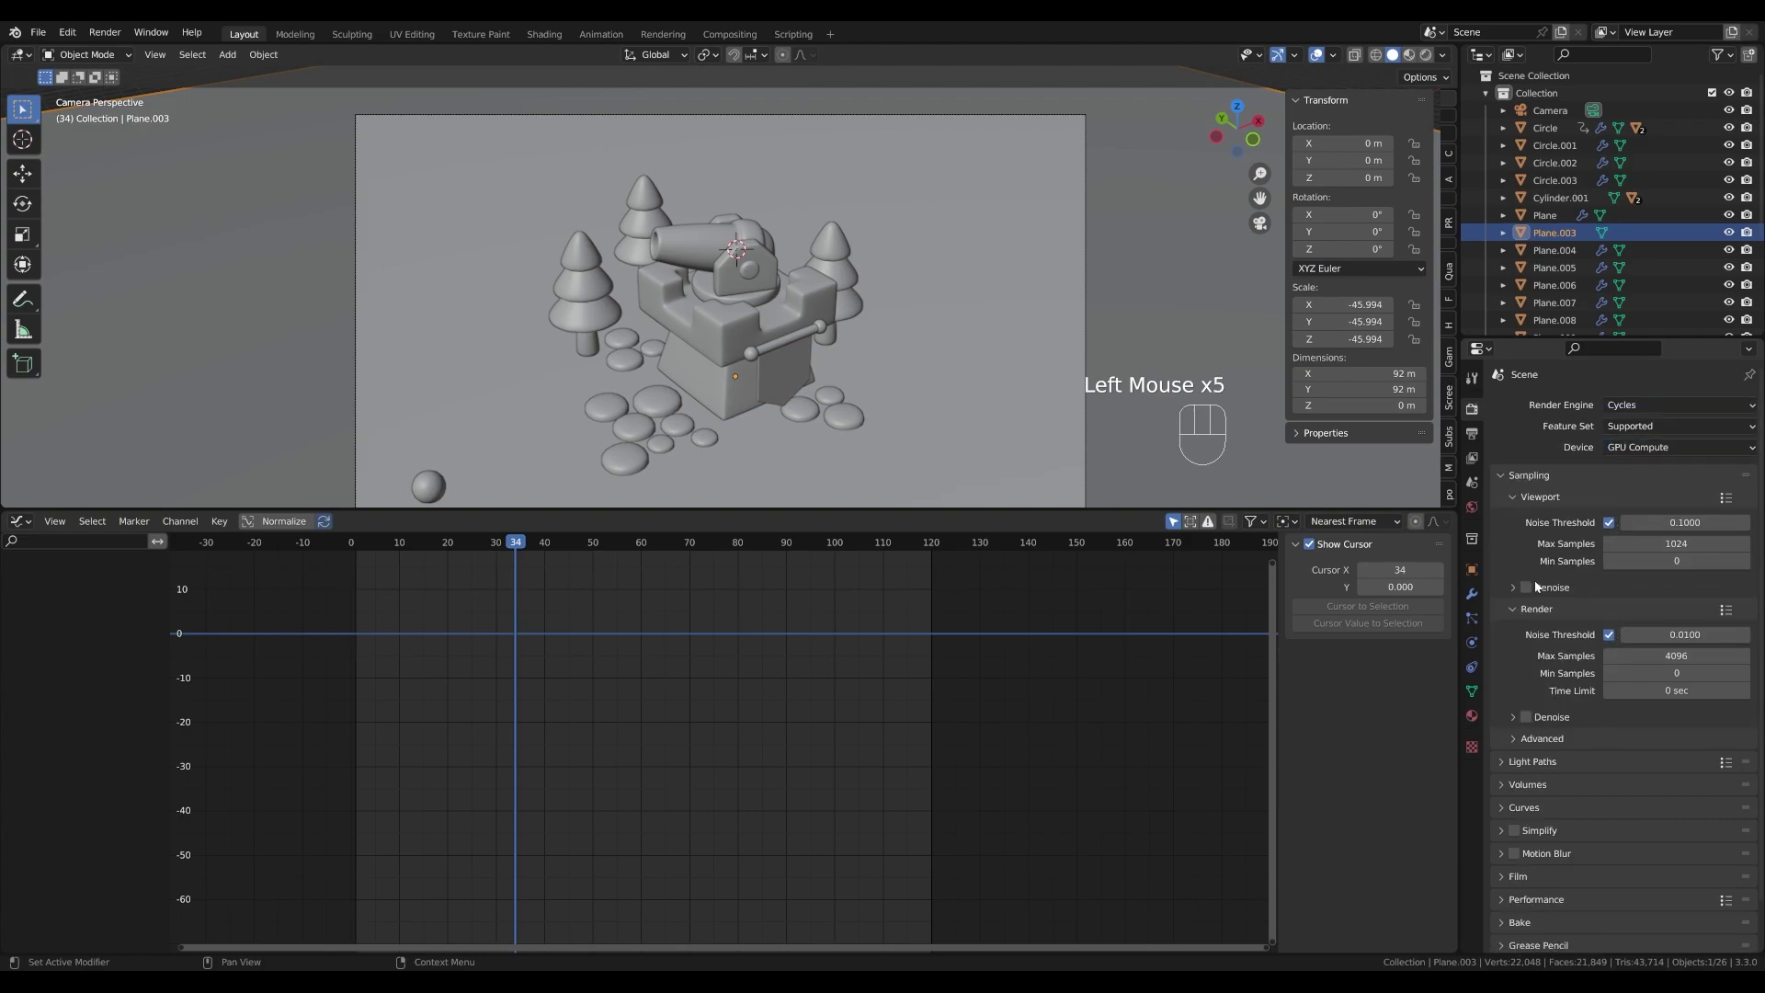
pyautogui.click(1536, 590)
pyautogui.click(1532, 717)
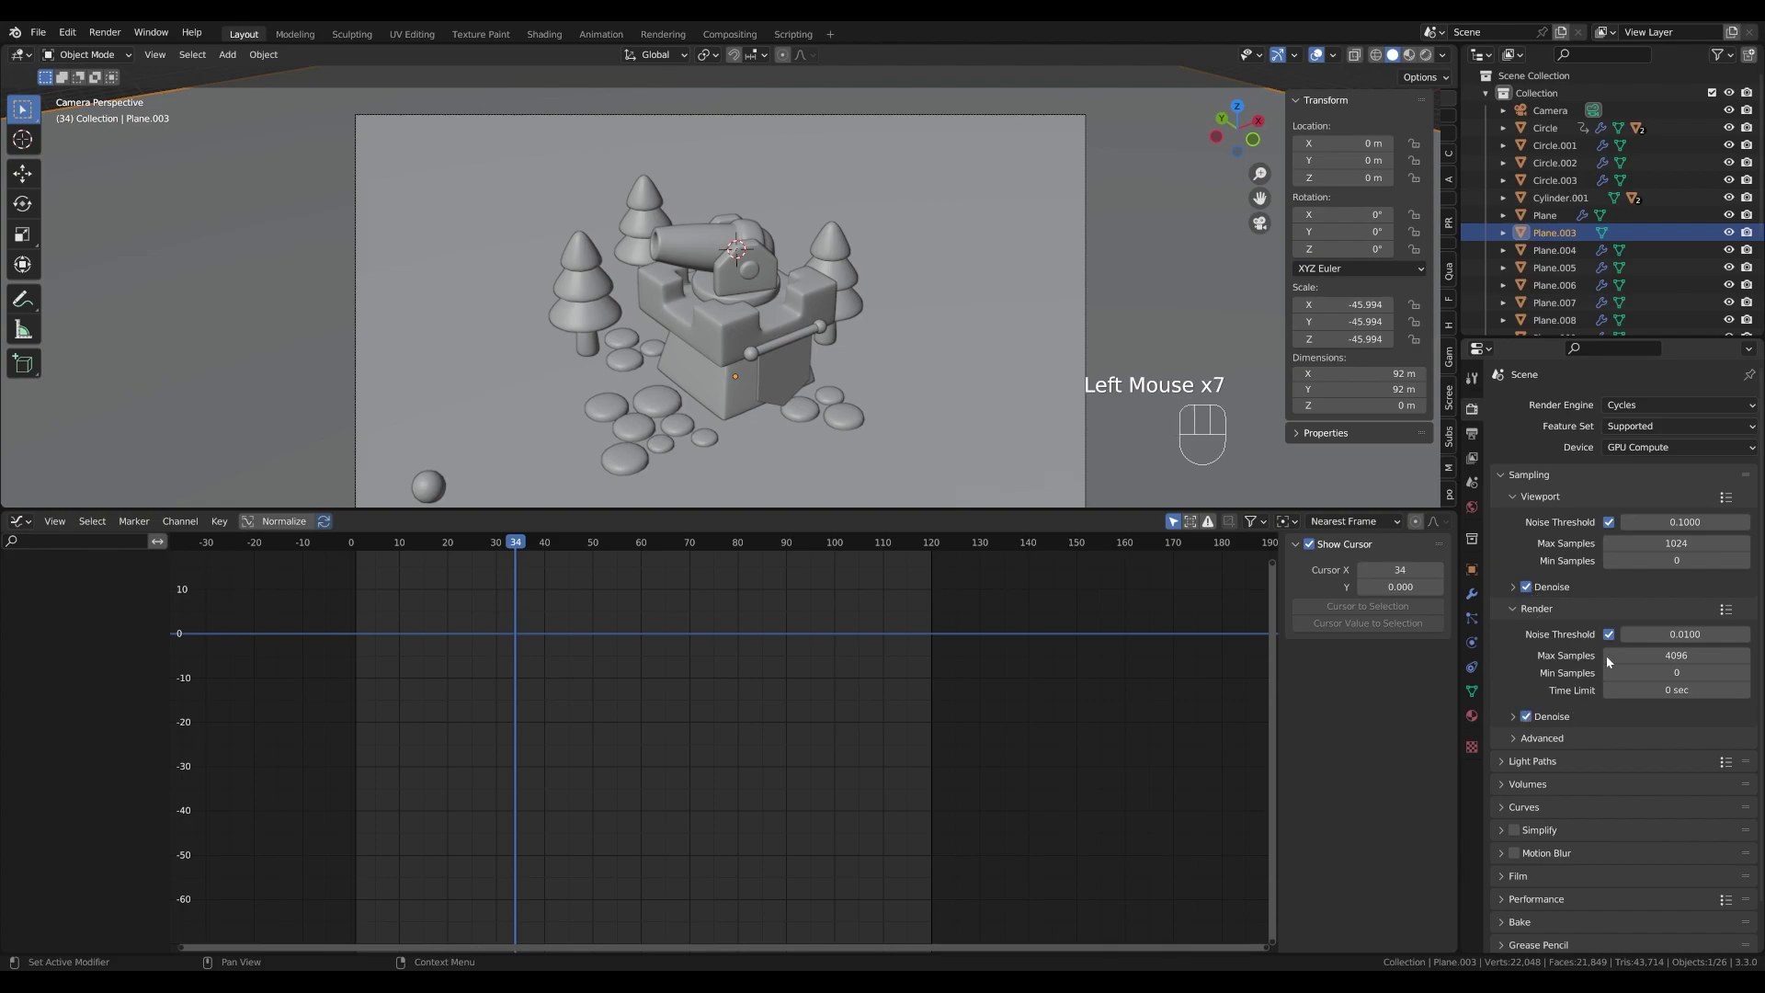
pyautogui.scroll(3)
pyautogui.click(1476, 723)
# - Give the ground plane a new material with a green base colour
pyautogui.click(1012, 337)
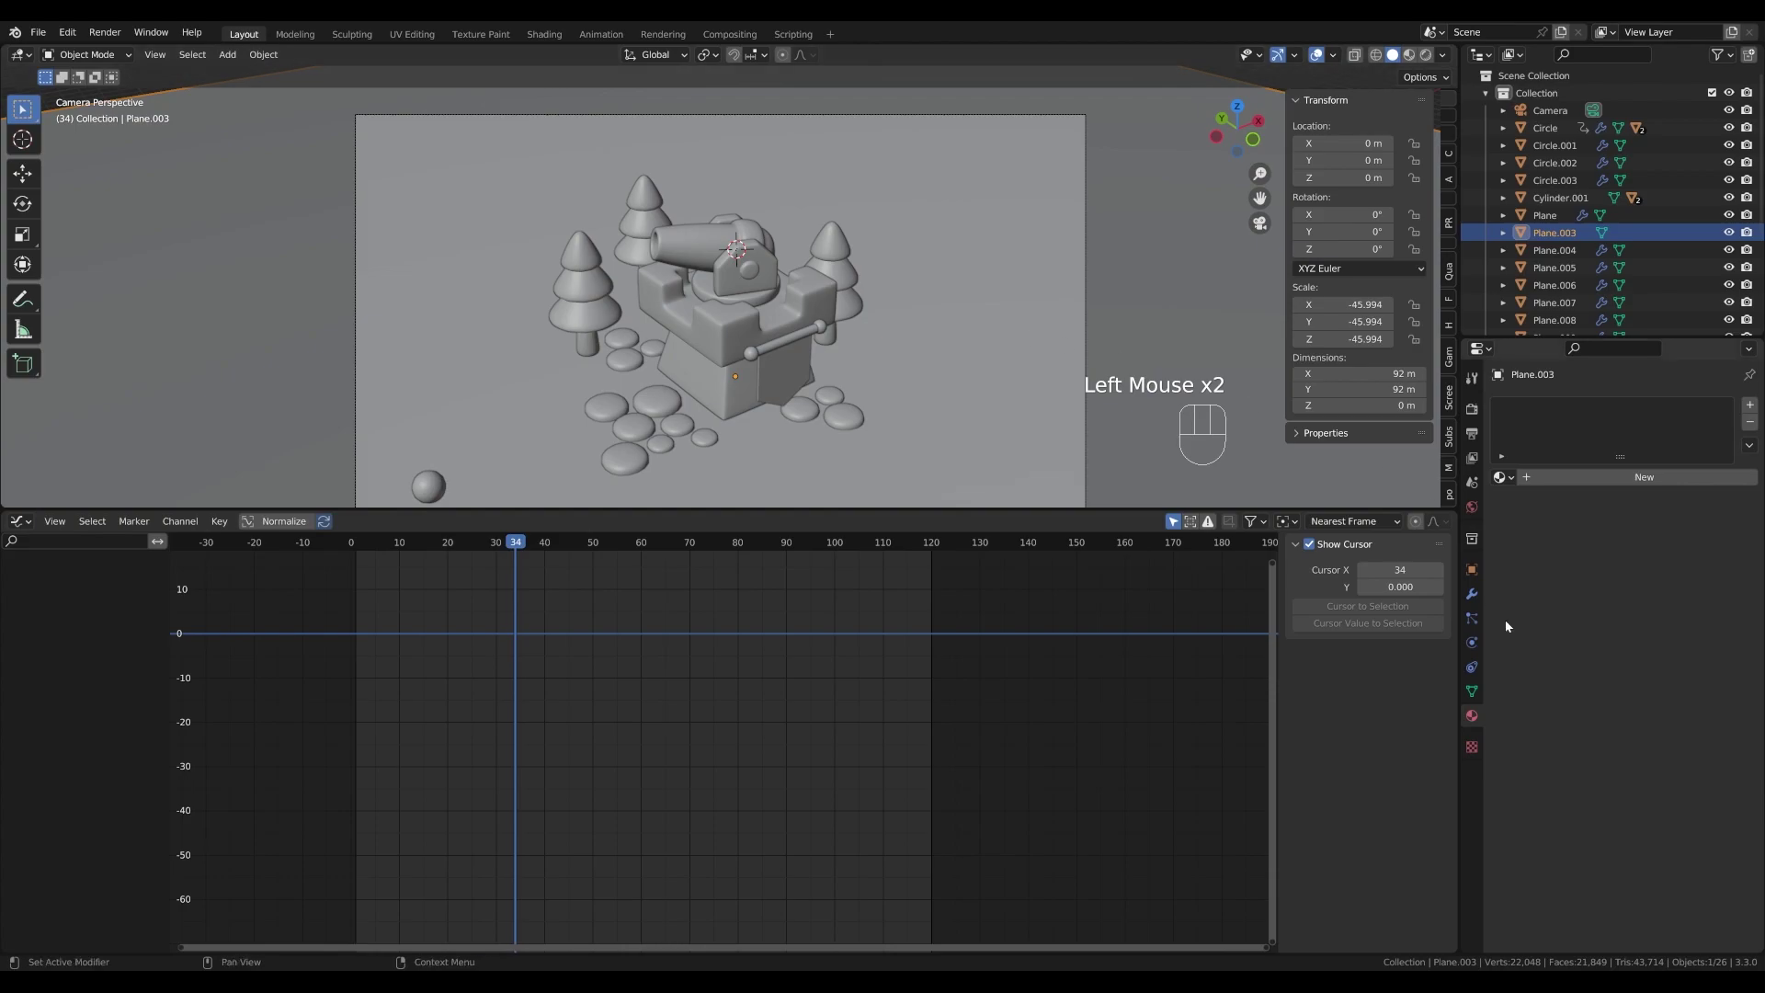
pyautogui.click(1555, 478)
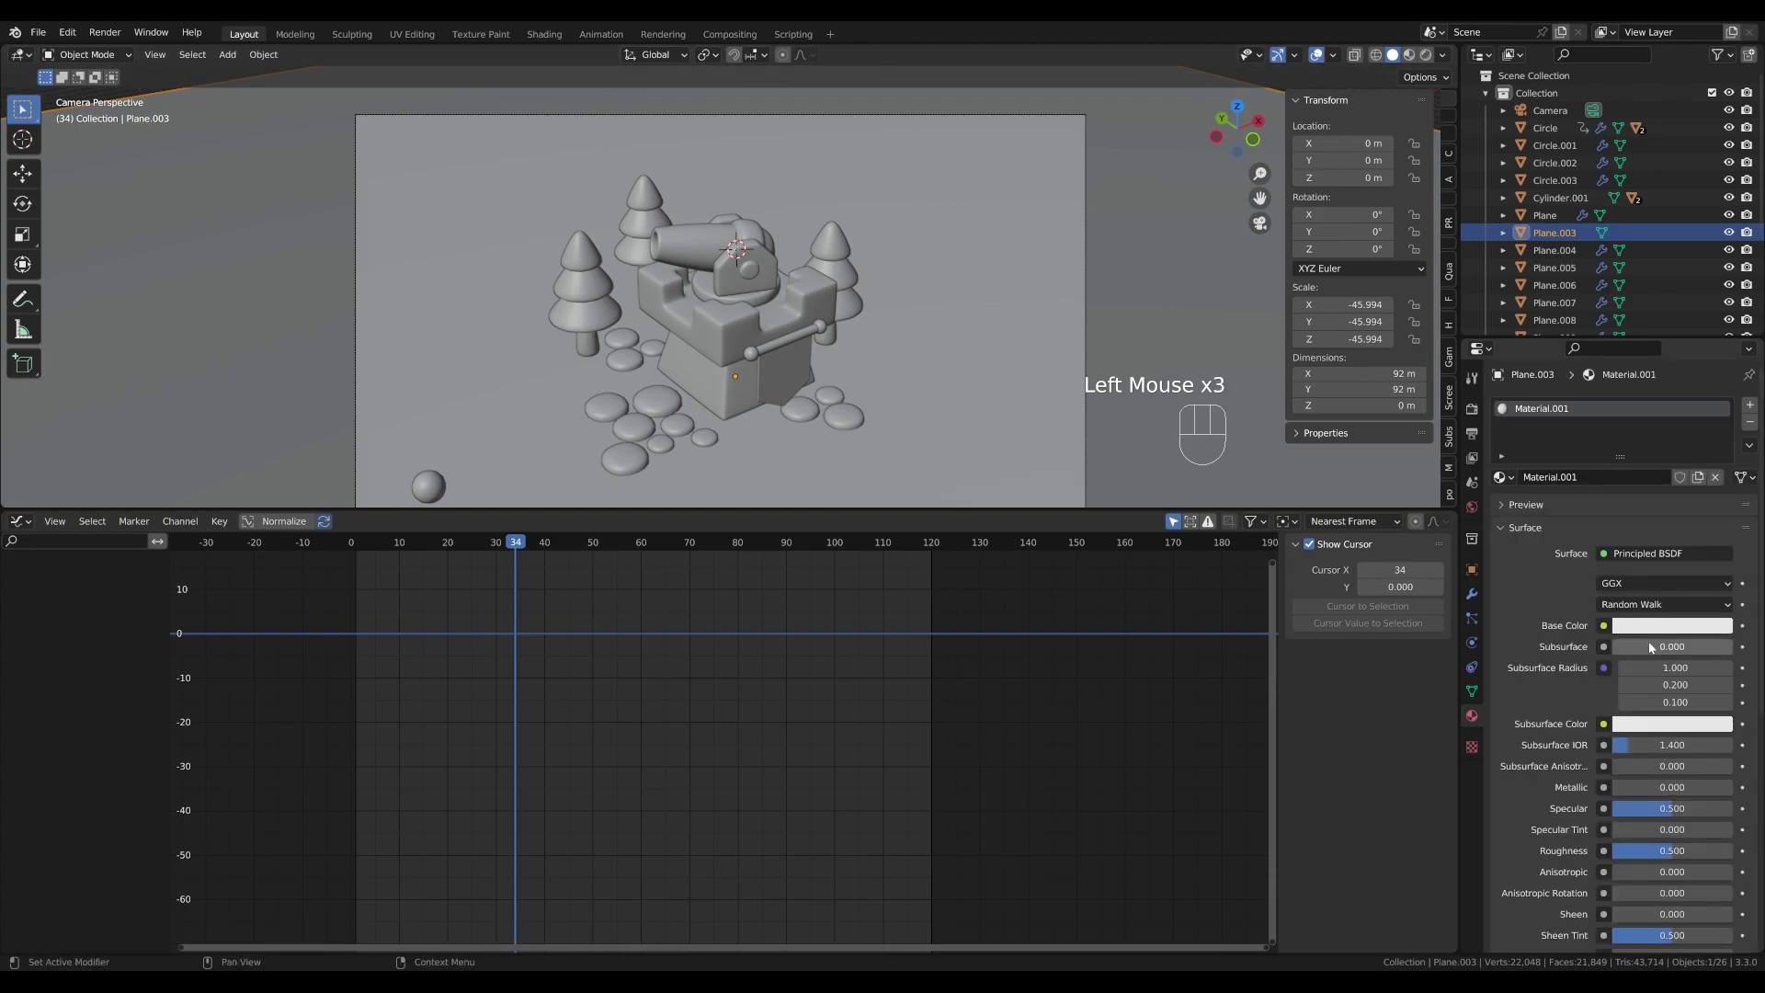
pyautogui.click(1662, 632)
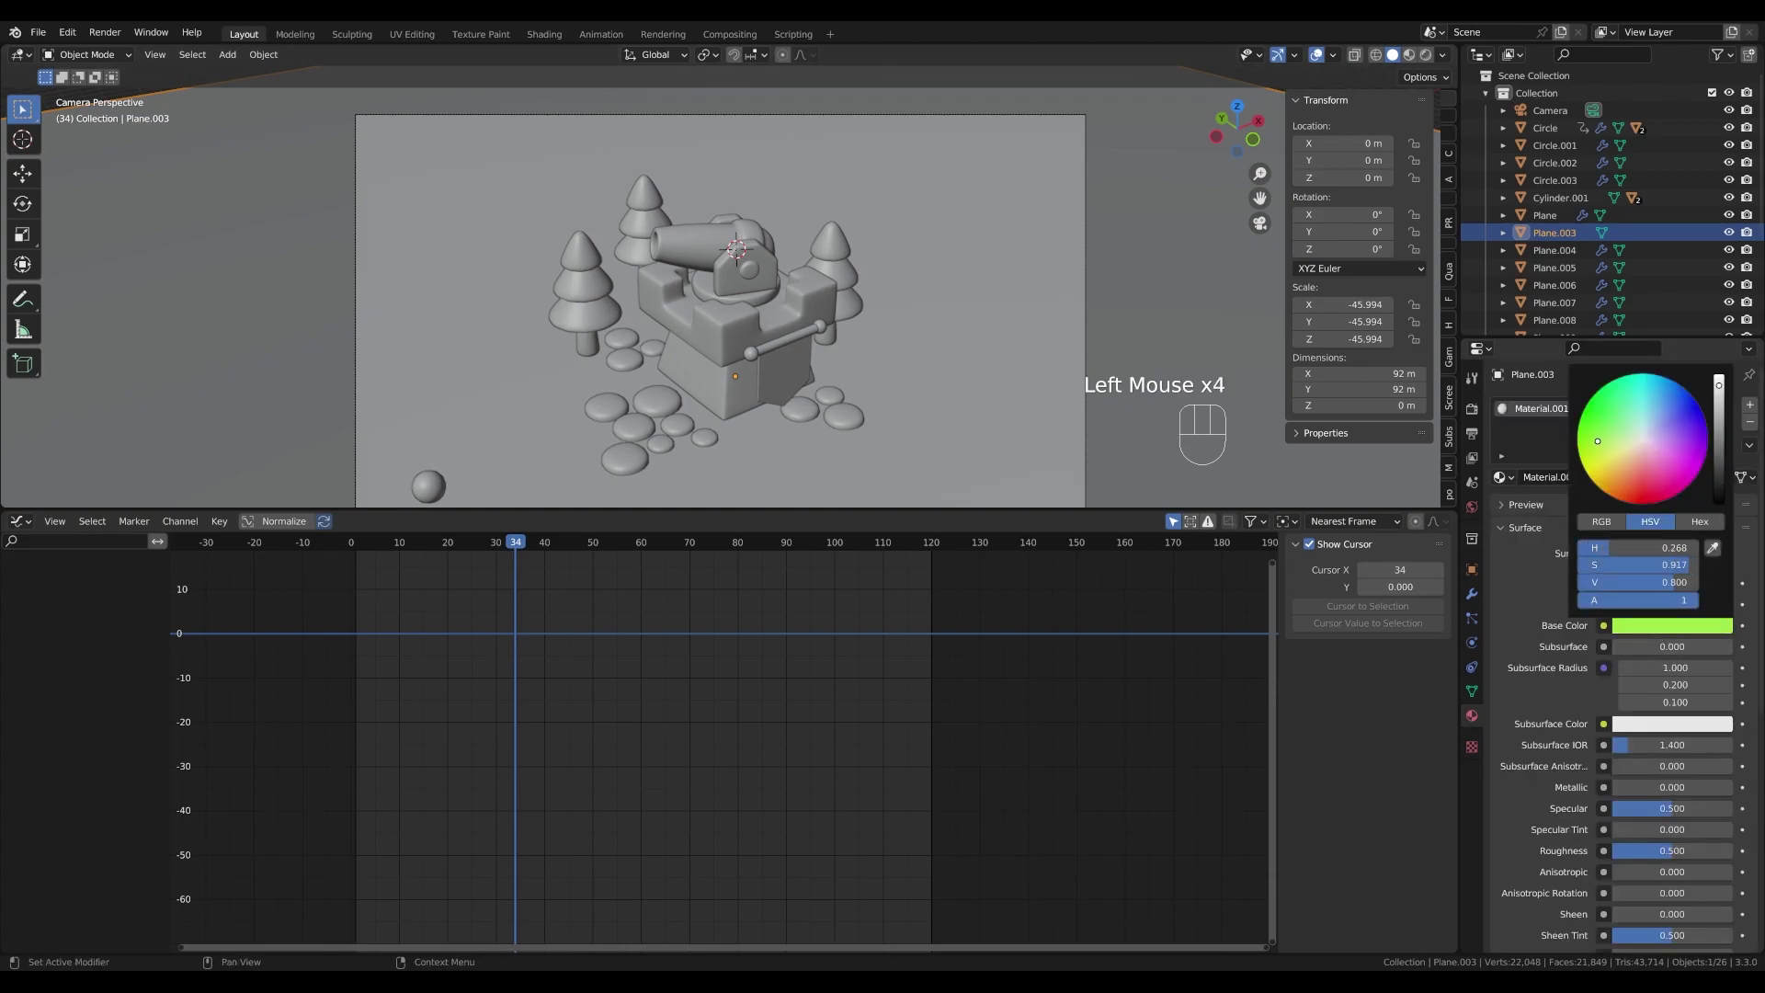
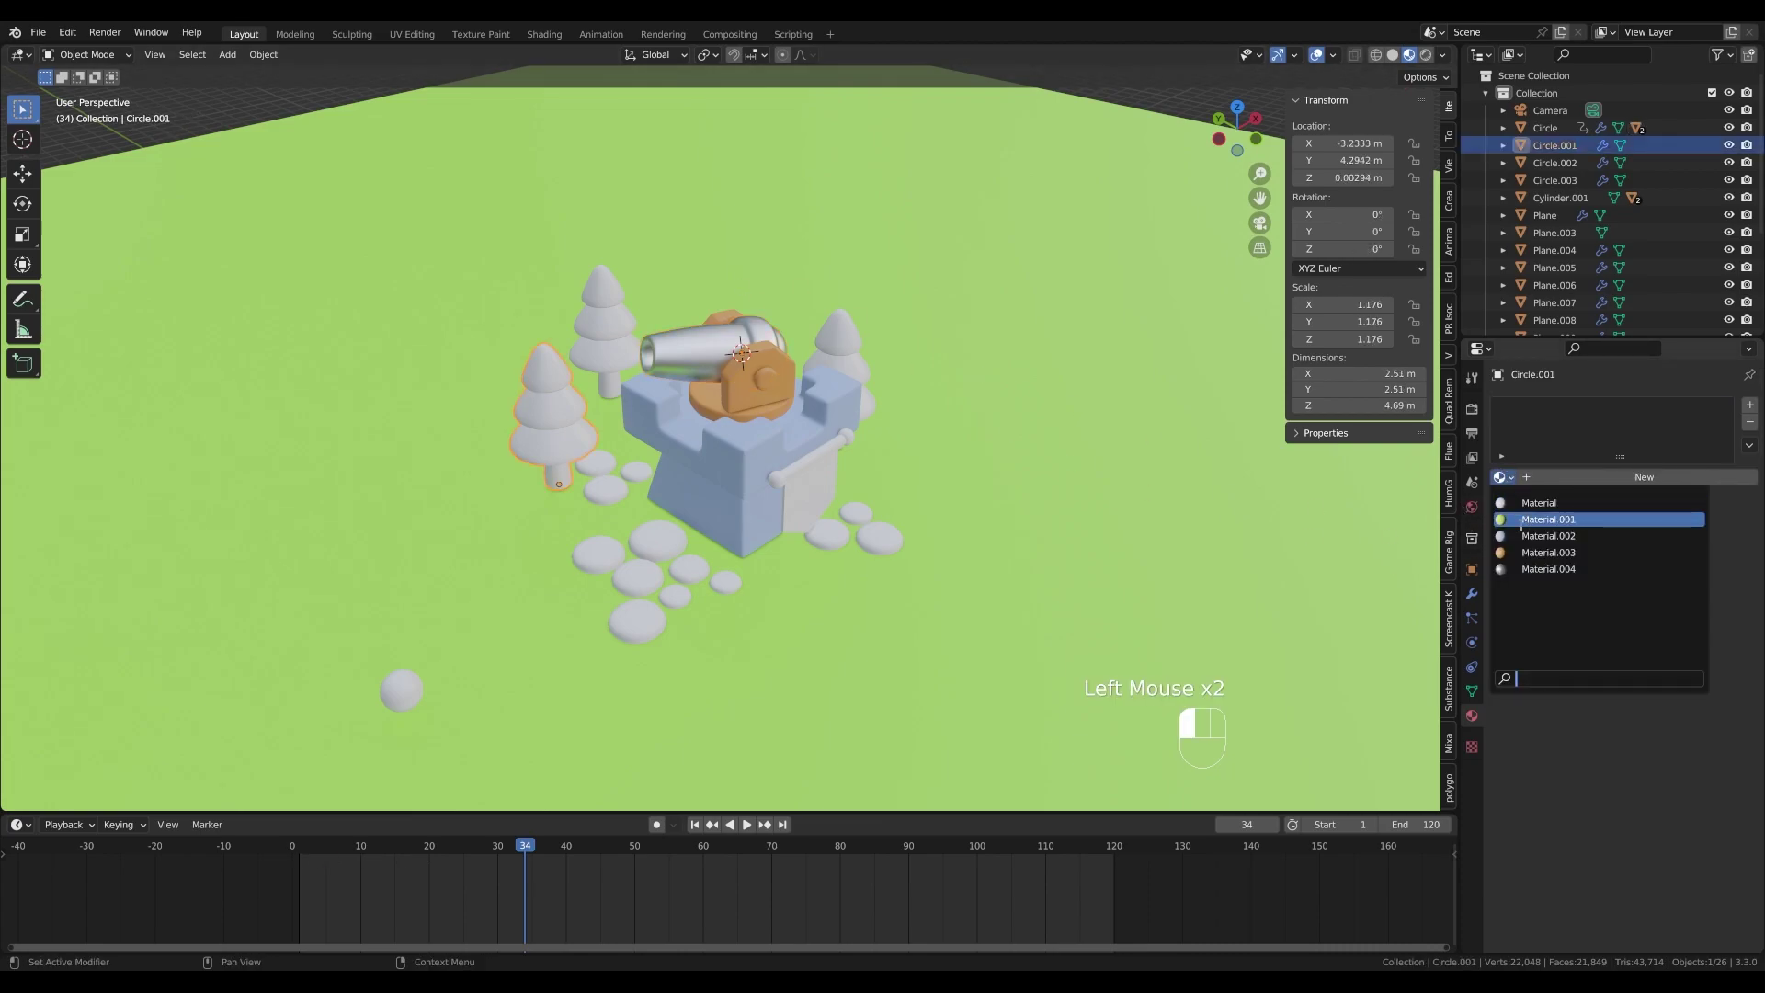
# - In Edit Mode select the tree trunk geometry and assign the orange-brown material to it
pyautogui.press('Tab')
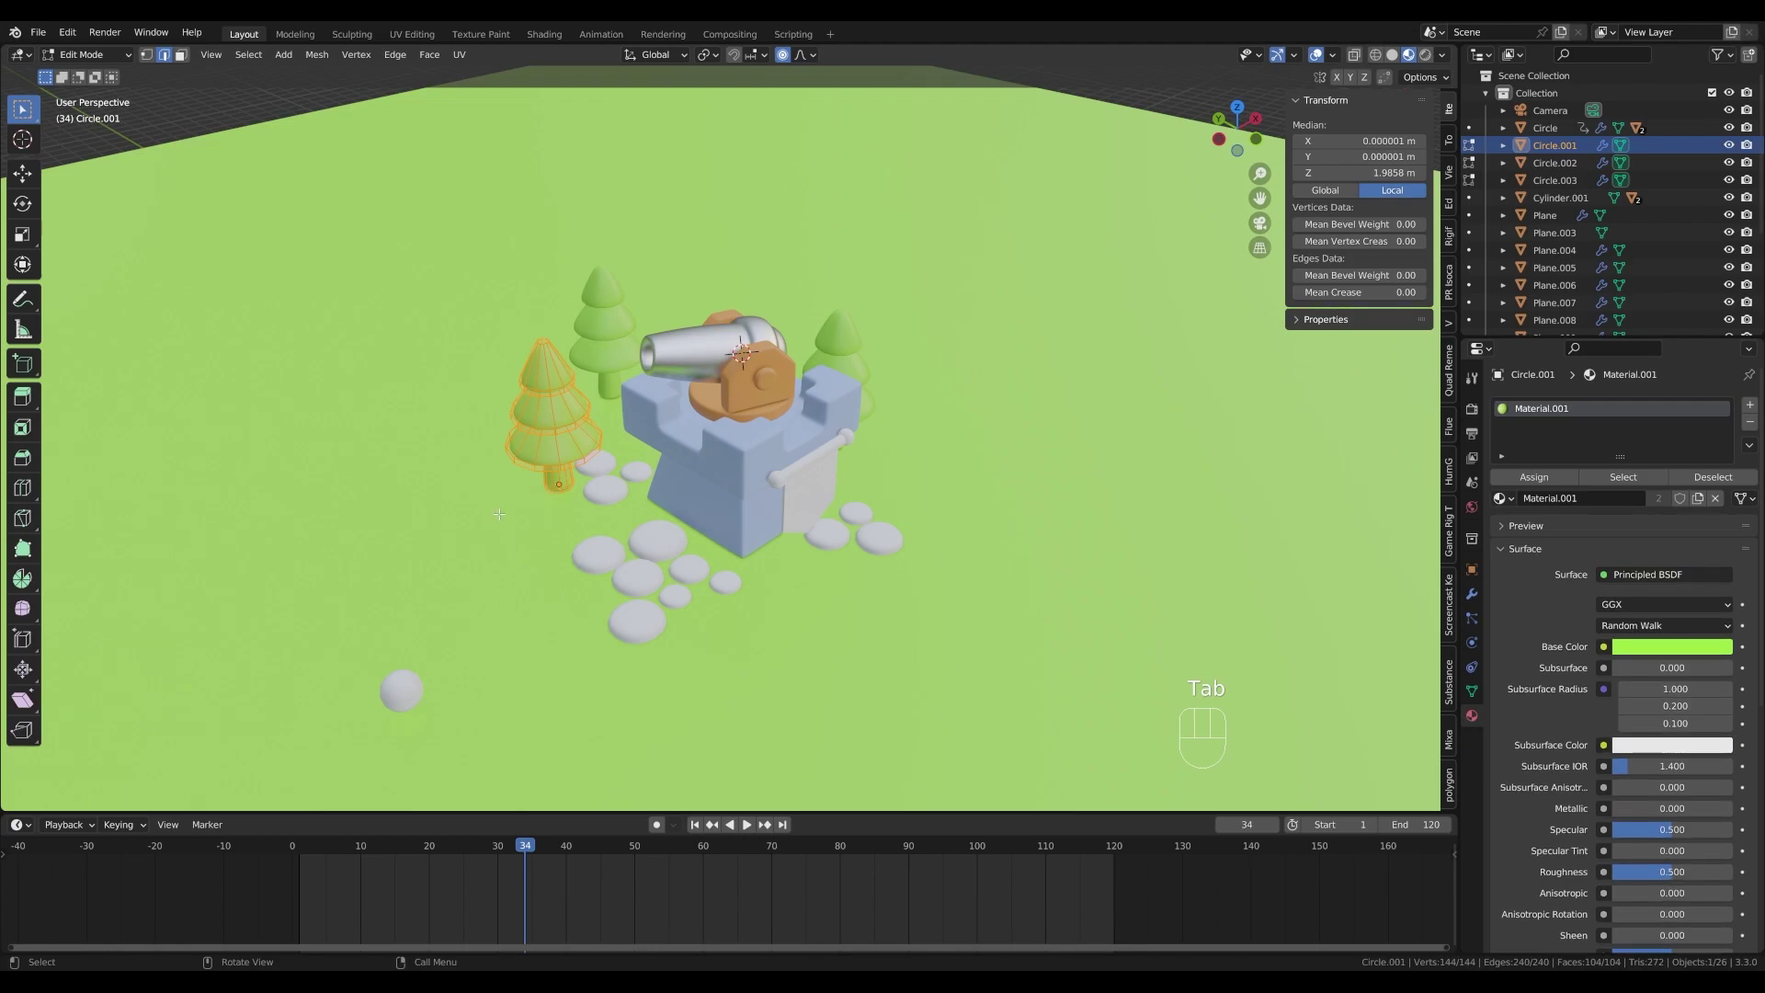
pyautogui.press('a')
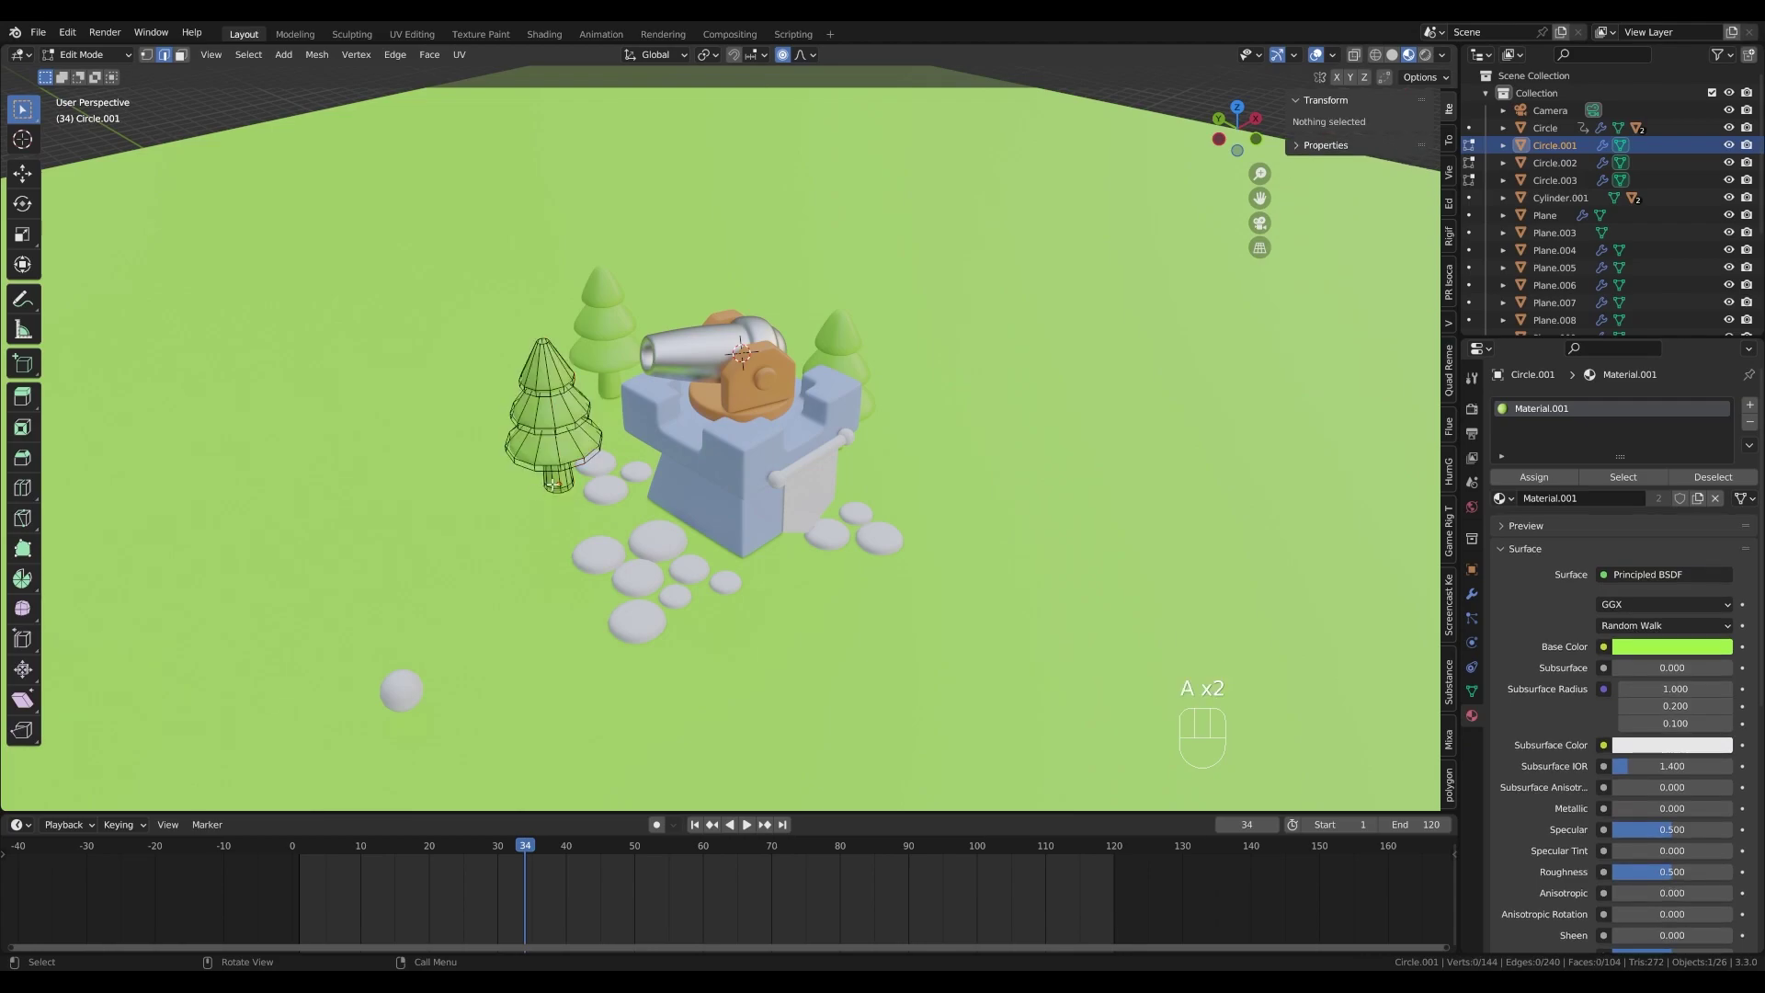
pyautogui.press('l')
pyautogui.click(1750, 408)
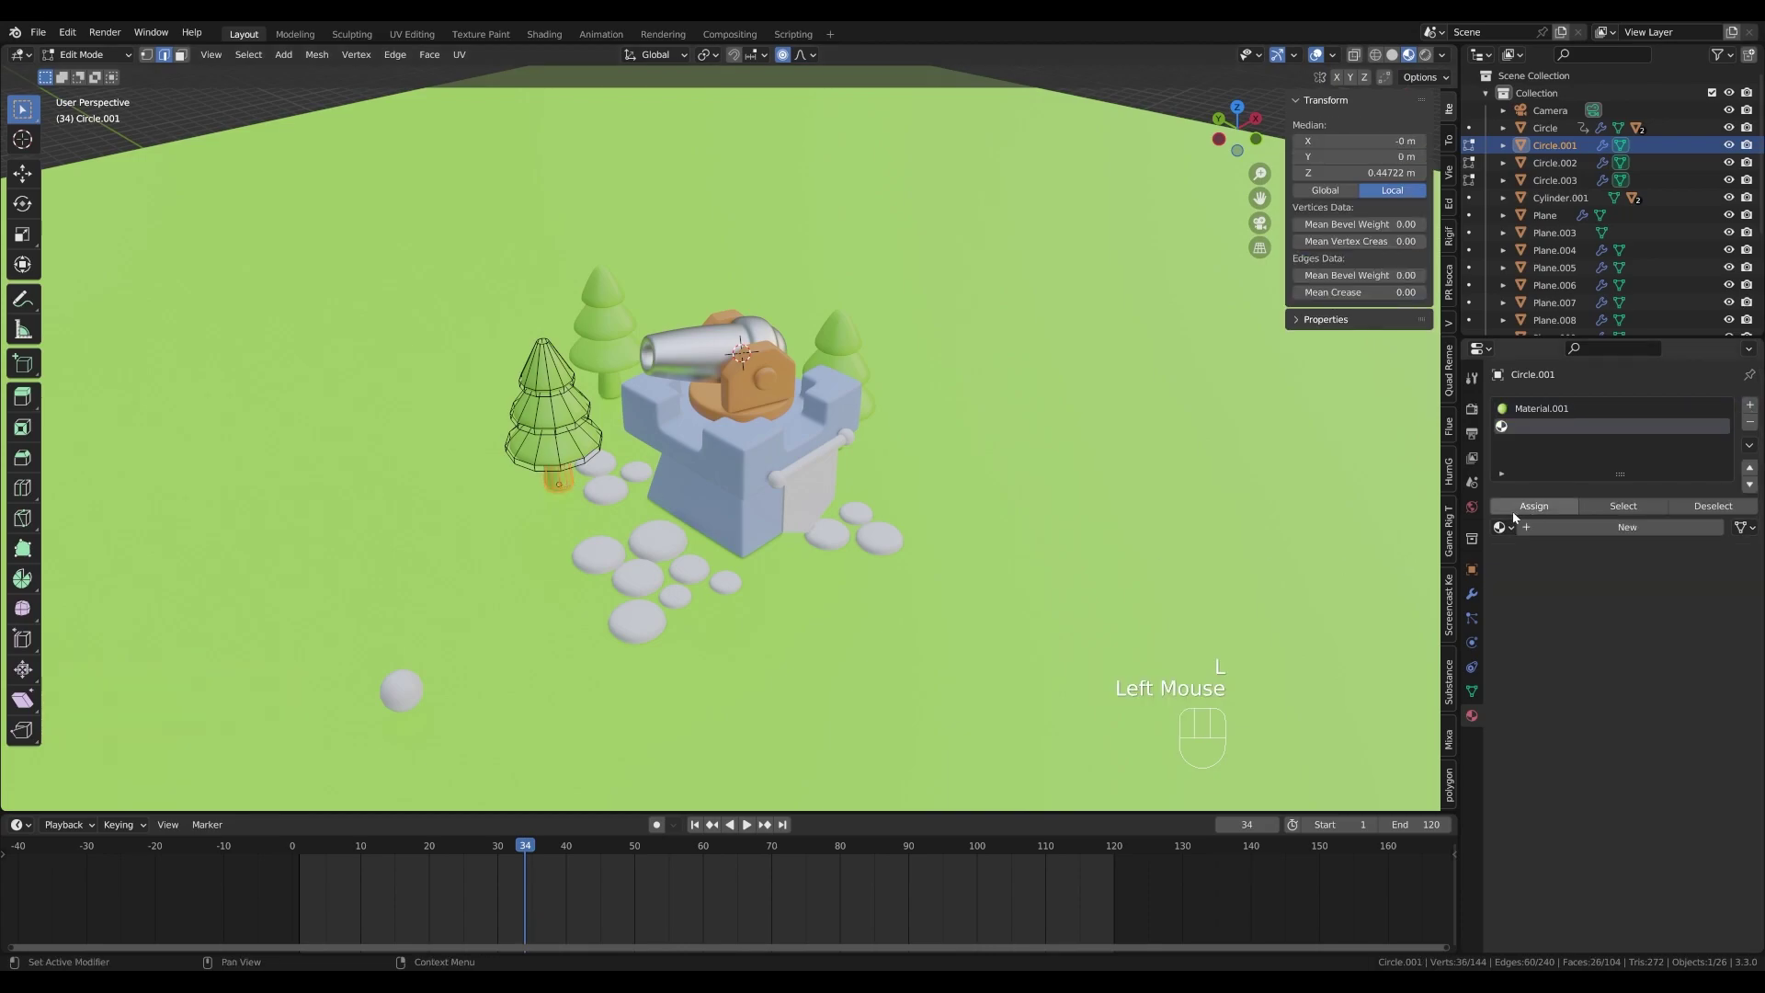
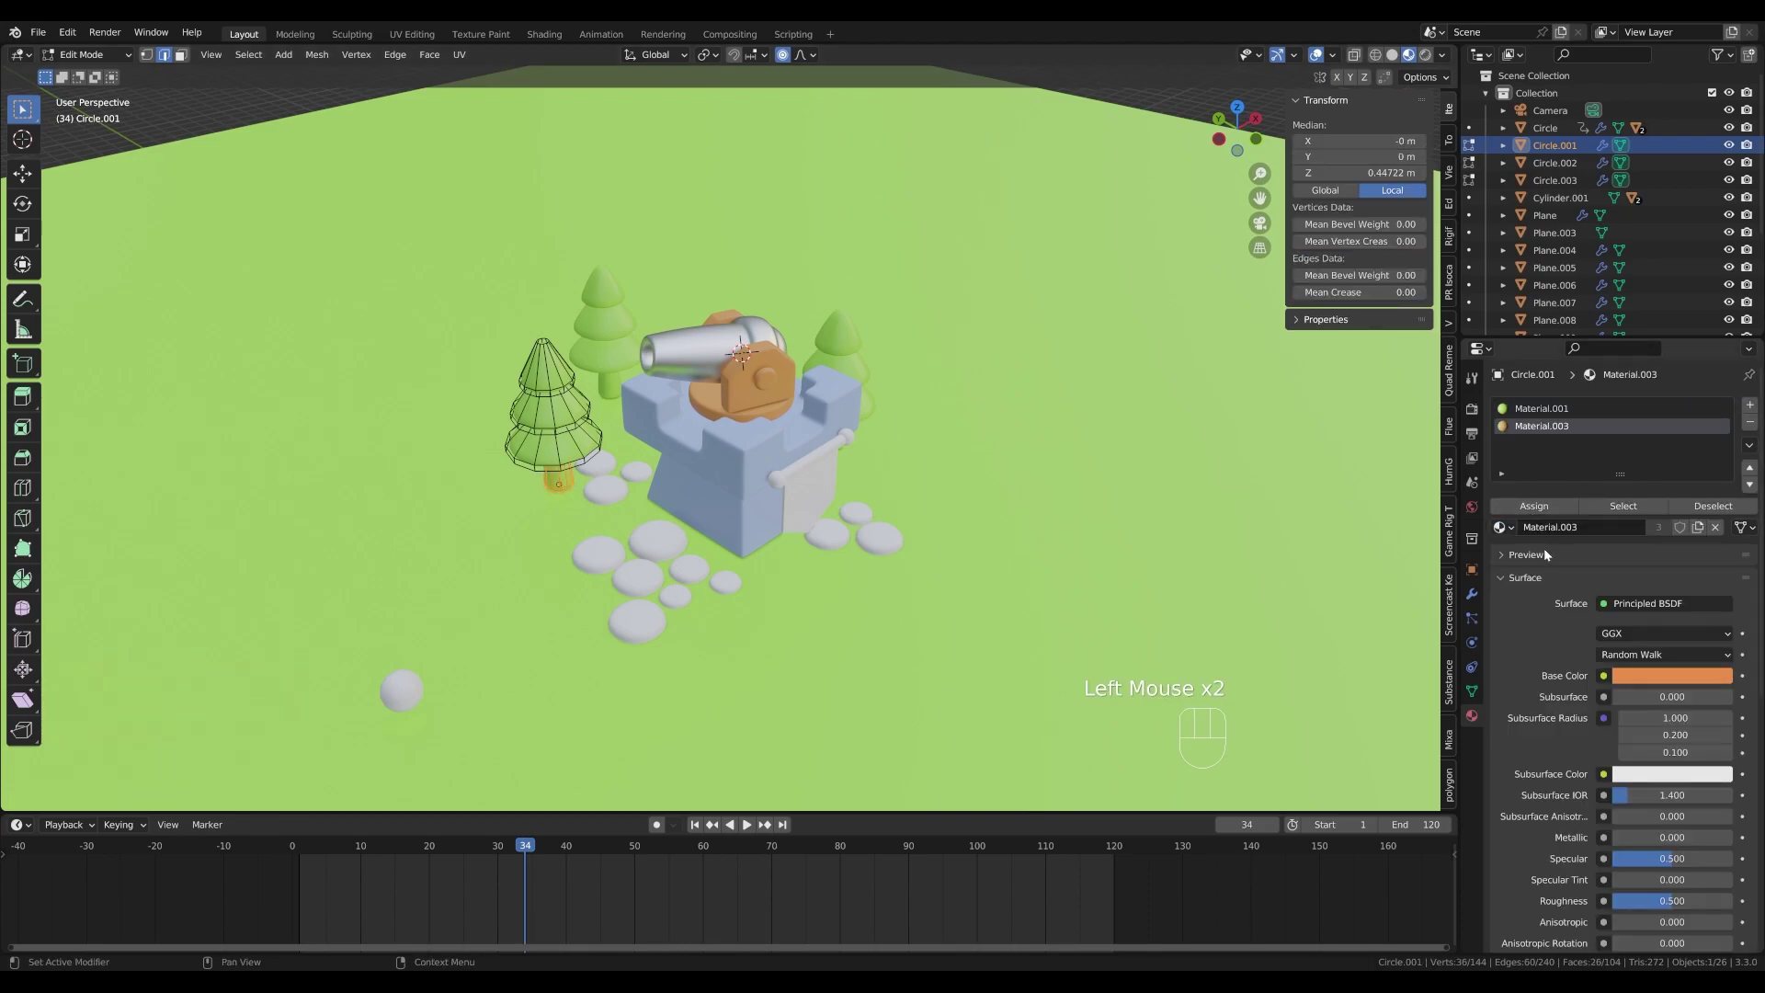
pyautogui.click(1541, 510)
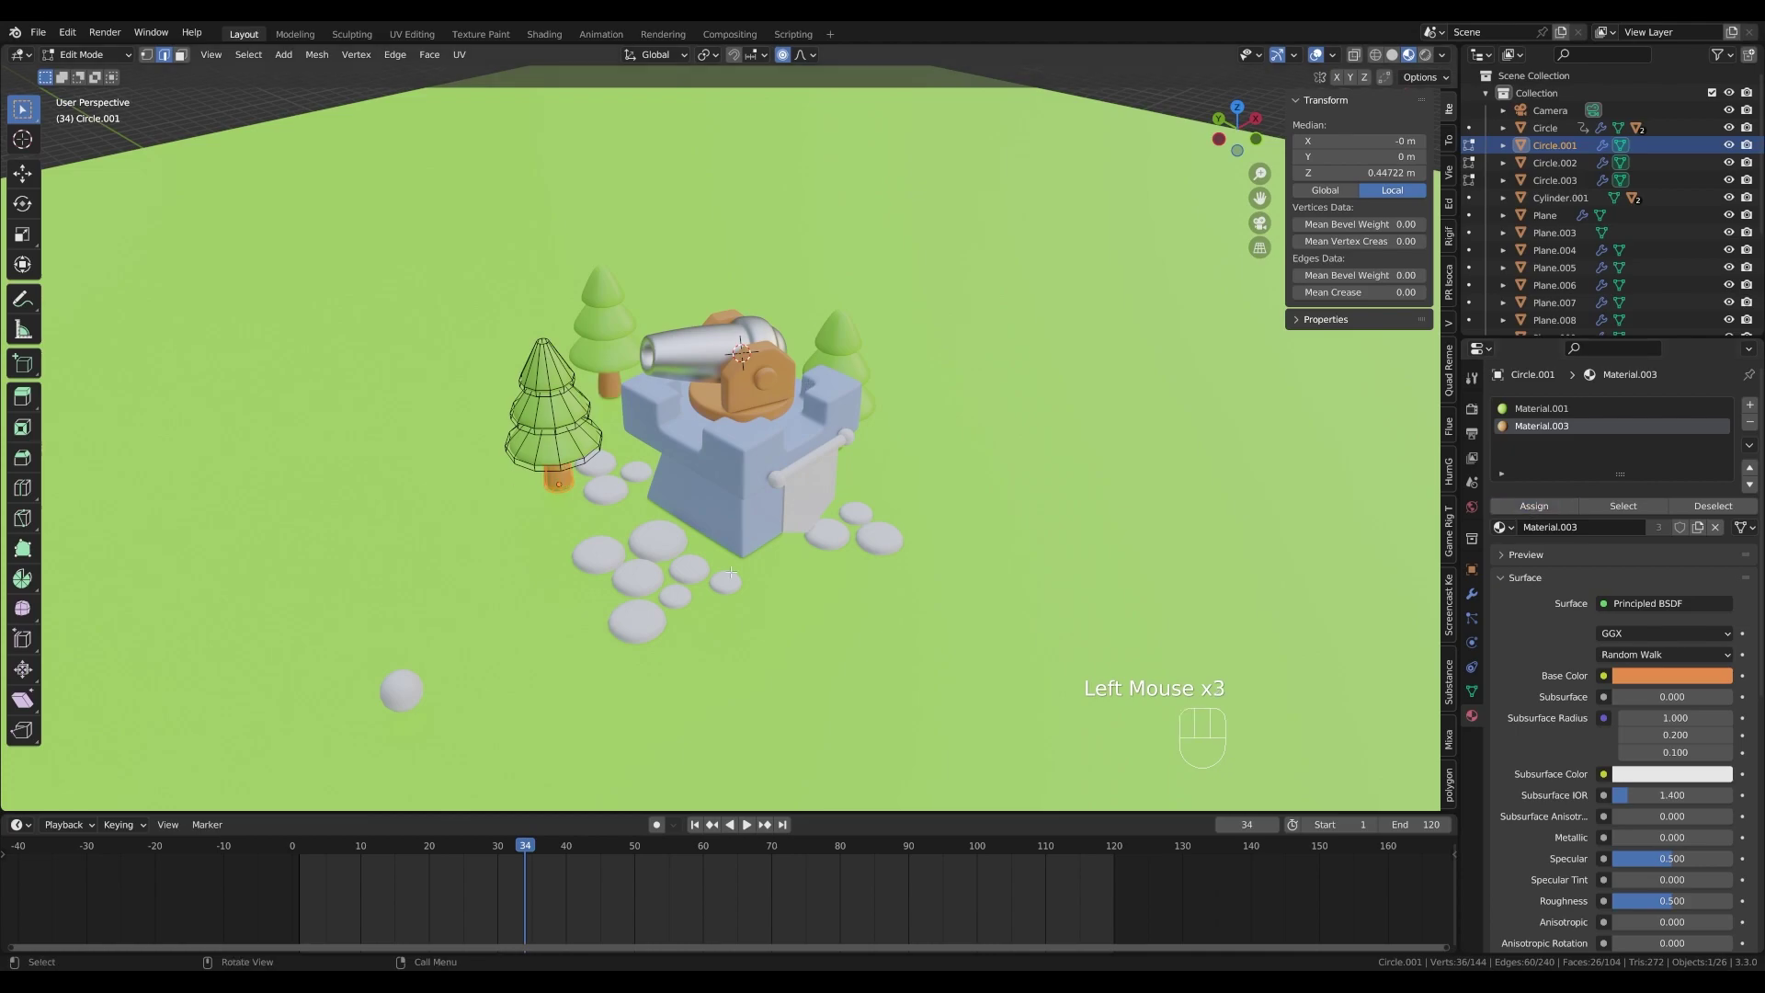
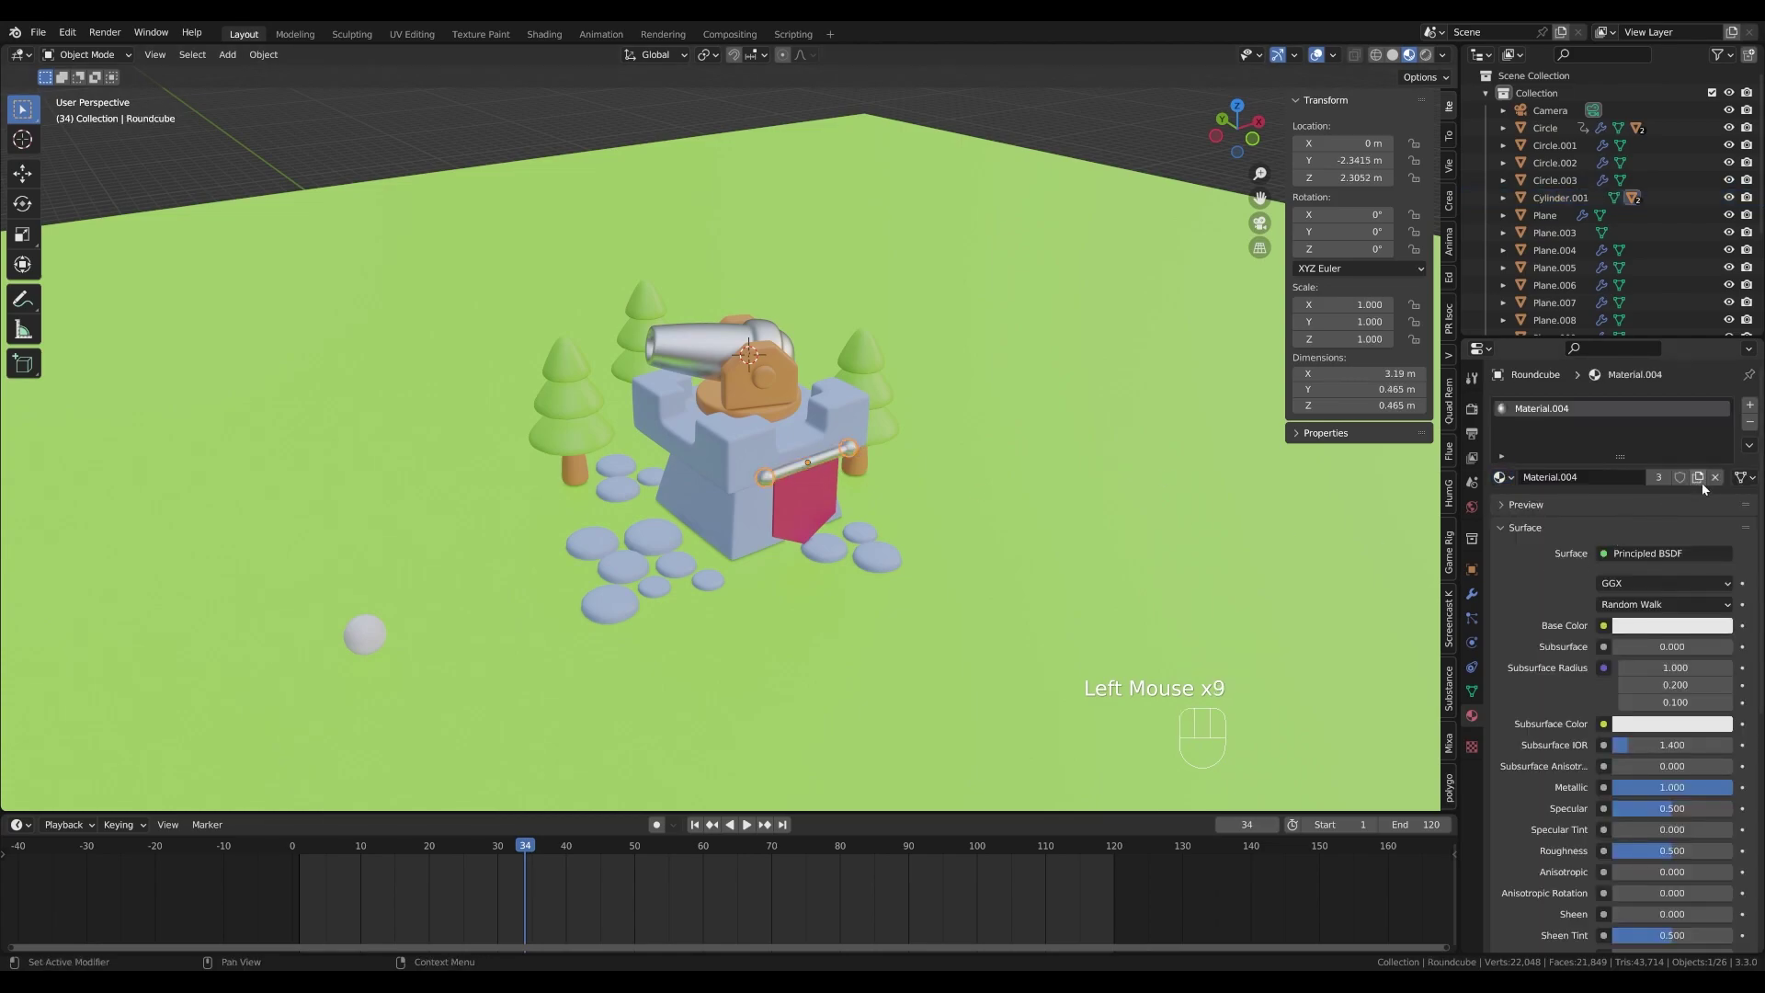
# - Set the Roundcube banner pole's base colour to a warm golden yellow
pyautogui.click(1701, 483)
pyautogui.click(1684, 632)
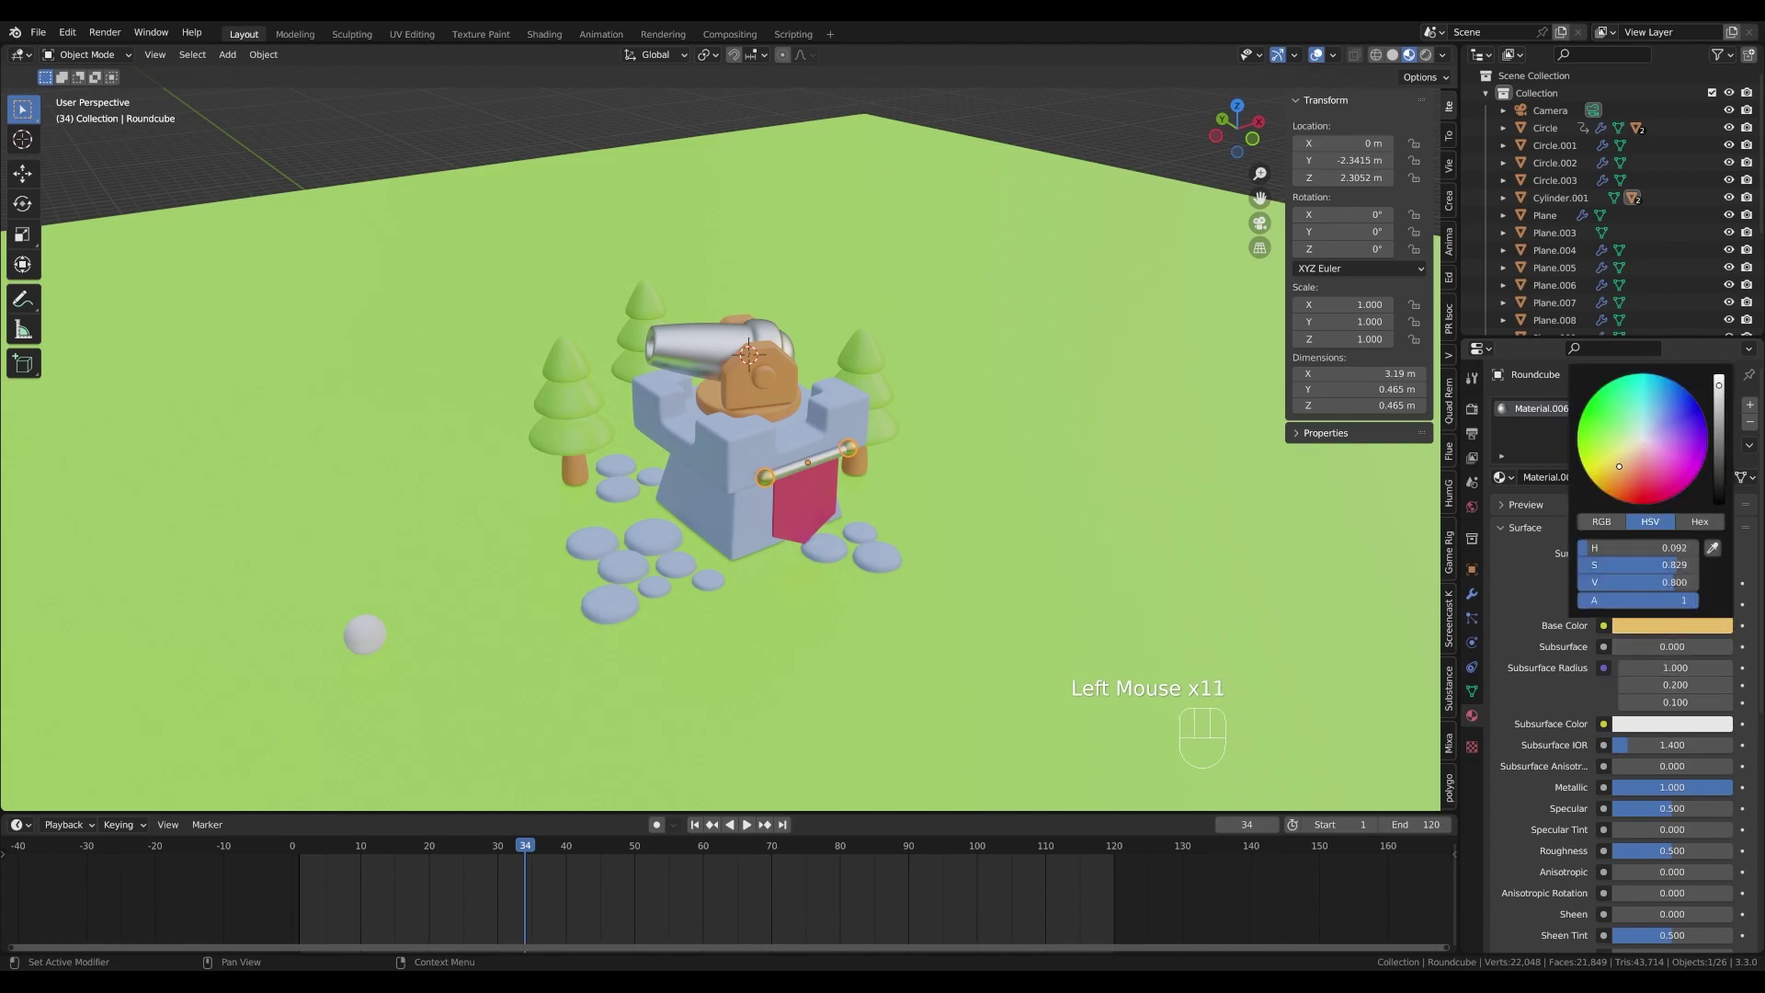
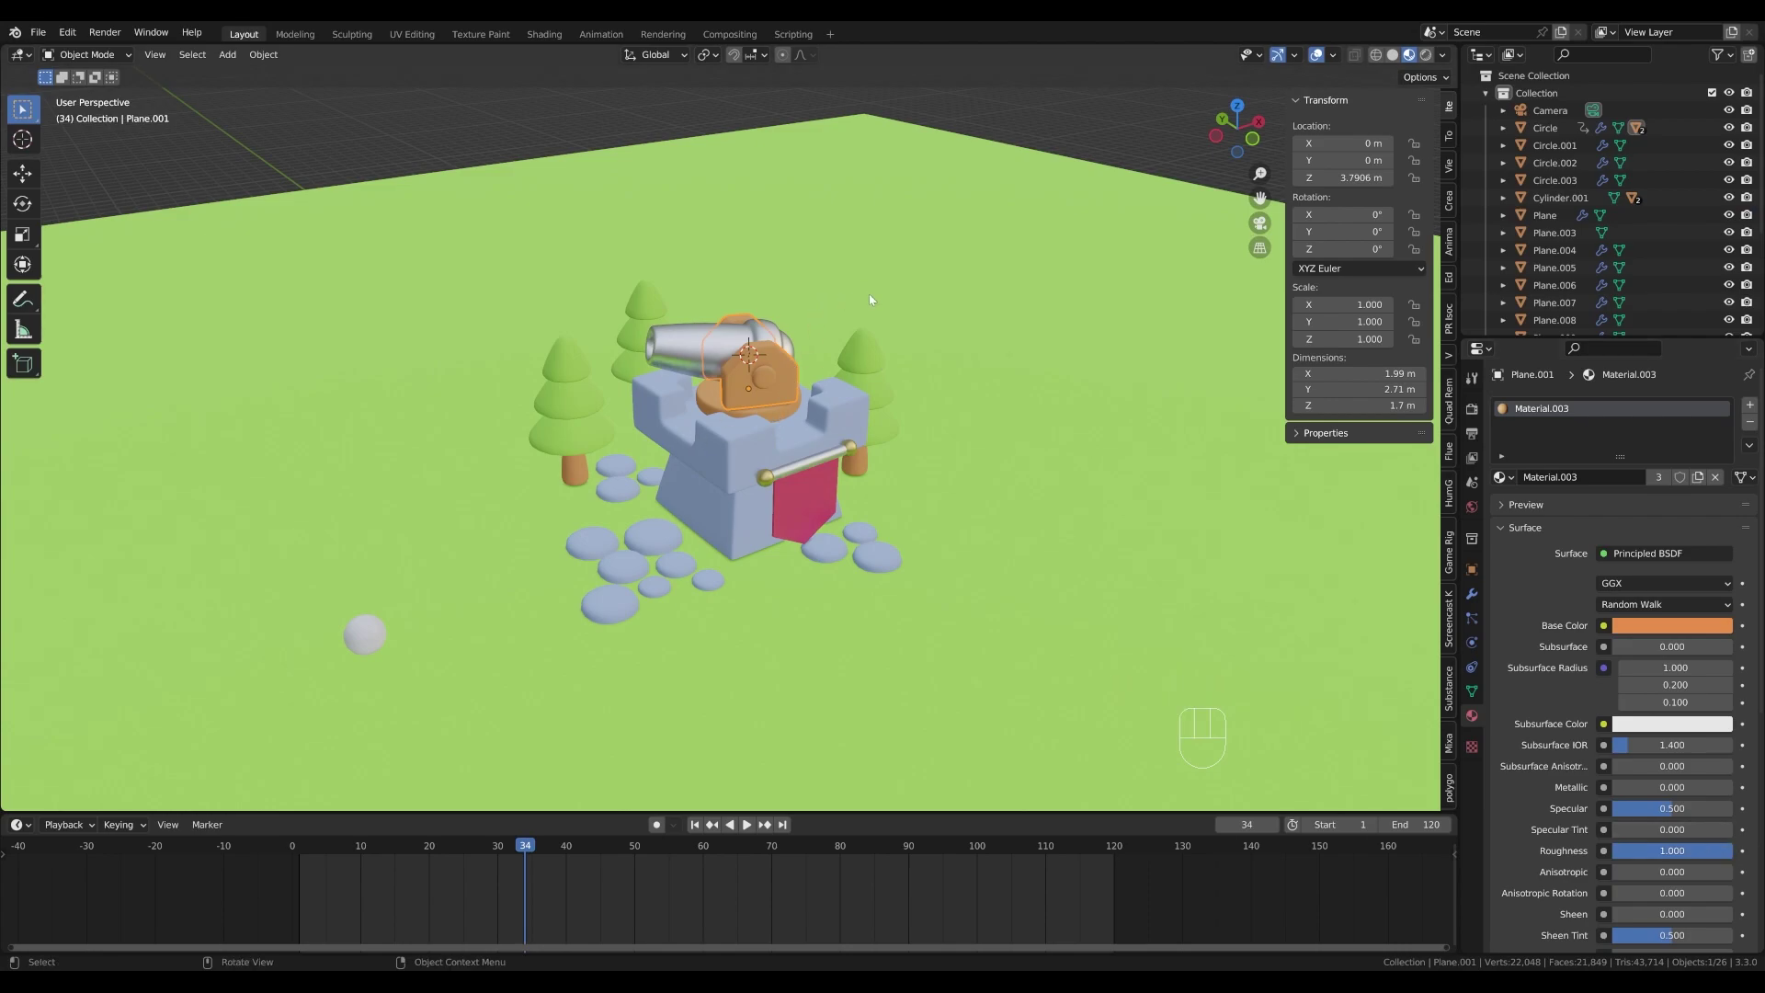
pyautogui.scroll(-3)
# - Add an area light at the snapped cursor, then frame the scene through the camera, enlarged to fill the viewport
pyautogui.press('shift+s')
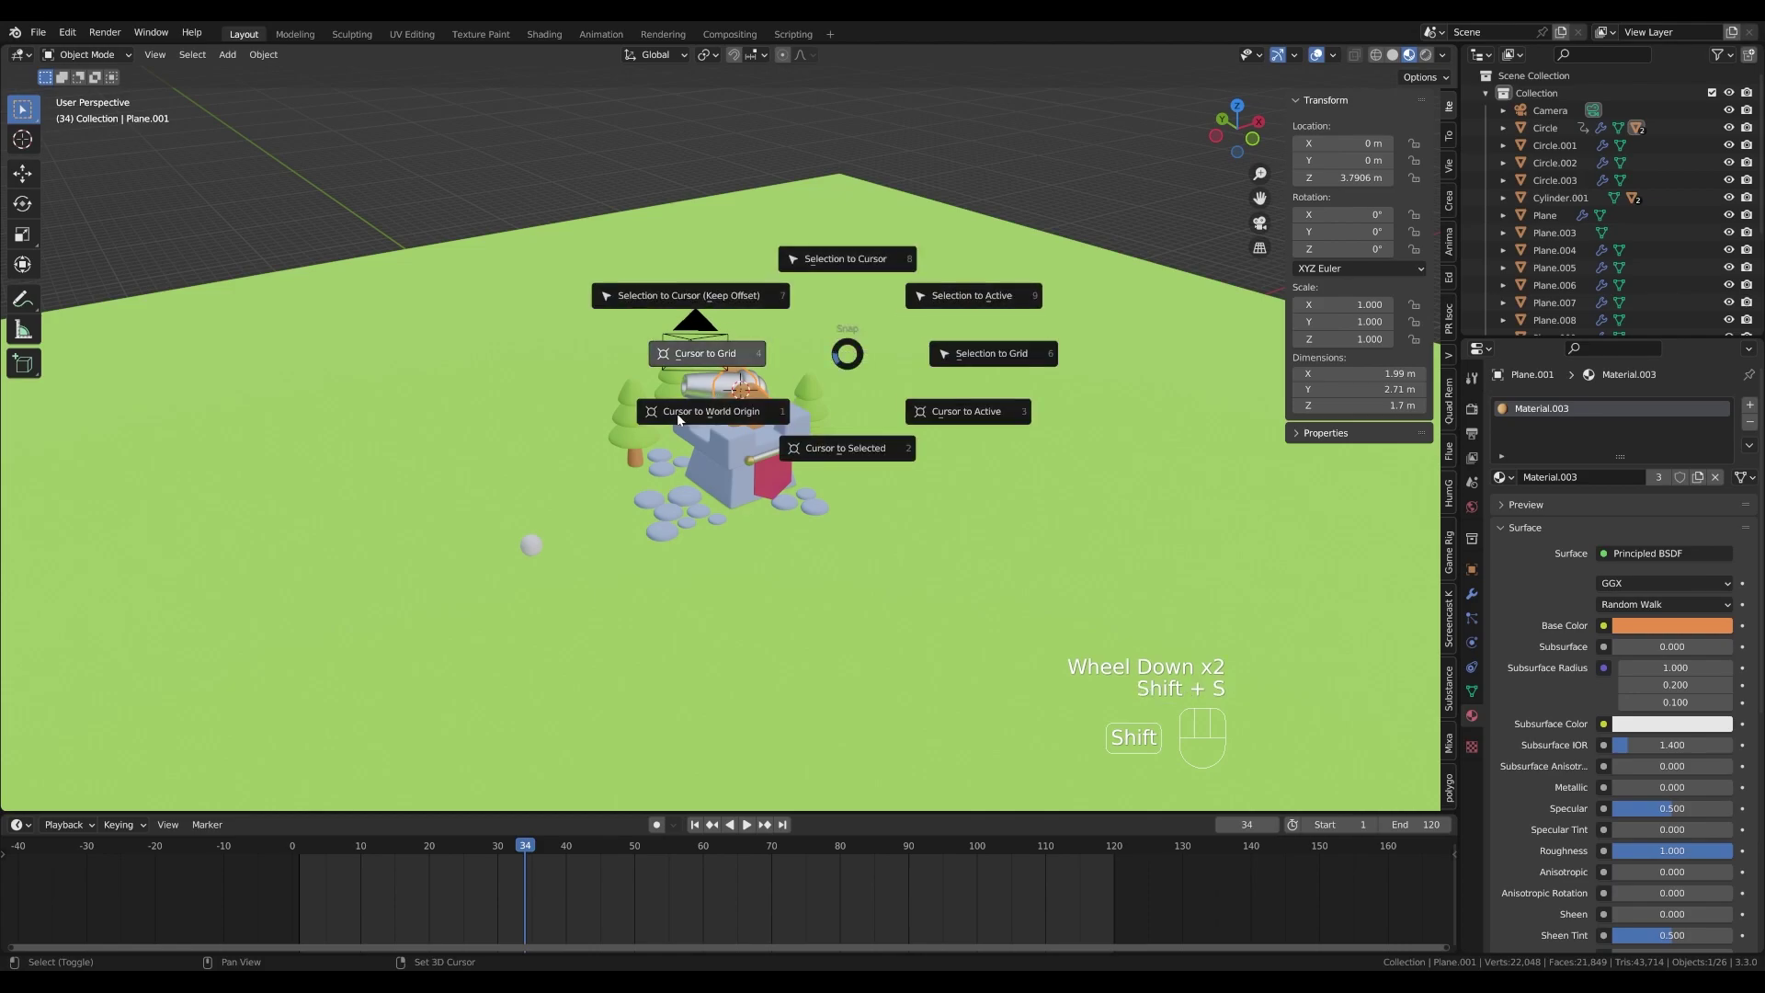
pyautogui.press('shift+a')
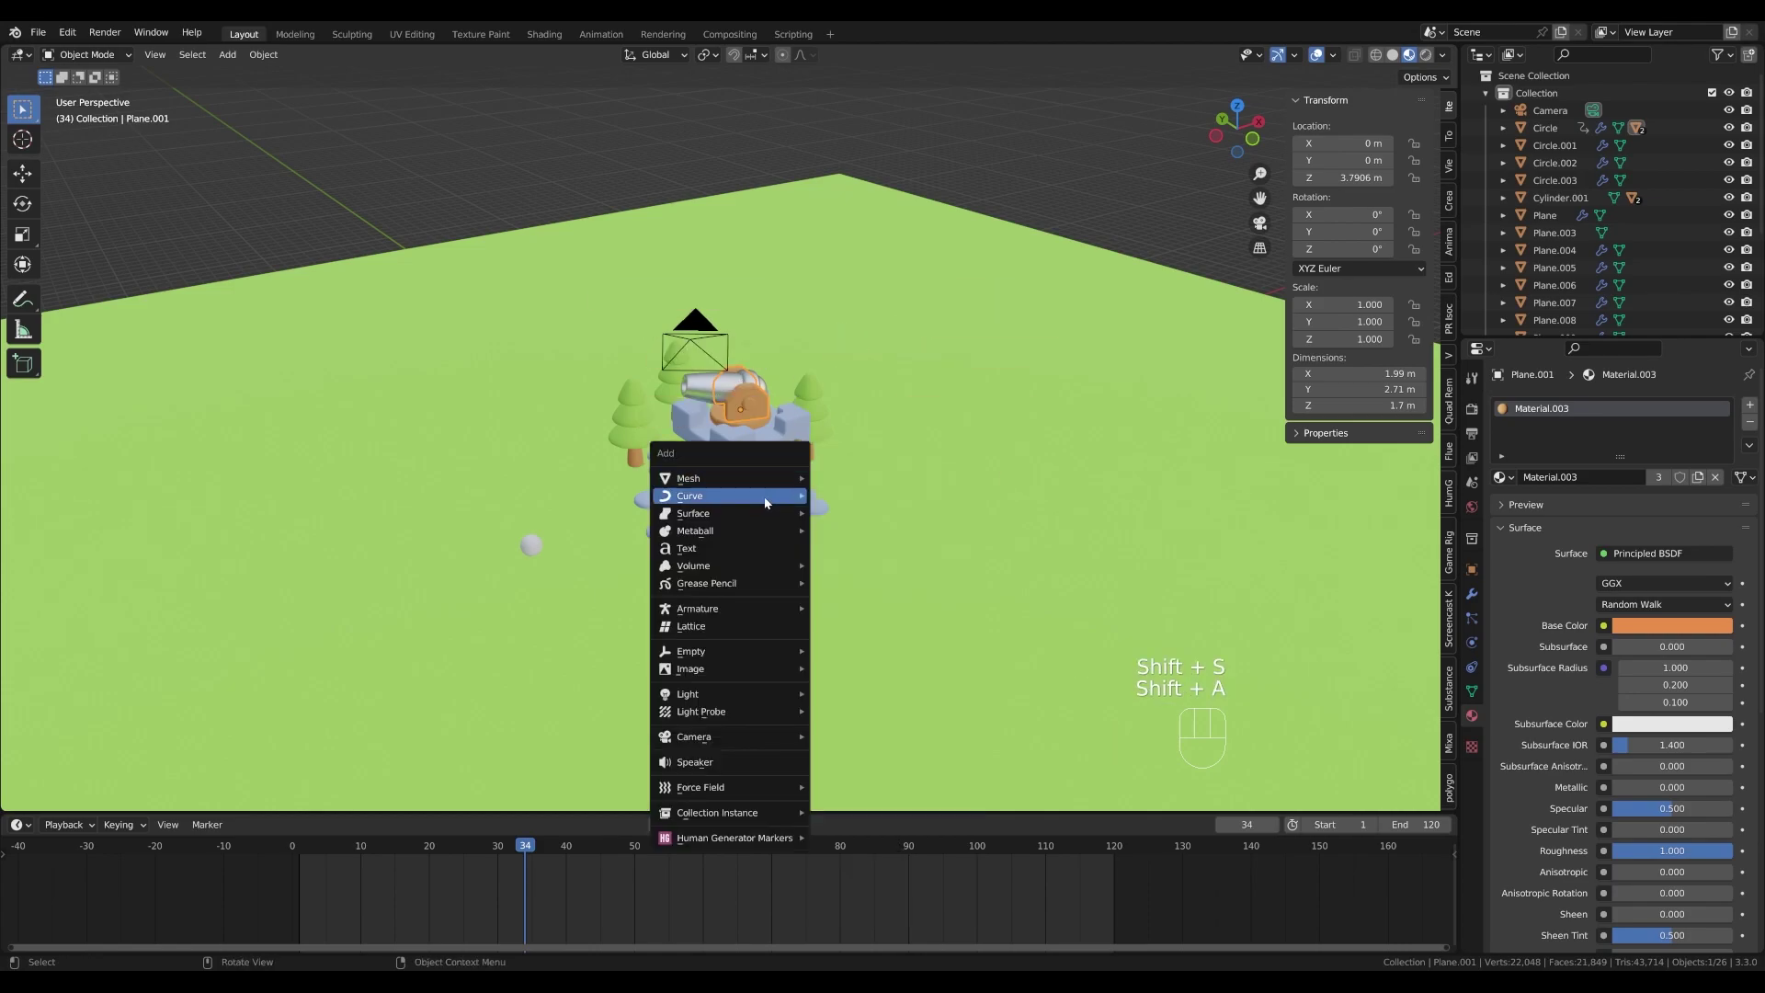
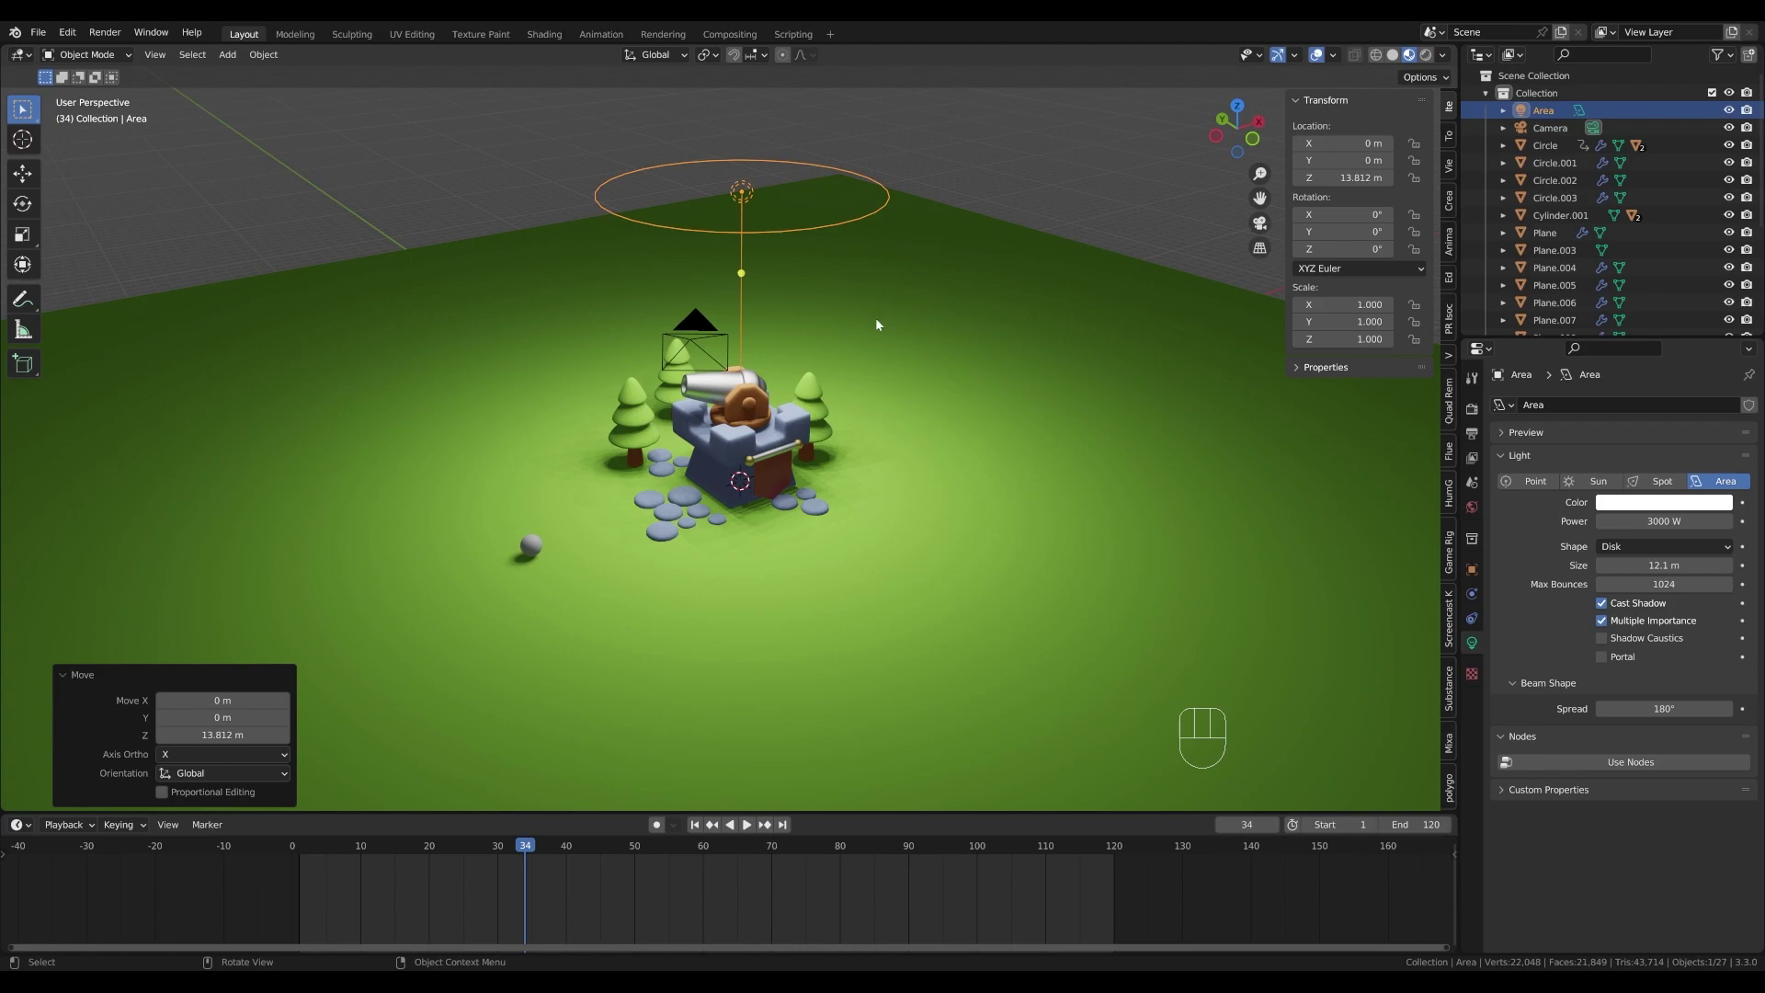
pyautogui.press('KP_0')
pyautogui.scroll(3)
pyautogui.middleClick(862, 409)
pyautogui.scroll(-3)
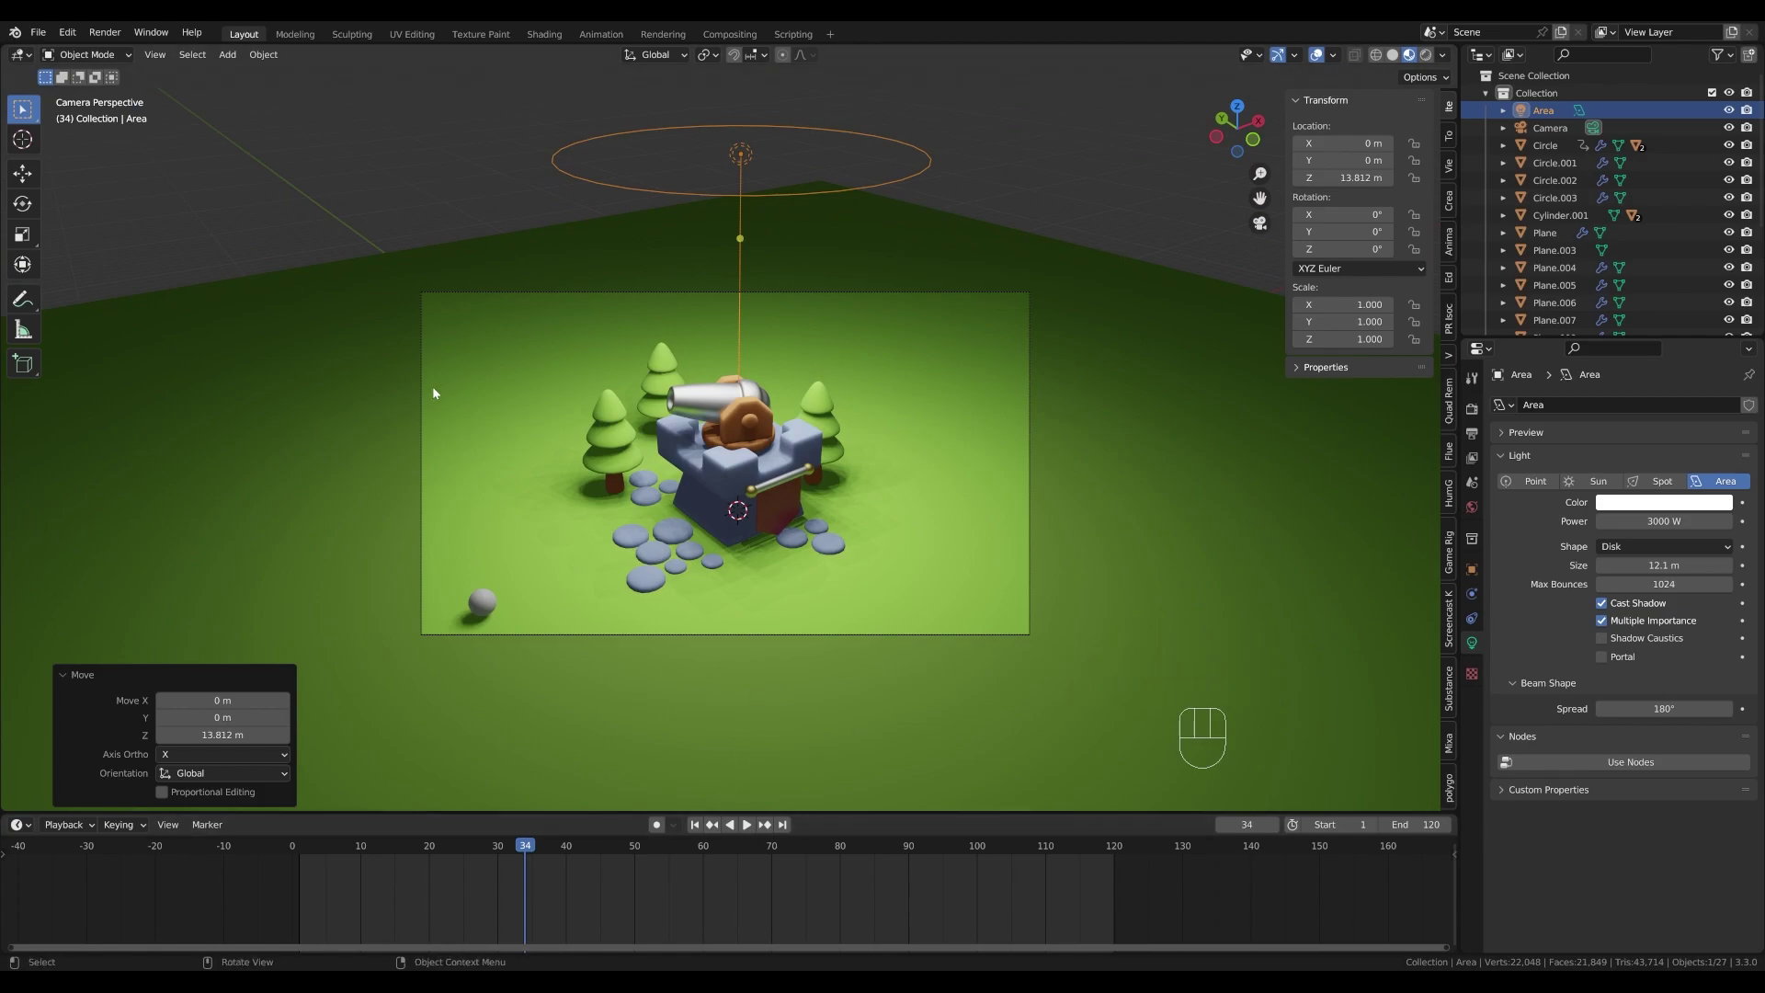
pyautogui.press('ctrl+b')
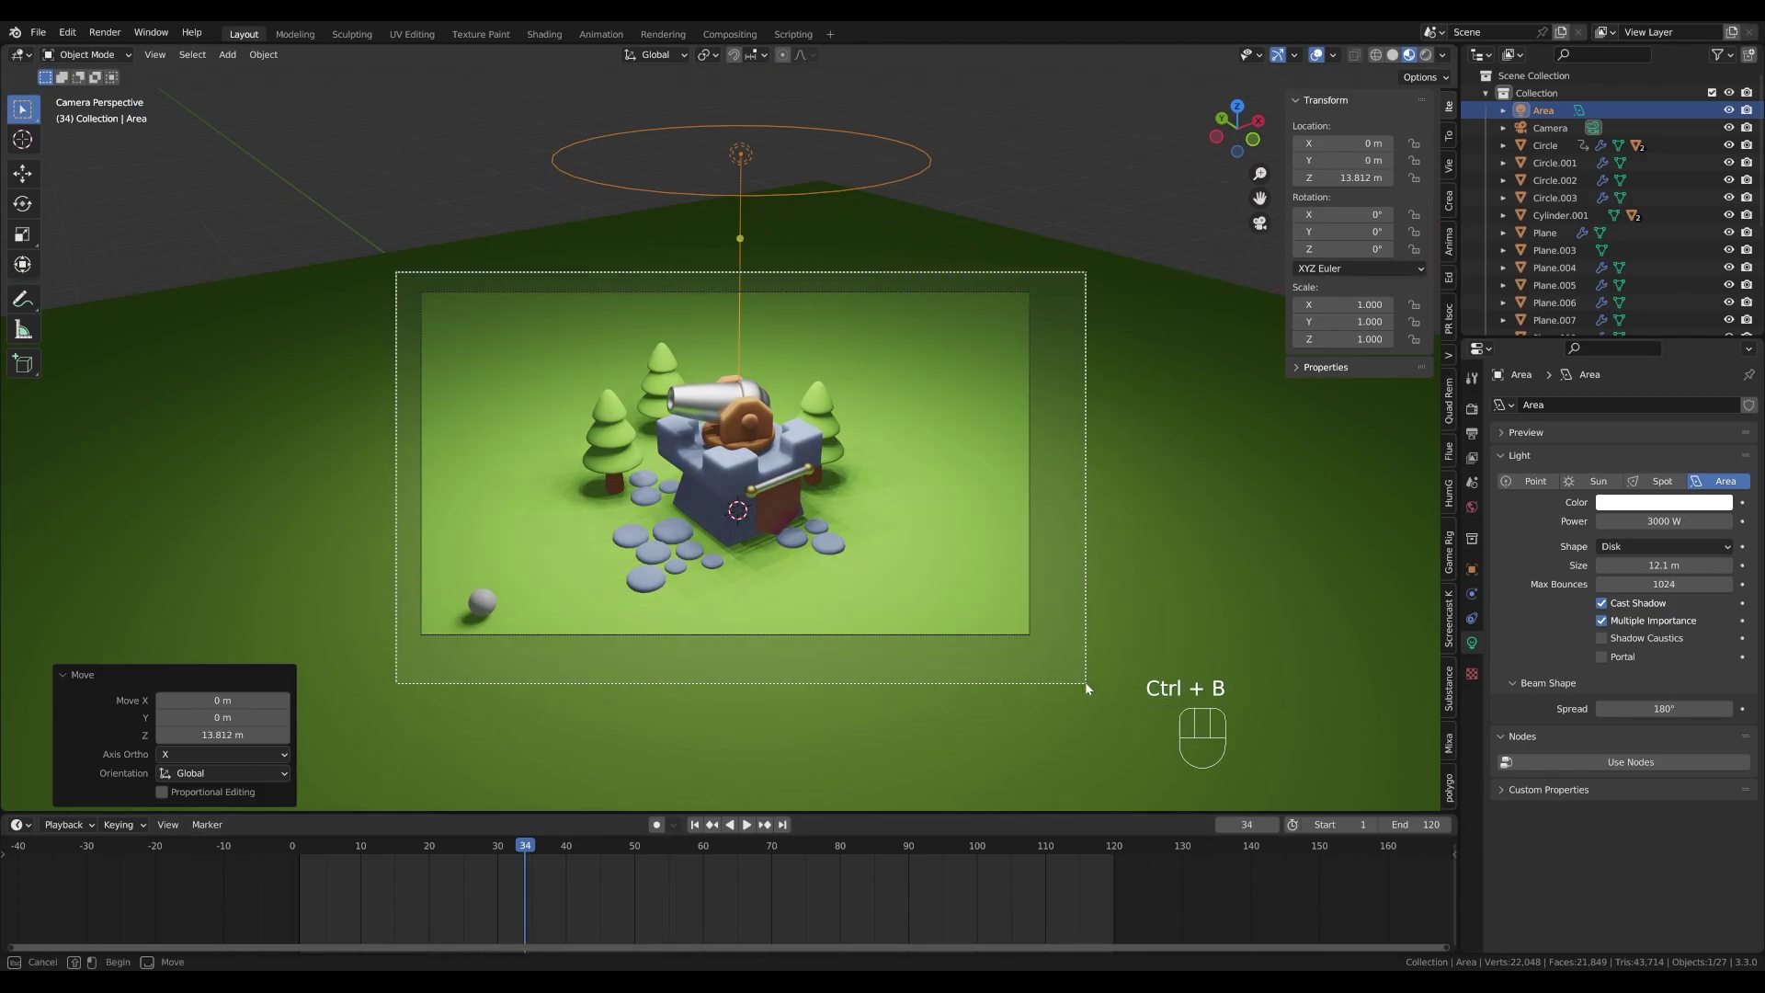
pyautogui.scroll(3)
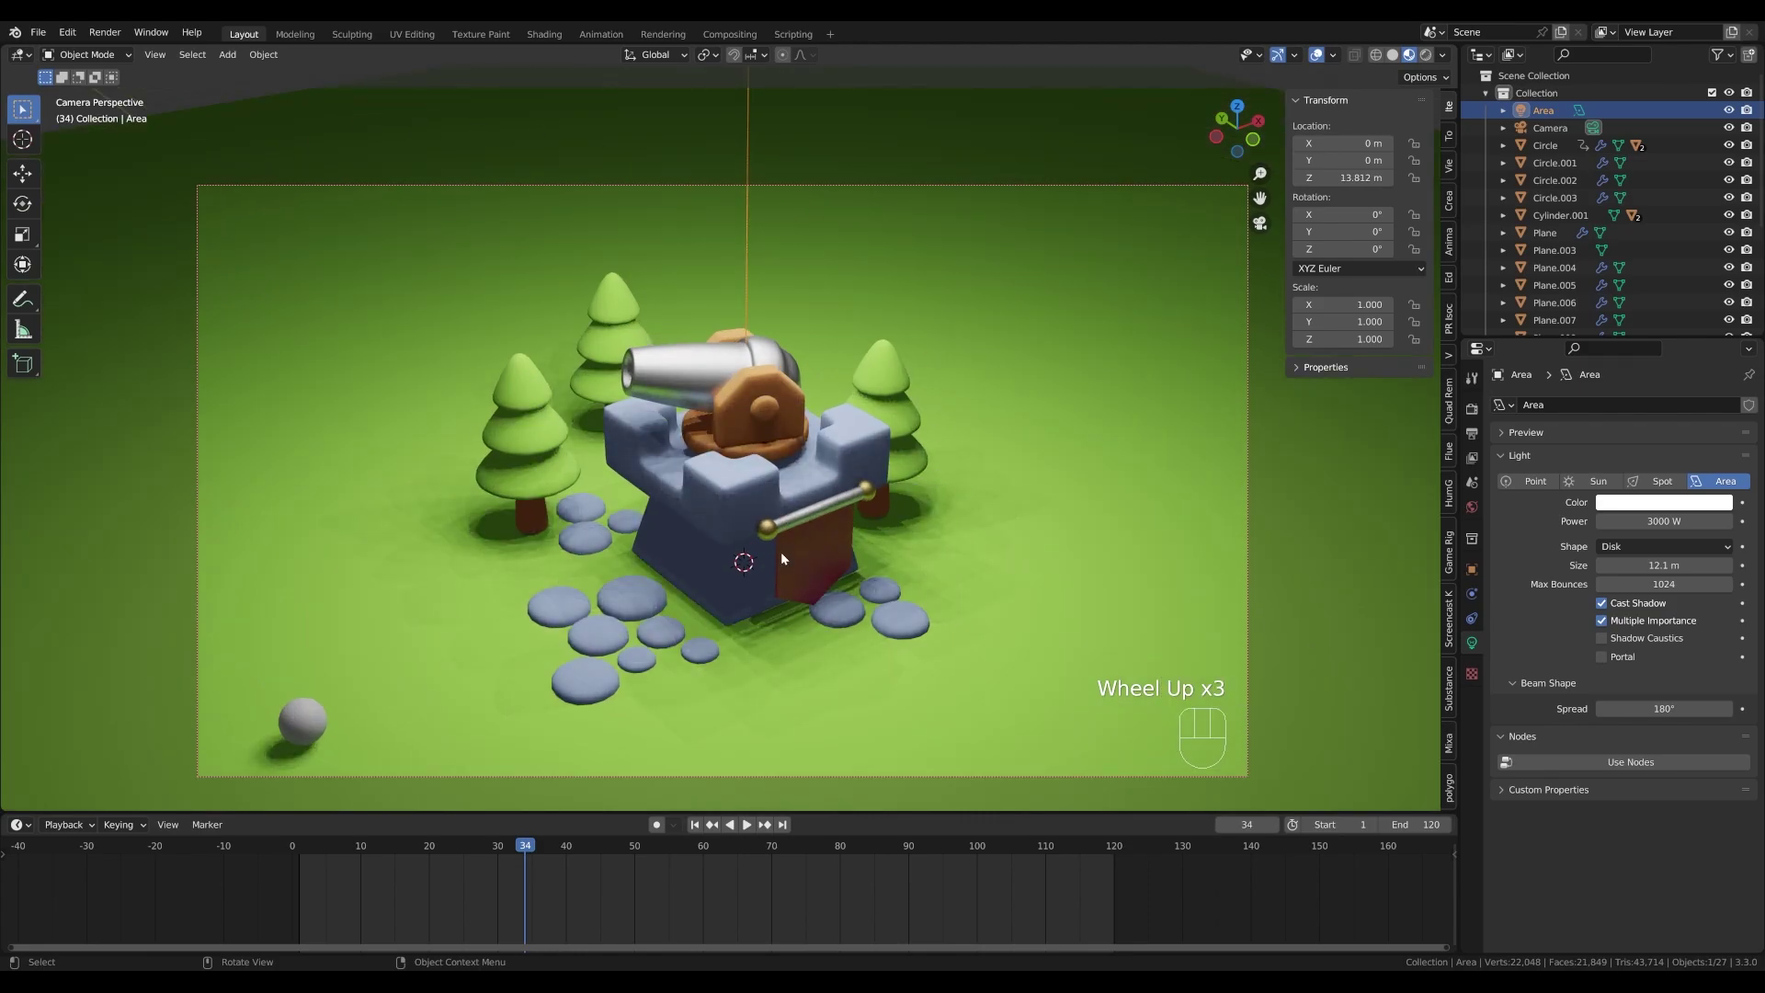
# - Preview in Rendered shading and set the World background colour to a violet-purple
pyautogui.press('z')
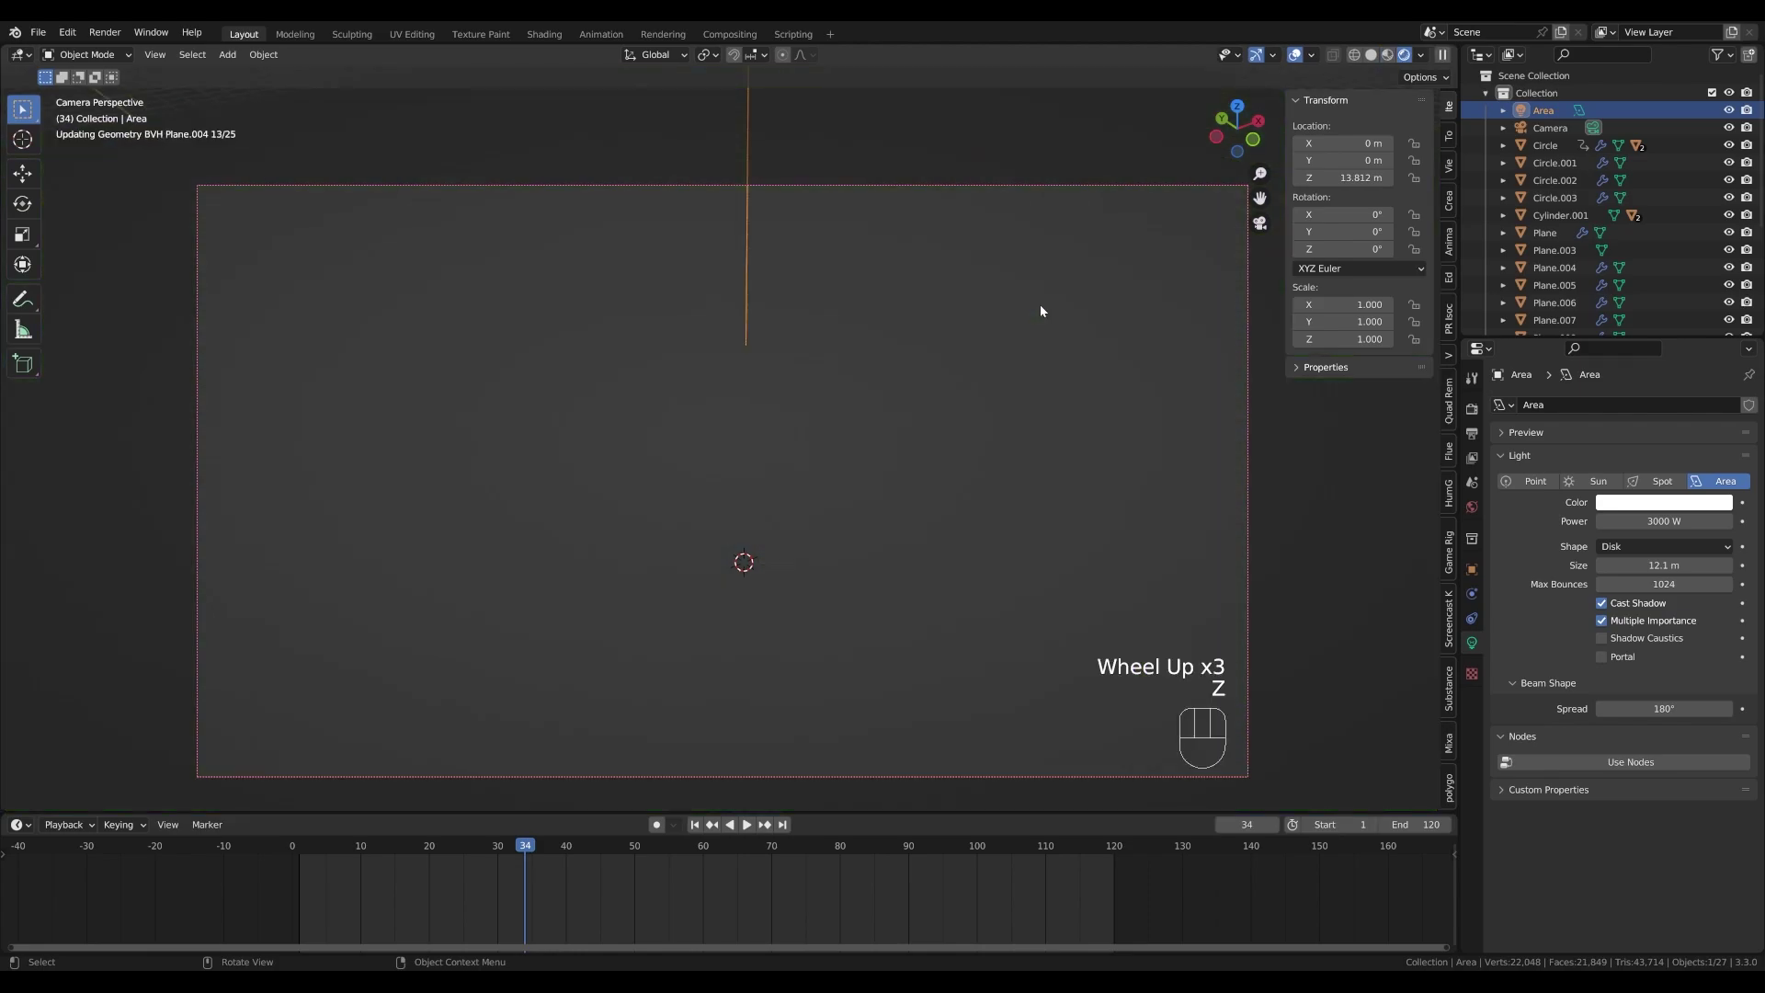
pyautogui.scroll(-3)
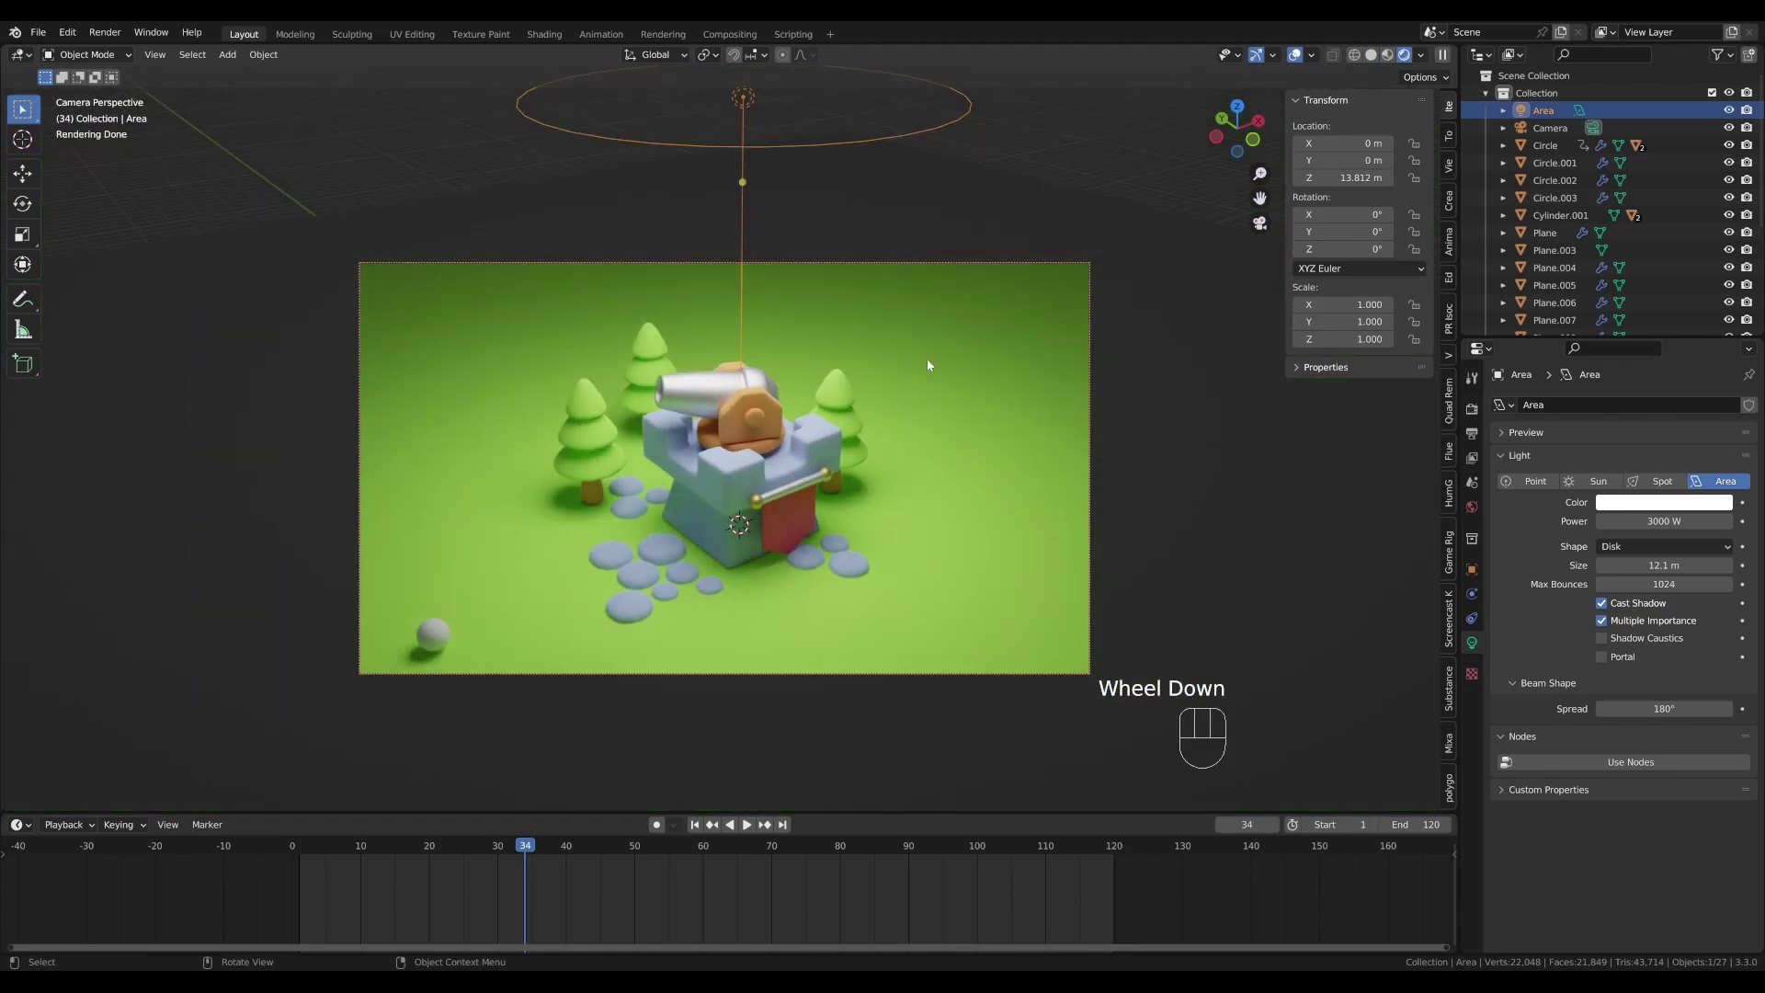
pyautogui.click(1478, 517)
pyautogui.doubleClick(1665, 505)
pyautogui.click(1648, 519)
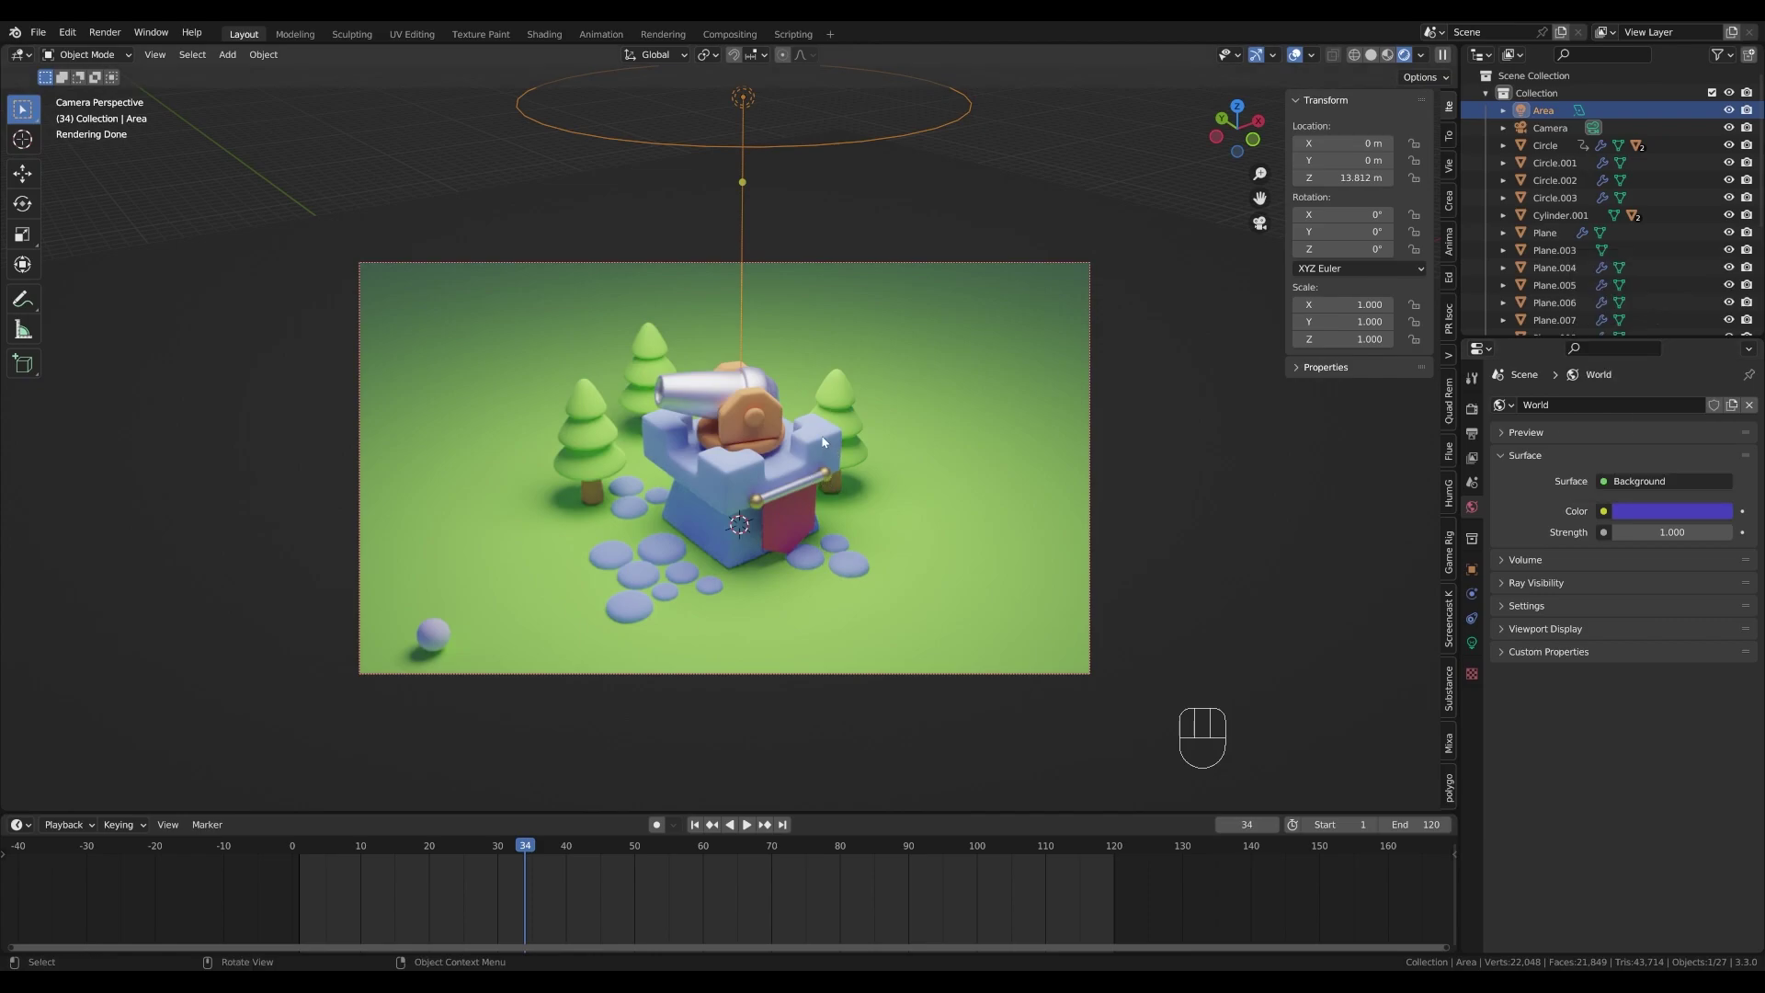
pyautogui.scroll(-3)
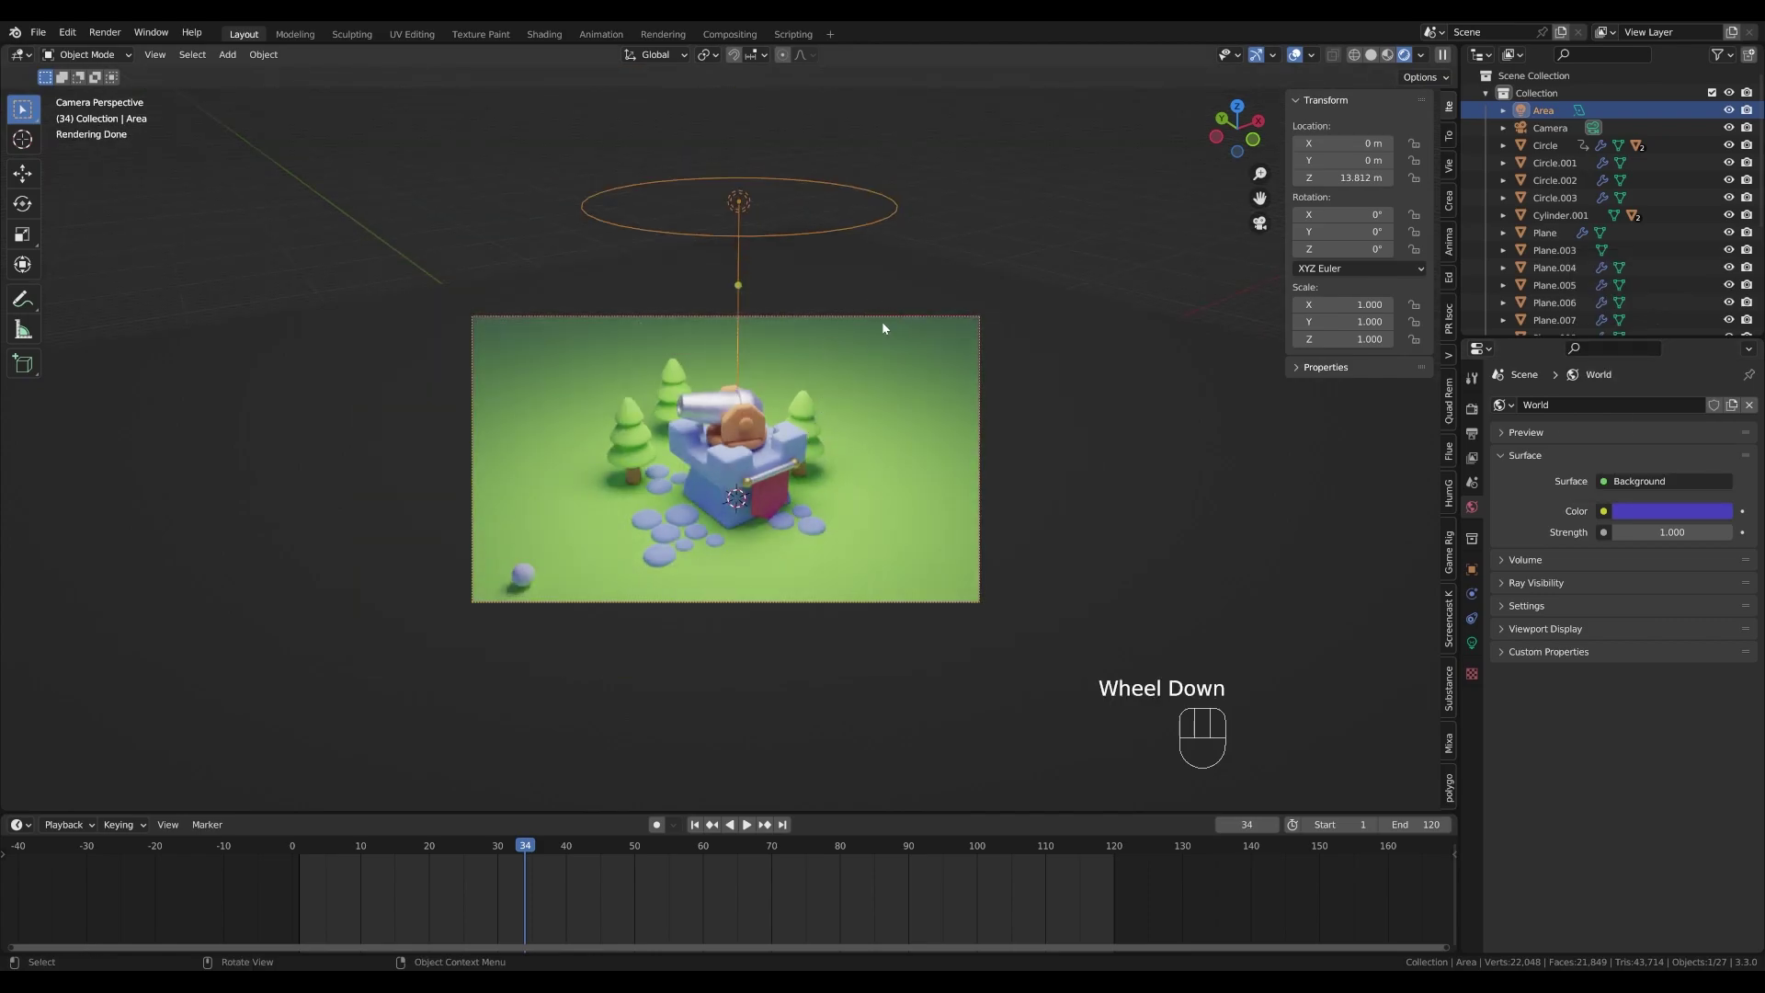
pyautogui.scroll(3)
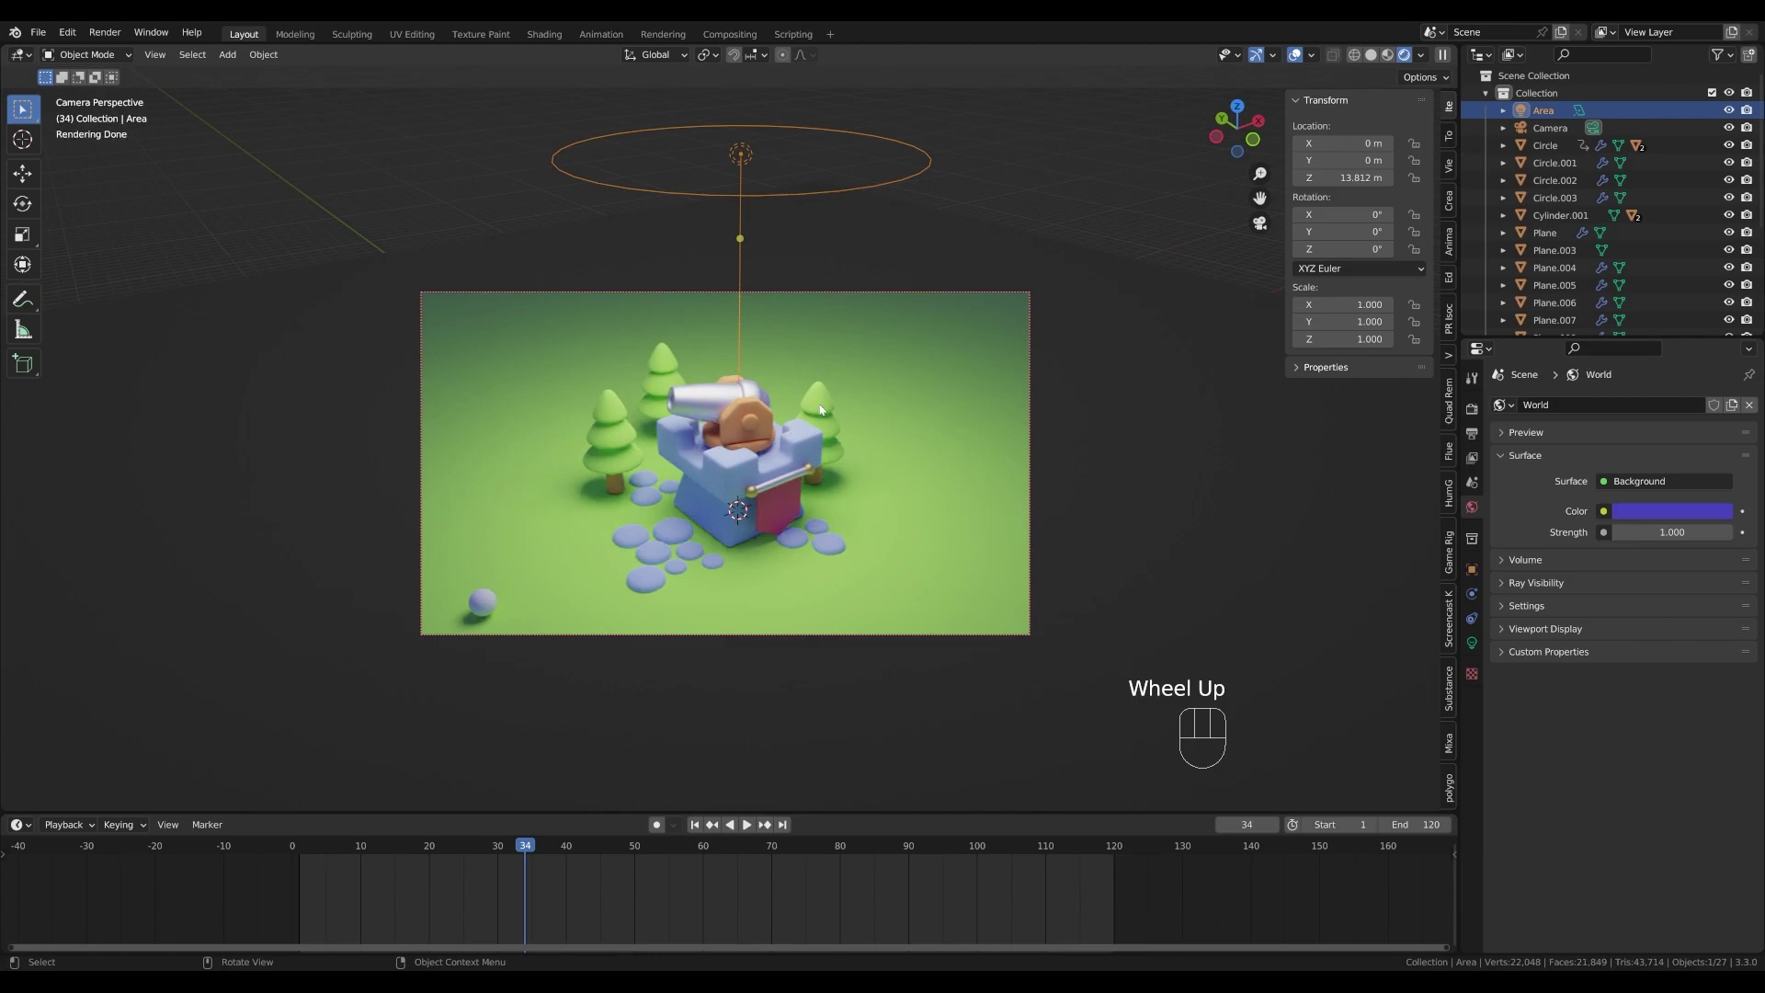
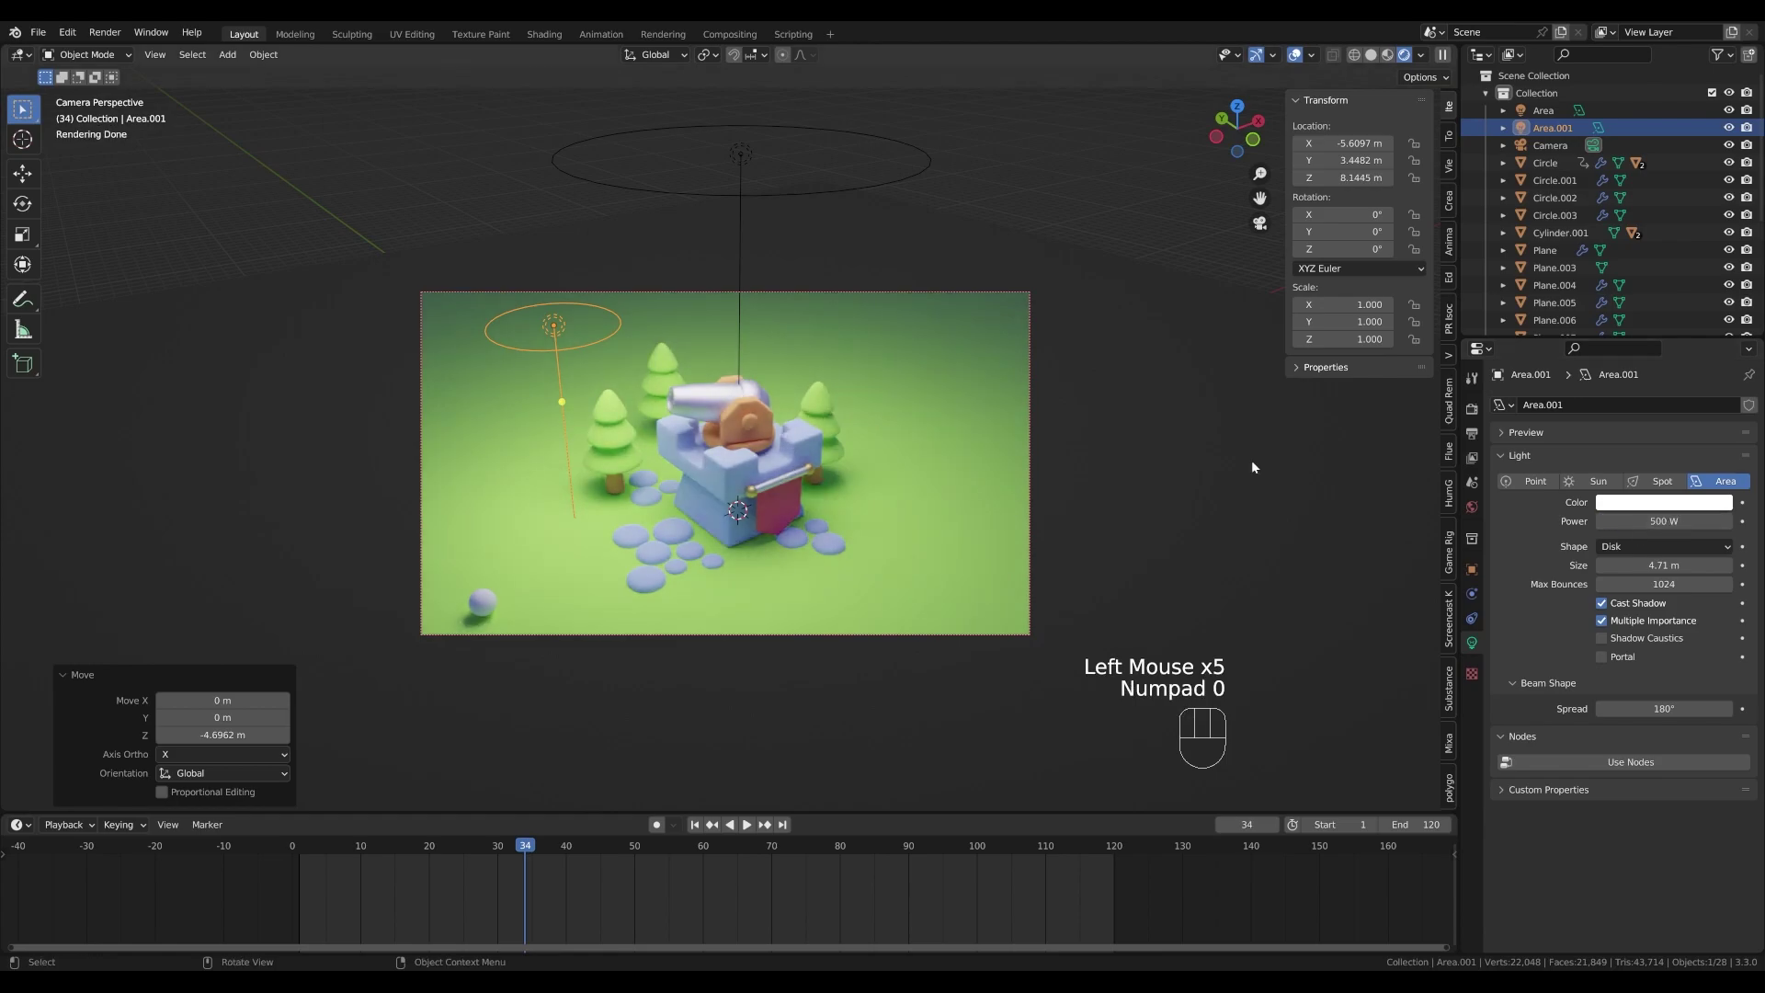
# - Slide Area.001 sideways at its height, then create a third area light and lift it into place
pyautogui.press('g')
pyautogui.press('shift+z')
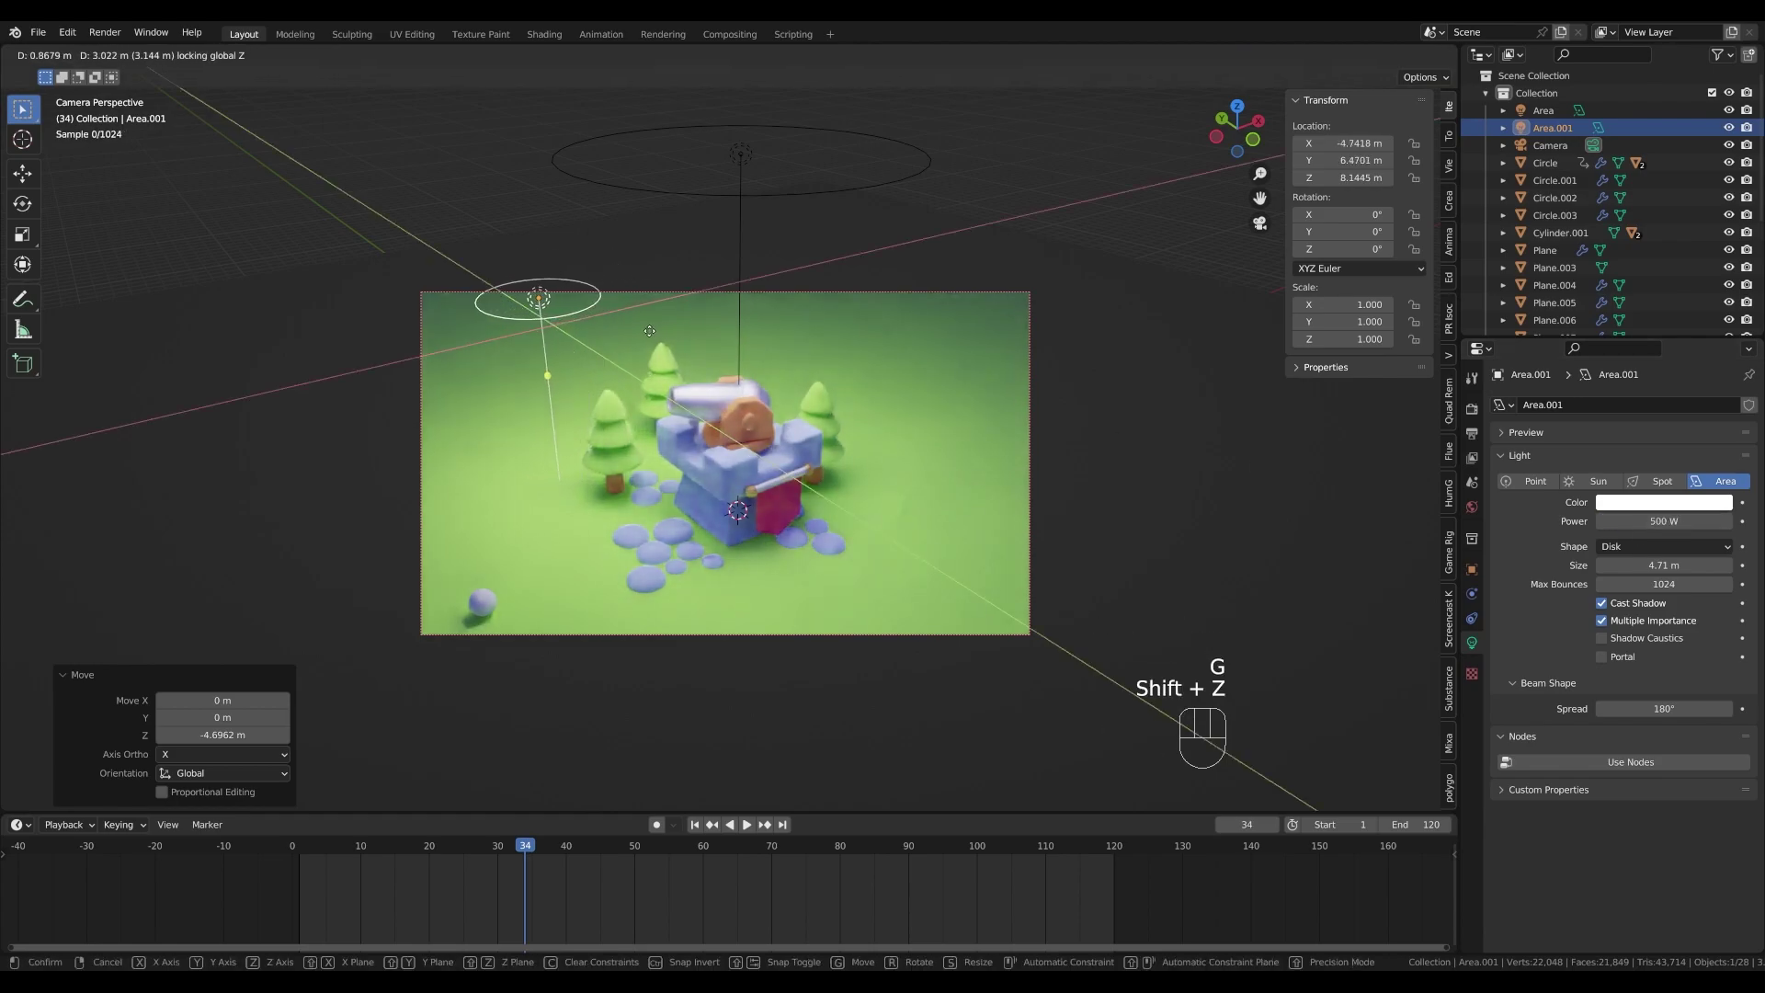
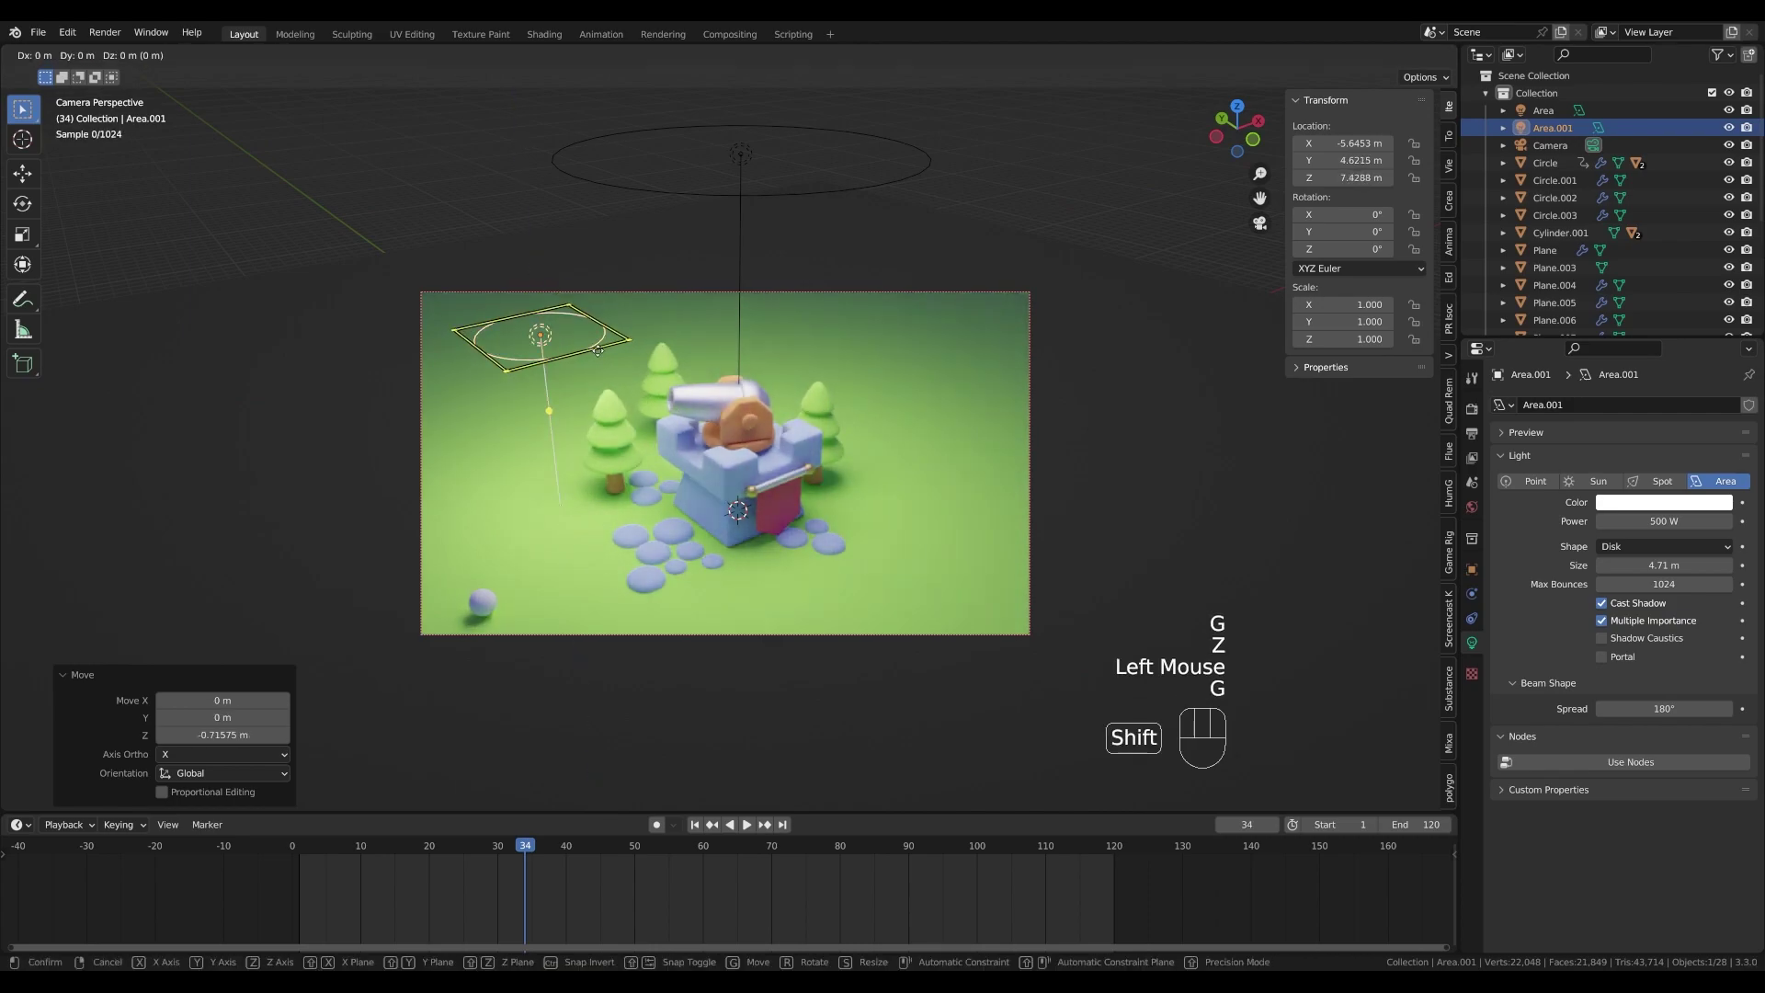
pyautogui.press('r')
pyautogui.press('x')
pyautogui.press('Escape')
pyautogui.press('shift+a')
pyautogui.press('g')
pyautogui.press('z')
pyautogui.click(902, 251)
# - Rotate the third light about X and Z to aim at the tower from high on the right, at 1500 W
pyautogui.press('r')
pyautogui.press('x')
pyautogui.press('Escape')
pyautogui.press('.')
pyautogui.press('r')
pyautogui.press('x')
pyautogui.press('KP_4')
pyautogui.press('KP_5')
pyautogui.press('KP_Subtract')
pyautogui.press('KP_Enter')
pyautogui.press('r')
pyautogui.press('z')
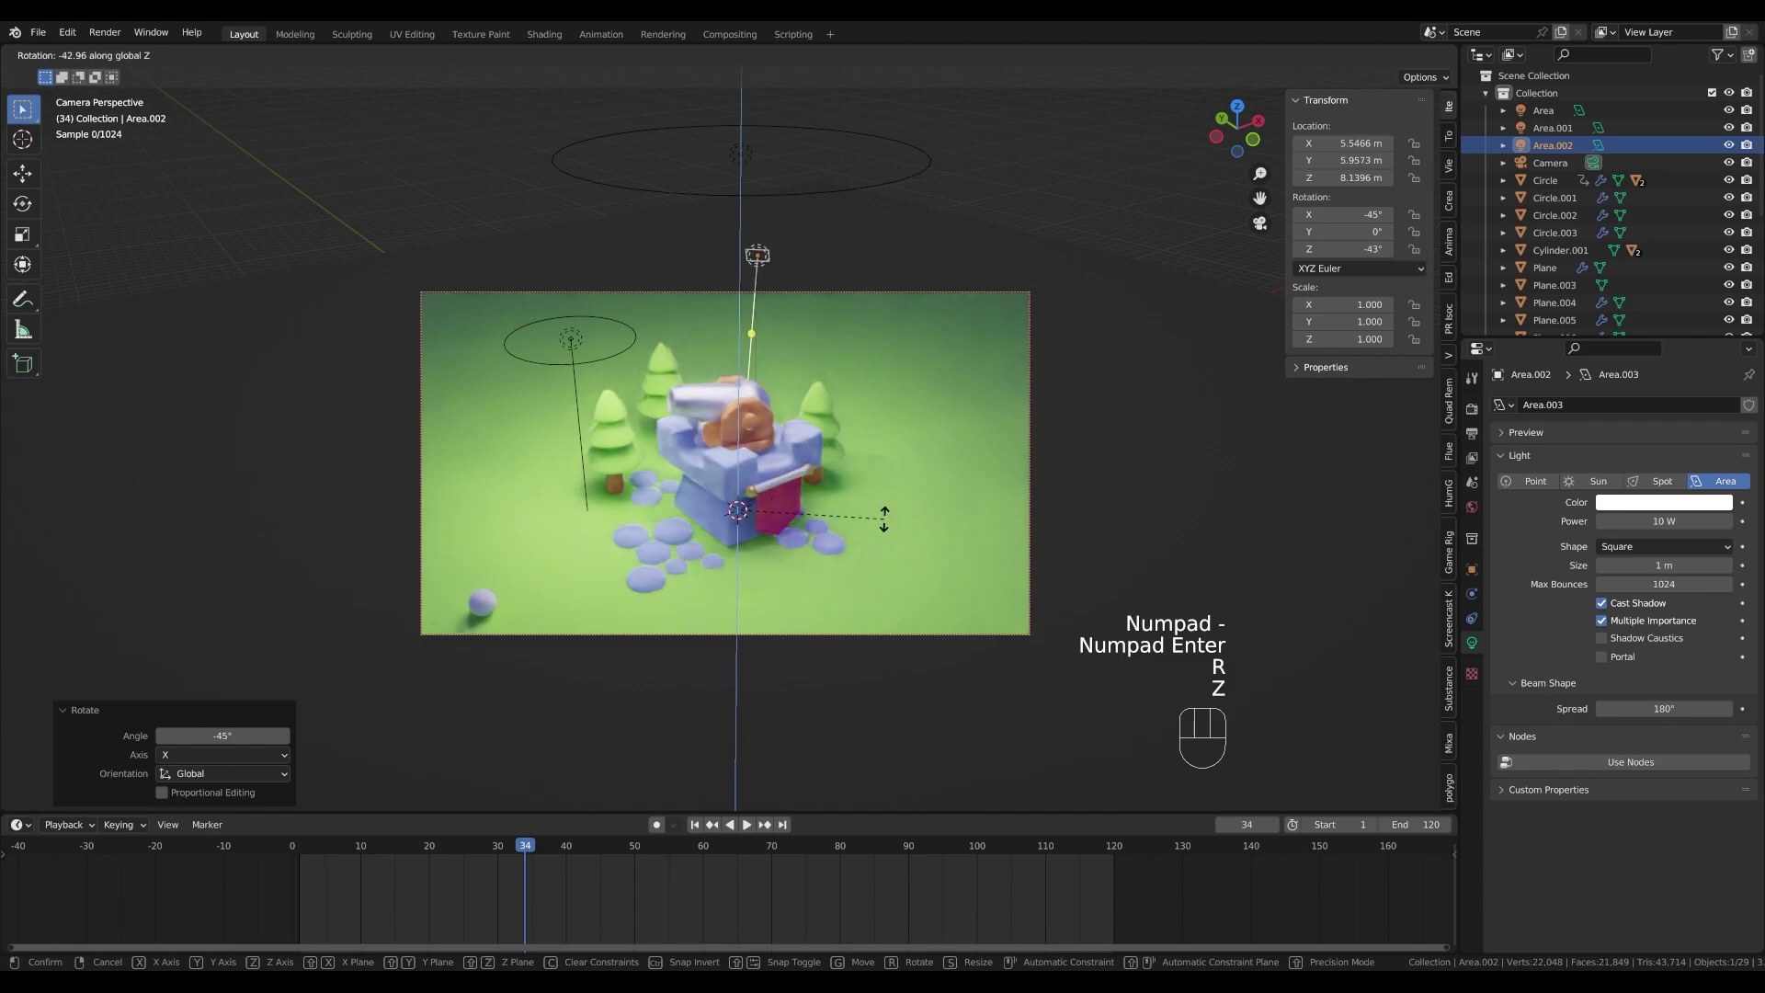
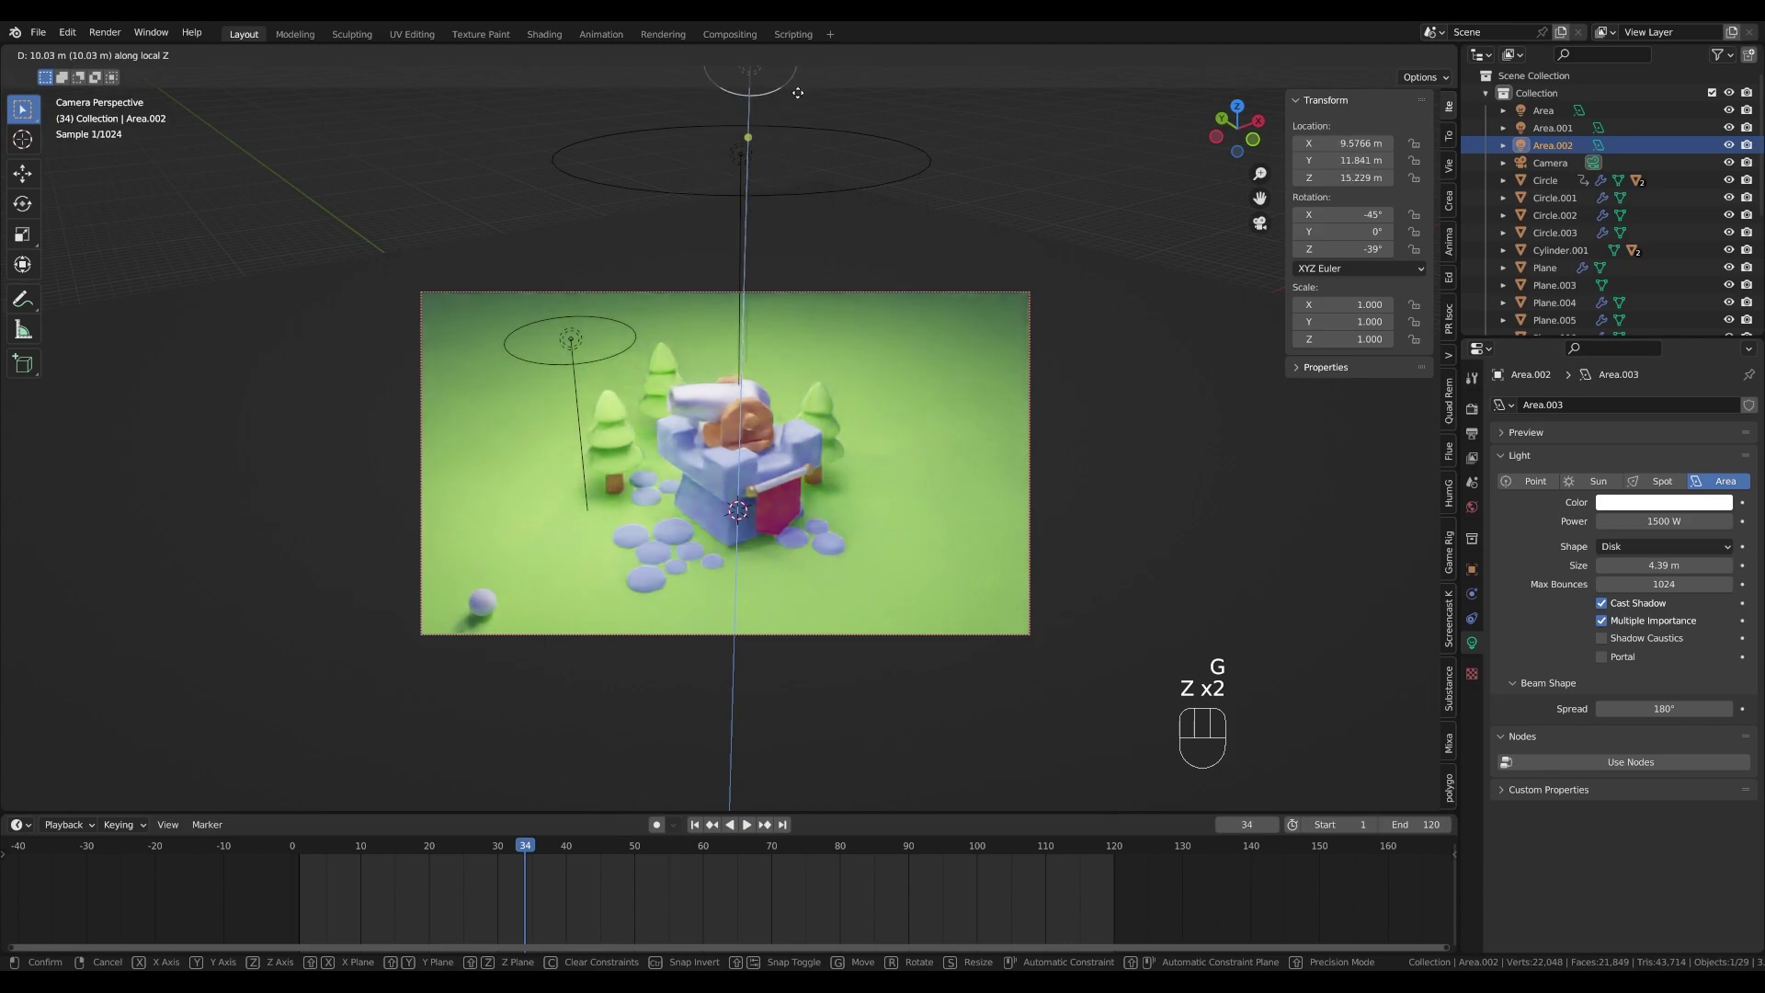
pyautogui.click(802, 98)
pyautogui.scroll(3)
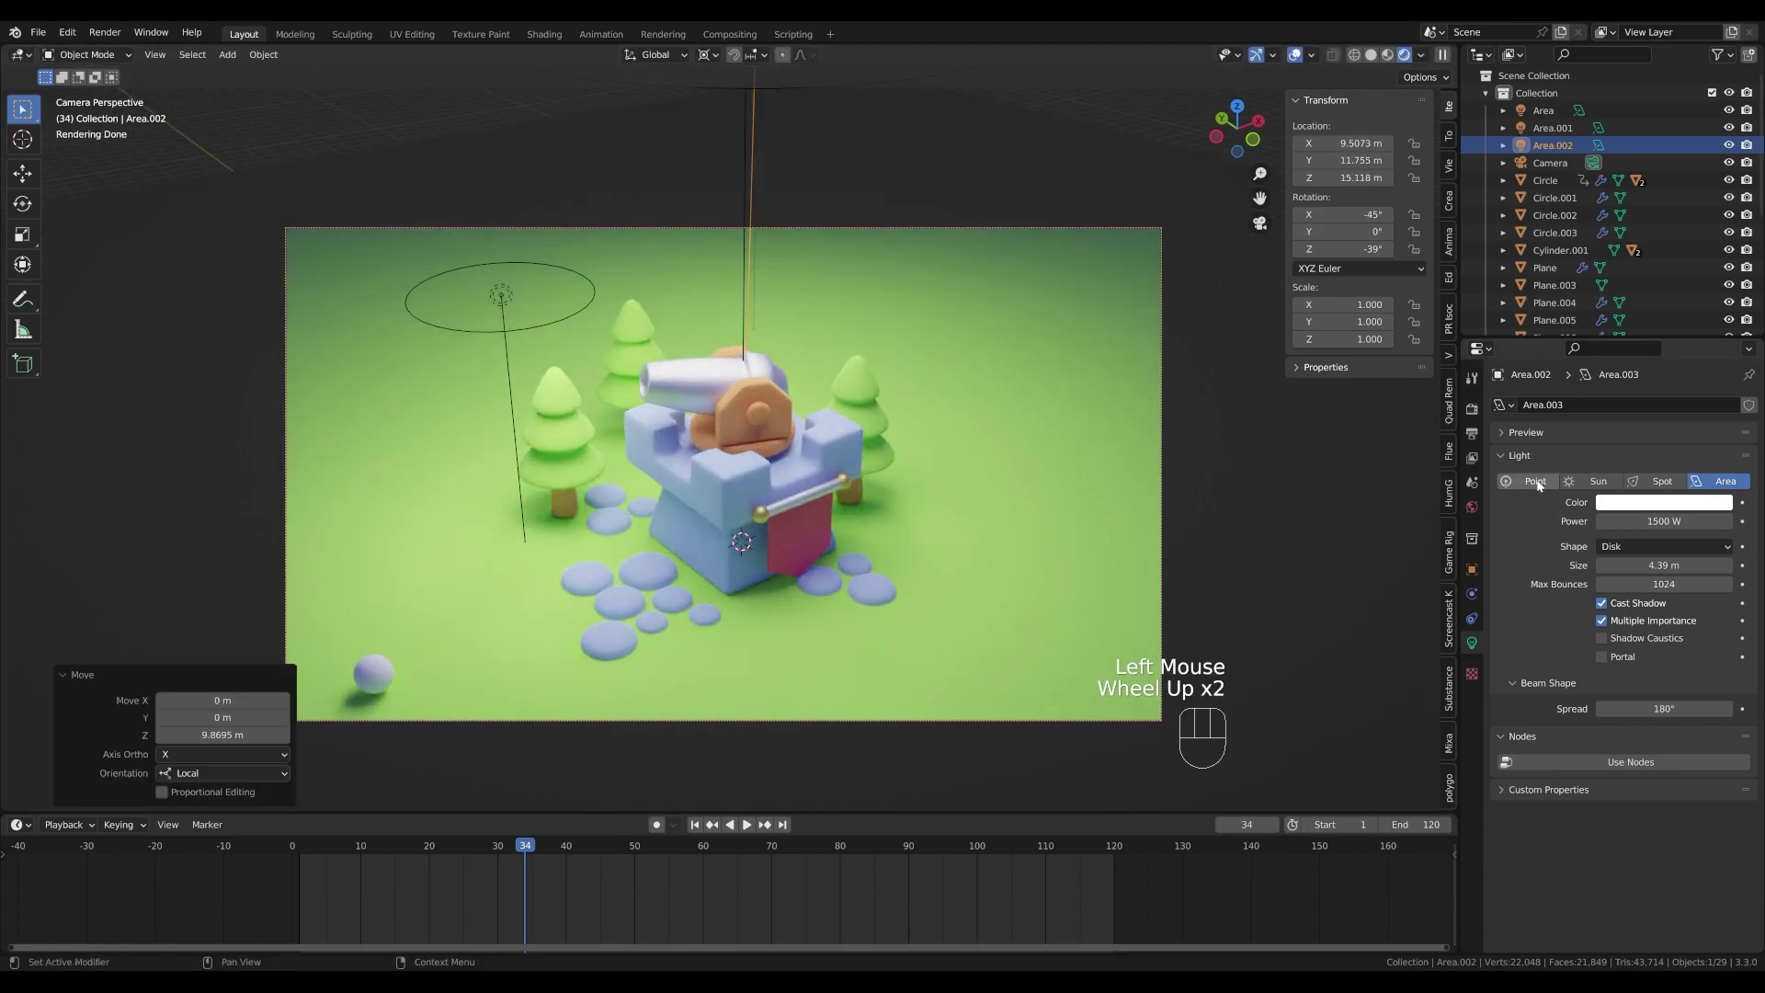
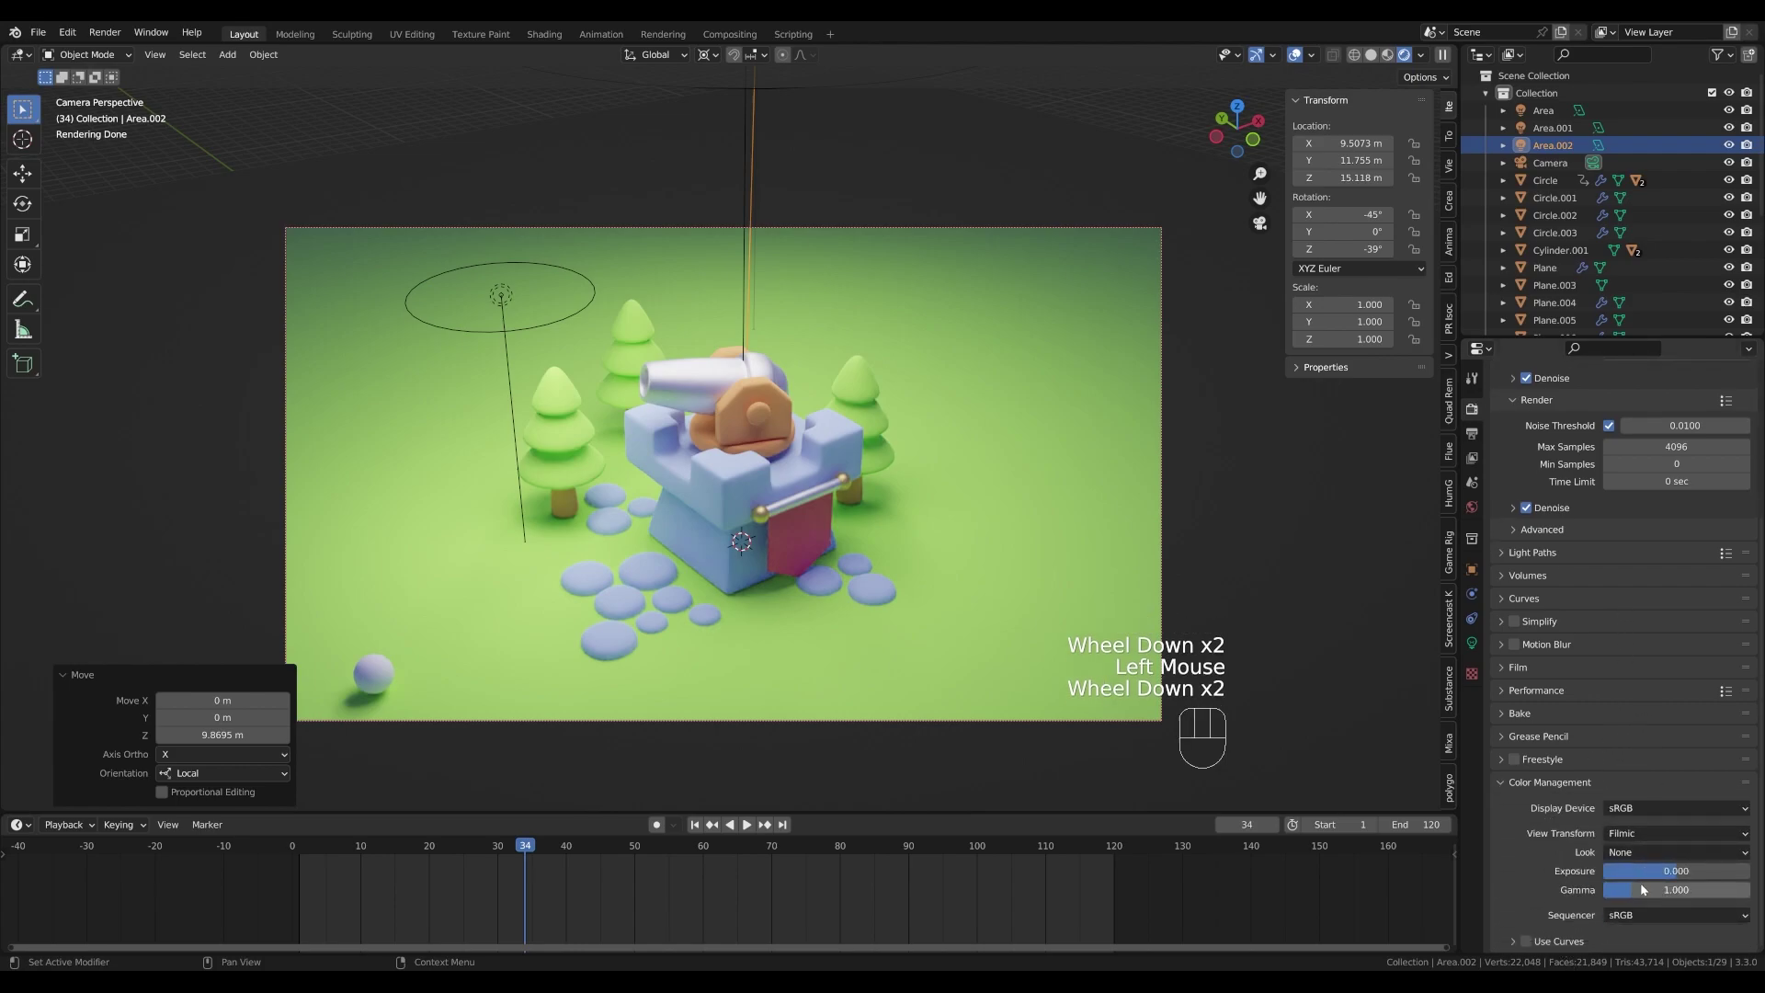
# - Set the colour-management Look to Medium High Contrast, darken the world purple slightly and start playback
pyautogui.moveTo(1653, 856); pyautogui.dragTo(1672, 780)
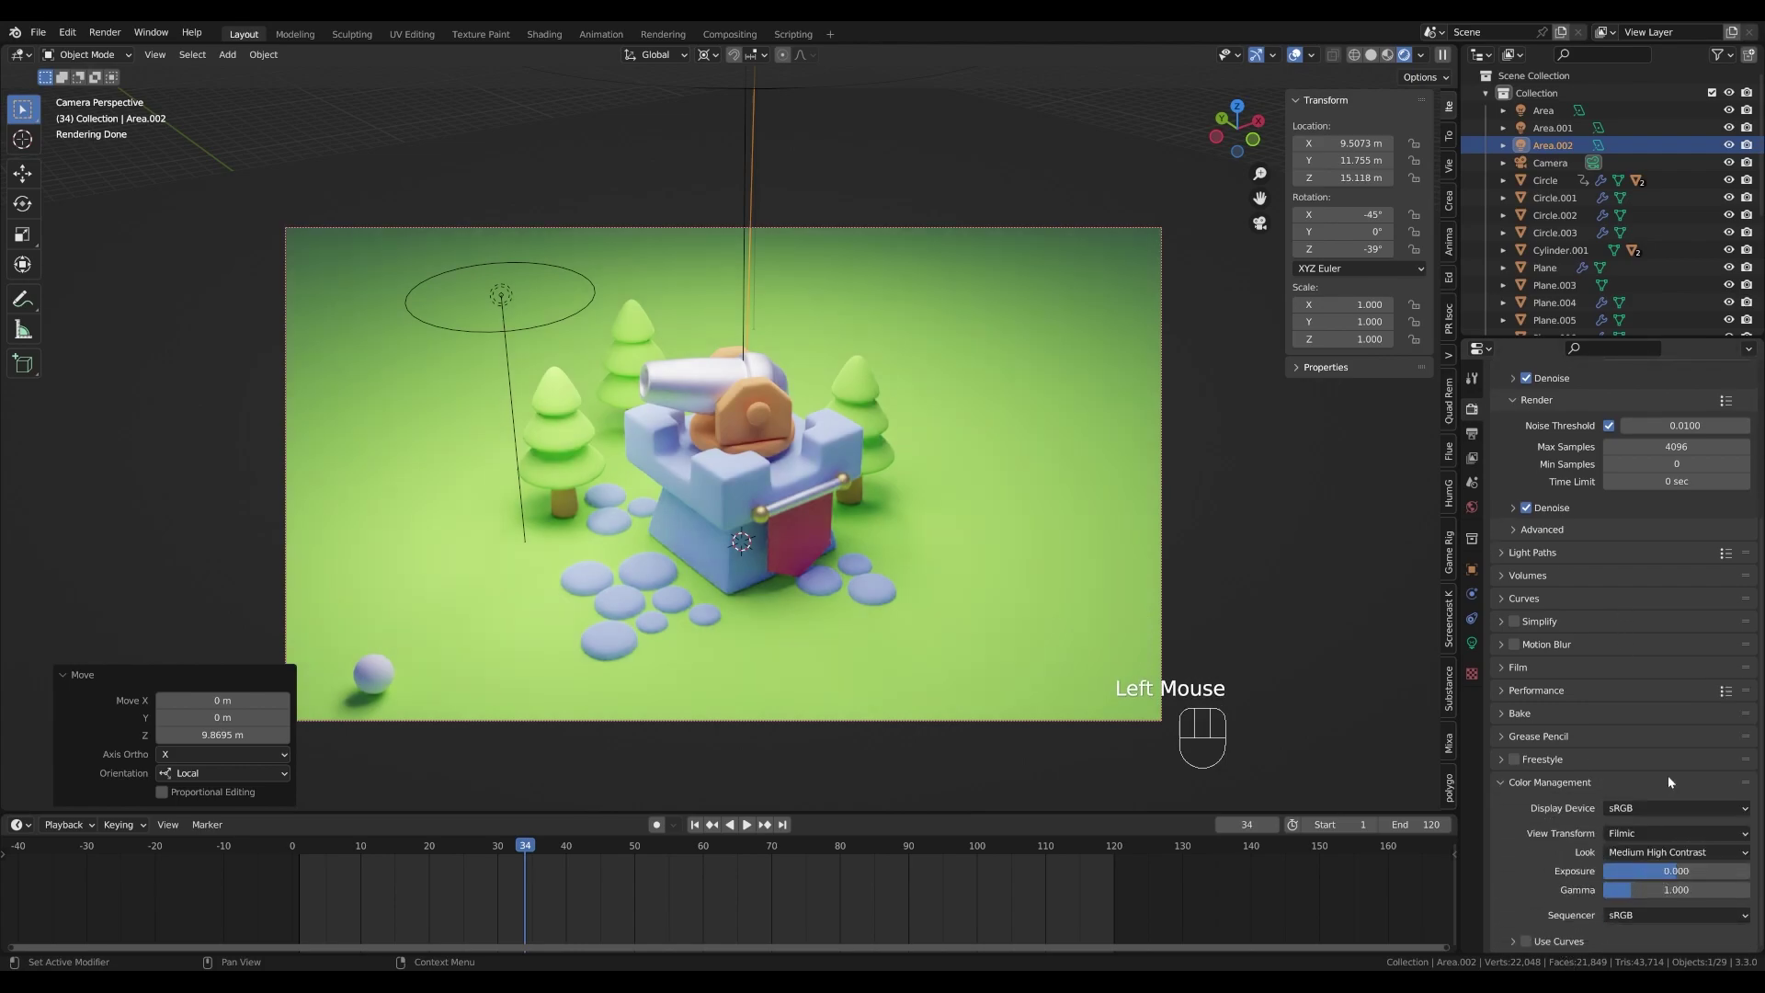
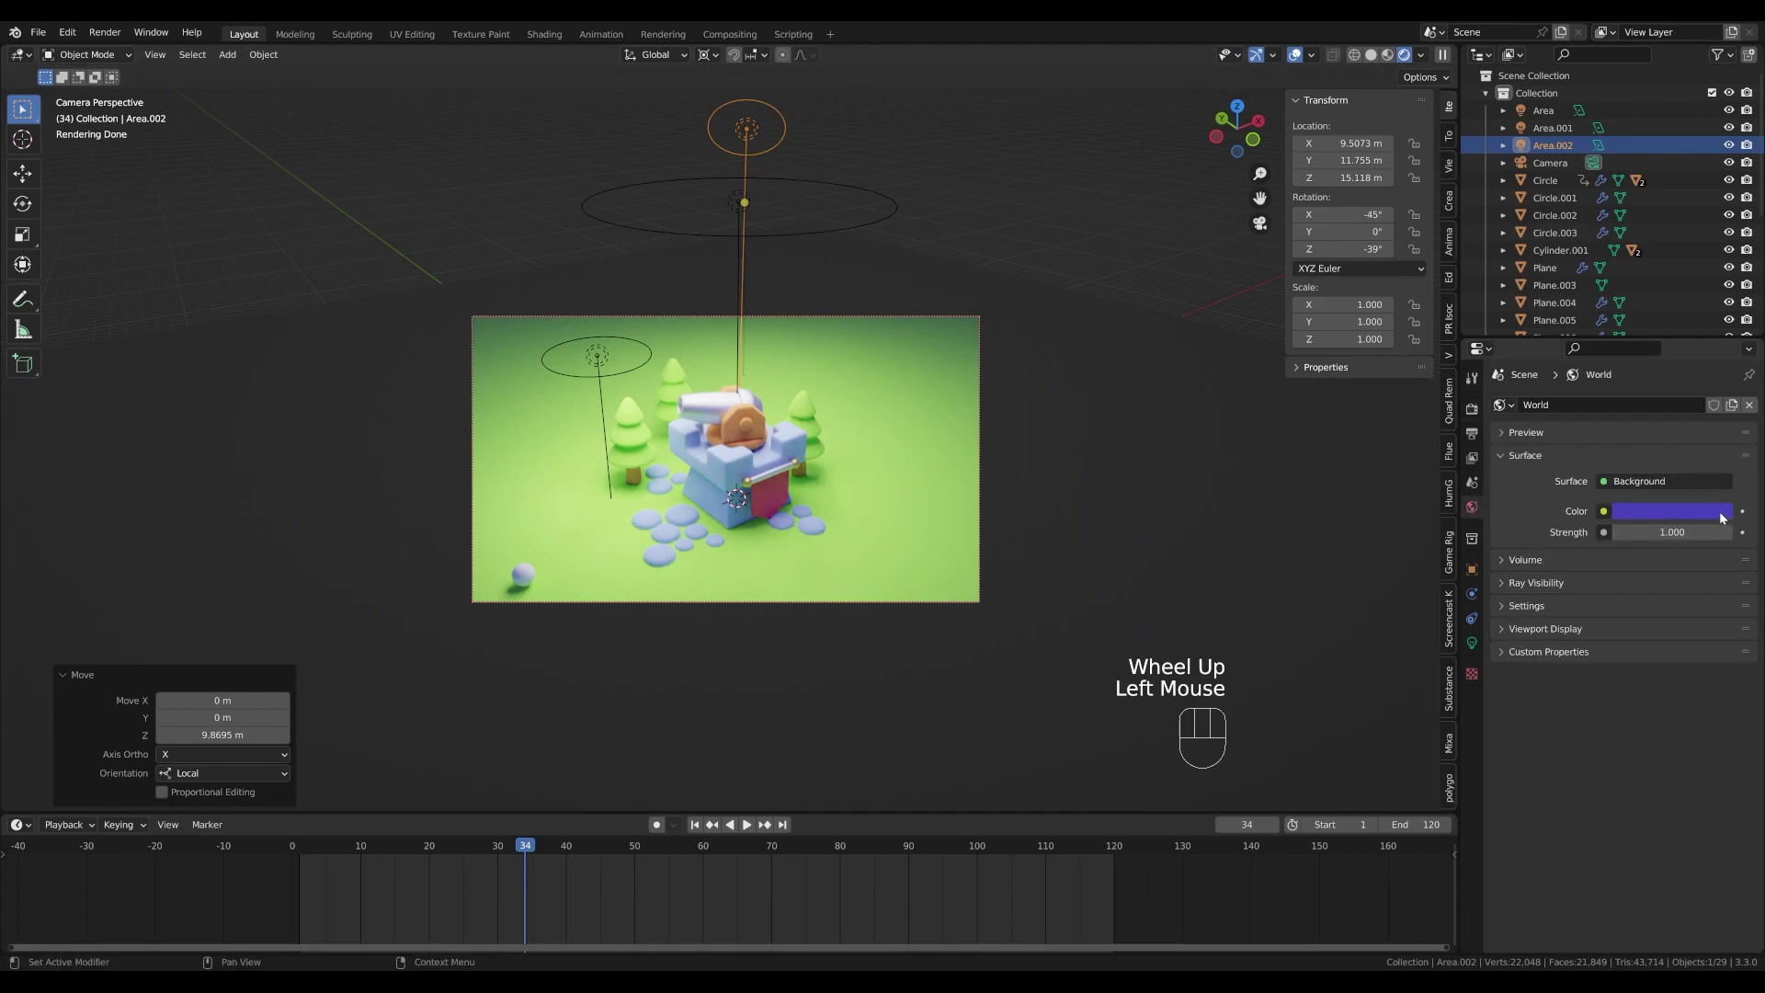
pyautogui.click(1695, 510)
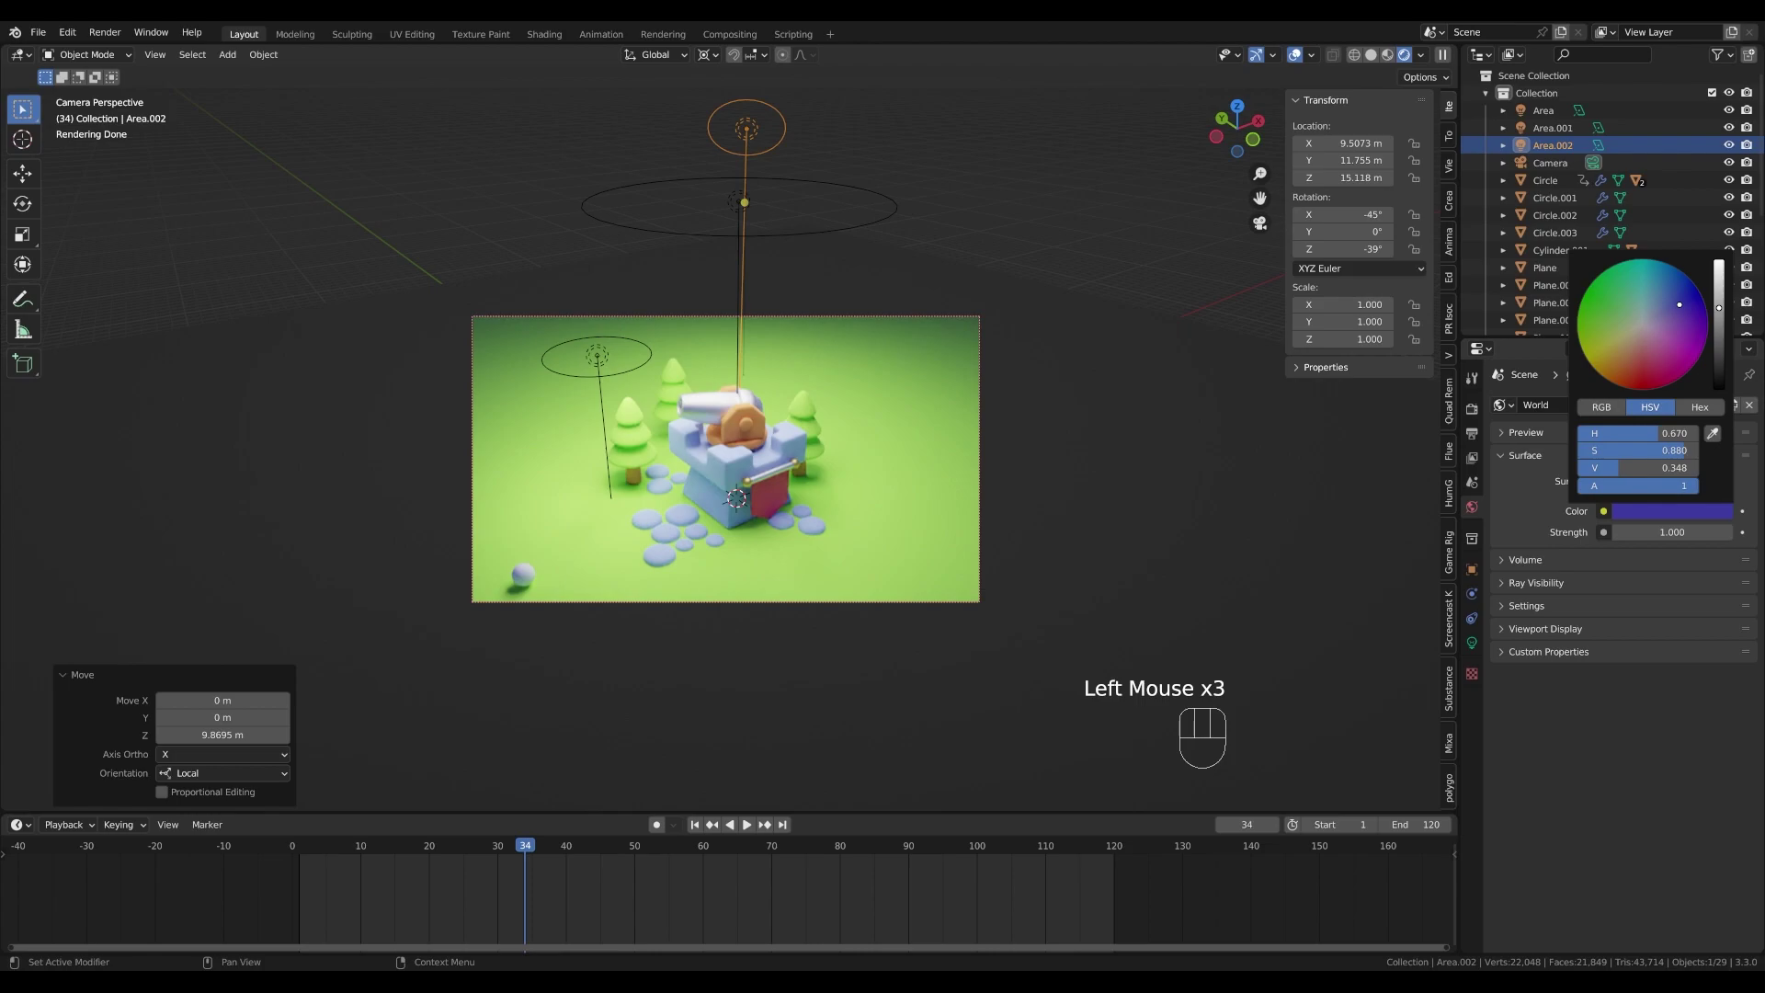
pyautogui.scroll(3)
pyautogui.press('space')
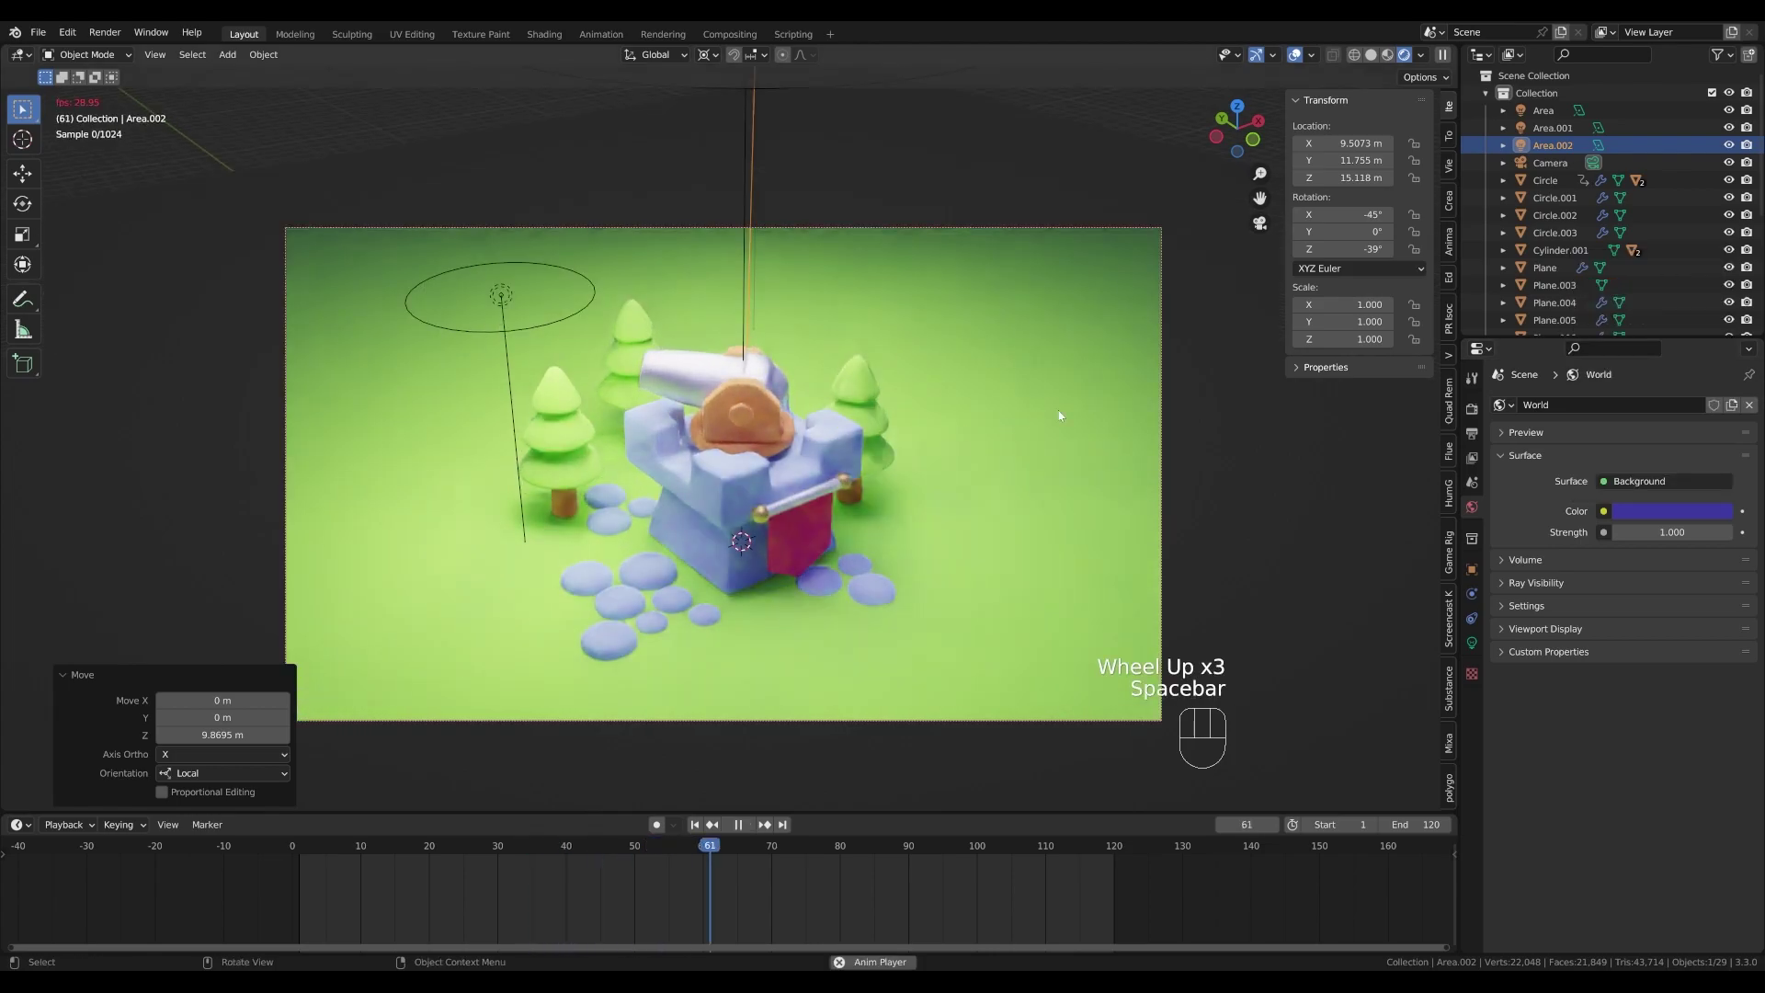
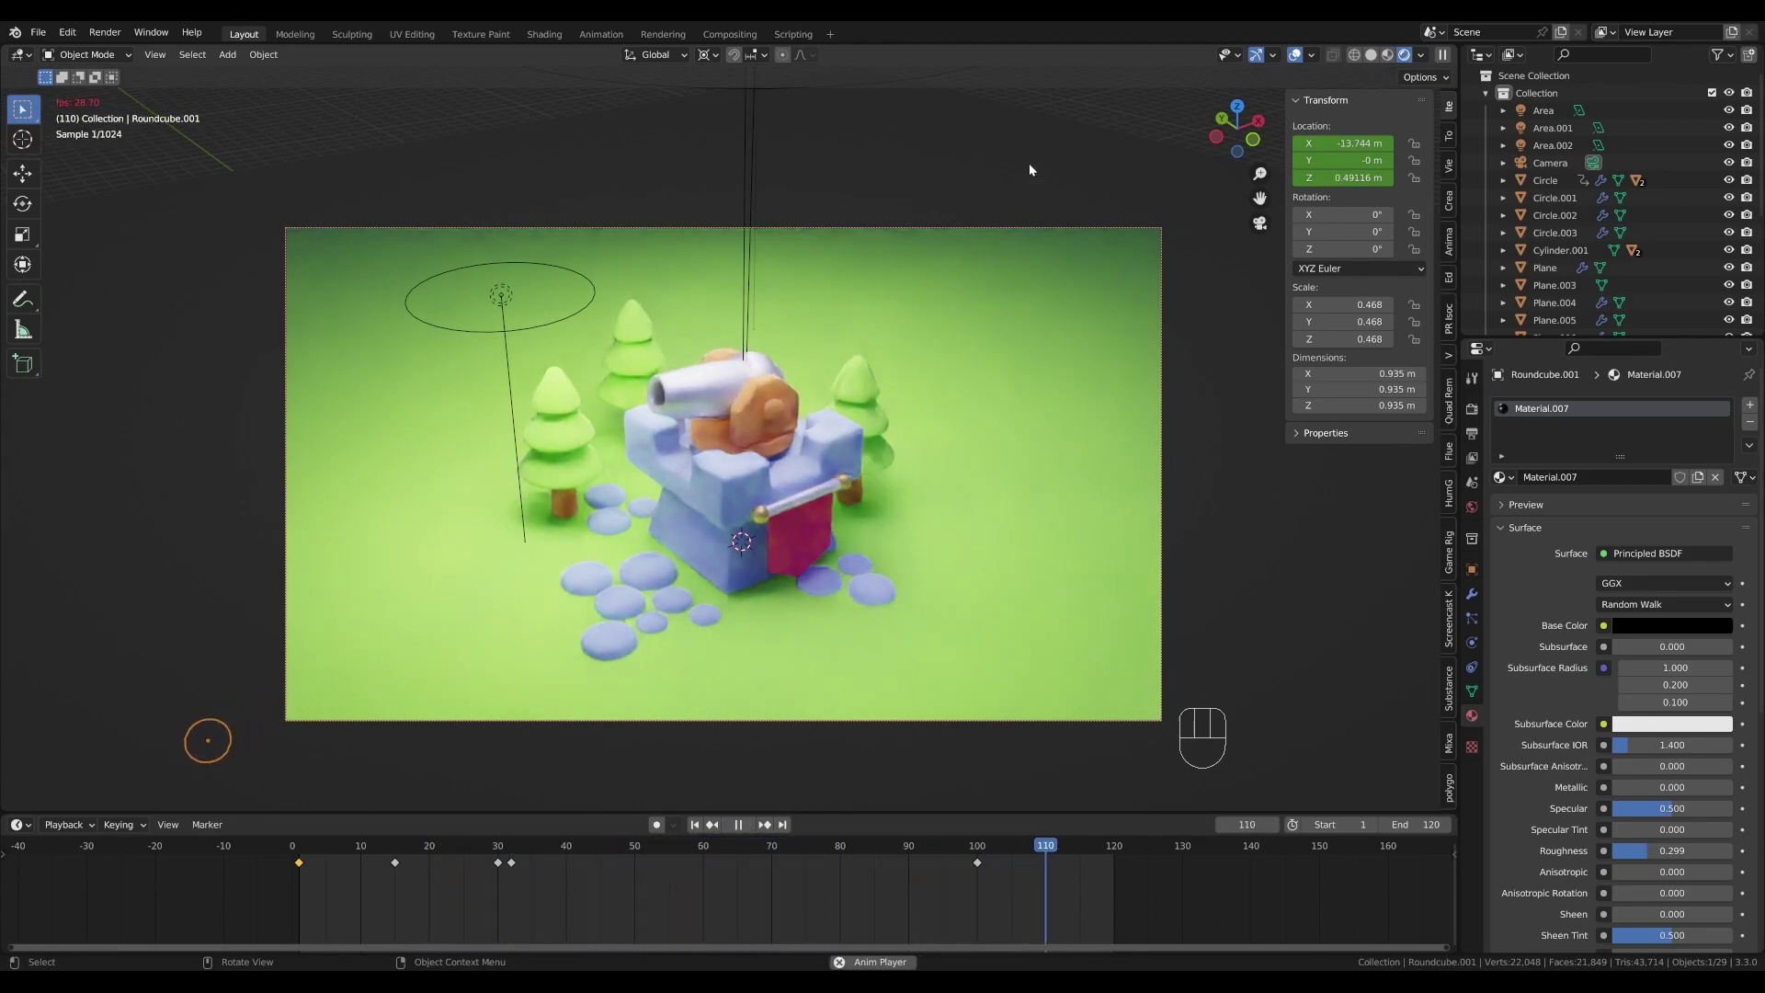
# - Stop playback at frame 8, where the cannonball is just leaving the barrel
pyautogui.click(1170, 119)
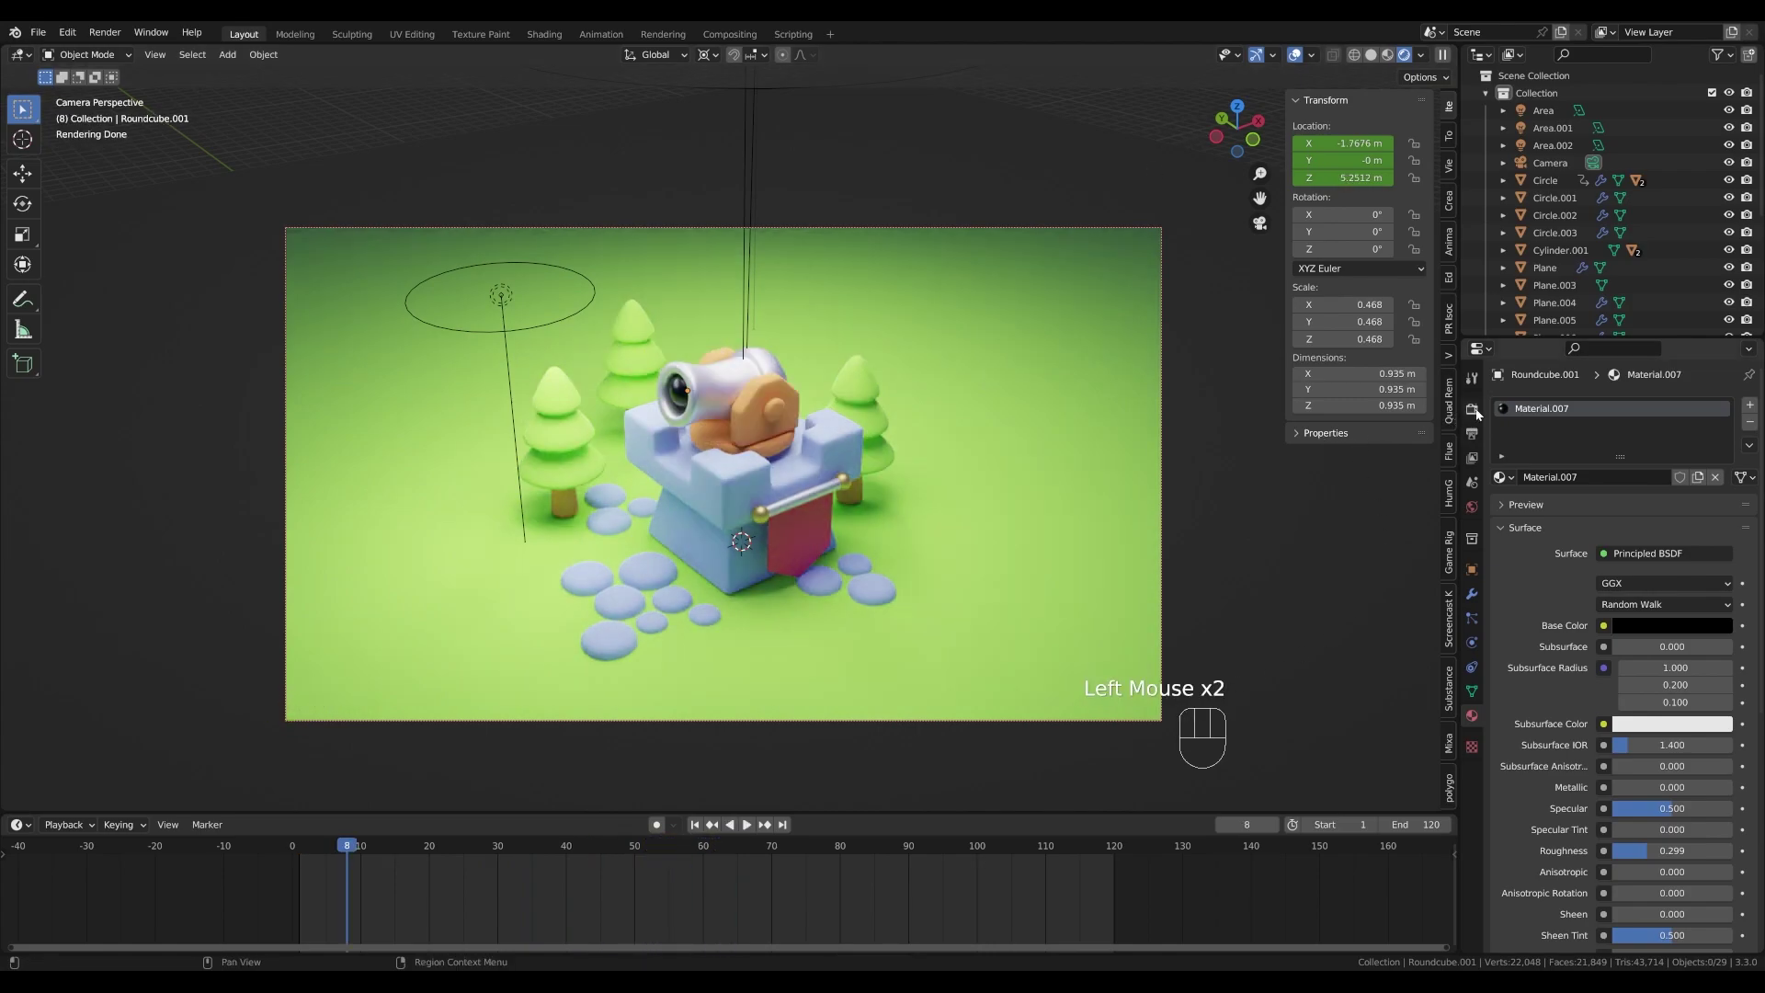
# - In Output Properties change the file format from PNG to FFmpeg Video
pyautogui.click(1476, 437)
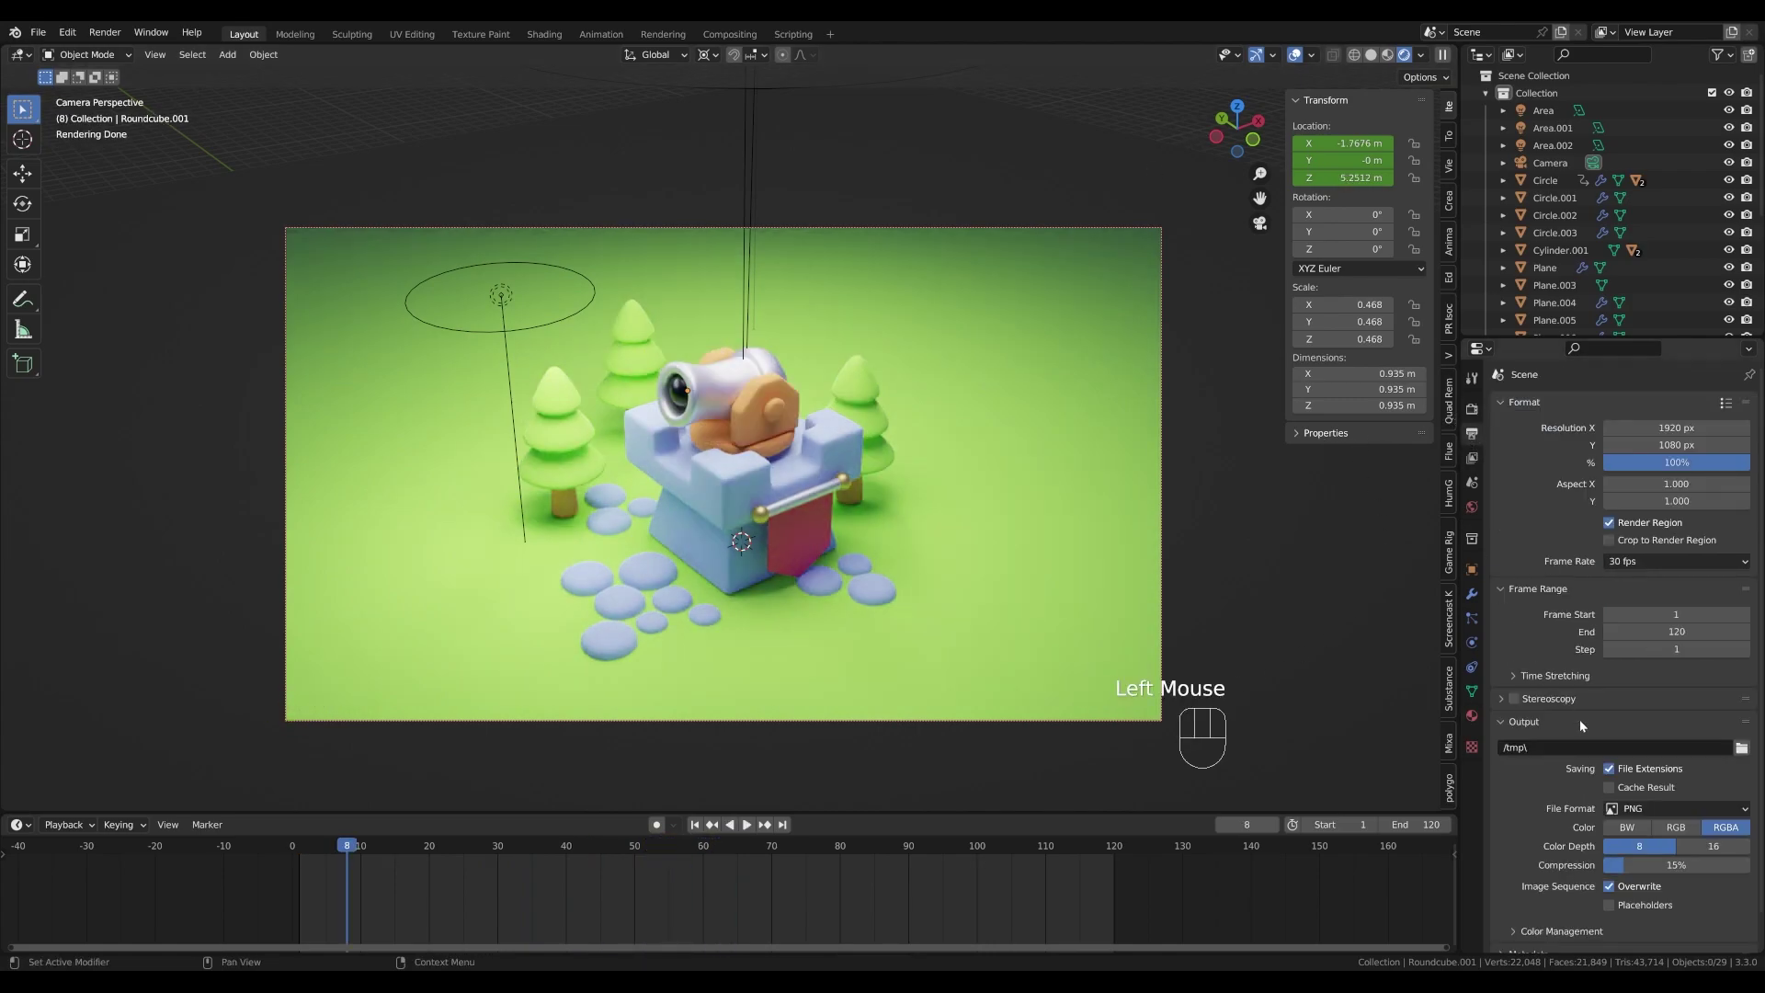
pyautogui.scroll(-3)
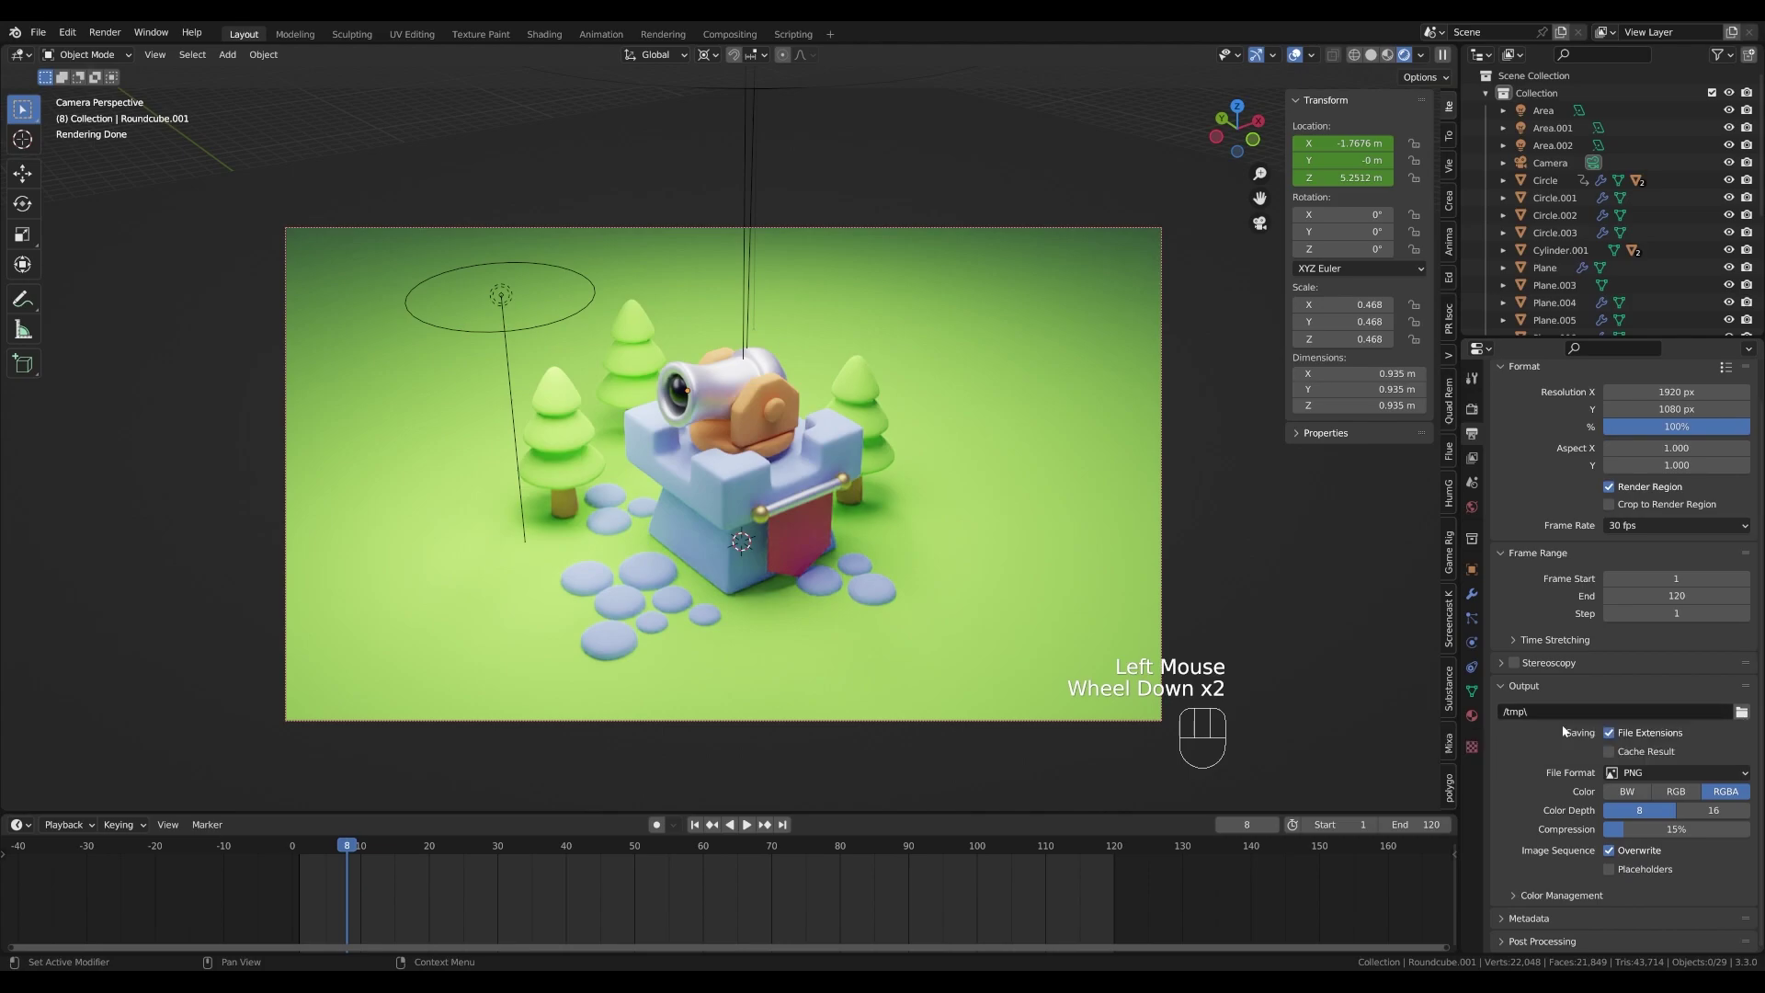
pyautogui.moveTo(1671, 781); pyautogui.dragTo(1717, 734)
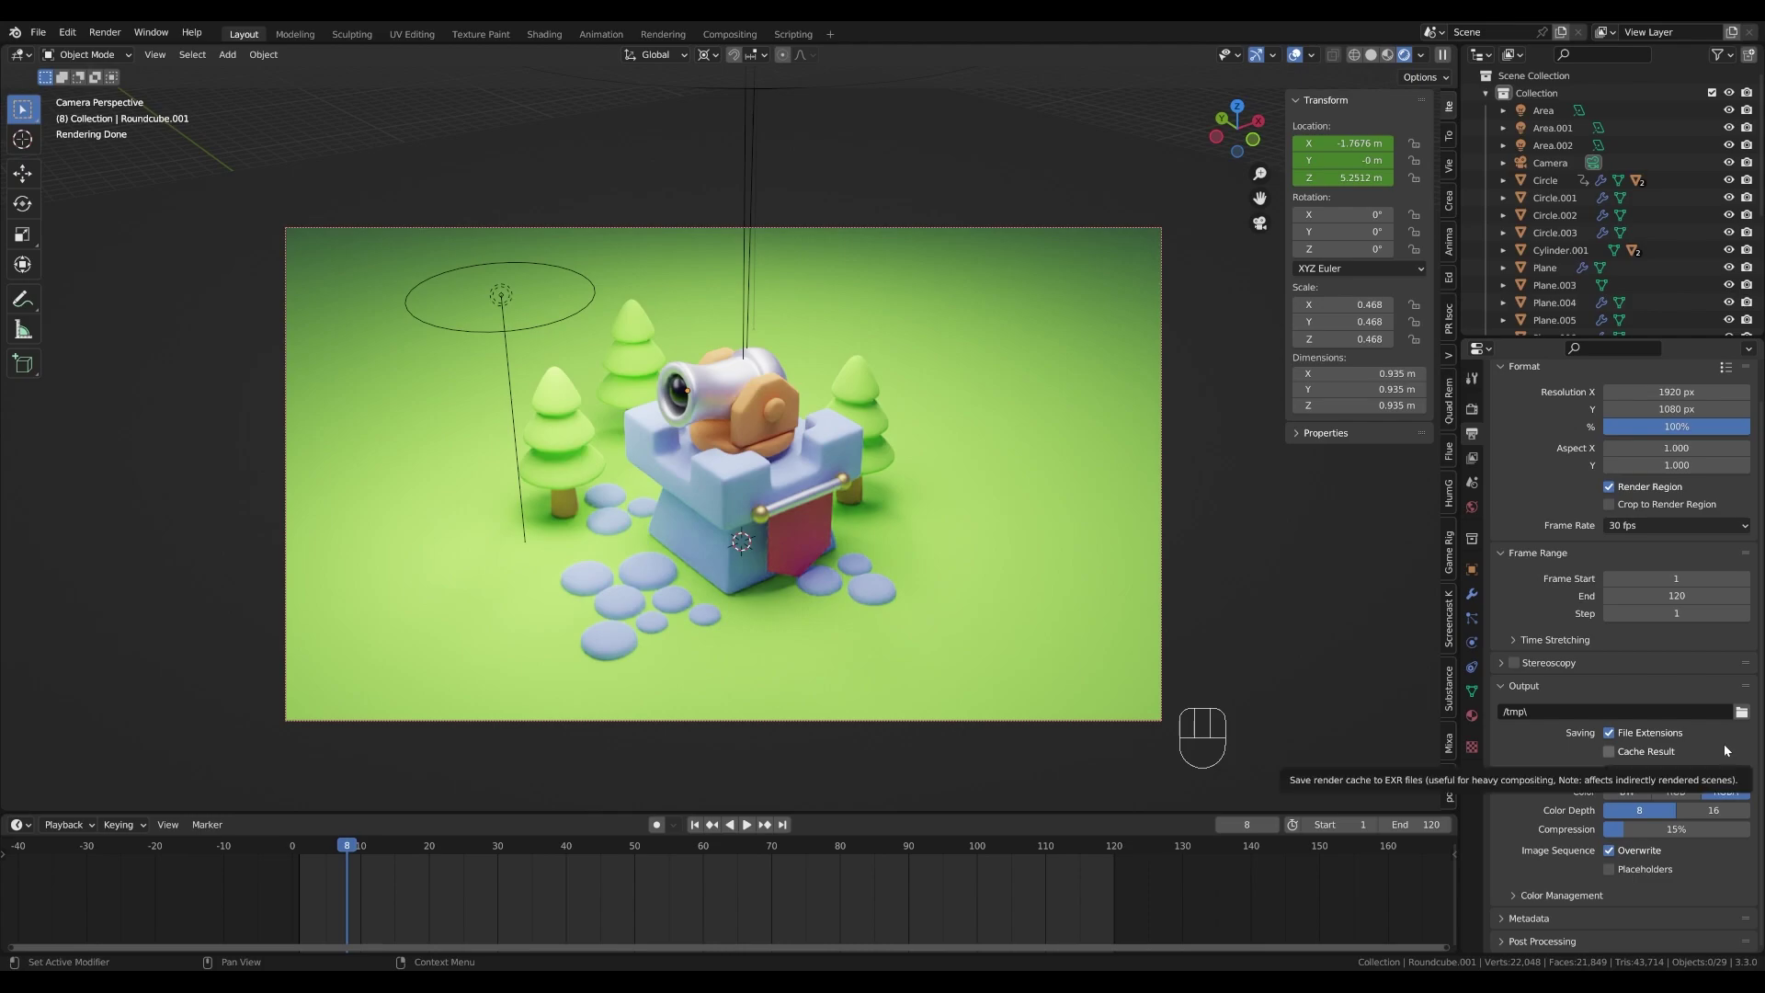
pyautogui.click(1714, 748)
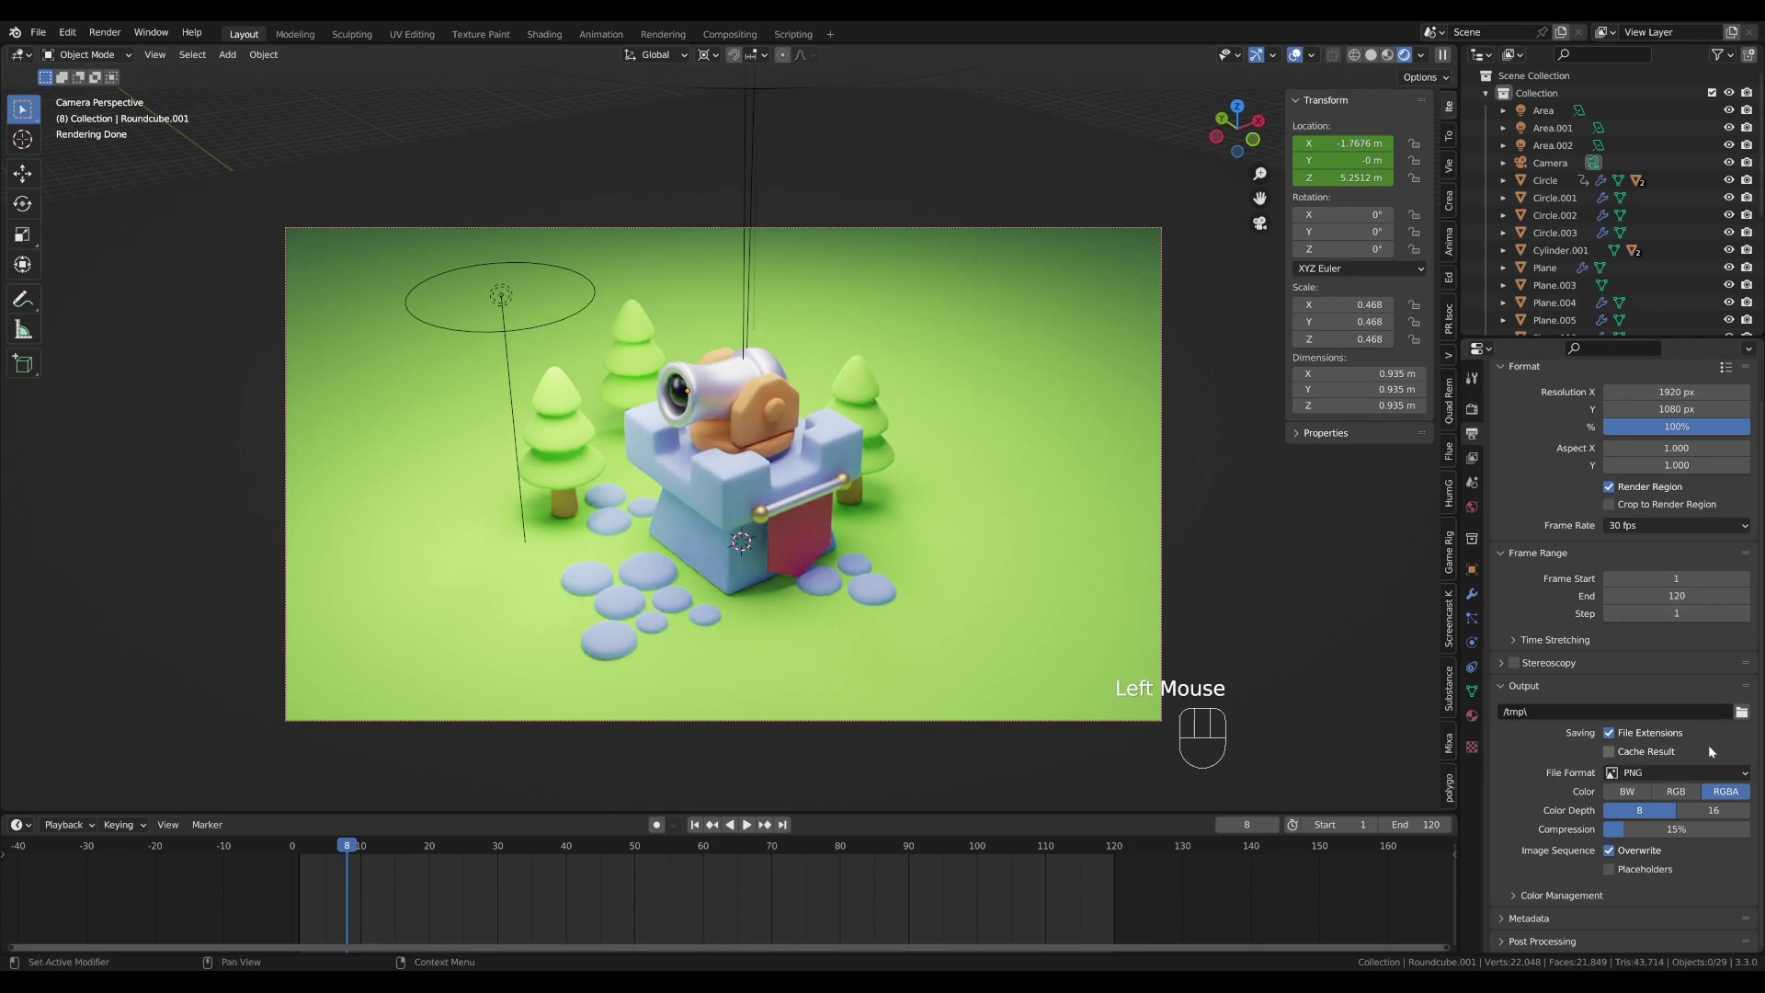
pyautogui.click(1674, 786)
# - Set the Encoding container to MPEG-4 and adjust the output quality
pyautogui.moveTo(1680, 776); pyautogui.dragTo(1692, 861)
pyautogui.scroll(-3)
pyautogui.click(1537, 878)
pyautogui.scroll(-3)
pyautogui.moveTo(1641, 794); pyautogui.dragTo(1650, 819)
pyautogui.moveTo(1641, 795); pyautogui.dragTo(1643, 737)
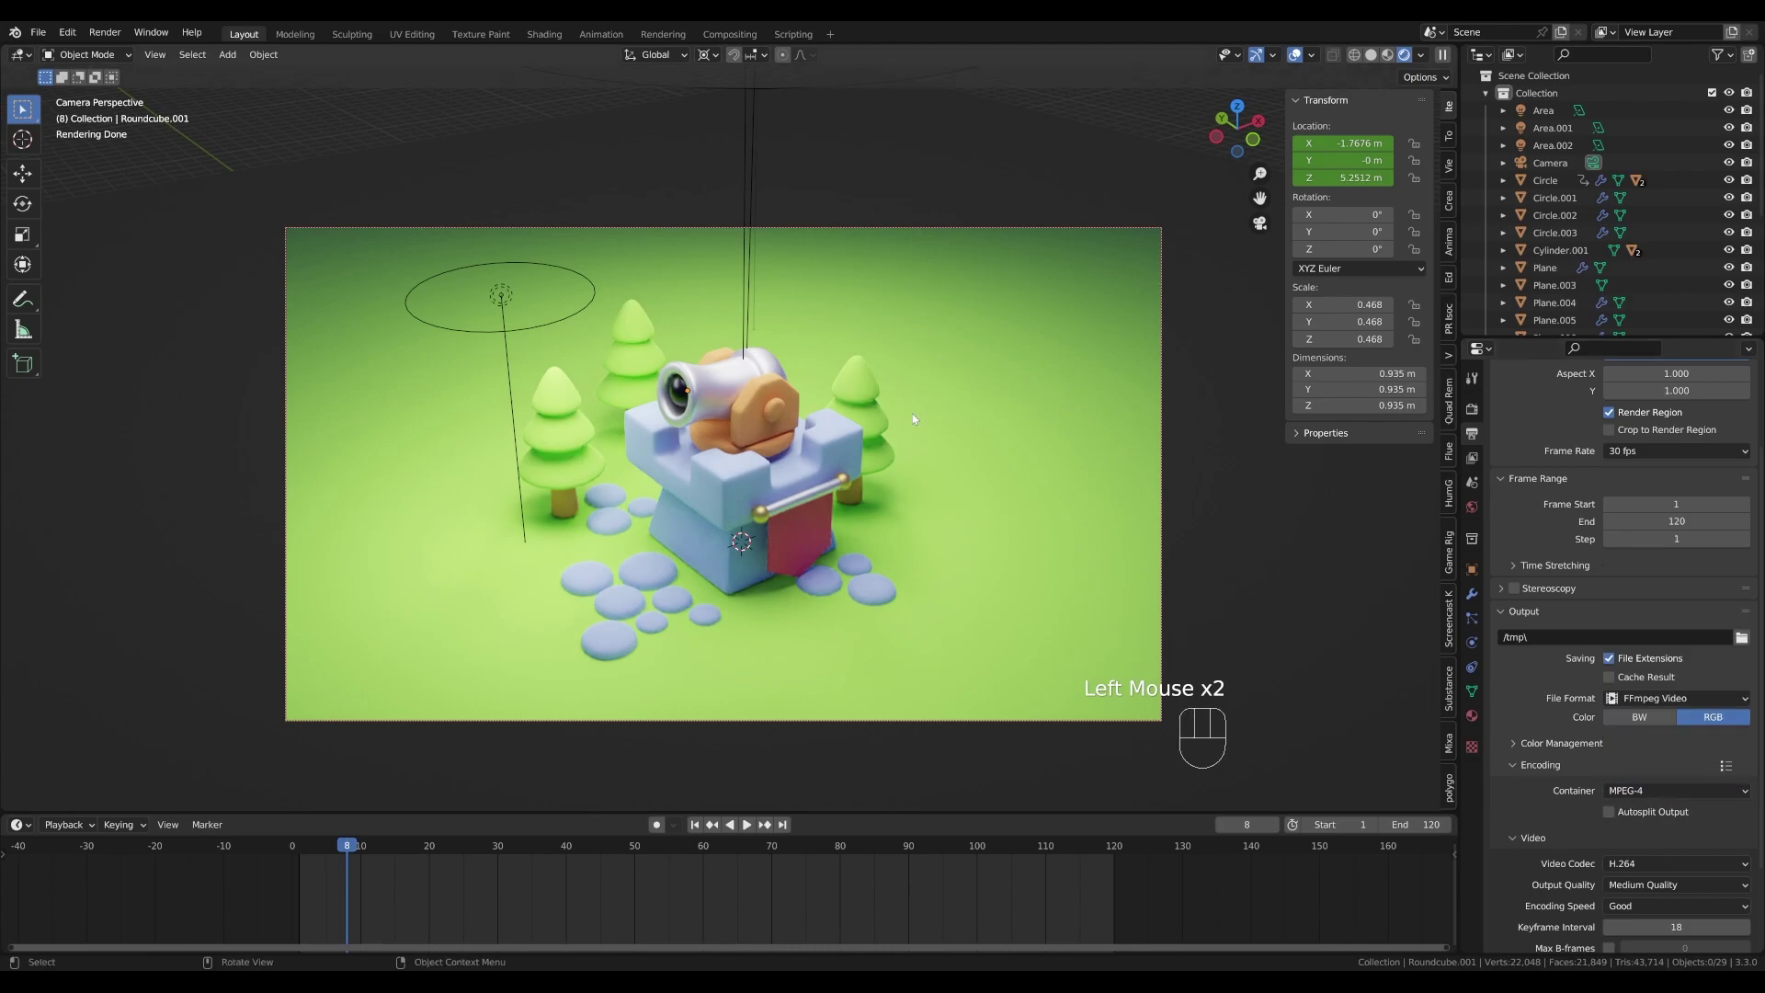